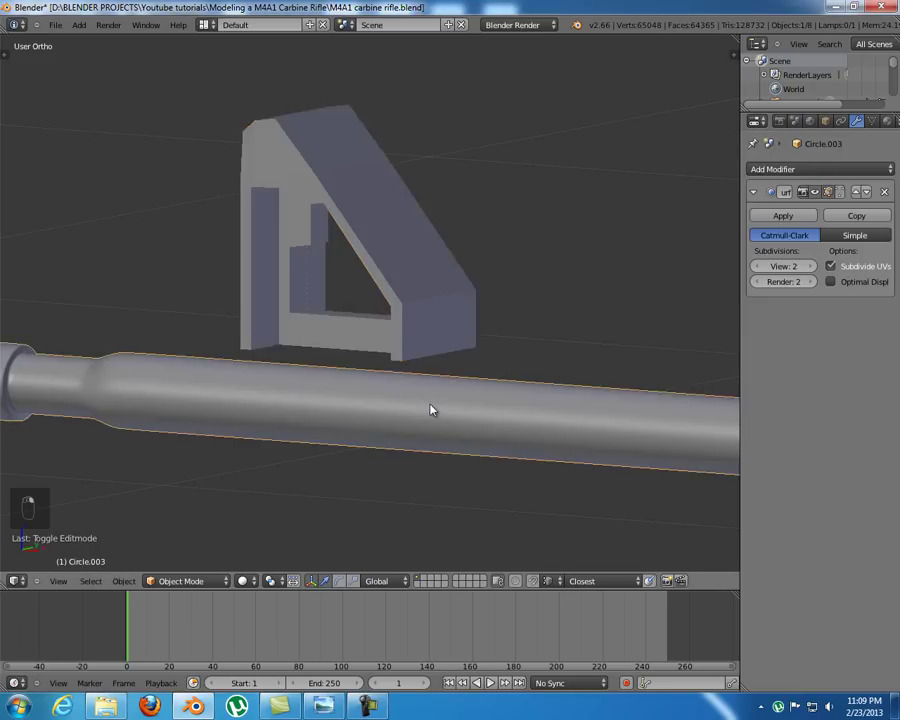
- Zoom out to view the whole barrel assembly, then back in on the triangular front sight block
middle_click(426, 404)
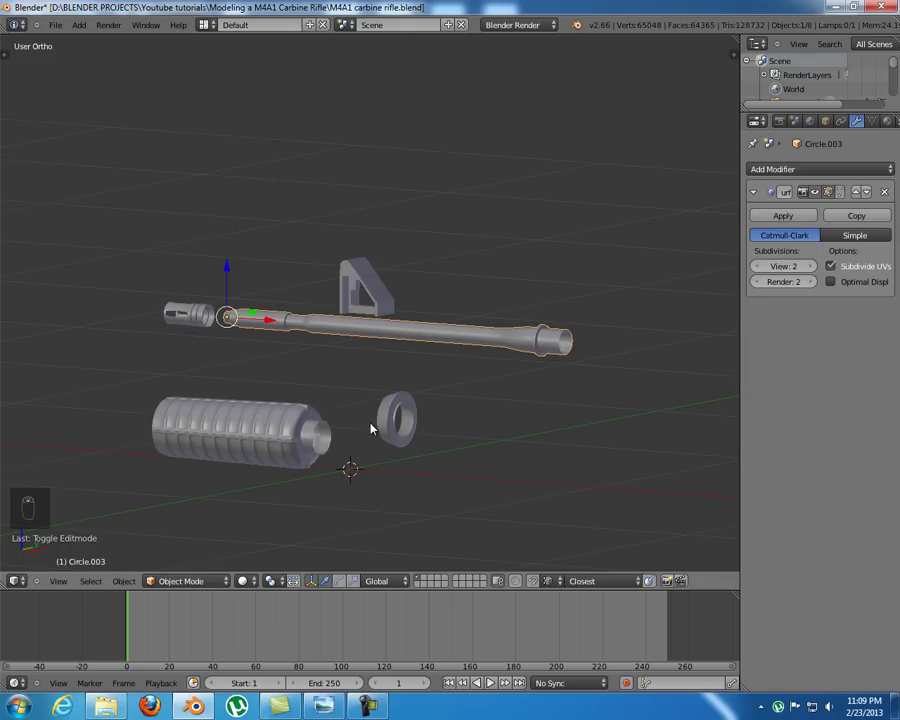
middle_click(373, 428)
middle_click(373, 428)
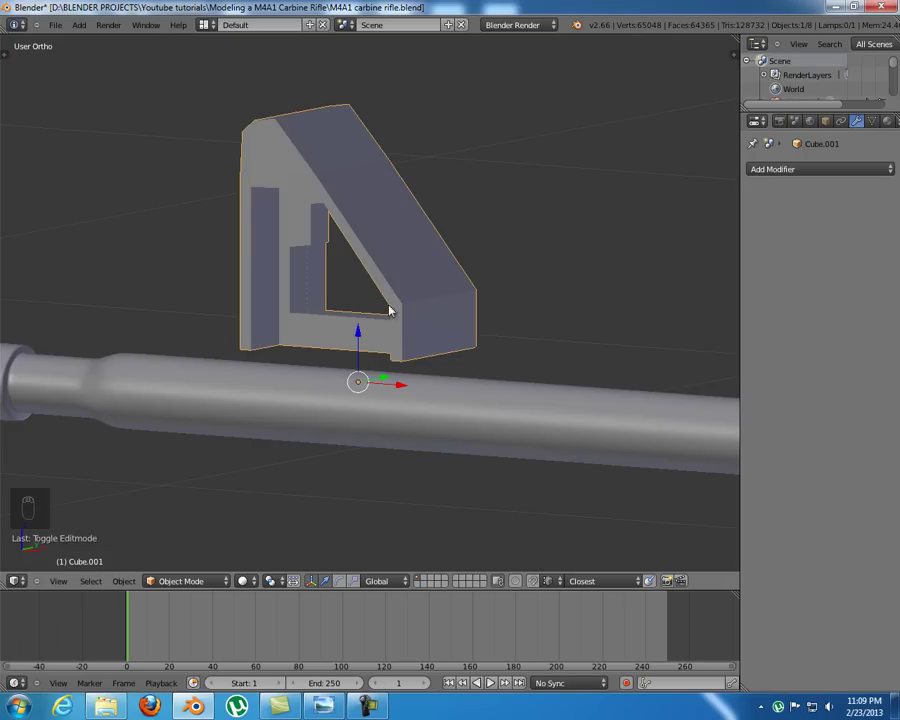
- In Edit Mode, move the block's left-side vertices to match the reference outline
key("Tab")
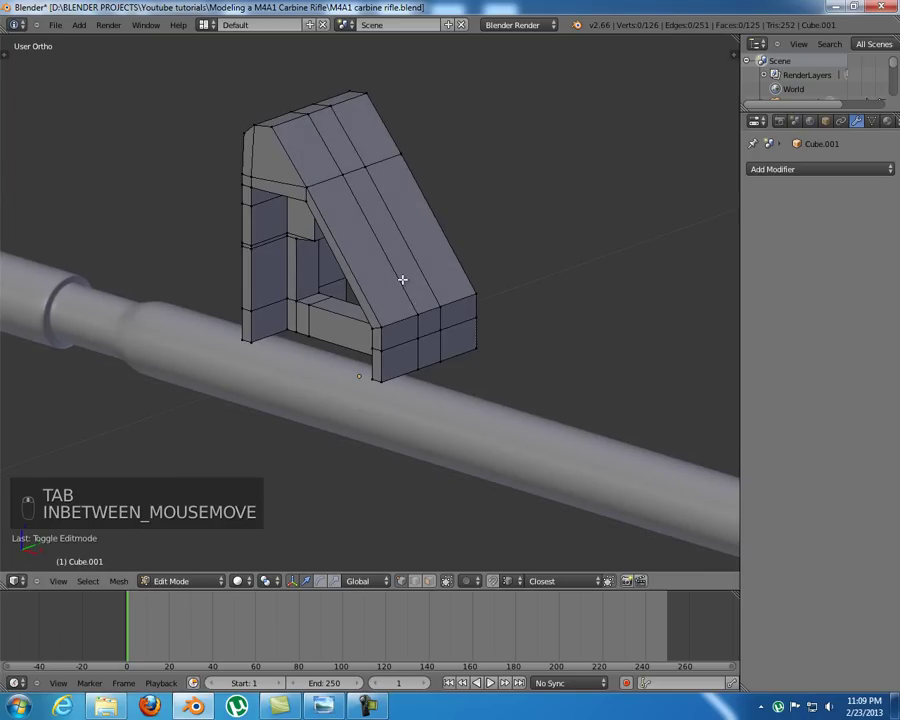
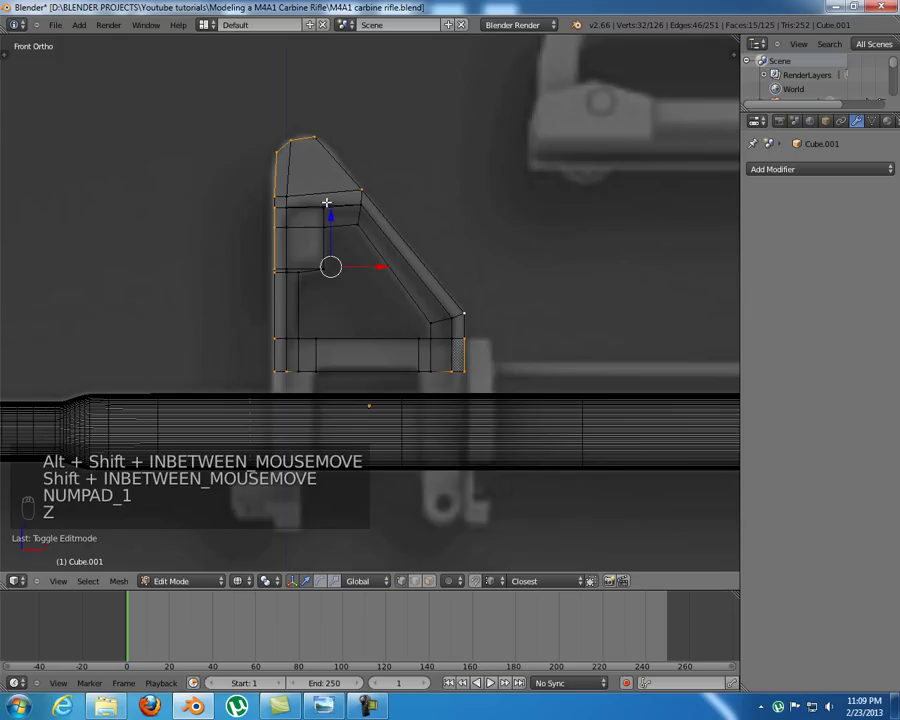
key("b")
left_click_drag(246, 330, 336, 384)
key("b")
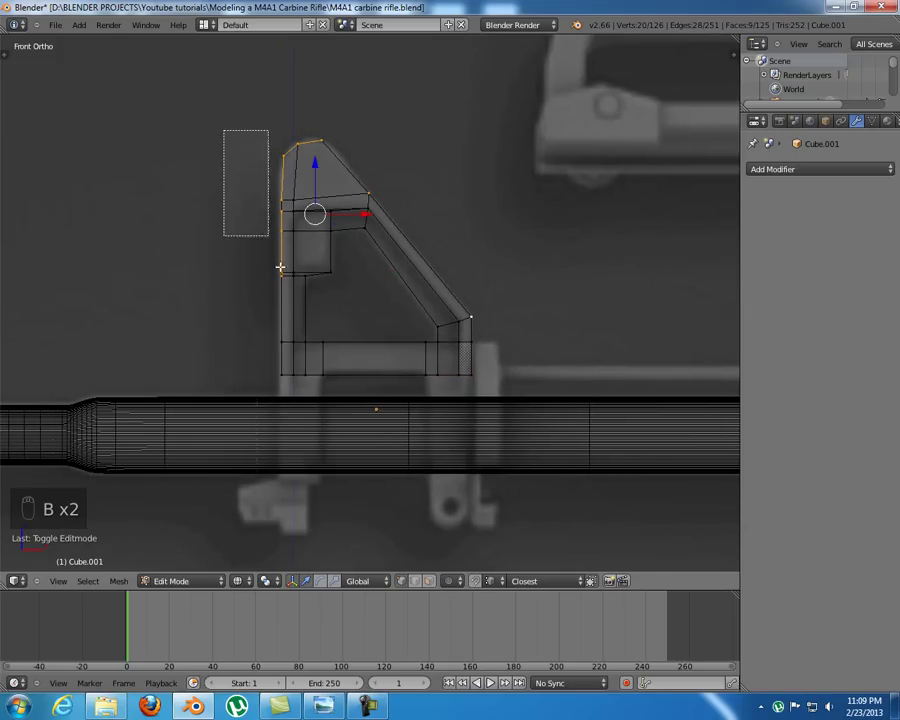
key("z")
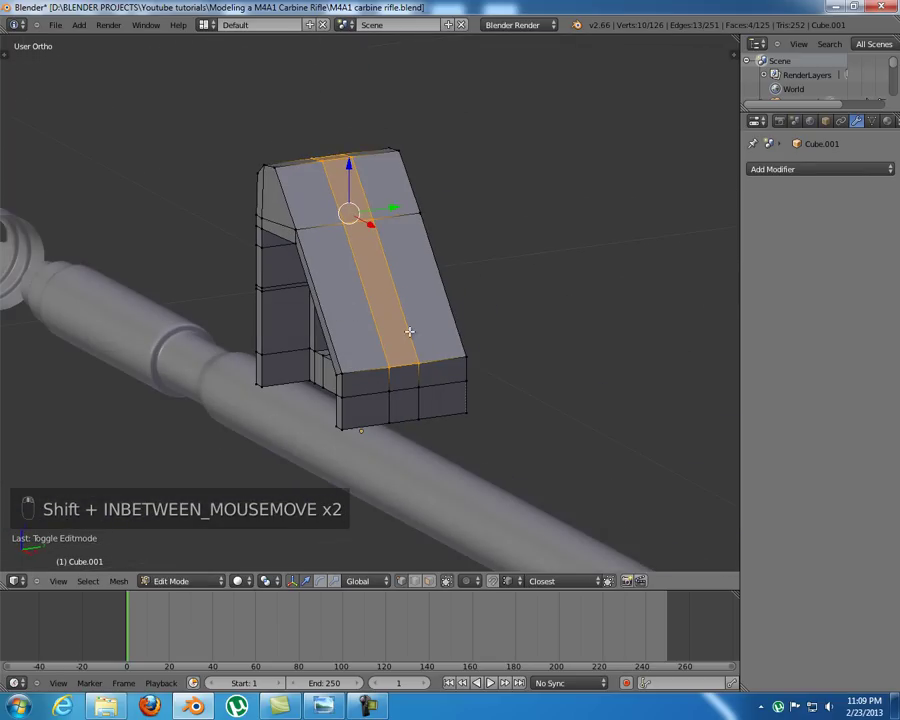
- Widen the strip on the sloped top along Y and inset its faces to leave a narrow border
key("s")
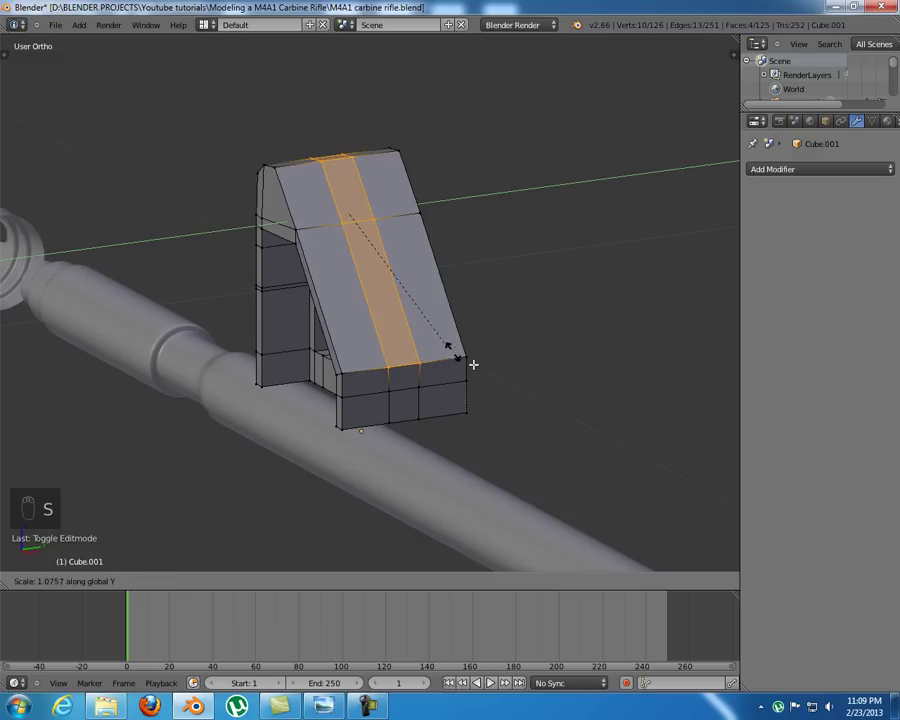
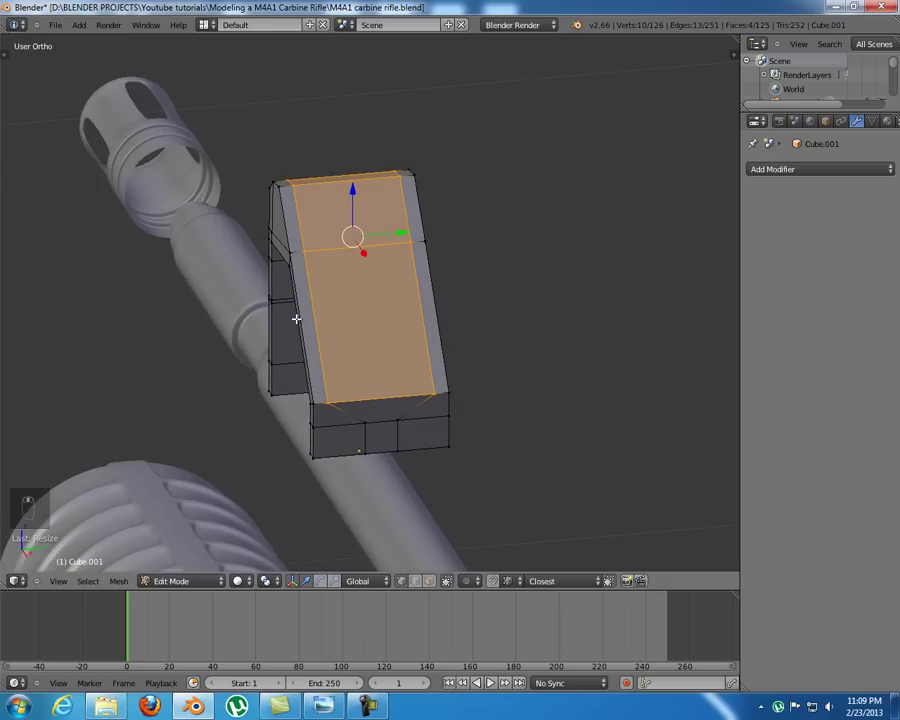
key("KP_1")
key("KP_3")
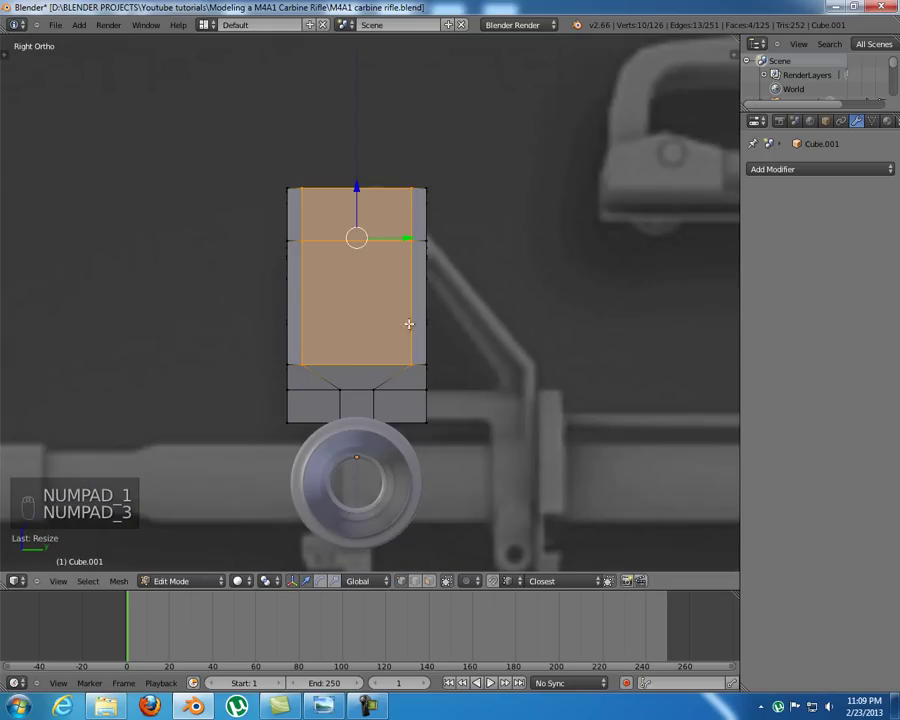
key("e")
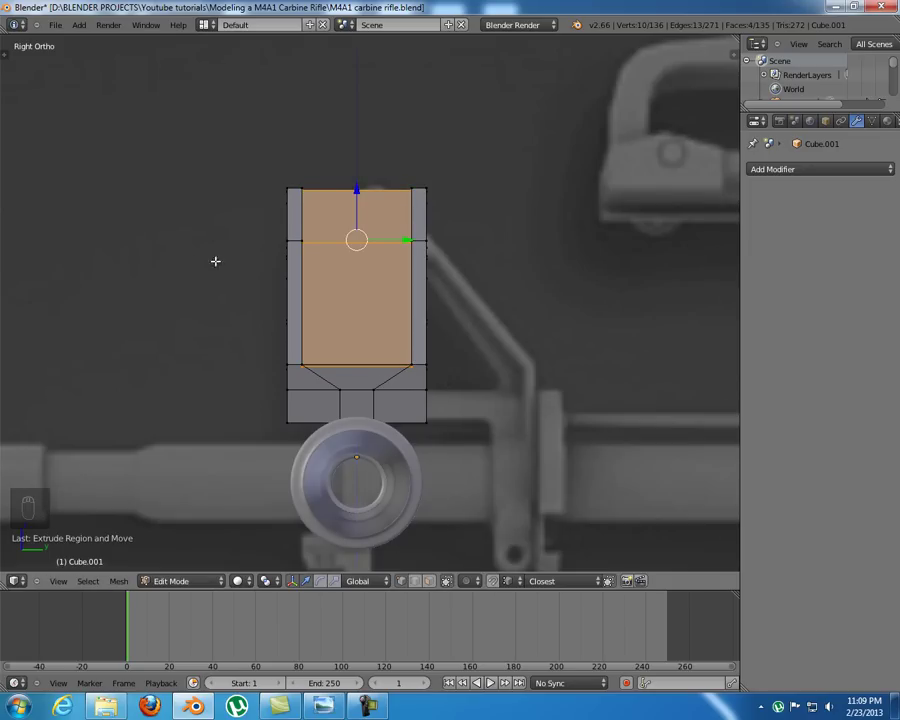
- Select the inset strip faces and edge along the block's sloped top
middle_click(396, 303)
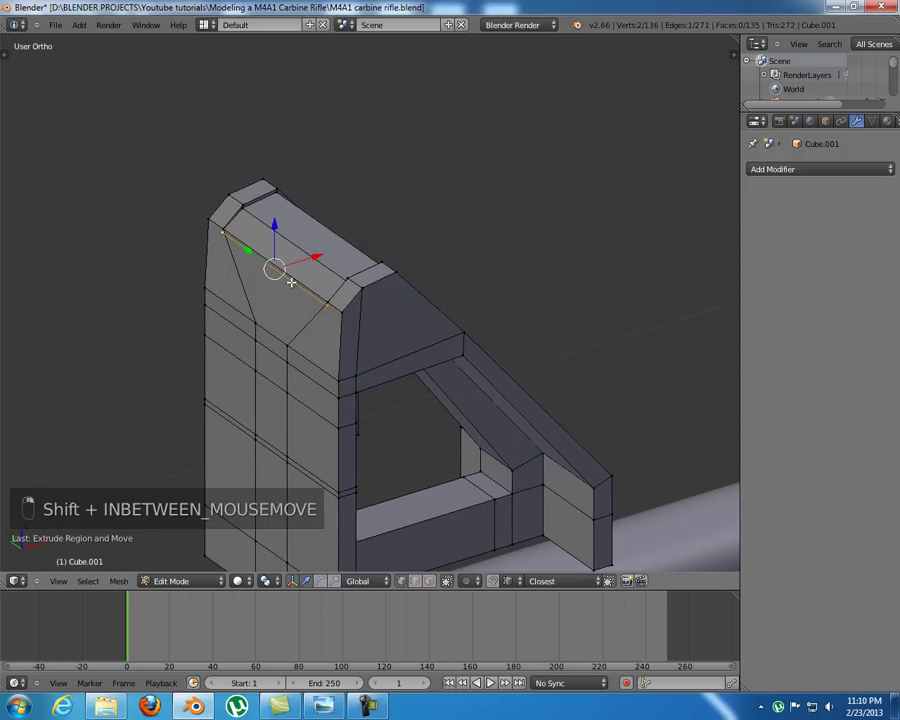
left_click_drag(280, 276, 228, 260)
key("shift+g")
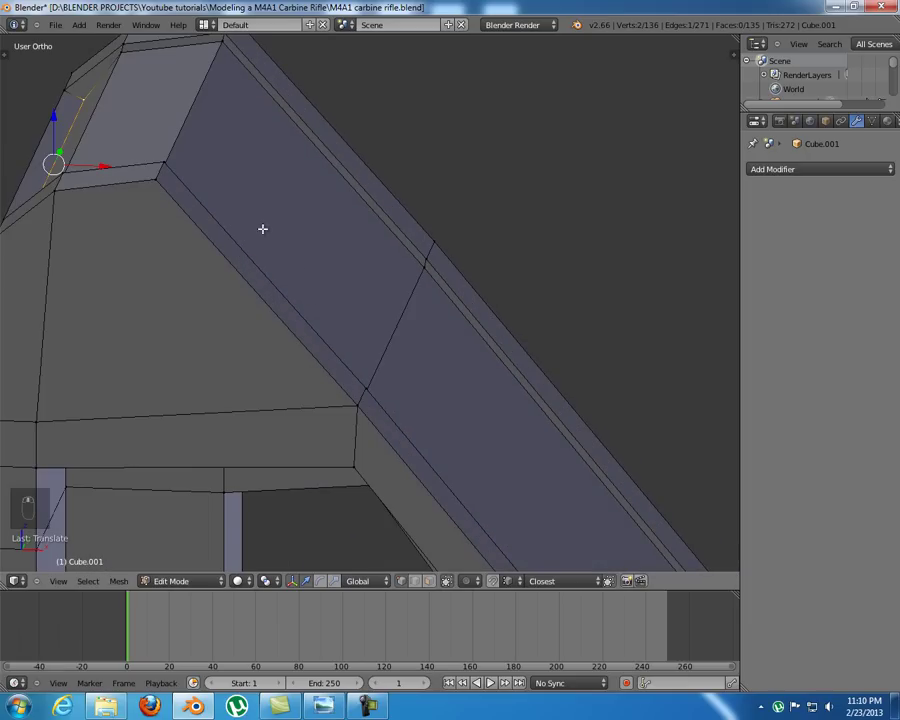
middle_click(282, 315)
left_click_drag(155, 148, 172, 261)
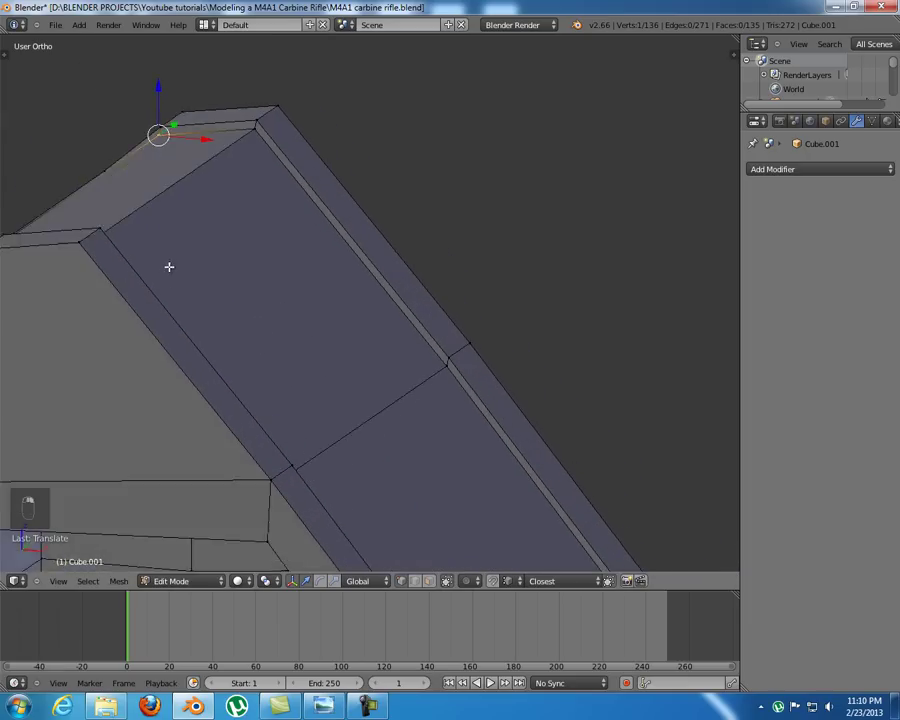
left_click_drag(236, 141, 267, 134)
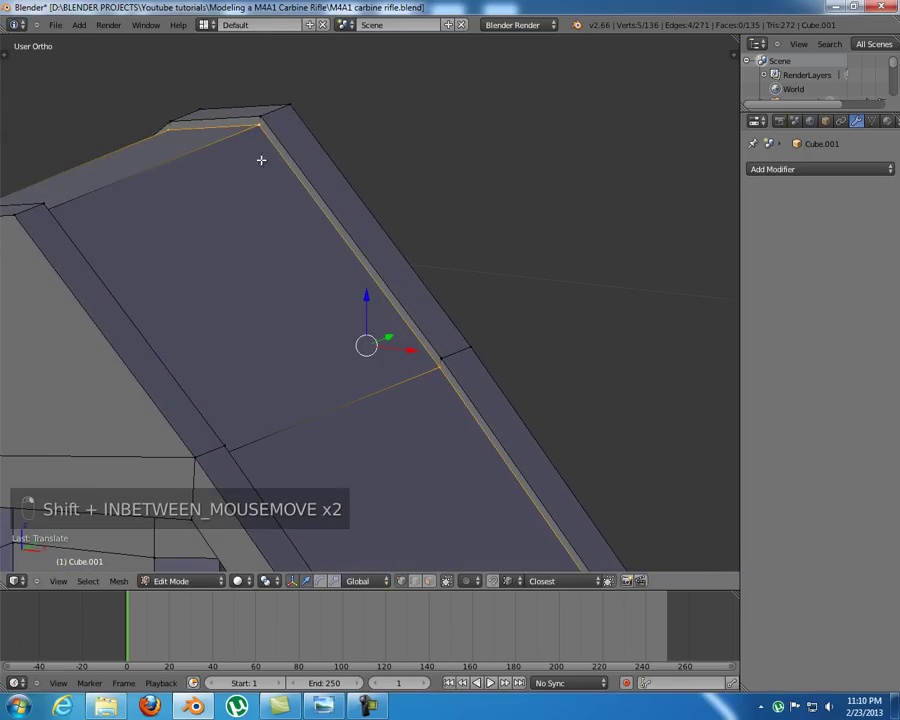
middle_click(74, 275)
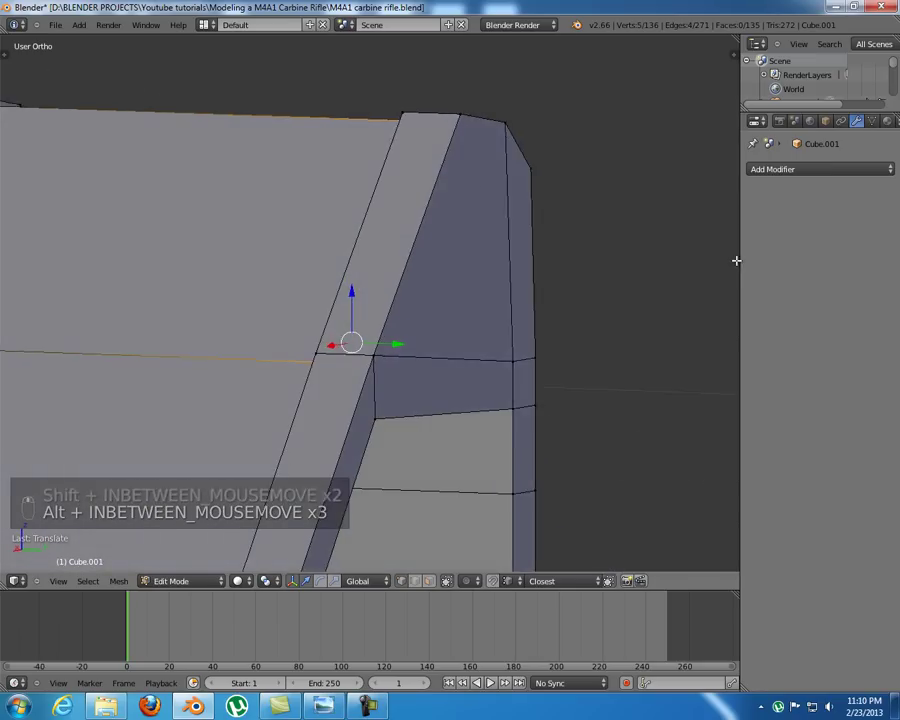
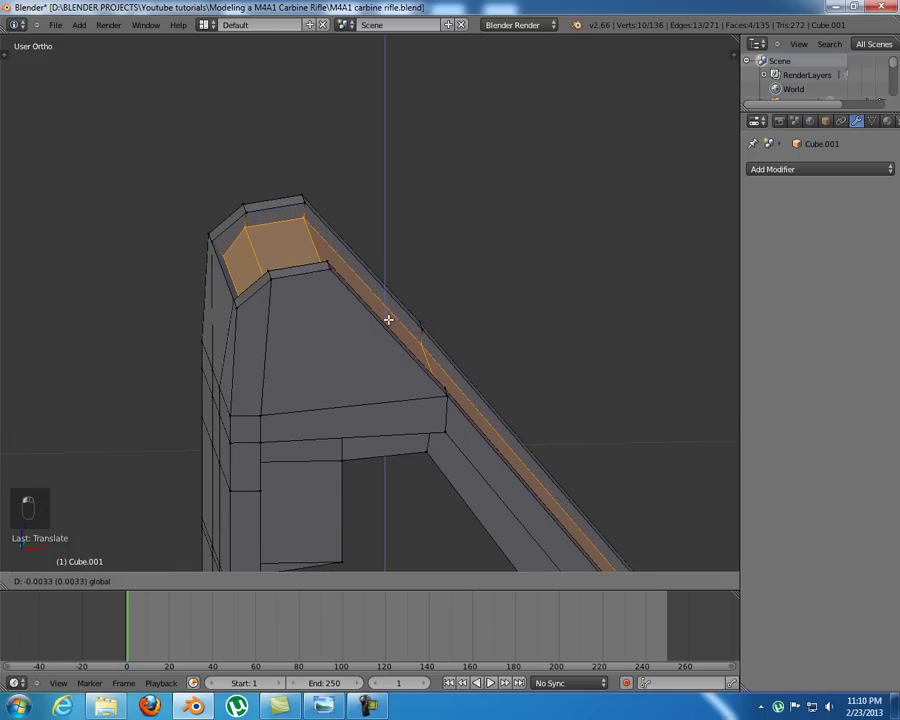
- Move the top strip down into the block, forming a shallow recessed channel
left_click_drag(462, 118, 428, 254)
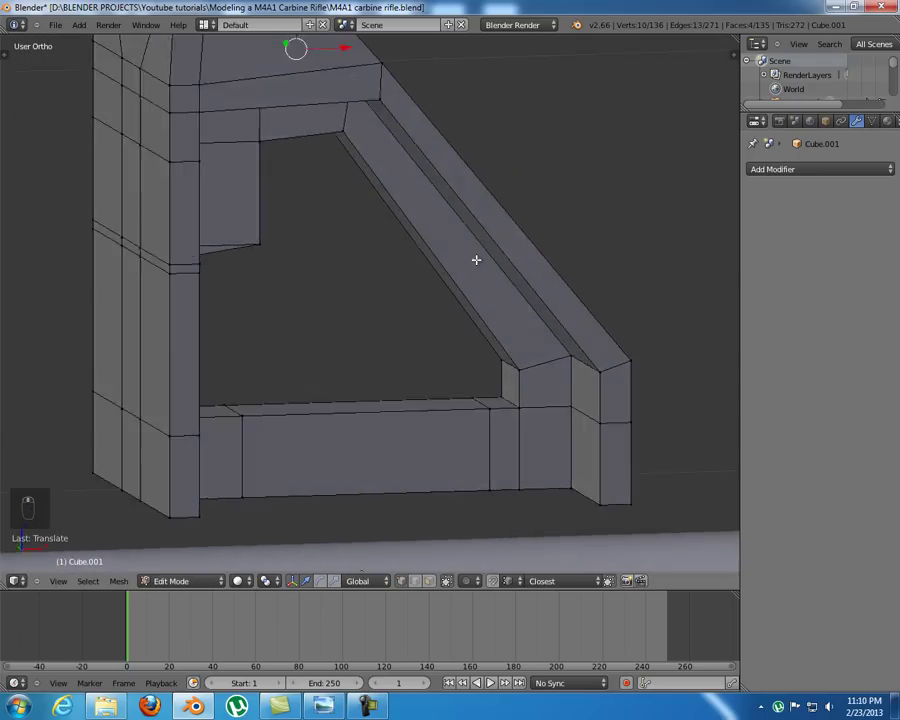
left_click_drag(454, 295, 489, 335)
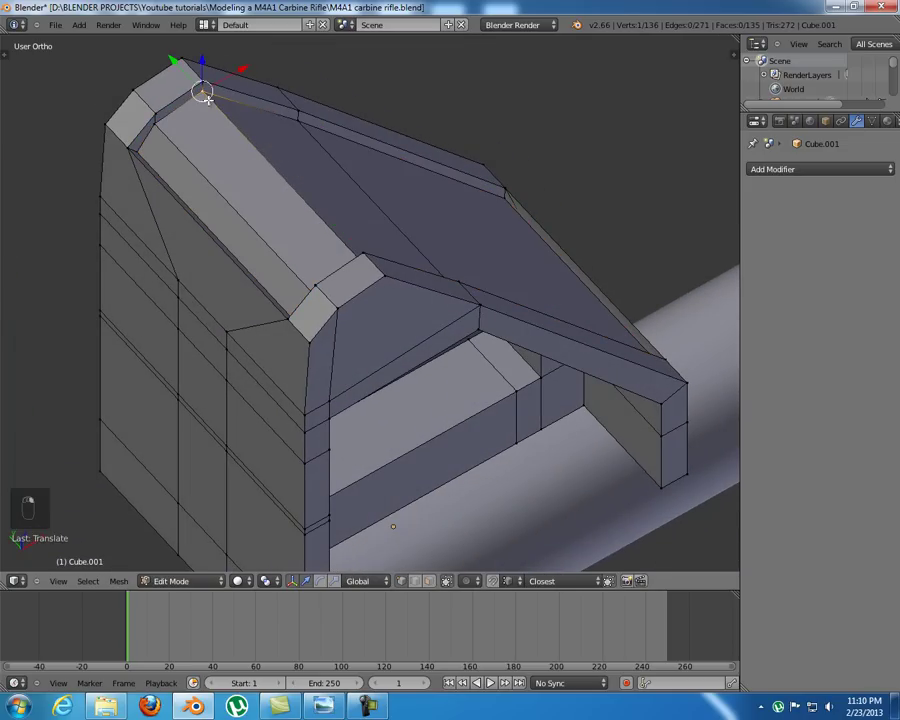
left_click_drag(218, 202, 156, 205)
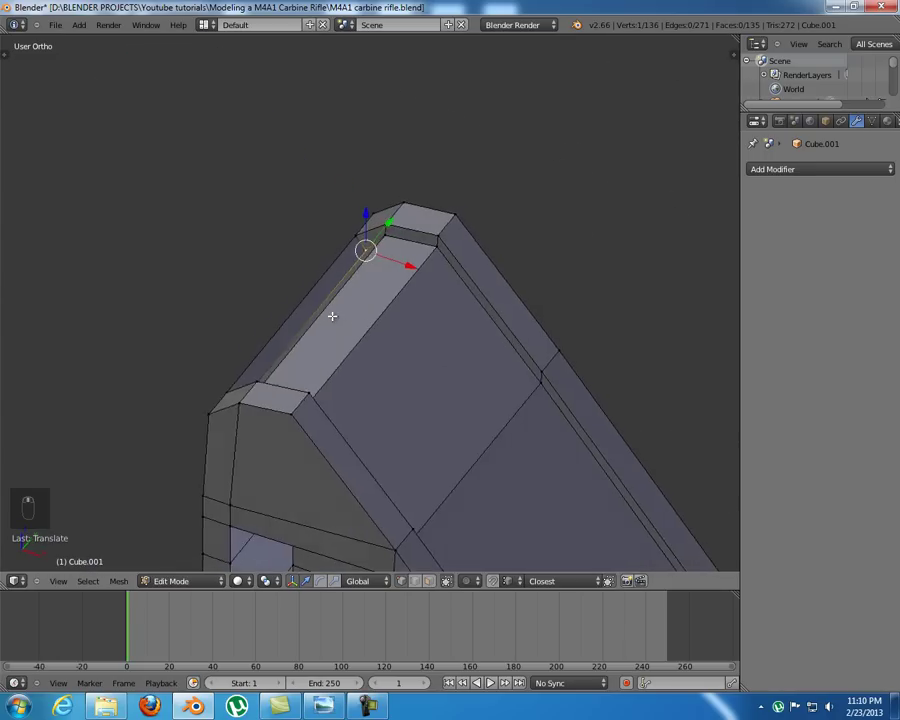
middle_click(349, 350)
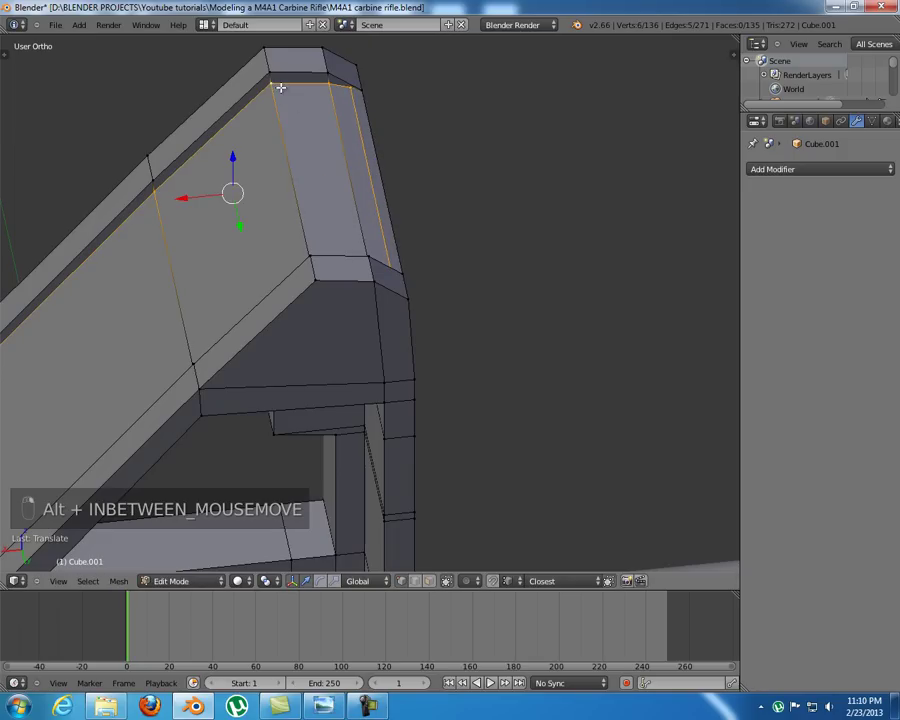
left_click_drag(321, 193, 403, 260)
- Confirm the recess depth and dissolve an extra edge inside the triangular opening
key("a")
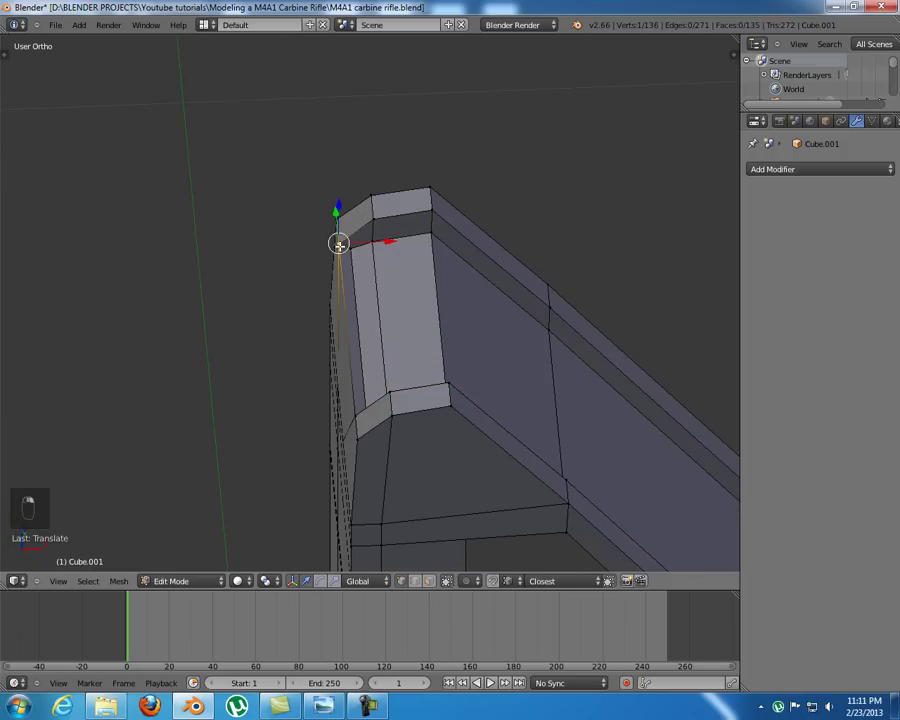
left_click_drag(358, 301, 381, 399)
key("x")
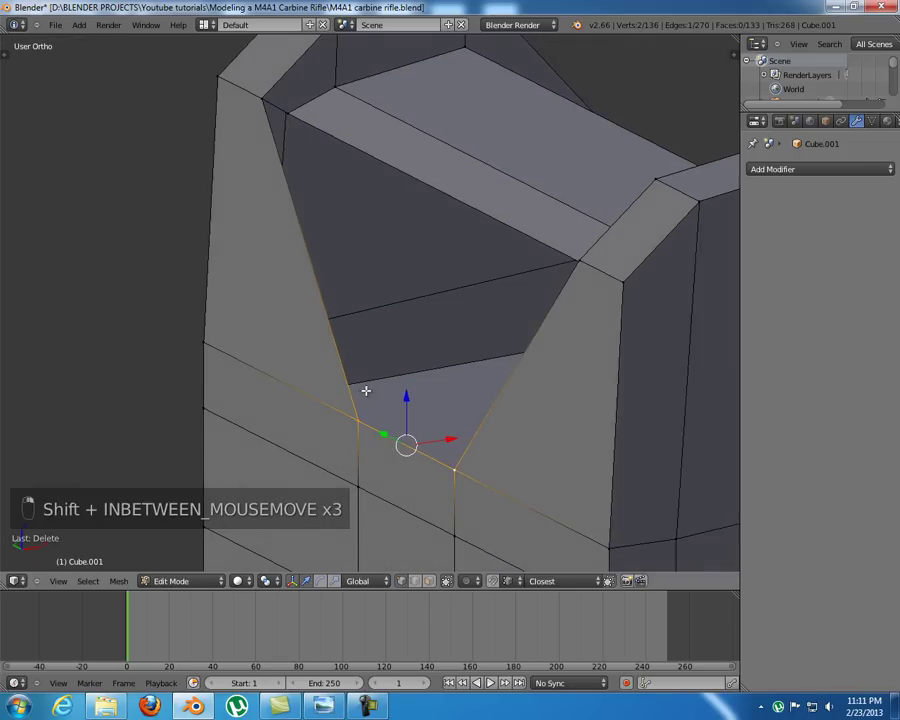
key("s")
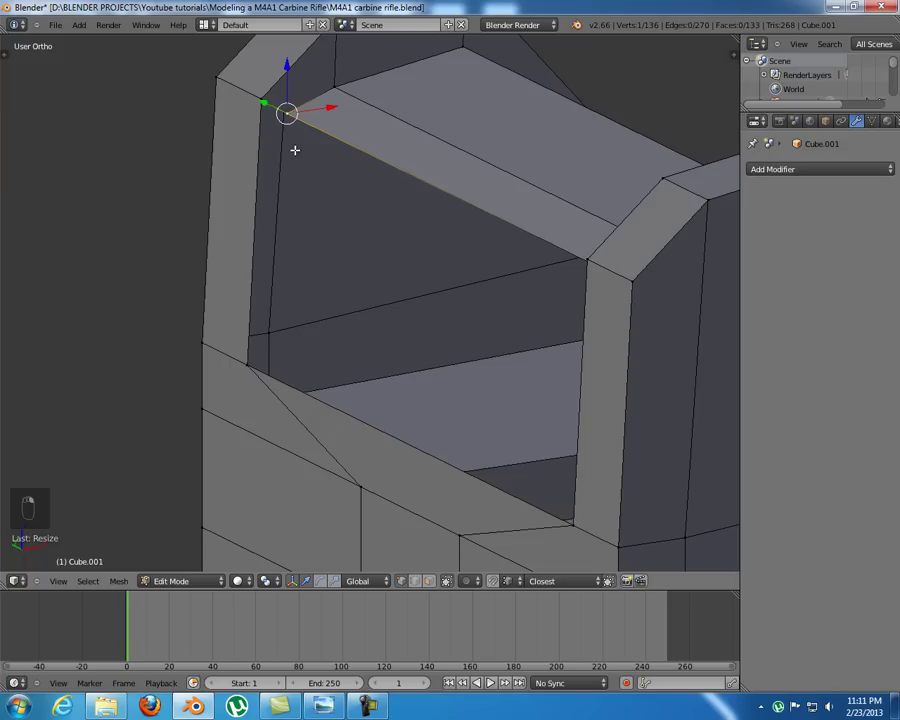
left_click_drag(632, 342, 363, 348)
middle_click(416, 327)
middle_click(477, 332)
middle_click(495, 328)
- Connect vertices across the opening's face with new edges and fills
left_click_drag(674, 129, 705, 367)
key("f")
key("f")
middle_click(339, 325)
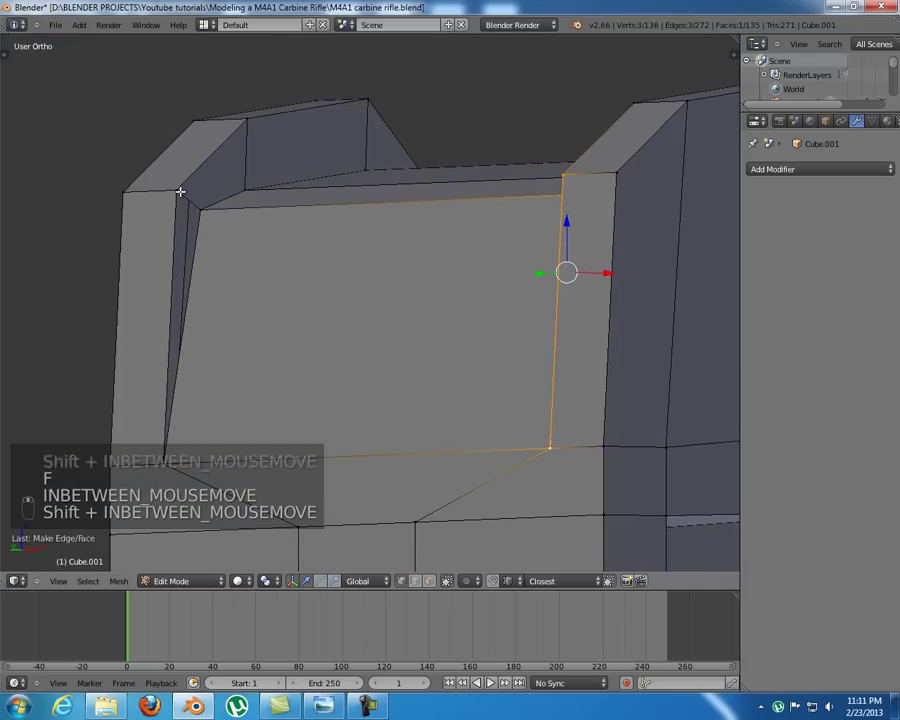
key("f")
key("a")
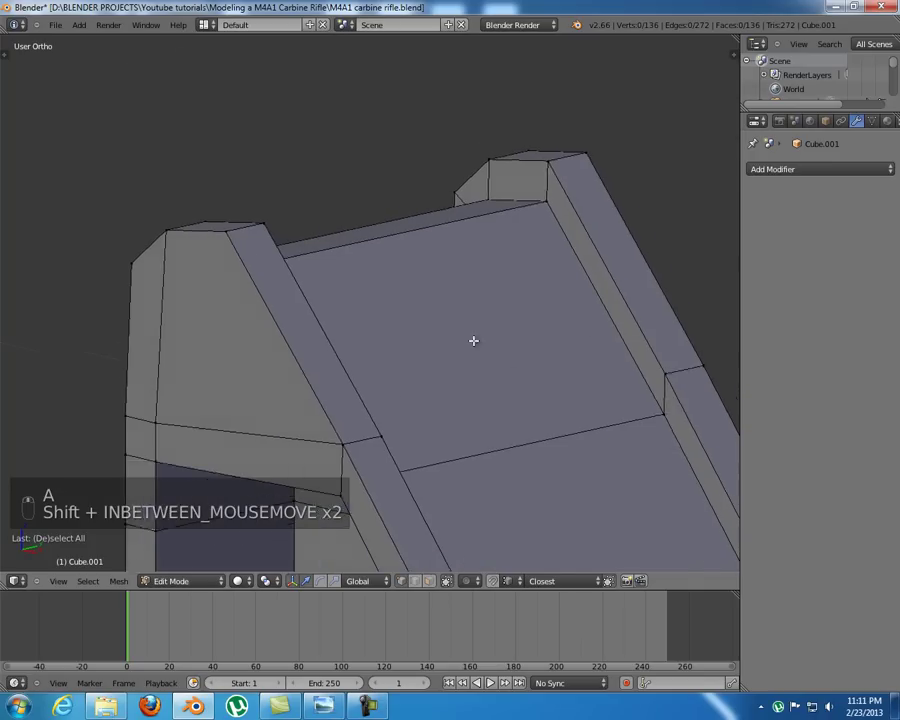
- Check the sloped top's edges in wireframe shading, then return to solid
left_click_drag(421, 299, 437, 327)
left_click_drag(264, 264, 322, 115)
key("a")
middle_click(406, 150)
key("z")
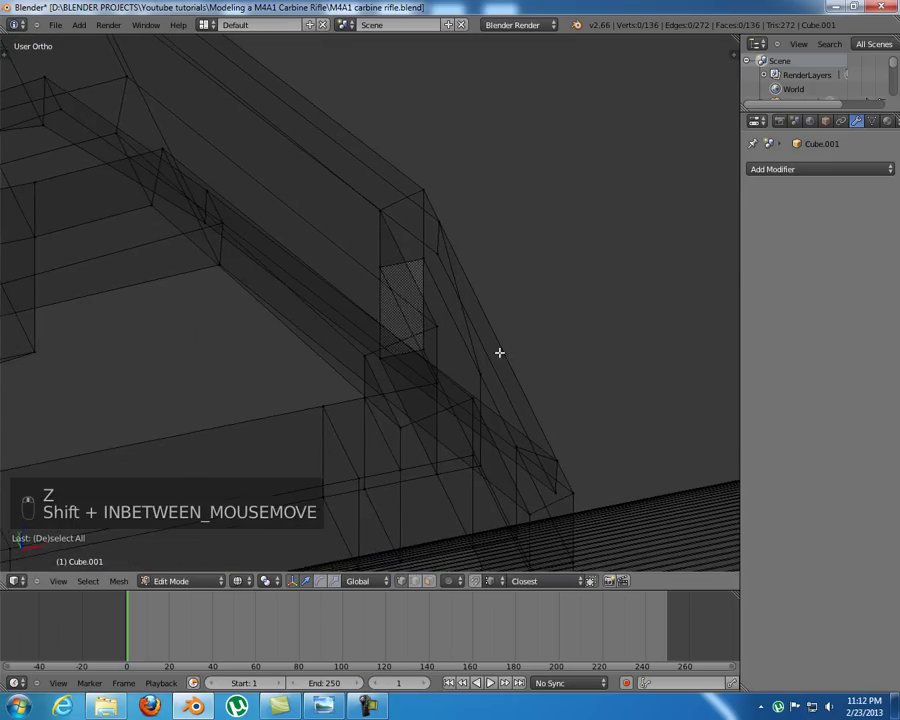
key("z")
- Slide the groove's corner edge along the slope into alignment and leave Edit Mode
left_click(577, 442)
left_click(509, 321)
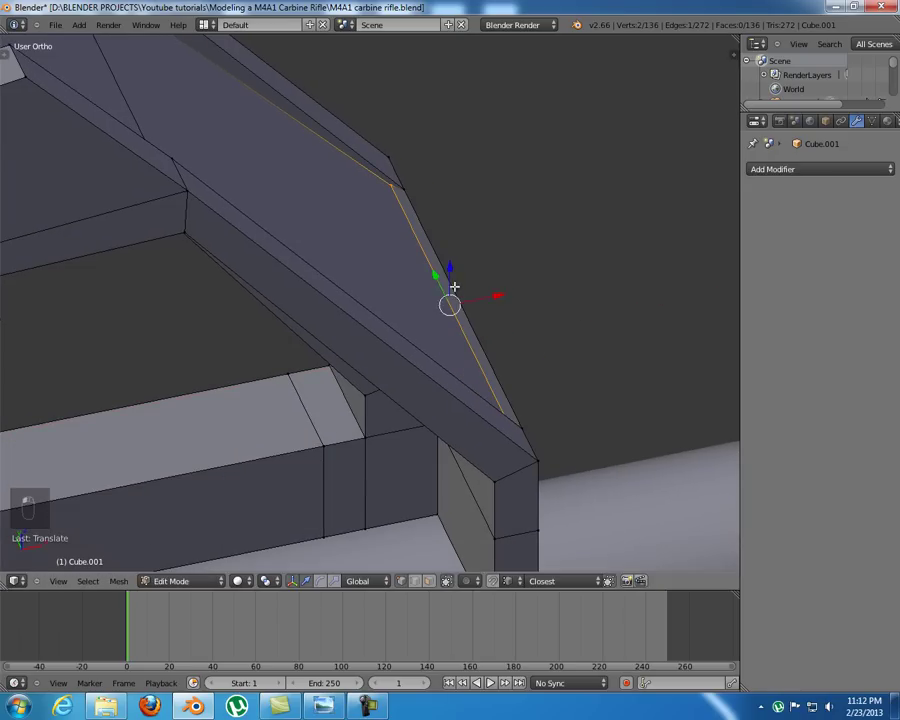
left_click_drag(397, 356, 389, 341)
middle_click(377, 316)
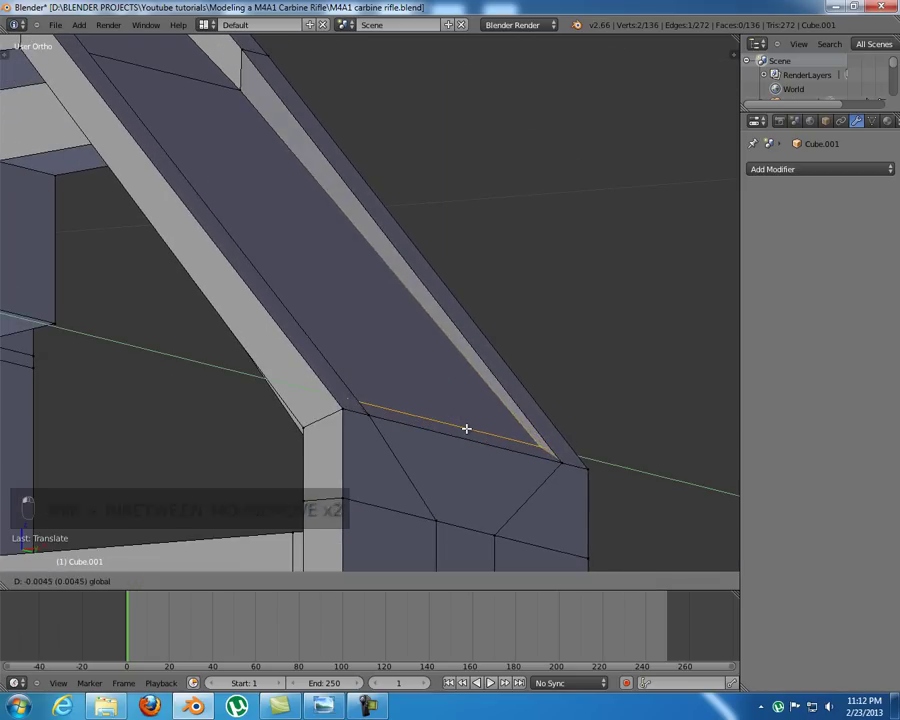
left_click_drag(471, 472, 360, 365)
key("a")
middle_click(404, 367)
key("Tab")
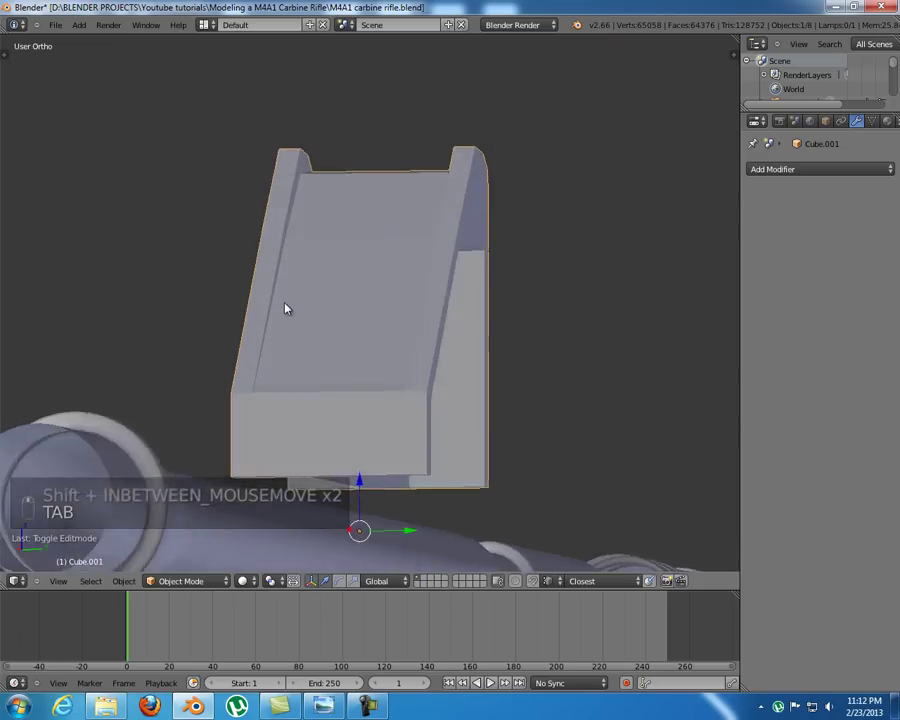
- Add a Subdivision Surface modifier to the front sight block
left_click_drag(432, 374, 425, 375)
middle_click(405, 373)
left_click_drag(391, 369, 384, 365)
left_click_drag(394, 346, 813, 181)
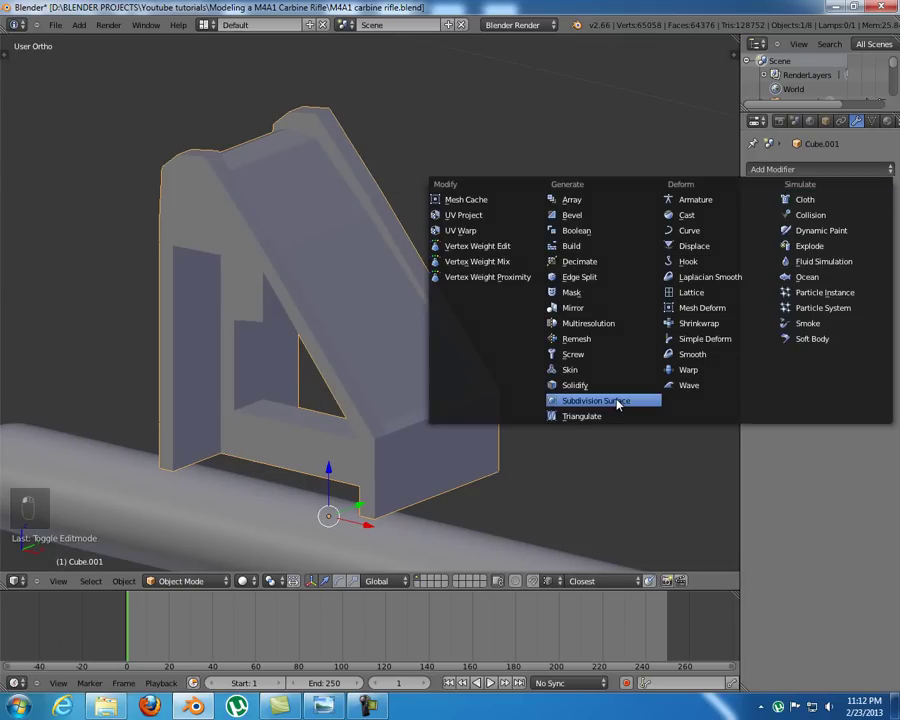
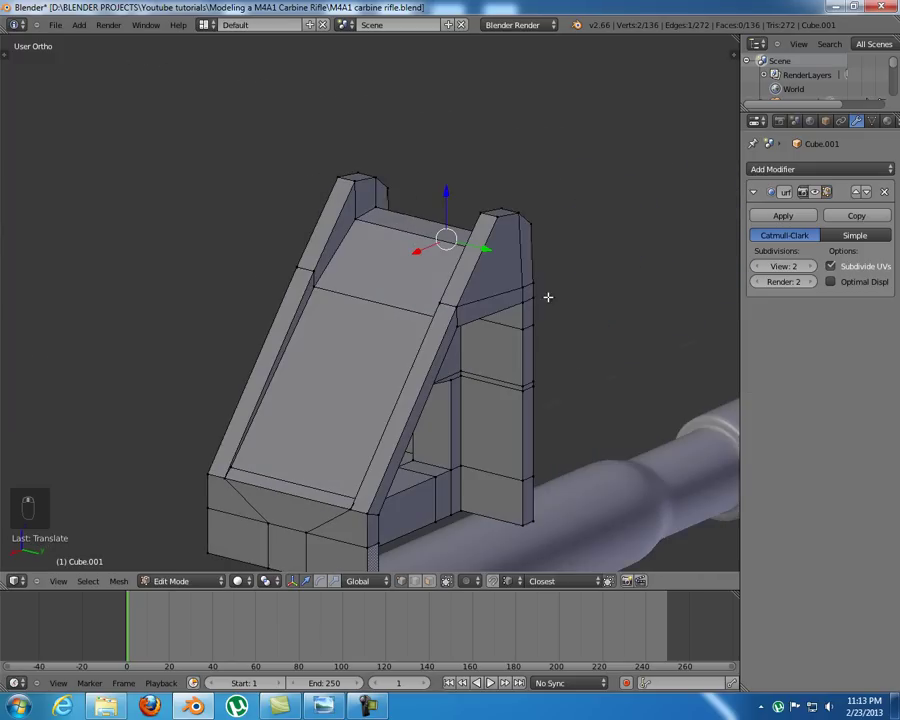
- Edge-slide a loop on the sight block to keep it crisp, leave Edit Mode and face front view
left_click_drag(517, 305, 462, 309)
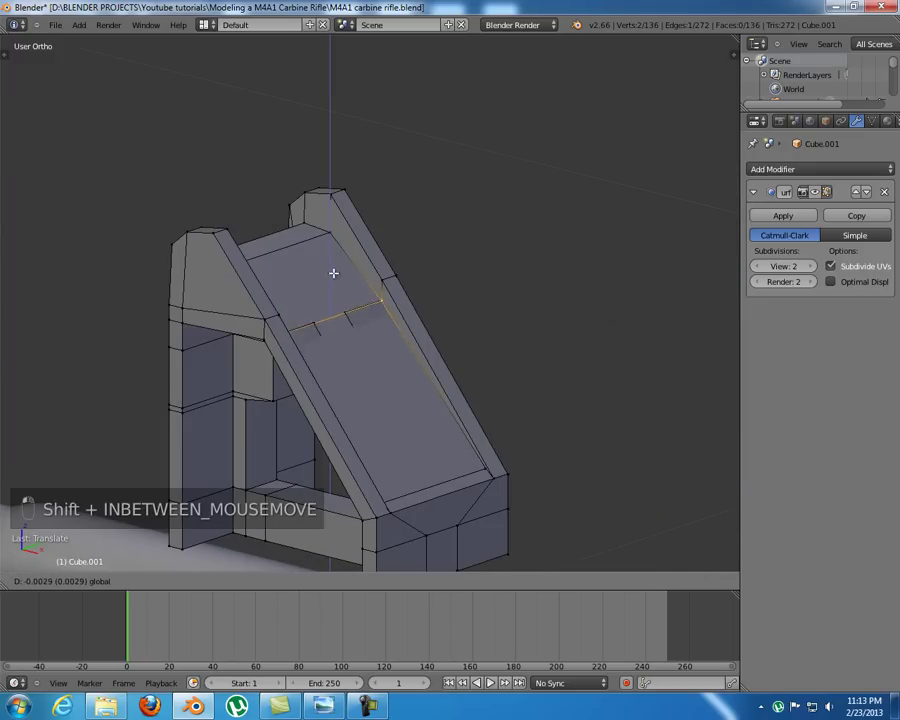
key("a")
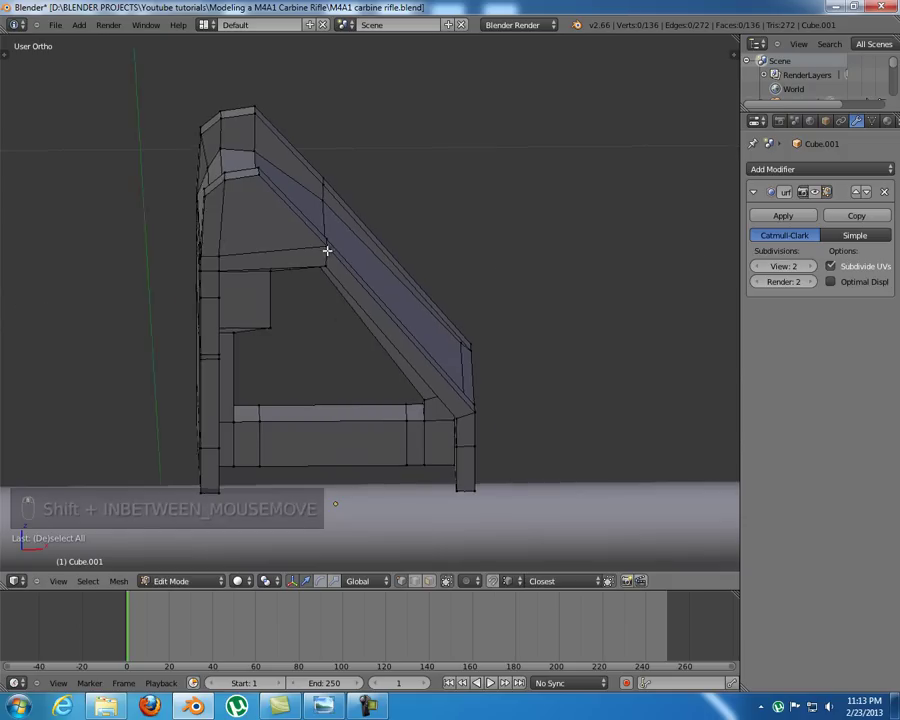
left_click_drag(366, 266, 311, 368)
middle_click(299, 367)
middle_click(293, 383)
key("Tab")
key("KP_1")
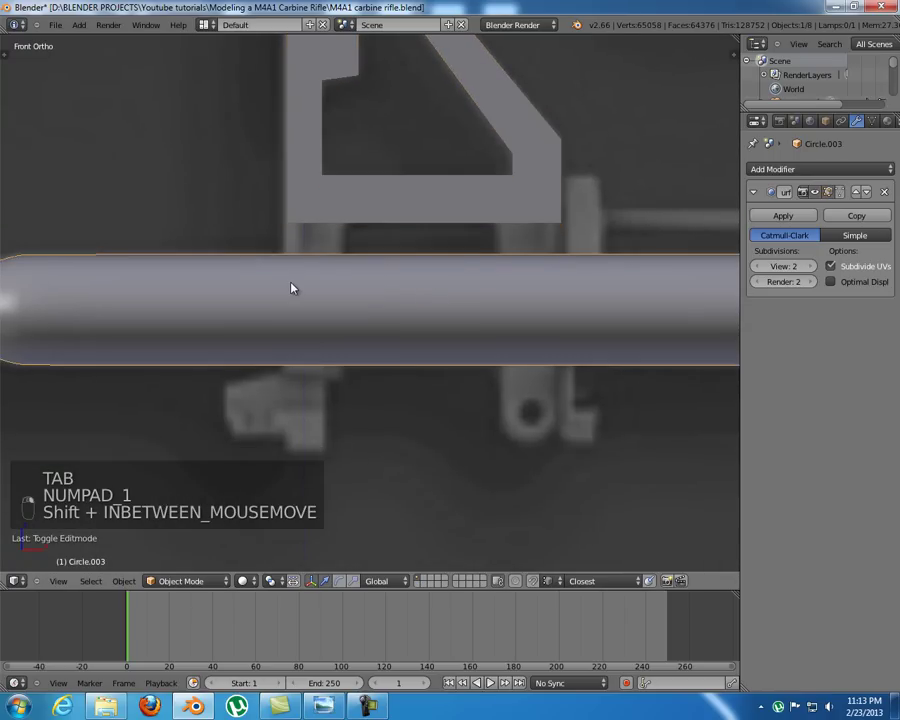
- Select the vertical edge loop near the barrel's shoulder and separate it into its own object
key("Tab")
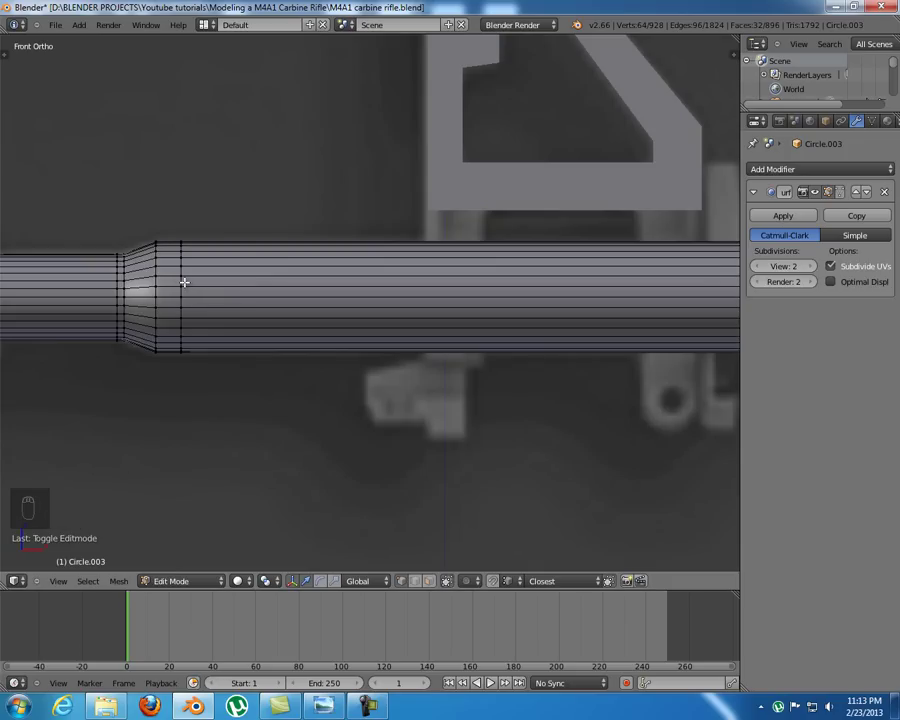
key("a")
key("a")
key("a")
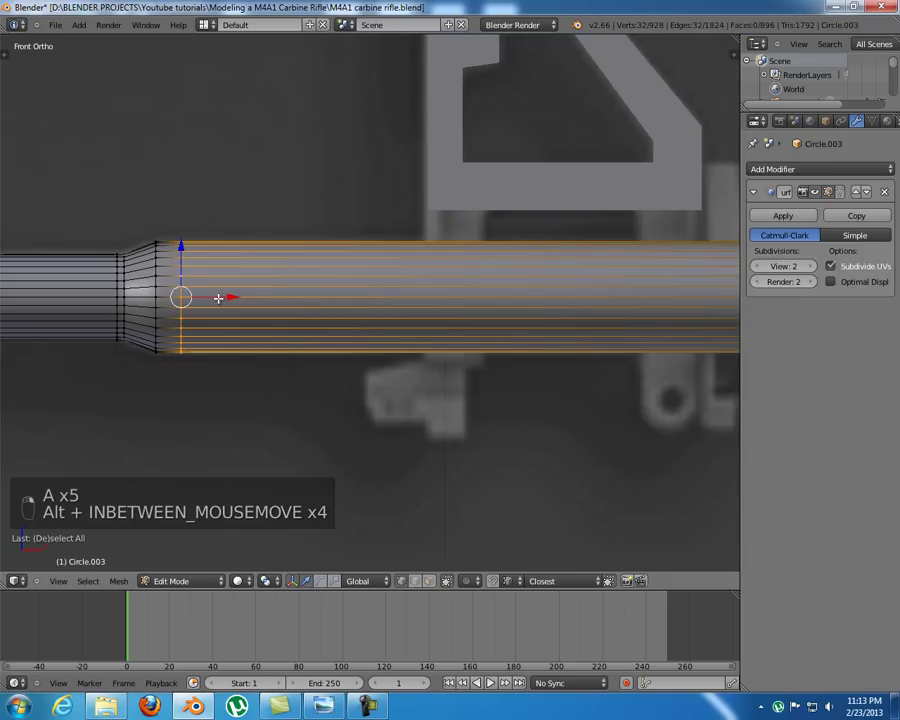
key("shift+d")
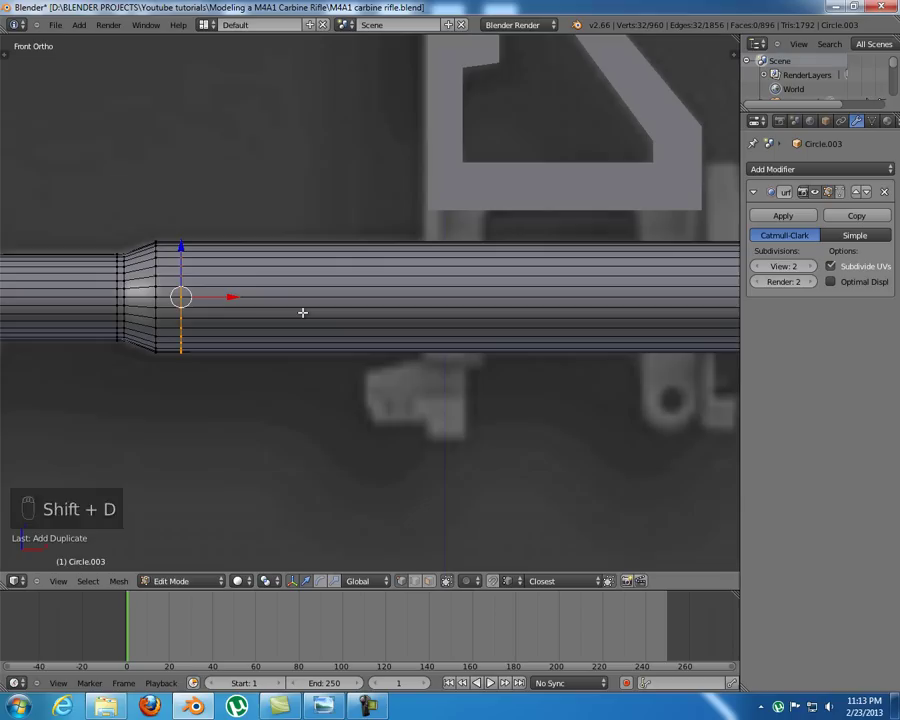
key("p")
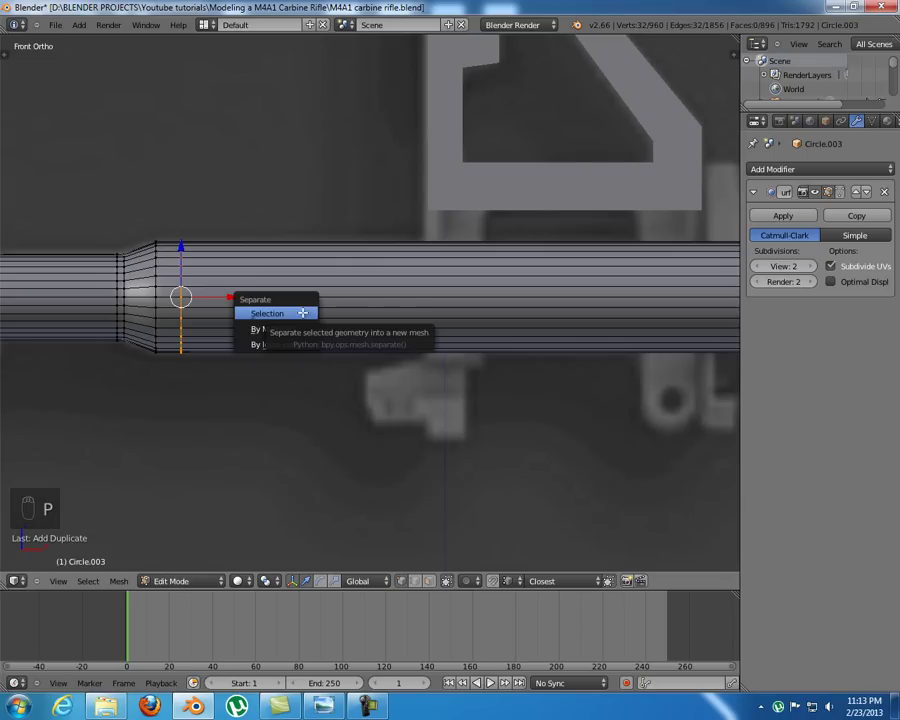
key("Tab")
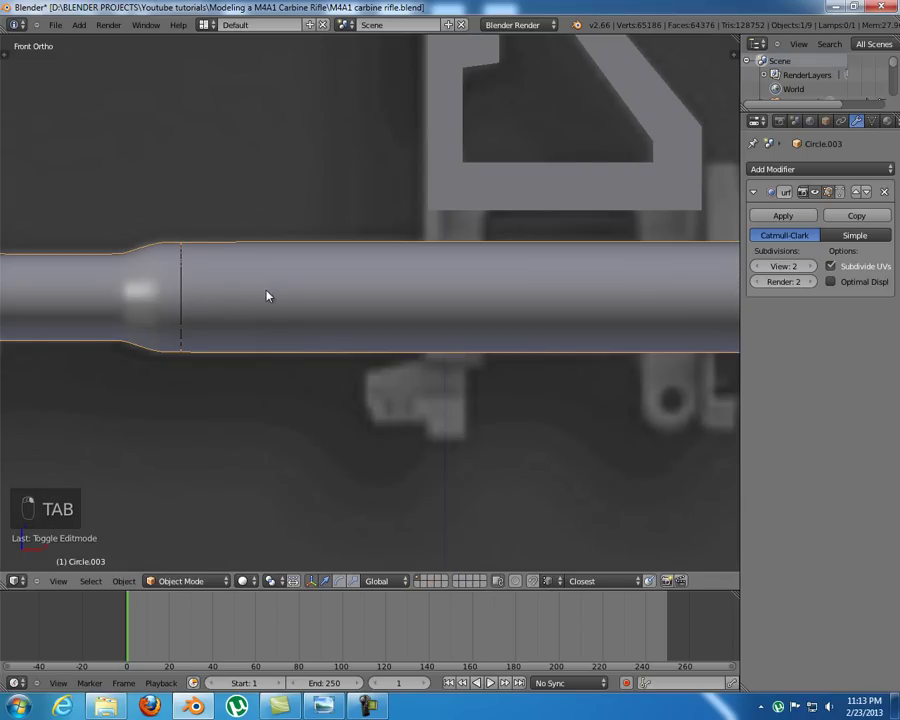
- Move the separated loop clear of the tube and view it end-on in wireframe Edit Mode
key("g")
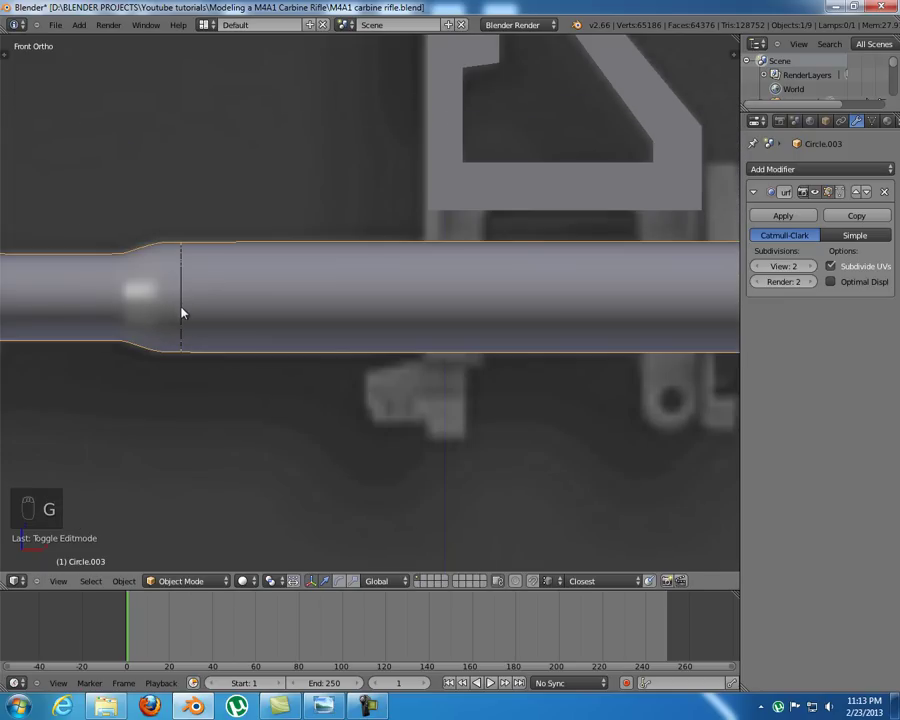
key("g")
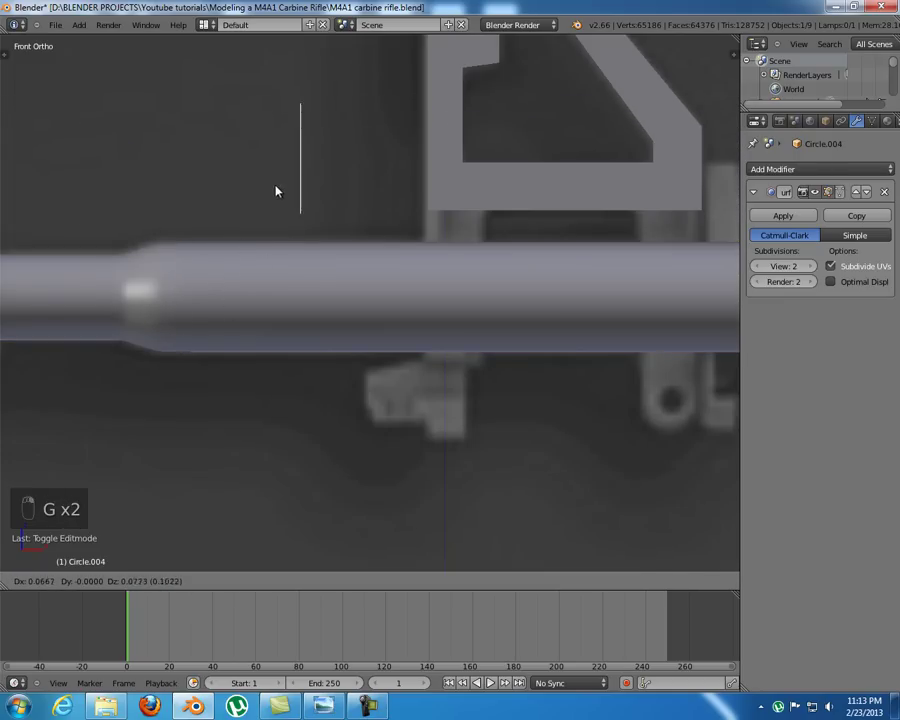
key("g")
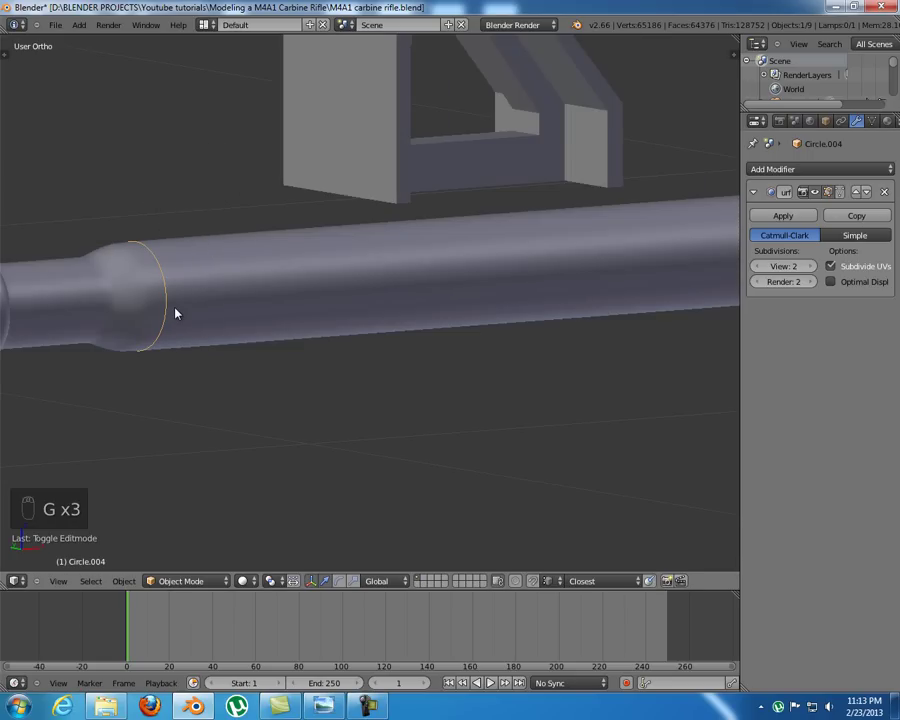
key("KP_1")
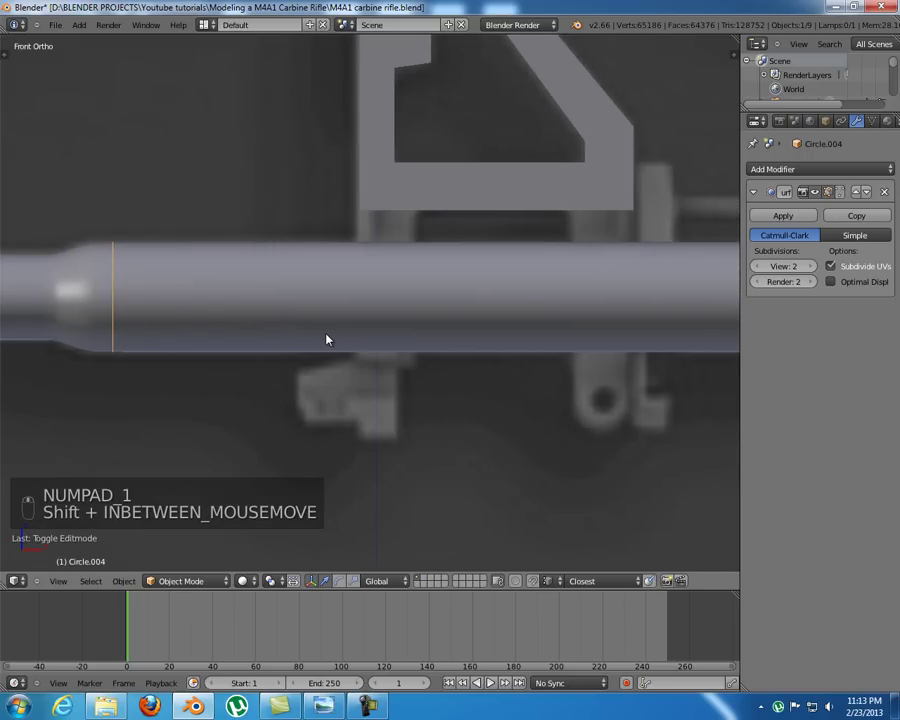
key("Tab")
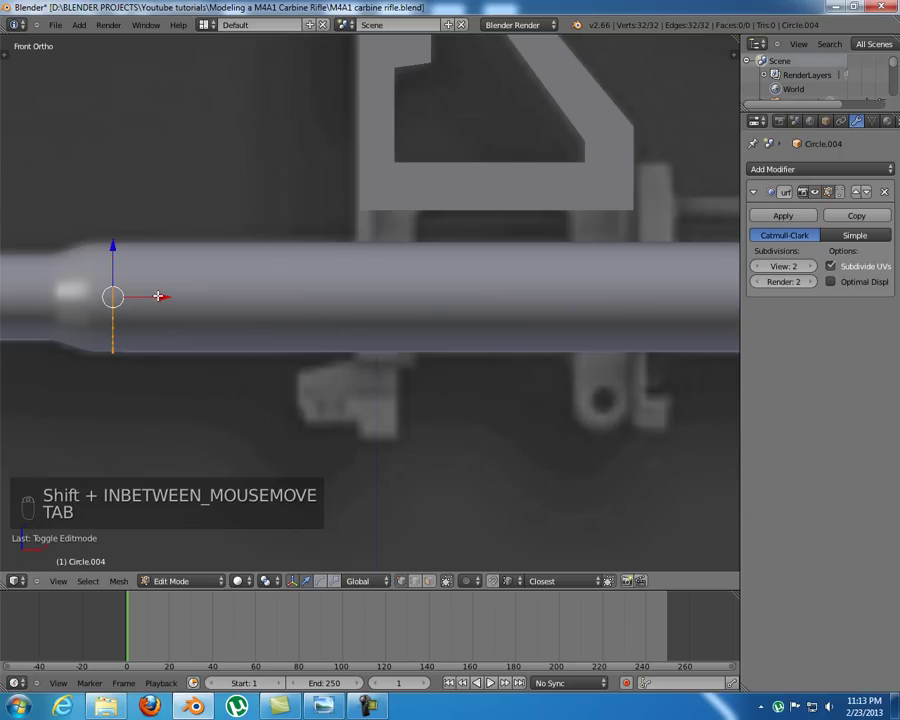
key("z")
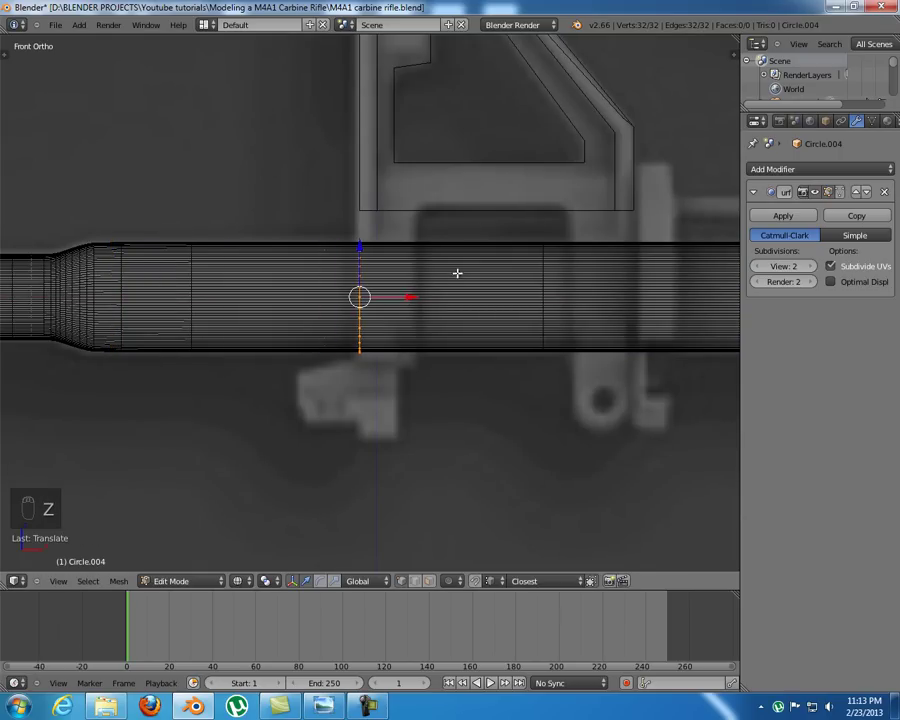
key("KP_3")
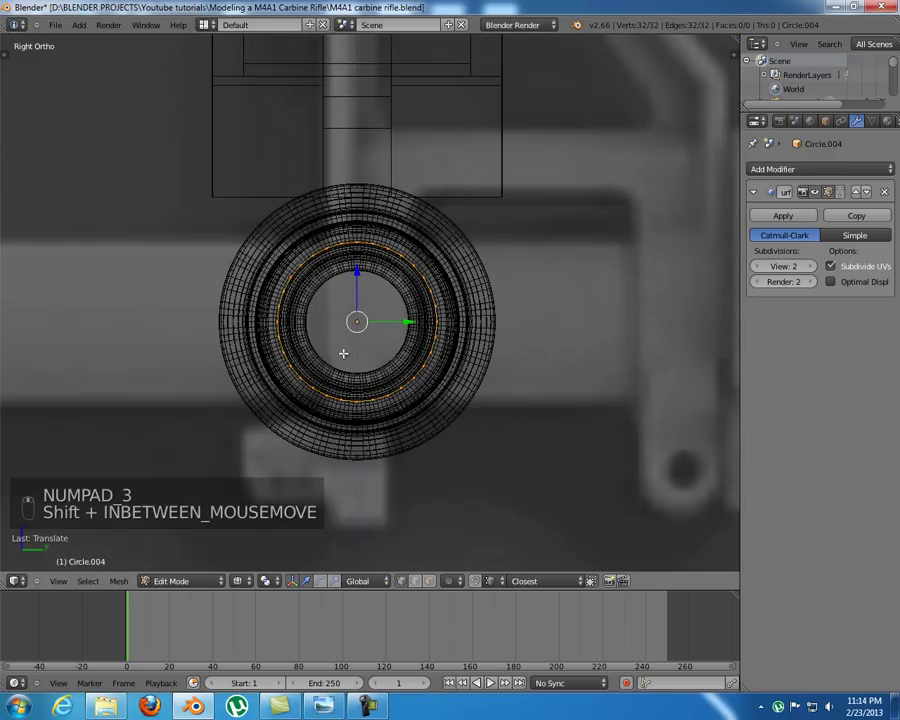
- Extrude the loop and scale it outward into a flat ring around the barrel, then leave Edit Mode
key("e")
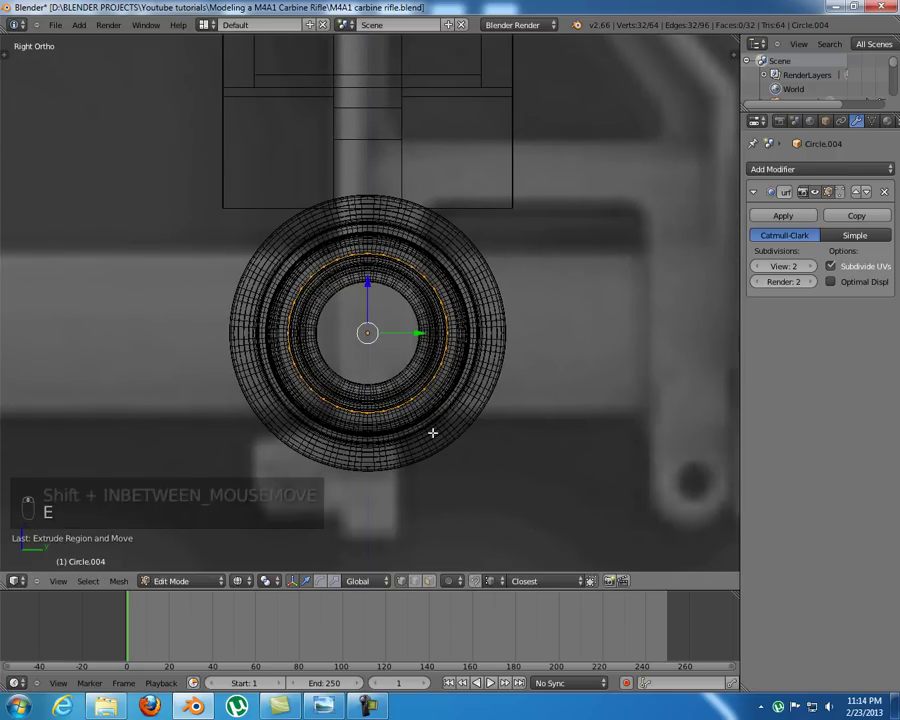
key("s")
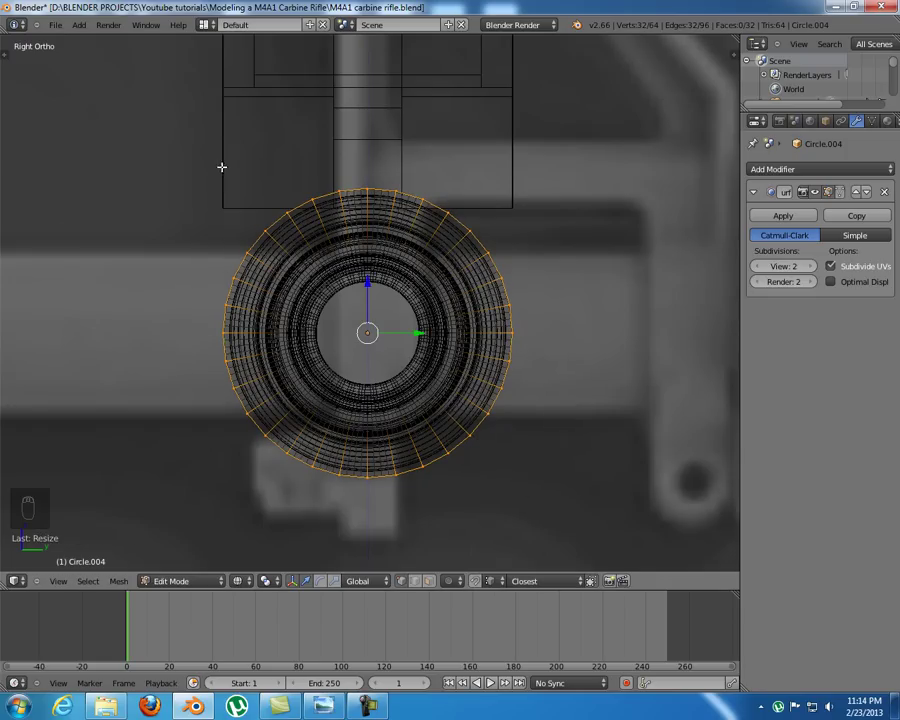
key("z")
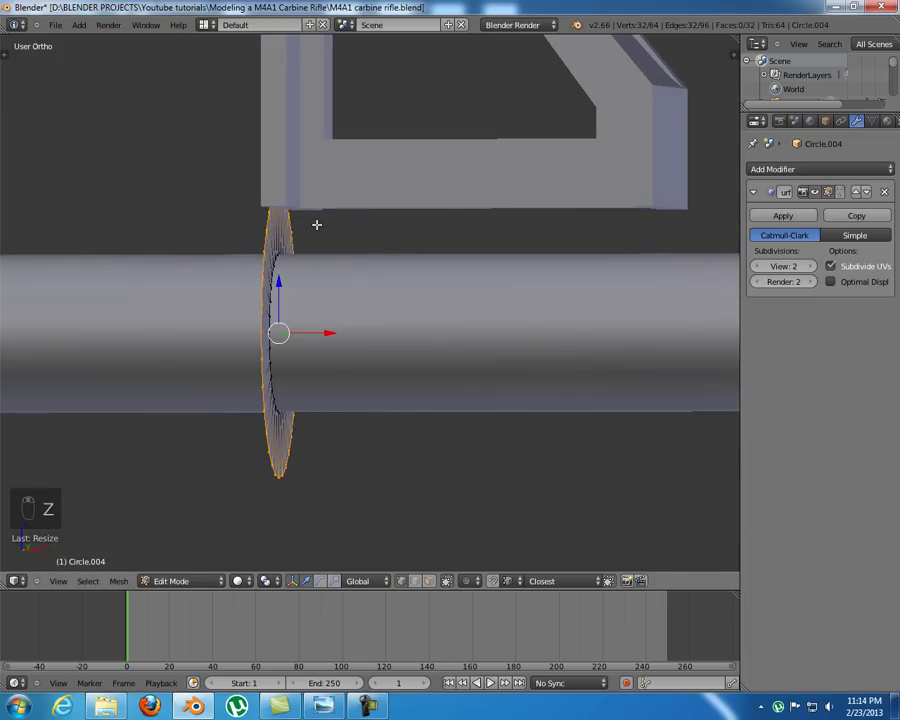
key("KP_1")
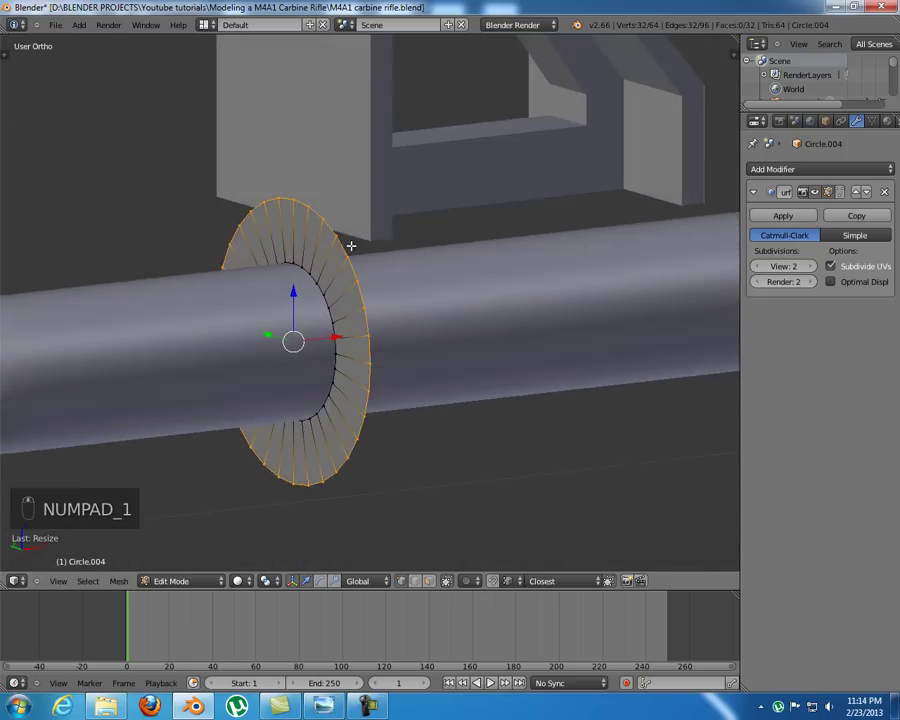
key("a")
key("Tab")
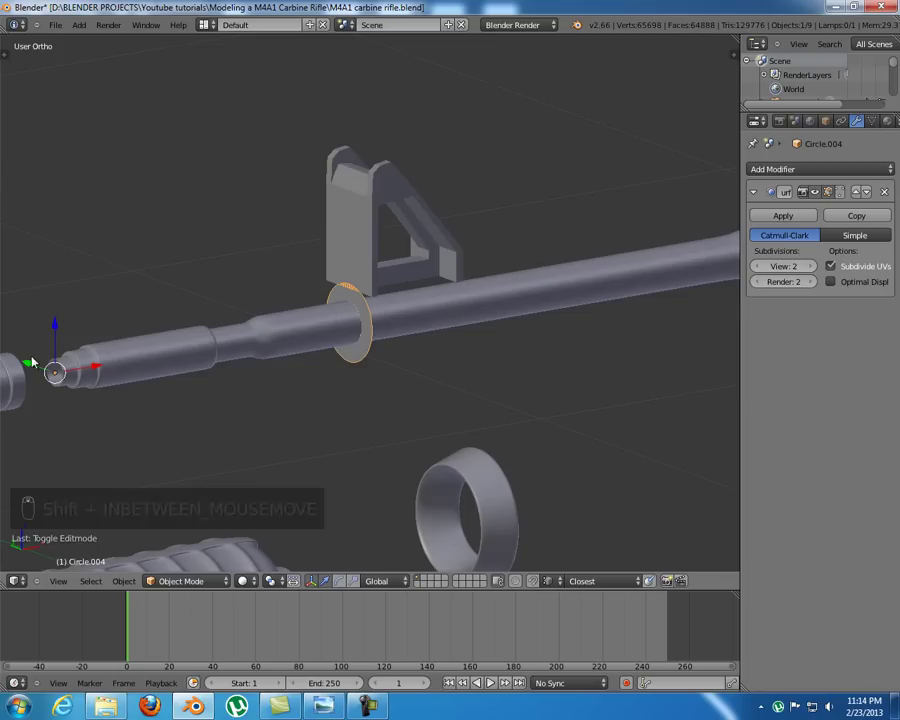
- Set the ring's origin to its geometry and extrude it in front view into an angled collar
key("t")
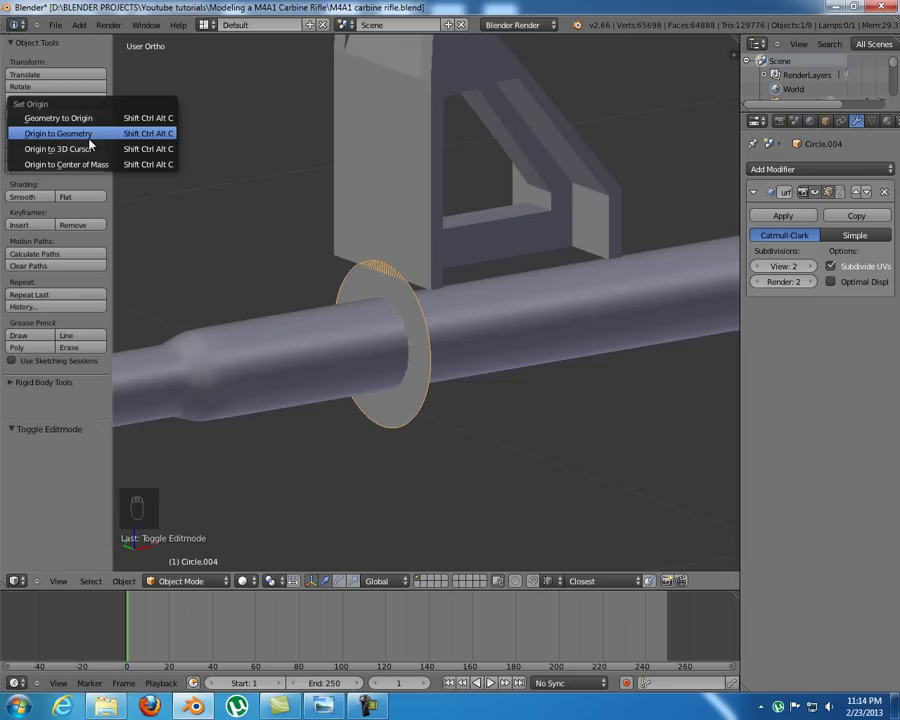
key("t")
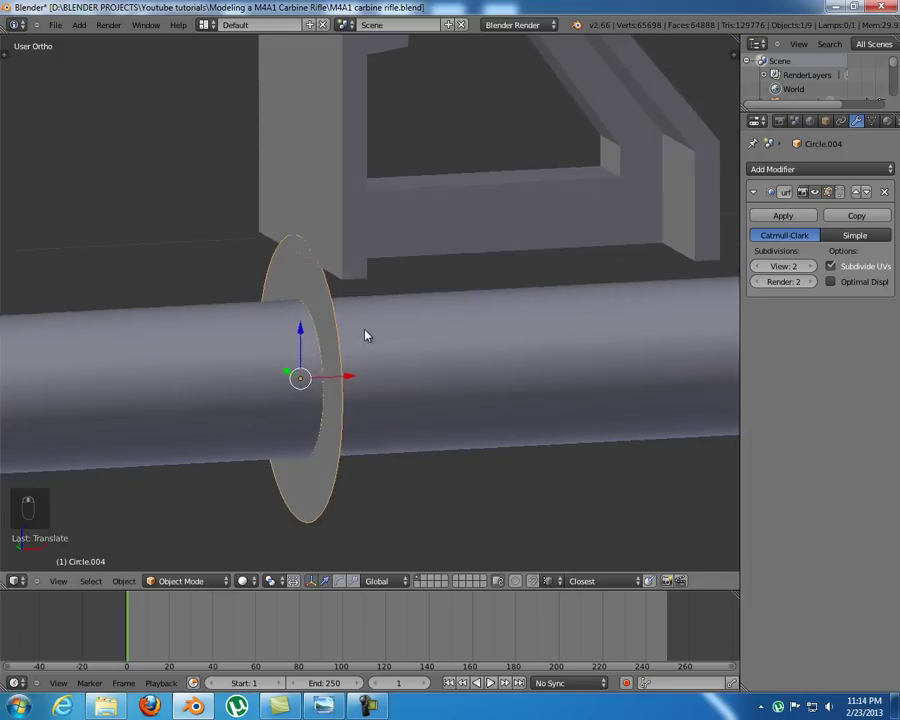
key("Tab")
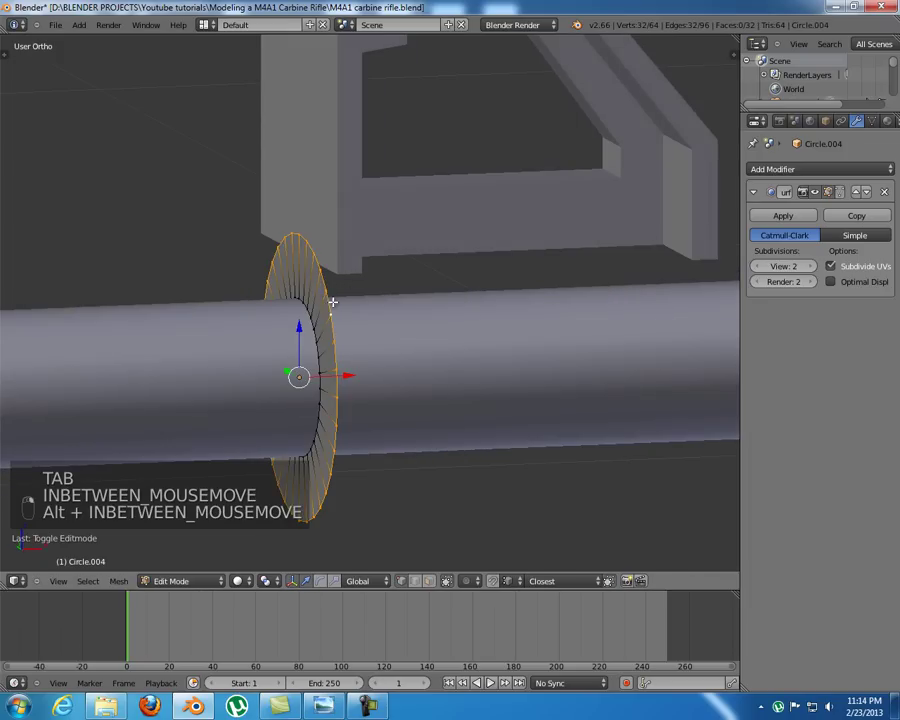
key("KP_1")
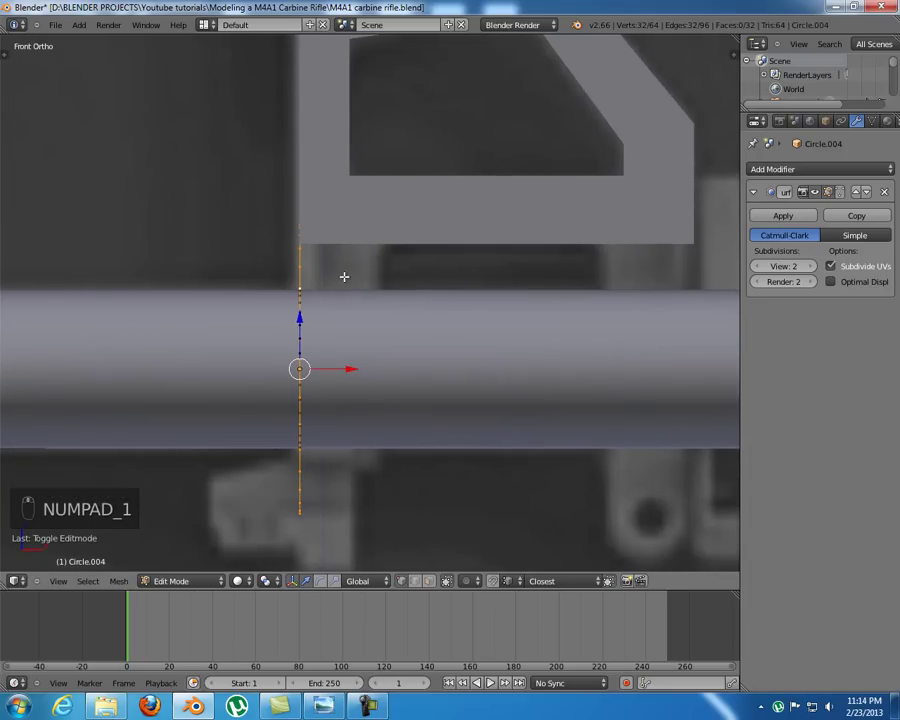
key("e")
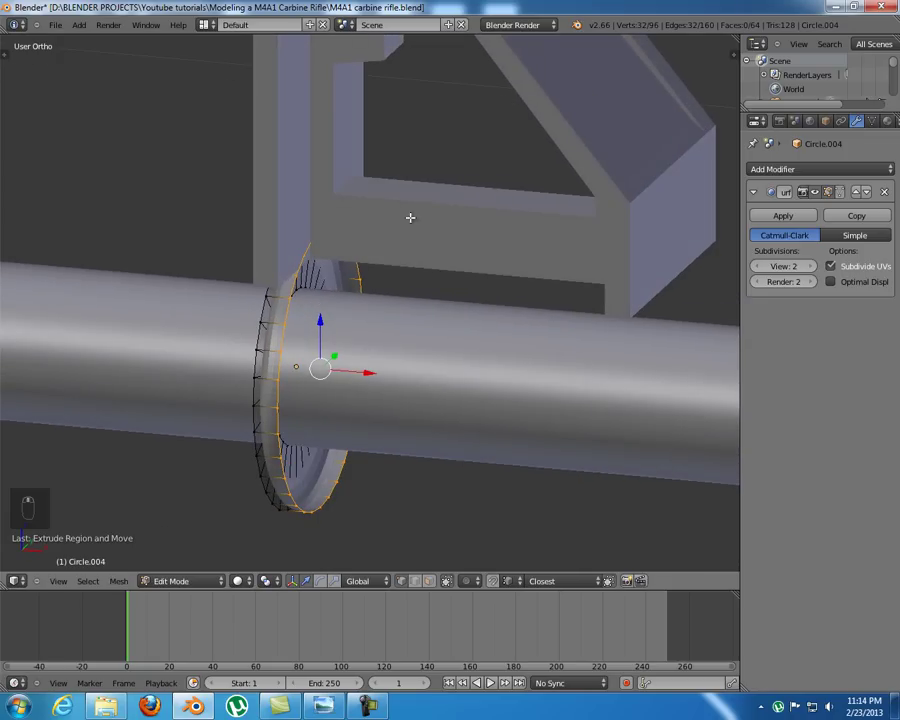
key("Tab")
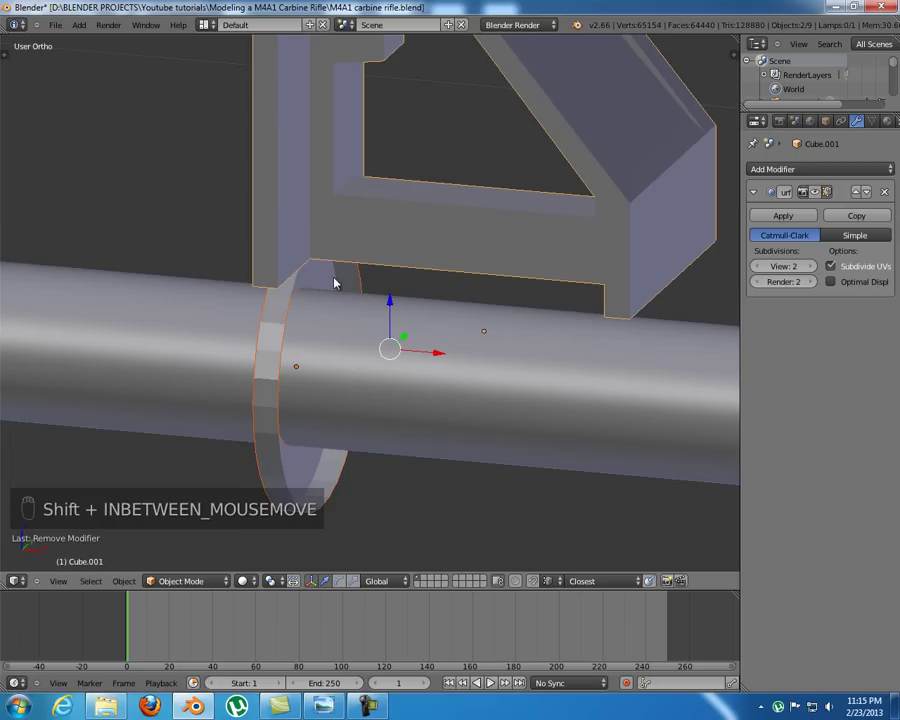
- Join the ring into the front sight block with Ctrl+J and edit the combined mesh in front view
key("ctrl+j")
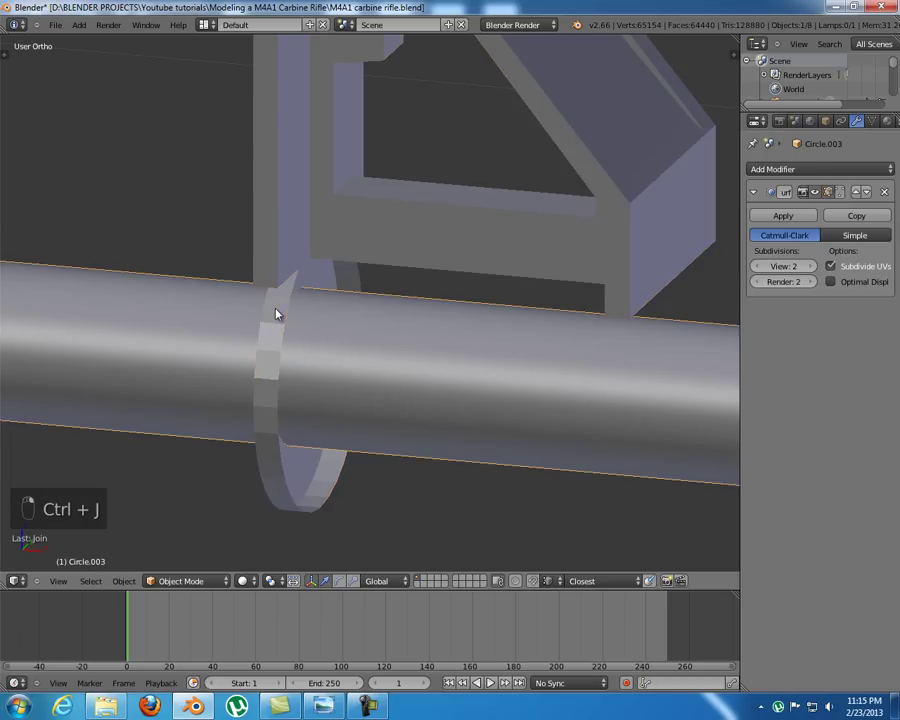
key("Tab")
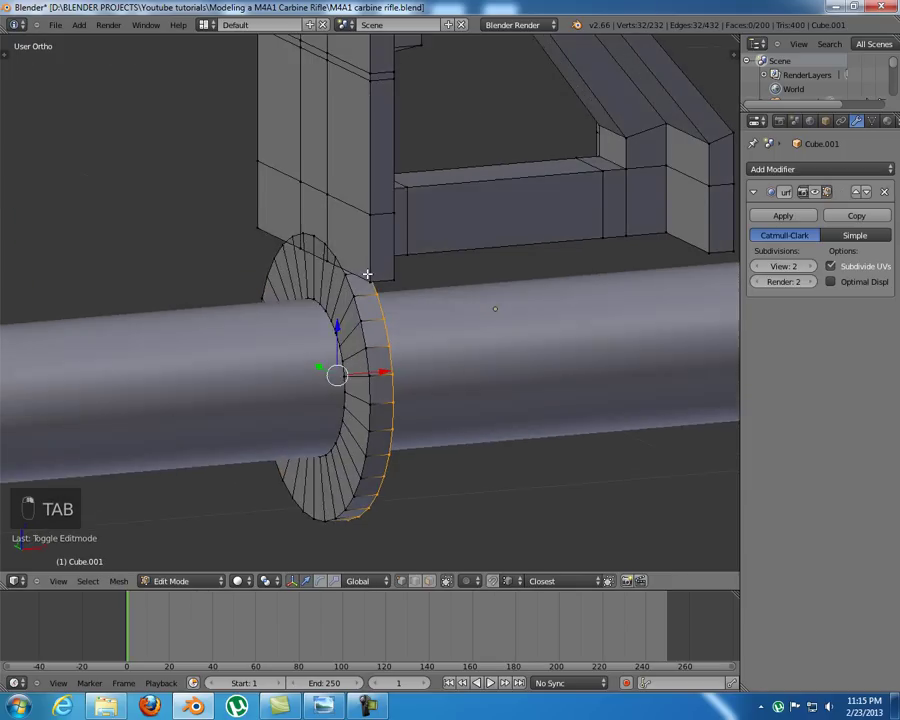
key("a")
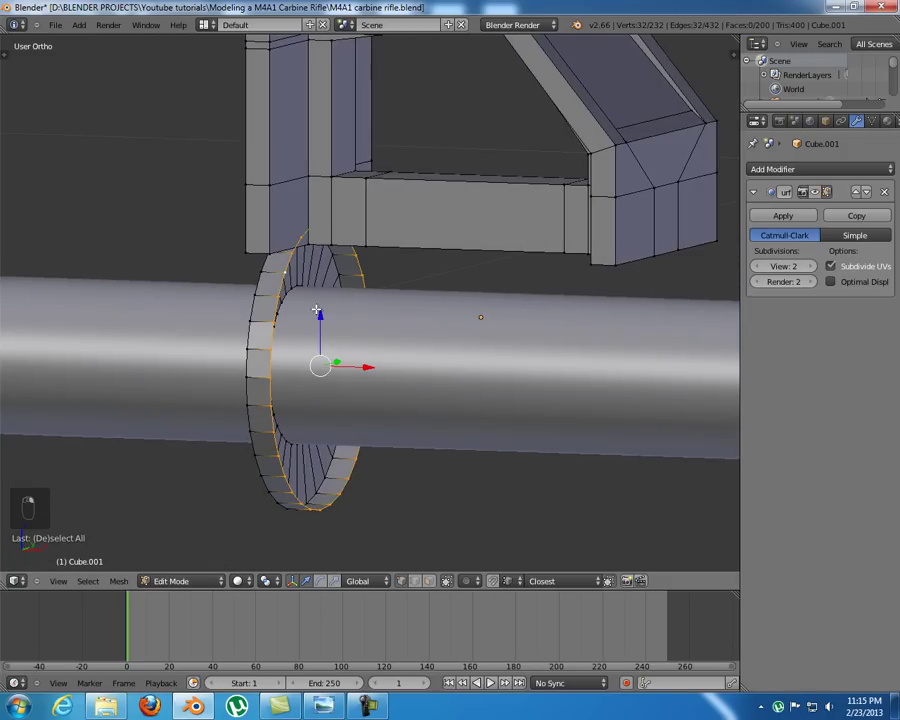
key("KP_1")
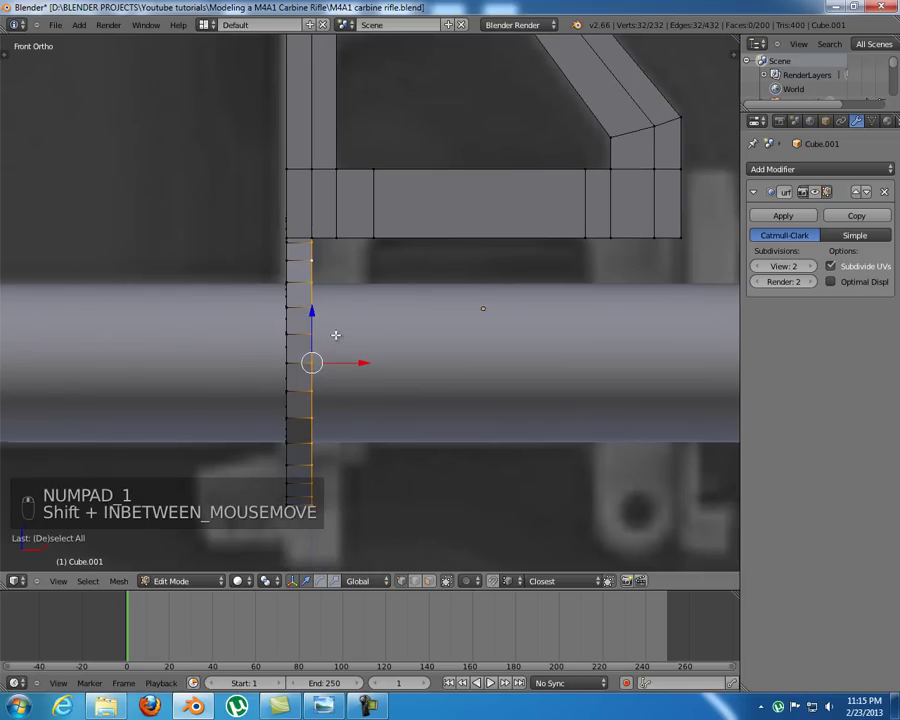
- Extrude the groove's curved edge into a new band of faces around the tube
key("e")
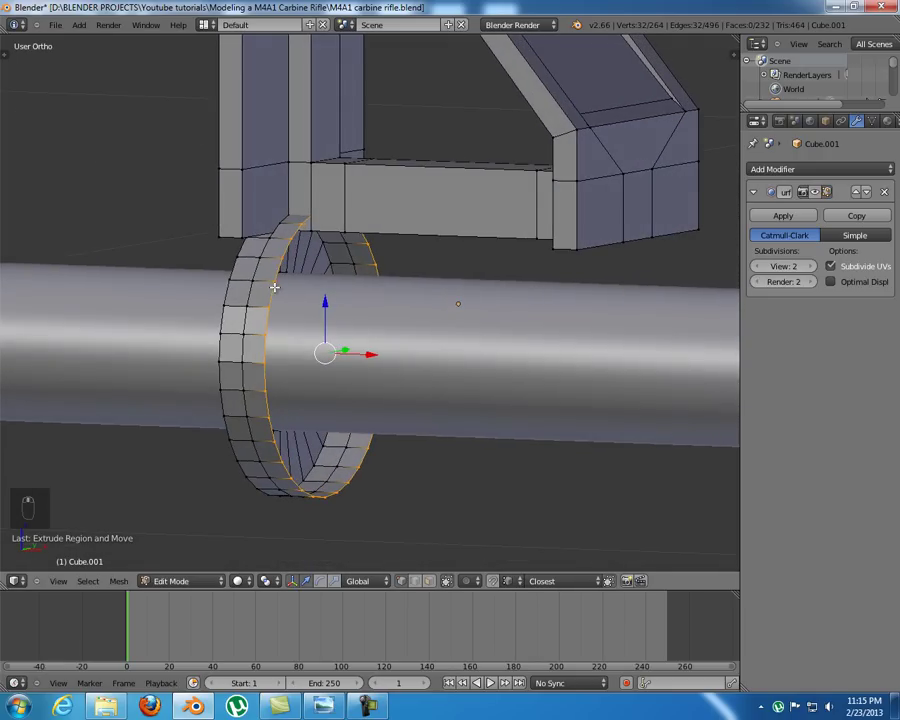
key("KP_1")
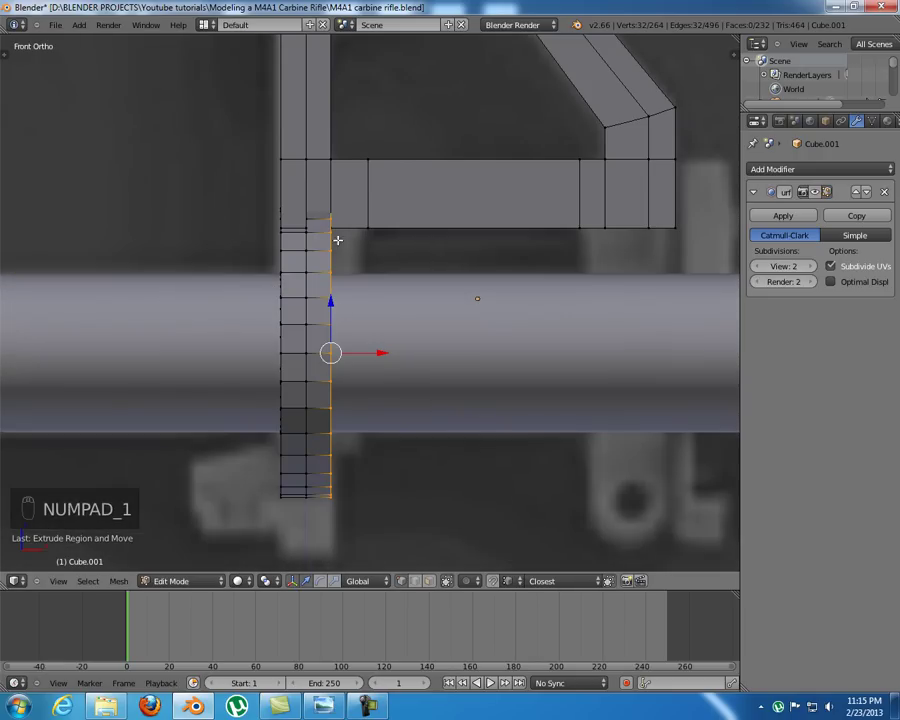
key("e")
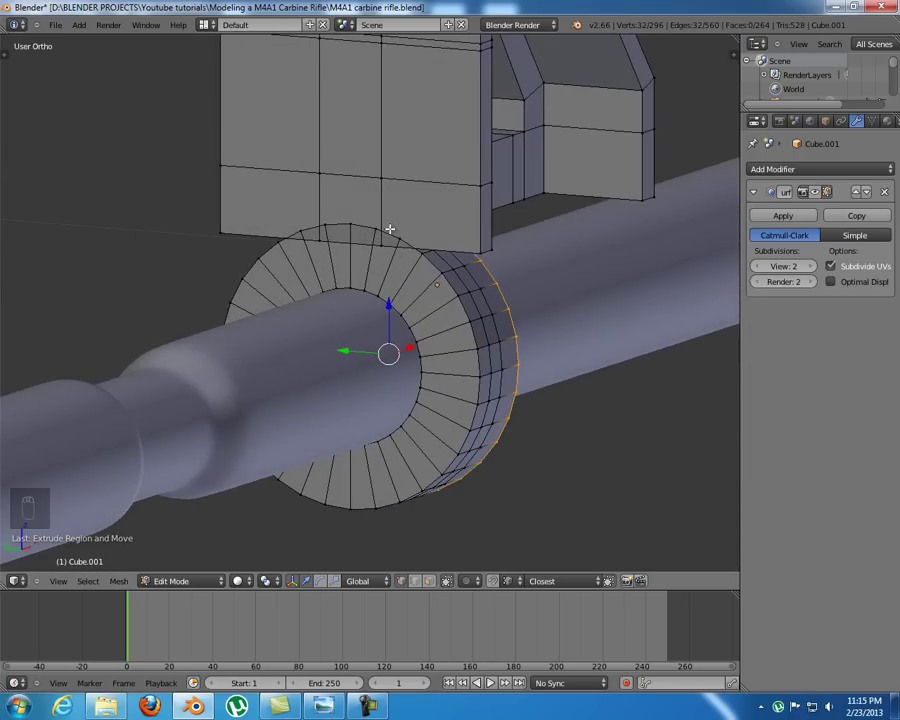
- Merge the groove strip's top vertices into the block above, then view in wireframe
middle_click(402, 236)
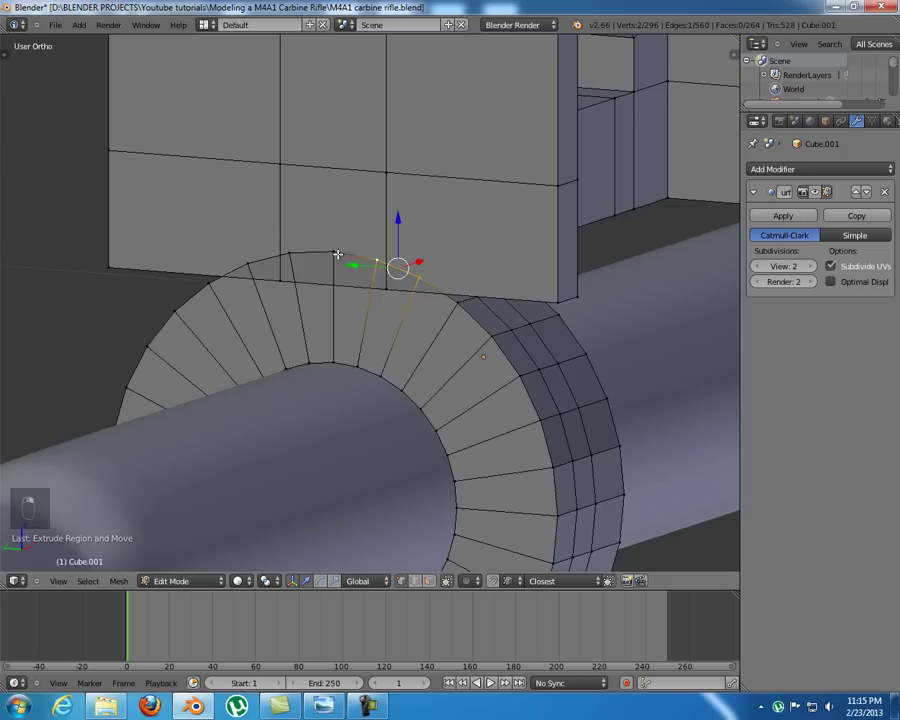
key("x")
left_click_drag(375, 235, 378, 287)
left_click_drag(411, 306, 342, 416)
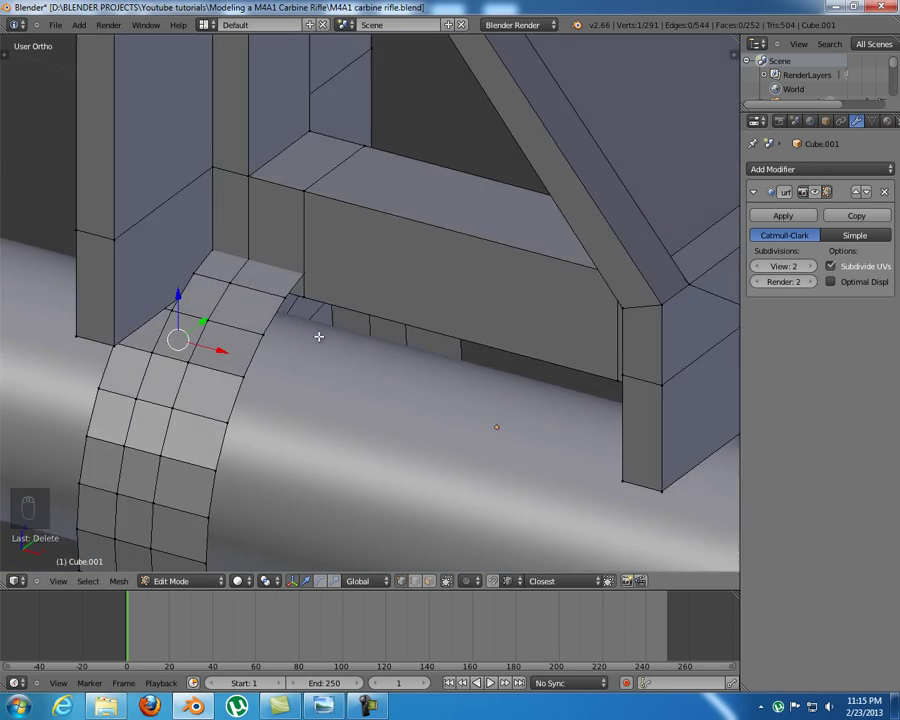
key("z")
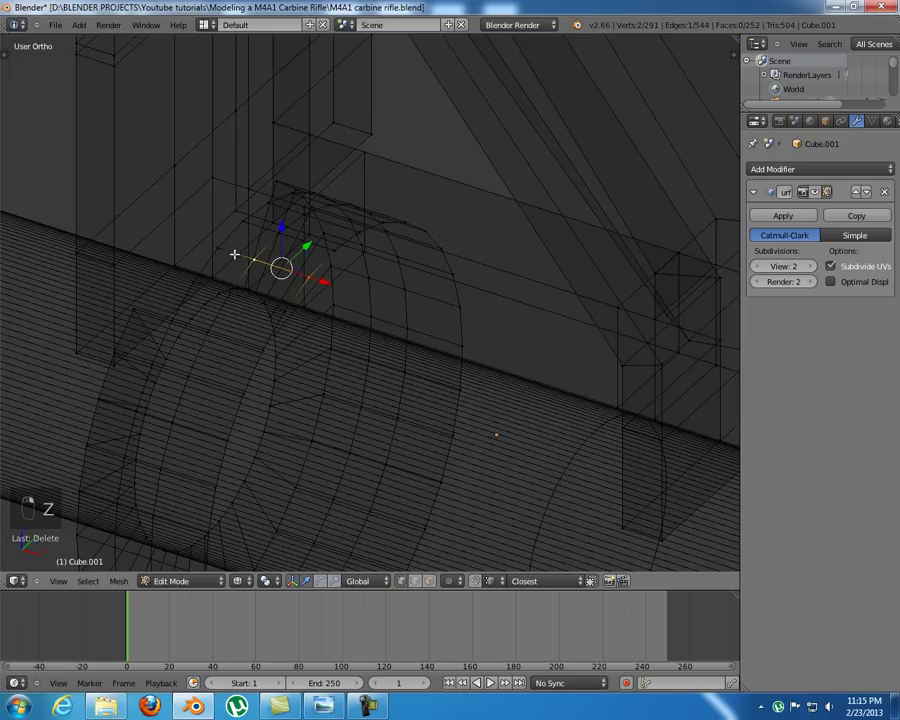
- Delete only the groove faces hidden inside the block
right_click(333, 245)
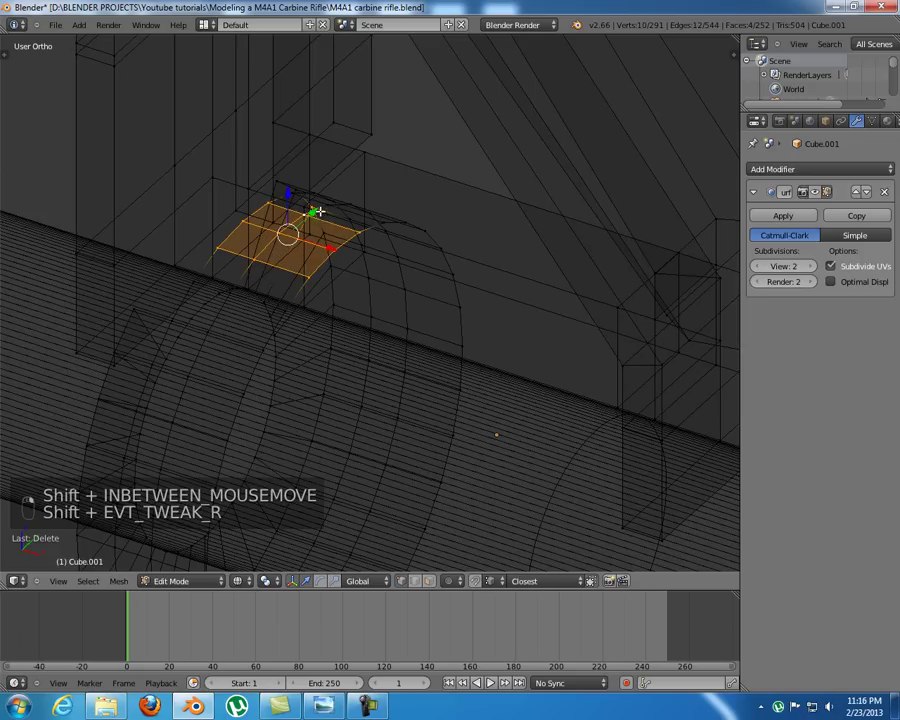
left_click_drag(261, 207, 355, 214)
middle_click(355, 214)
key("z")
key("x")
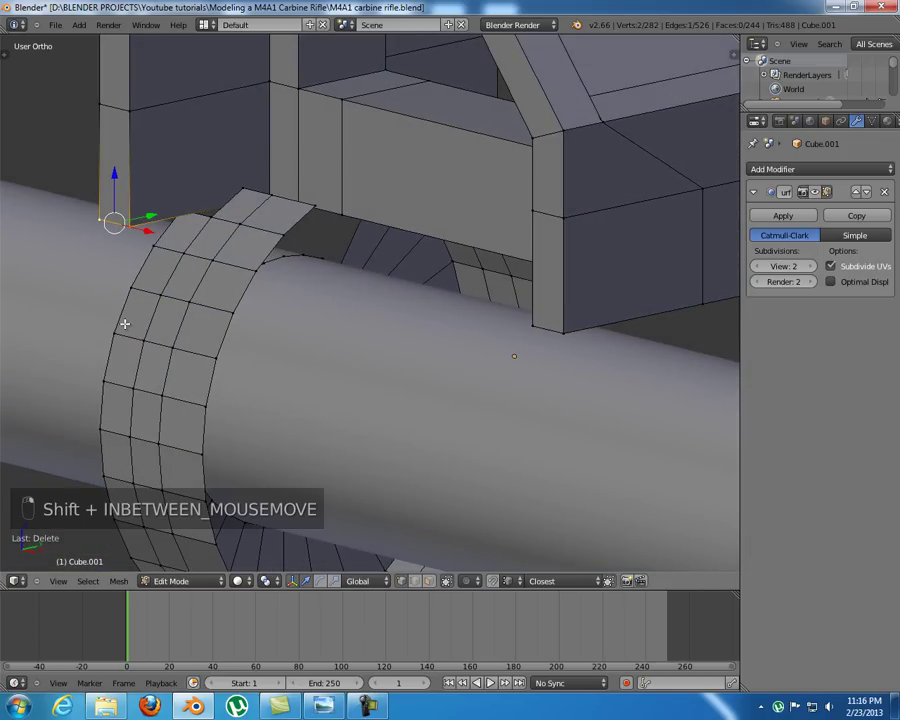
- From Right Ortho, delete the stray side-wall vertices between the arc and the block
key("KP_1")
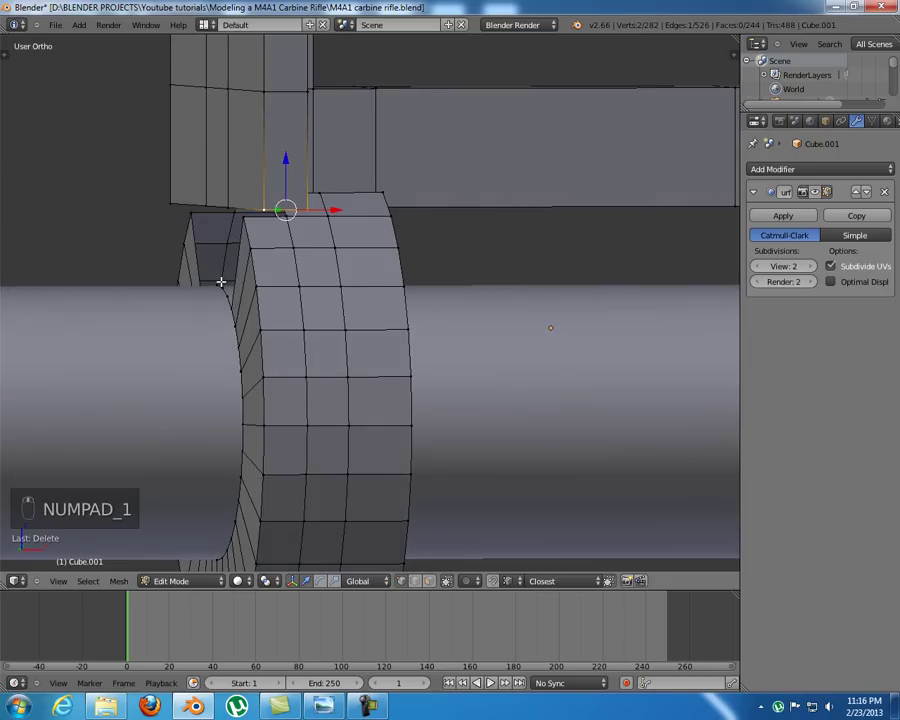
key("KP_3")
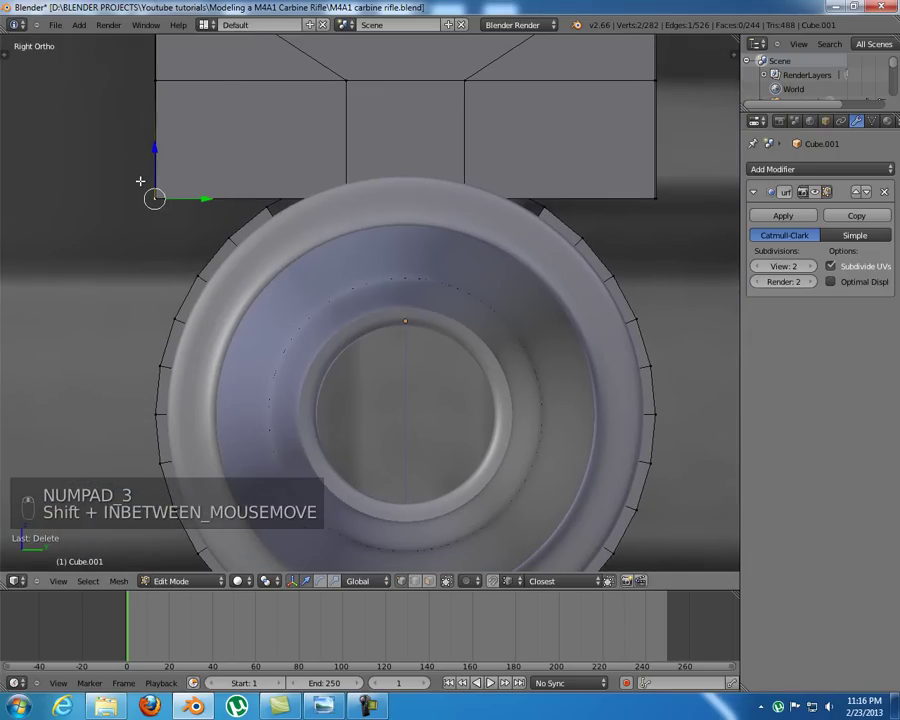
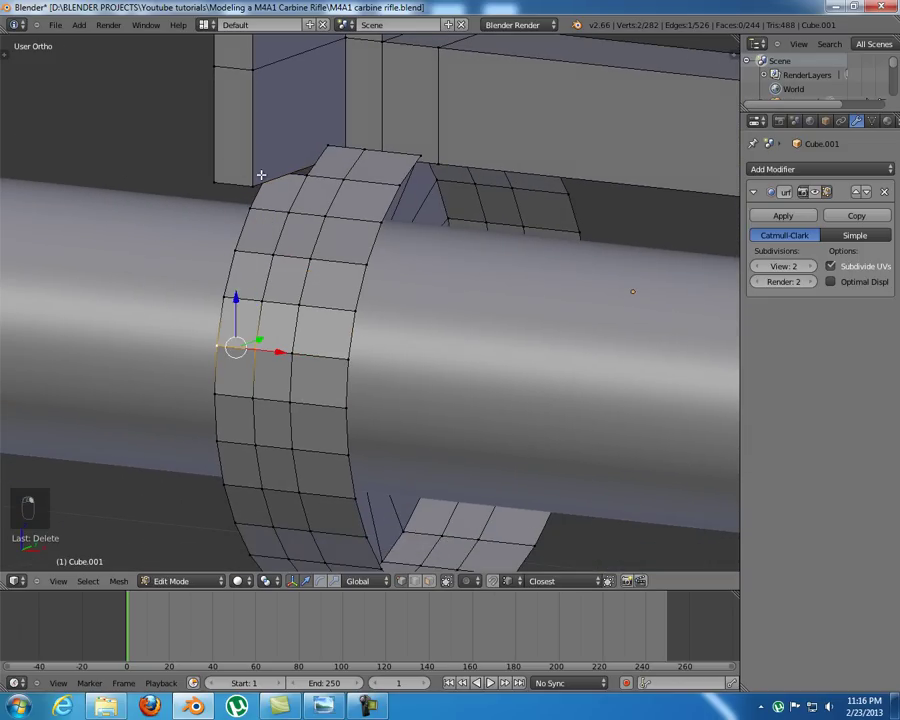
key("f")
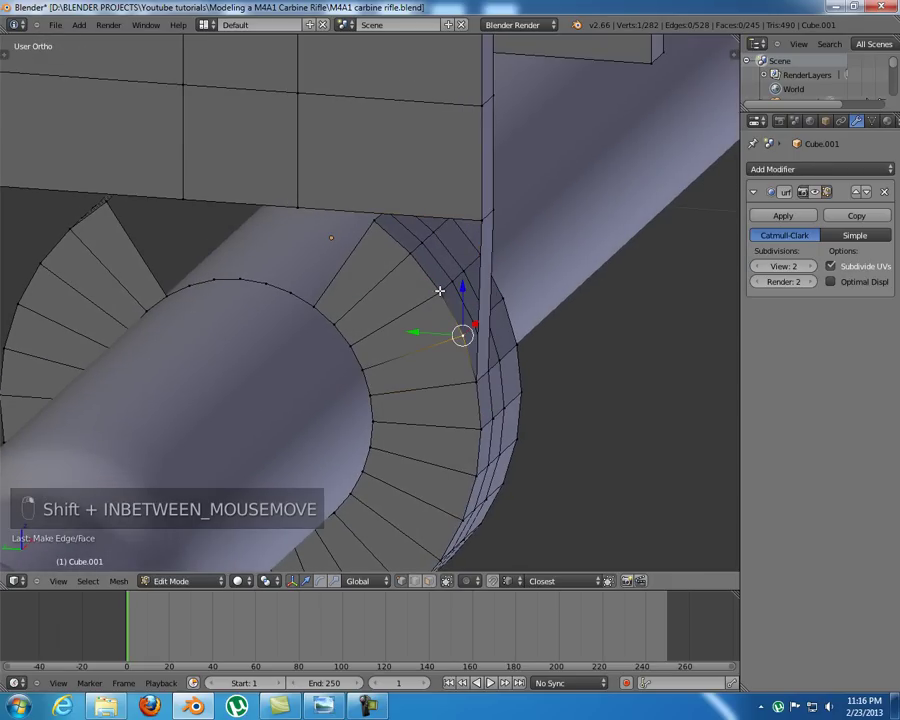
key("x")
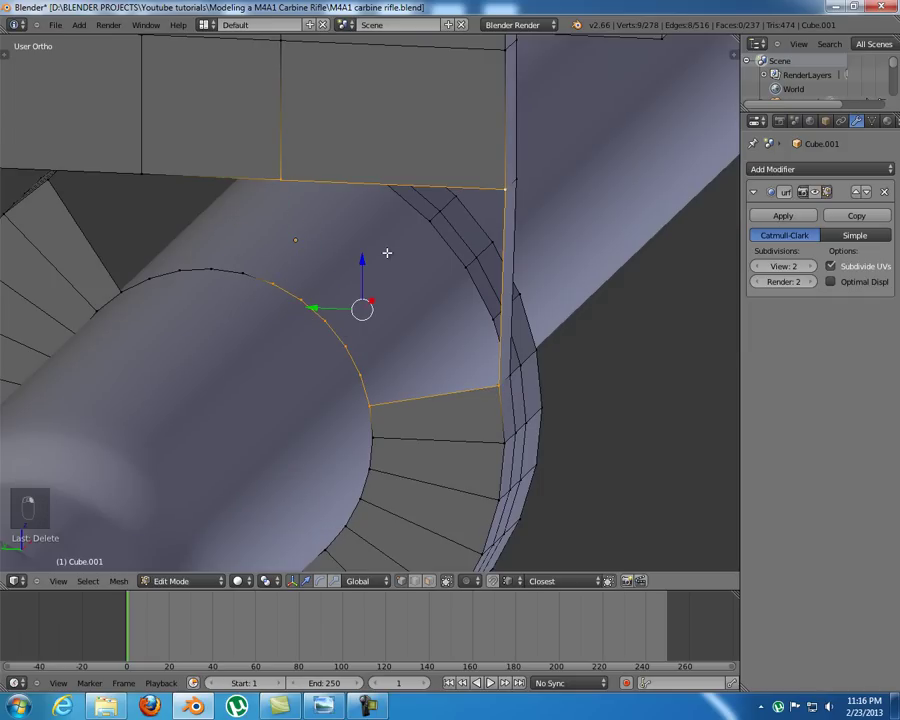
- Fill the open side-wall outline with a face and check its alignment in wireframe
key("f")
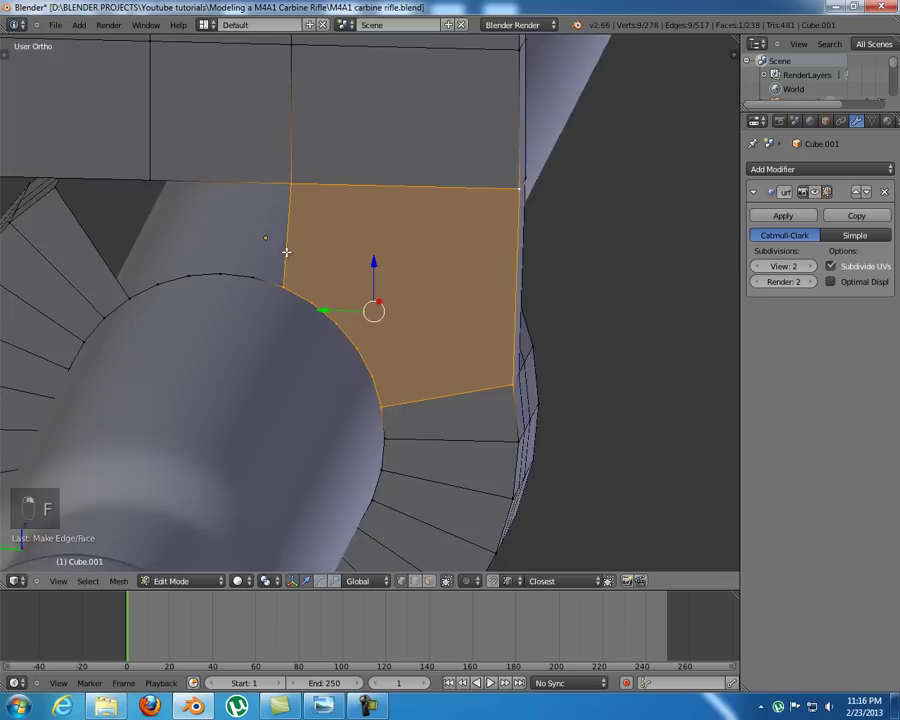
middle_click(291, 247)
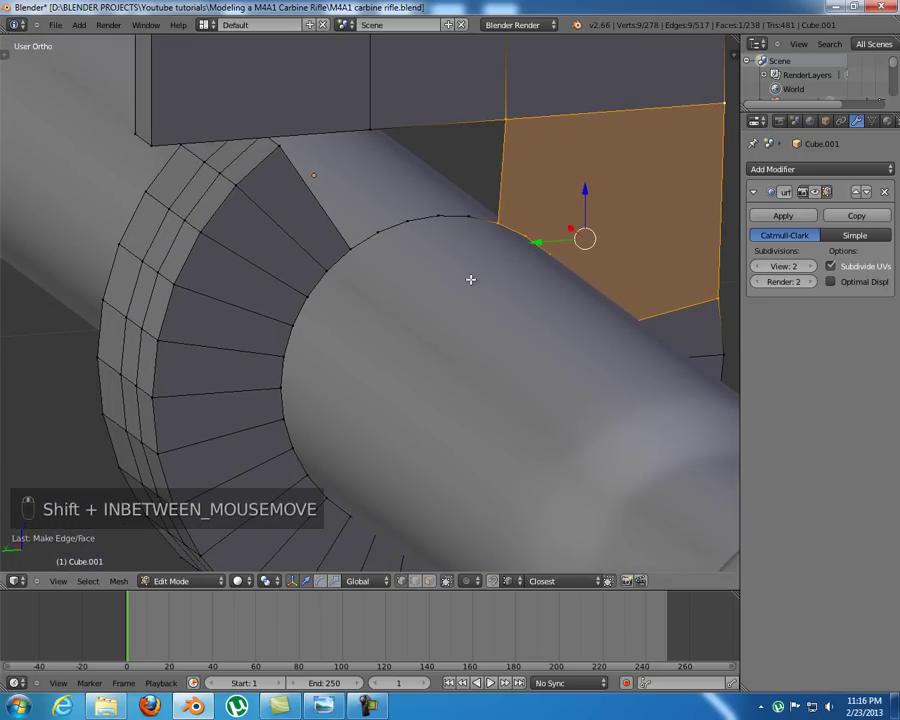
key("KP_3")
key("KP_1")
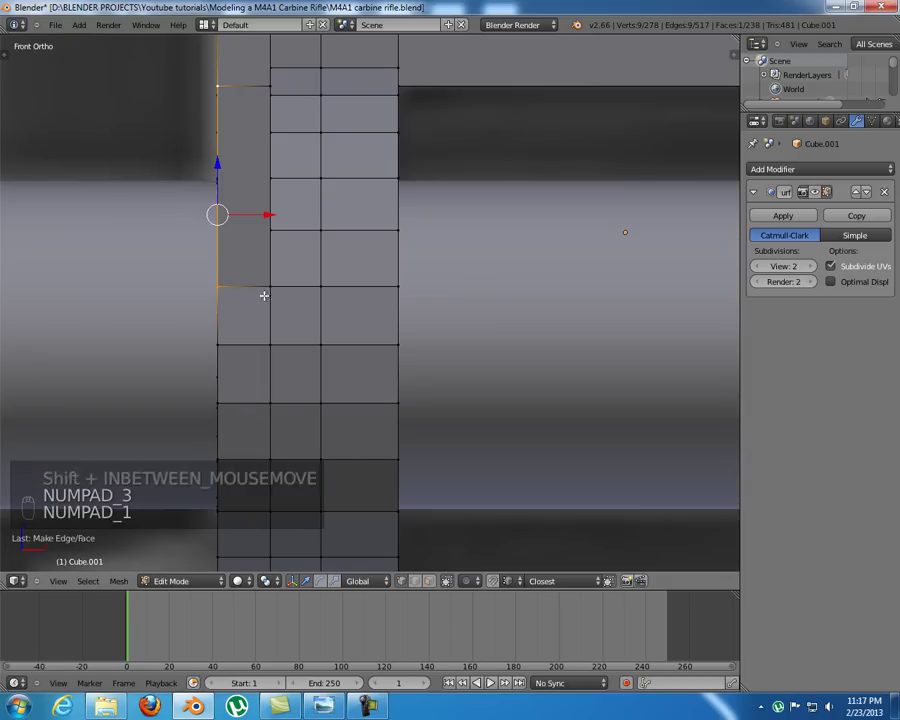
key("z")
key("a")
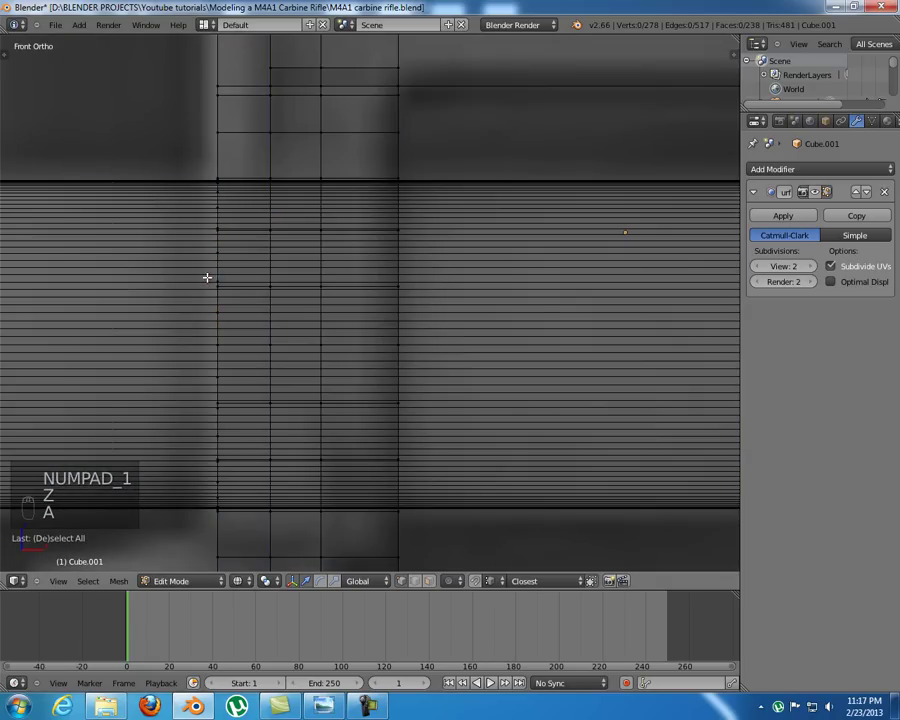
key("b")
key("z")
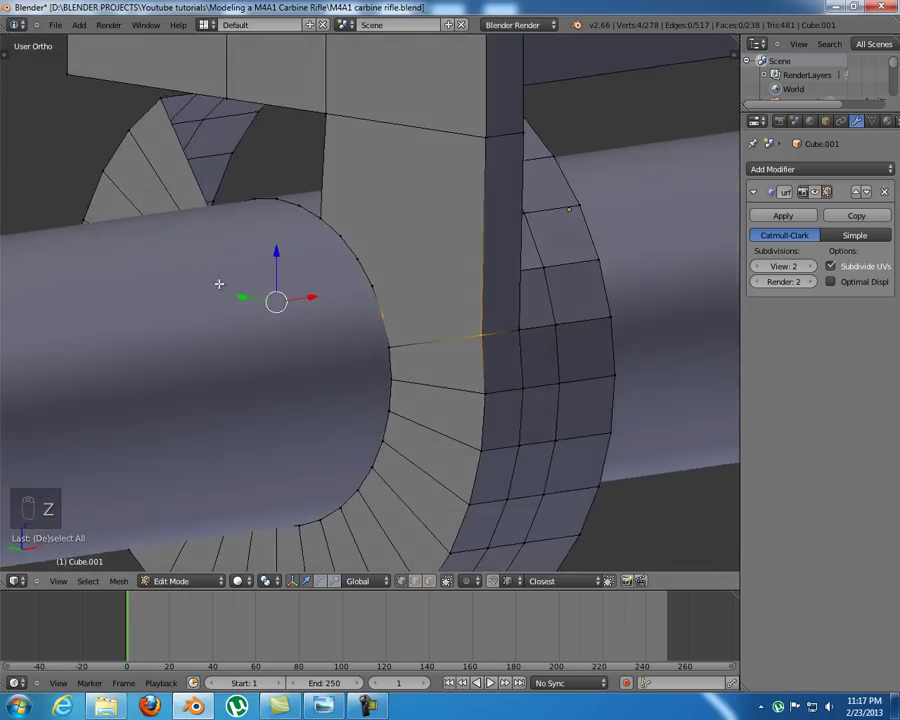
middle_click(64, 305)
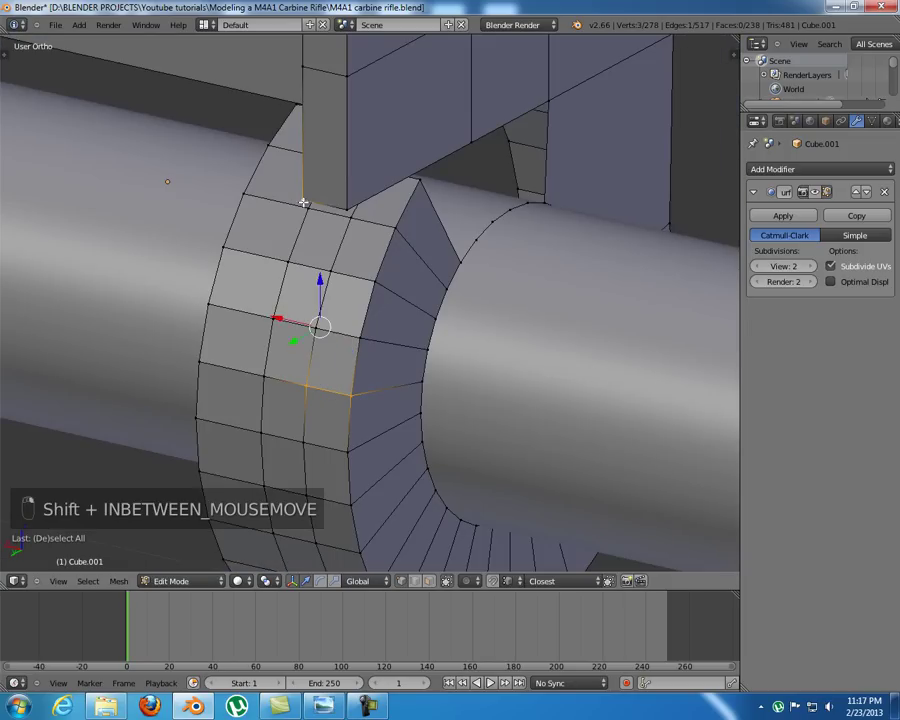
- Delete leftover vertices and fill the remaining wall gaps beside the block with faces
key("f")
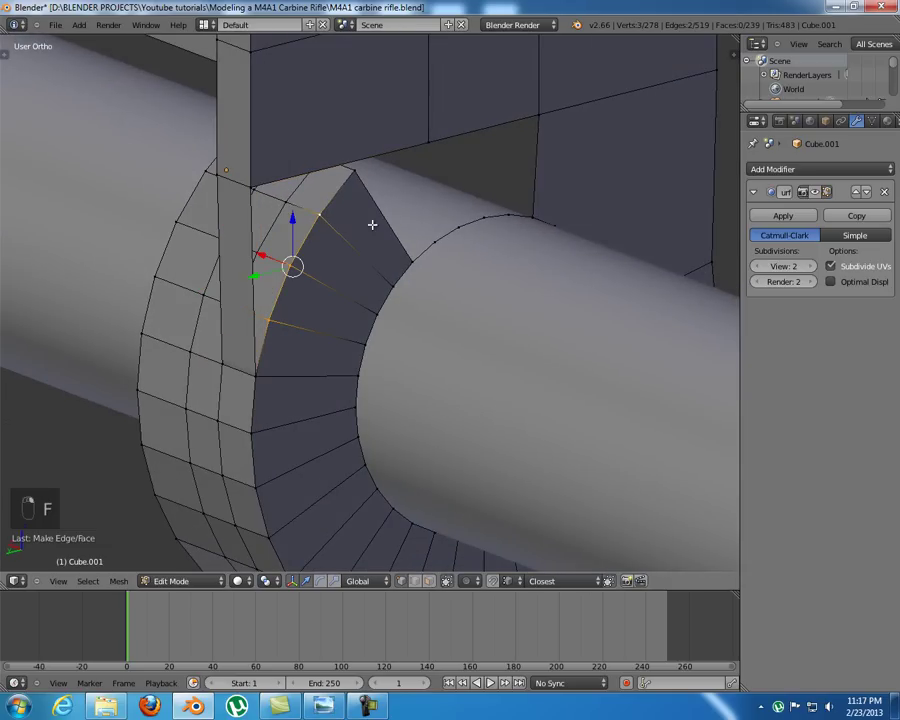
key("x")
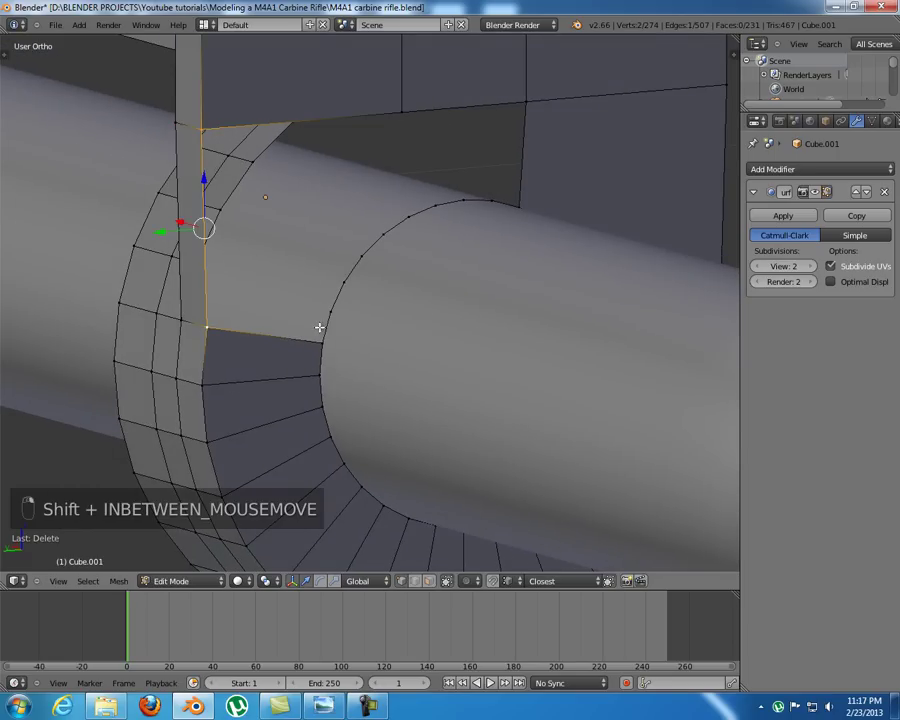
right_click(334, 312)
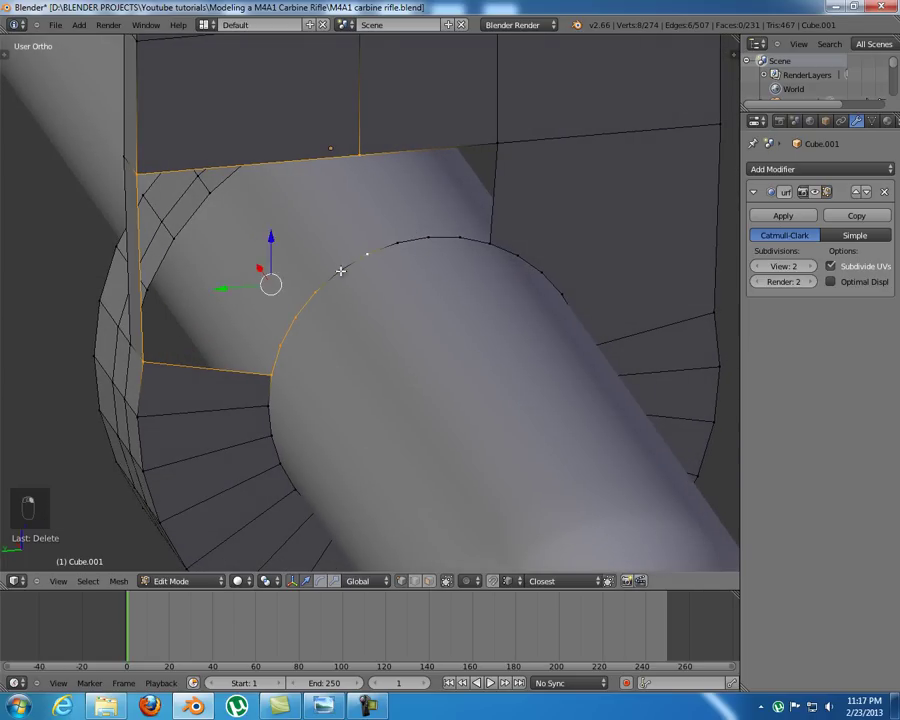
key("f")
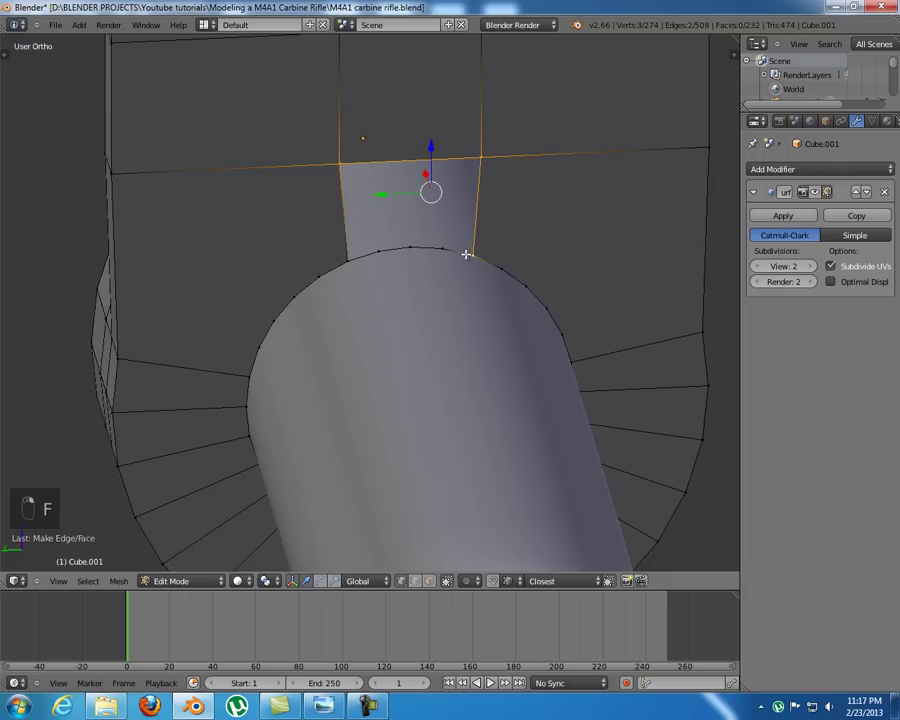
key("f")
key("a")
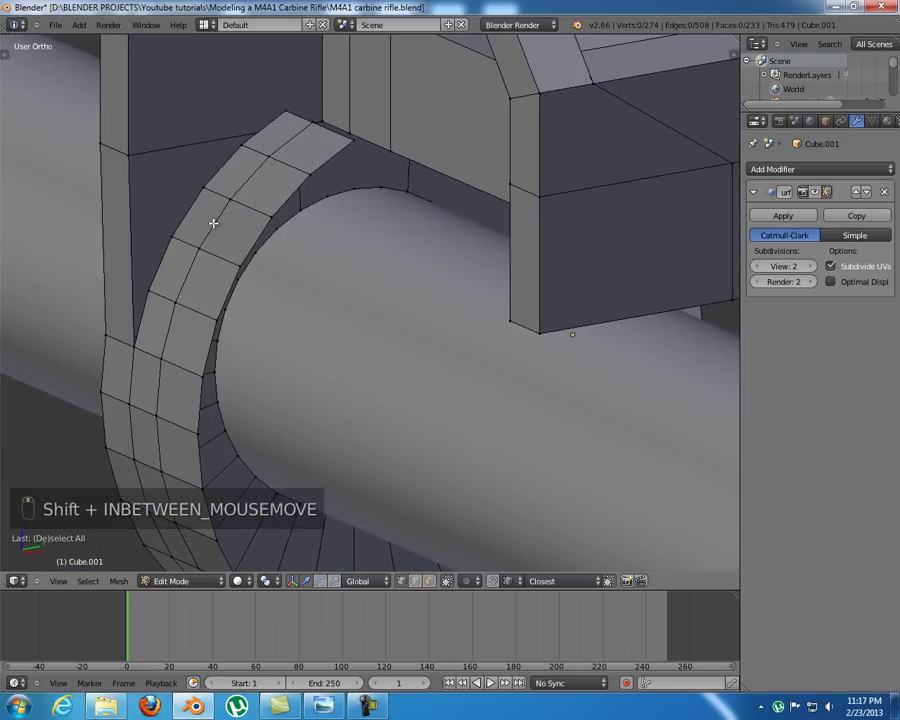
key("ctrl+Tab")
- Delete the flat hidden faces jutting out beneath the block, found in wireframe
key("z")
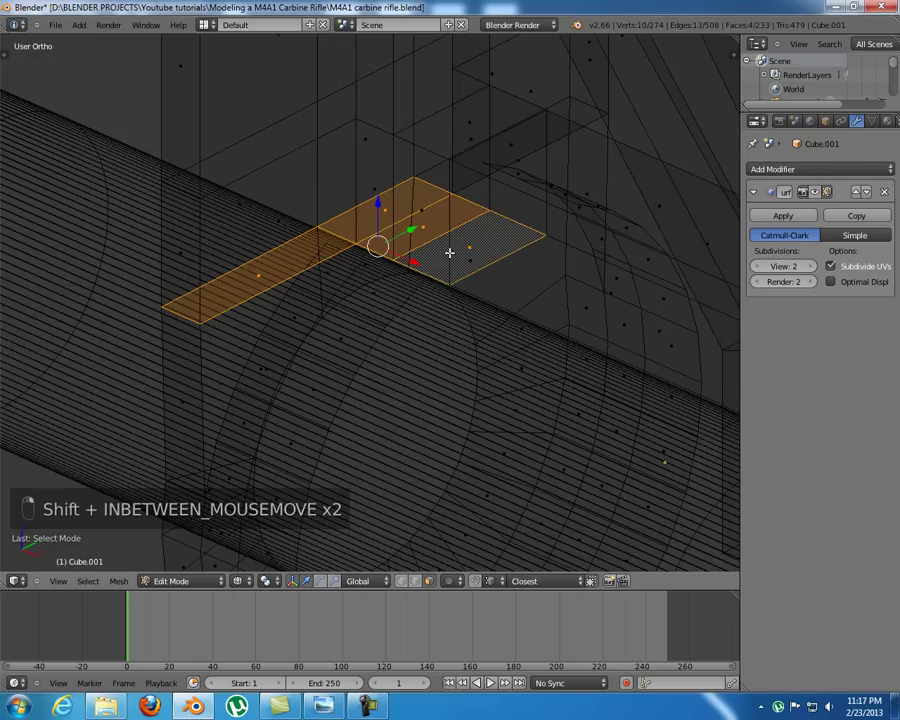
middle_click(459, 197)
middle_click(486, 221)
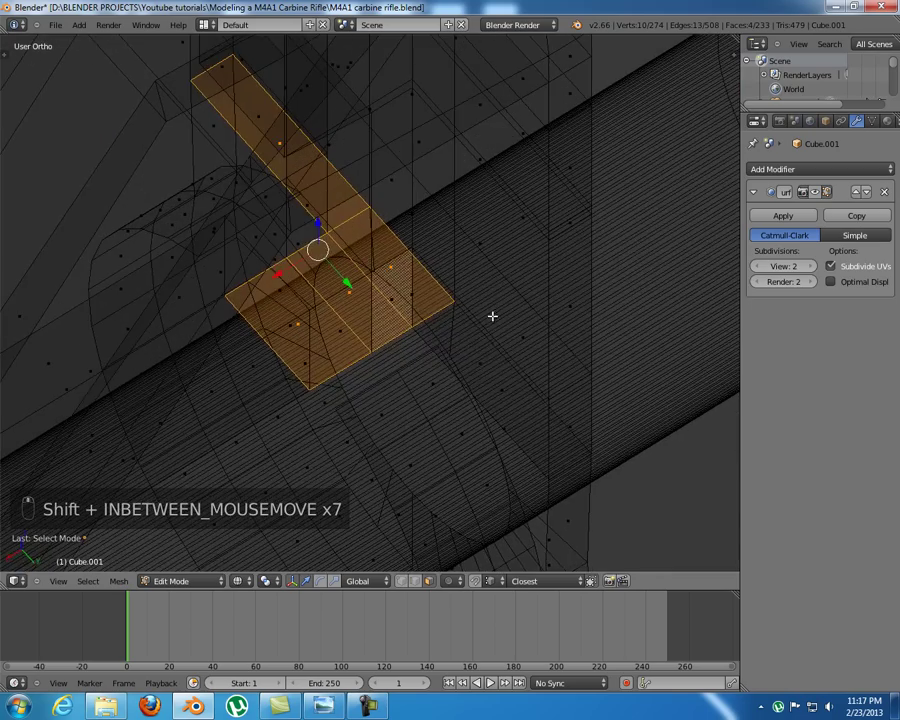
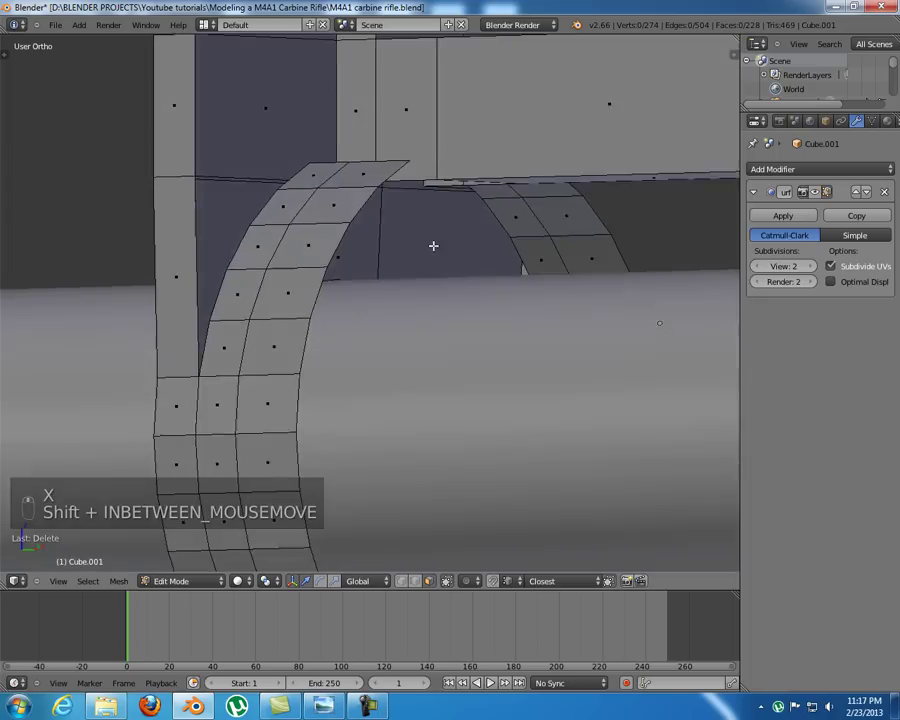
key("x")
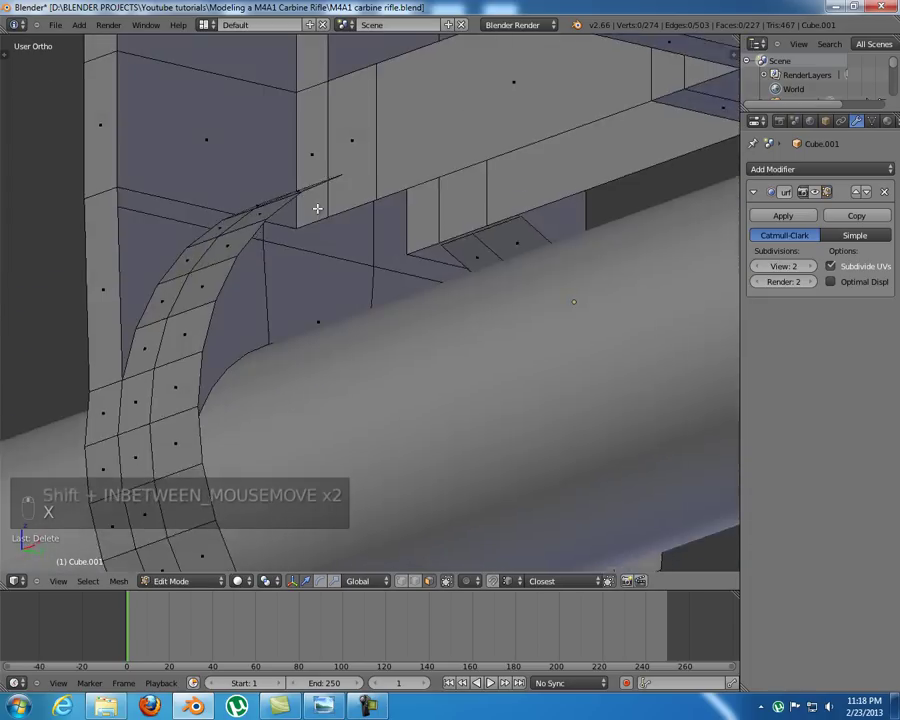
- Merge the corner vertices at the bracket/ring joint and reposition the joint vertex
middle_click(325, 262)
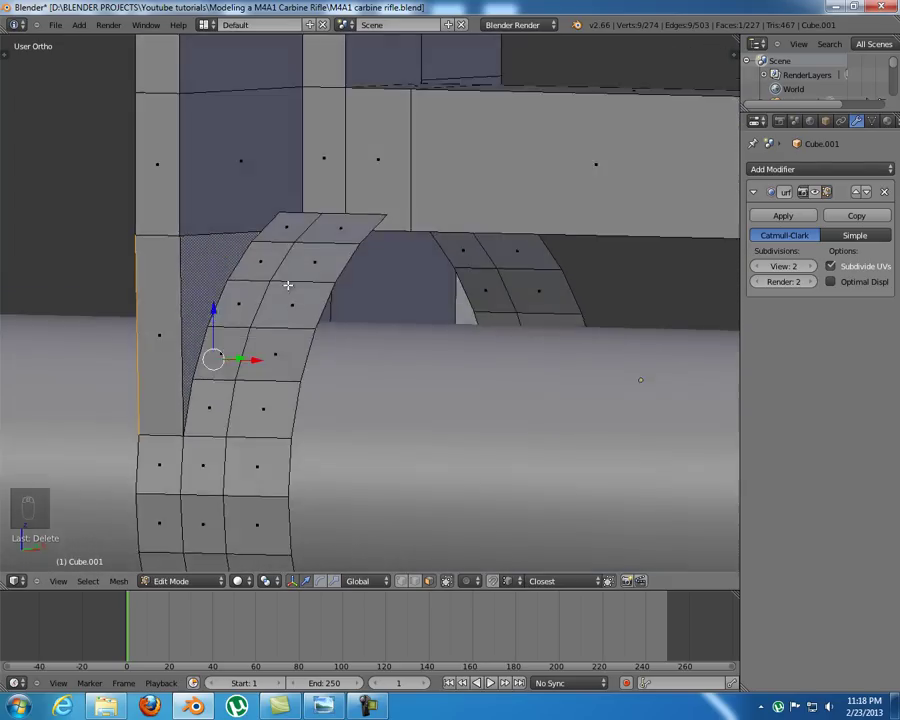
key("ctrl+Tab")
key("z")
key("z")
key("a")
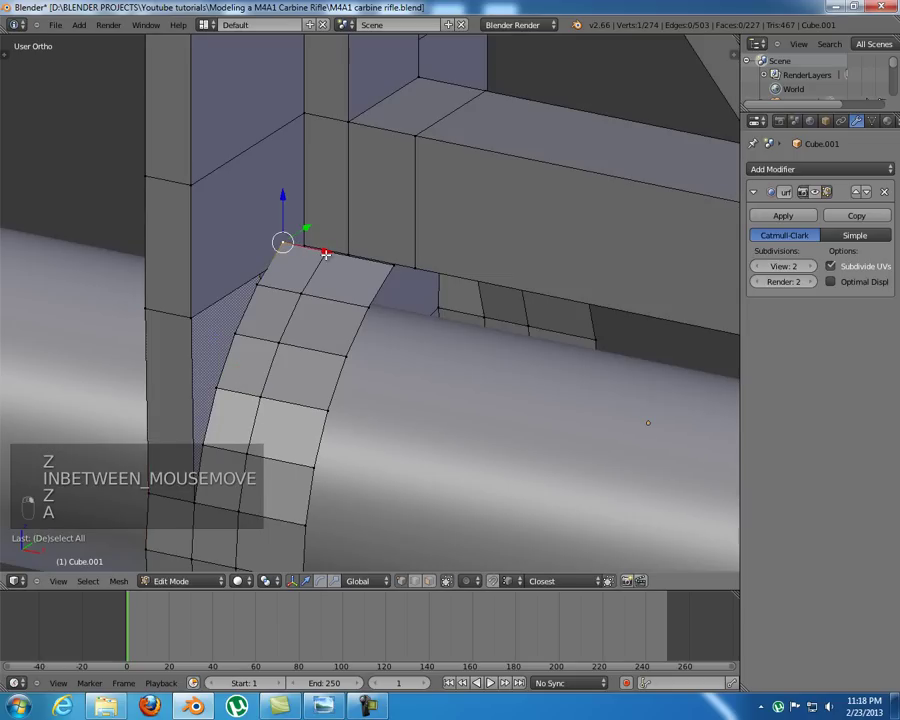
key("x")
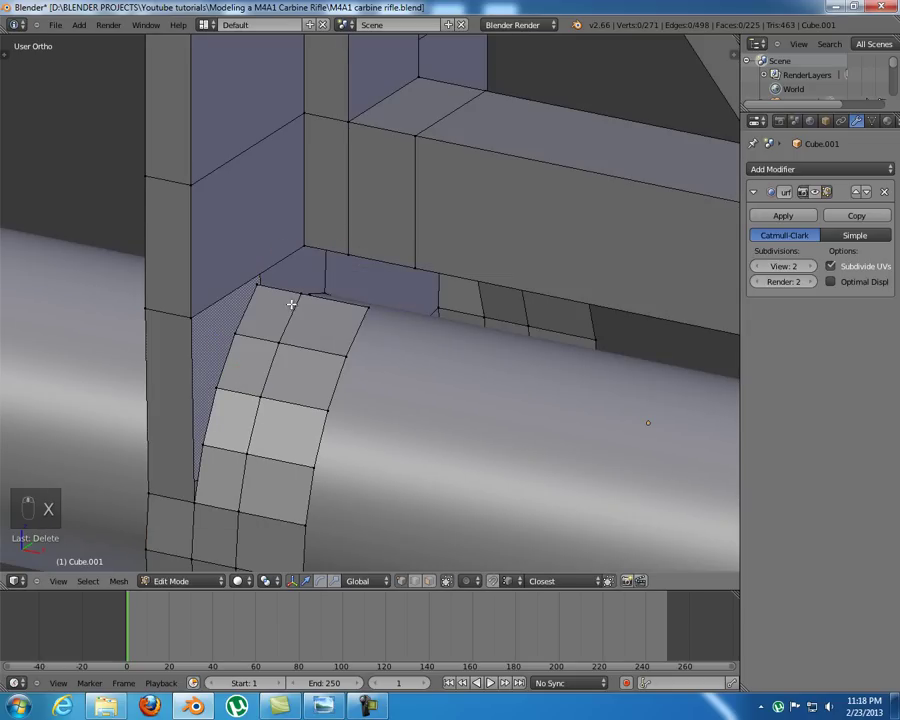
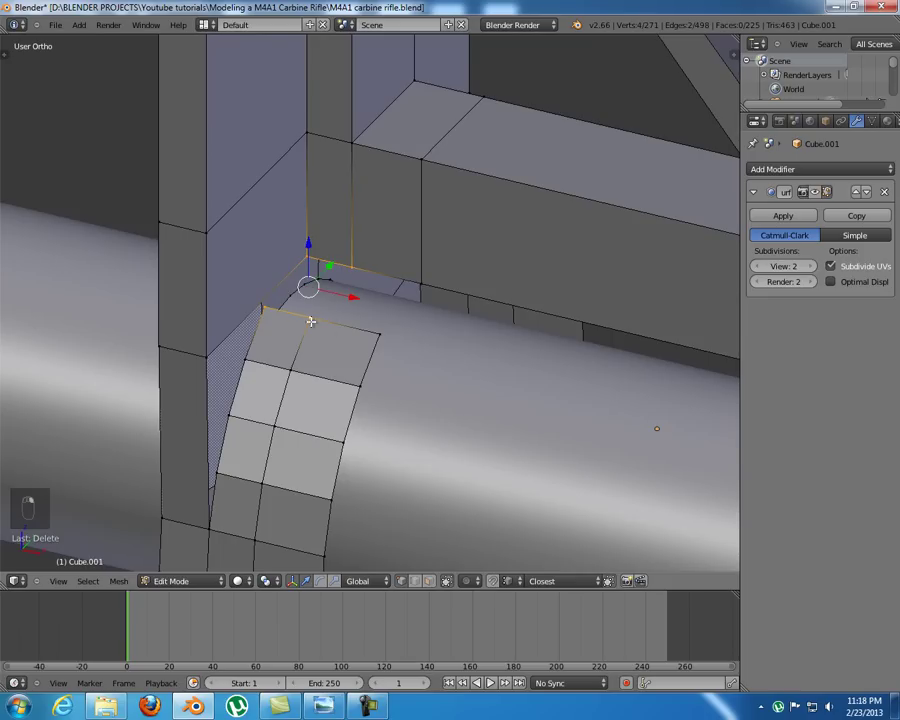
key("f")
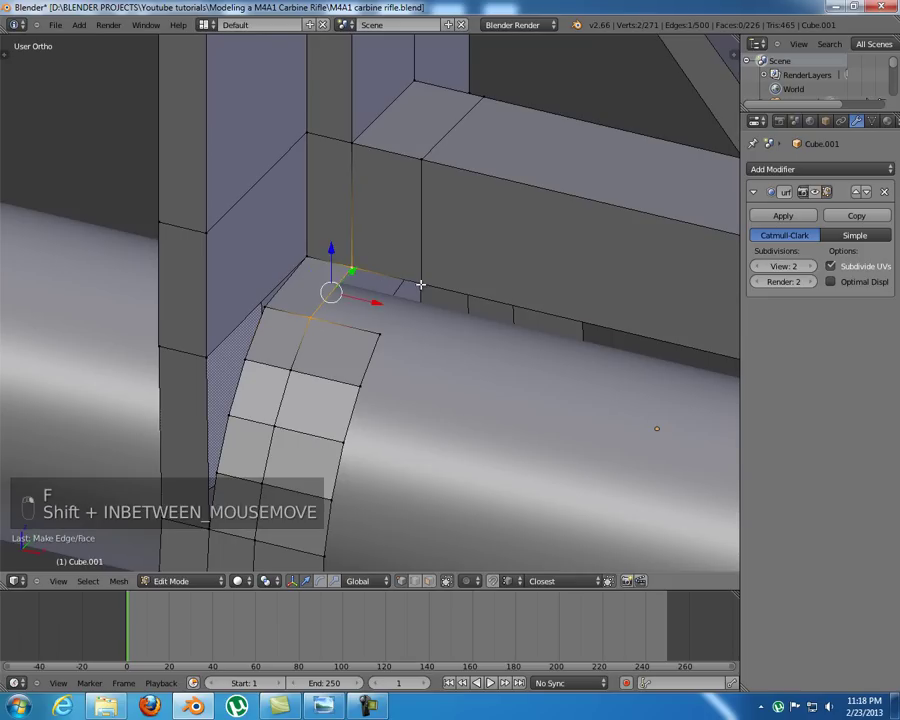
key("f")
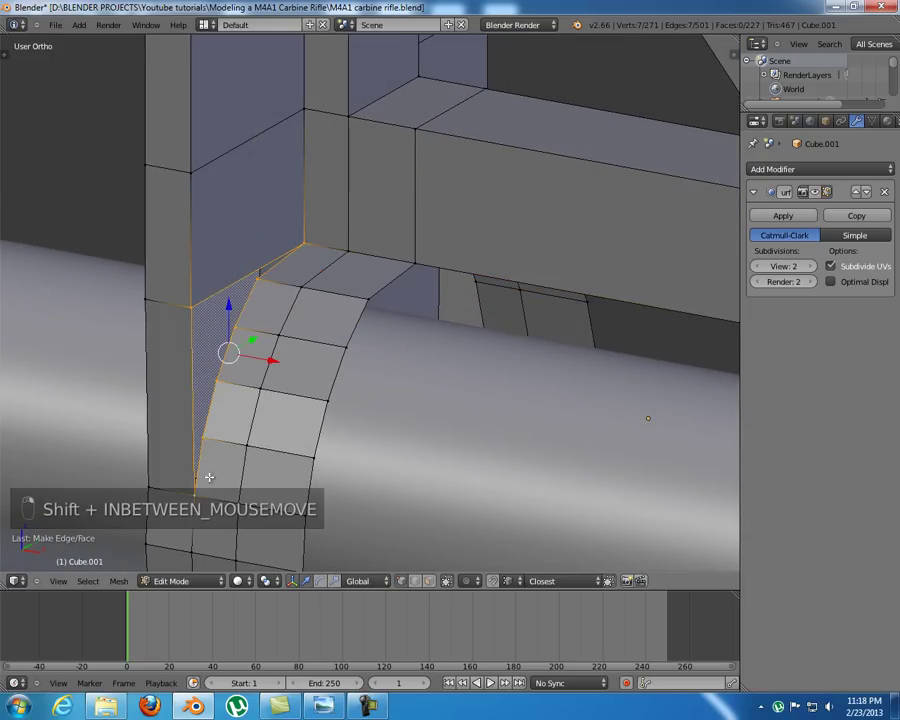
- Move the corner vertices onto the ring's edge and select the bar's underside loop
key("f")
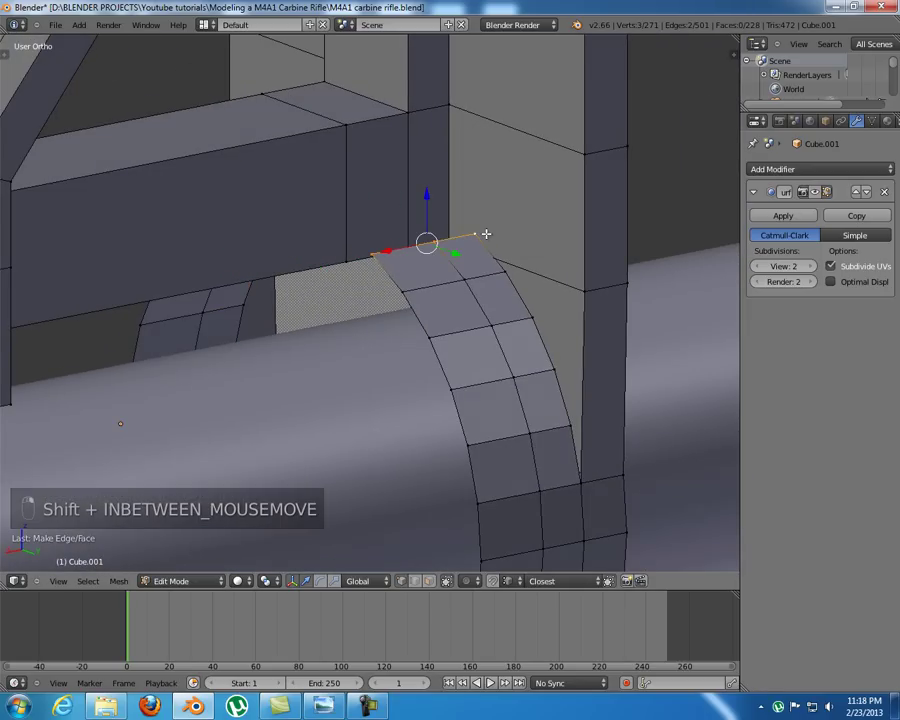
key("x")
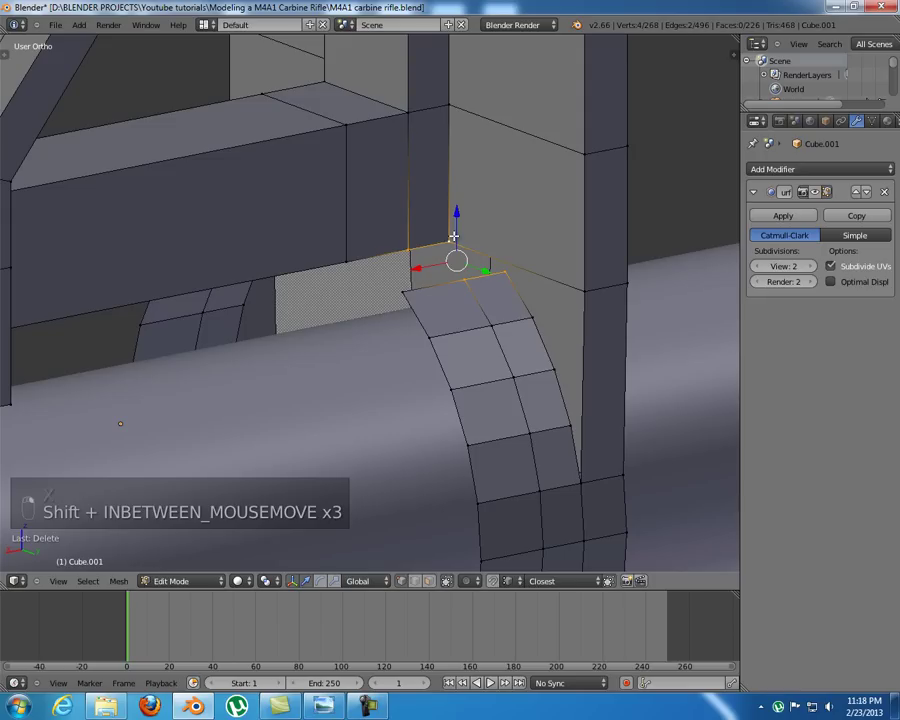
key("f")
key("f")
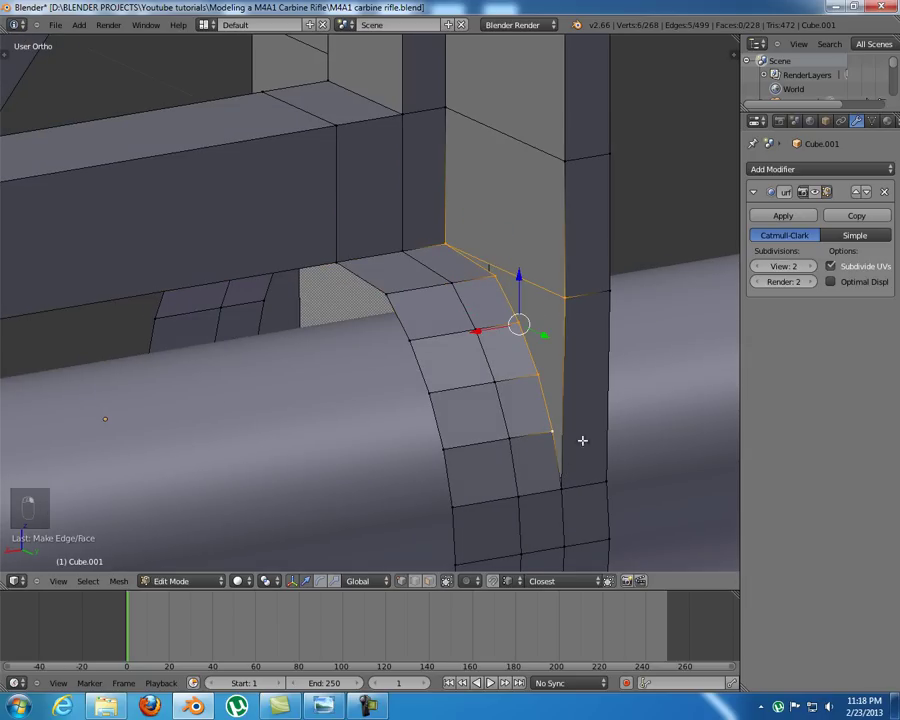
key("f")
key("a")
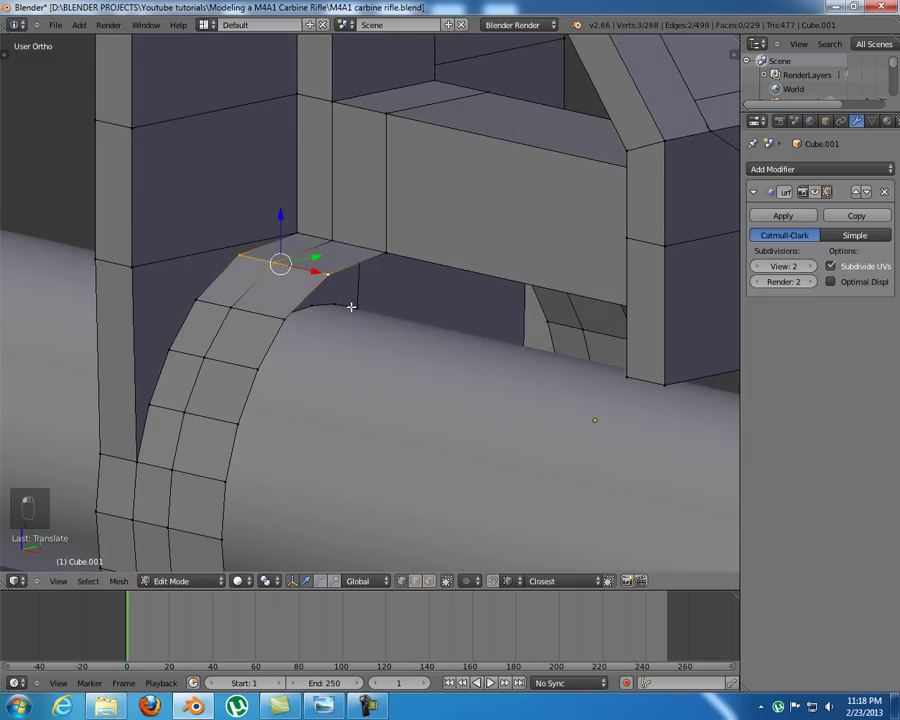
key("a")
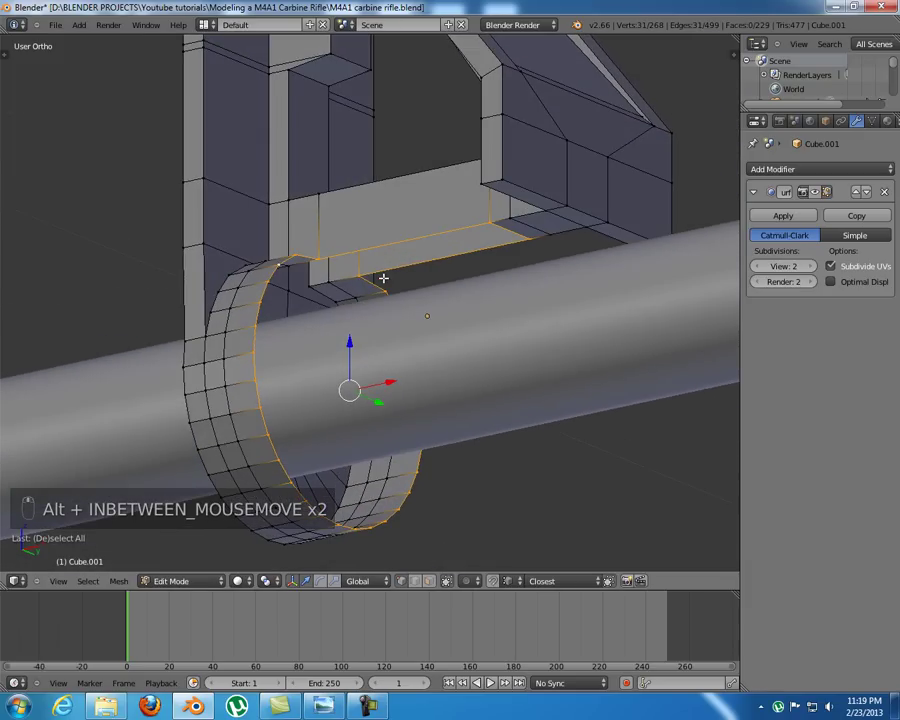
left_click_drag(361, 268, 464, 291)
- Delete the small stray faces at the bar's right end in face select mode
key("ctrl+Tab")
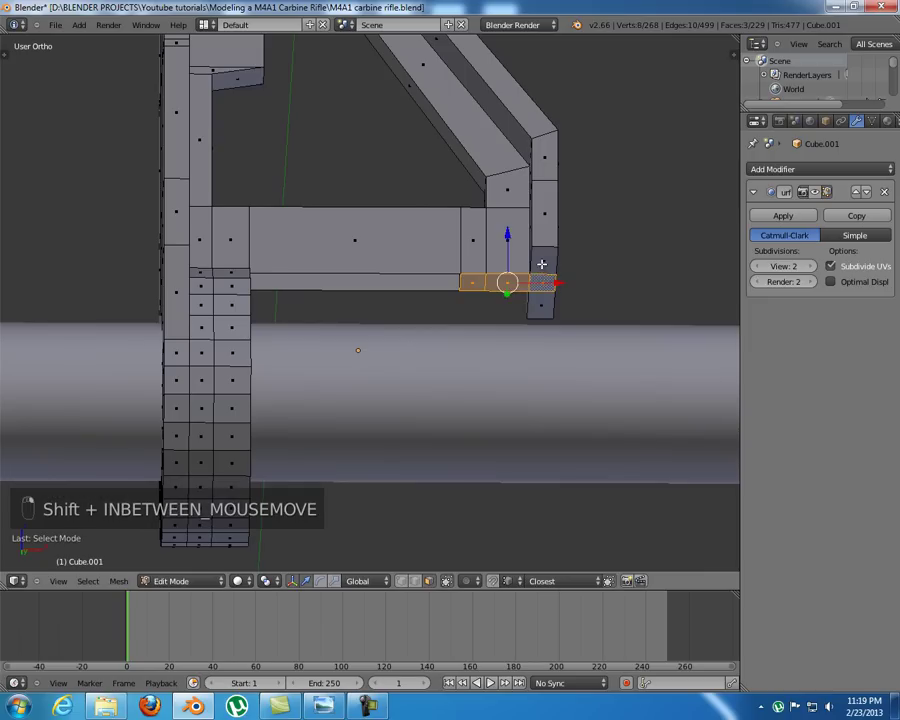
key("x")
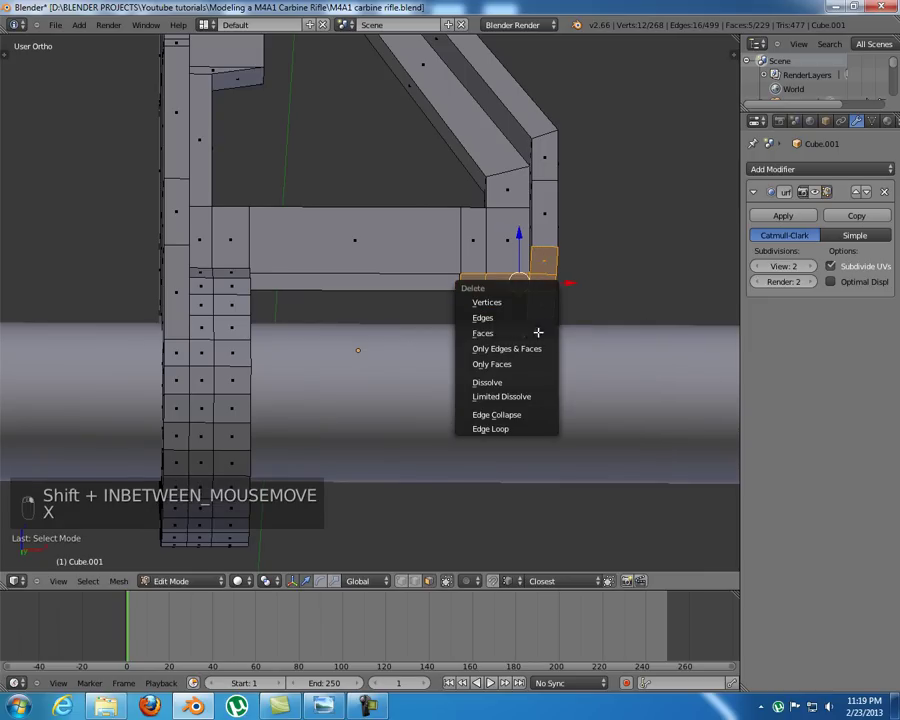
key("a")
key("a")
key("ctrl+Tab")
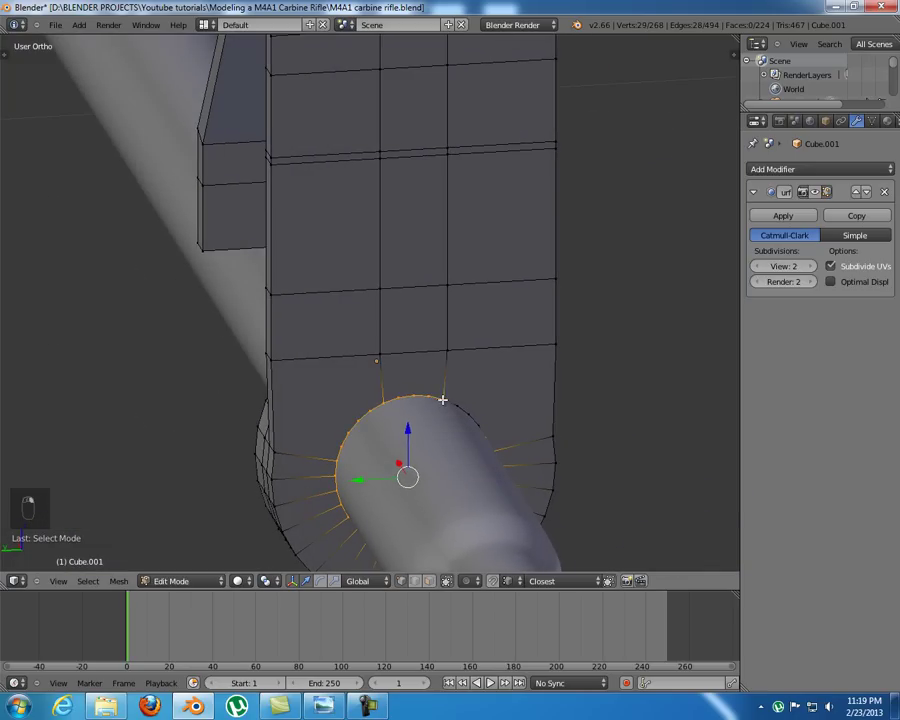
middle_click(507, 436)
middle_click(349, 410)
middle_click(344, 410)
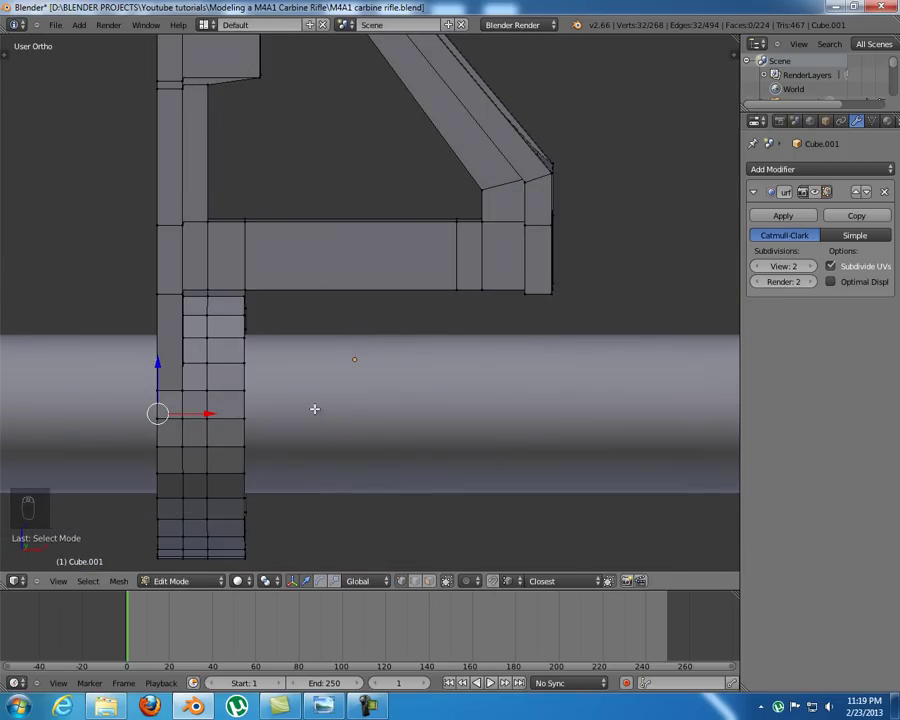
- Add an edge loop around the tube below the bar's end and extrude a ring outward
key("shift+d")
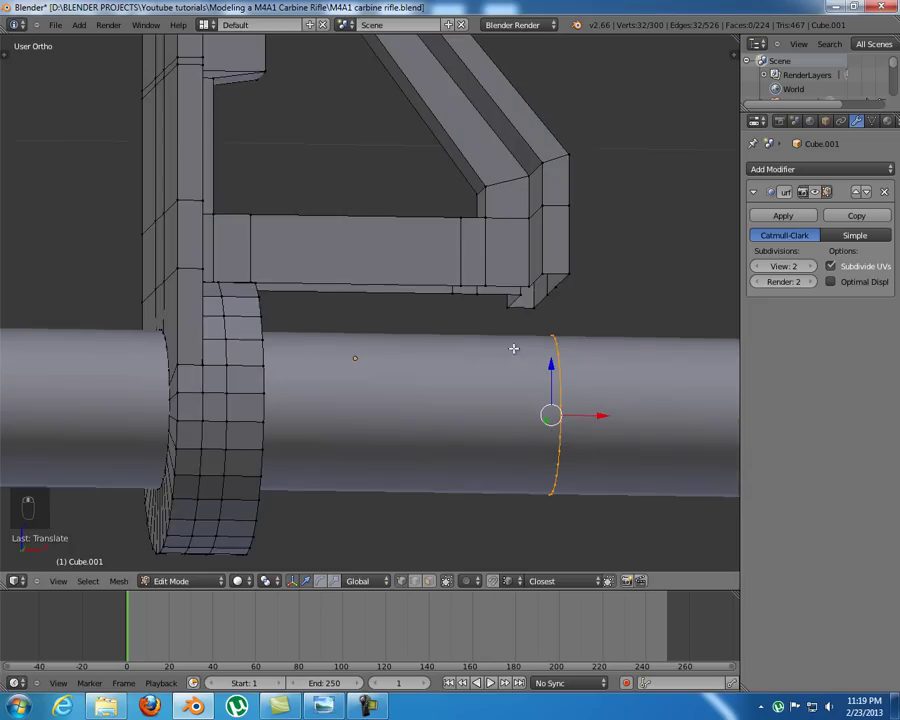
key("KP_1")
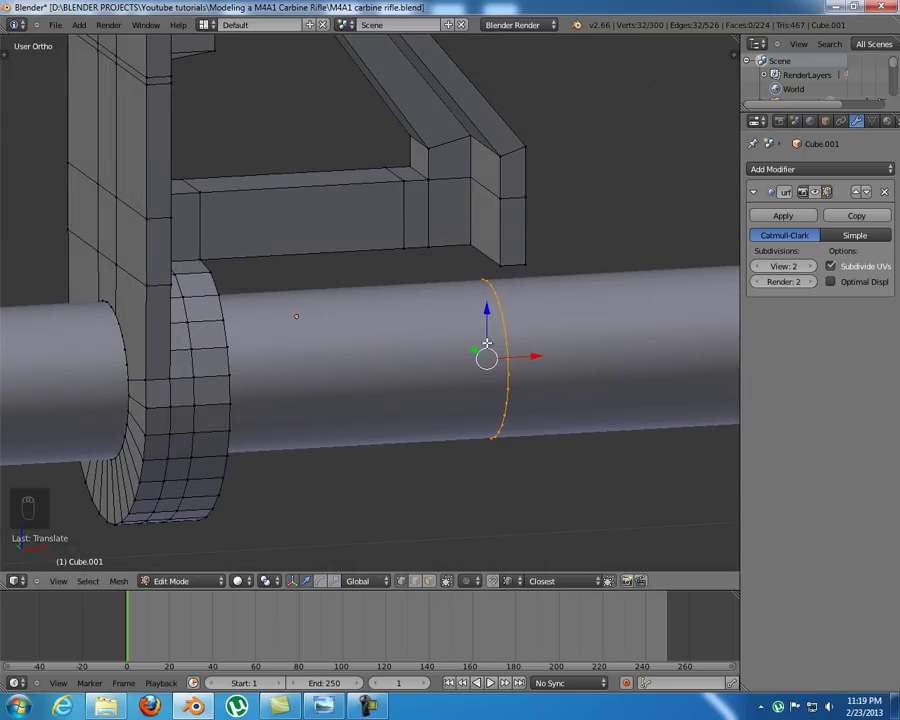
key("KP_3")
key("z")
key("e")
key("s")
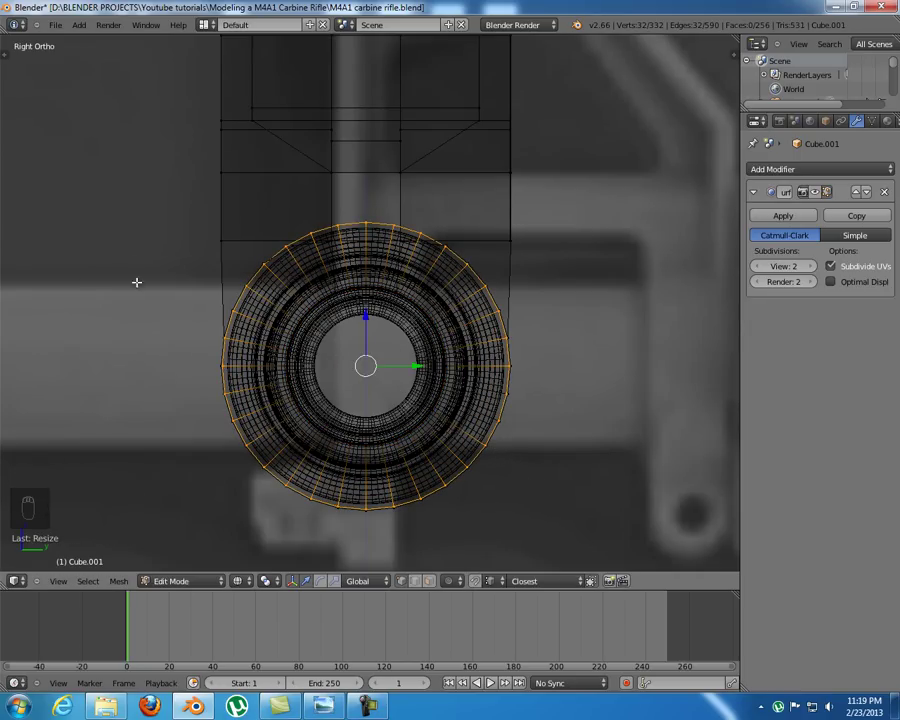
key("z")
- Slide the new ring along X beneath the bracket end in Front Ortho and confirm it
key("KP_1")
key("e")
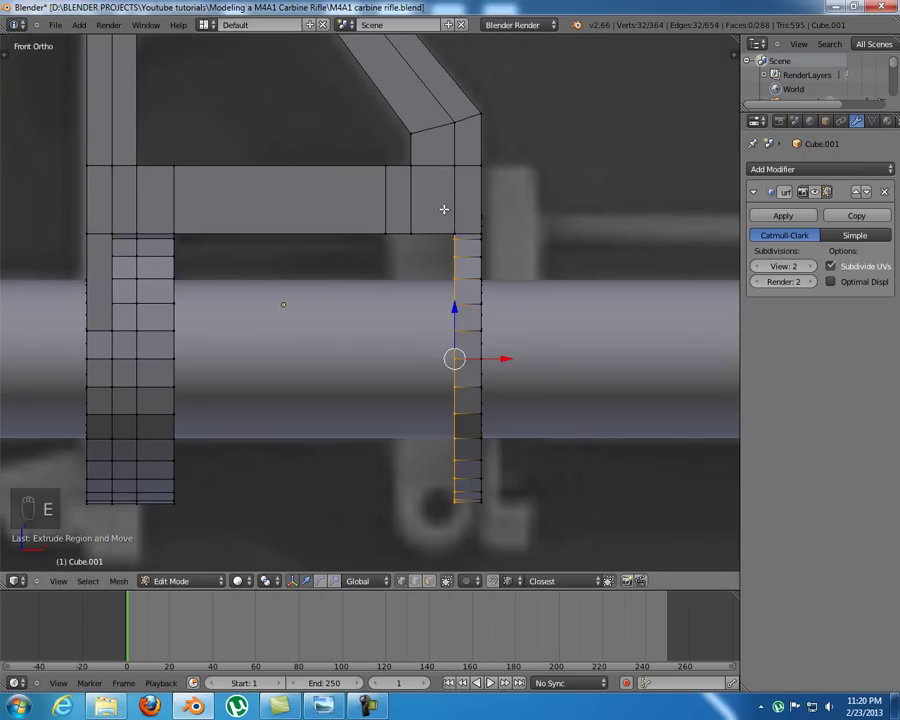
key("e")
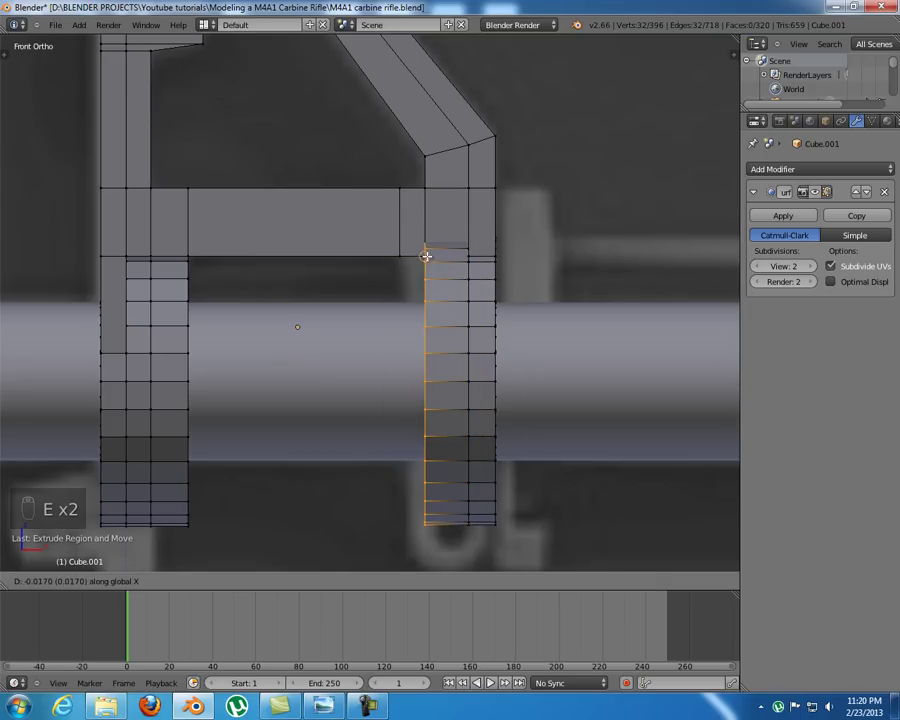
key("z")
key("z")
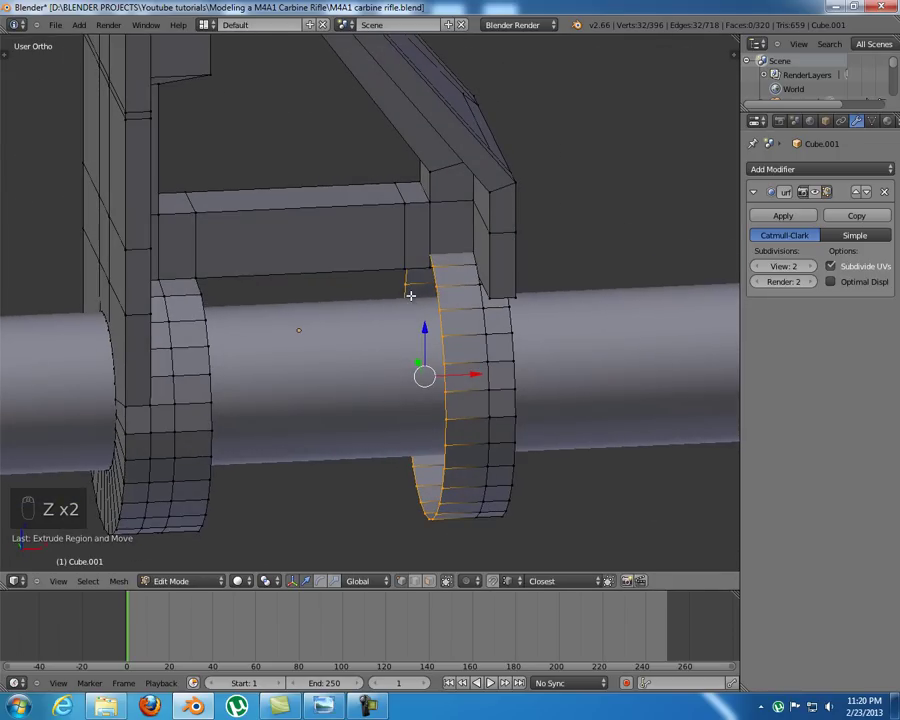
key("KP_1")
key("z")
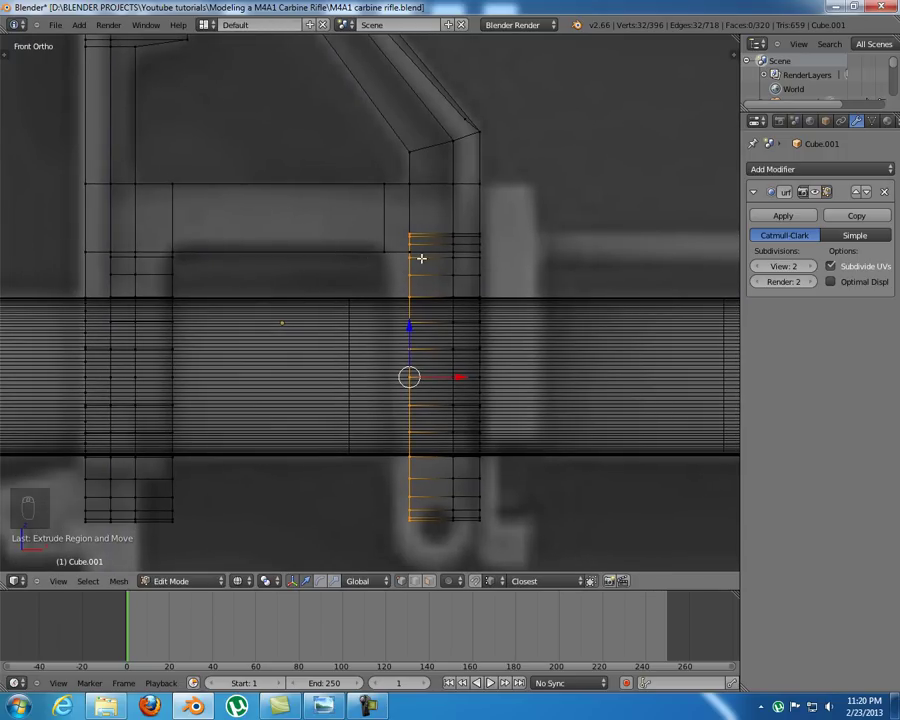
key("z")
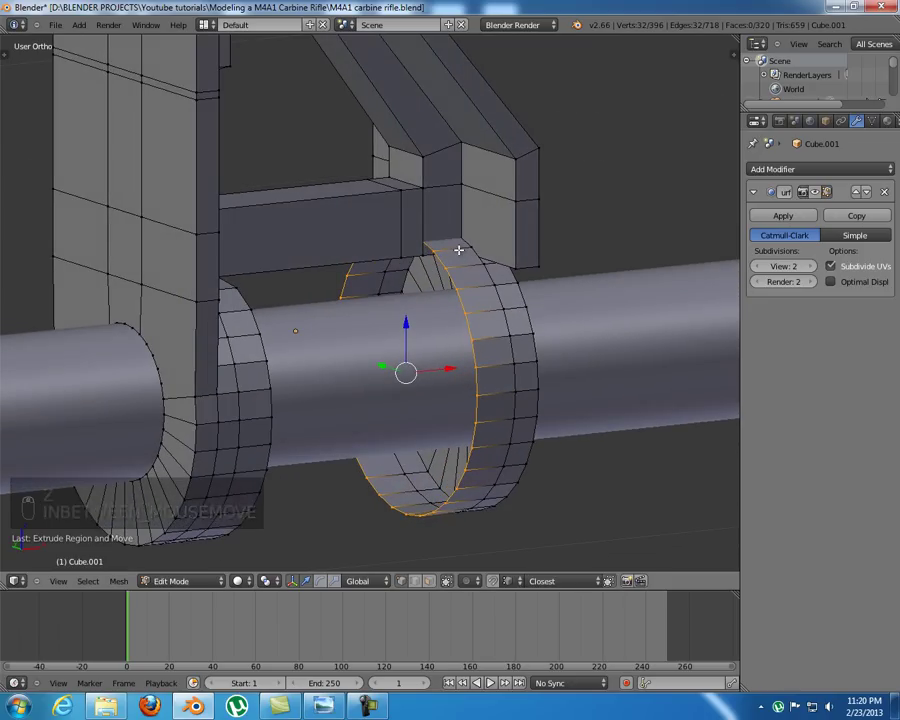
key("z")
key("z")
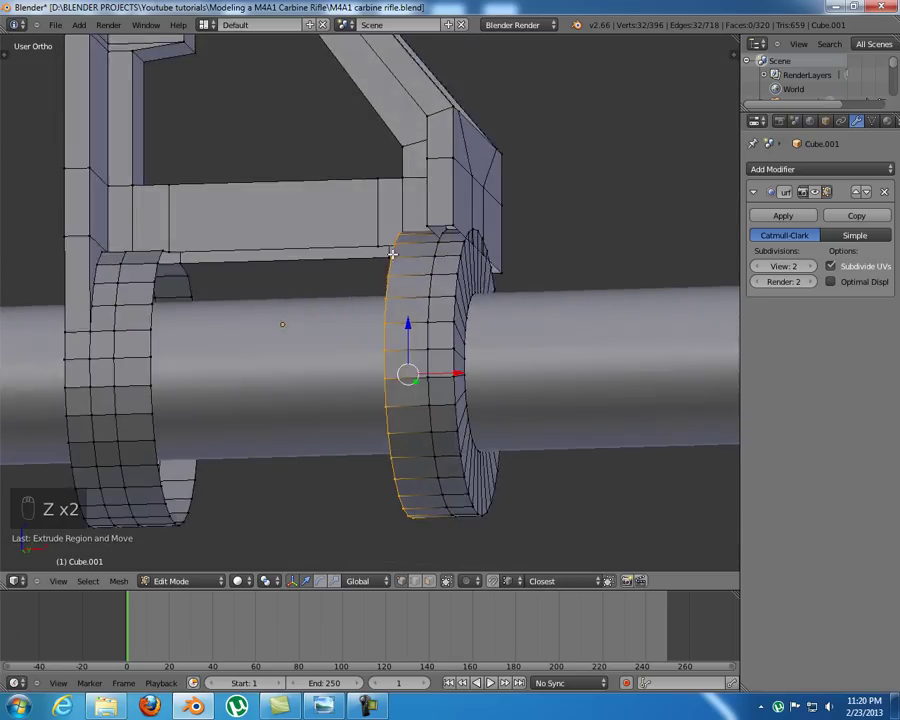
- Delete the faces hidden inside the ring junction, checked in wireframe
key("a")
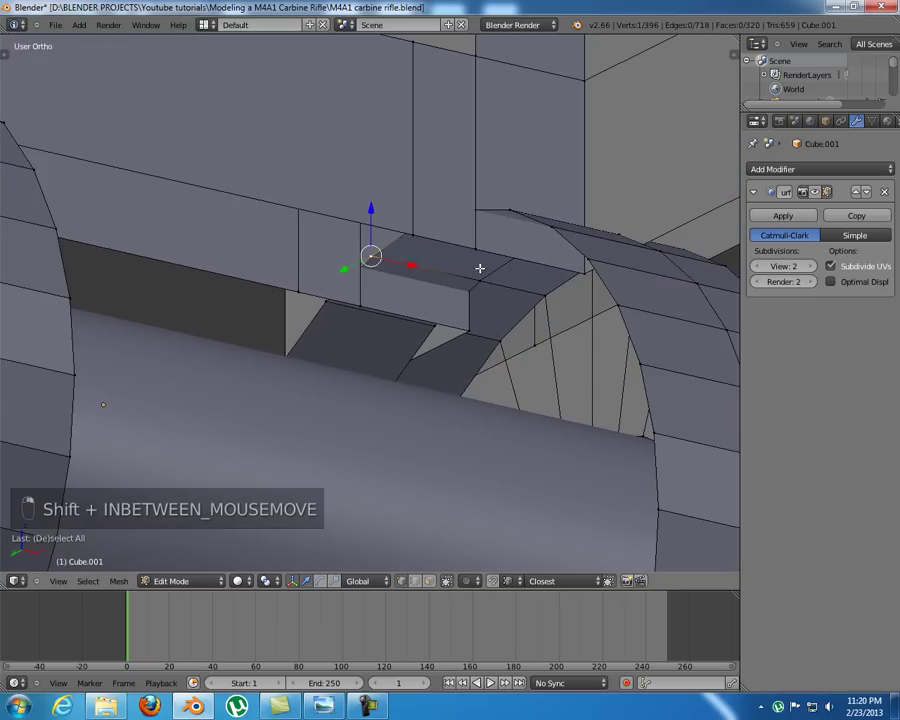
middle_click(548, 324)
key("z")
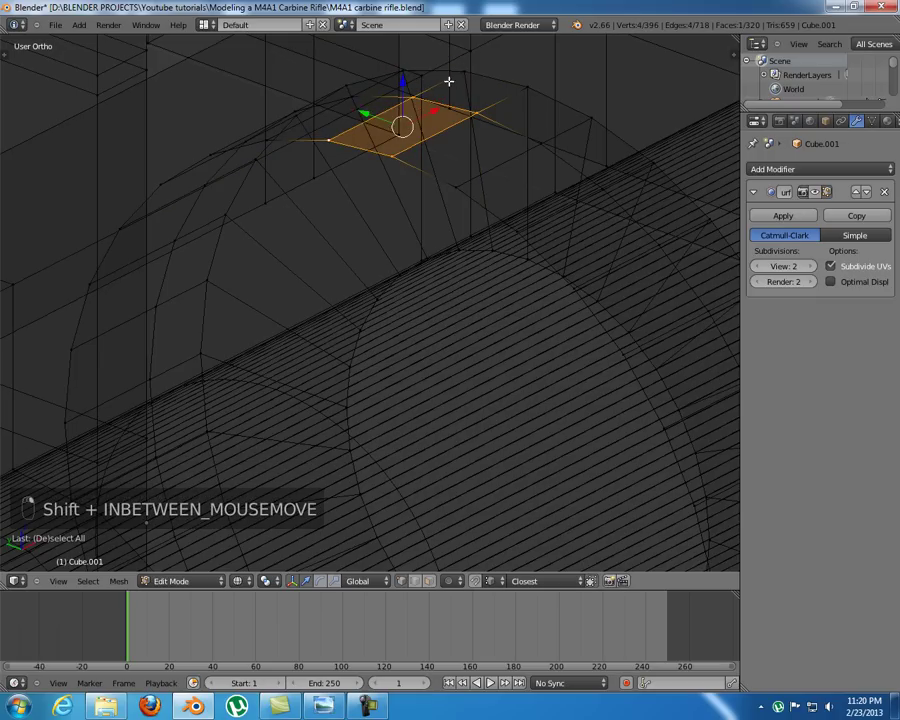
key("x")
key("z")
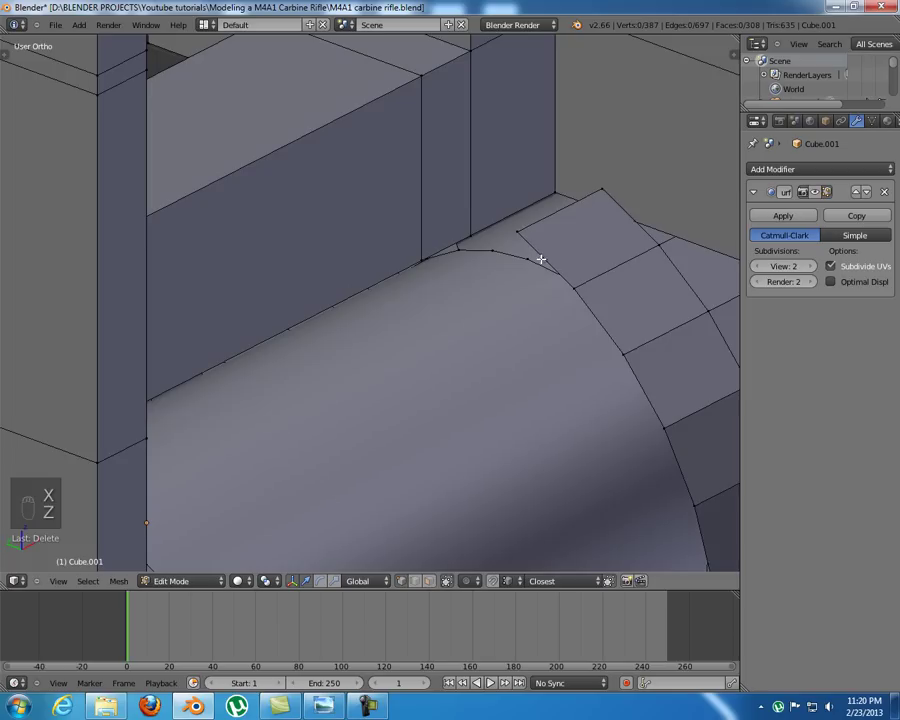
key("z")
middle_click(459, 317)
middle_click(569, 321)
key("x")
key("z")
- Delete overlapping edges under the bar and fill the gap beside the ring with edges
left_click_drag(180, 284, 230, 210)
key("KP_3")
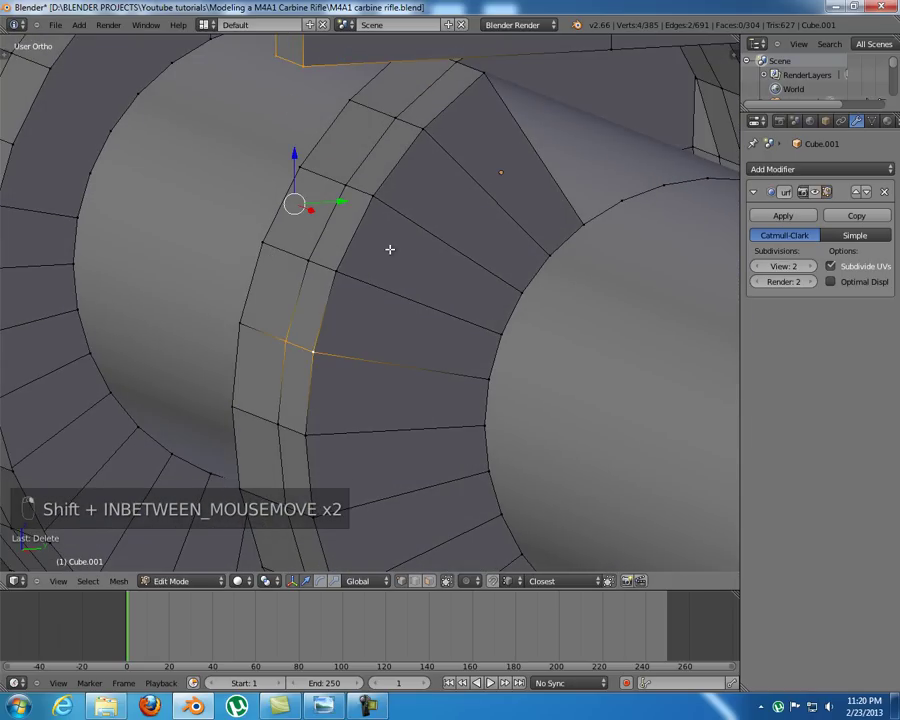
key("f")
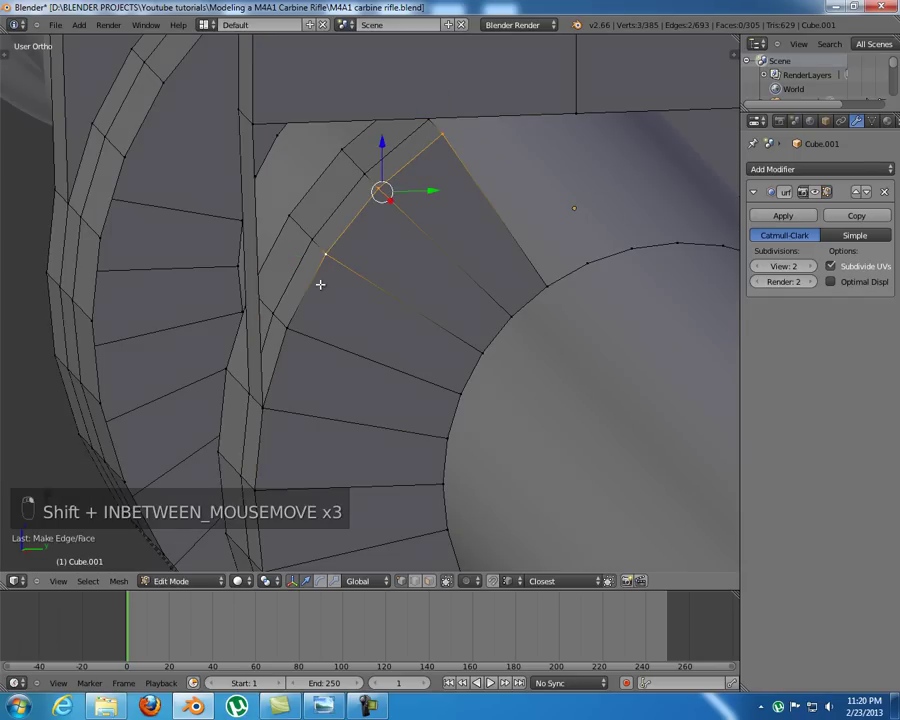
key("x")
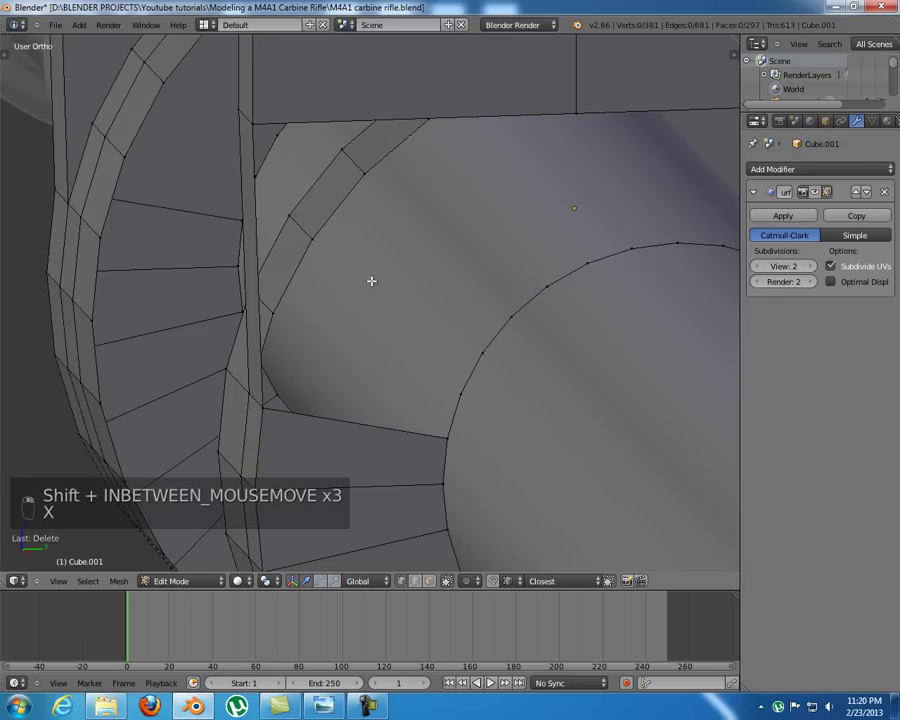
left_click(88, 279)
right_click(278, 403)
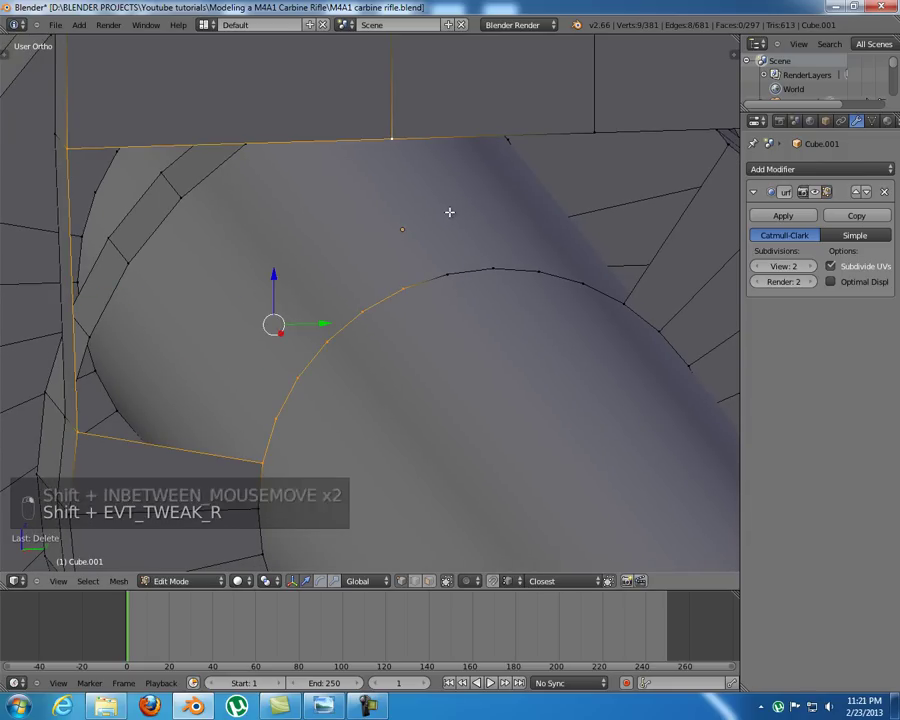
key("f")
left_click_drag(479, 346, 437, 343)
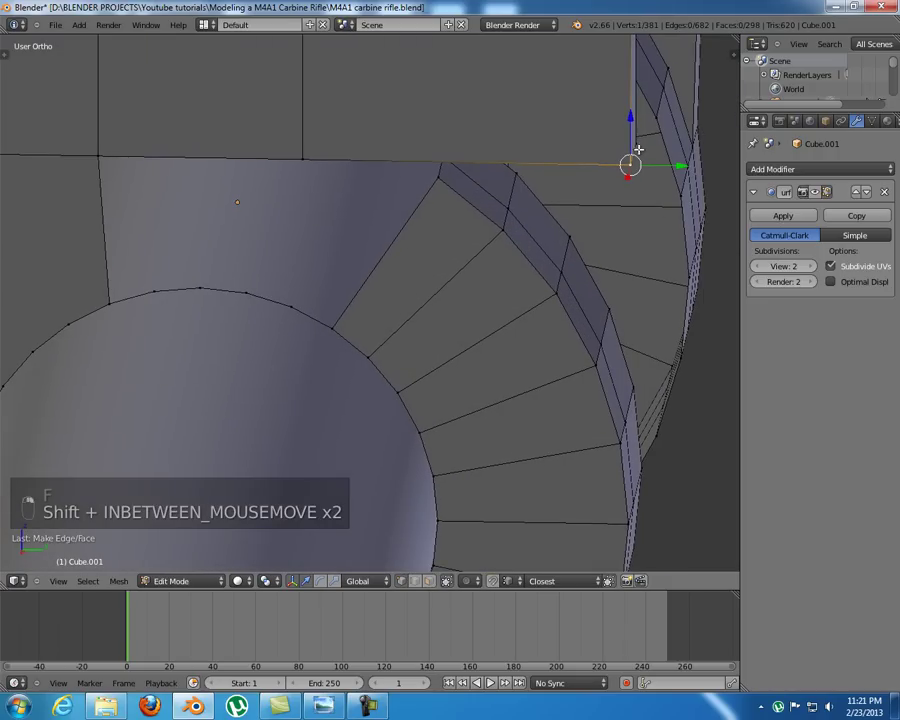
middle_click(562, 379)
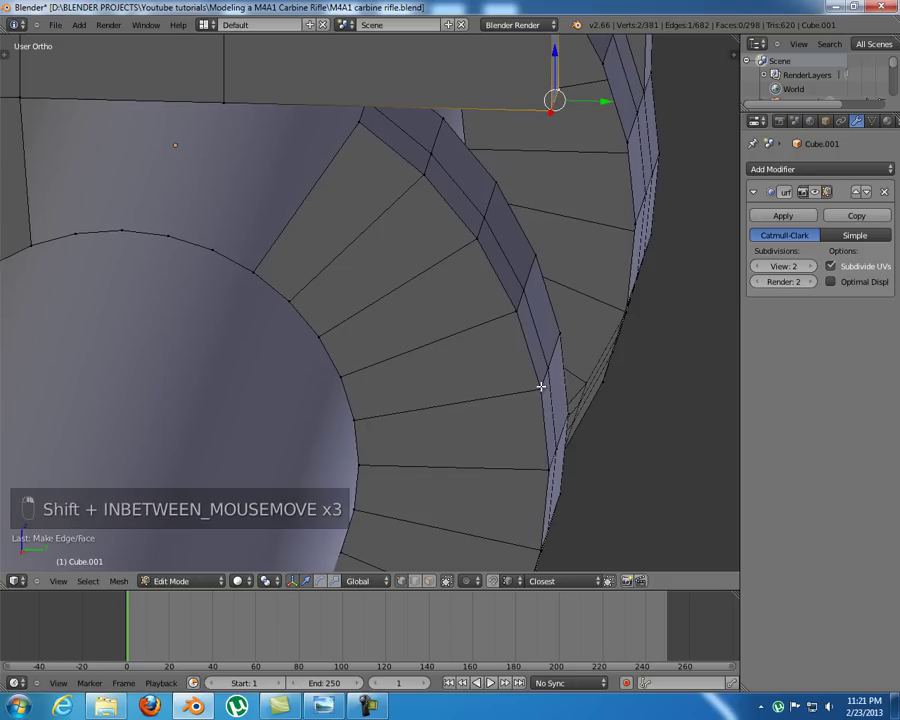
key("f")
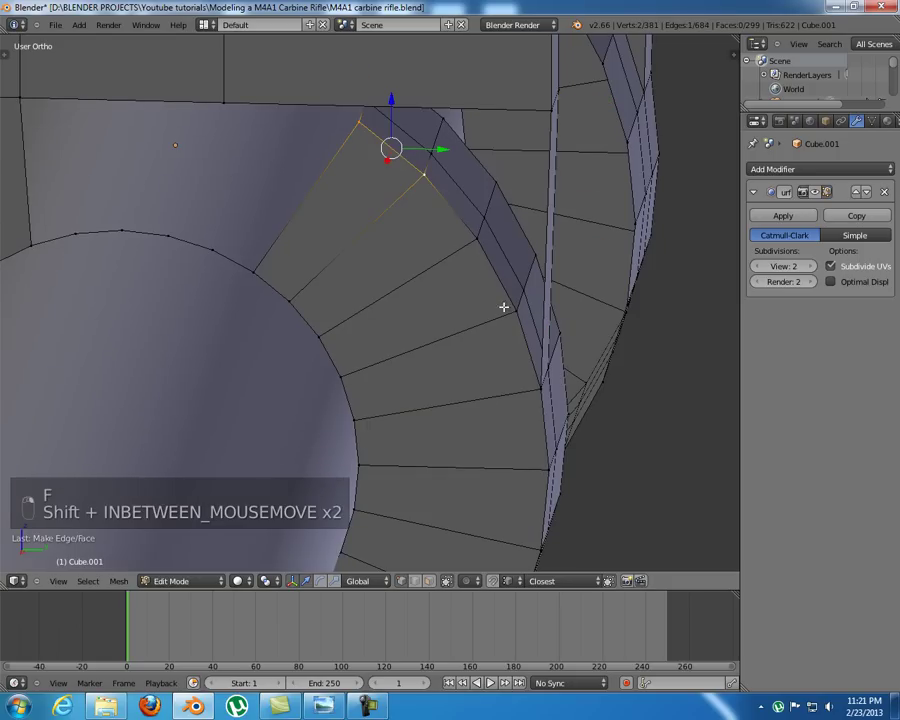
key("x")
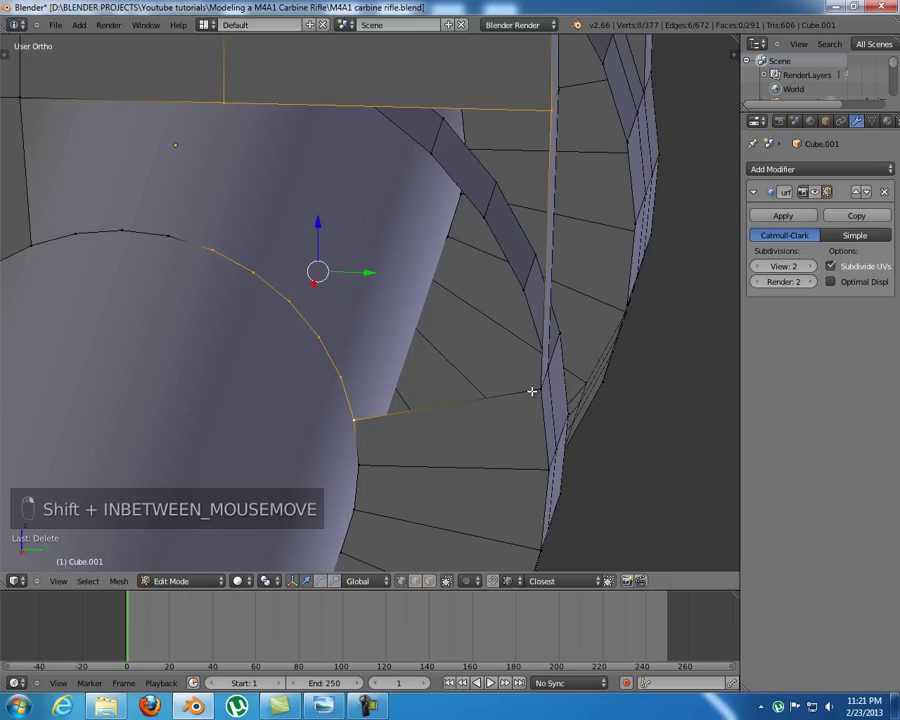
- Delete the stray vertex at the groove corner
key("f")
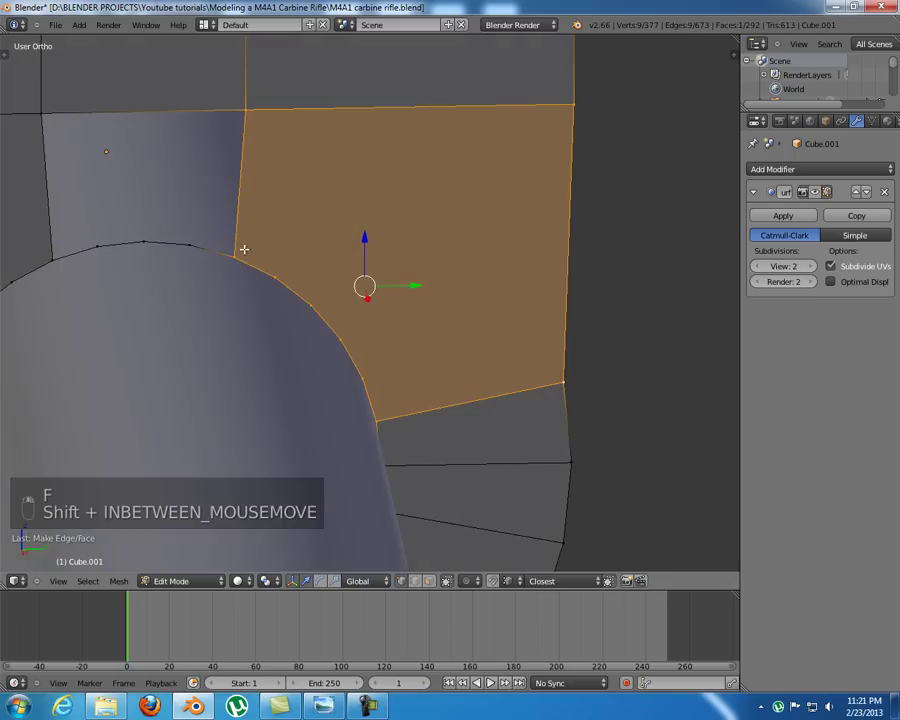
left_click_drag(257, 247, 174, 278)
key("f")
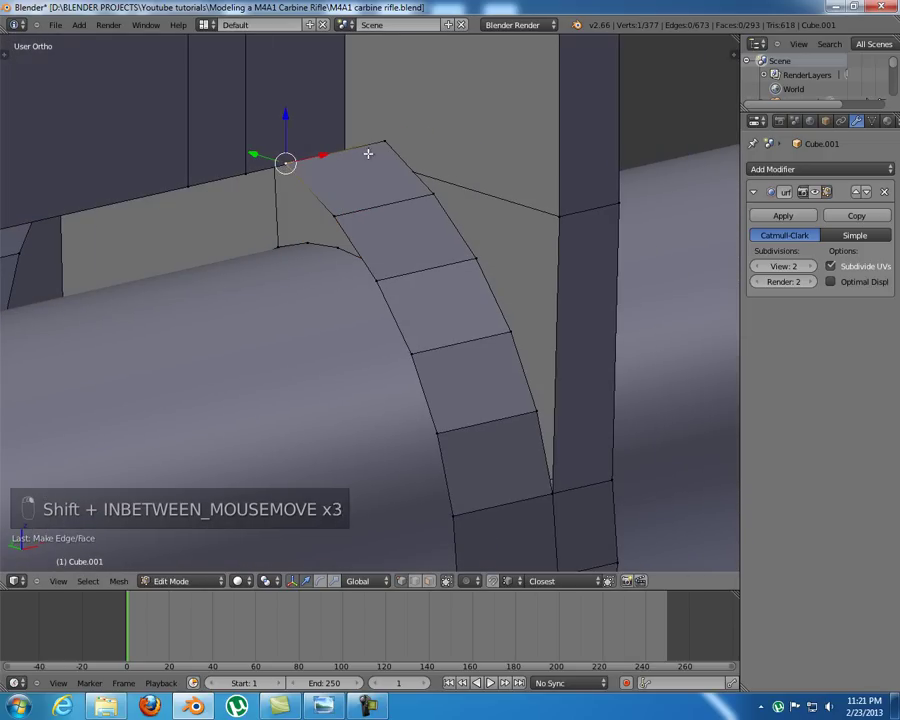
key("shift+x")
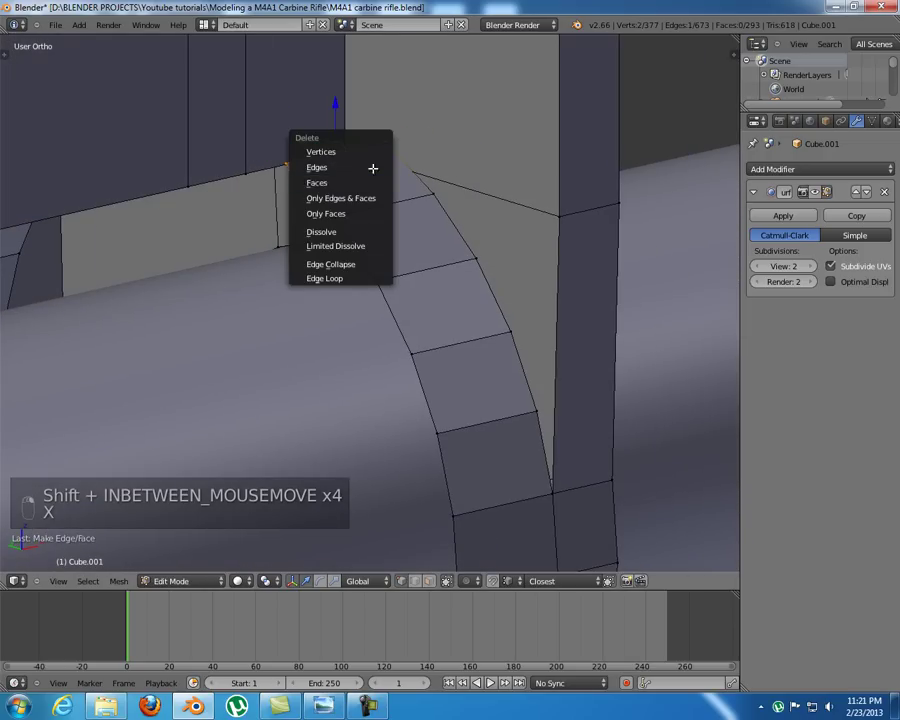
left_click_drag(265, 182, 490, 245)
key("f")
- Fill the corner gap with faces, merge two corner vertices and close the remaining hole
left_click_drag(490, 245, 482, 255)
left_click_drag(482, 255, 480, 256)
middle_click(480, 256)
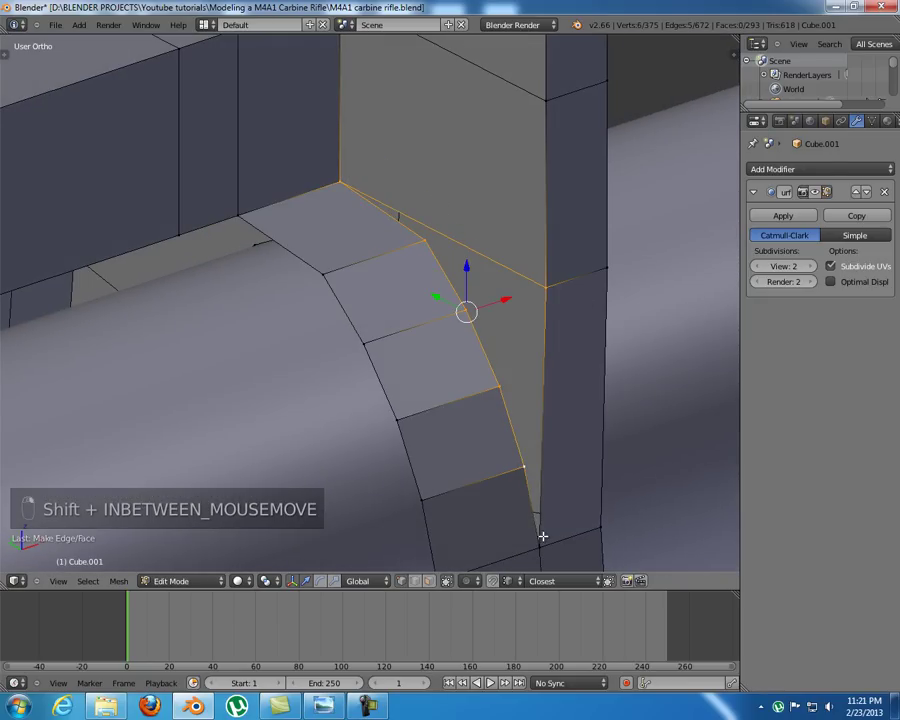
key("f")
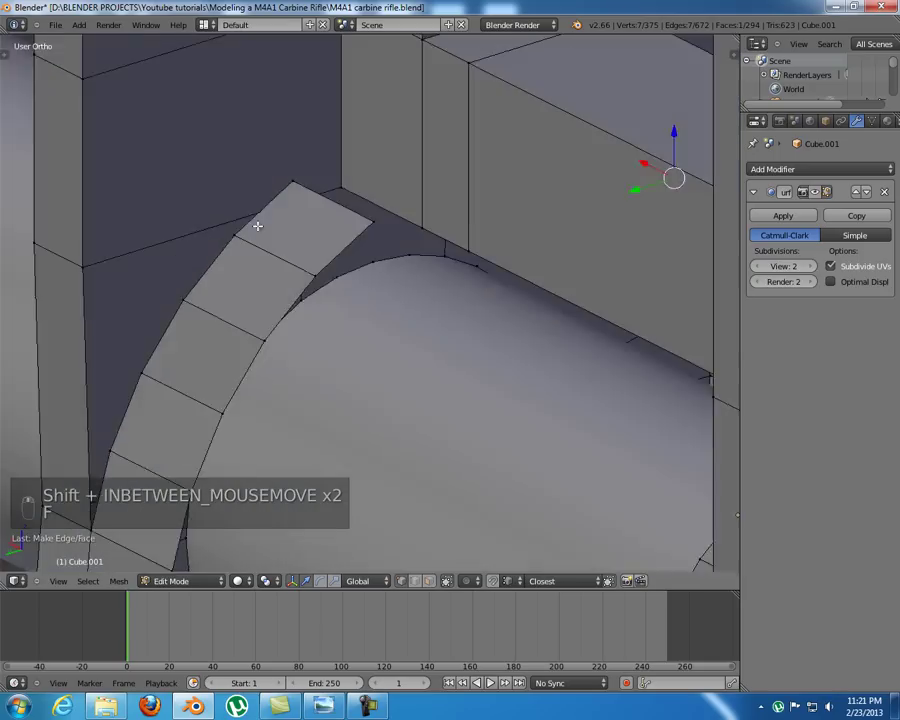
key("x")
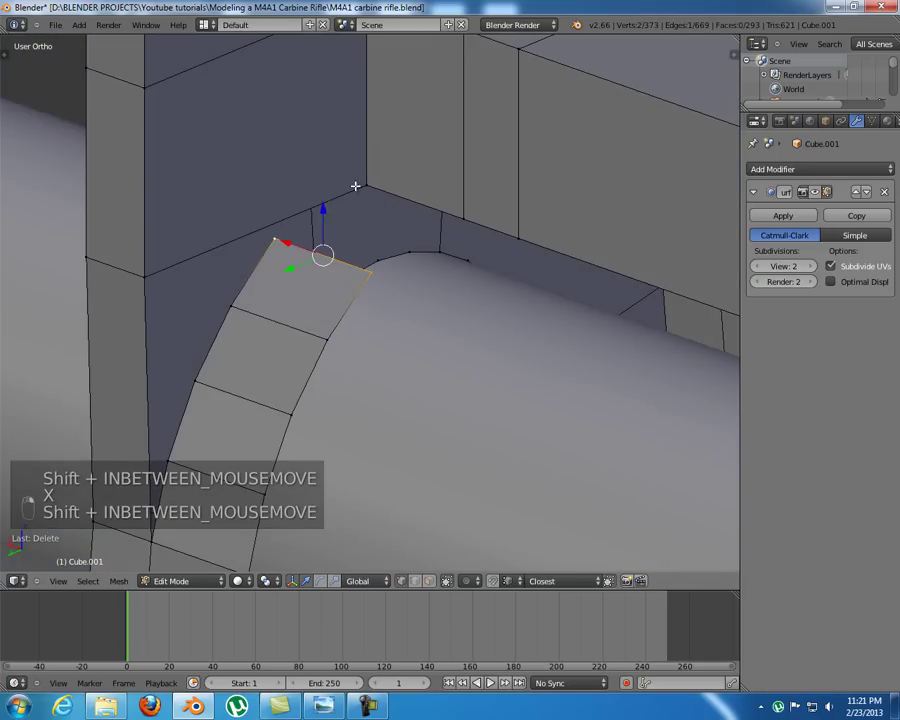
key("f")
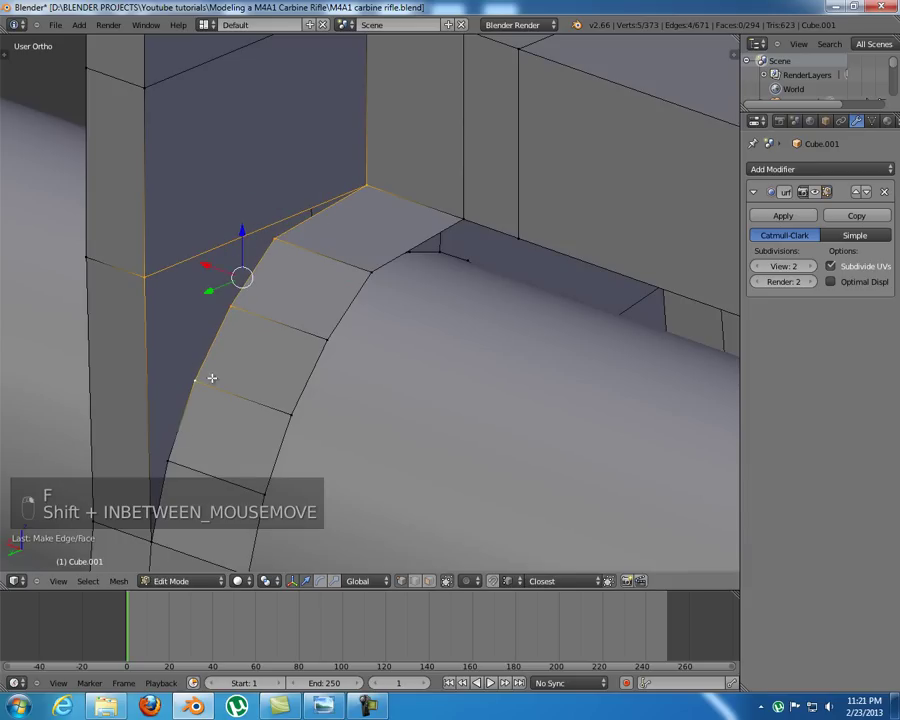
key("f")
key("a")
key("KP_1")
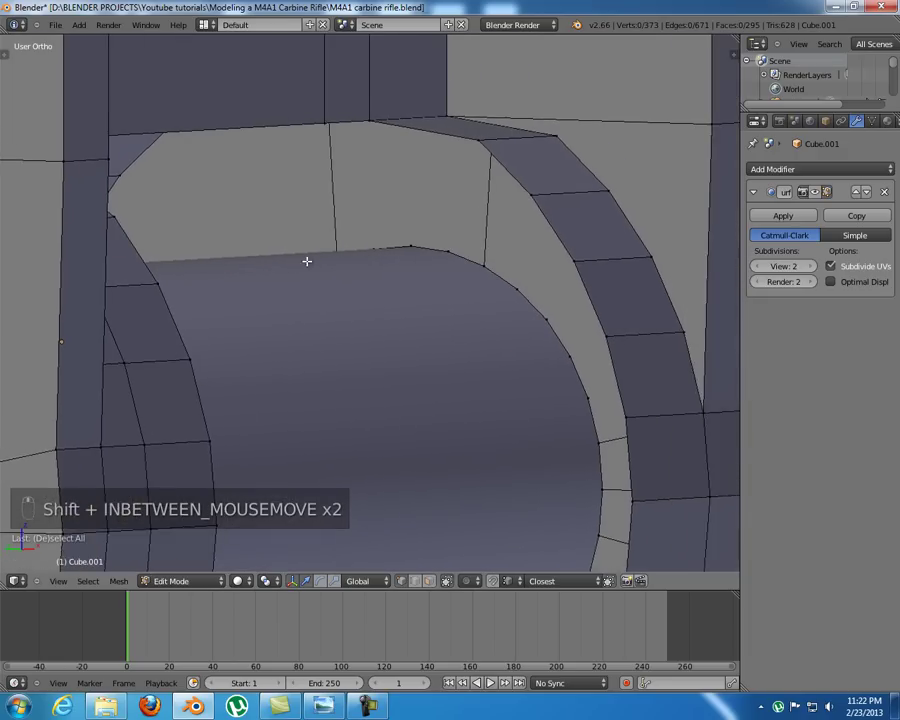
- Fill the gap under the bridge piece, undoing an unwanted triangle first
left_click_drag(332, 289, 312, 278)
left_click_drag(316, 252, 223, 282)
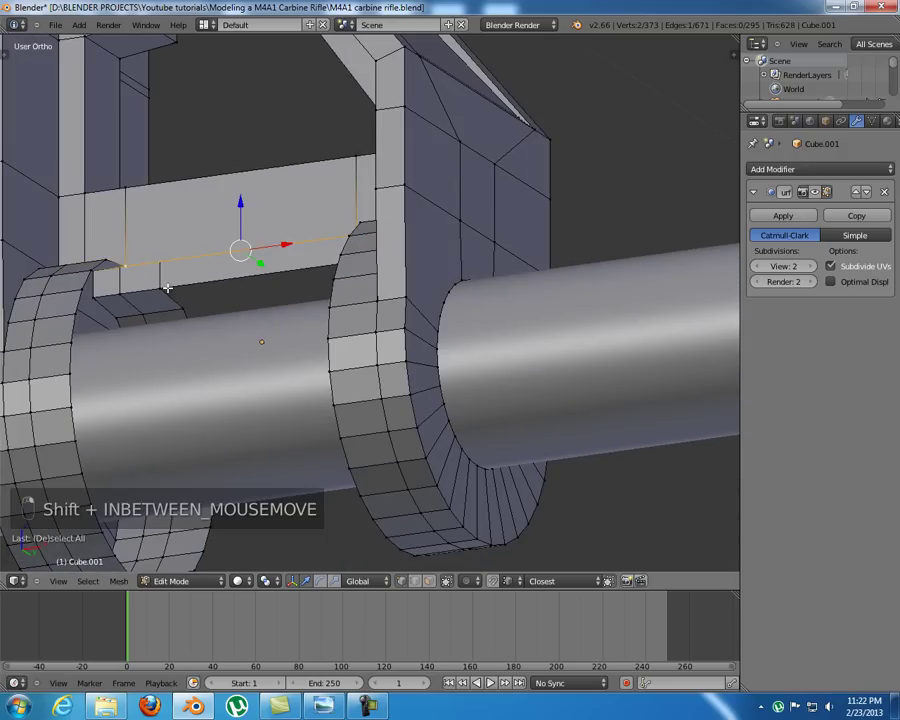
key("f")
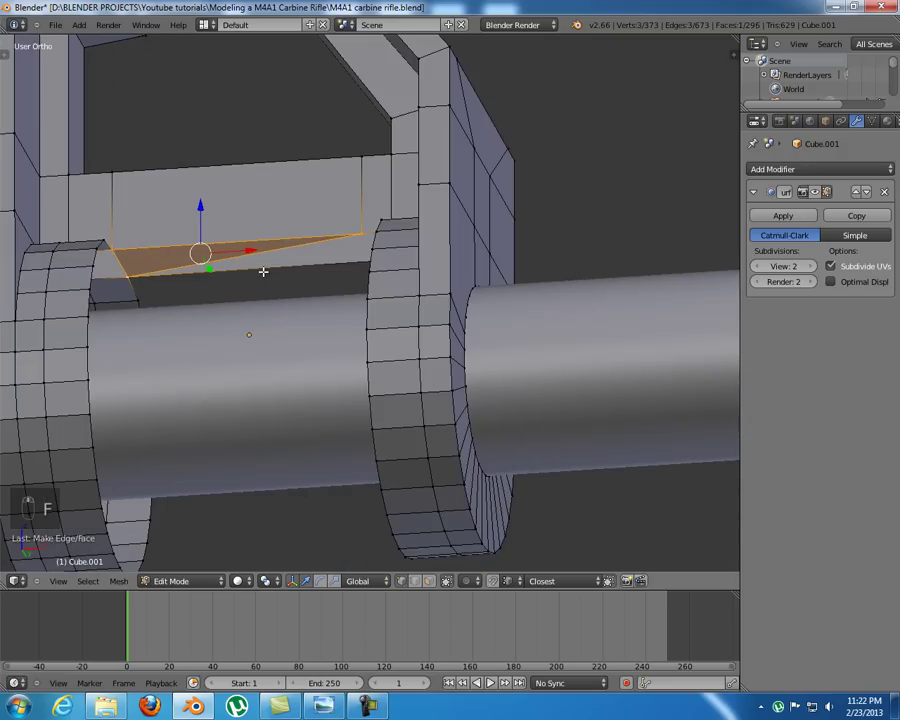
key("ctrl+z")
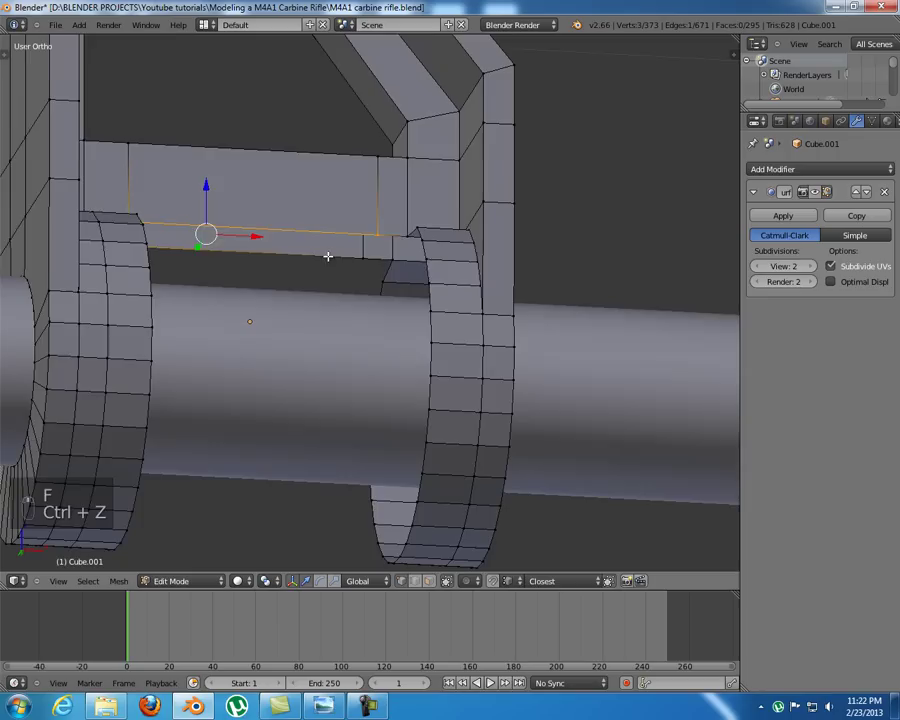
key("f")
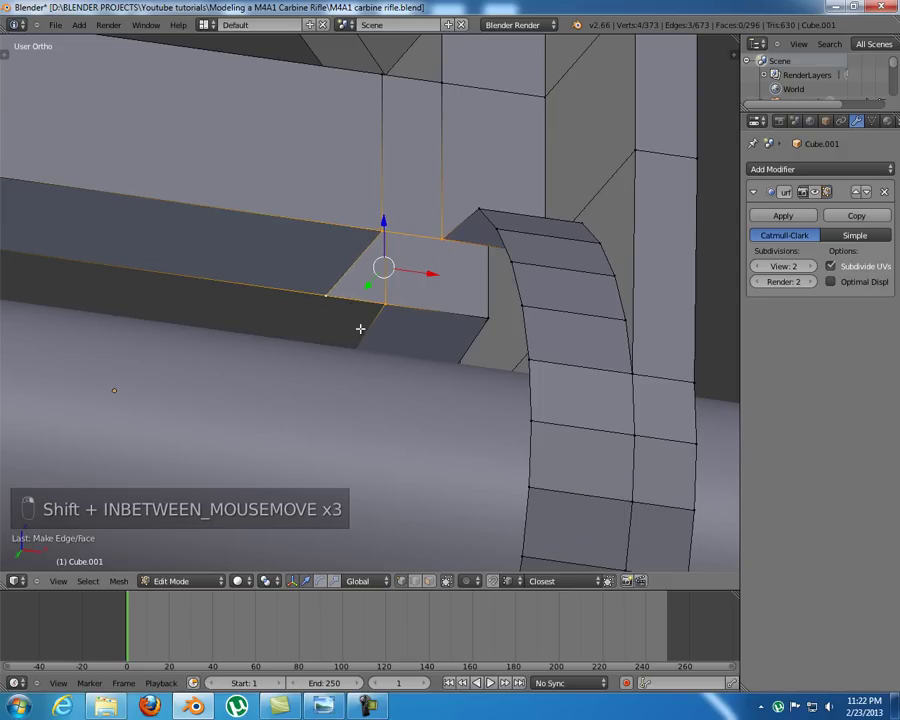
key("f")
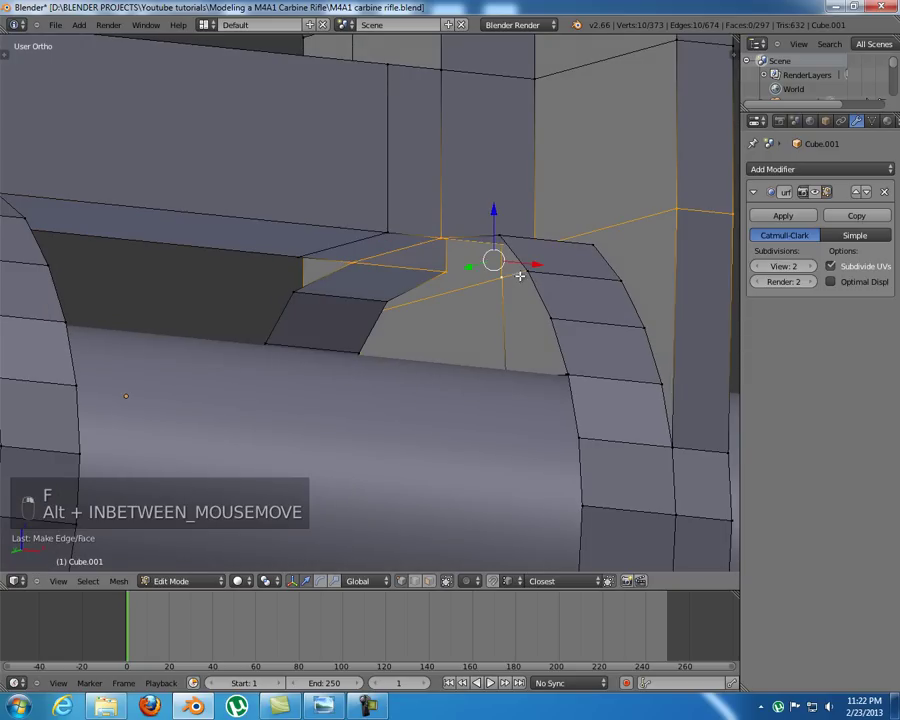
- Fill the curved openings atop both rings where they meet the bar
middle_click(464, 373)
key("f")
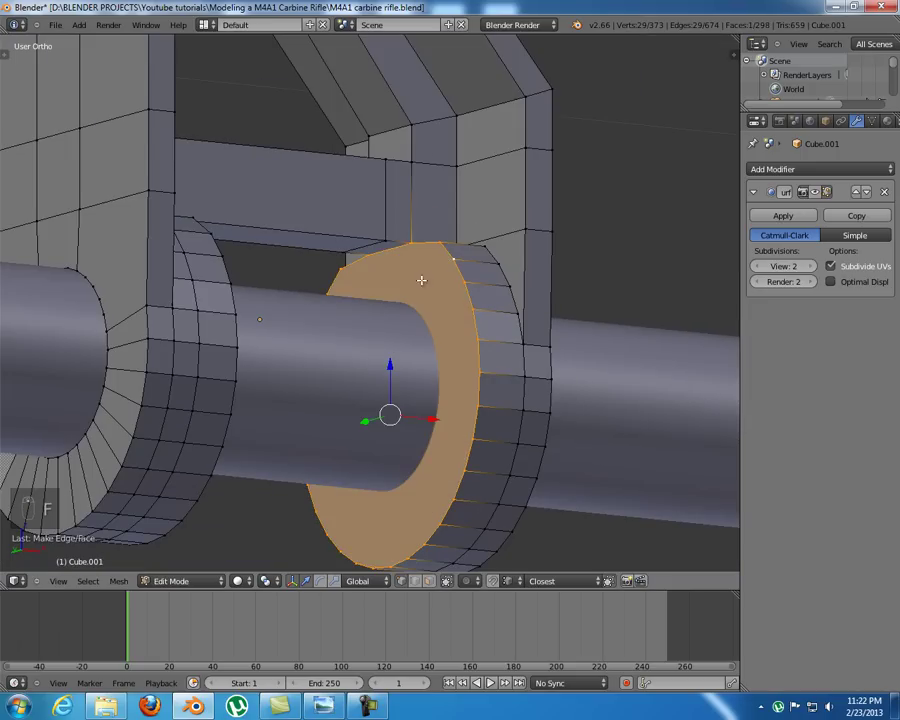
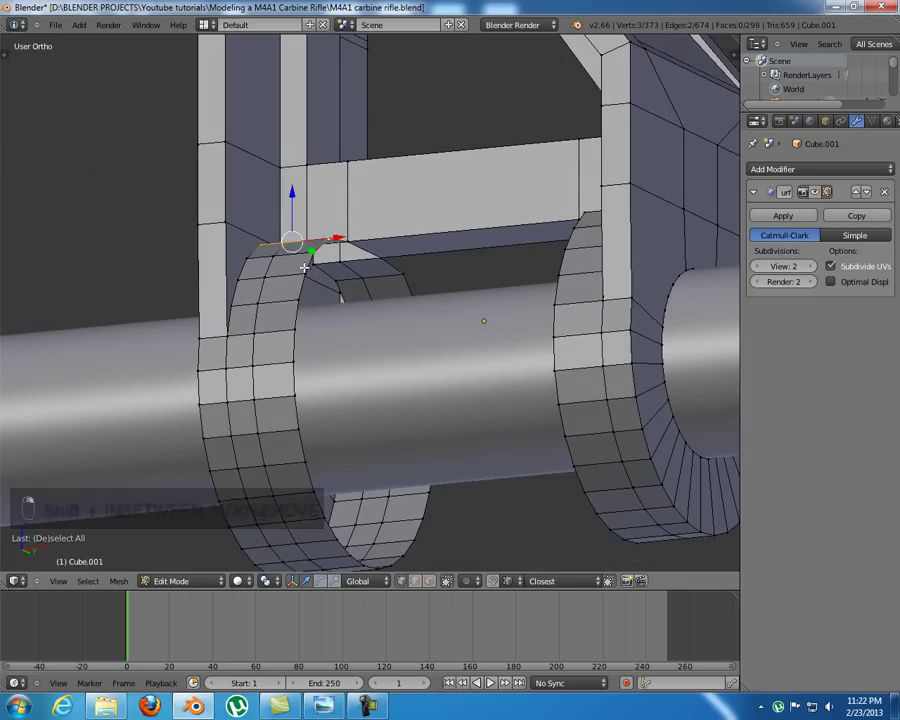
key("f")
key("a")
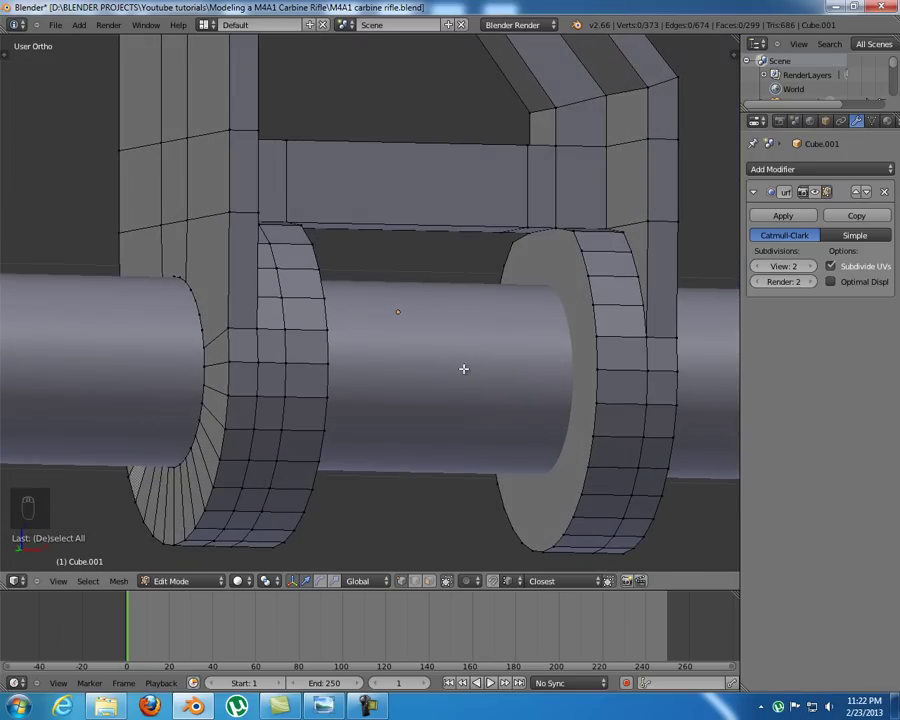
- Inspect the ring from front and below and switch to vertex selection
key("KP_1")
key("z")
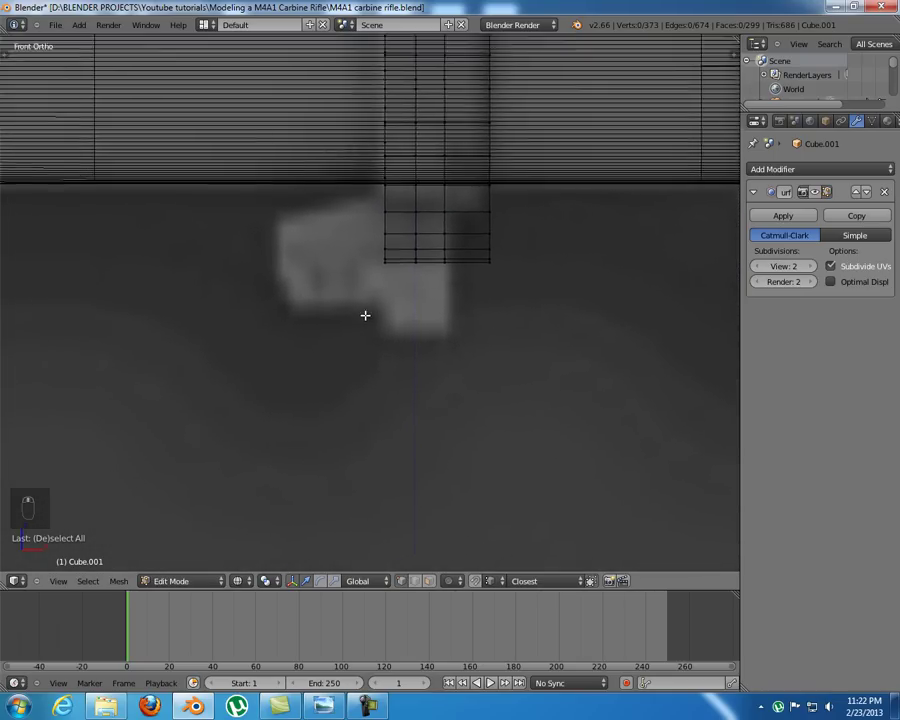
key("z")
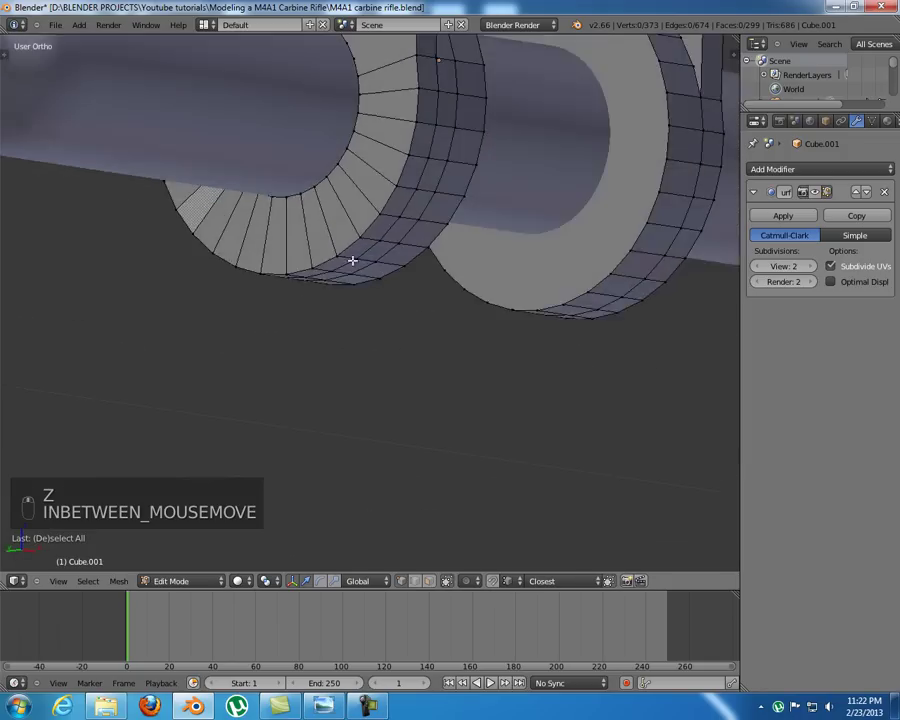
key("ctrl+Tab")
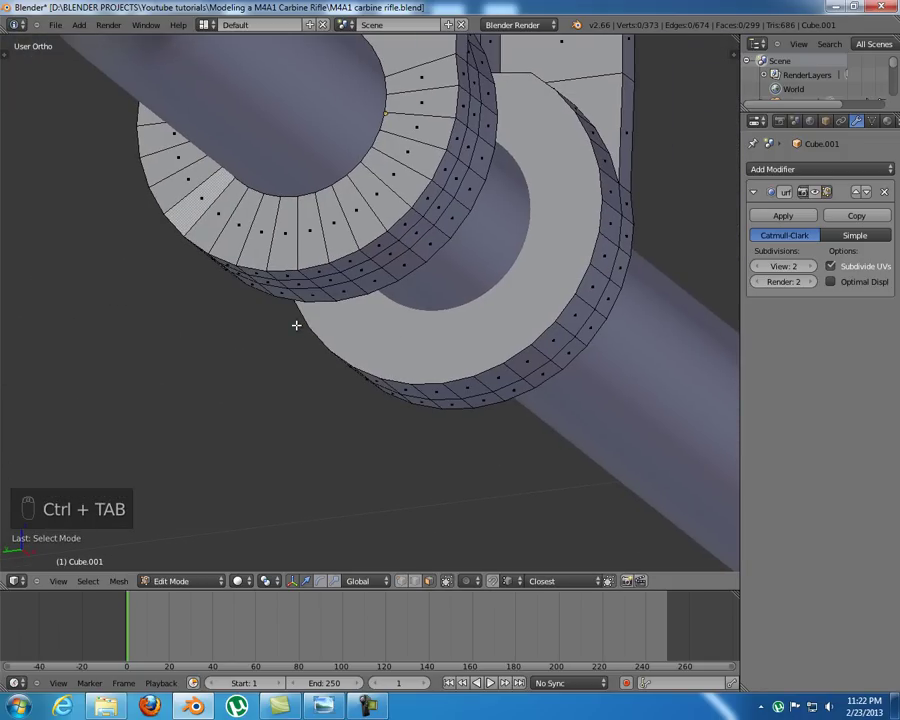
key("KP_1")
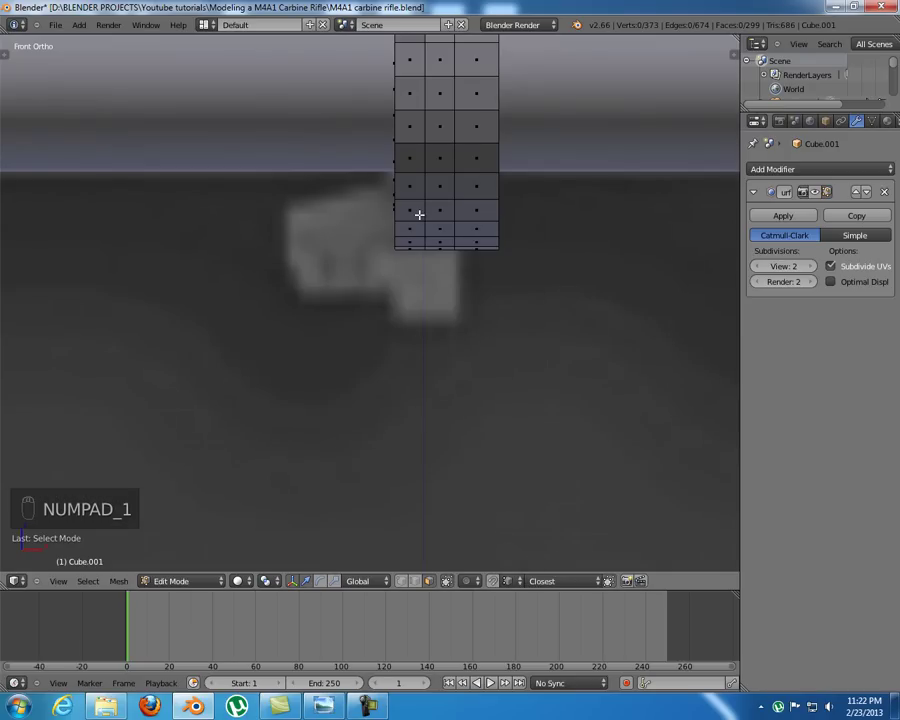
key("z")
key("z")
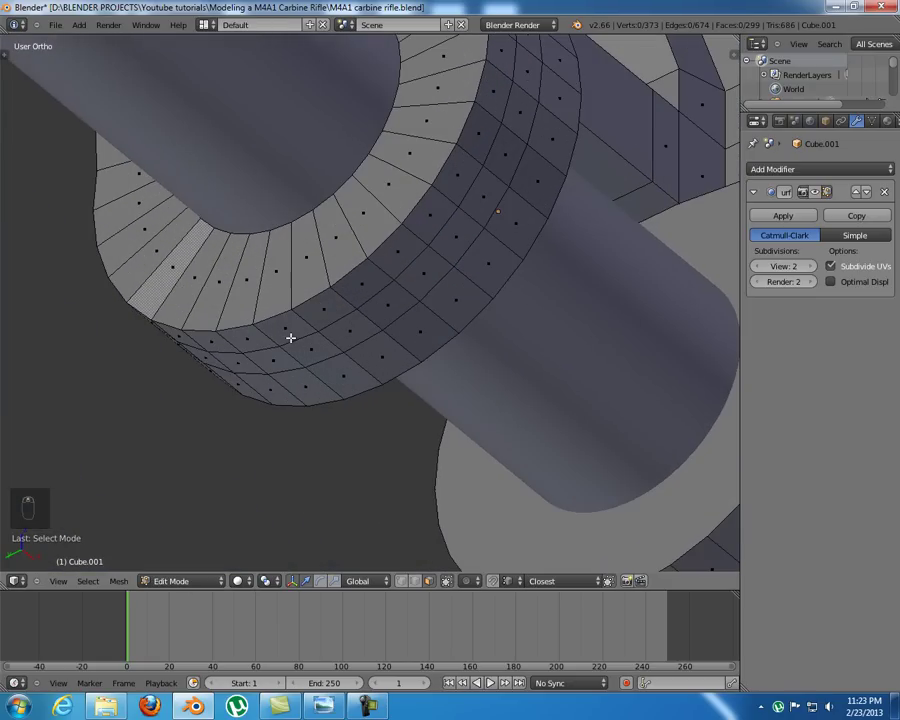
key("KP_3")
key("ctrl+KP_3")
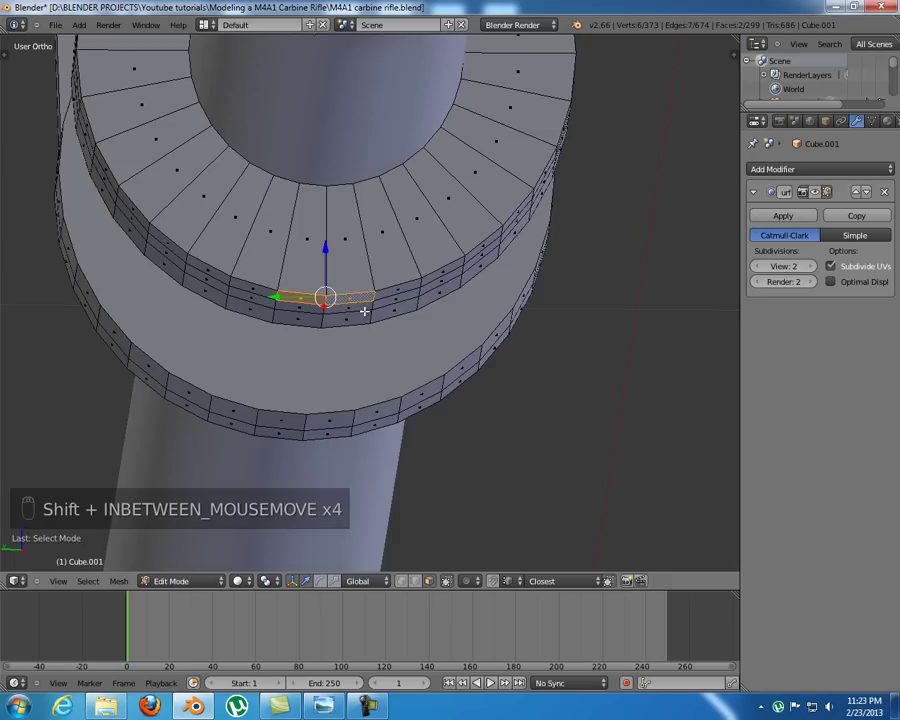
- Select the short strip of faces along the bottom of the ring
left_click_drag(327, 316, 392, 283)
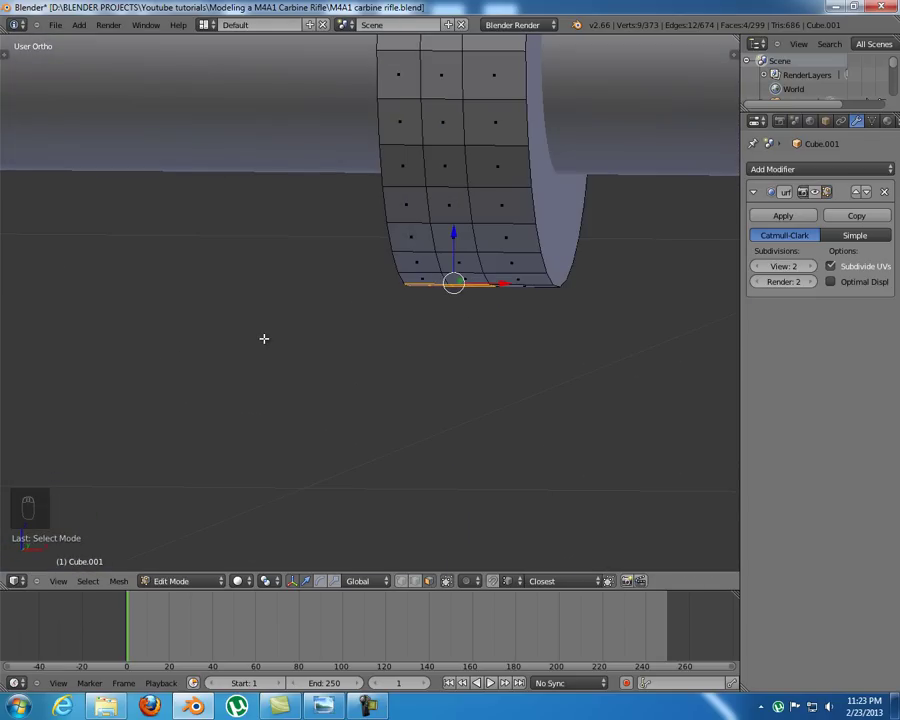
left_click_drag(499, 290, 598, 273)
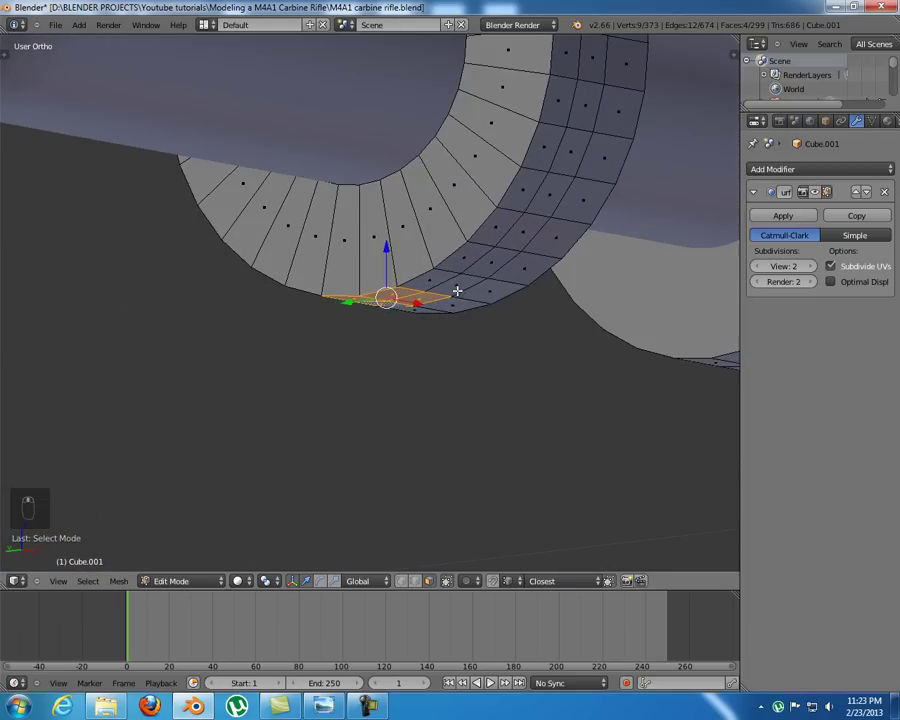
middle_click(447, 309)
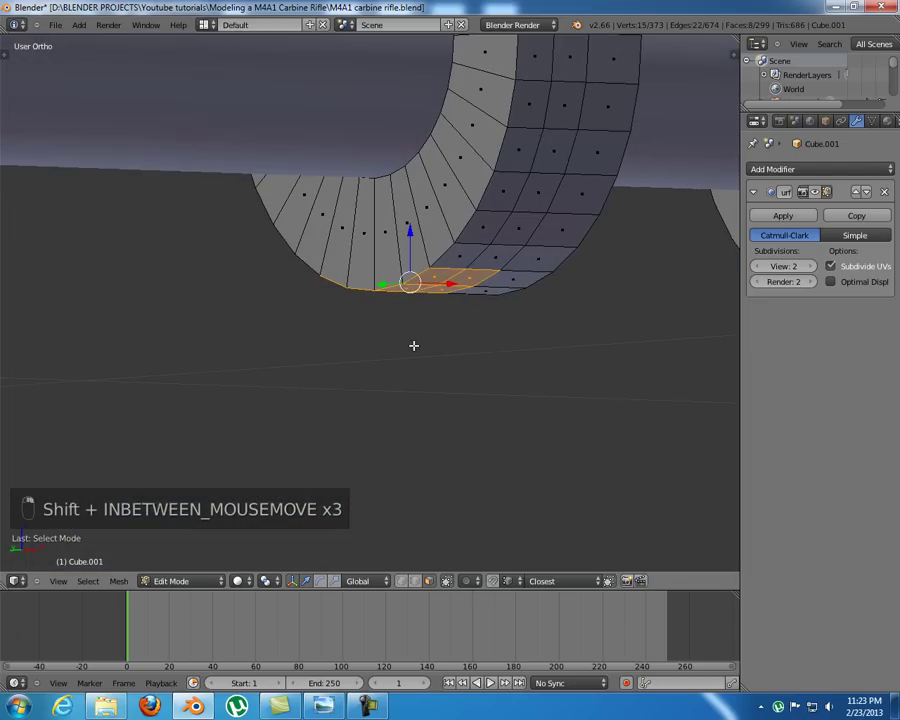
key("KP_3")
key("KP_1")
key("z")
key("z")
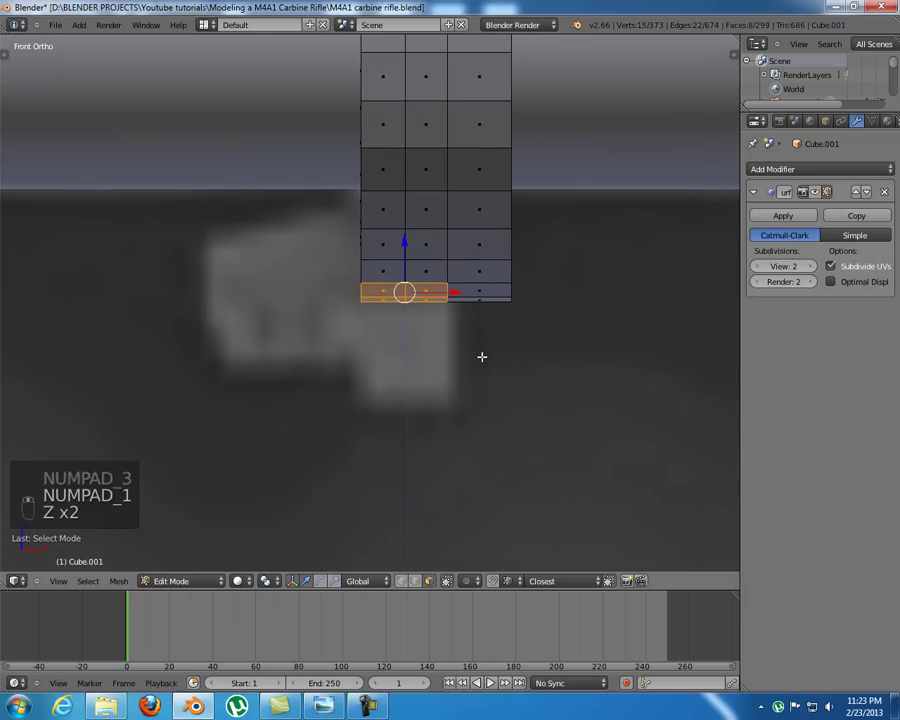
- Extrude the selected bottom faces slightly downward along the normal
key("e")
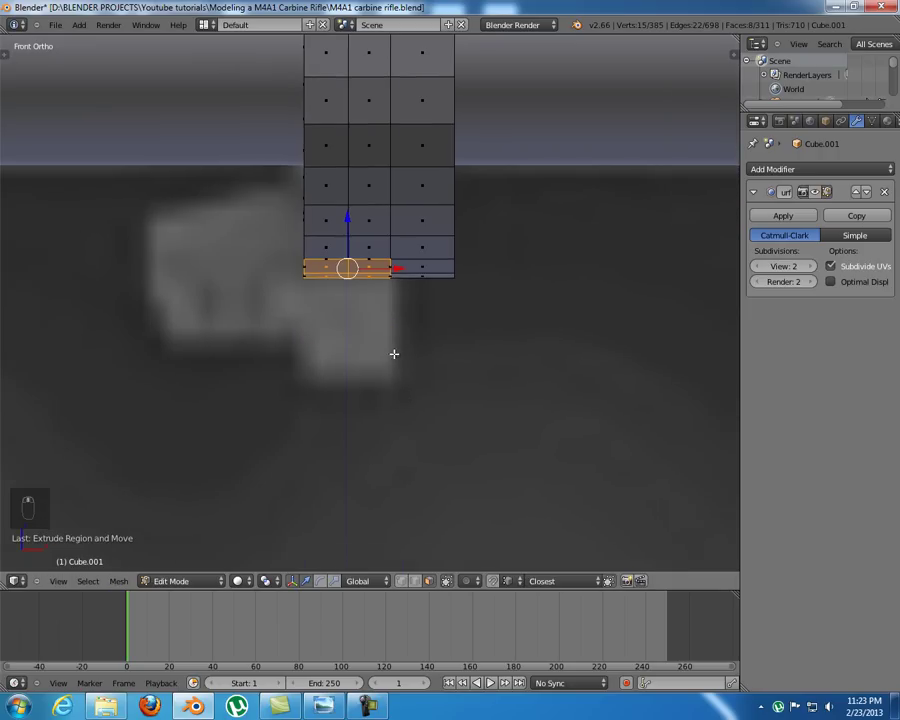
key("s")
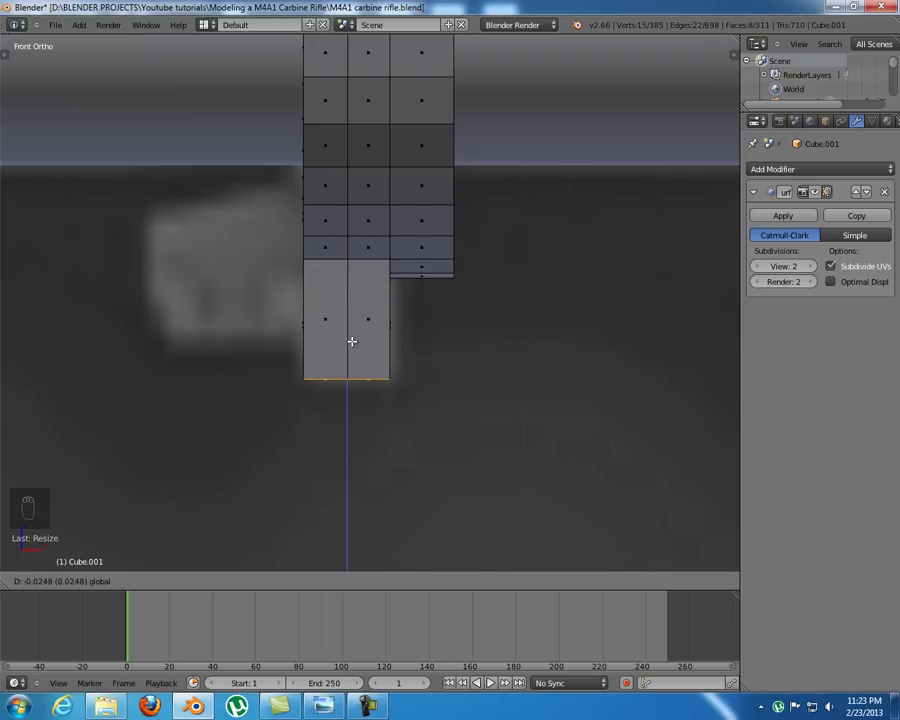
key("ctrl+Tab")
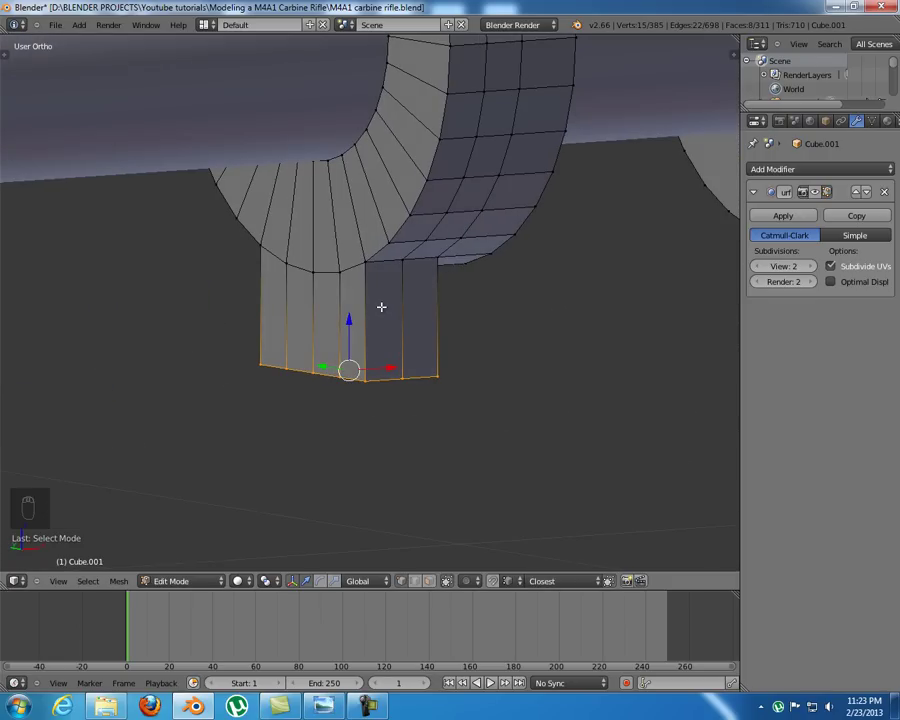
- Add a horizontal edge loop across the lower block and slide it partway down
key("KP_1")
key("z")
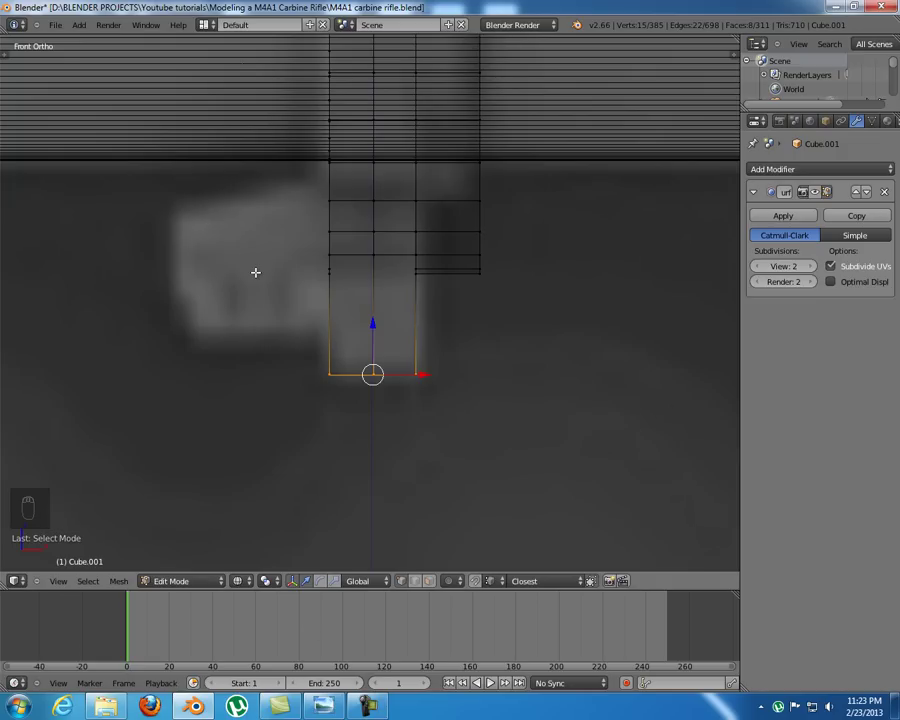
key("ctrl+r")
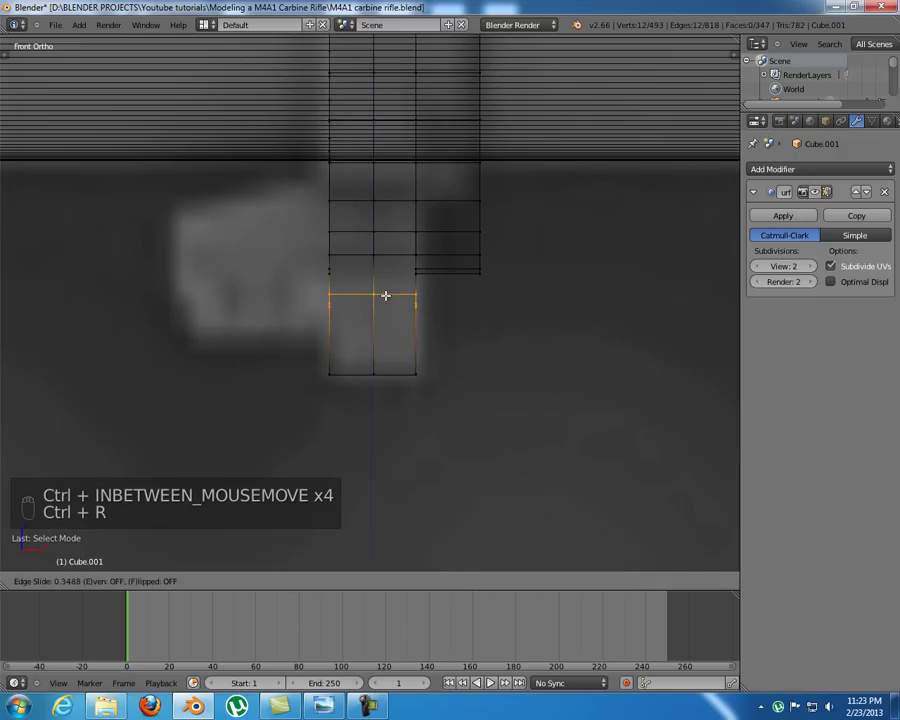
key("z")
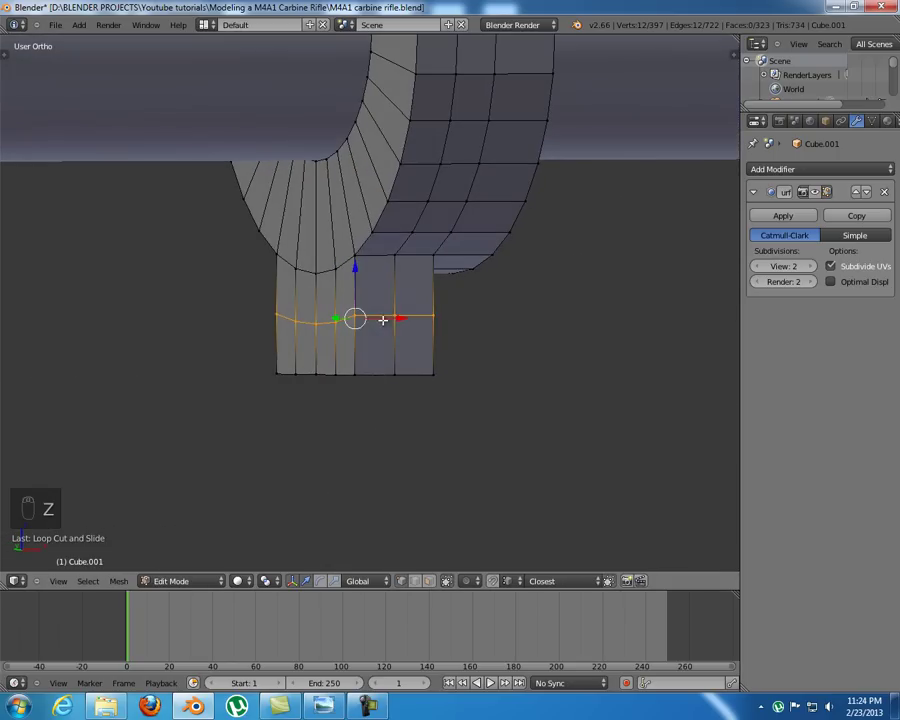
- Scale the block's top loop flat on Z where it meets the ring
key("KP_1")
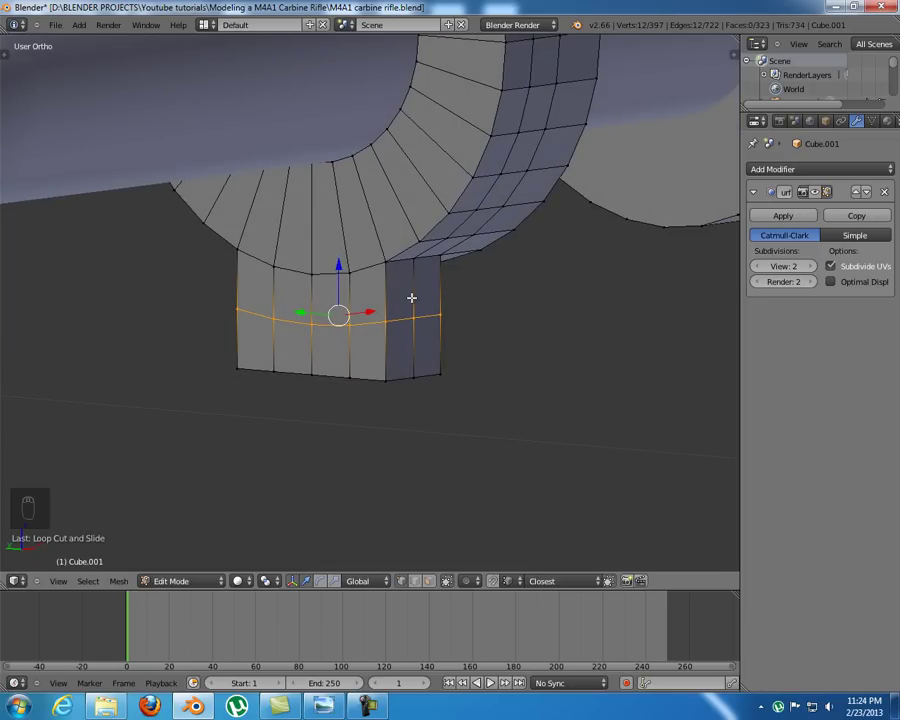
key("KP_1")
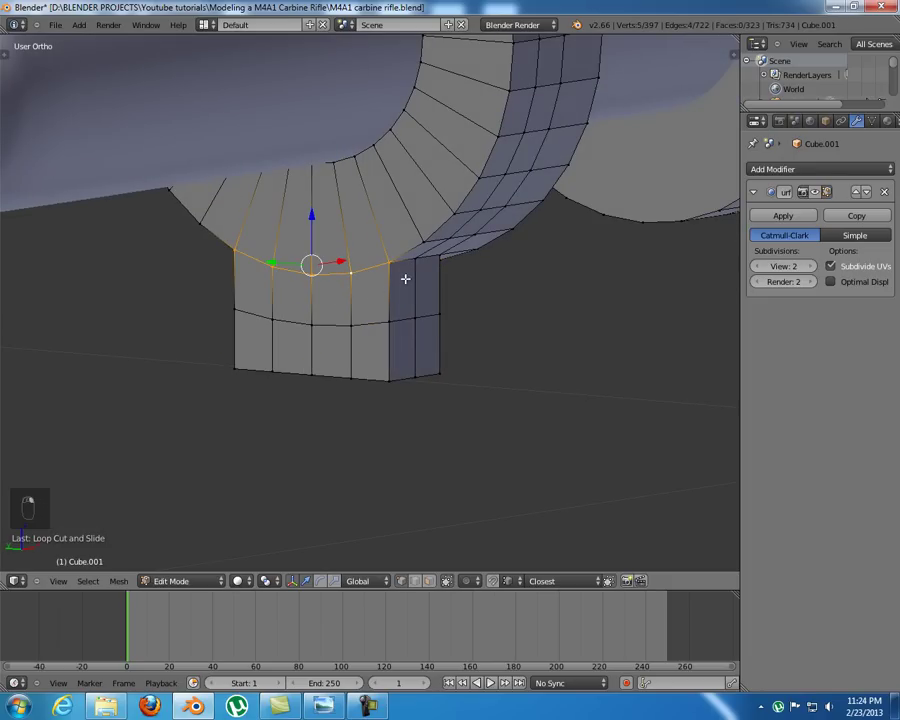
key("s")
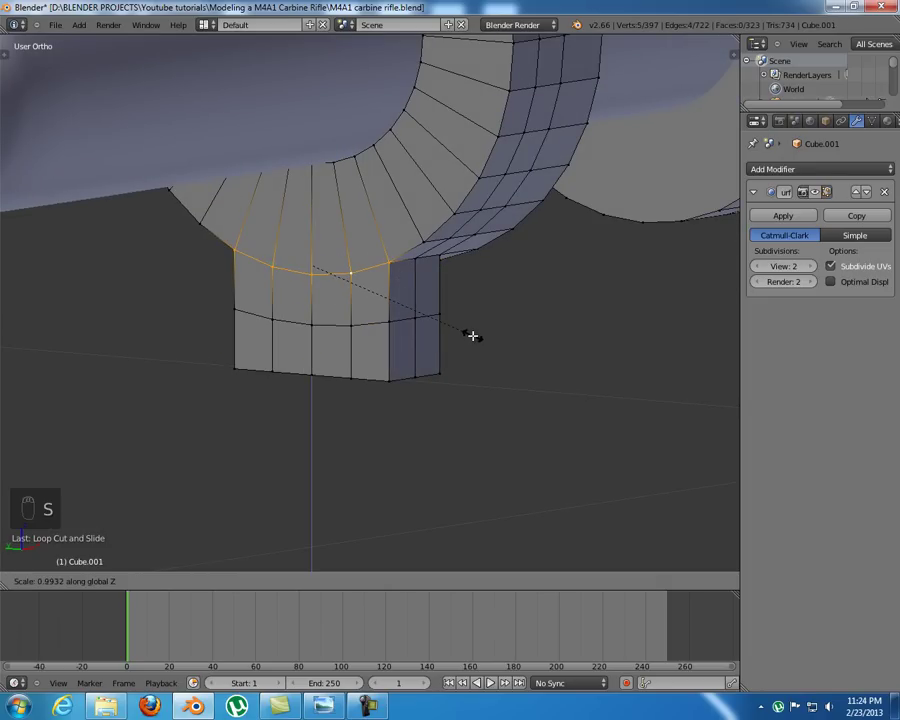
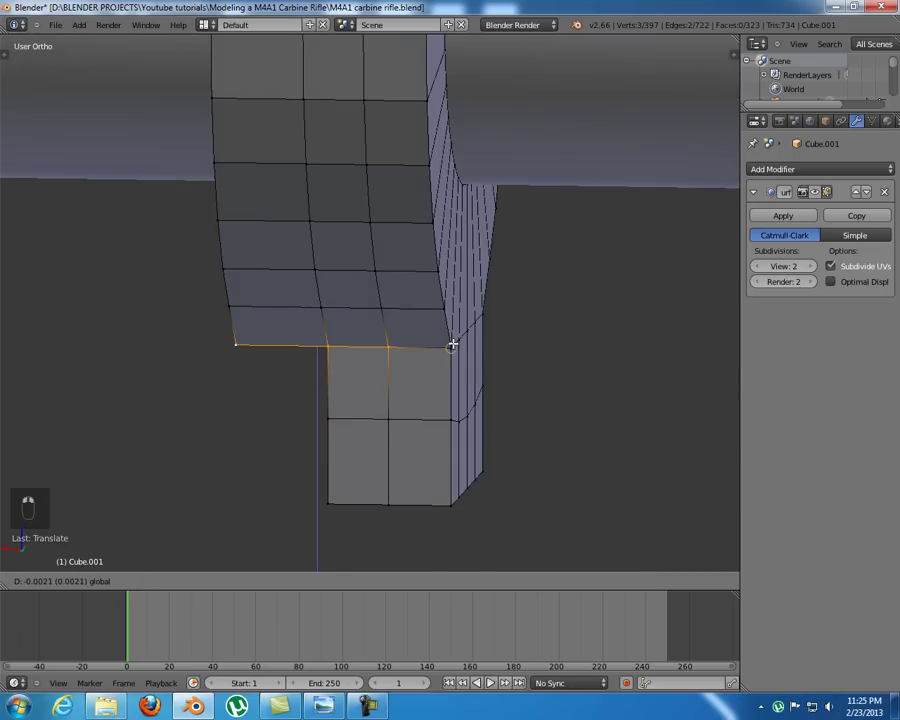
- Select the lower block's side faces and extrude them outward into a longer horizontal piece
key("a")
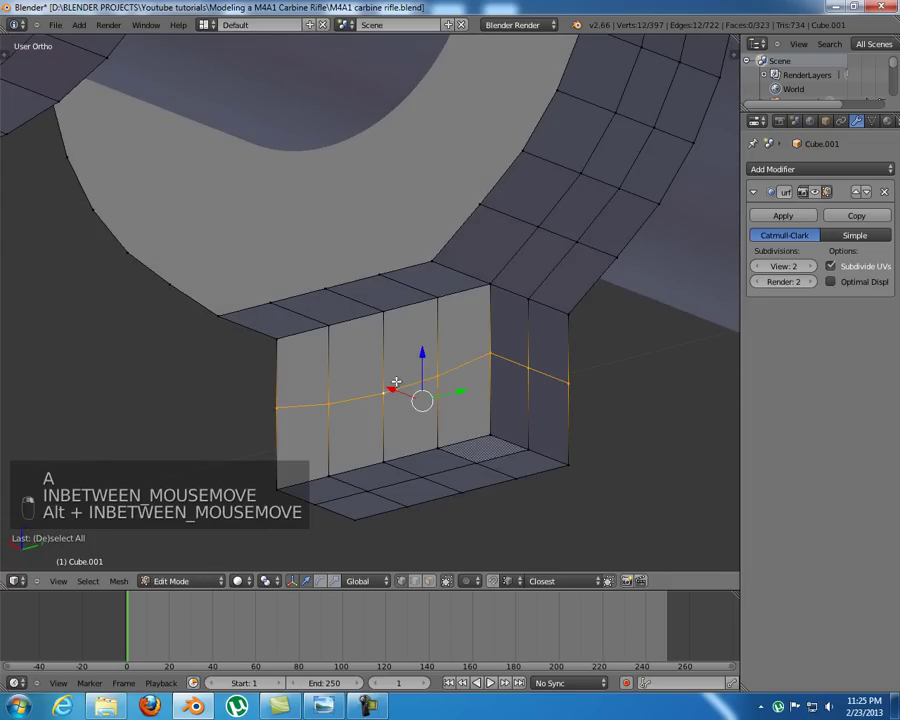
key("s")
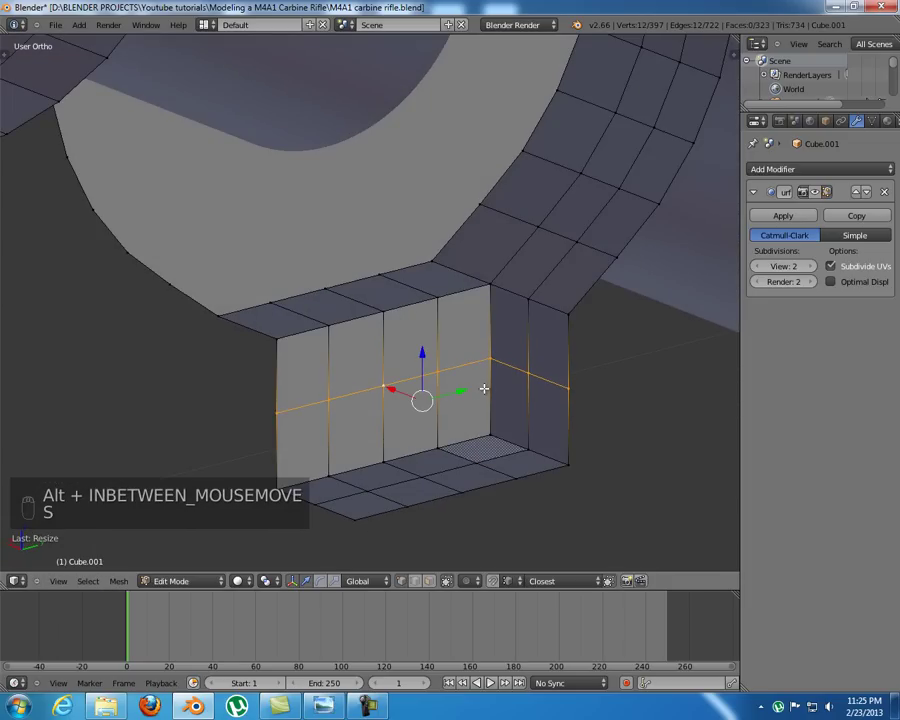
key("KP_1")
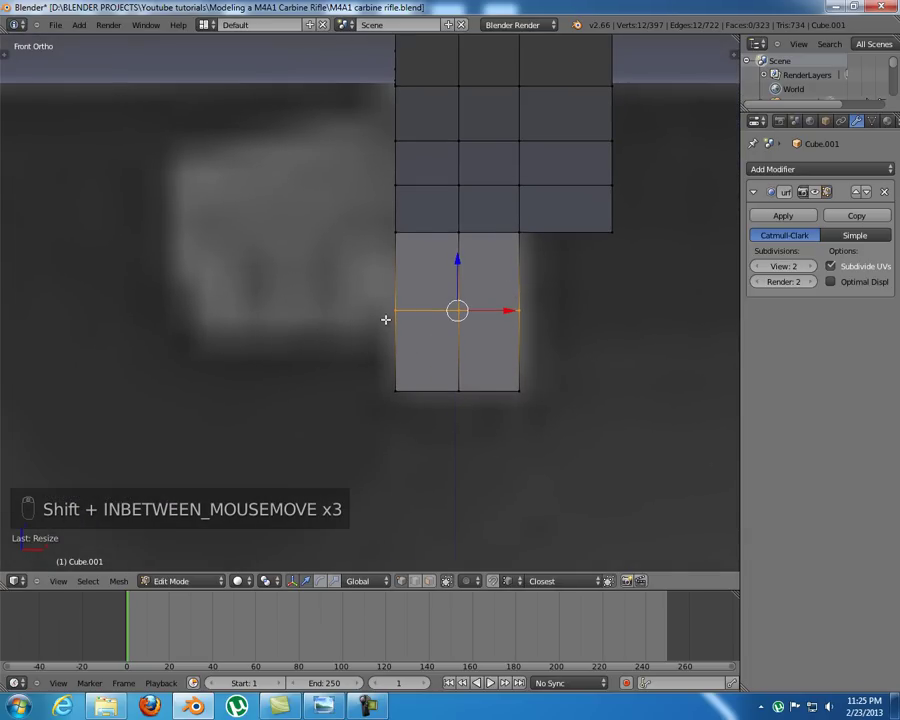
key("a")
key("b")
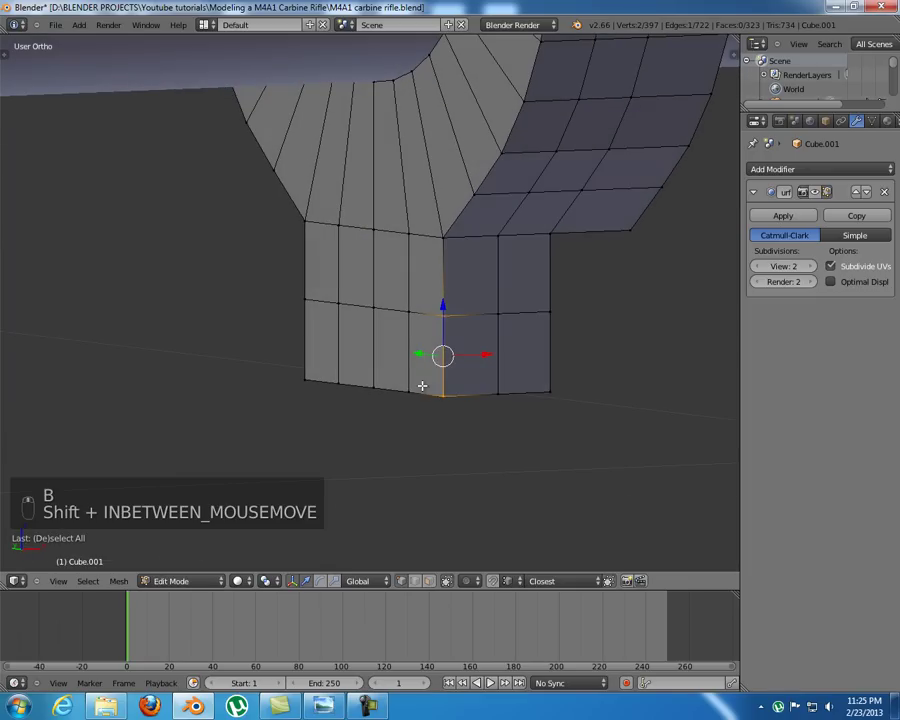
key("KP_1")
key("z")
key("b")
key("z")
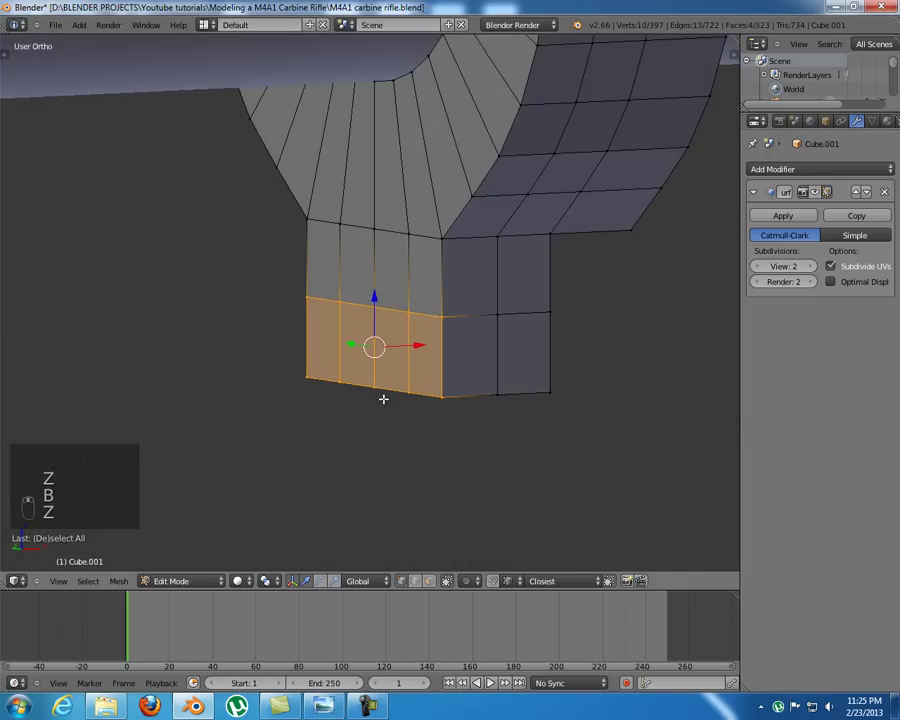
key("KP_1")
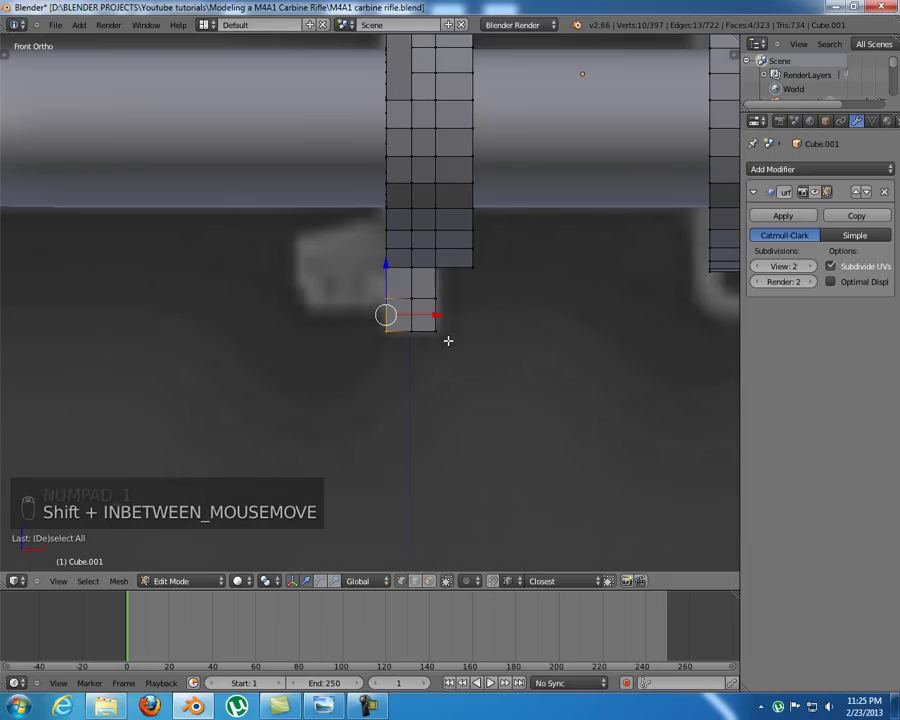
key("e")
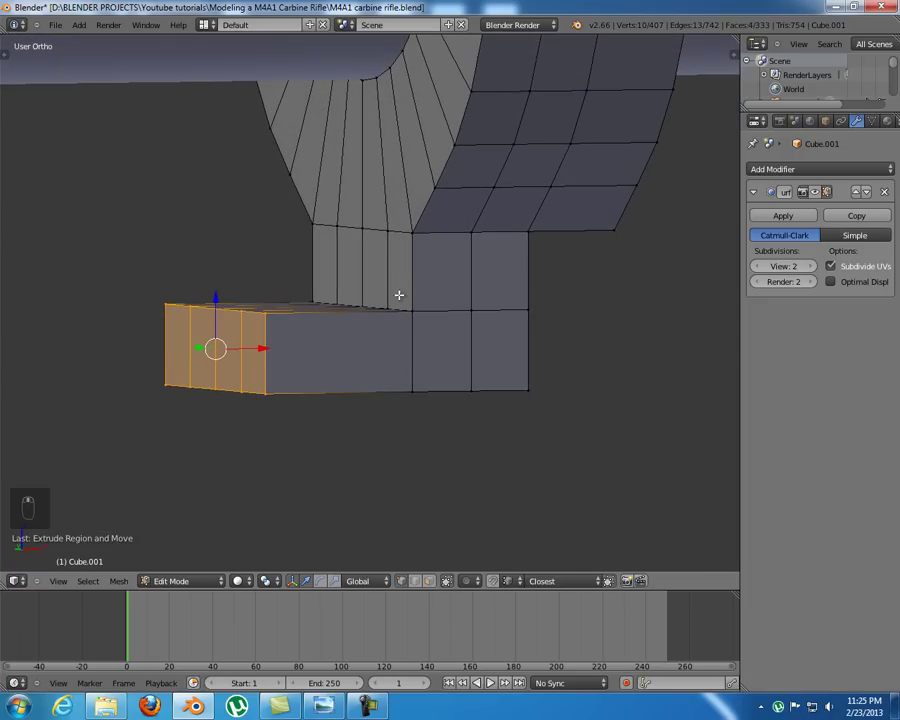
- Undo, reselect the extension's top edge and move it level
key("ctrl+z")
key("ctrl+z")
key("KP_3")
key("KP_1")
key("z")
key("a")
key("b")
key("z")
key("KP_1")
key("e")
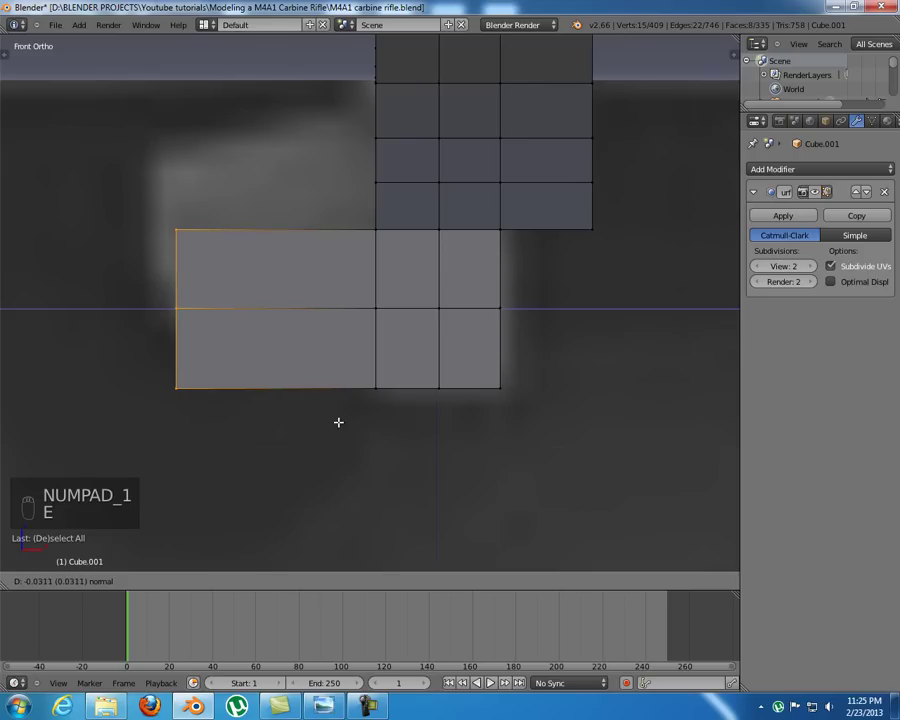
key("a")
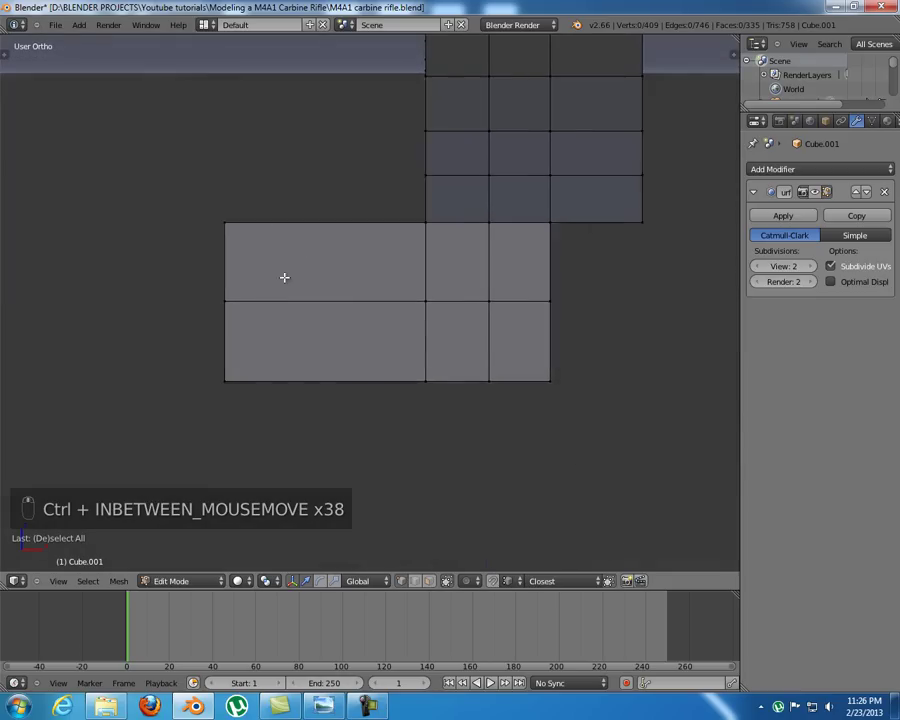
- Add edge loops near the extension's outer end and bottom, and scale a small tab at its end
key("KP_1")
key("ctrl+r")
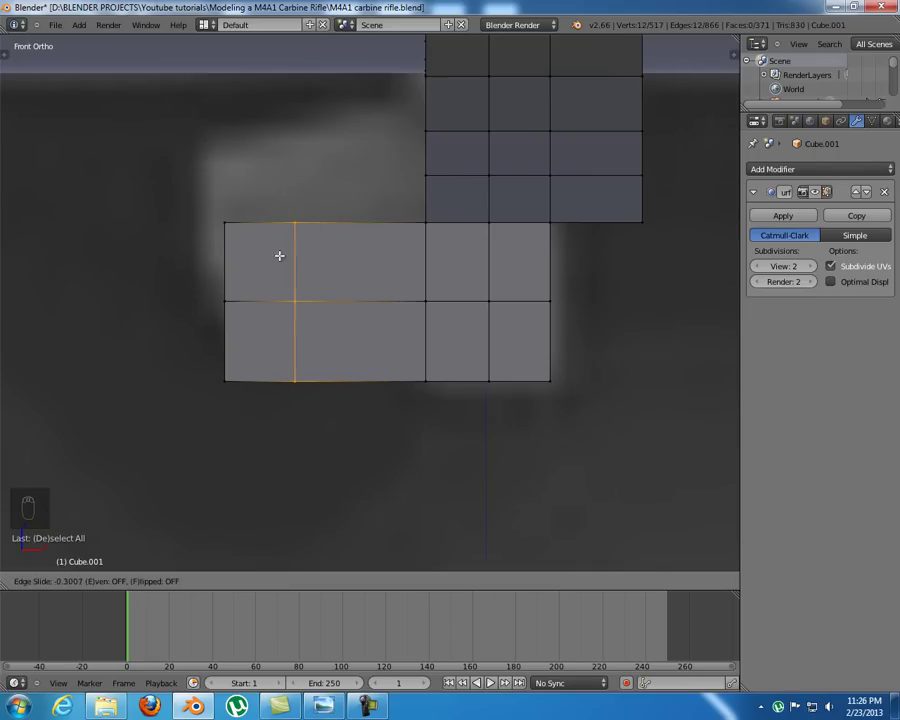
key("ctrl+r")
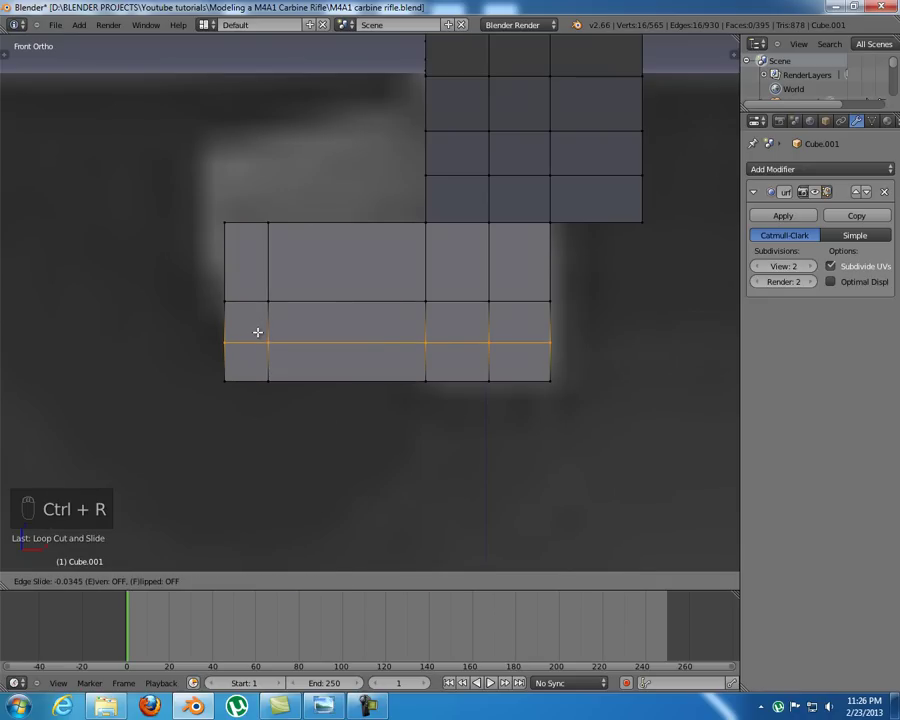
key("ctrl+Tab")
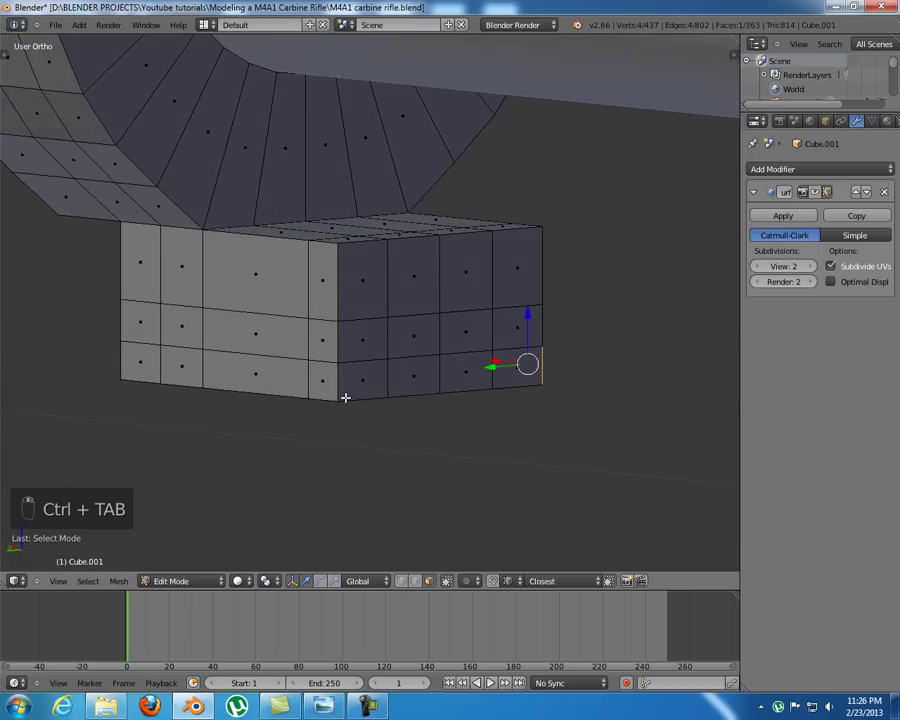
key("w")
key("e")
key("s")
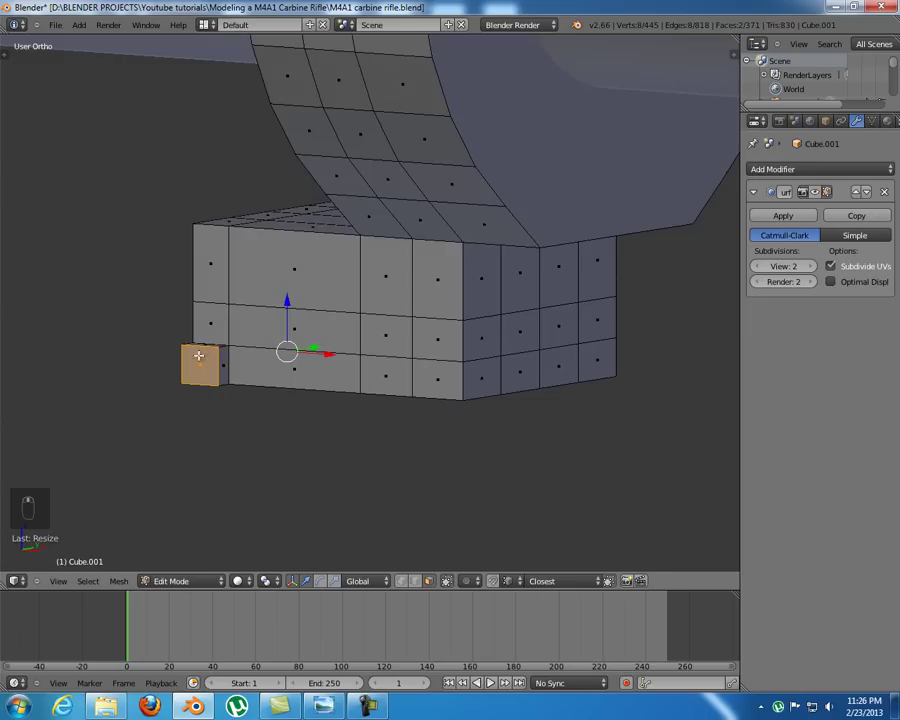
- Preview the smoothed shape in Object Mode, then return to editing the block
key("Tab")
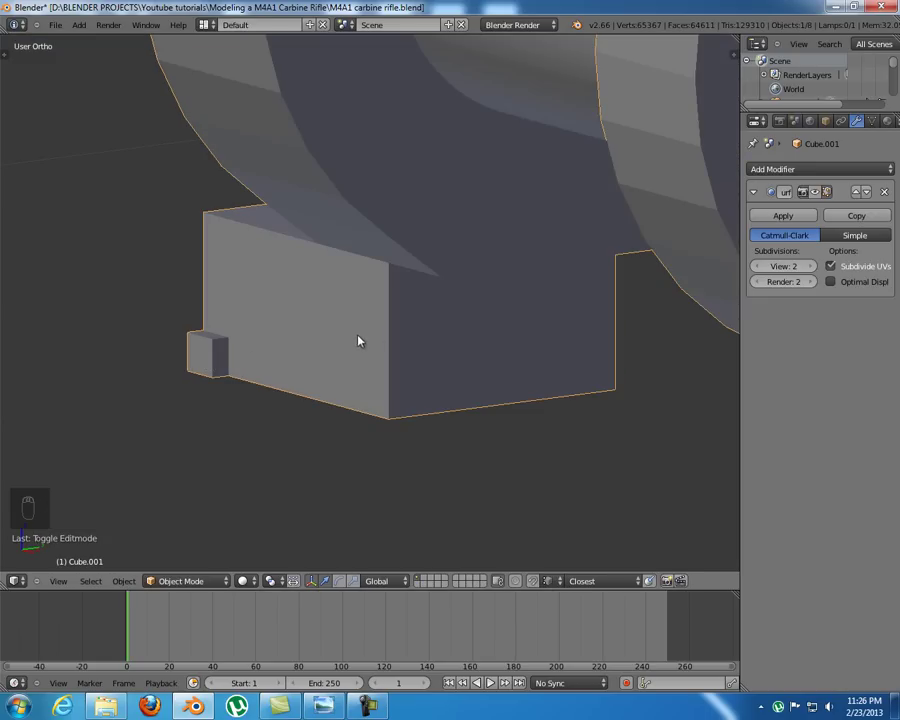
key("Tab")
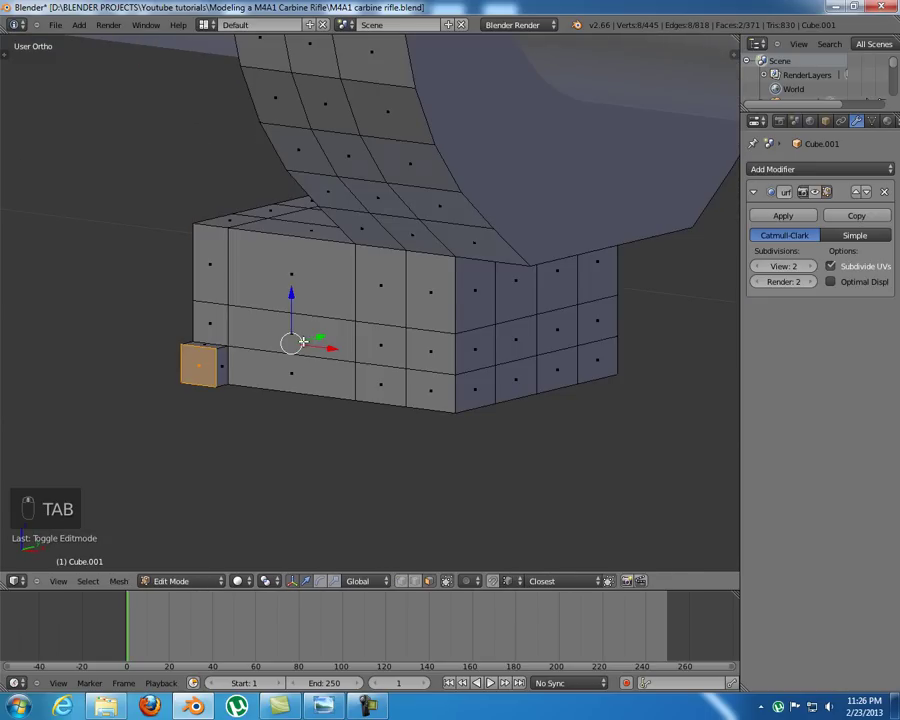
key("KP_1")
key("ctrl+Tab")
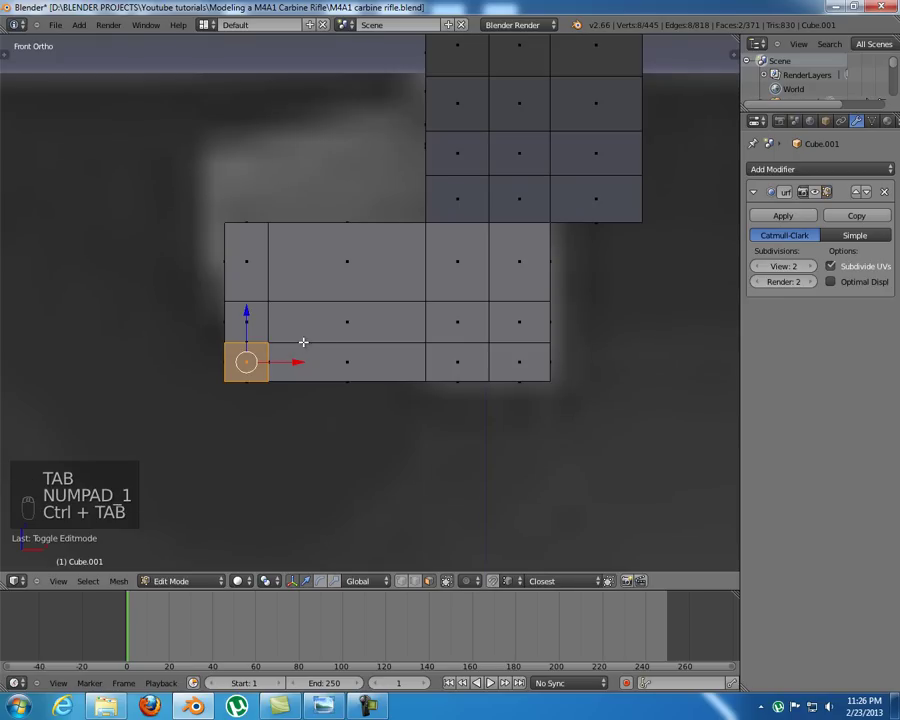
key("ctrl+Tab")
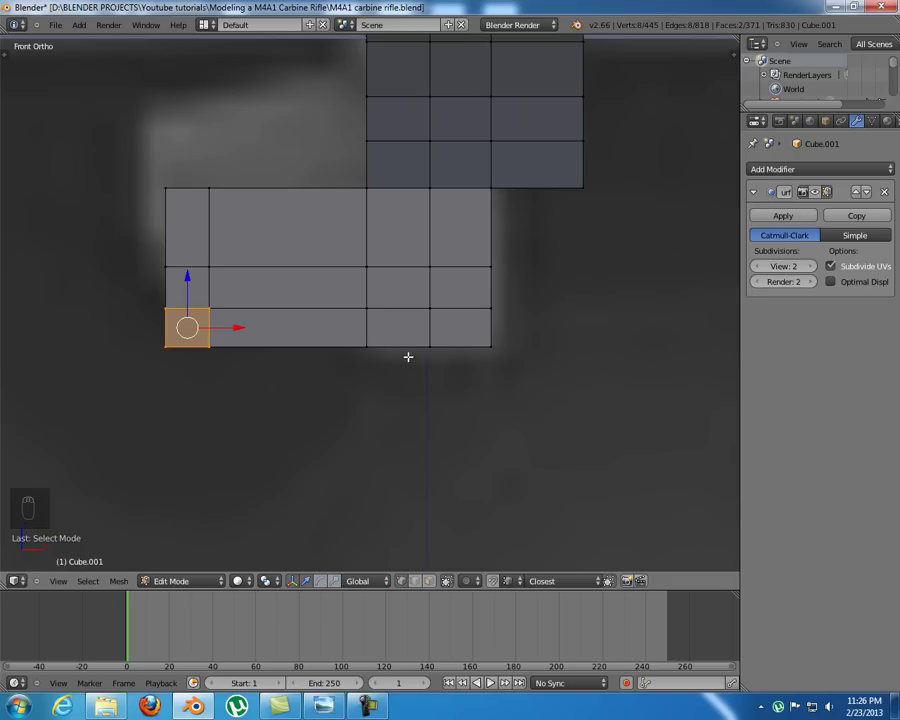
- Select the extension's bottom edge and push it inward along the normal
key("a")
key("z")
key("b")
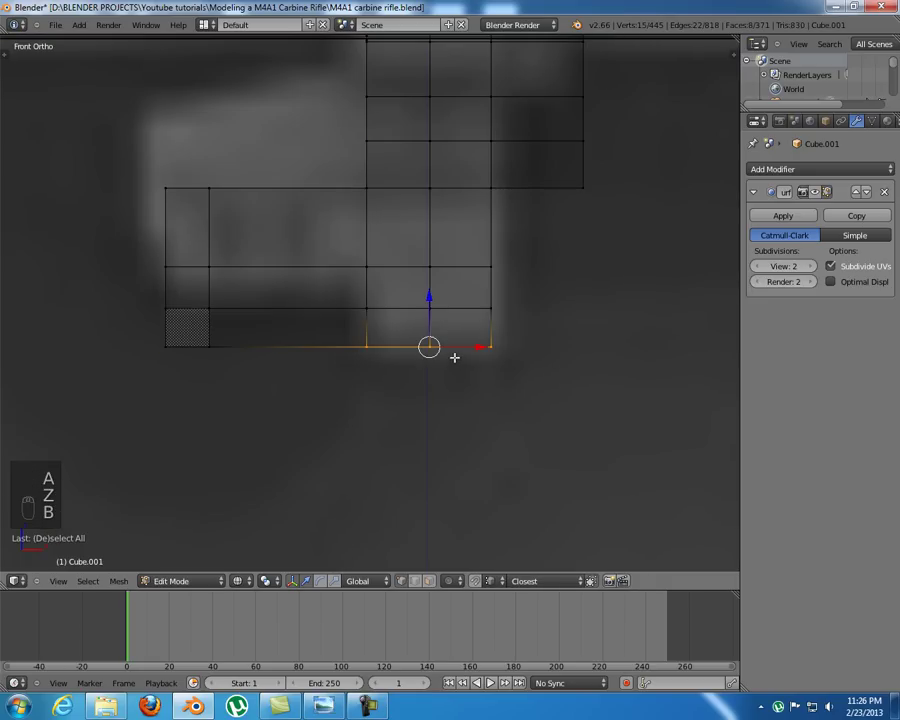
key("z")
key("e")
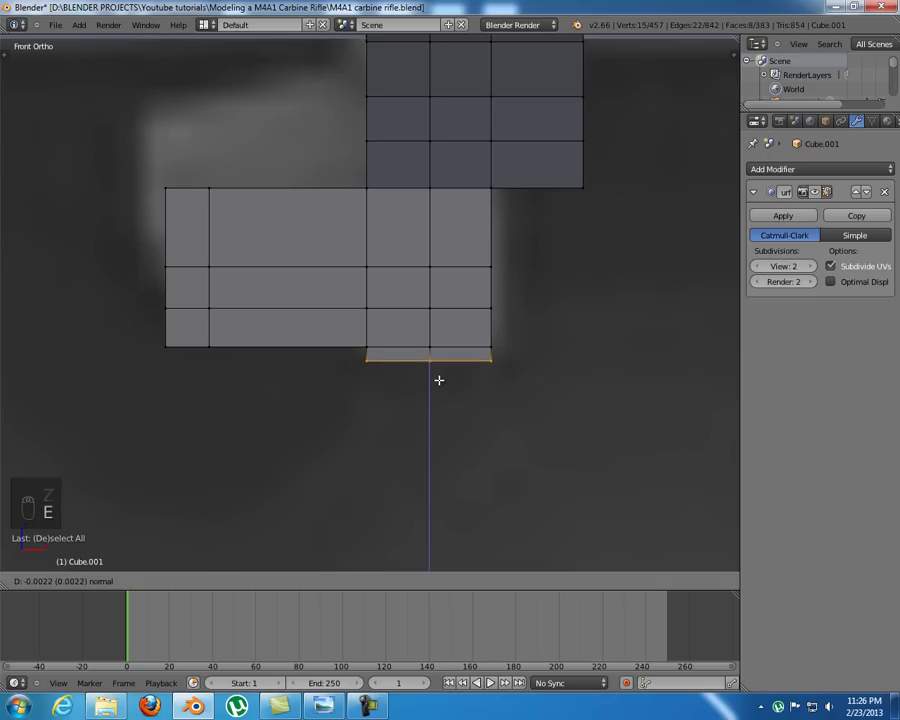
key("e")
- Reselect the bottom edge and move it to form the shallow recessed step
key("a")
key("b")
key("z")
key("b")
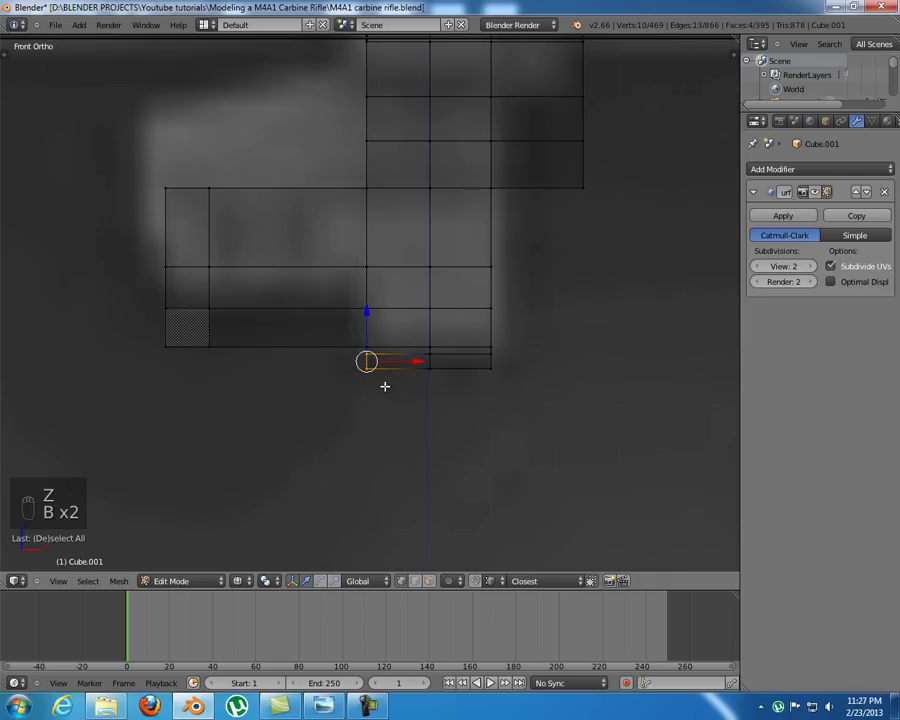
key("z")
key("e")
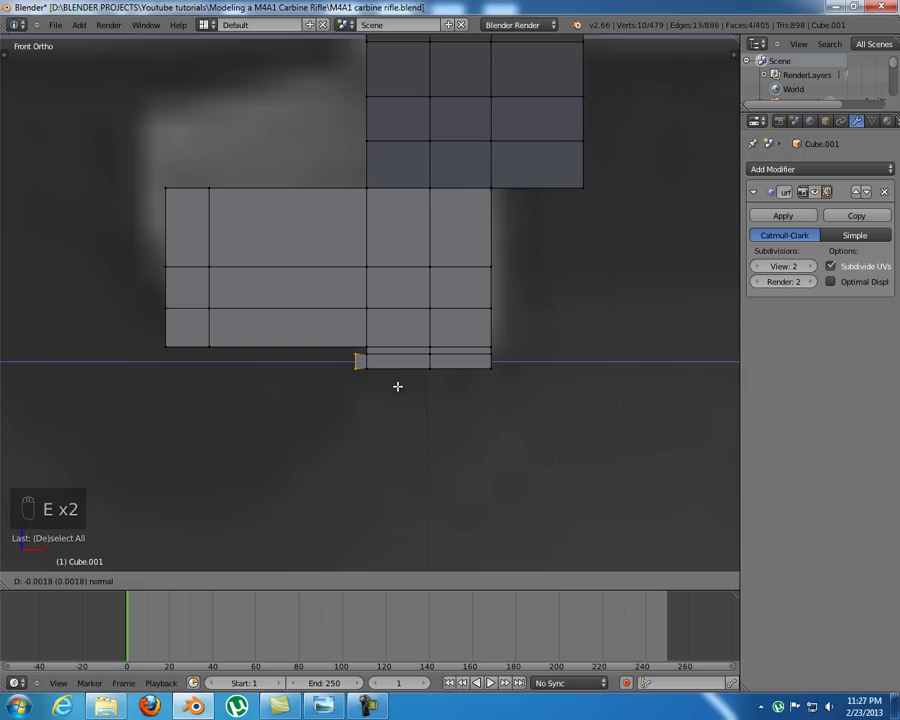
key("a")
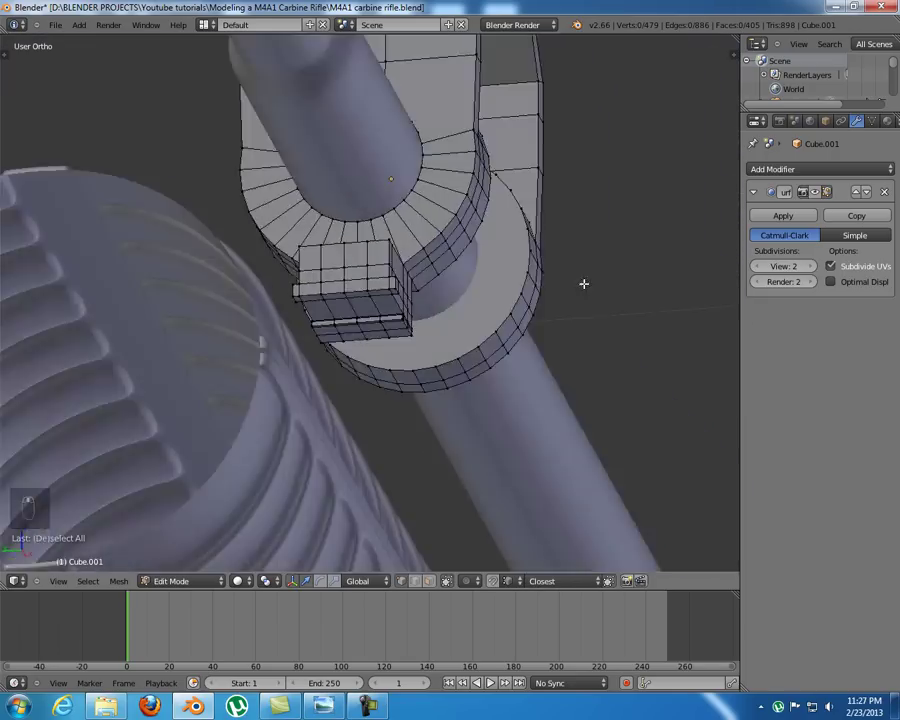
left_click_drag(519, 337, 380, 288)
key("KP_1")
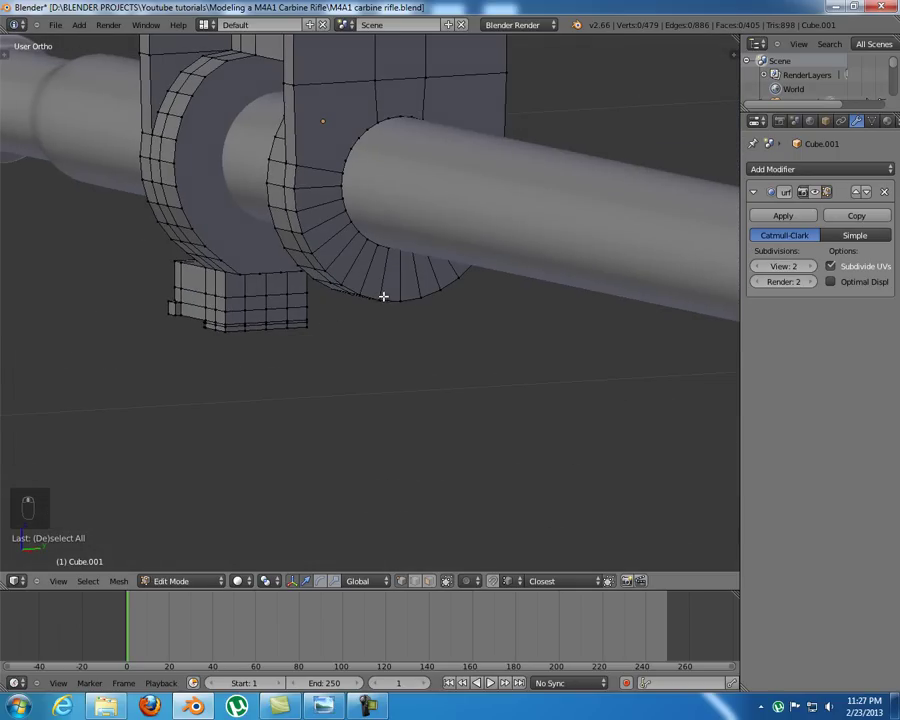
key("KP_3")
key("z")
key("a")
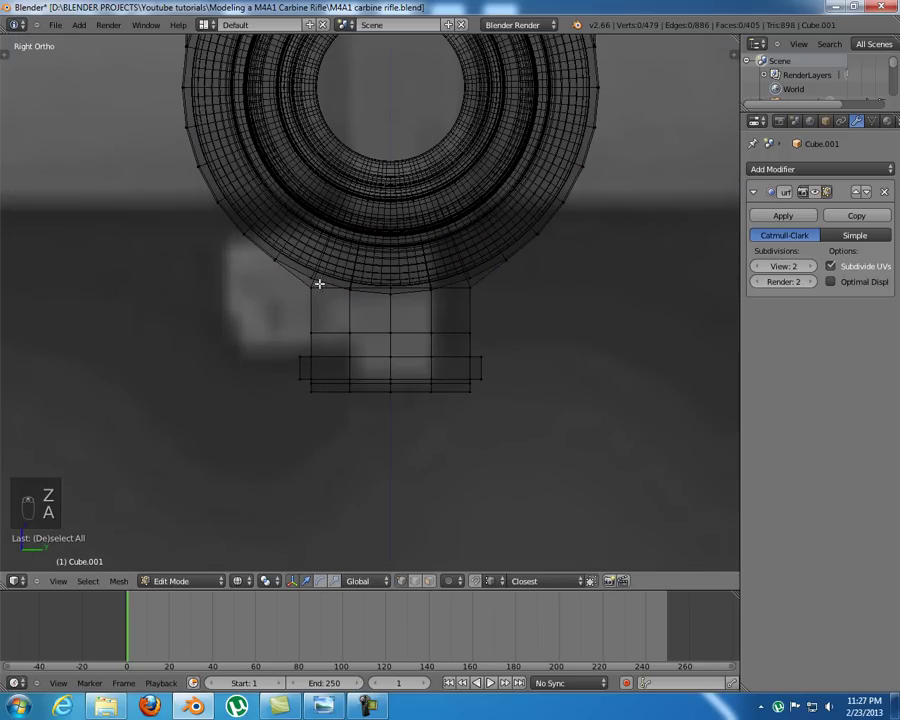
- Select the lower block's bottom edge loop, checking in wireframe, and nudge it slightly
key("b")
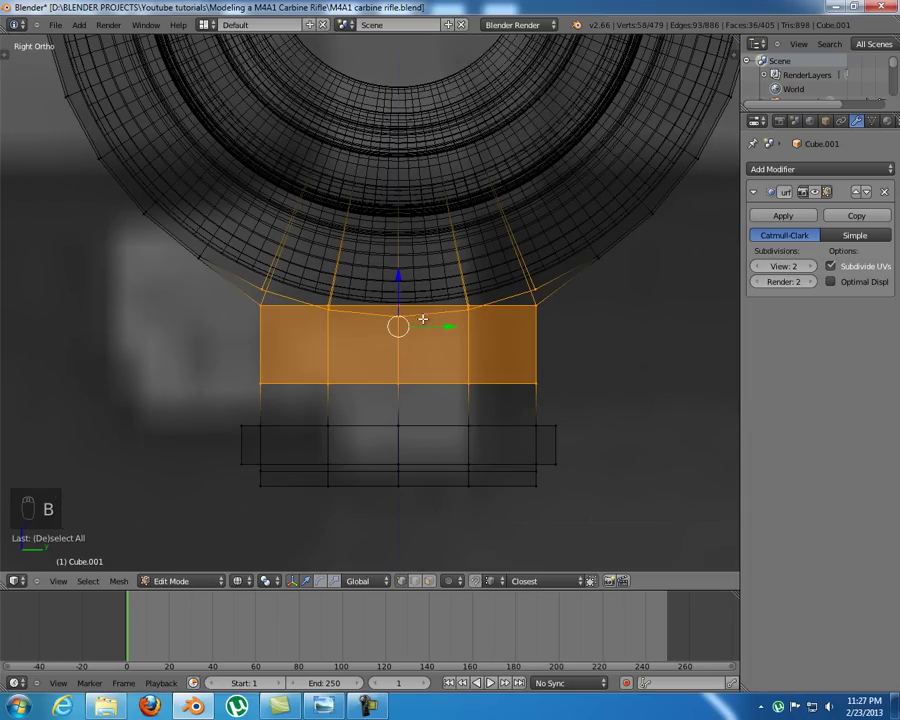
key("z")
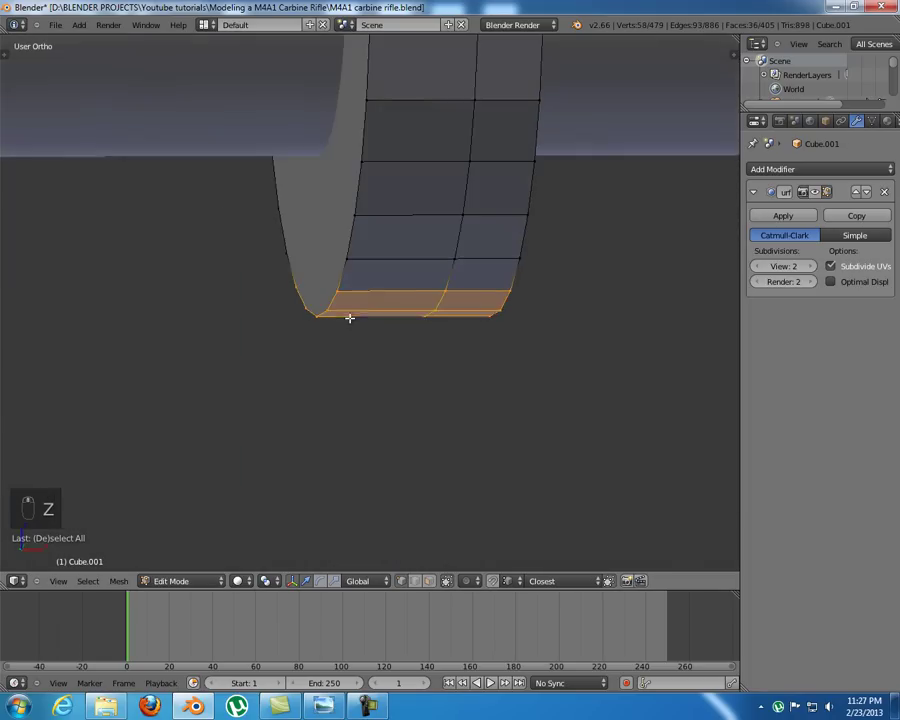
key("z")
key("b")
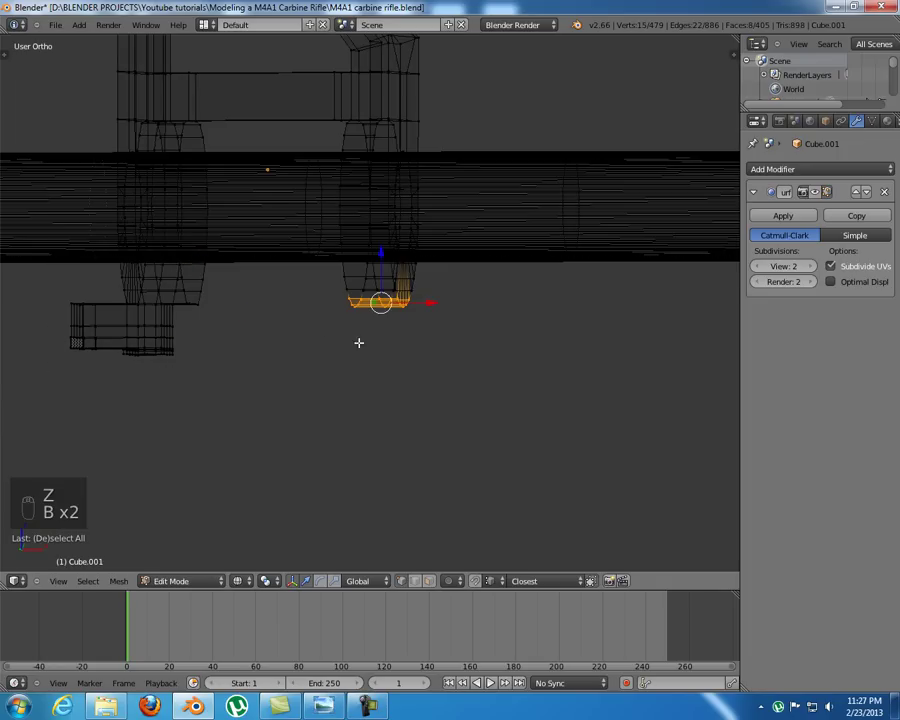
key("z")
key("s")
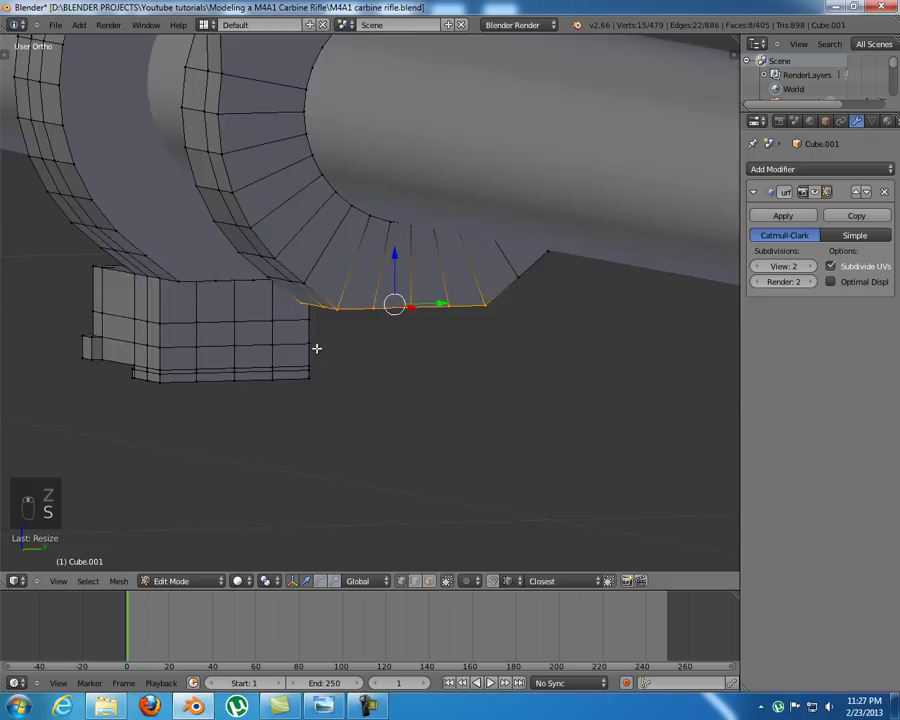
left_click_drag(318, 324, 394, 252)
left_click(394, 252)
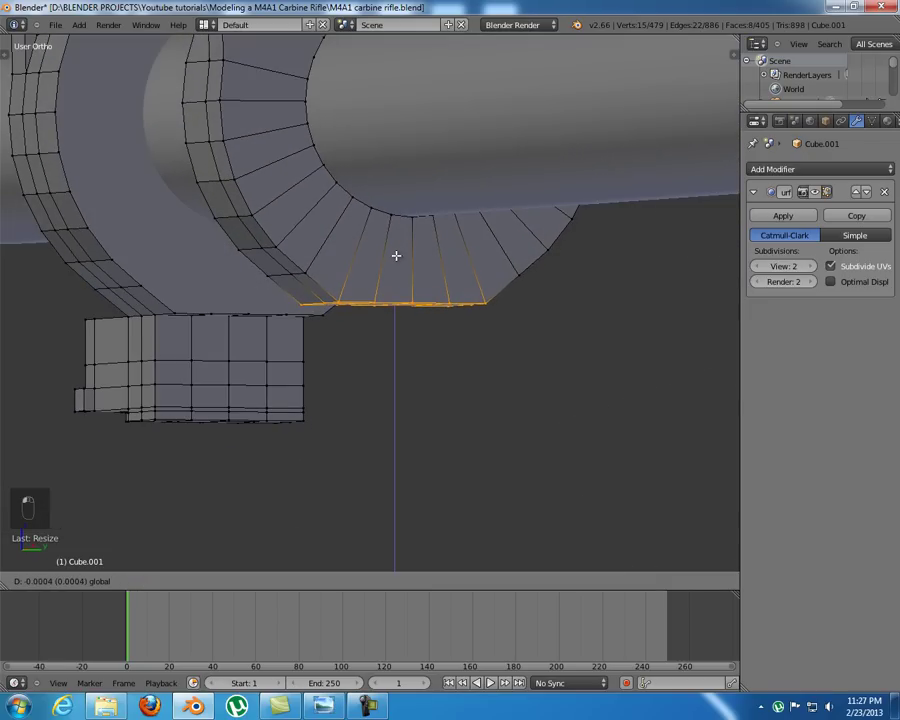
left_click_drag(399, 253, 346, 334)
key("KP_1")
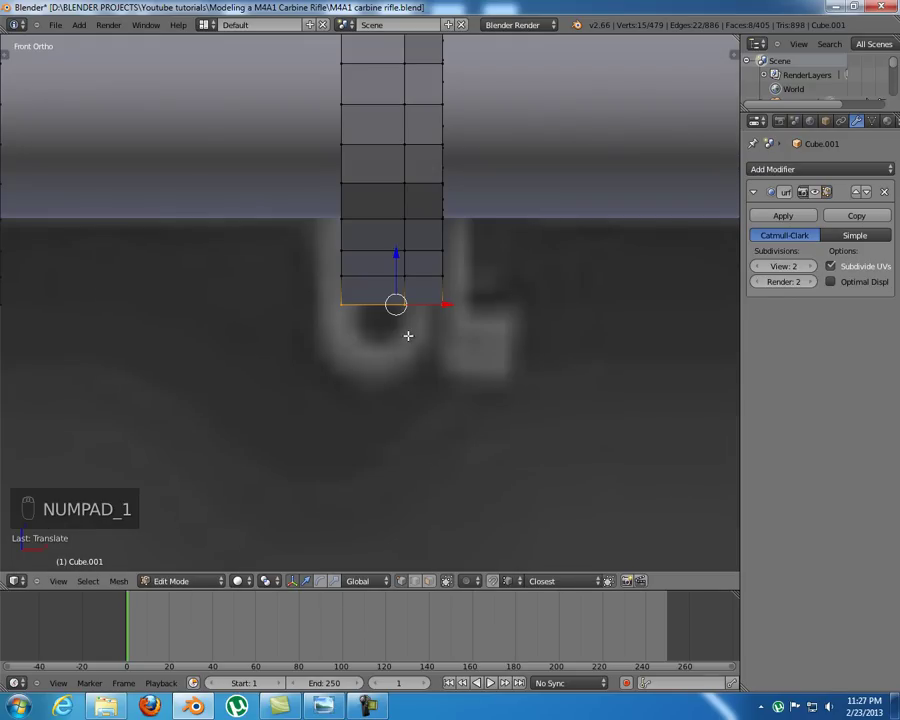
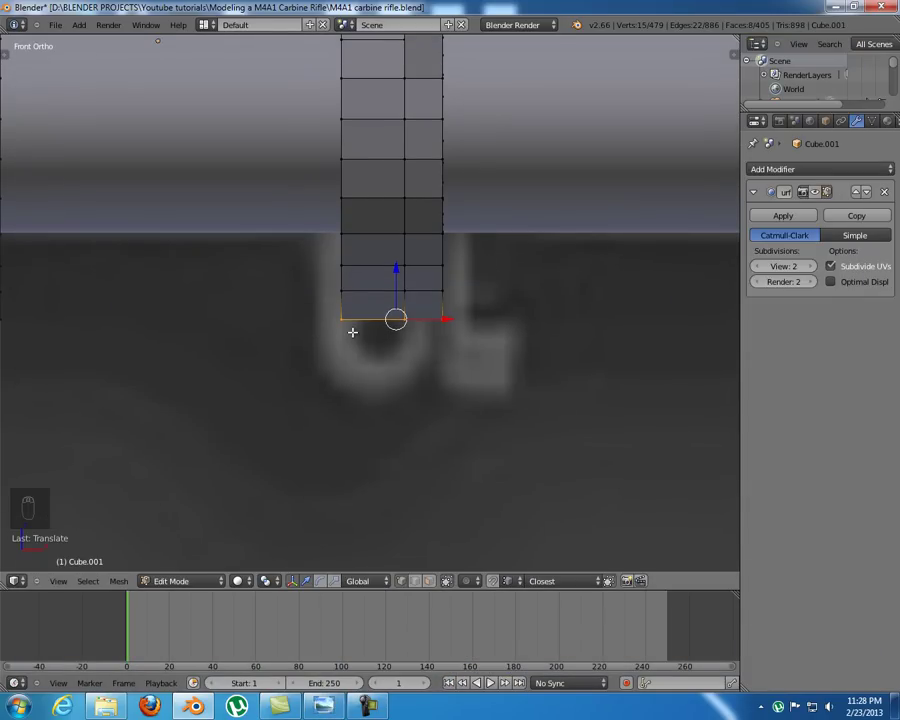
- Extrude the bottom edges downward into new faces and add a cylinder mesh
key("shift+a")
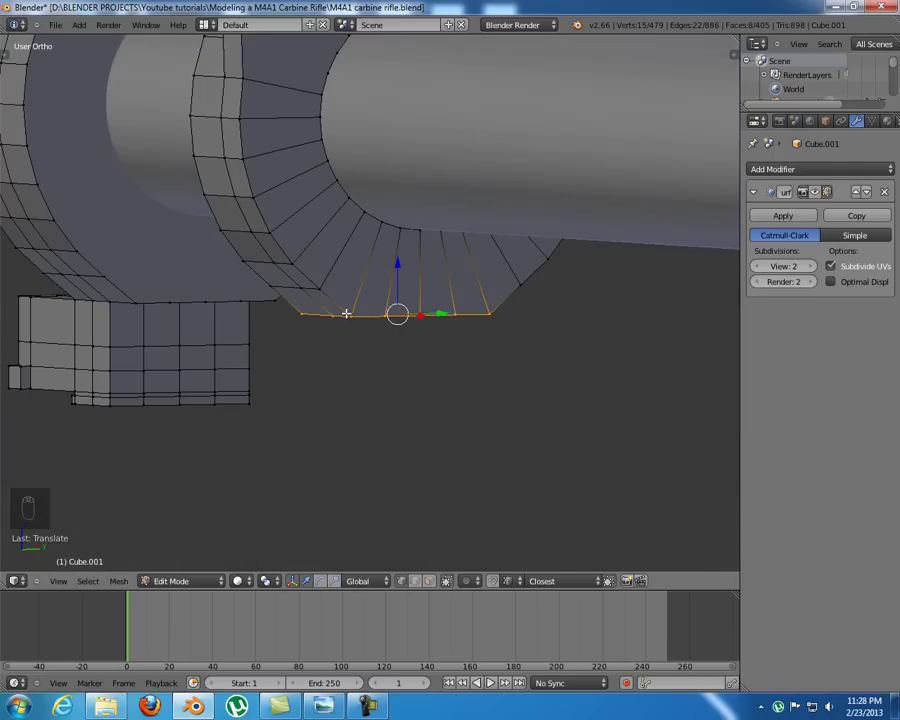
key("KP_1")
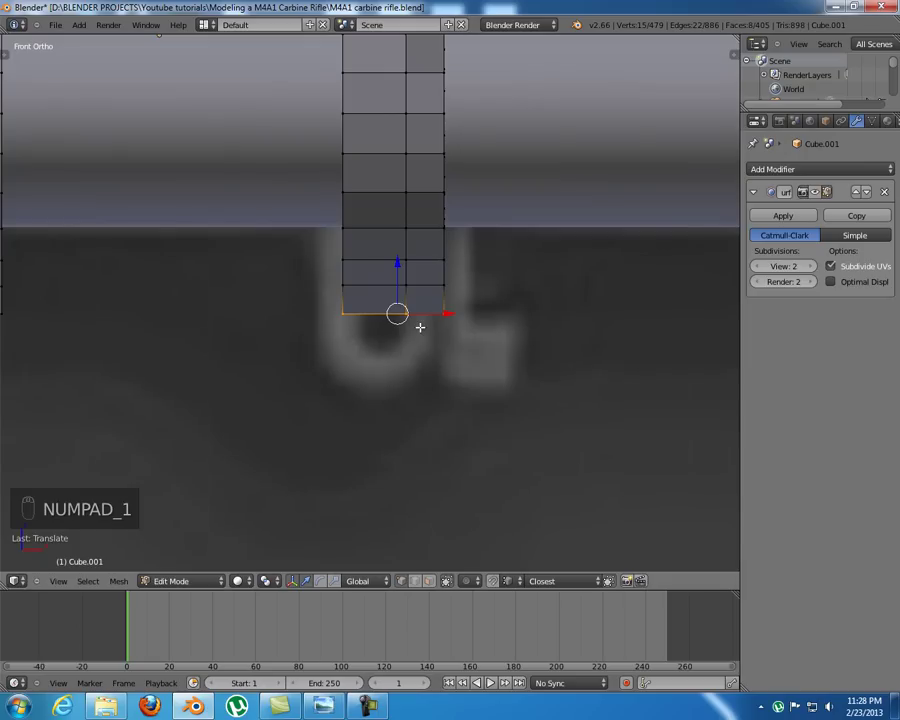
key("e")
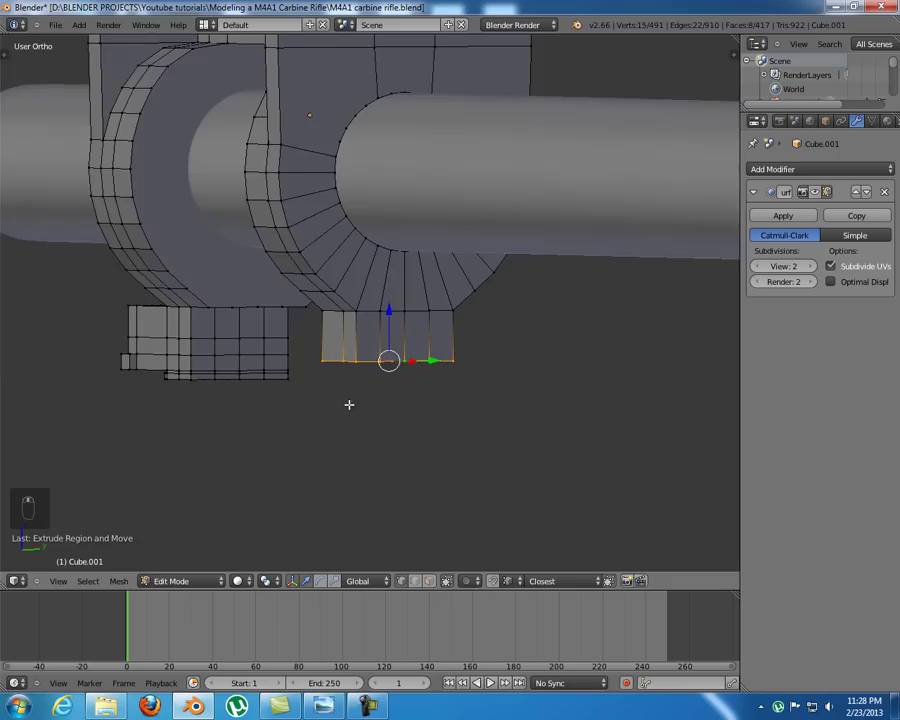
key("shift+a")
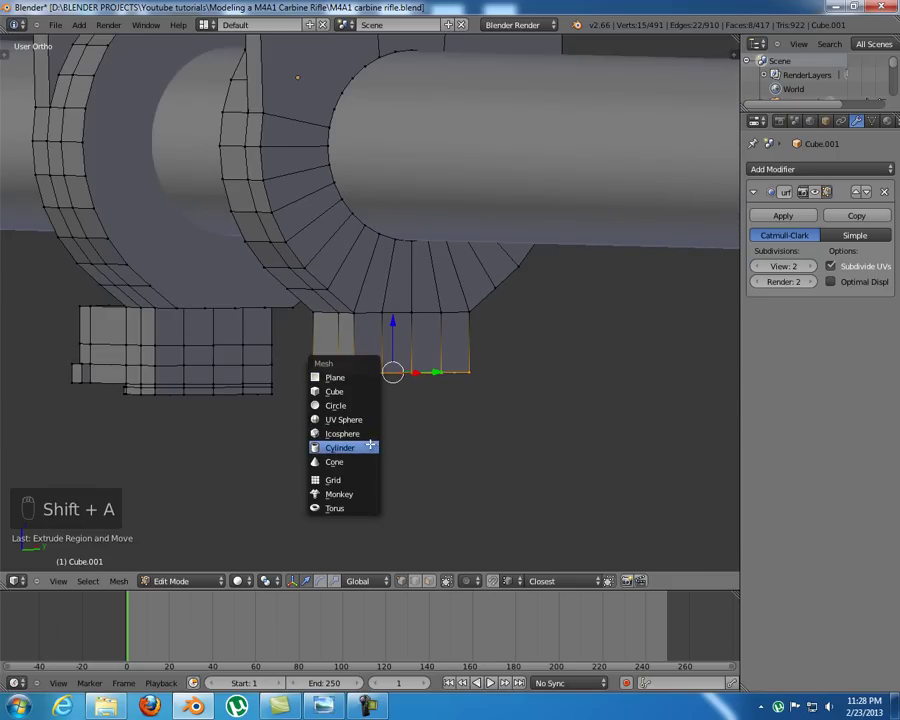
key("s")
key("KP_1")
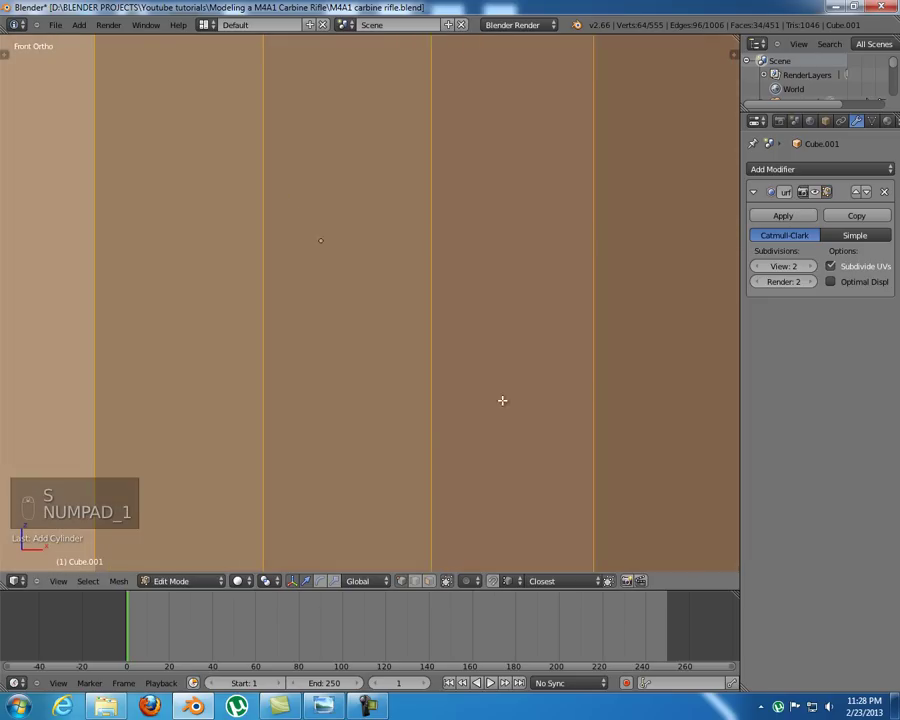
- Shrink the cylinder to pin size and move it near the lower leg
key("s")
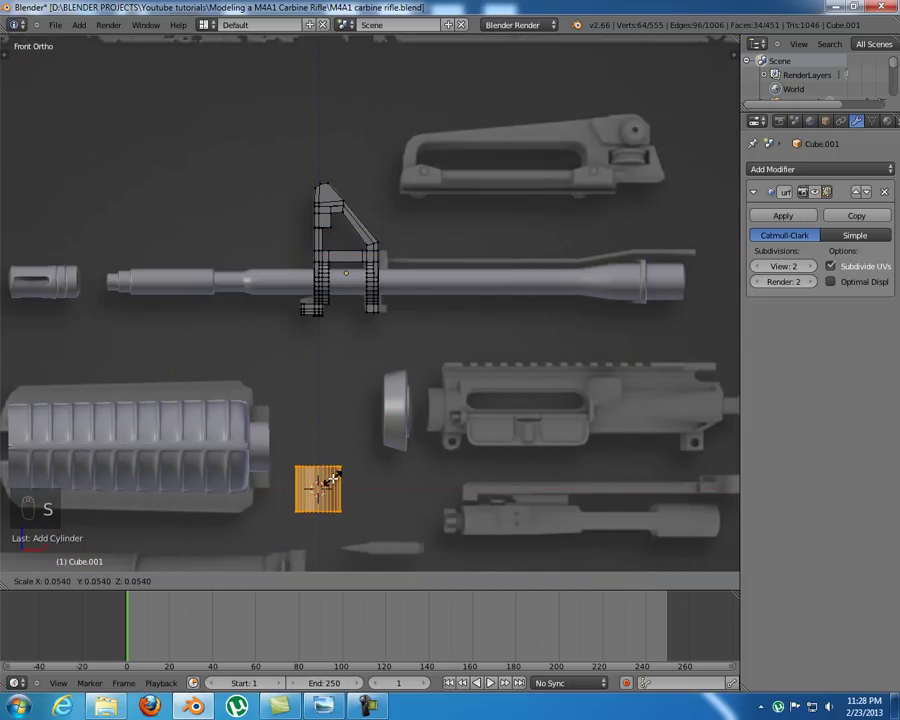
key("g")
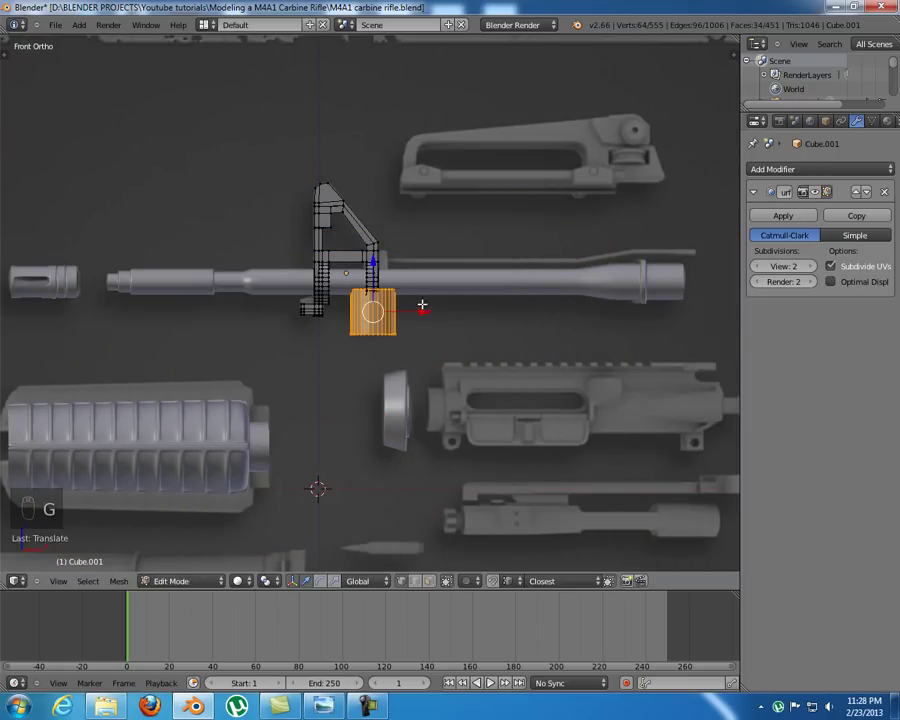
key("s")
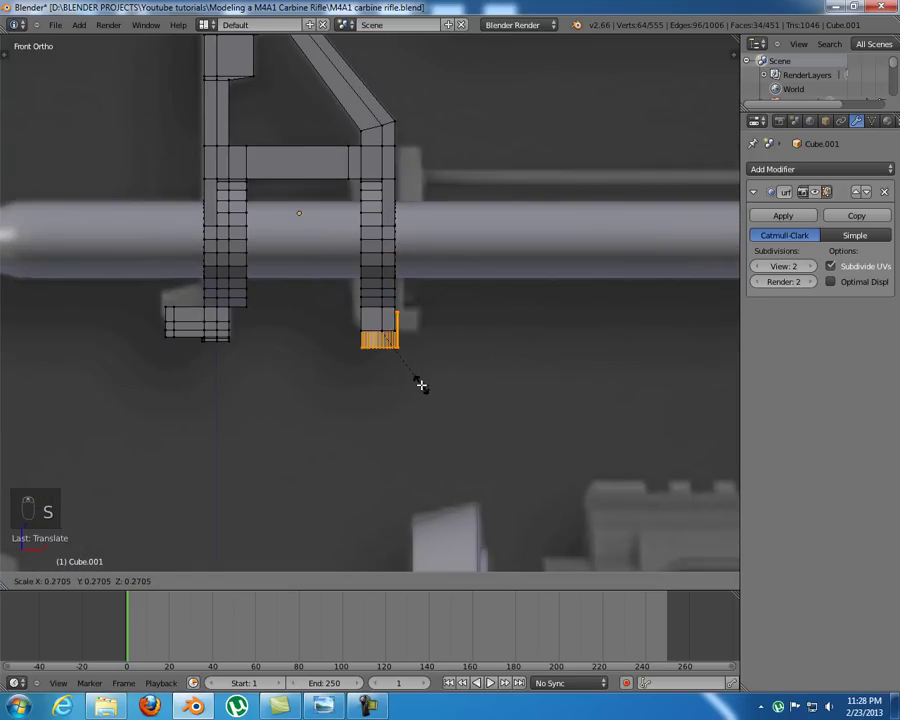
key("s")
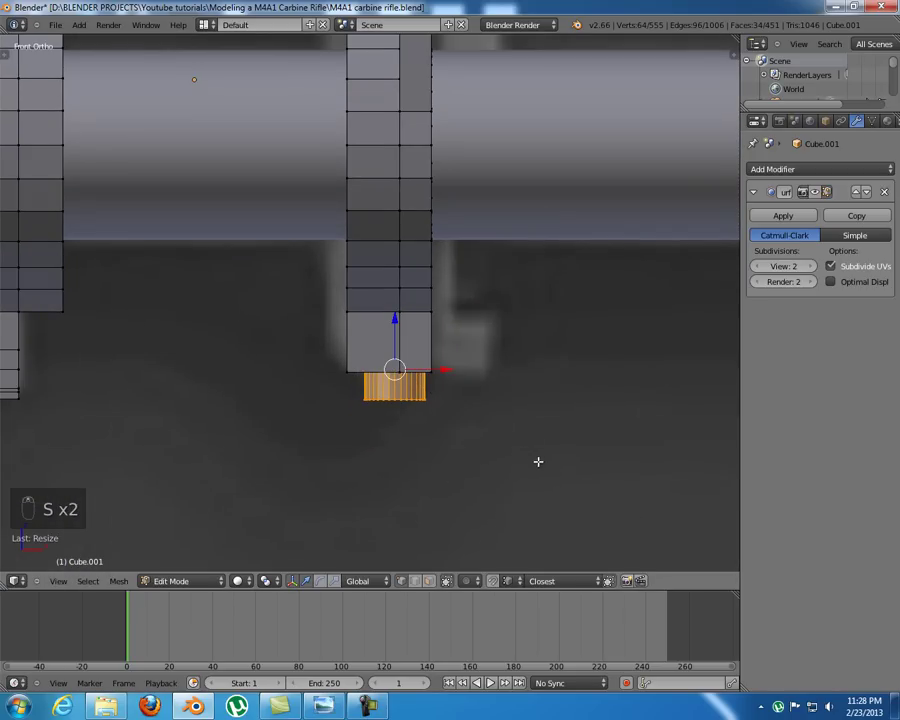
- Rotate the cylinder 90° around X so it lies crosswise
key("r")
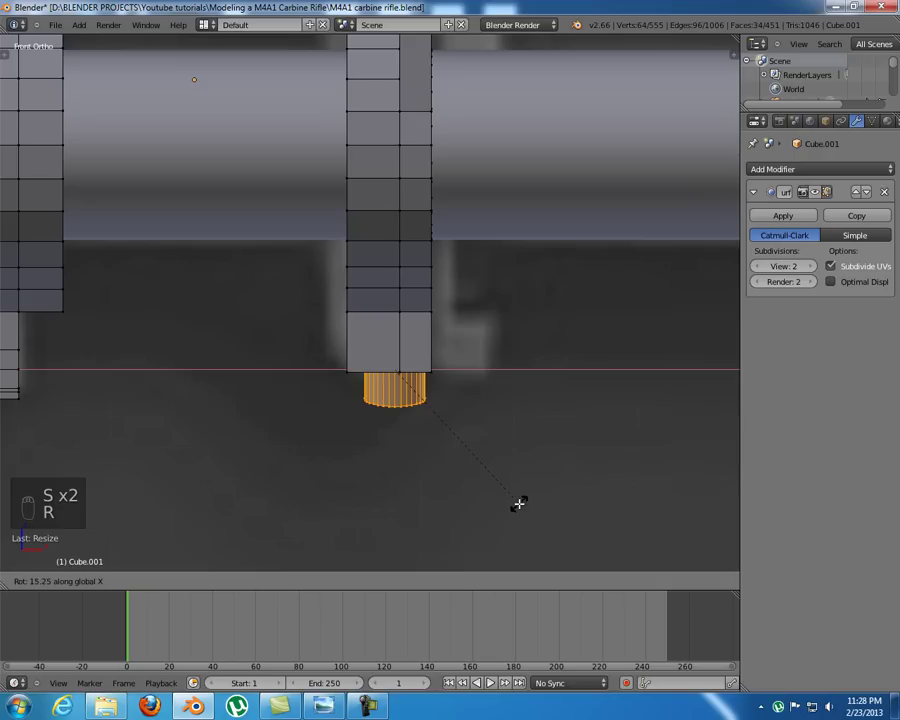
key("s")
key("ctrl+z")
key("s")
key("z")
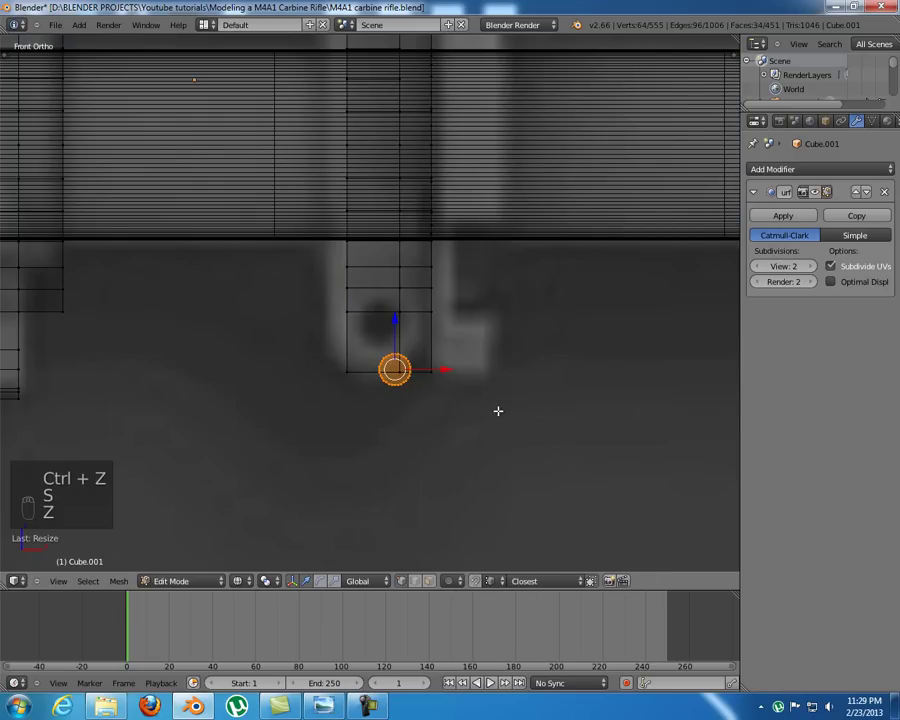
- Place the pin through the leg bottom and stretch it along its length
key("g")
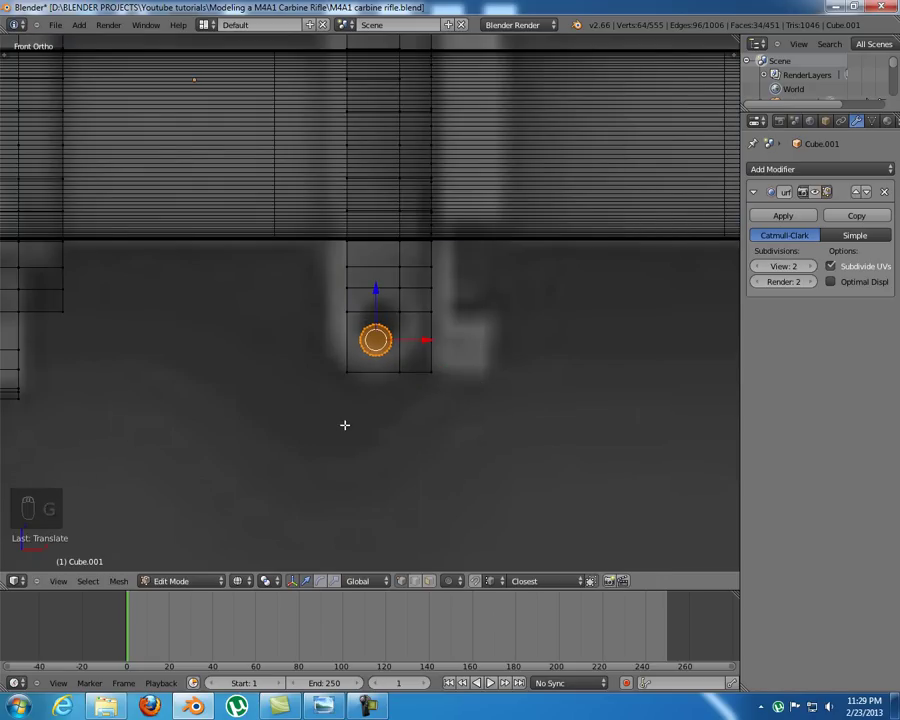
key("KP_3")
key("z")
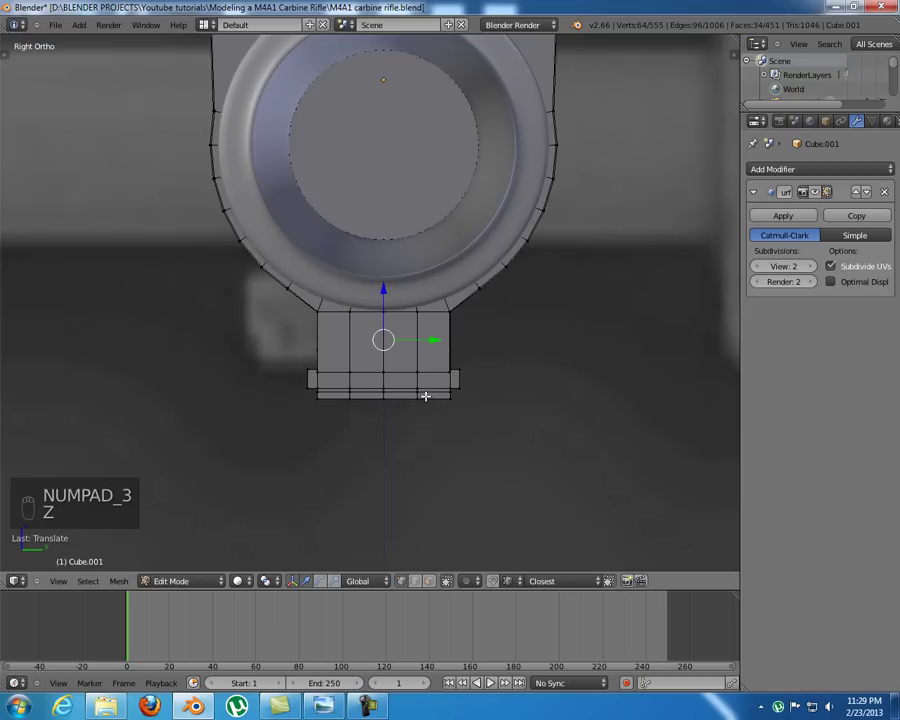
key("s")
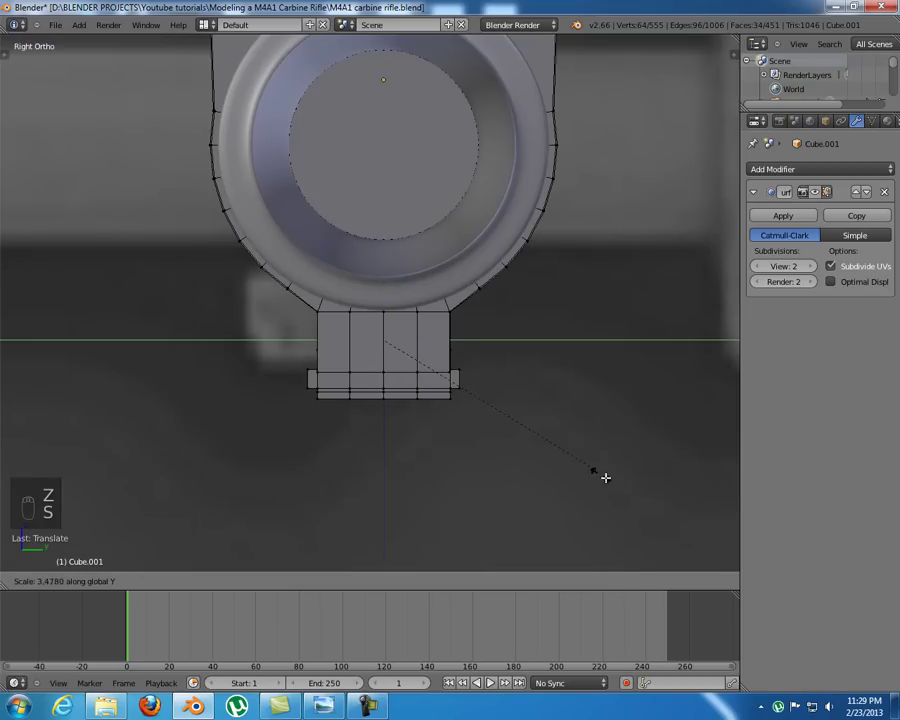
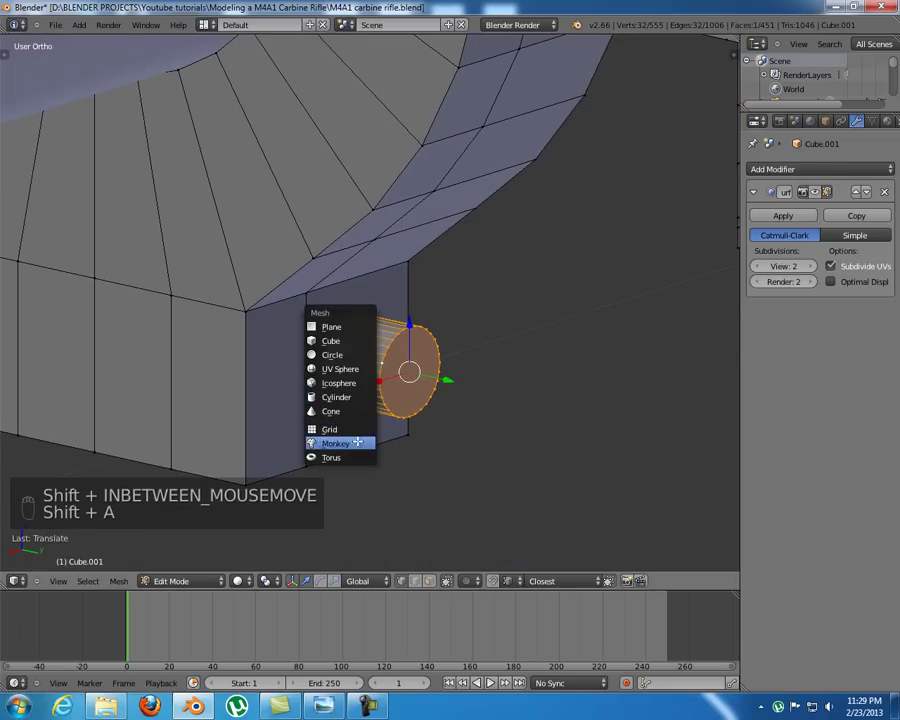
- Add a torus, shrink it, move it below the sight leg and rotate it upright
key("shift+a")
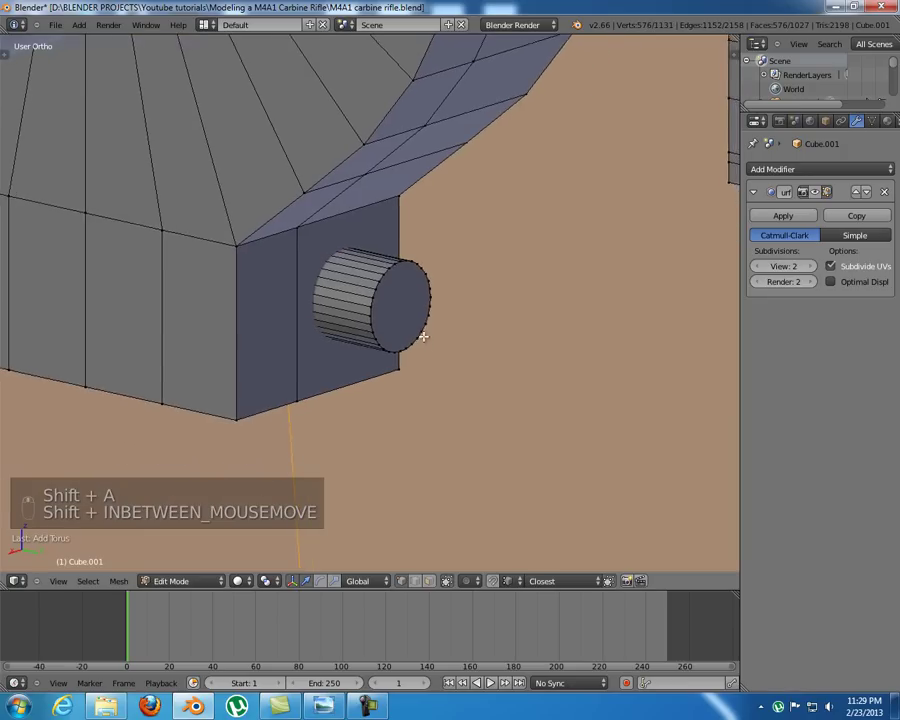
key("KP_1")
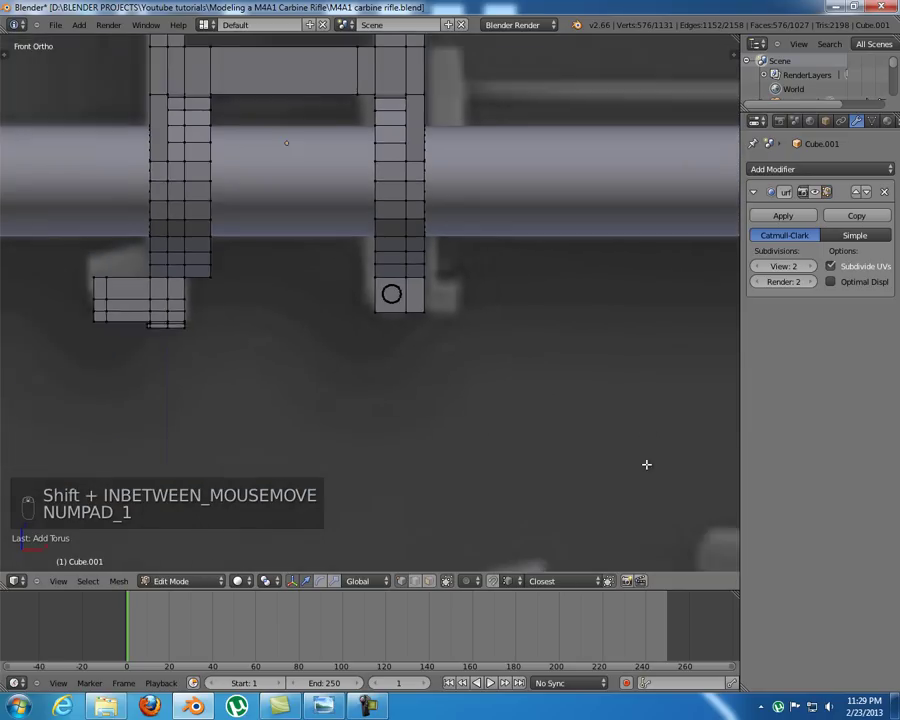
key("s")
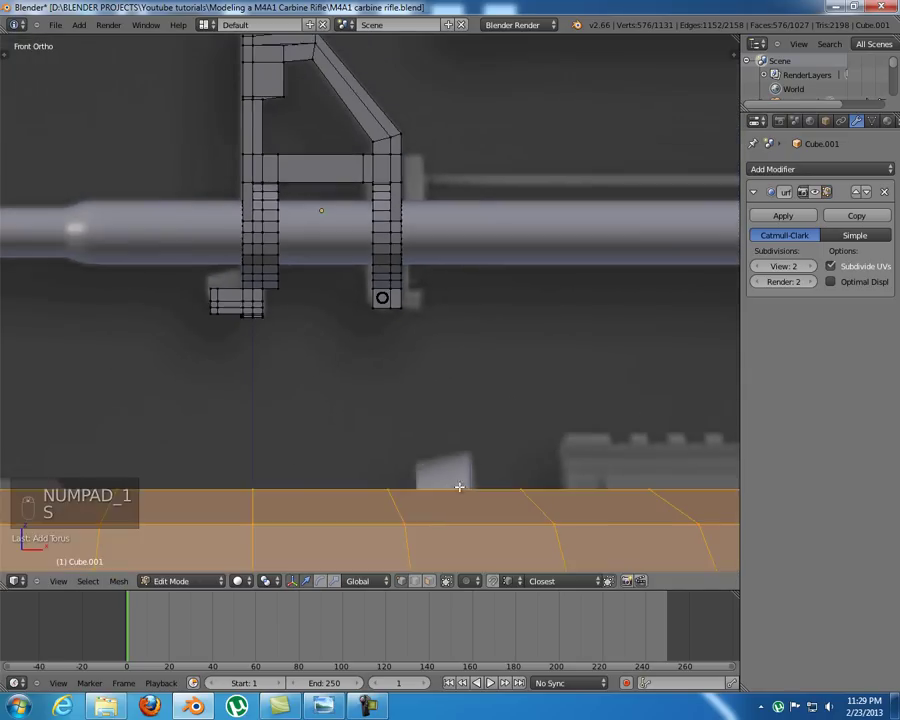
key("s")
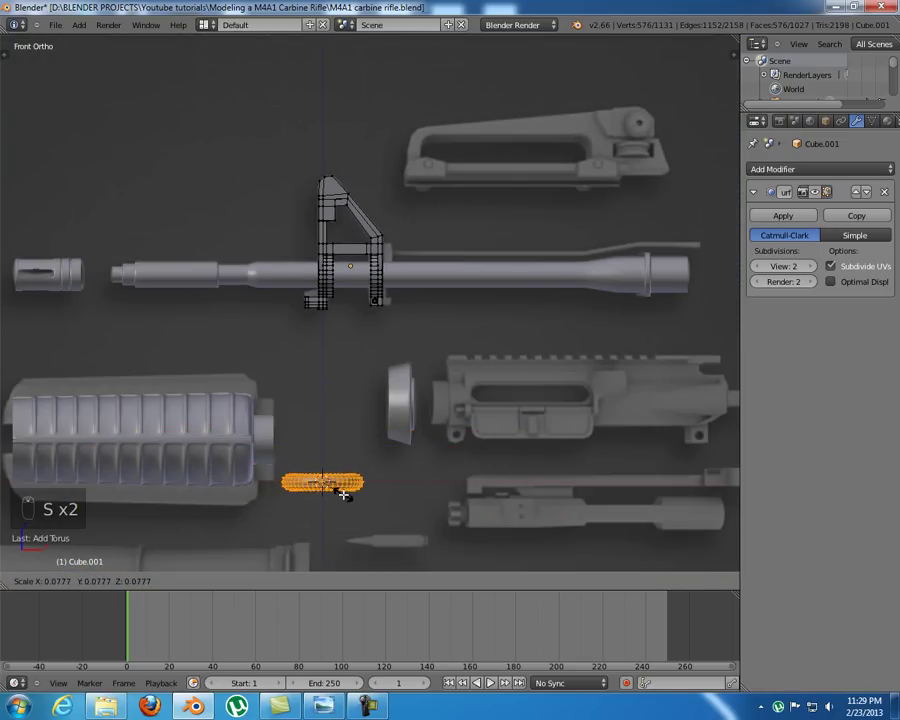
key("g")
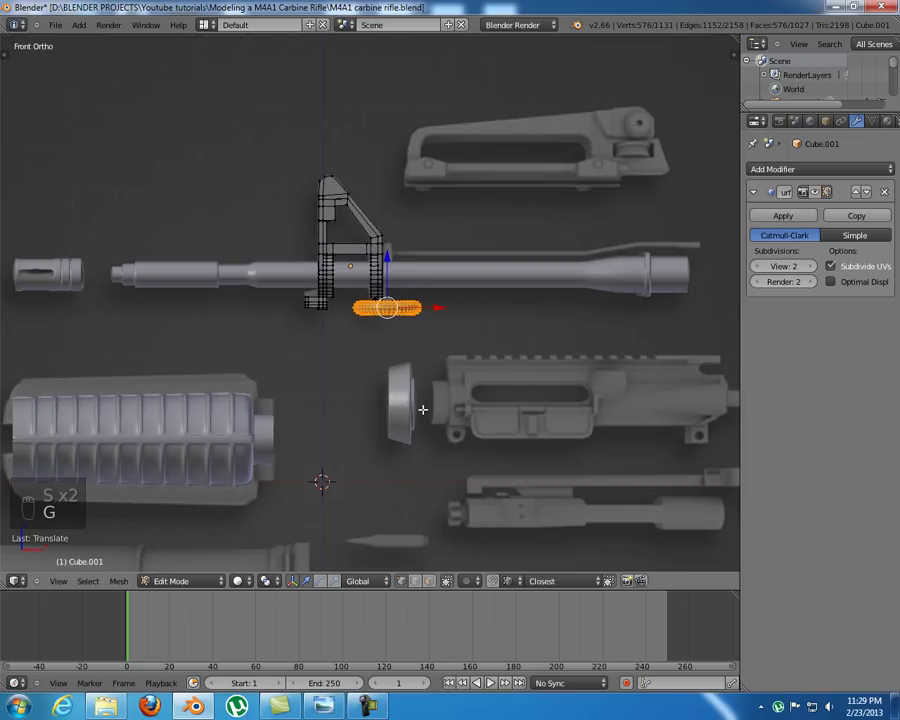
key("r")
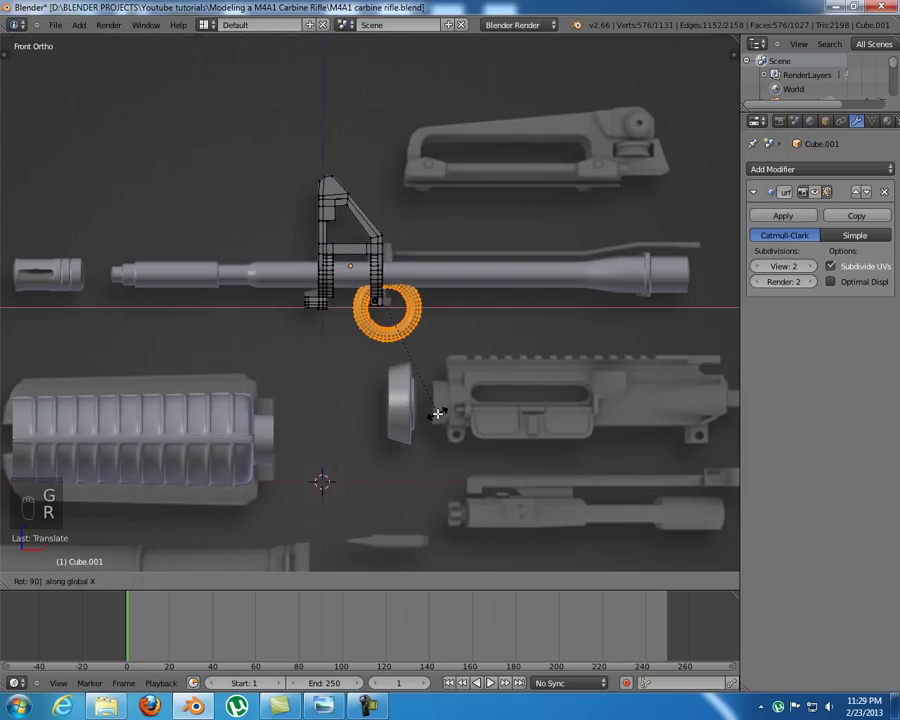
key("s")
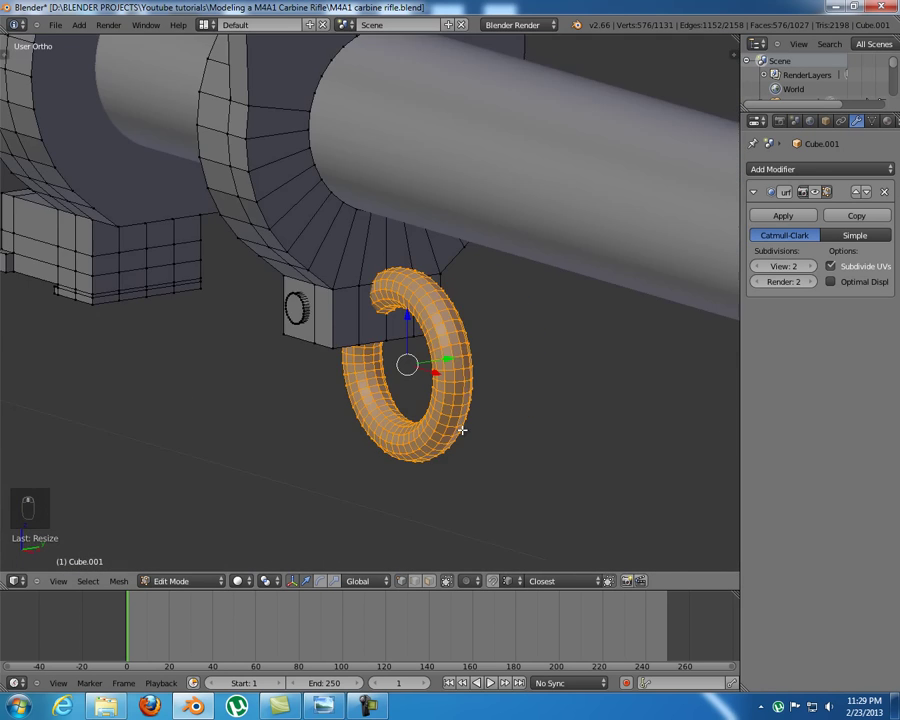
- Fit the small ring around the pin and return to the whole smoothed model
key("KP_1")
key("s")
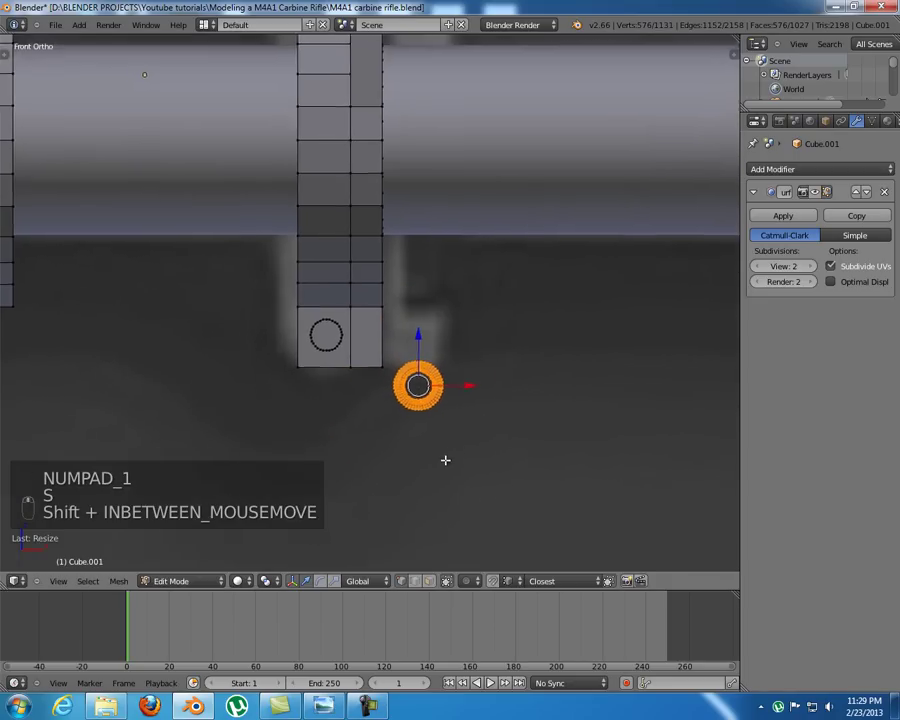
key("g")
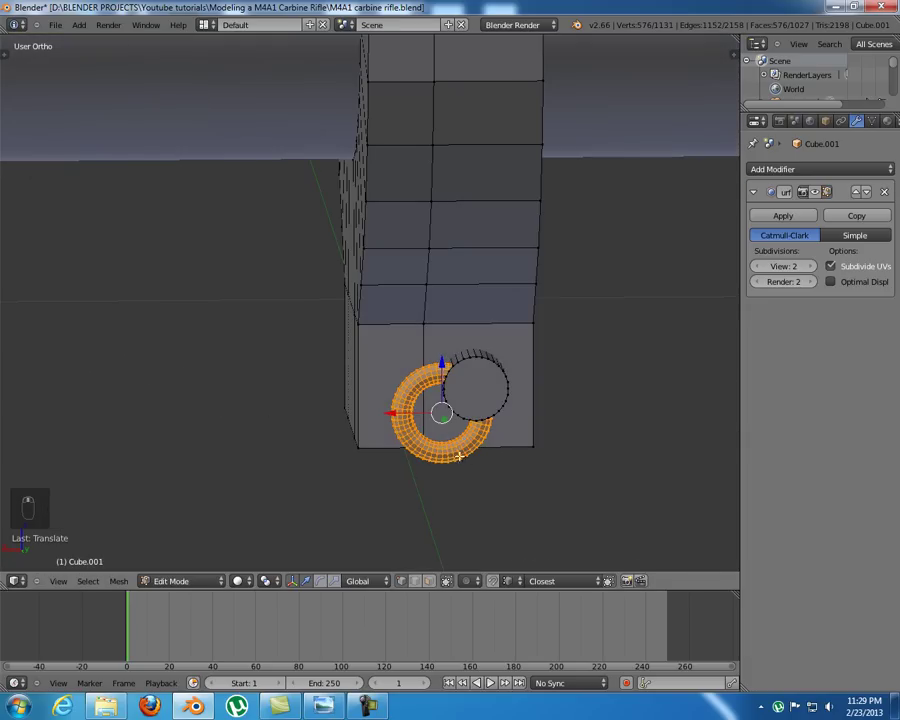
key("ctrl+KP_3")
key("ctrl+KP_1")
key("s")
key("g")
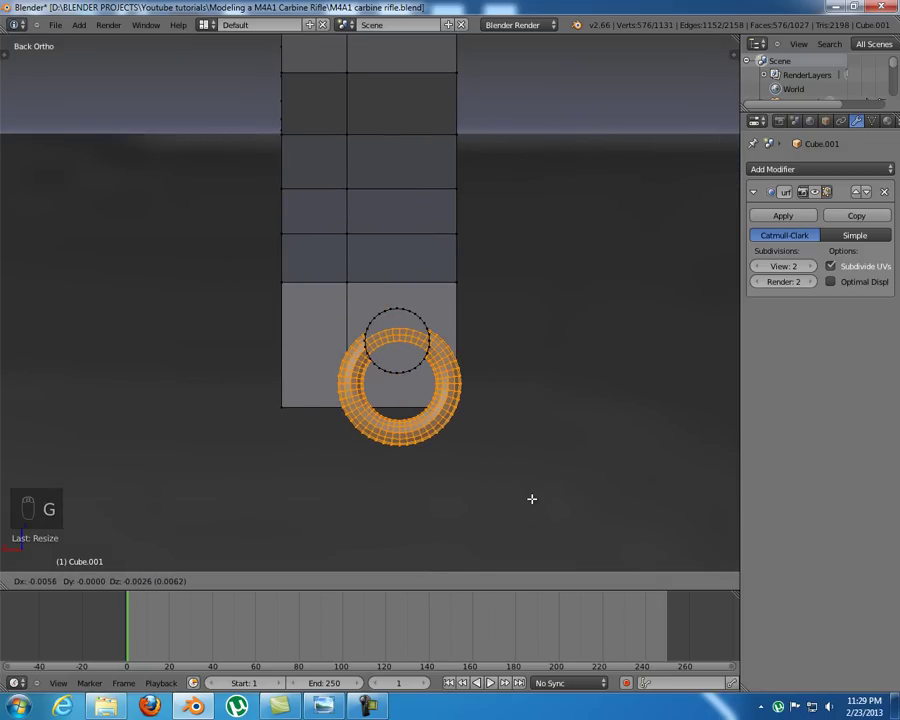
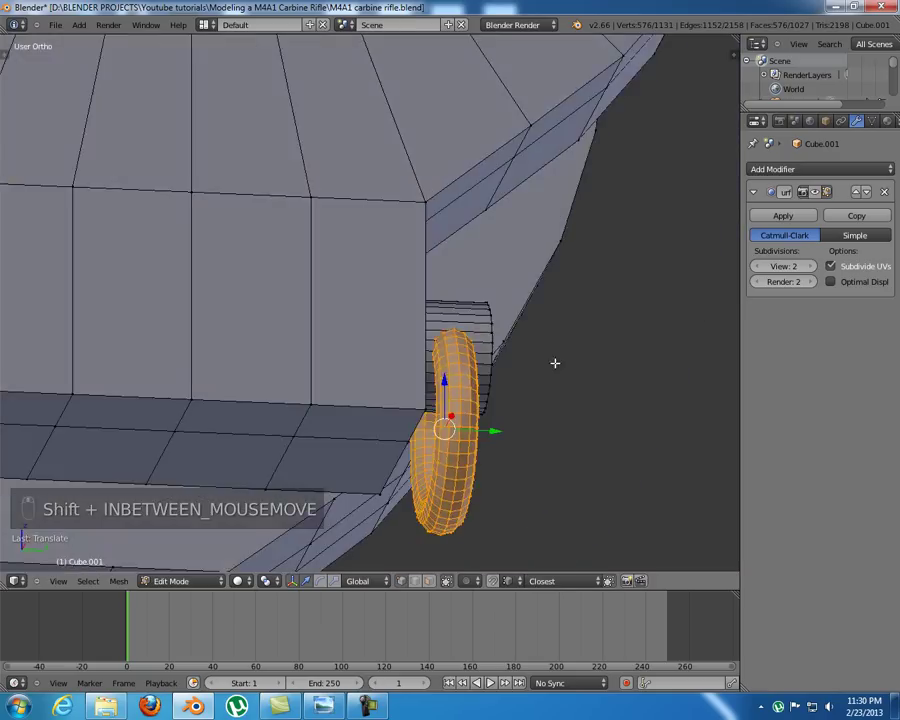
key("Tab")
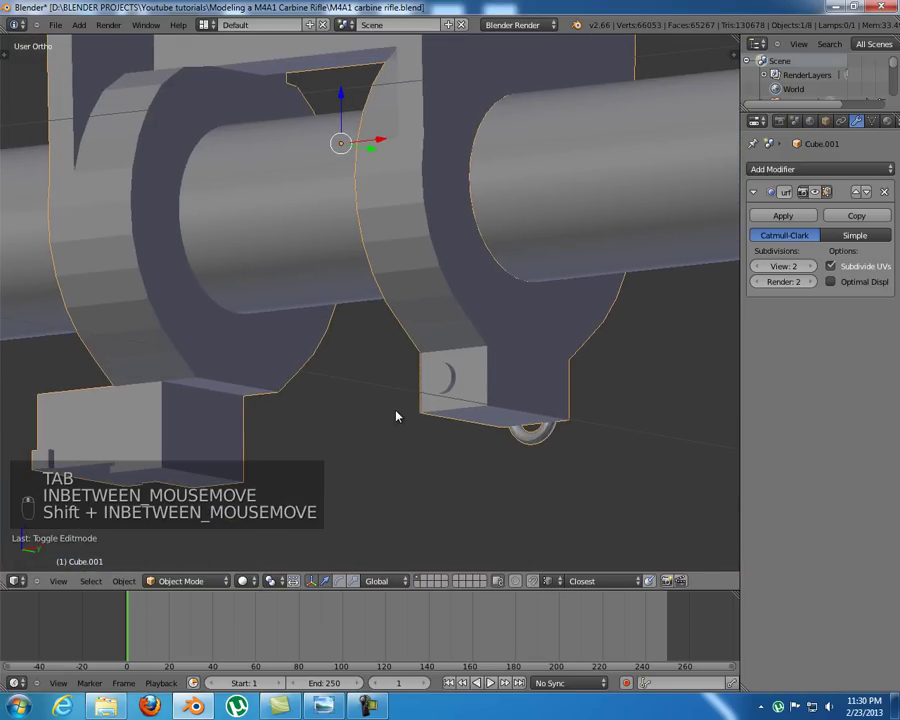
- Edit the front sight base, clear the selection and add a loop cut near its bottom lug
key("t")
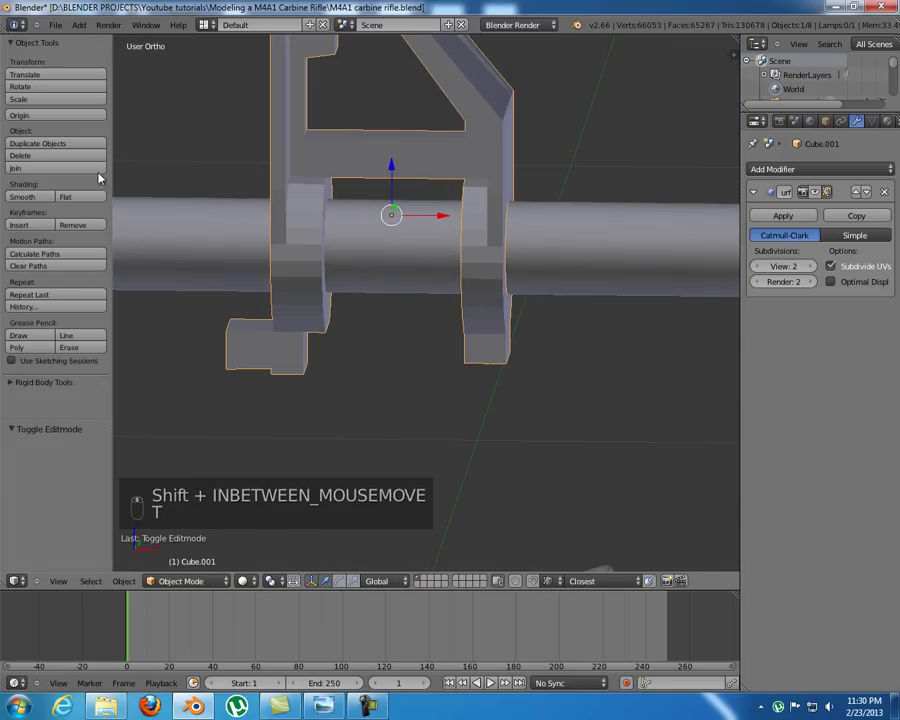
key("t")
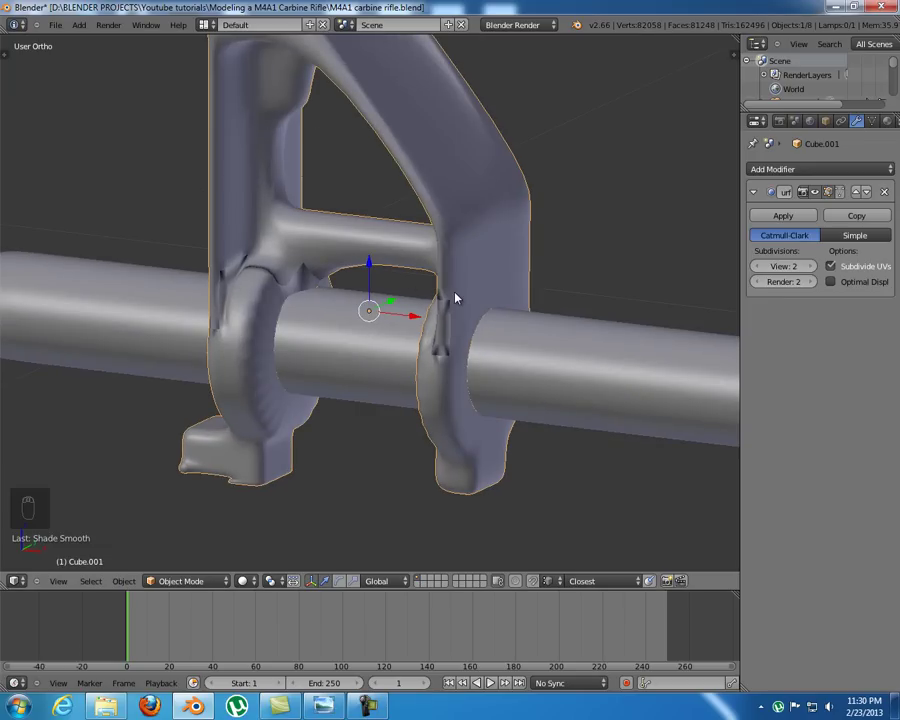
key("Tab")
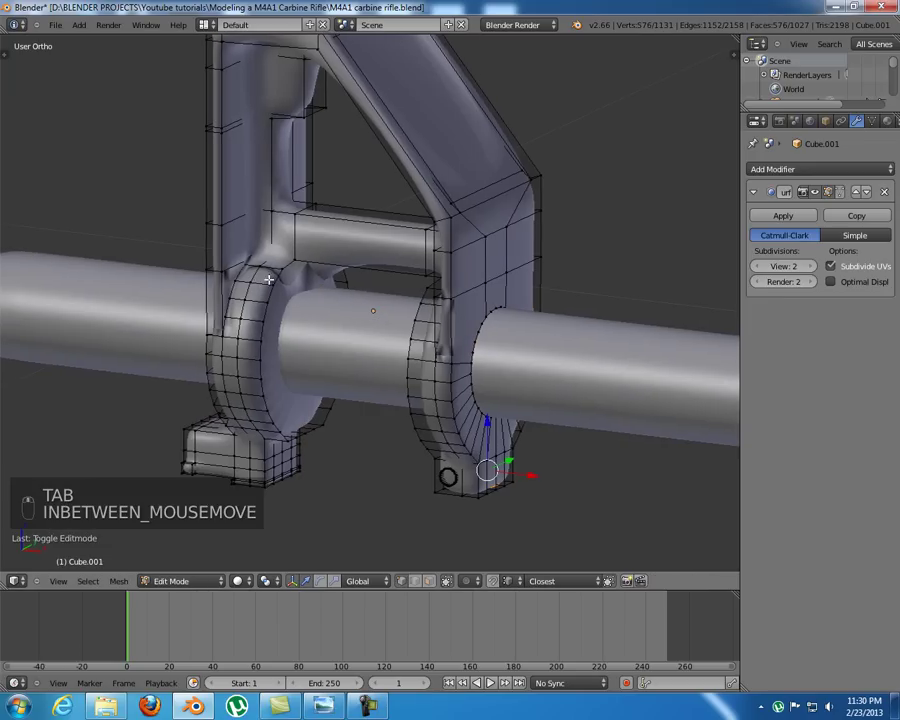
key("a")
key("a")
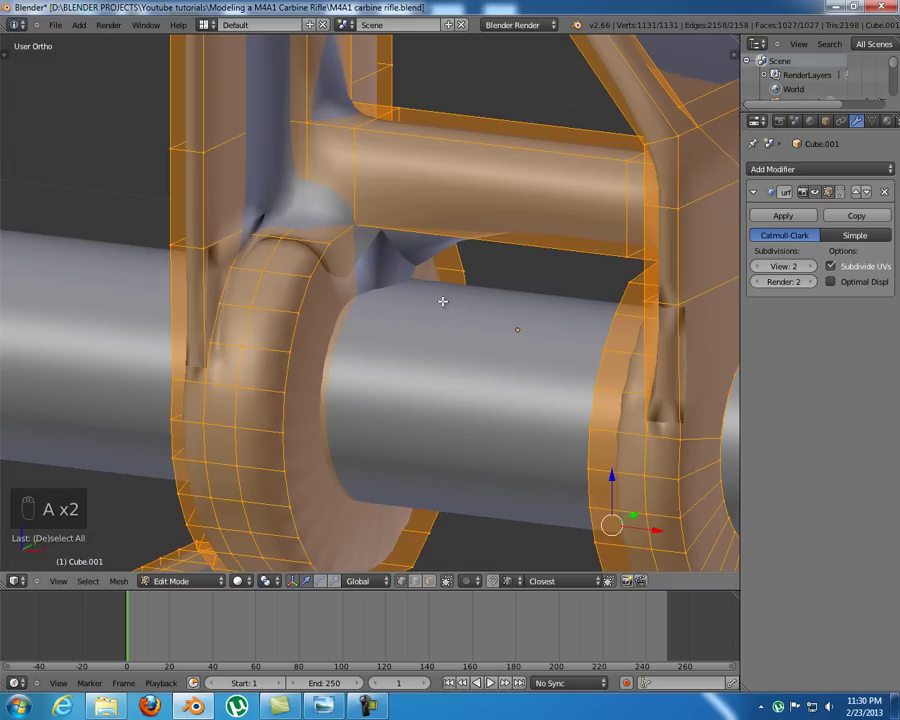
key("ctrl+n")
key("a")
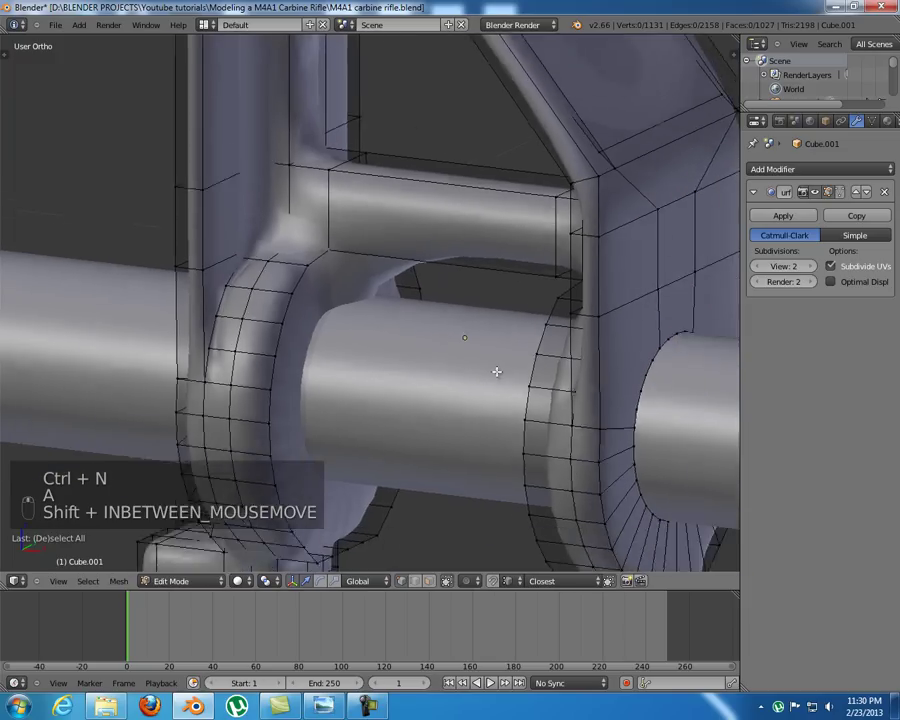
key("KP_1")
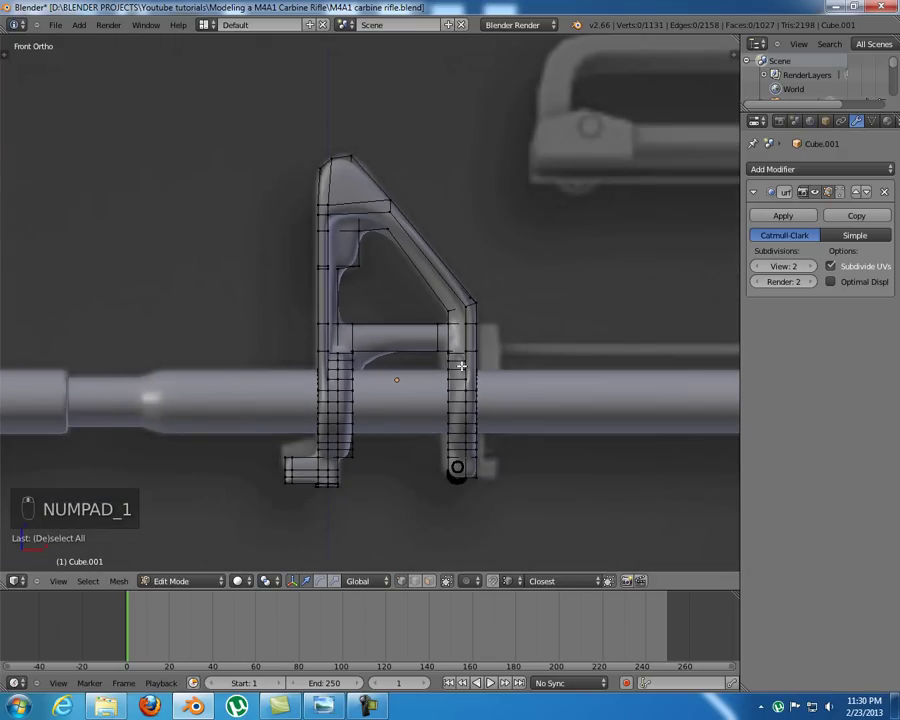
key("ctrl+r")
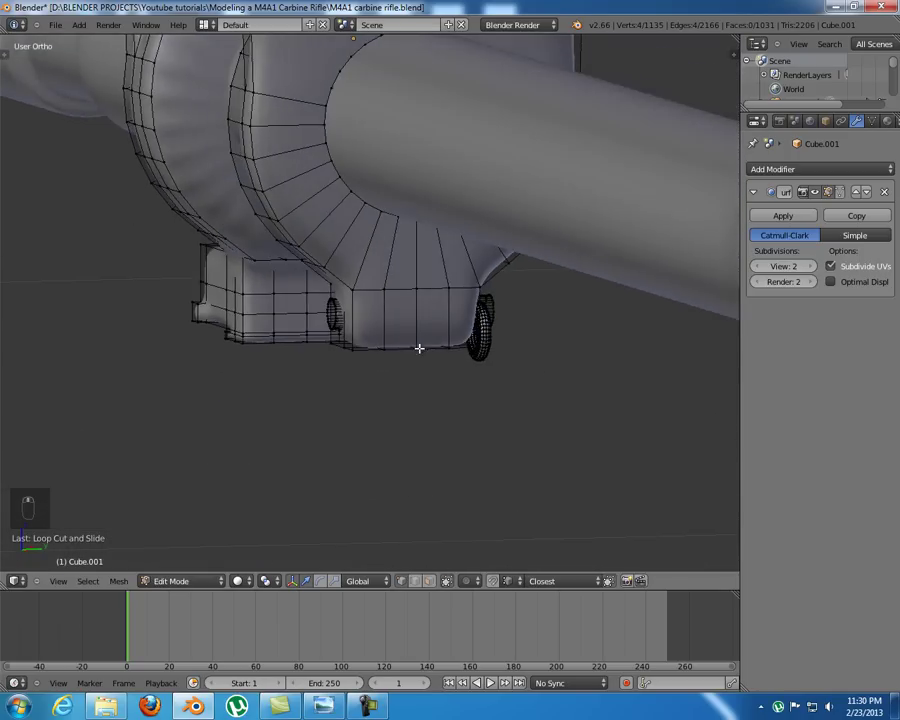
- Cut two edge loops along the barrel ring and slide each toward opposite ring edges
key("z")
key("ctrl+r")
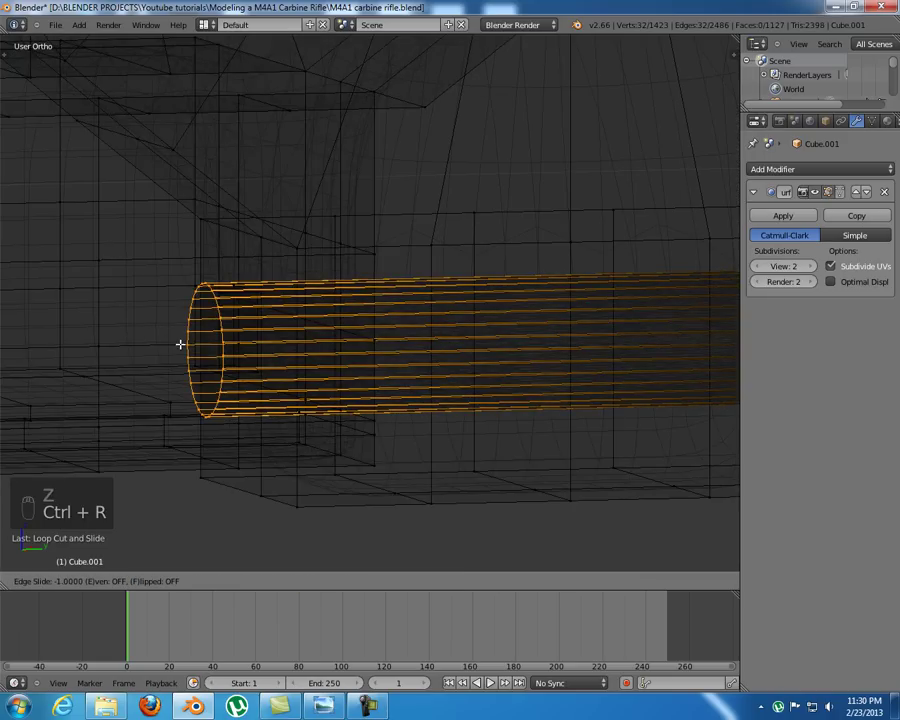
key("z")
key("z")
key("ctrl+r")
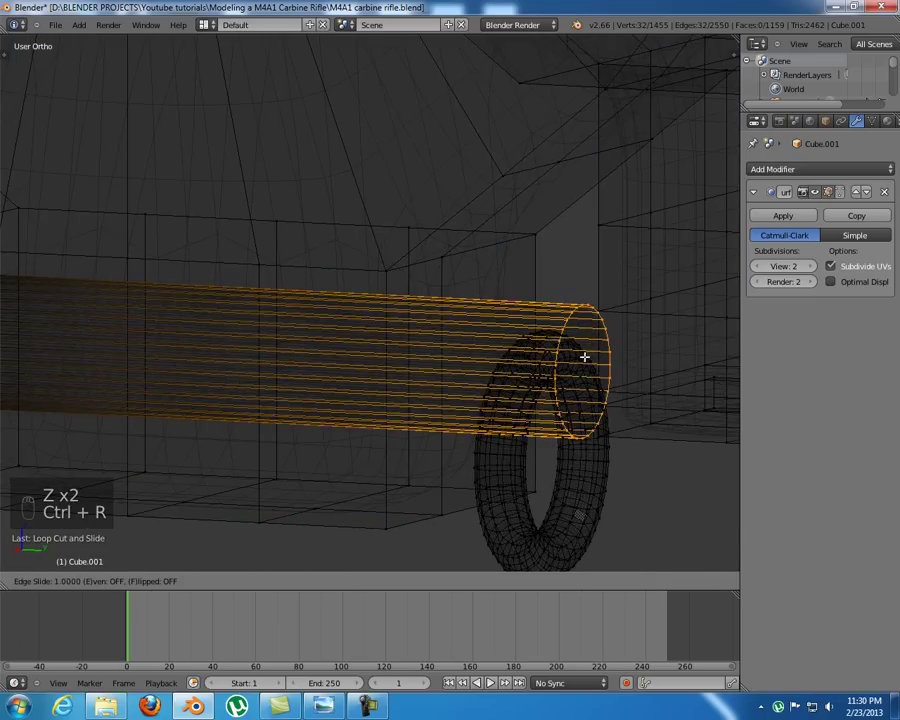
- Add another loop near the sight base's lower leg and return to object mode to check smoothing
key("z")
key("a")
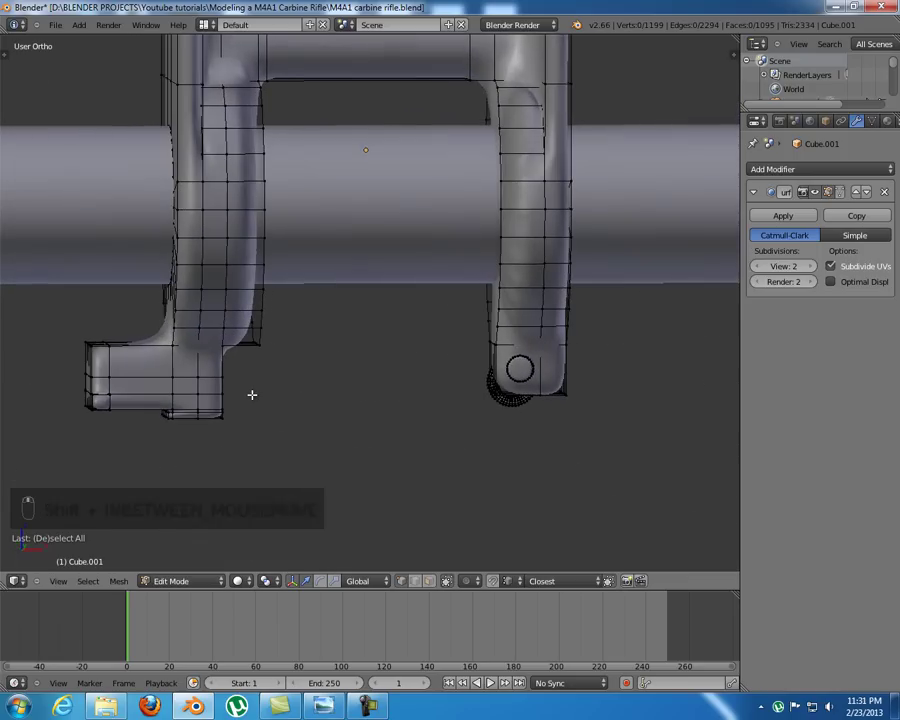
key("ctrl+r")
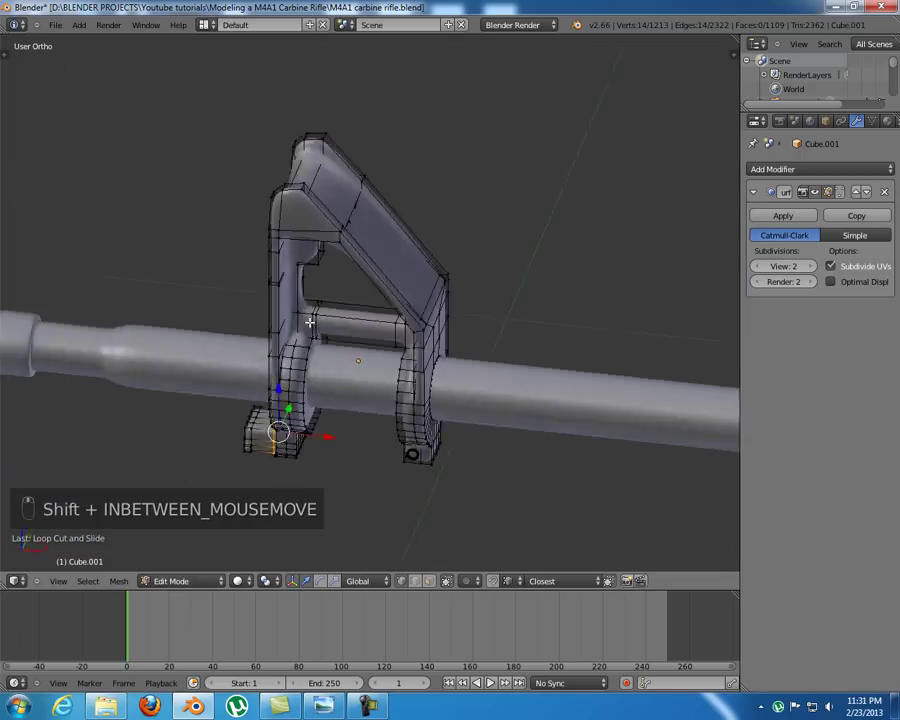
key("Tab")
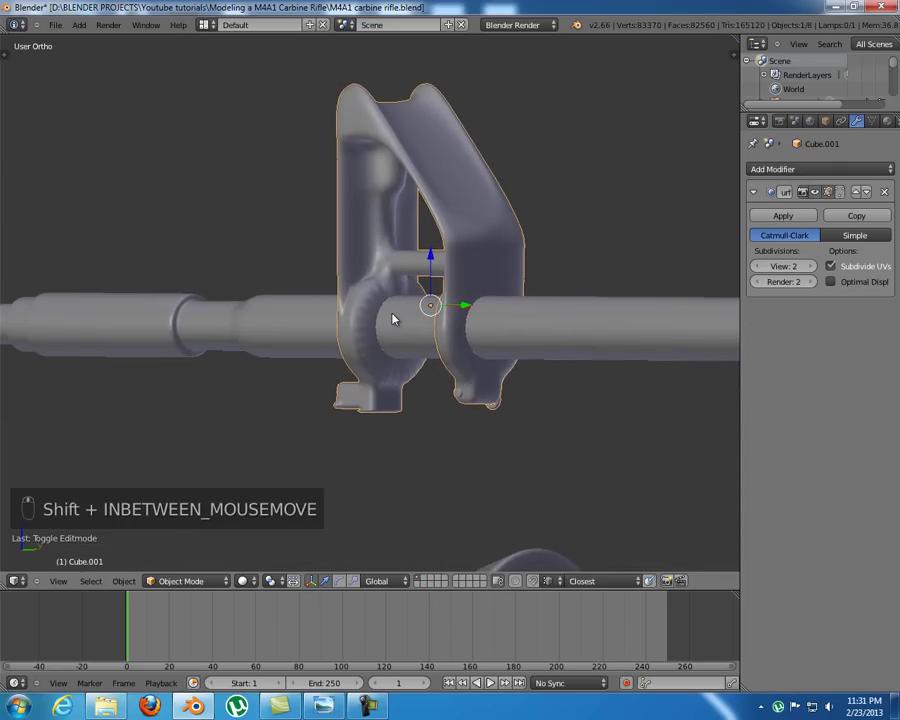
- Toggle smoothing preview, then squash the barrel hole outline vertically in Right Ortho view
key("Tab")
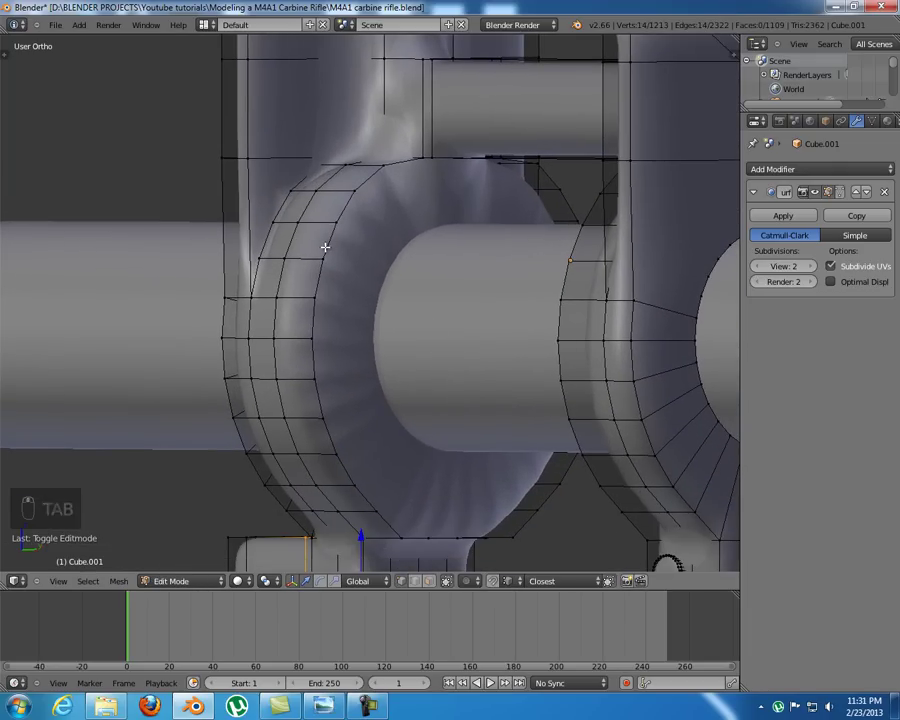
key("Tab")
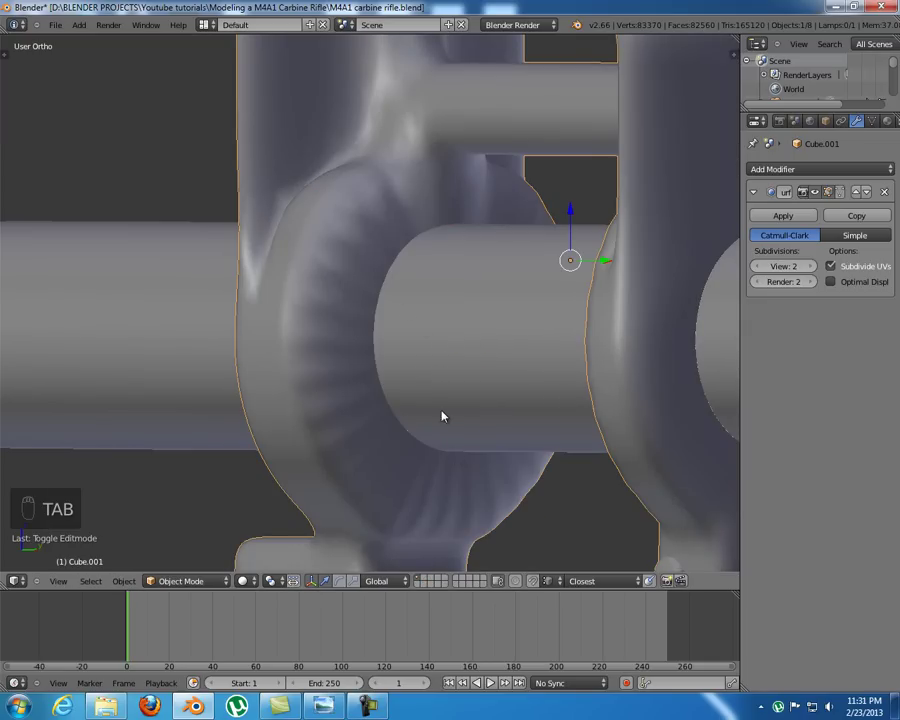
key("Tab")
key("KP_3")
key("e")
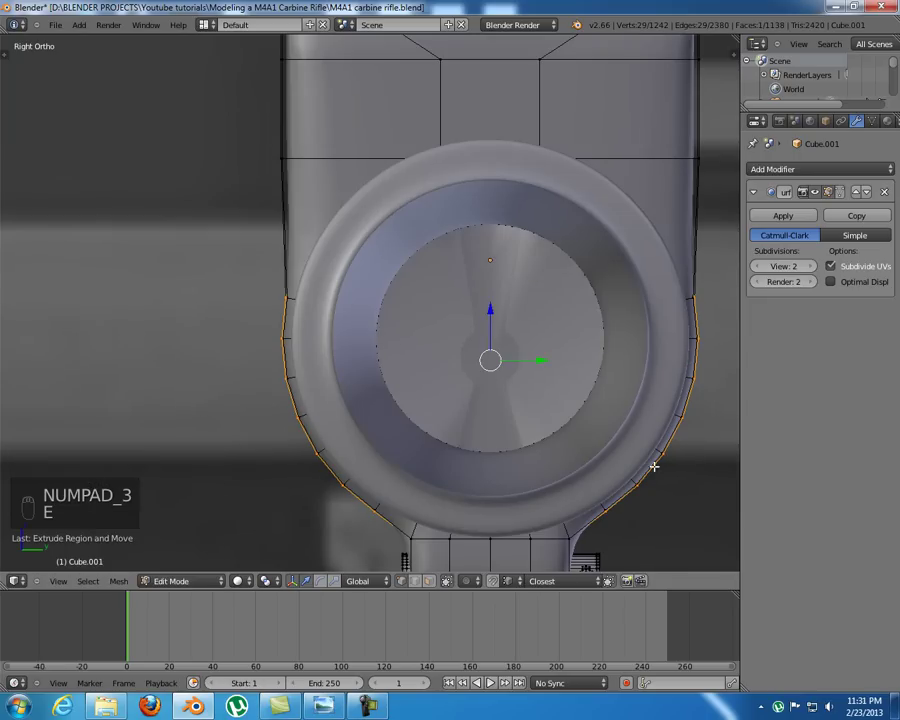
key("s")
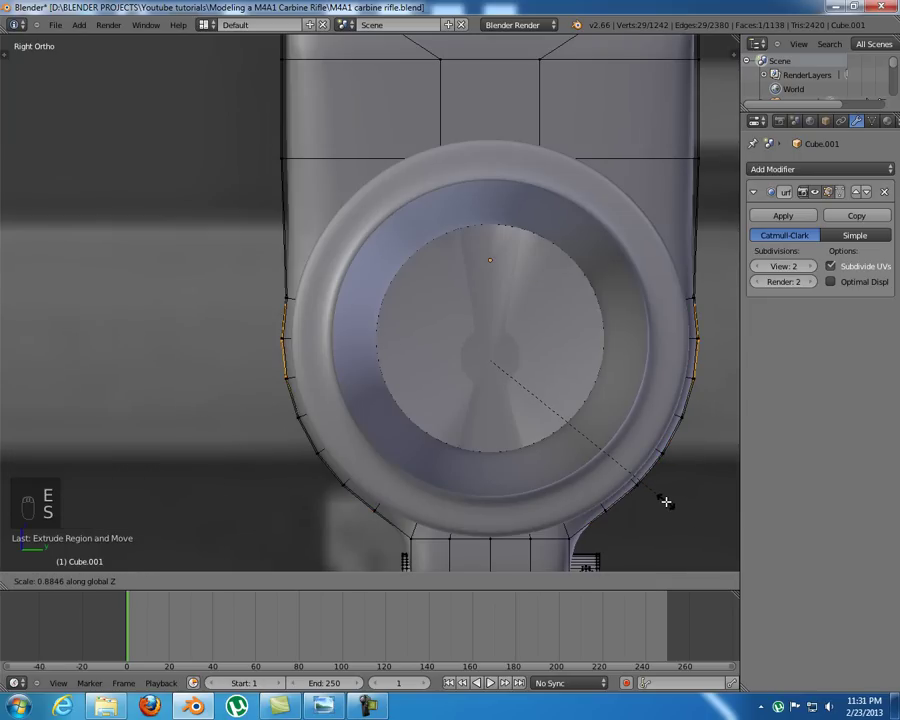
key("z")
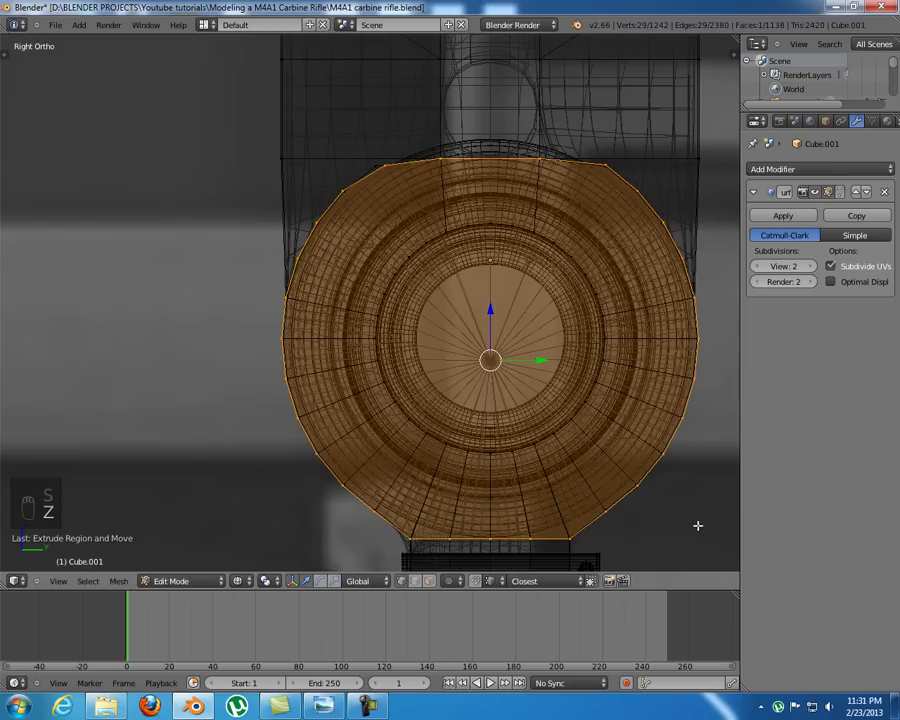
- Shrink the whole ring face area slightly and preview the smoothed result before resuming editing
key("e")
key("s")
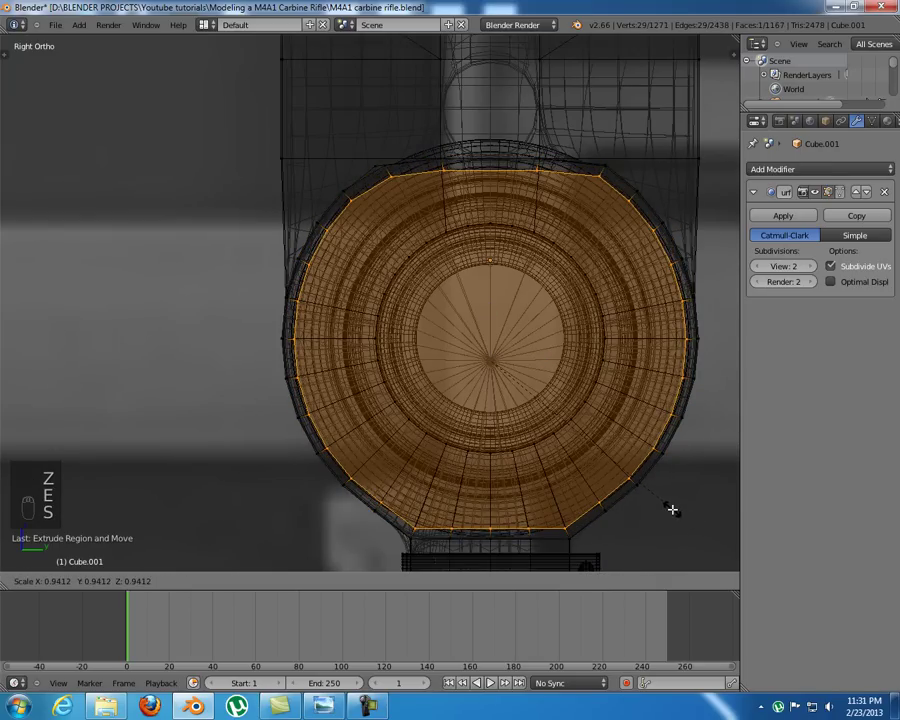
key("Tab")
key("z")
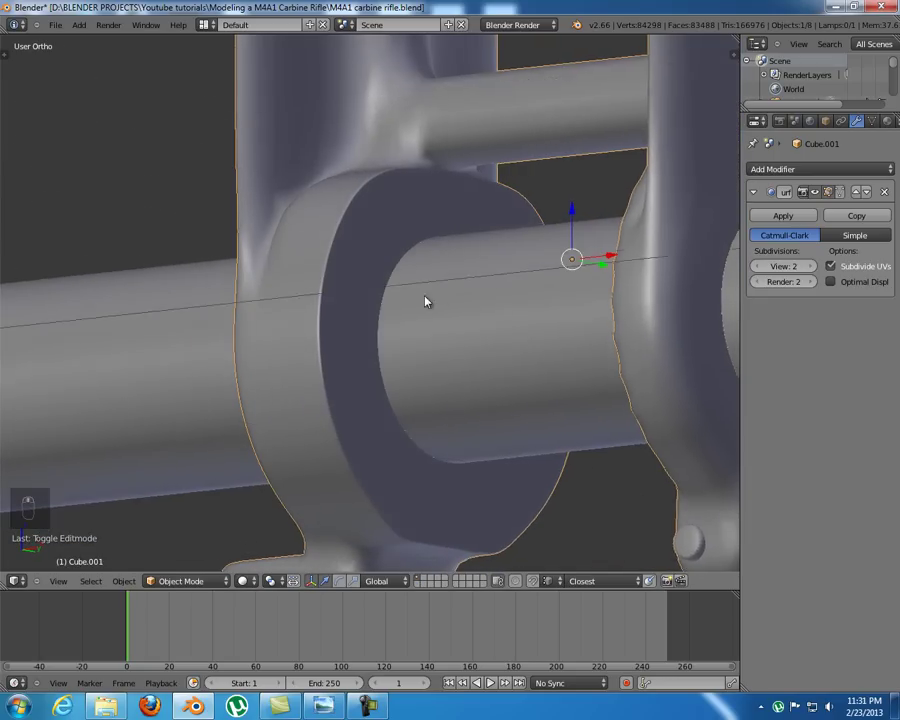
key("Tab")
- Orbit the ring, undo a stray edit, and select the inner faces around the hole from the side
middle_click(531, 323)
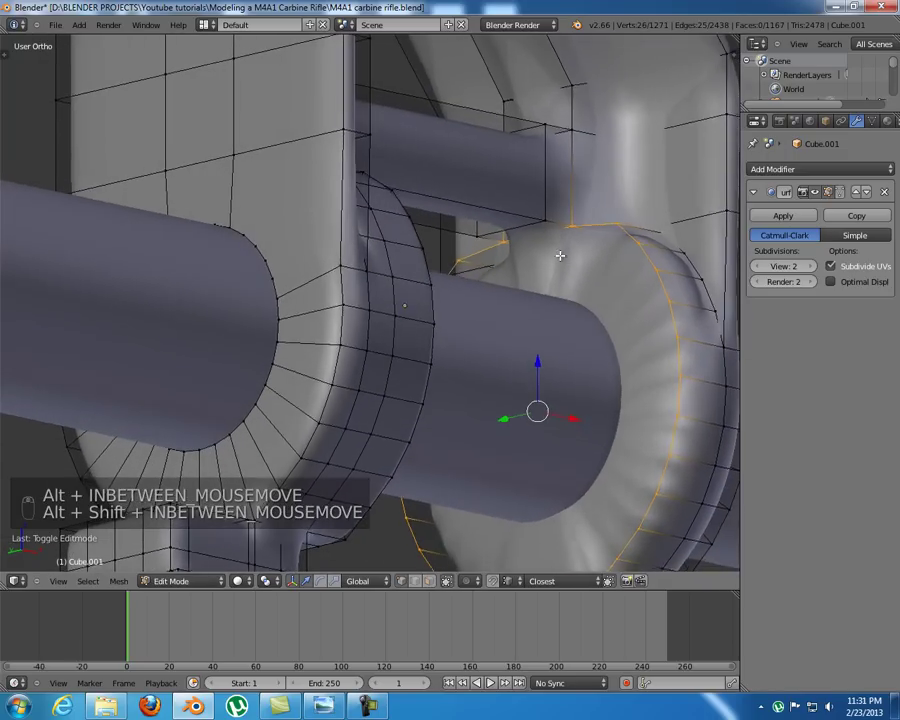
key("a")
key("ctrl+z")
key("z")
key("z")
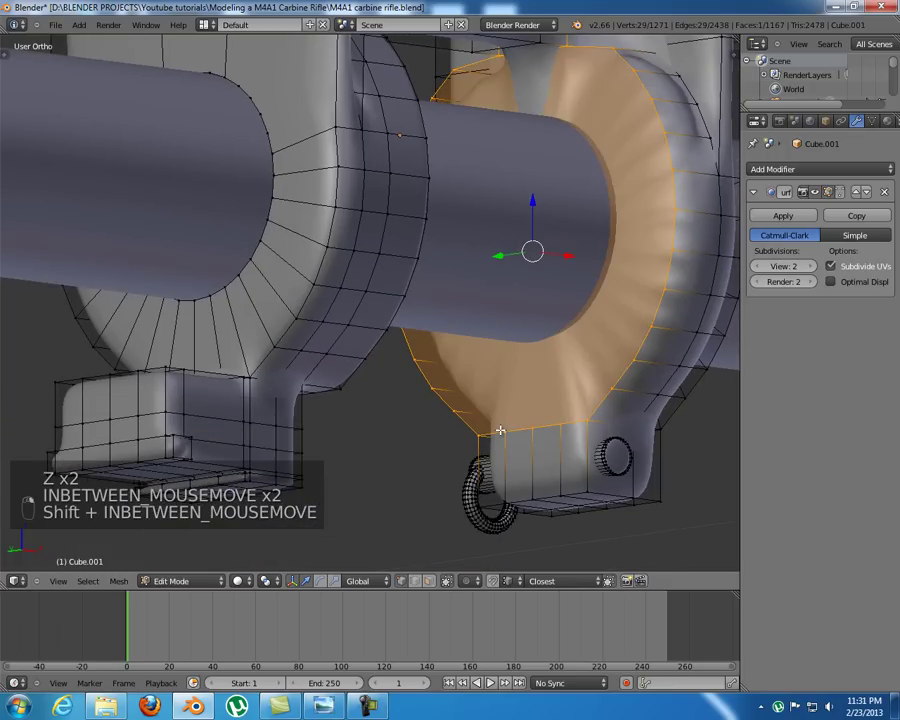
key("KP_3")
- Extrude the inner faces along their normals and leave edit mode
key("e")
key("s")
key("Tab")
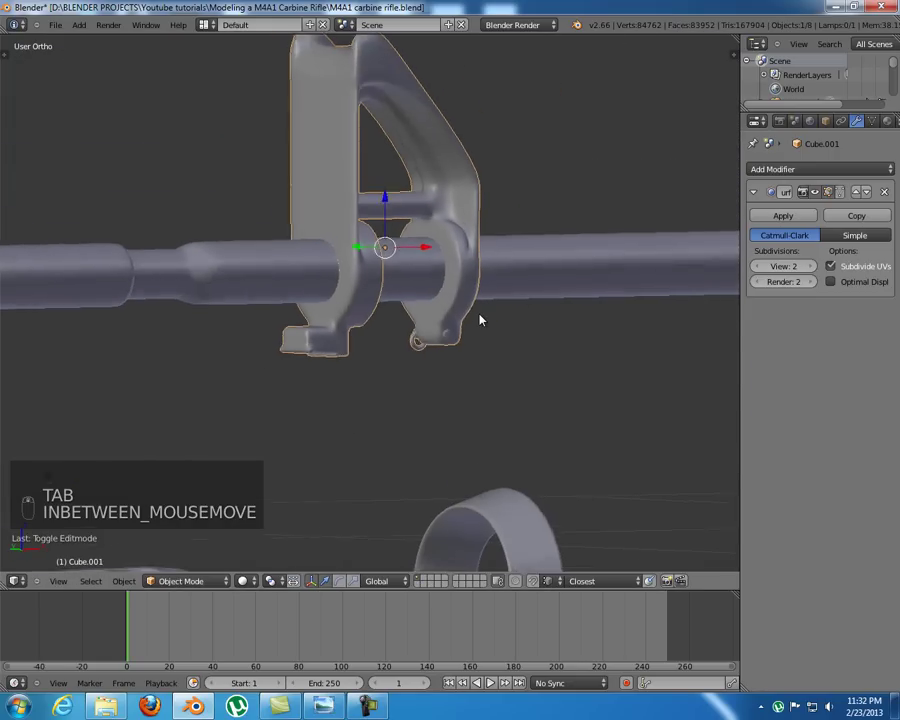
- Frame the whole M4A1 reference sheet from the front with nothing selected
key("KP_1")
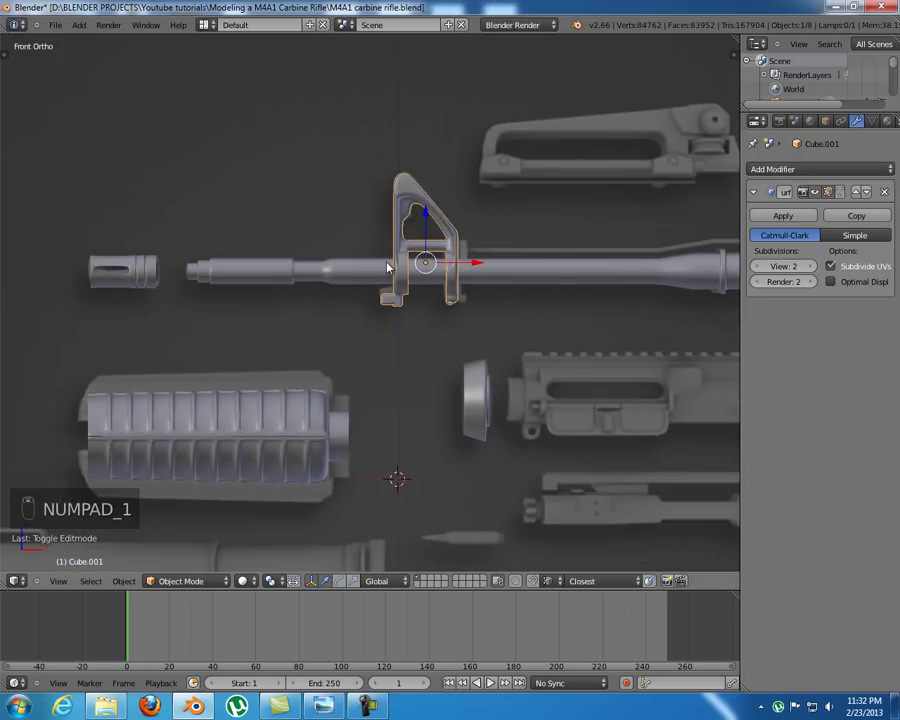
left_click_drag(378, 161, 398, 248)
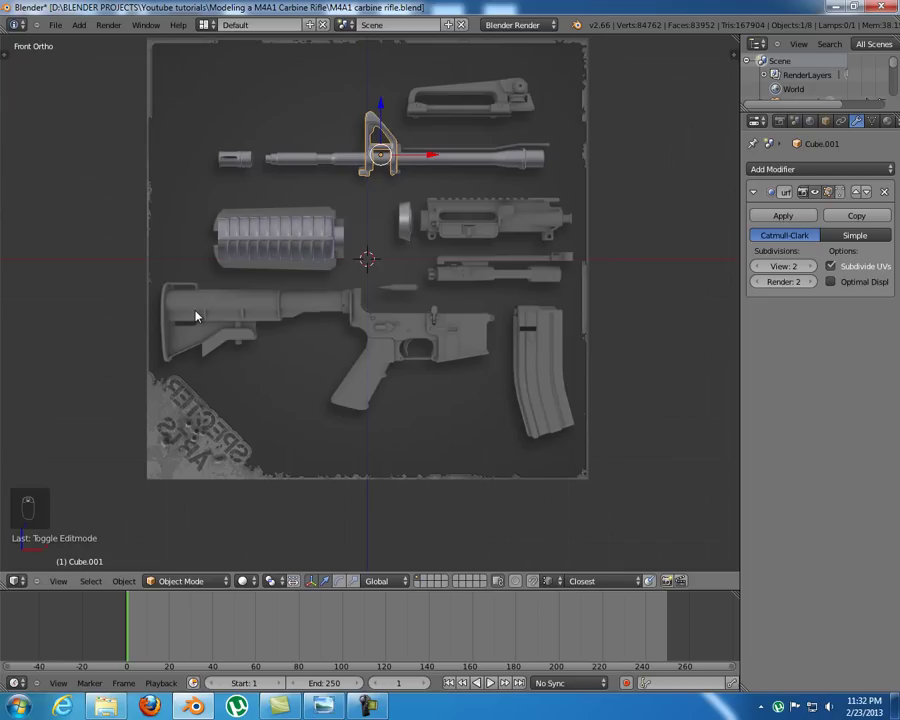
key("a")
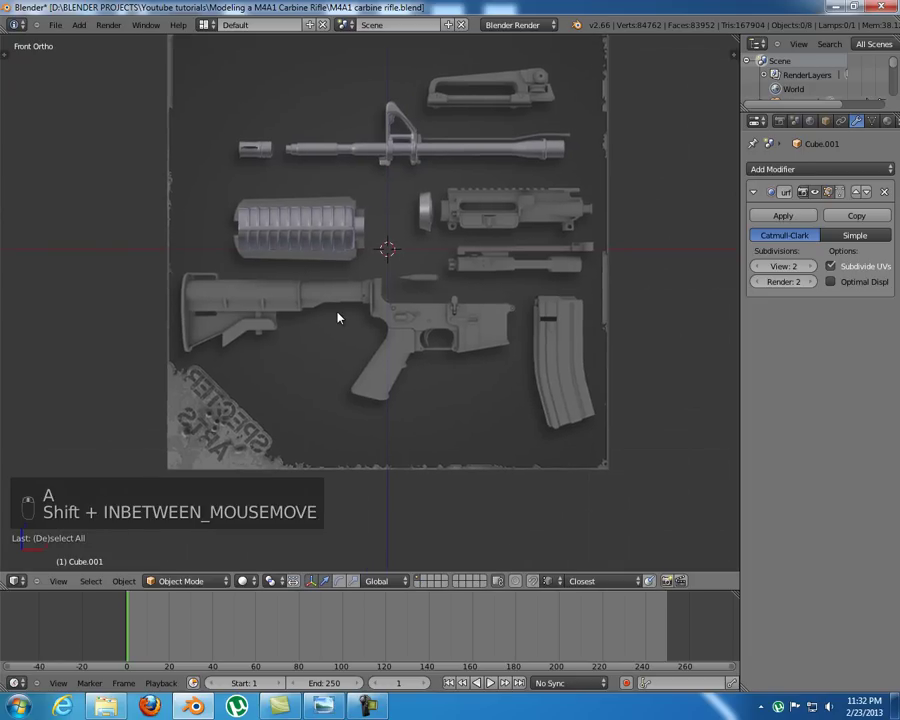
- Add a circle, stand it upright and move and scale it to the buttstock tube's rear end
key("a")
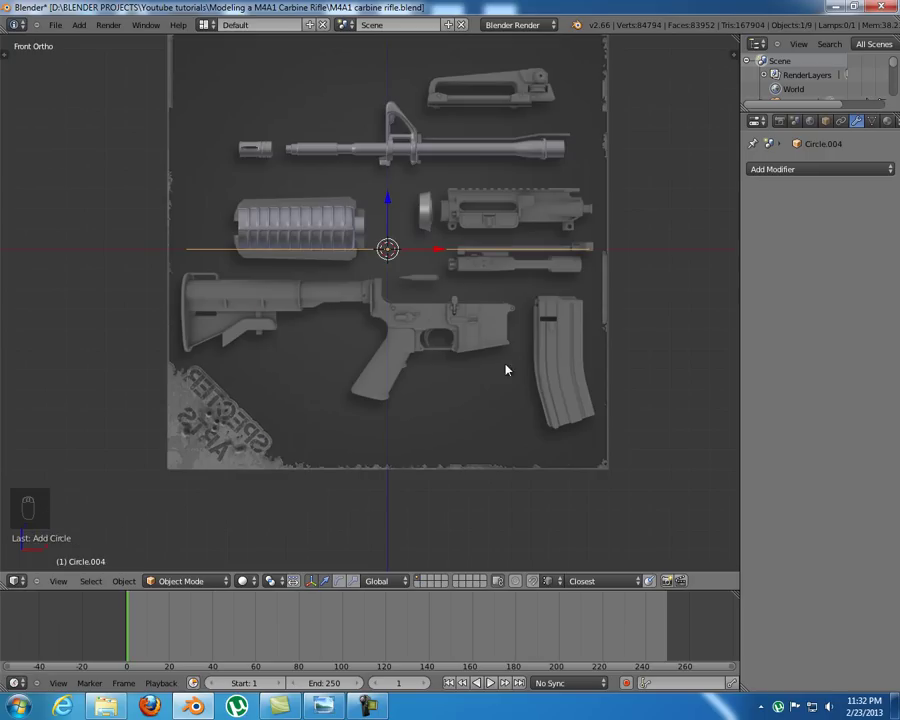
key("r")
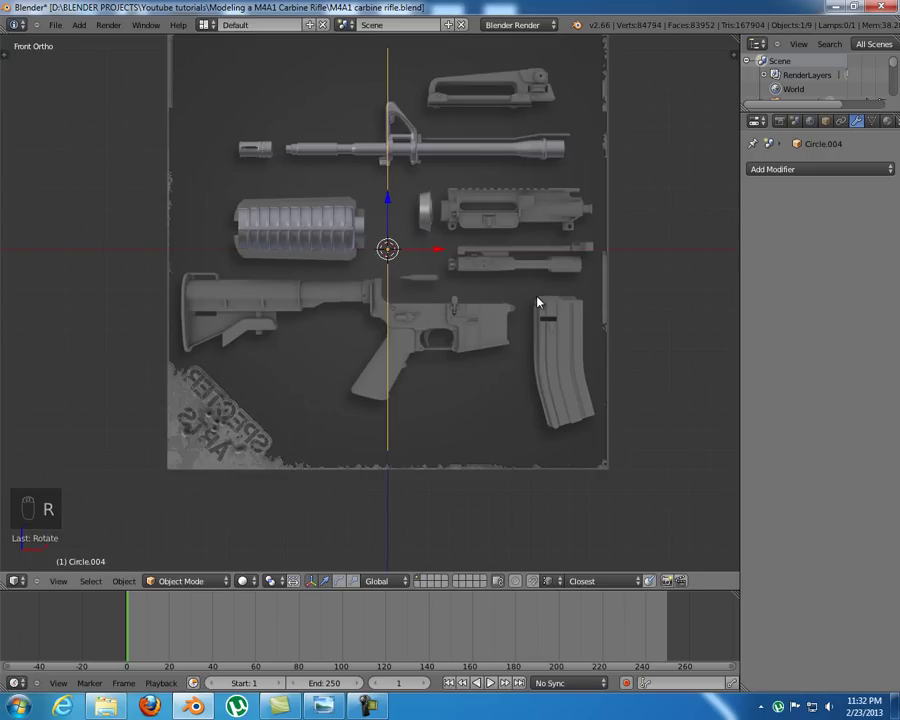
key("g")
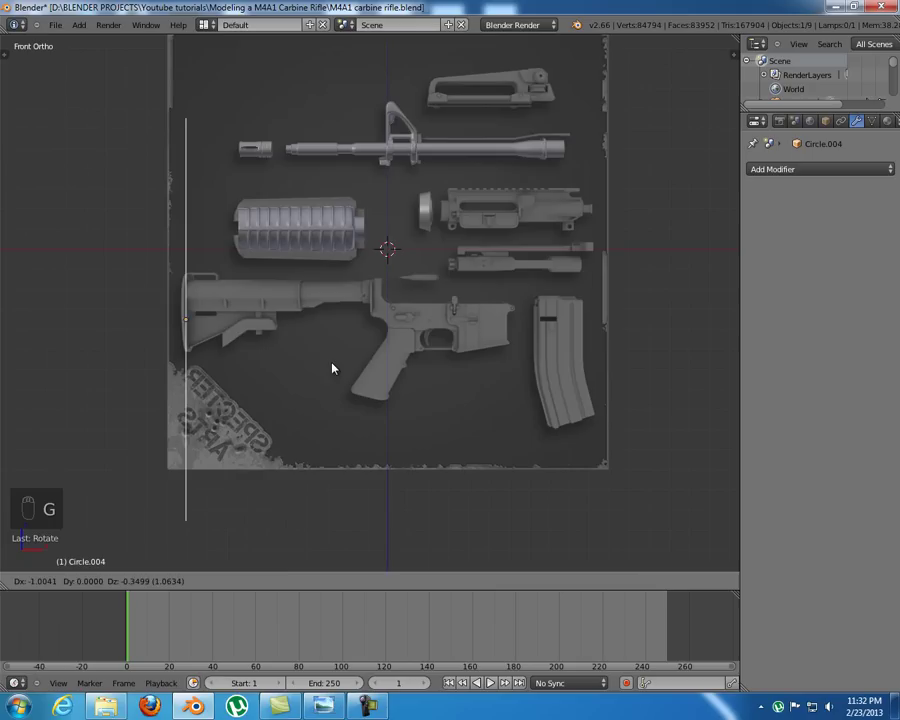
key("s")
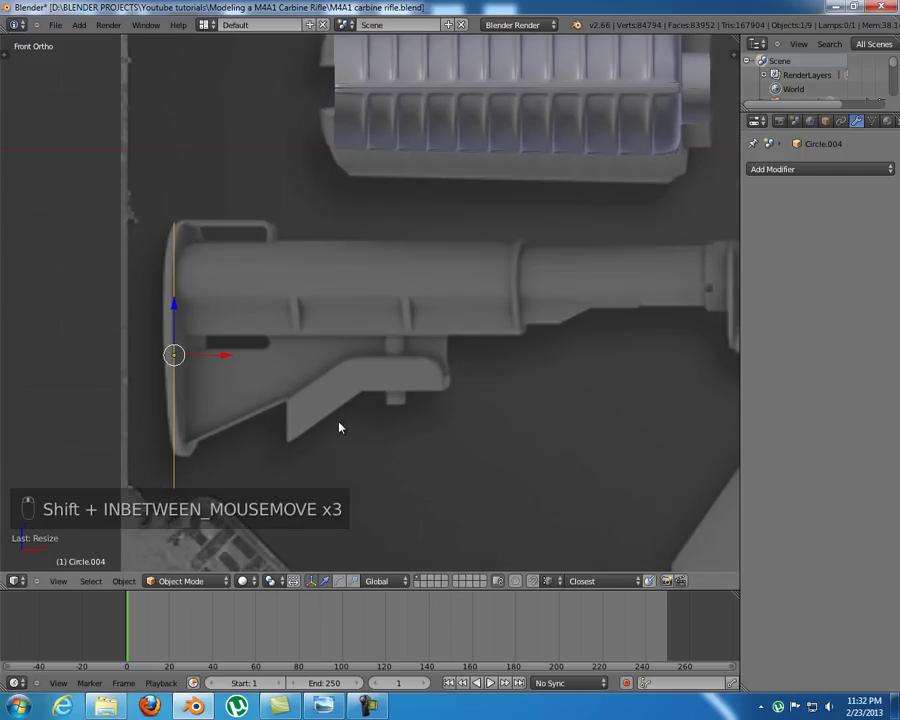
key("s")
key("g")
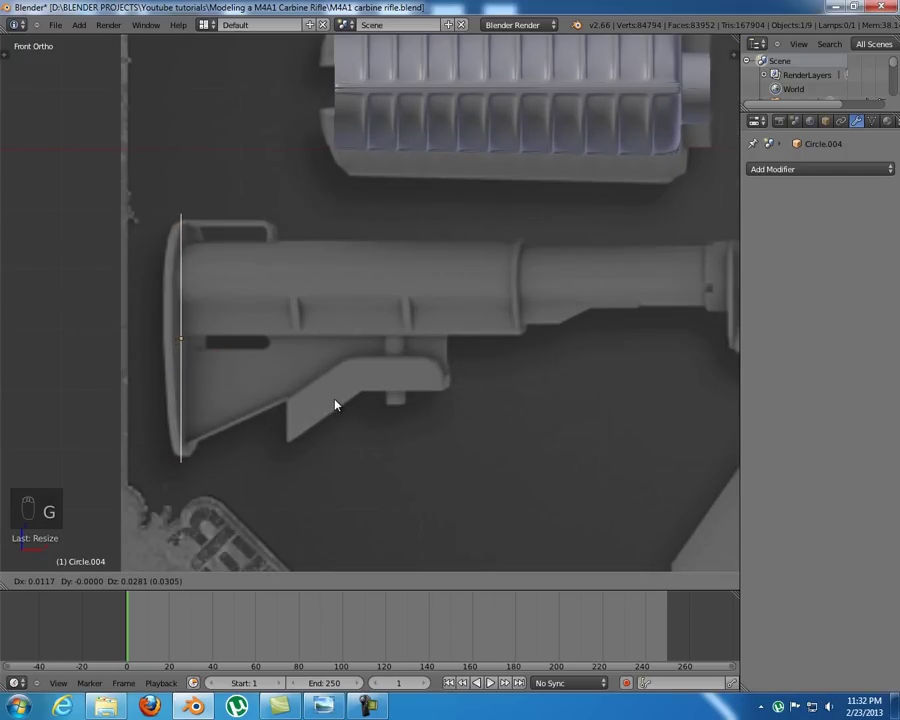
key("s")
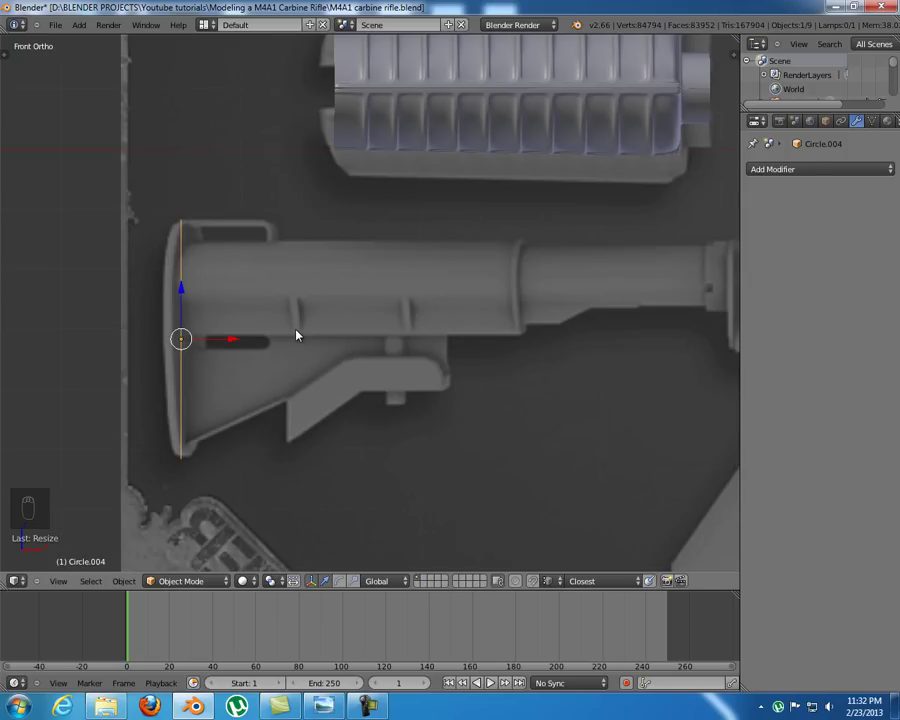
- Squeeze the circle into an oval matching the tube outline from Right view and start editing its mesh
key("KP_3")
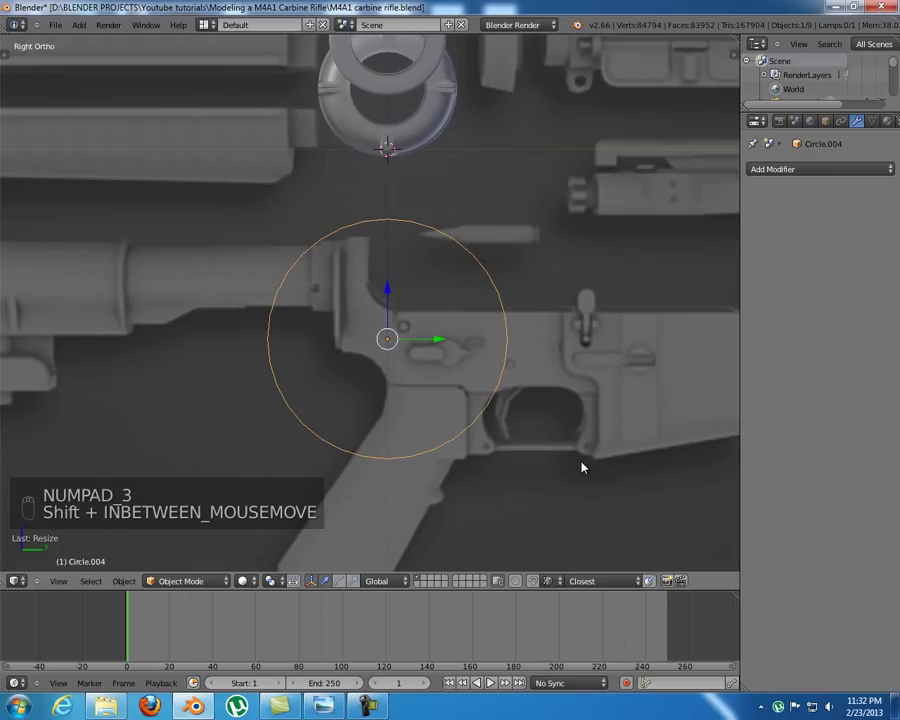
key("s")
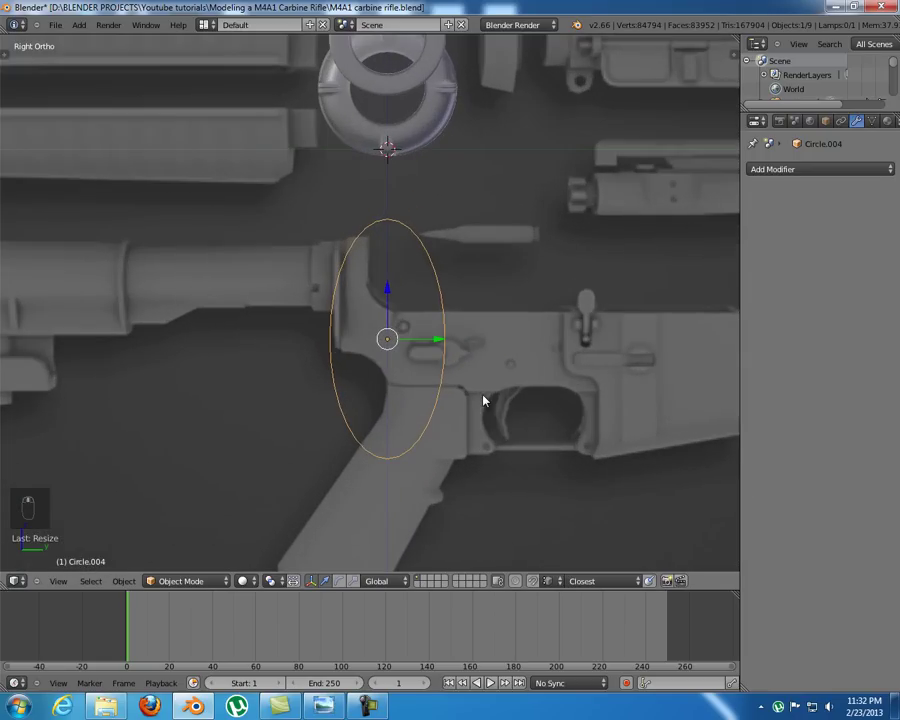
key("KP_1")
key("Tab")
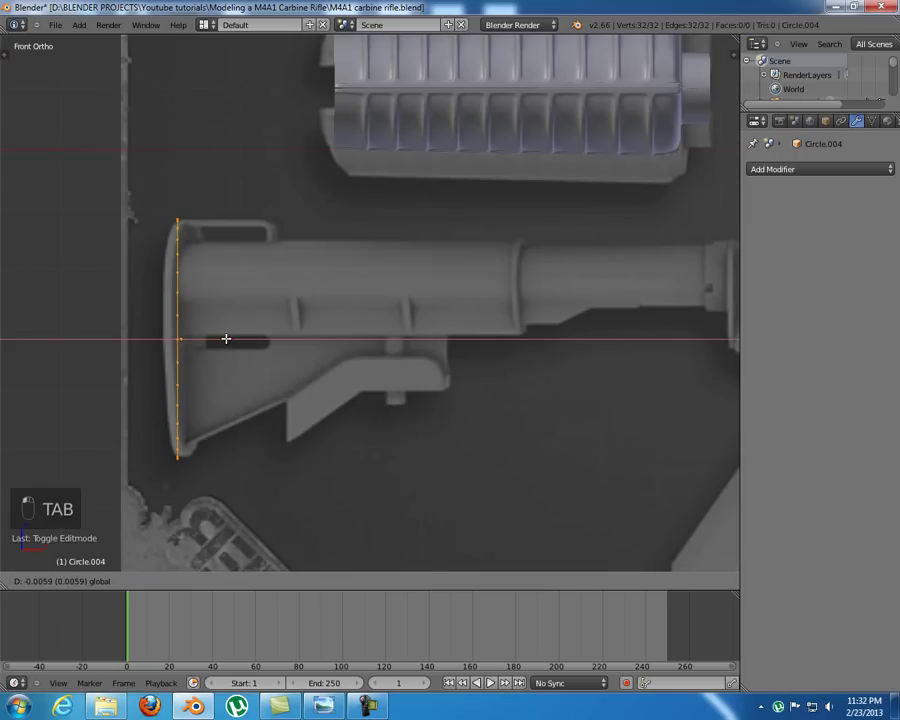
- Extrude the outer ring, then add a second circle in edit mode and scale it inside as an inner ring
key("e")
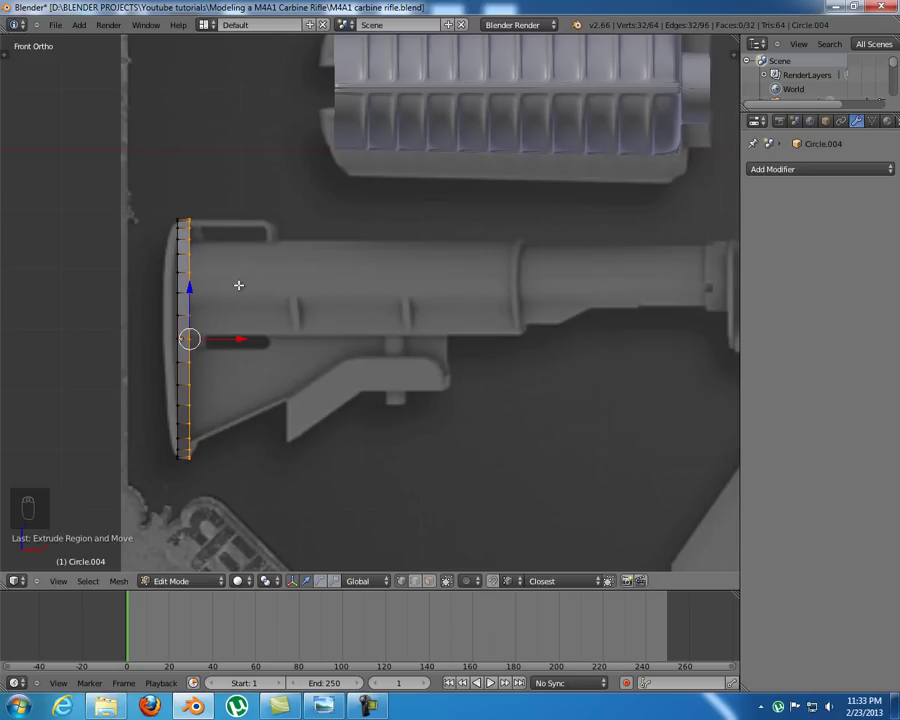
key("z")
key("a")
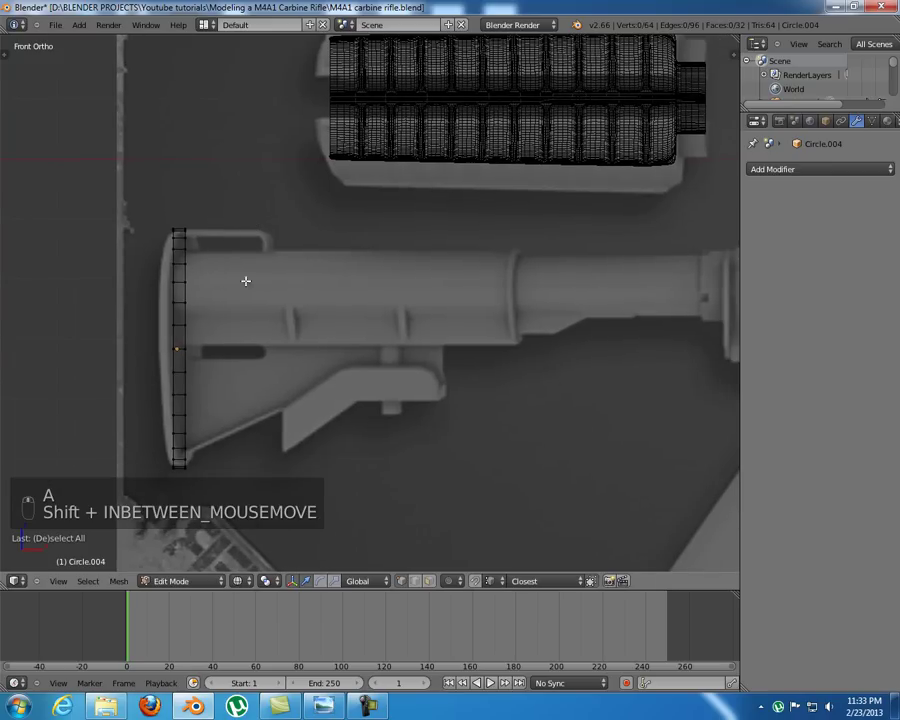
key("shift+a")
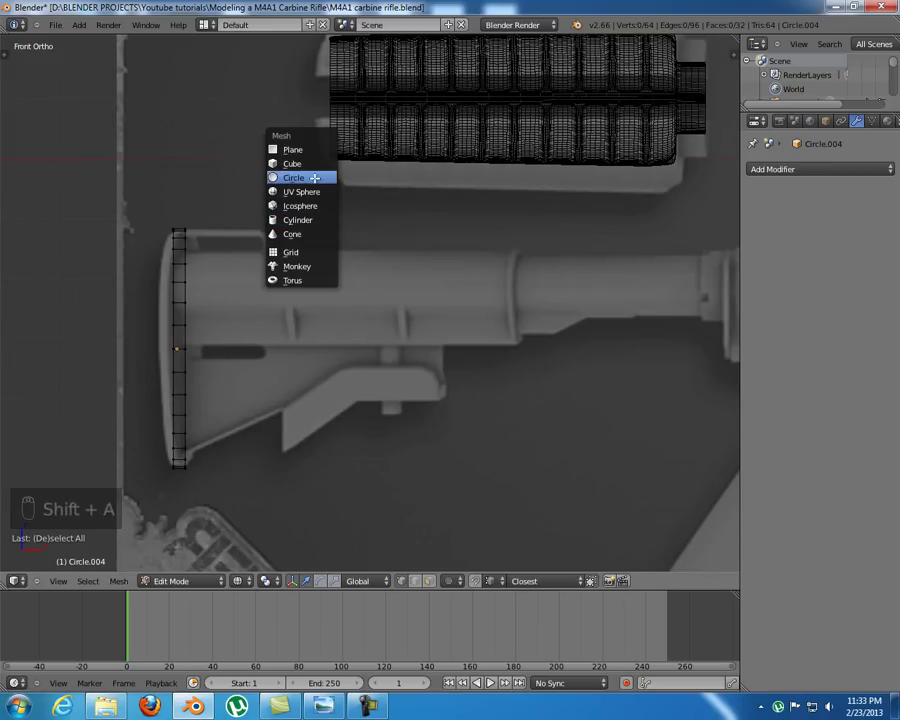
key("r")
key("s")
key("g")
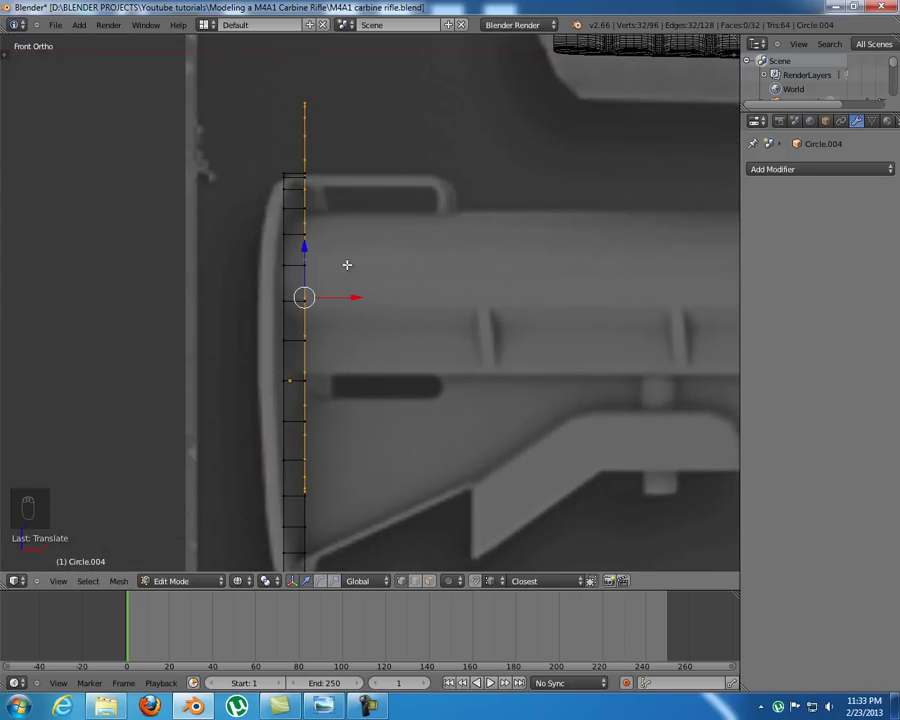
key("s")
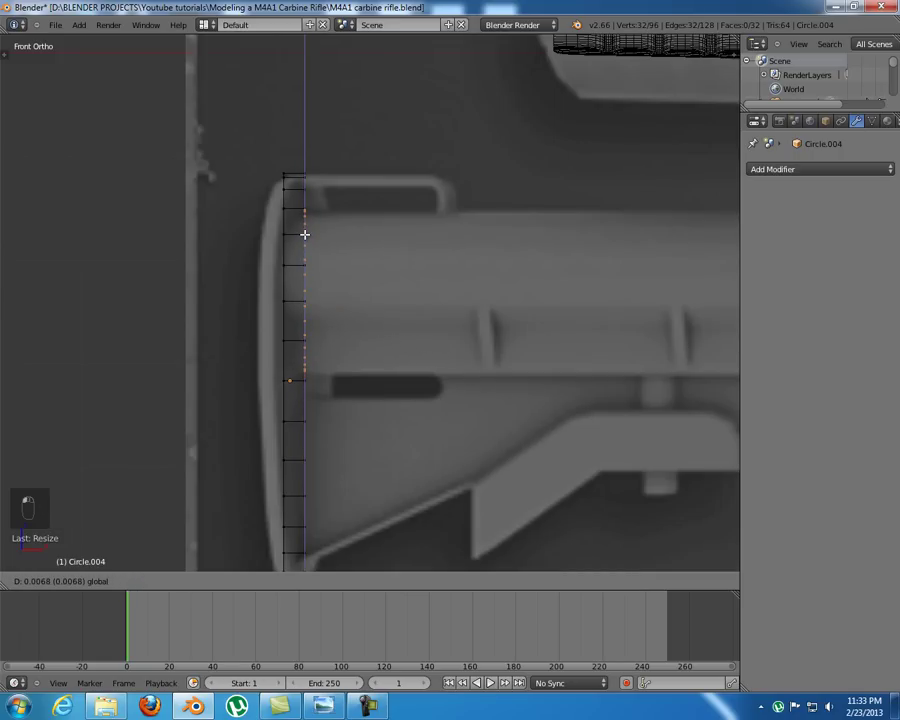
key("s")
- Select the rings end-on and extrude them along X into a tube running past the grooves
left_click_drag(386, 346, 529, 325)
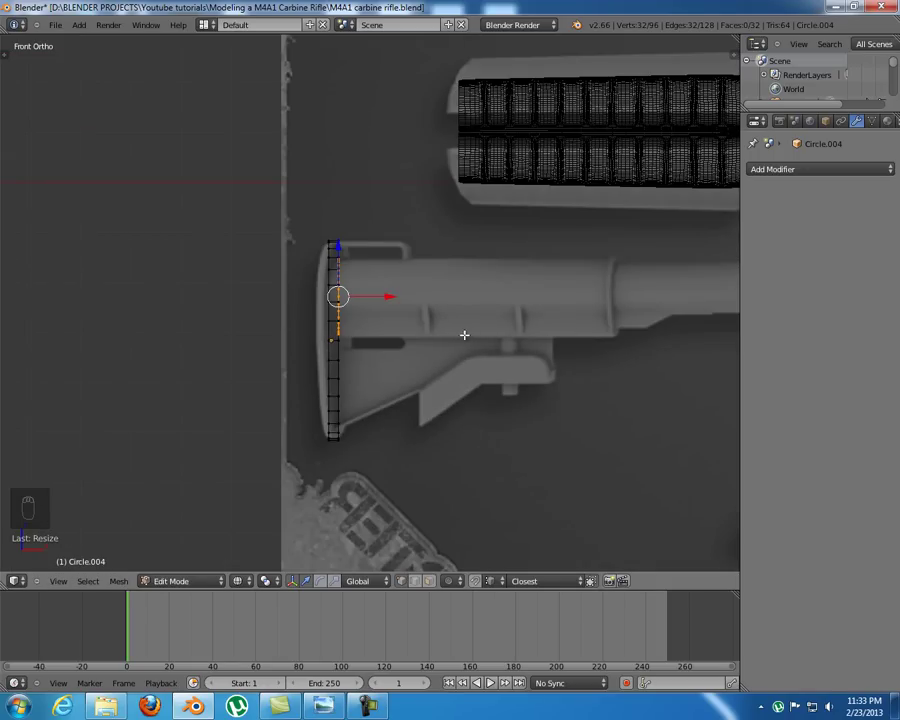
key("KP_3")
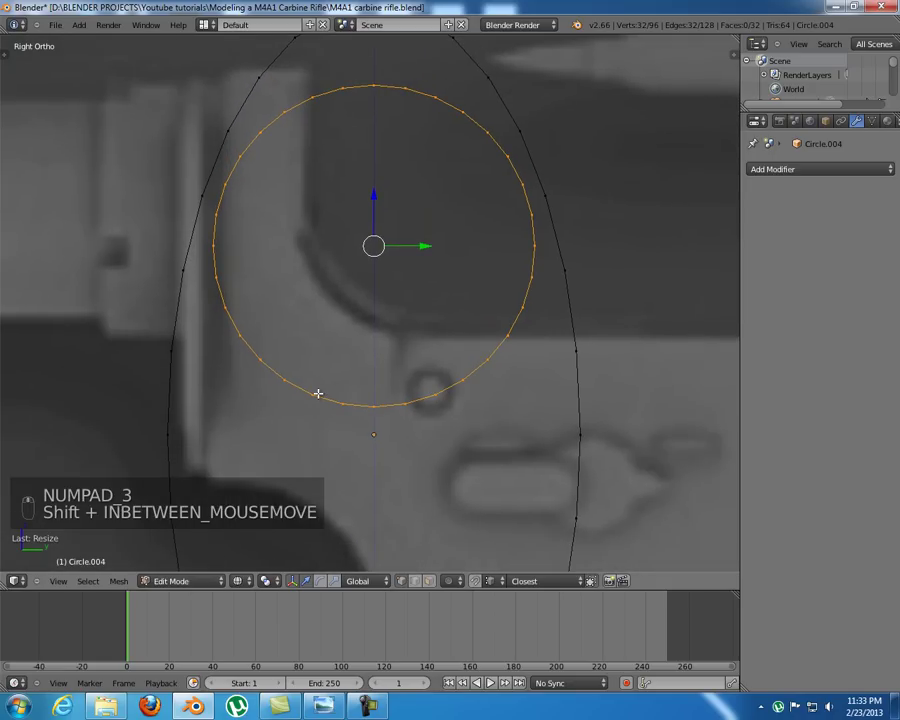
key("a")
key("b")
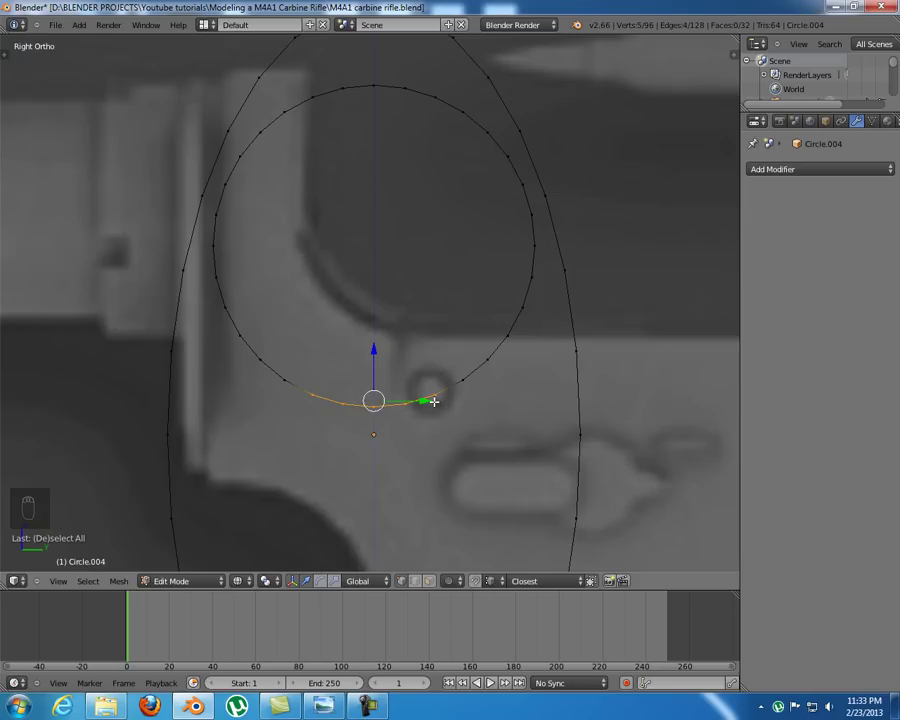
key("s")
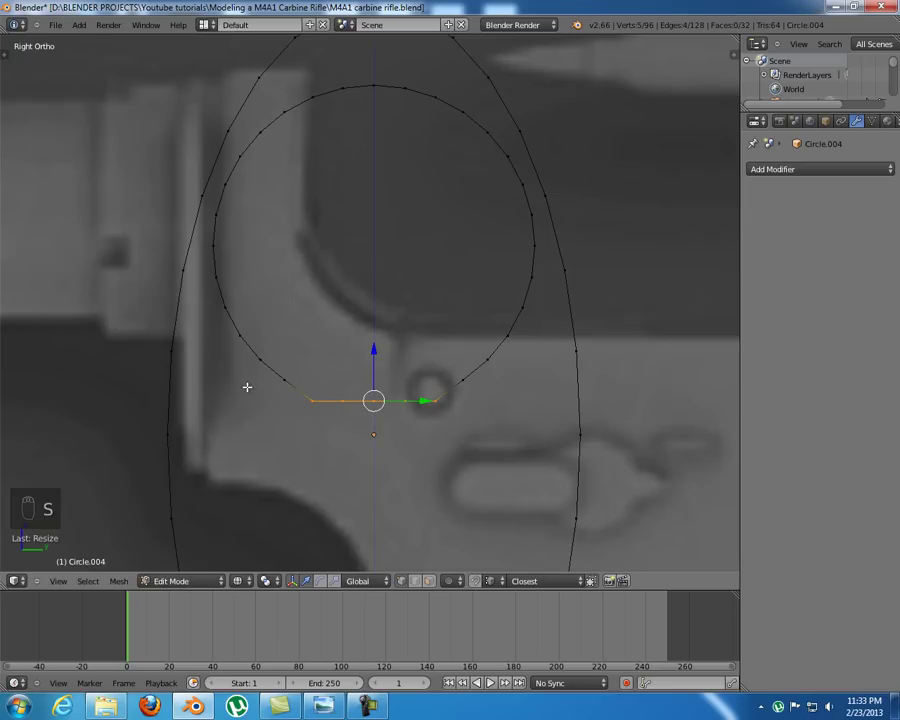
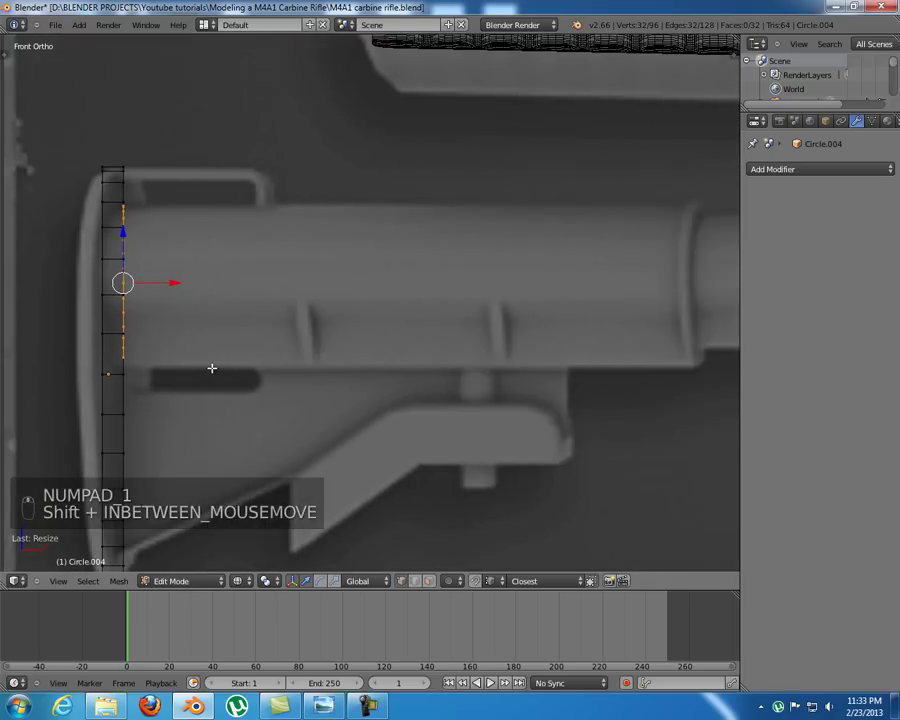
key("e")
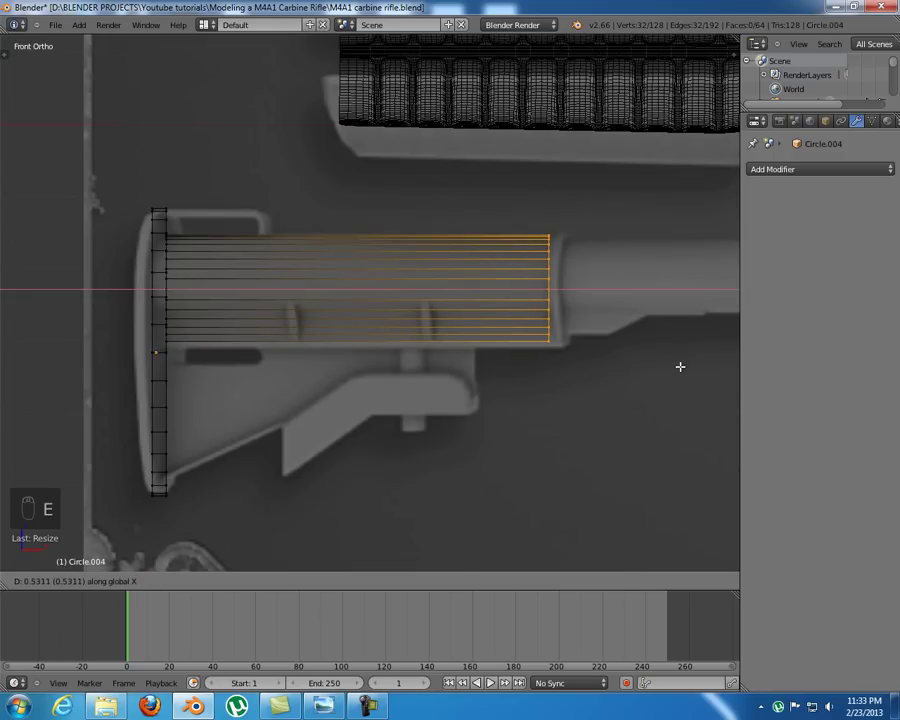
- Enlarge the end ring, extrude a short collar step and shrink the ring back to the tube size
key("KP_3")
key("e")
key("s")
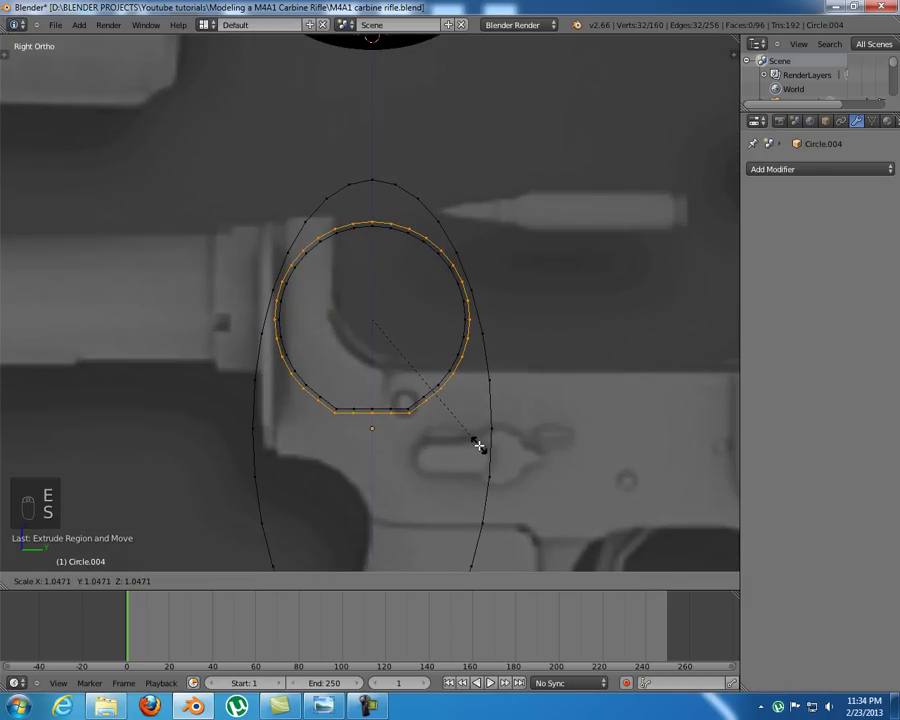
key("KP_1")
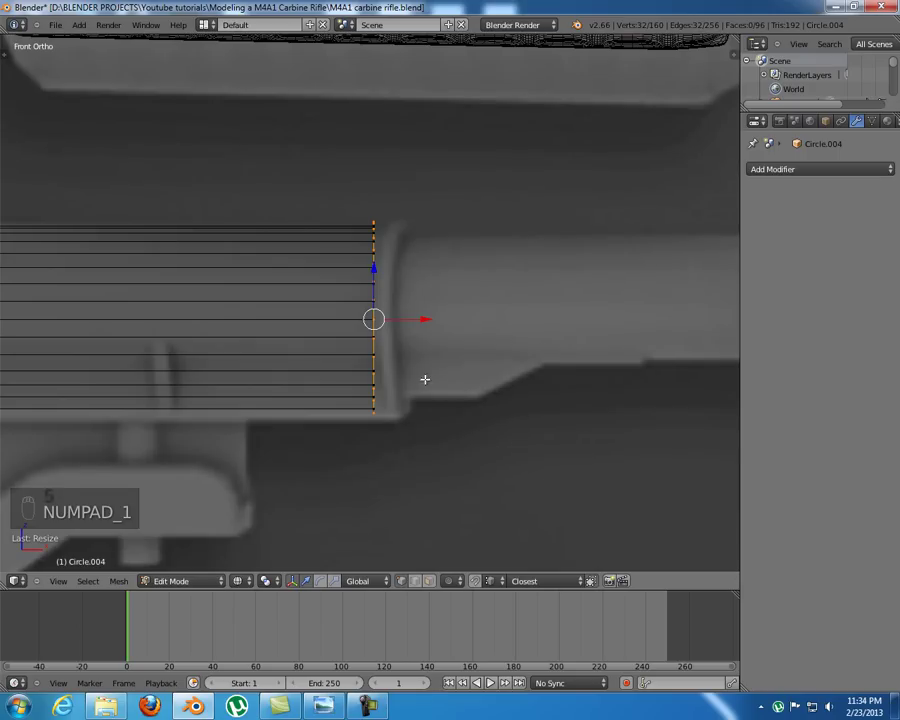
key("e")
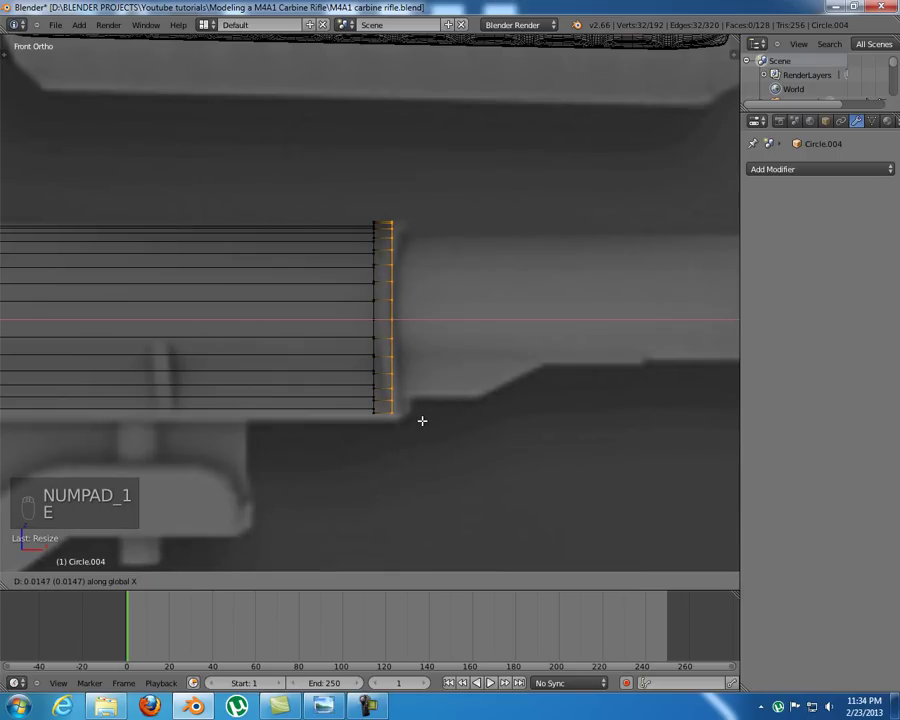
key("KP_3")
key("e")
key("s")
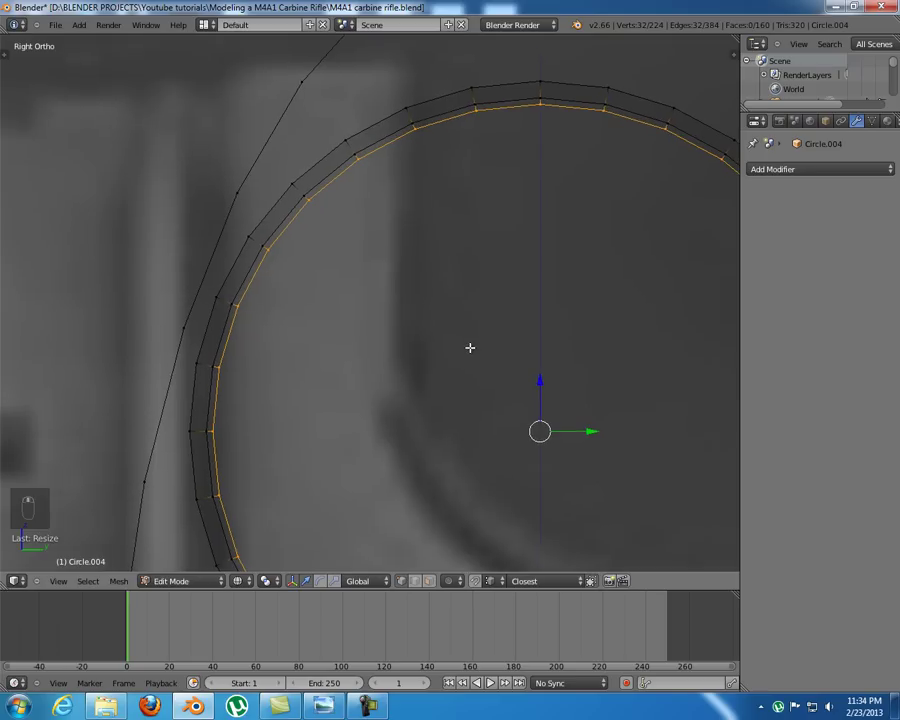
key("s")
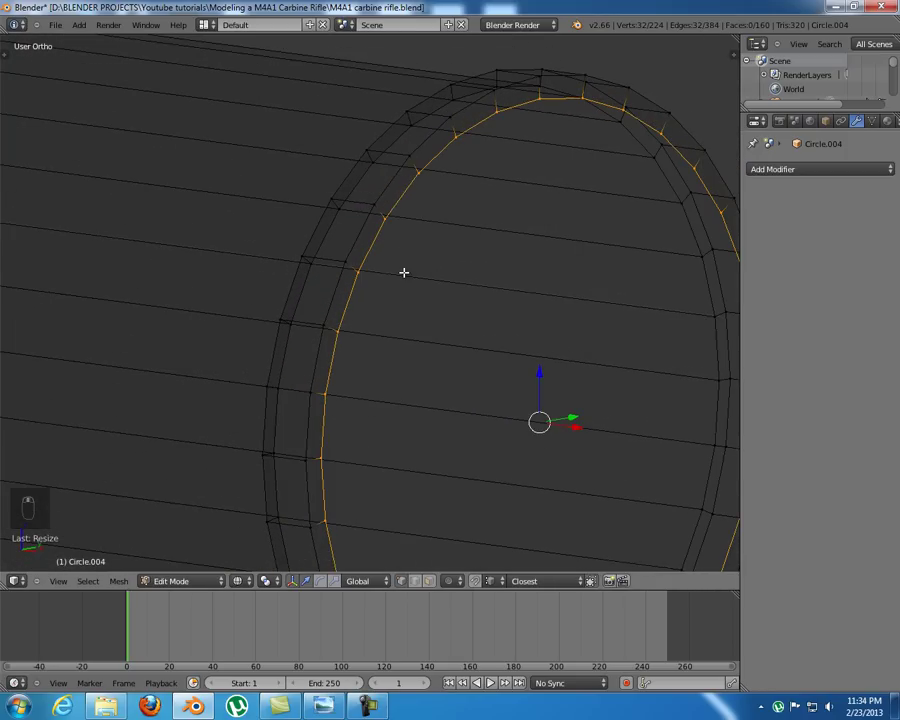
- Extrude the tube further toward the receiver and cut three even edge loops across the new section
key("KP_1")
key("z")
key("z")
key("KP_1")
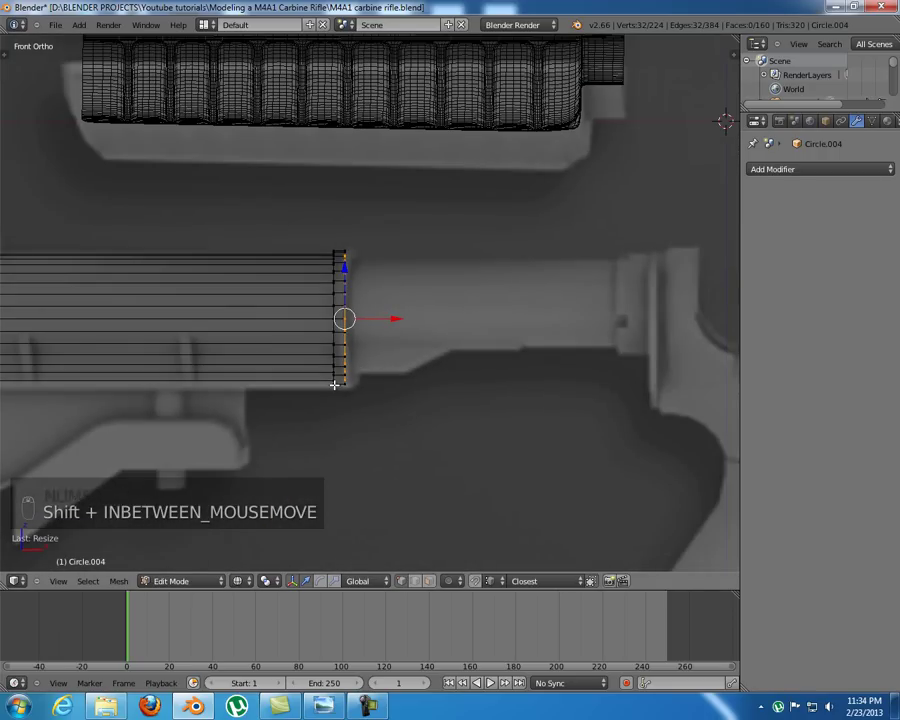
key("e")
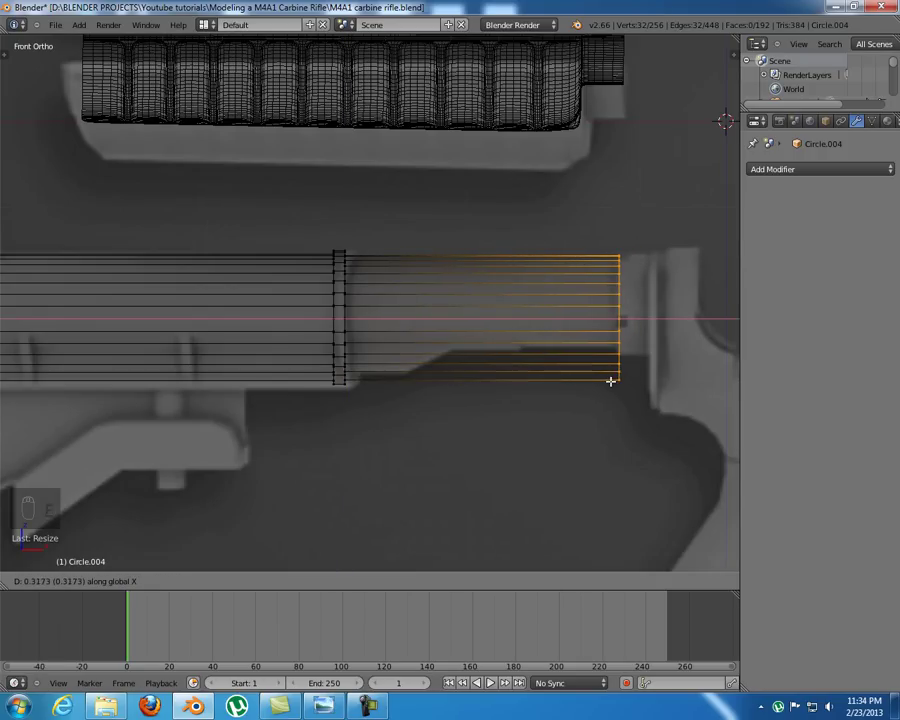
key("a")
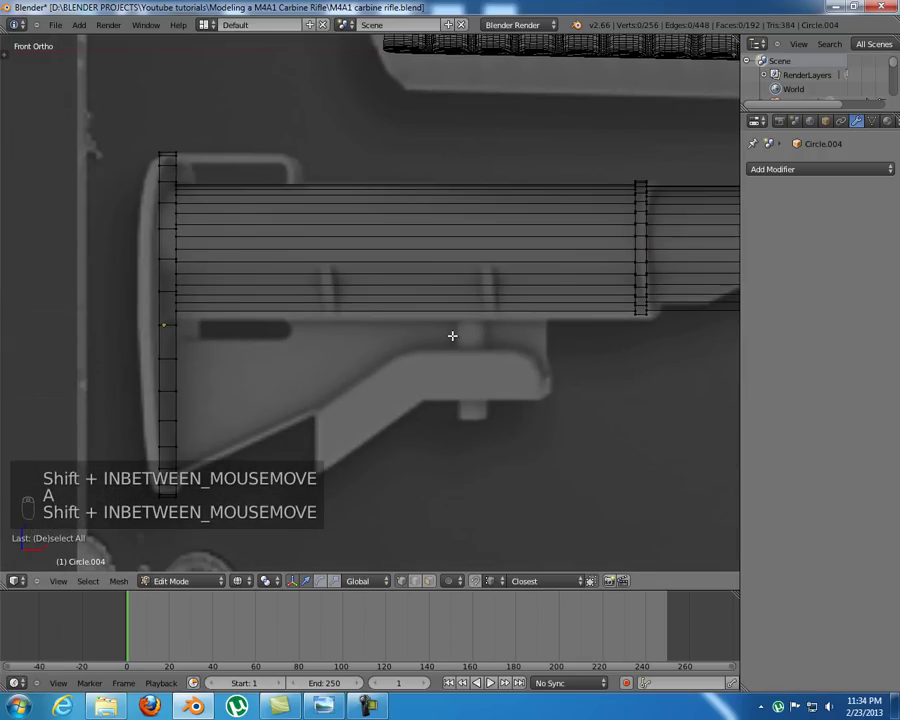
key("ctrl+r")
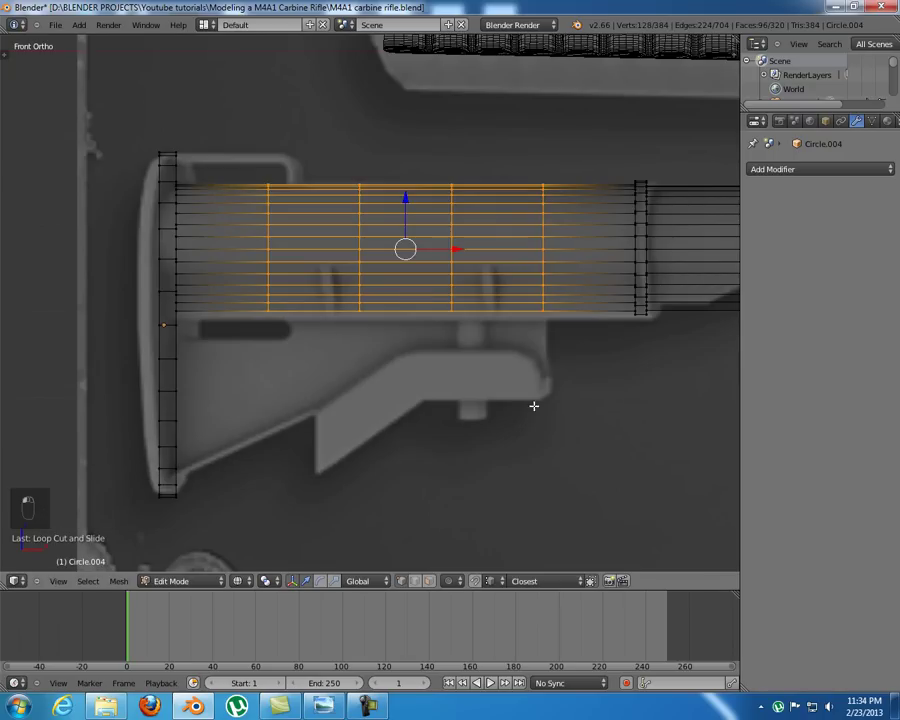
- Cut and slide edge loops at each groove boundary near the collar, middle and rear, then view the underside
key("s")
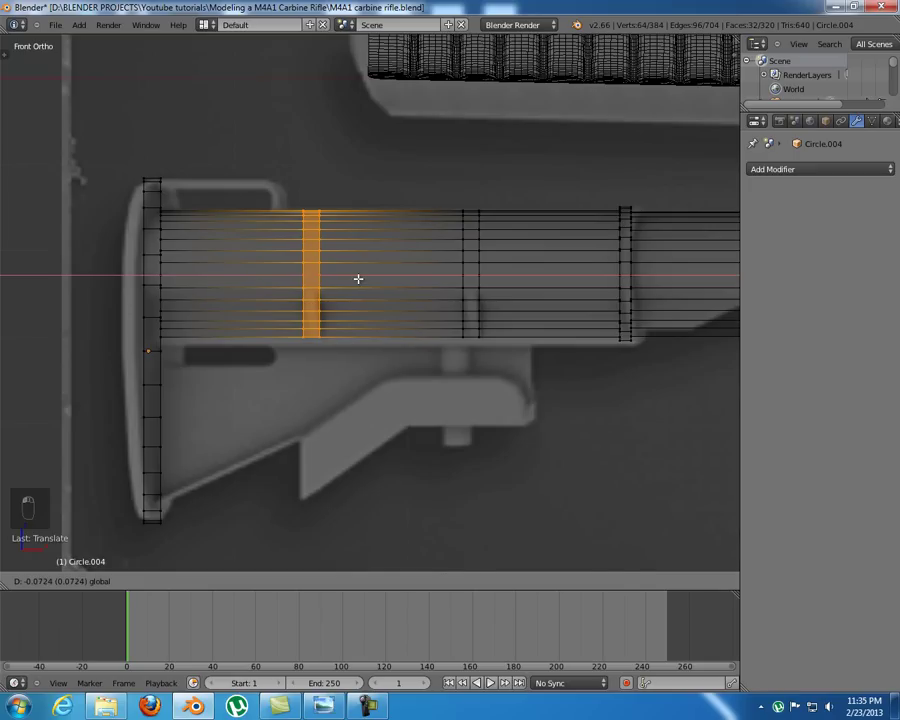
key("a")
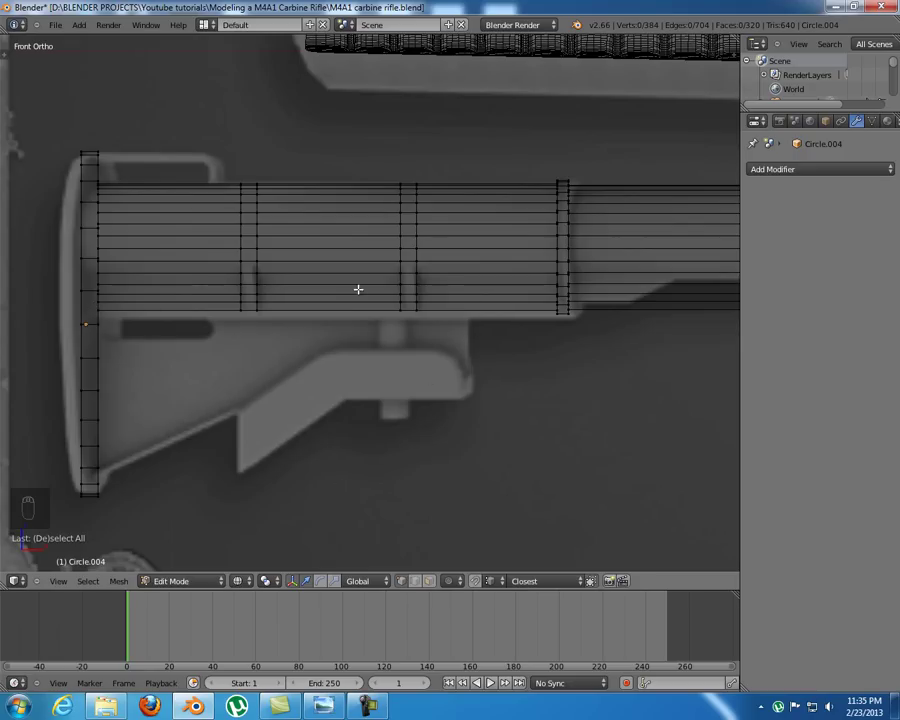
key("ctrl+r")
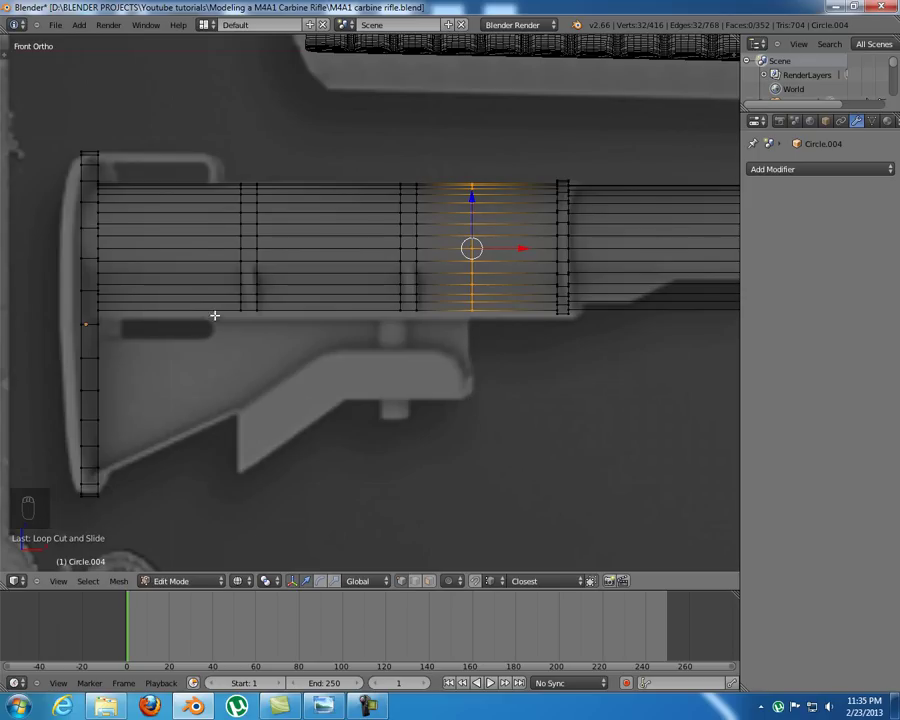
key("ctrl+r")
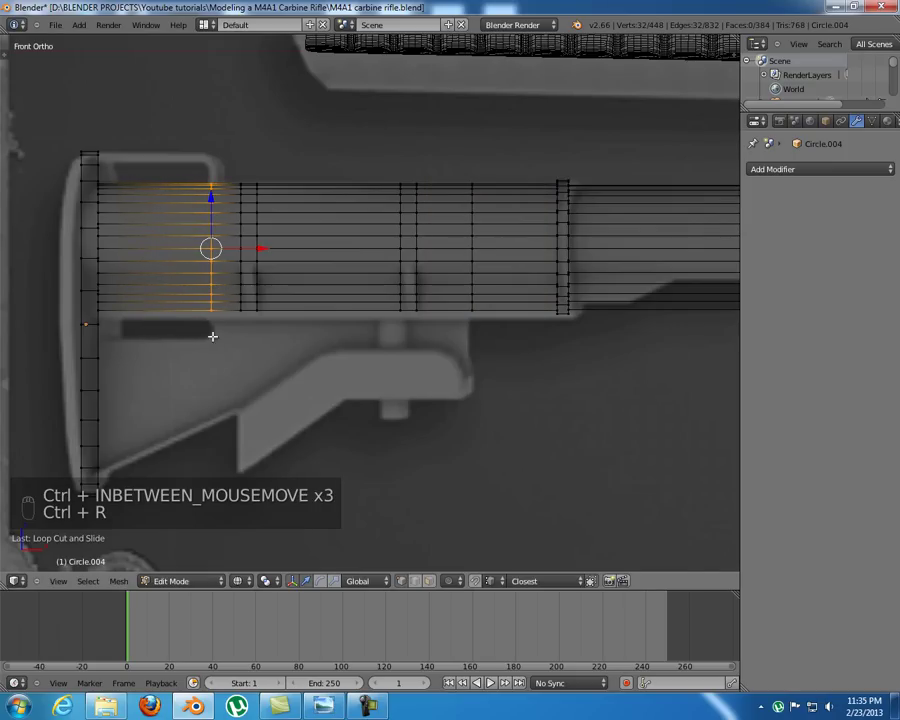
key("ctrl+r")
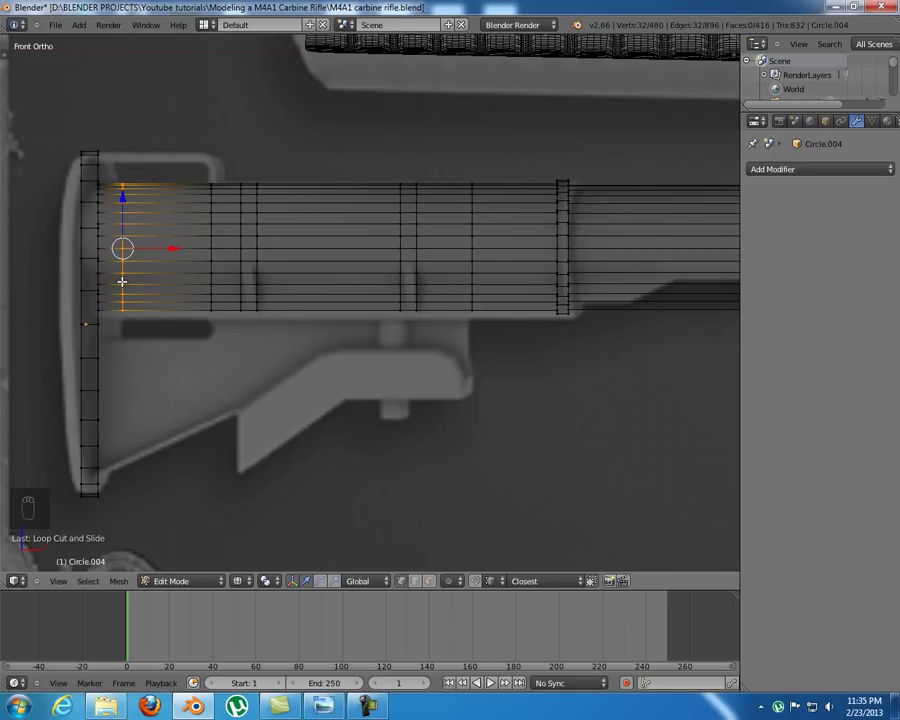
key("a")
key("b")
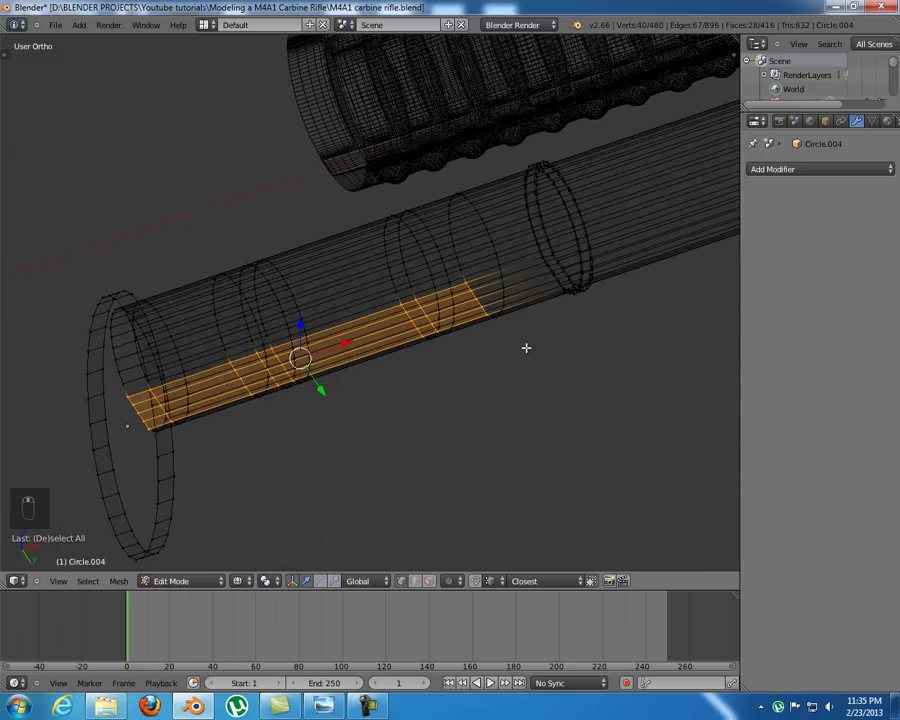
- Extrude the tube's bottom edge loop downward into a flat strip and inspect it in solid and wireframe shading
key("KP_1")
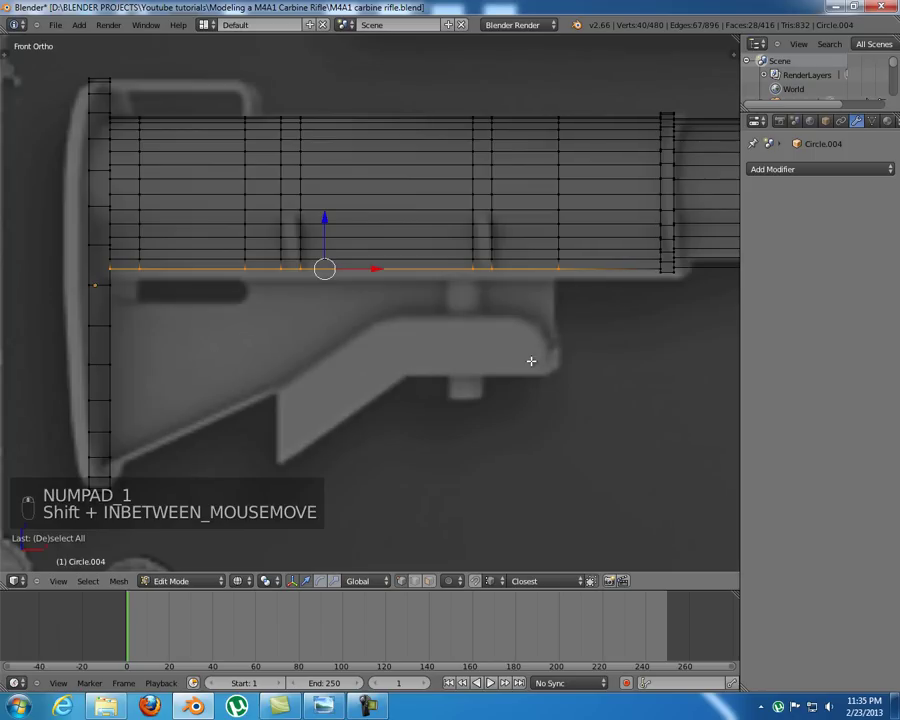
key("e")
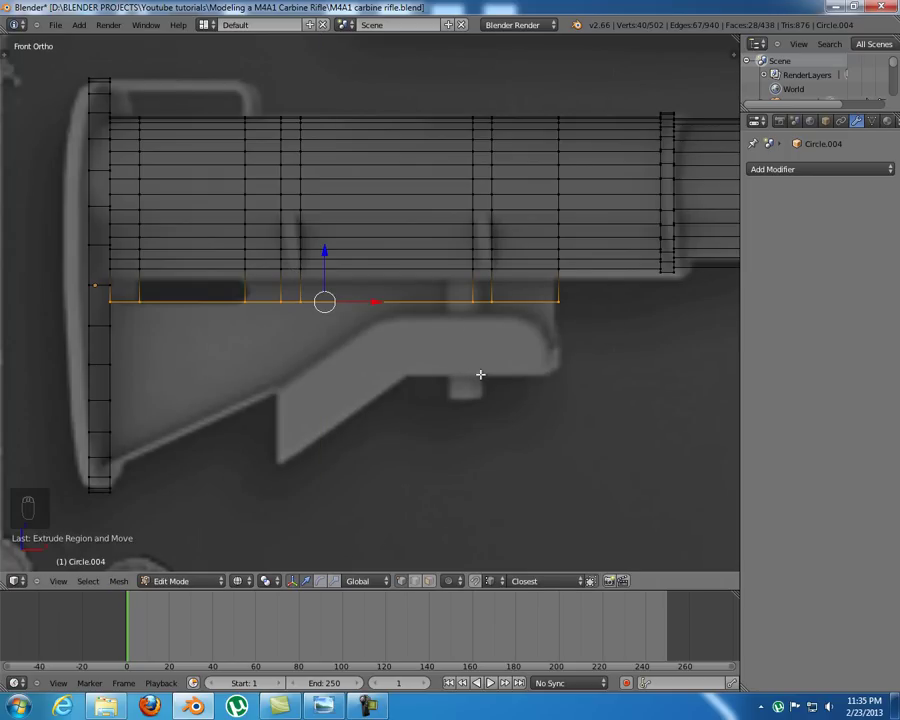
key("z")
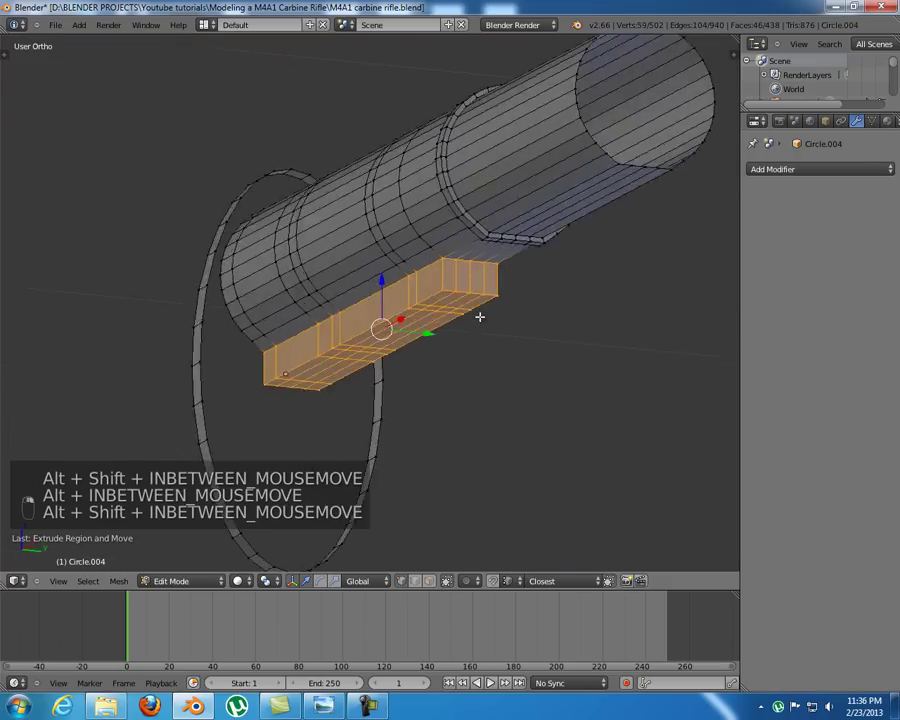
key("s")
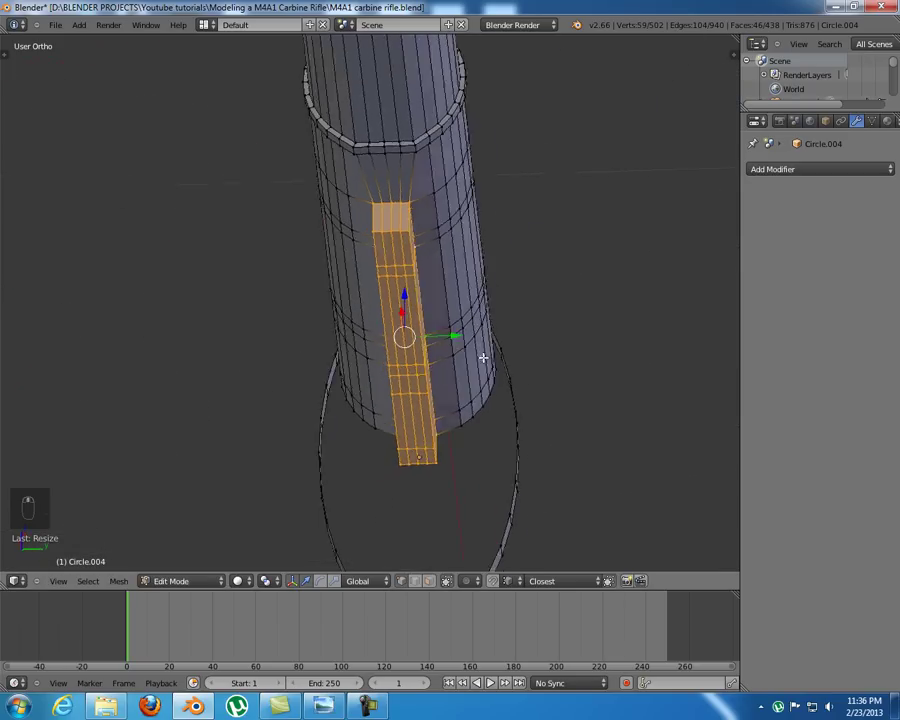
key("KP_1")
key("z")
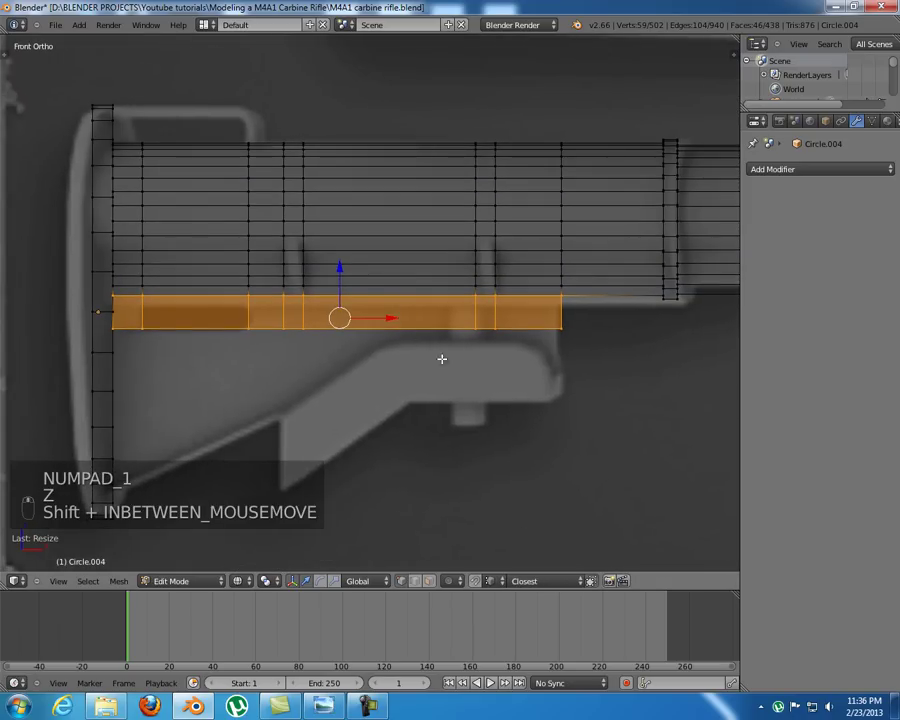
key("KP_1")
key("z")
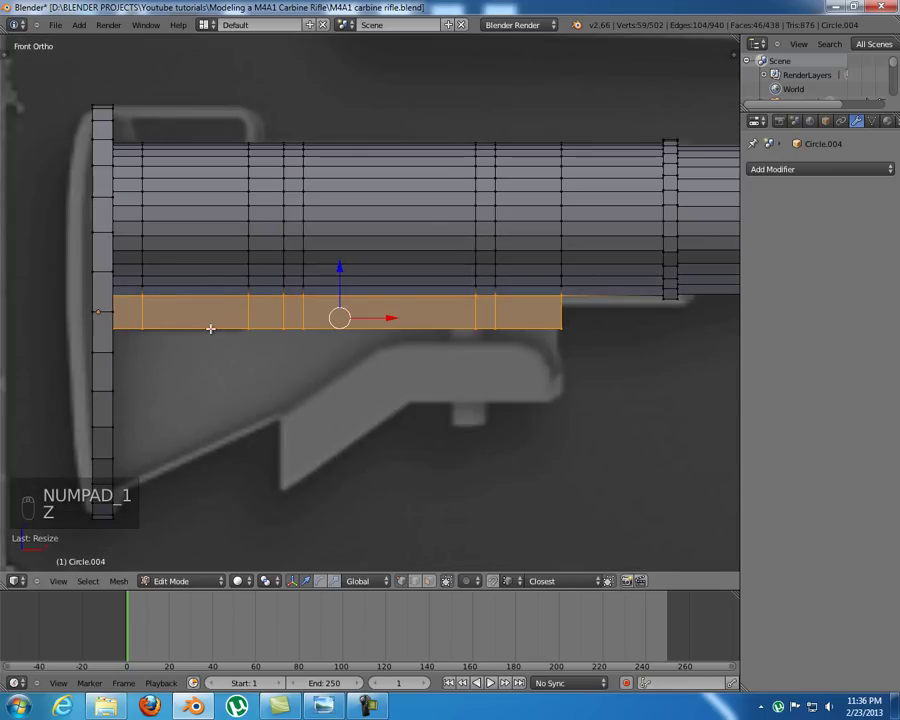
- Select the strip's bottom edge and extrude it further down, deepening the block toward one end
key("a")
key("z")
key("b")
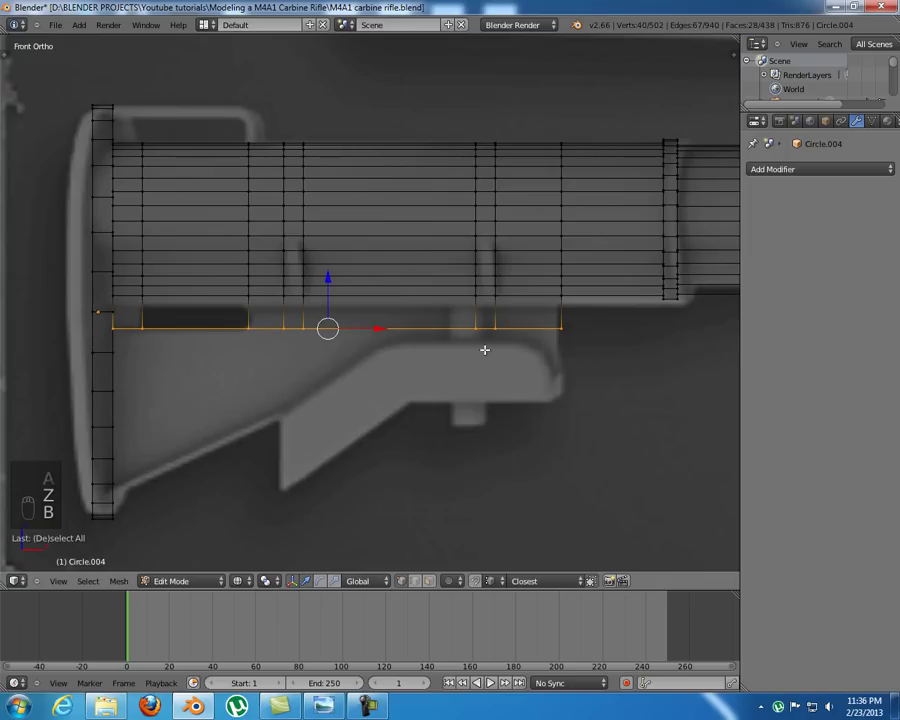
key("e")
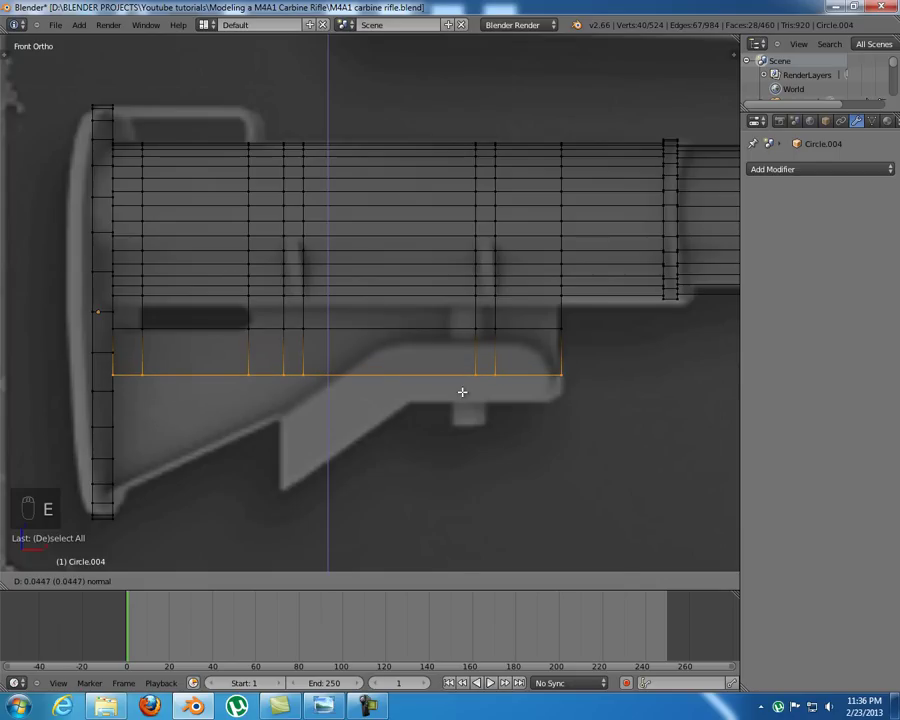
key("a")
key("ctrl+Tab")
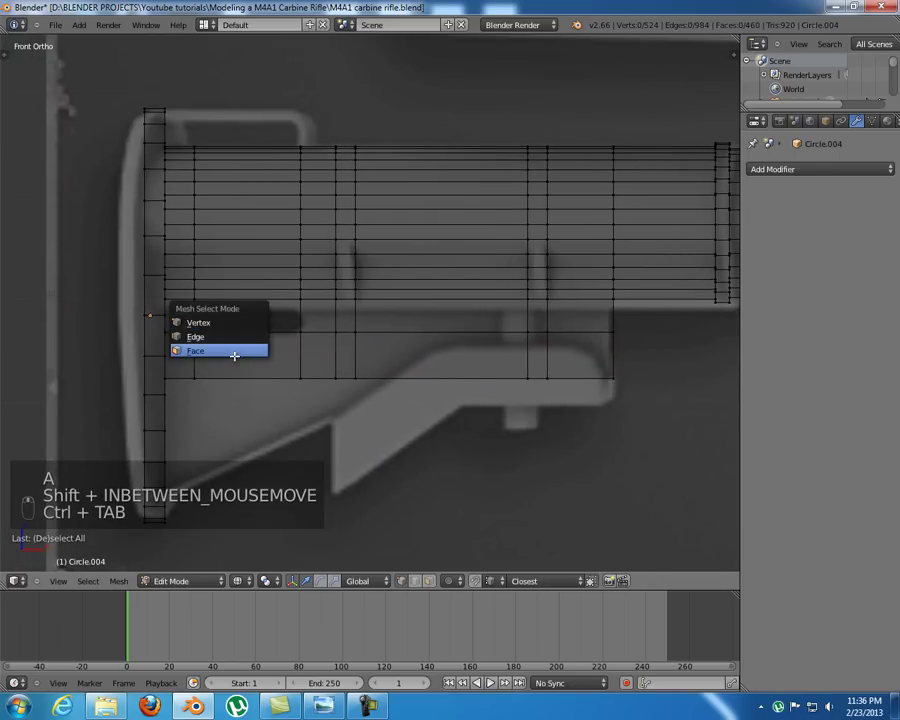
- Switch to face select and delete the rear face of the block to open a recess
key("z")
key("z")
key("b")
key("x")
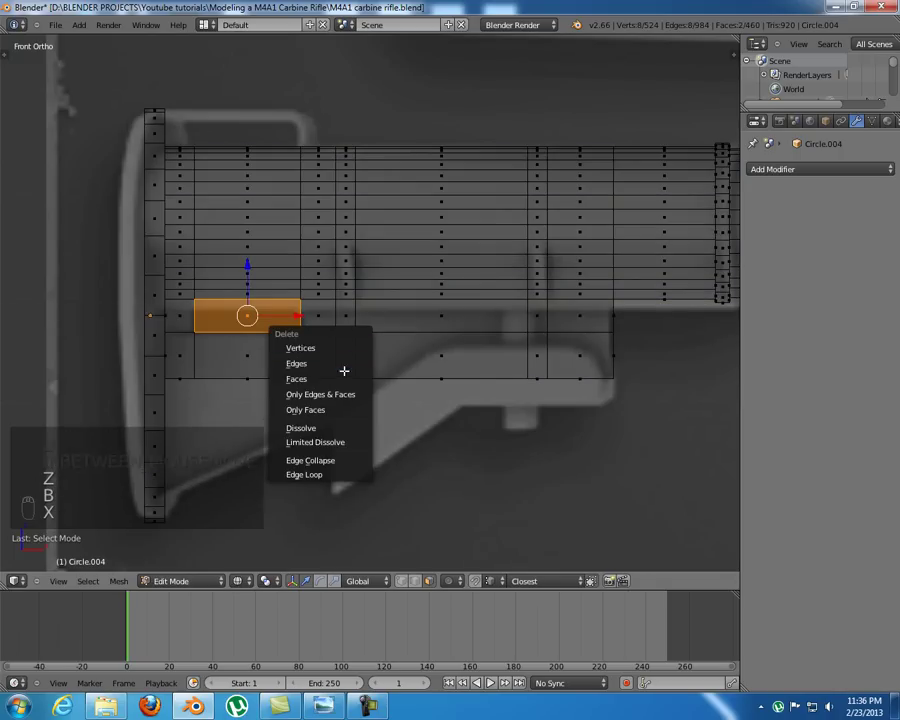
key("z")
key("ctrl+Tab")
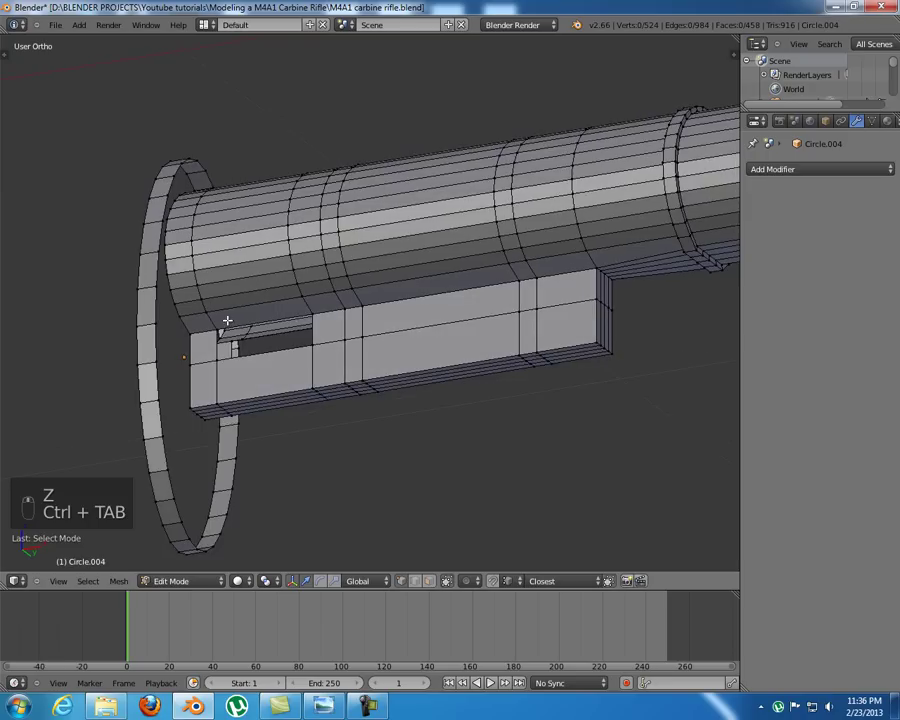
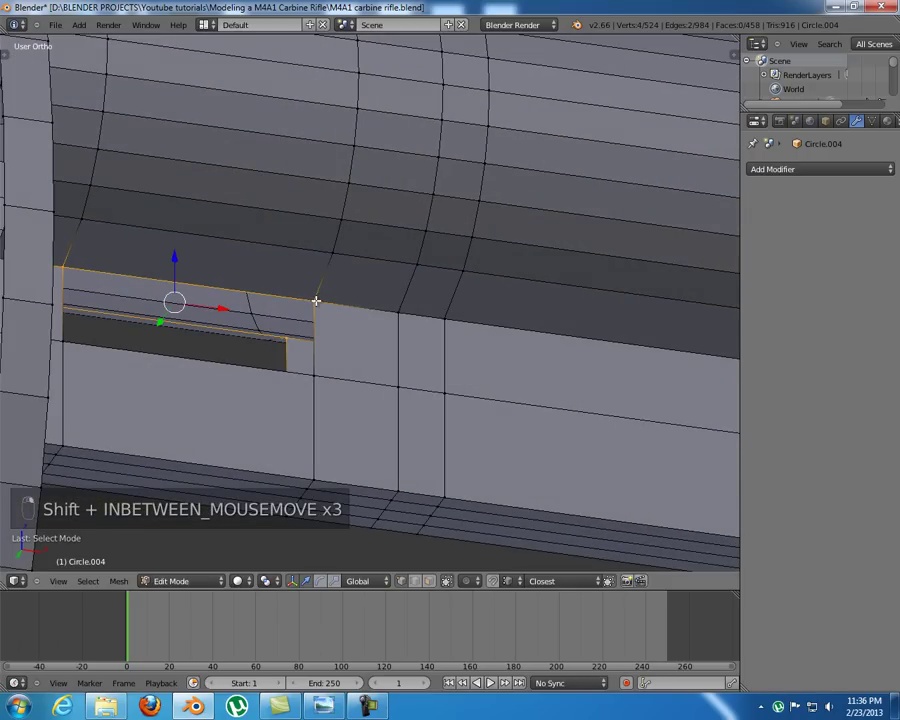
- Fill faces between edge pairs to close all four walls of the recess
key("f")
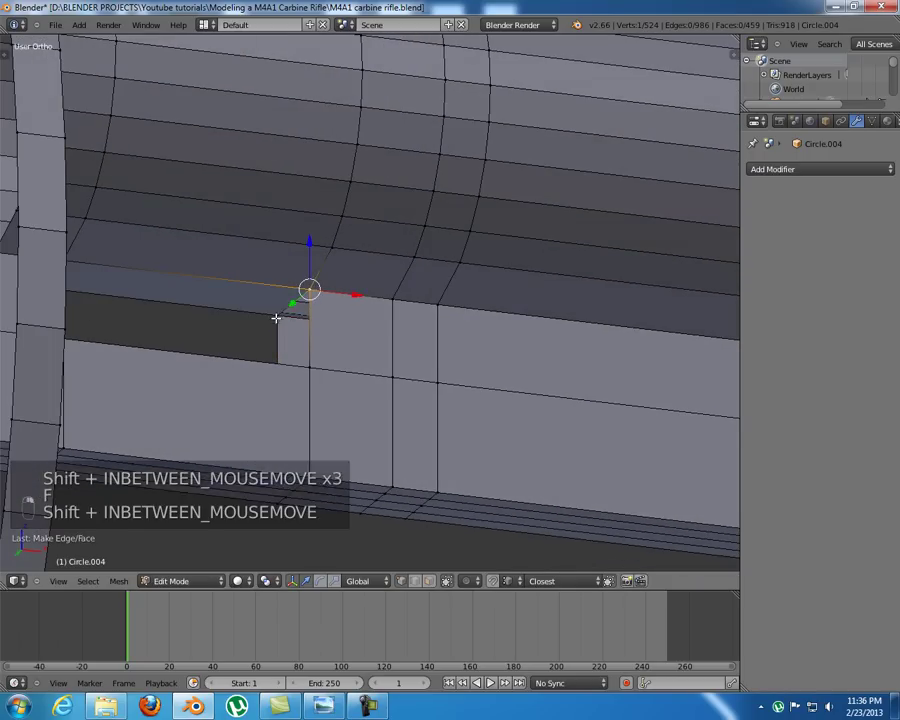
key("f")
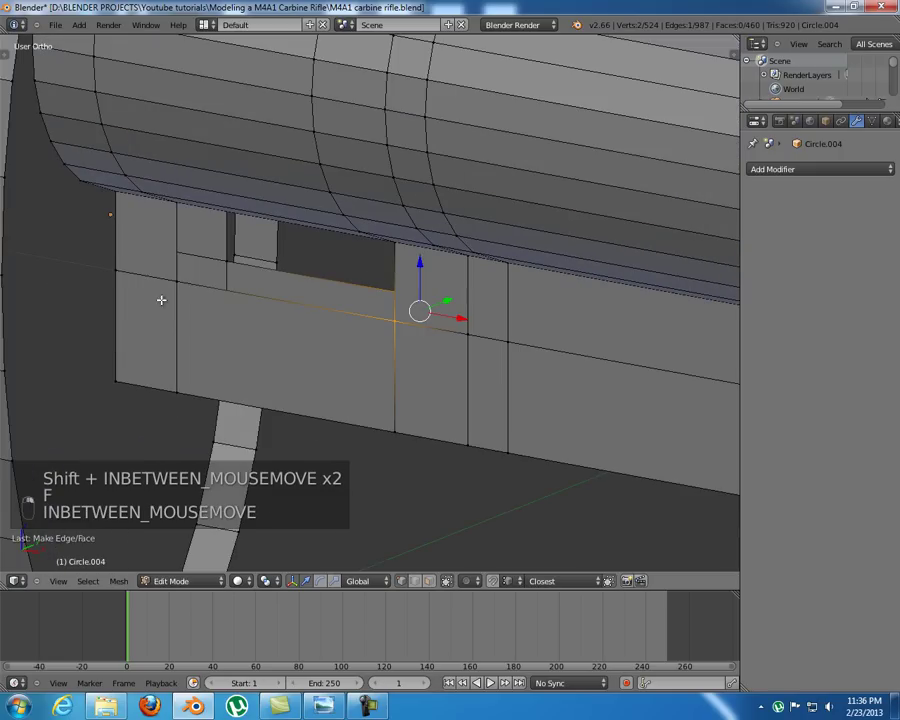
key("f")
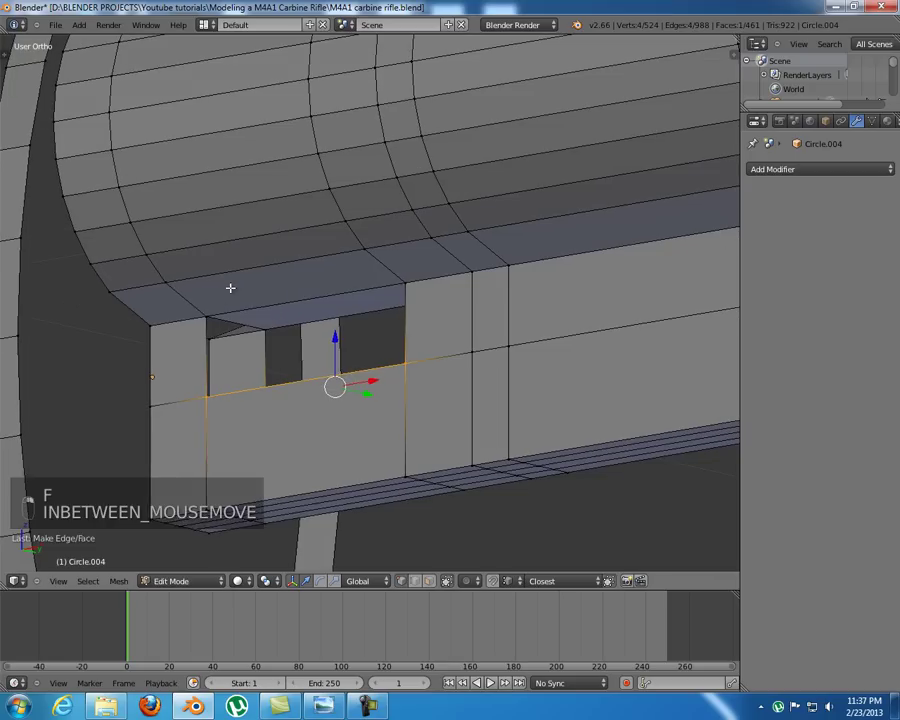
middle_click(234, 375)
key("f")
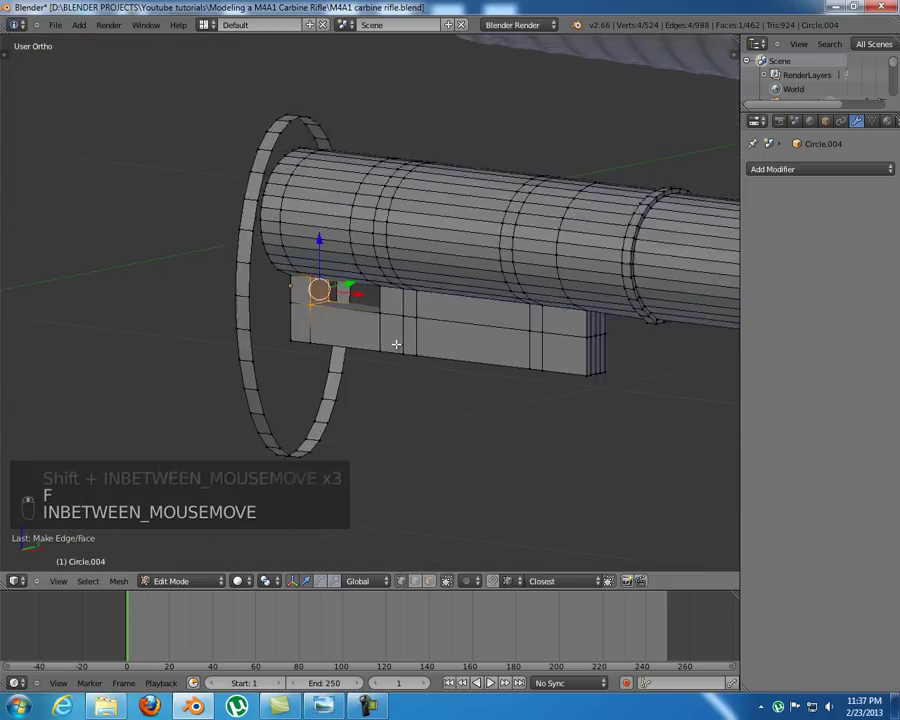
- In Front Ortho wireframe, move the block's bottom edges down, lowering the front section's bottom vertically
key("KP_1")
key("z")
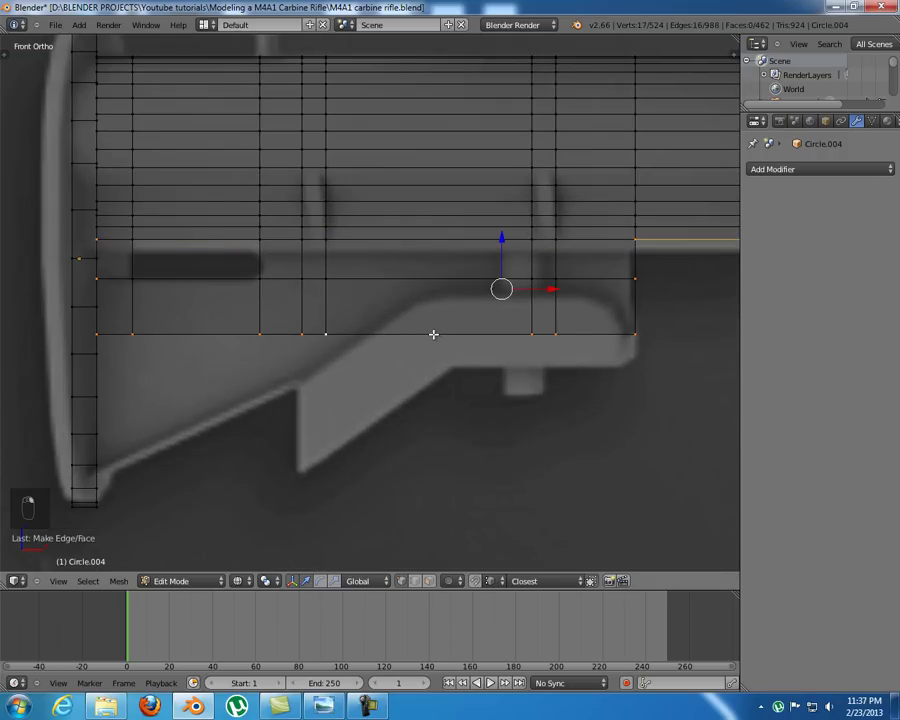
key("z")
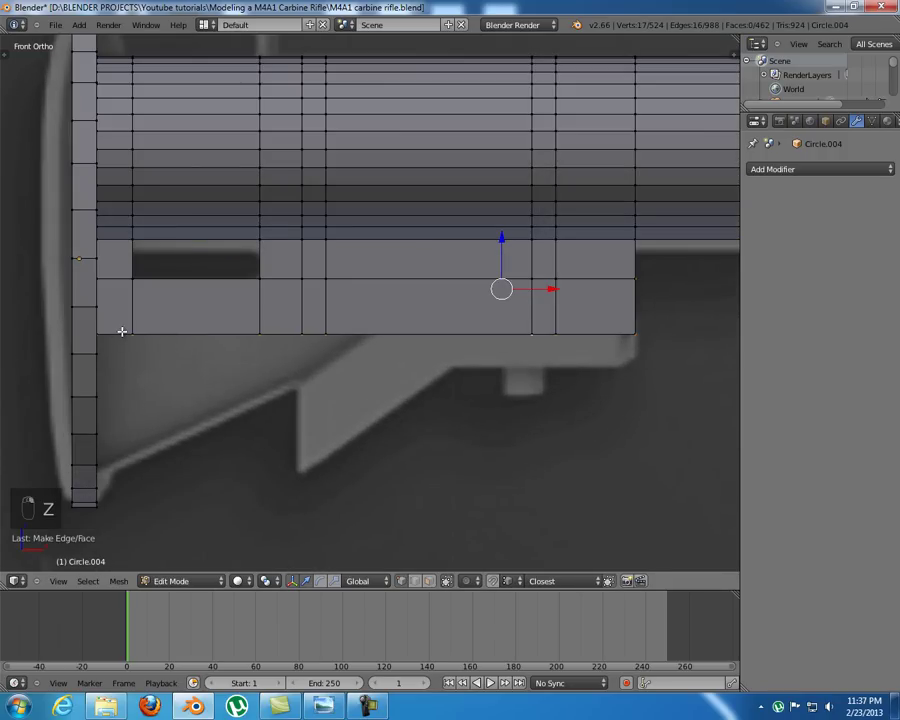
key("z")
key("a")
key("b")
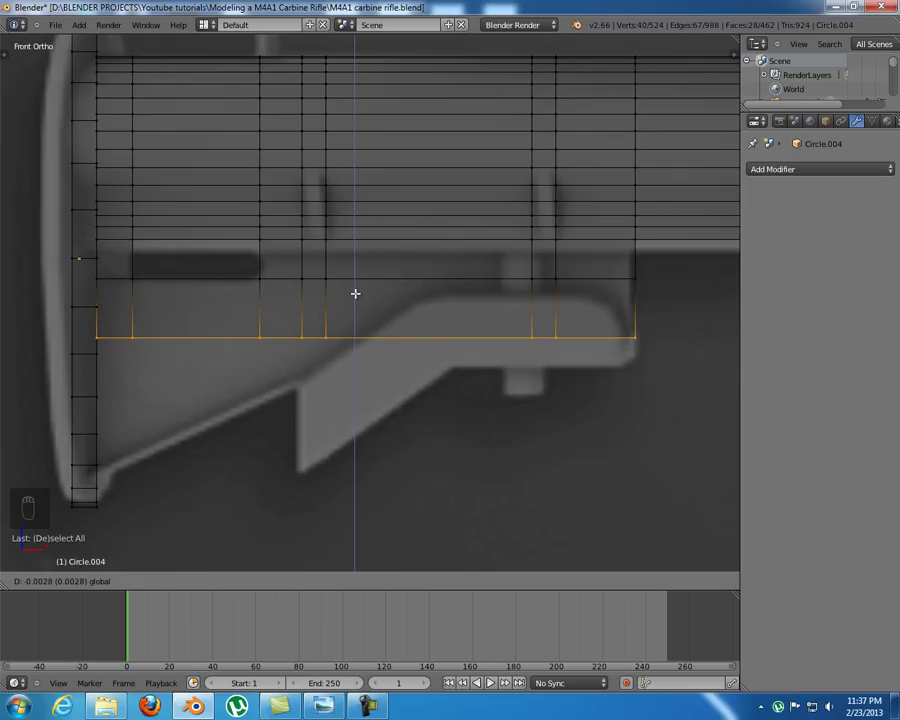
key("b")
key("b")
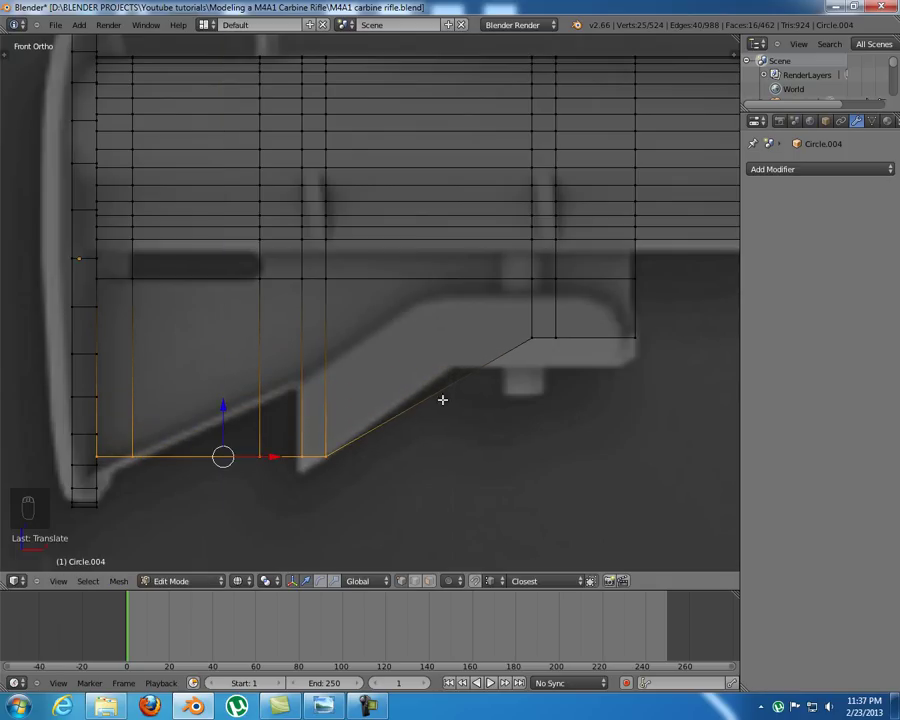
key("a")
key("b")
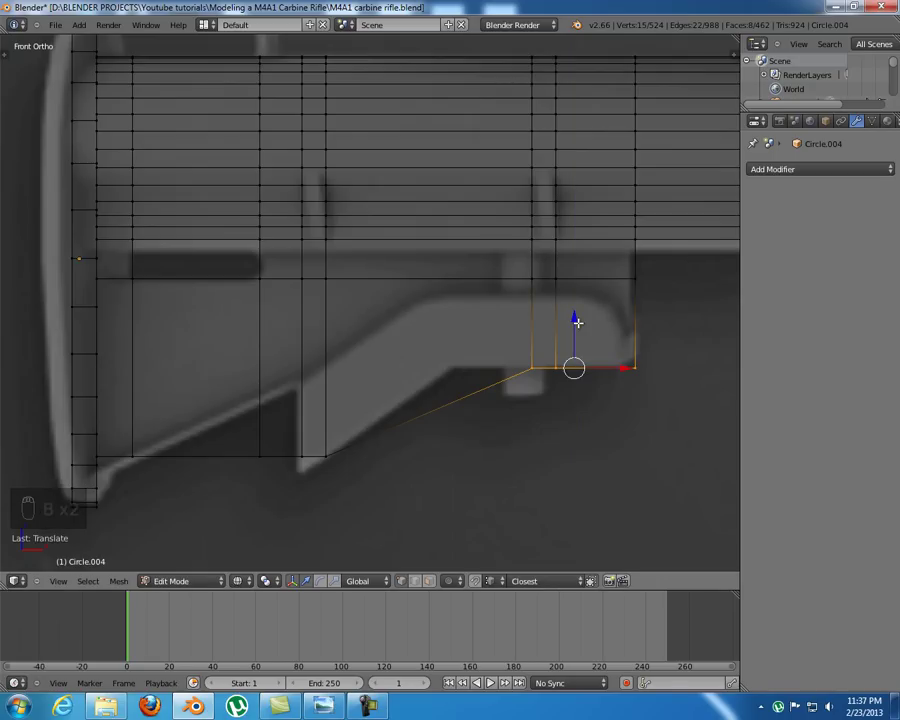
- Add a vertical edge loop through the tube and block and slide it to match the reference
key("ctrl+r")
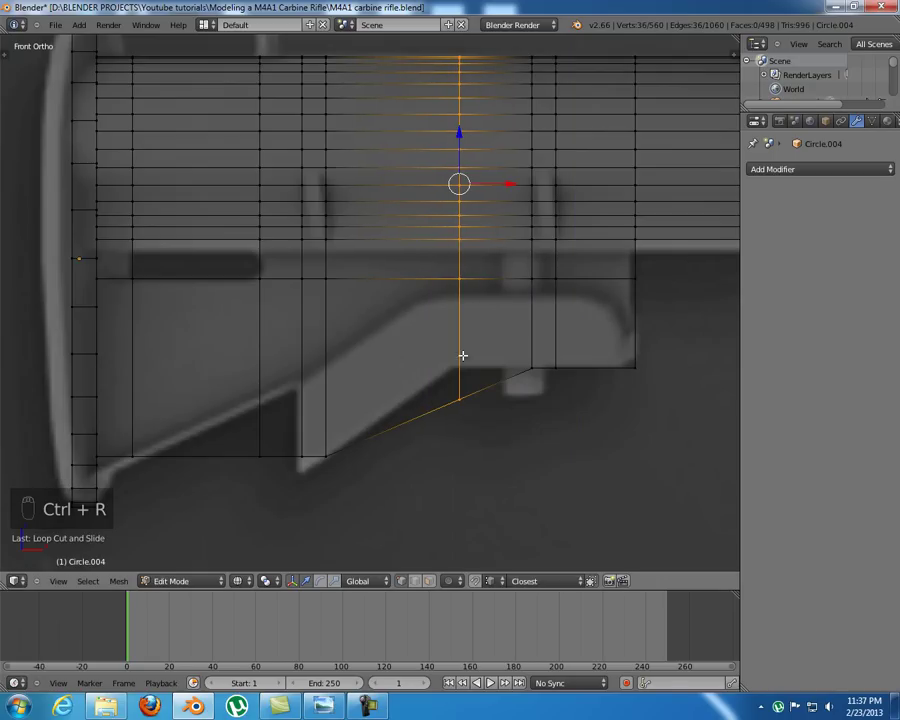
key("a")
key("b")
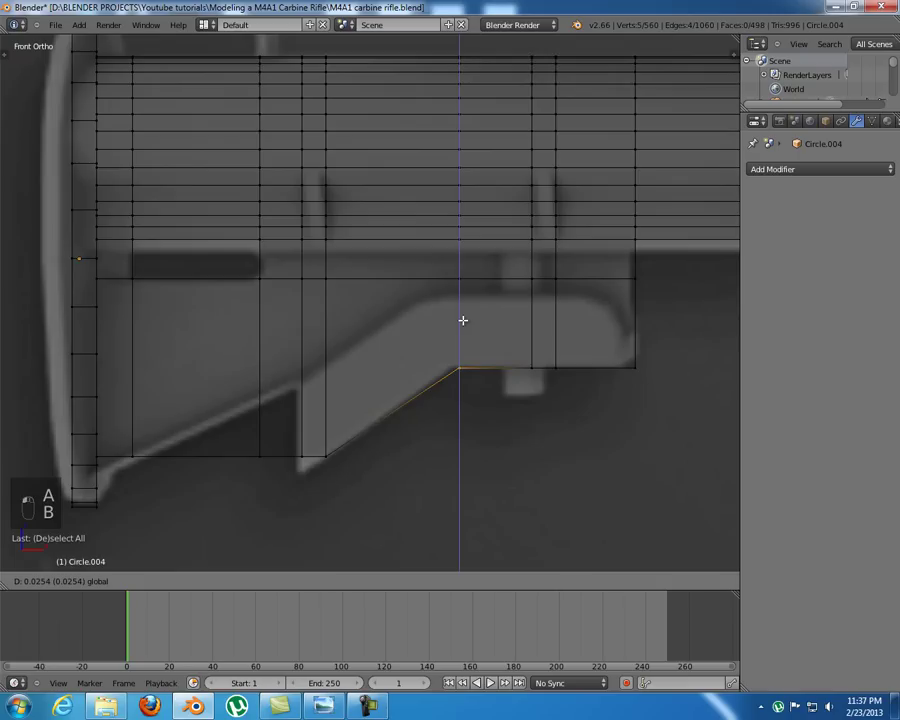
key("a")
key("b")
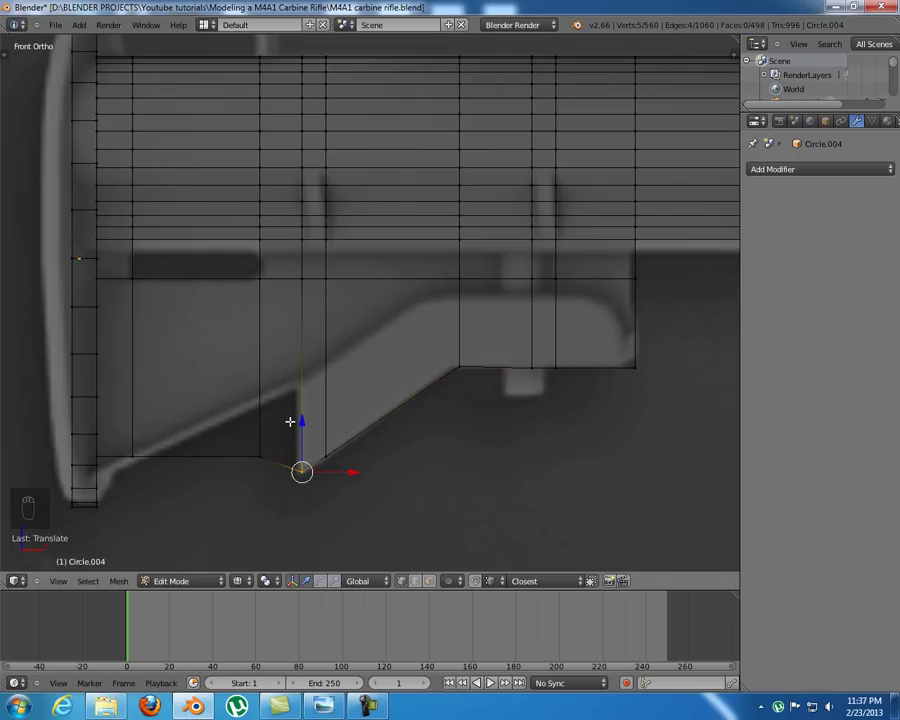
key("a")
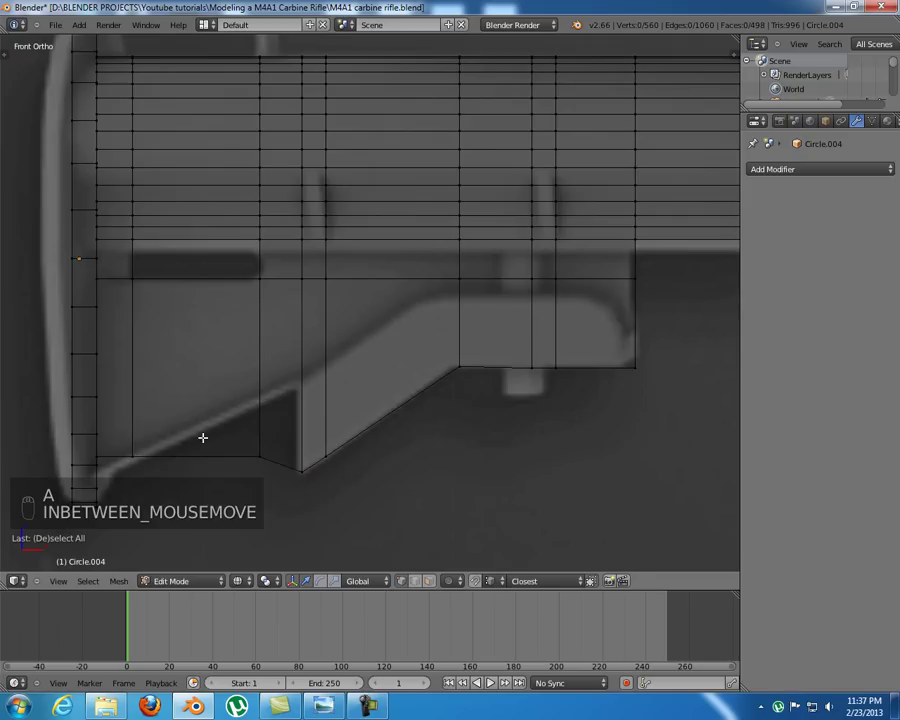
key("b")
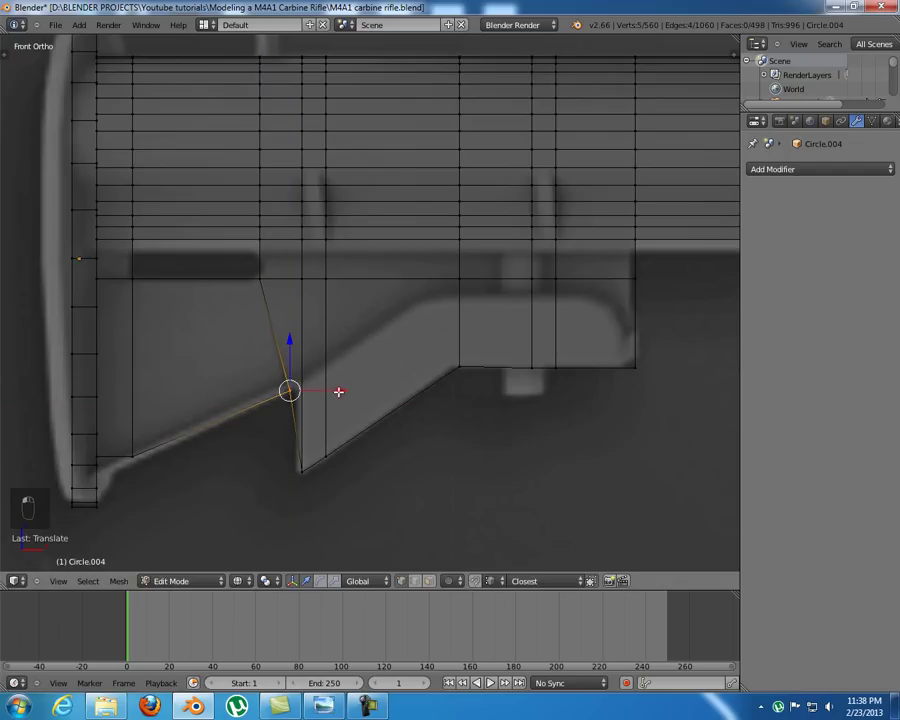
left_click_drag(295, 395, 392, 394)
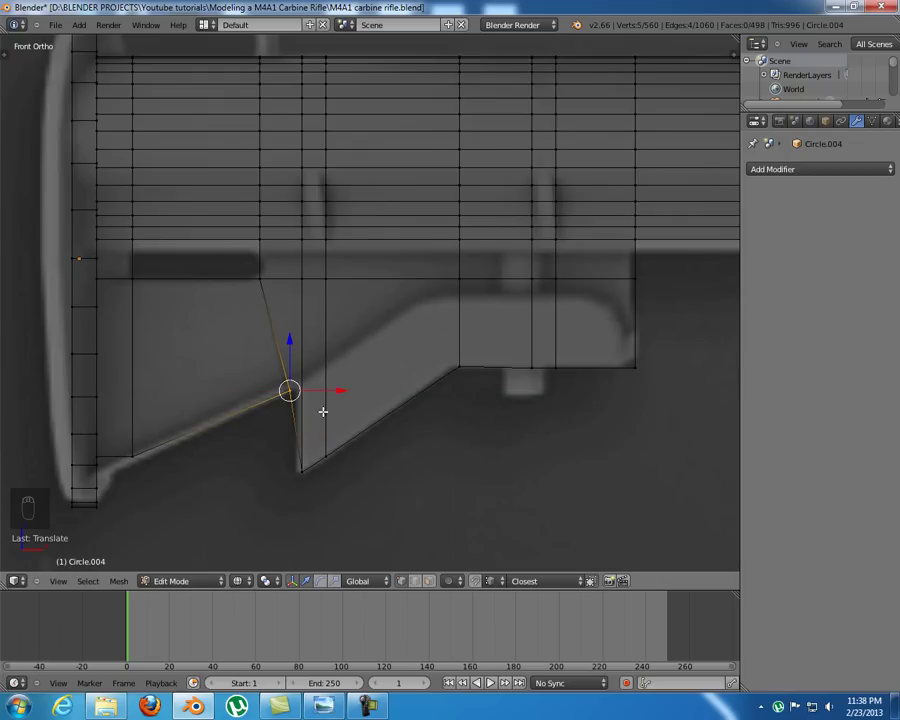
left_click_drag(334, 387, 294, 398)
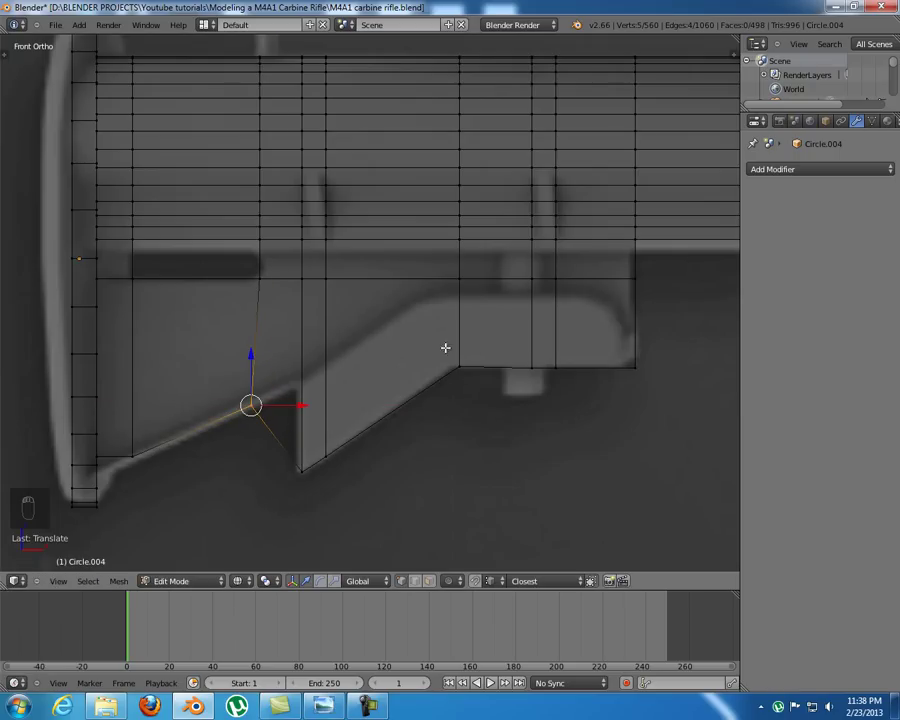
key("a")
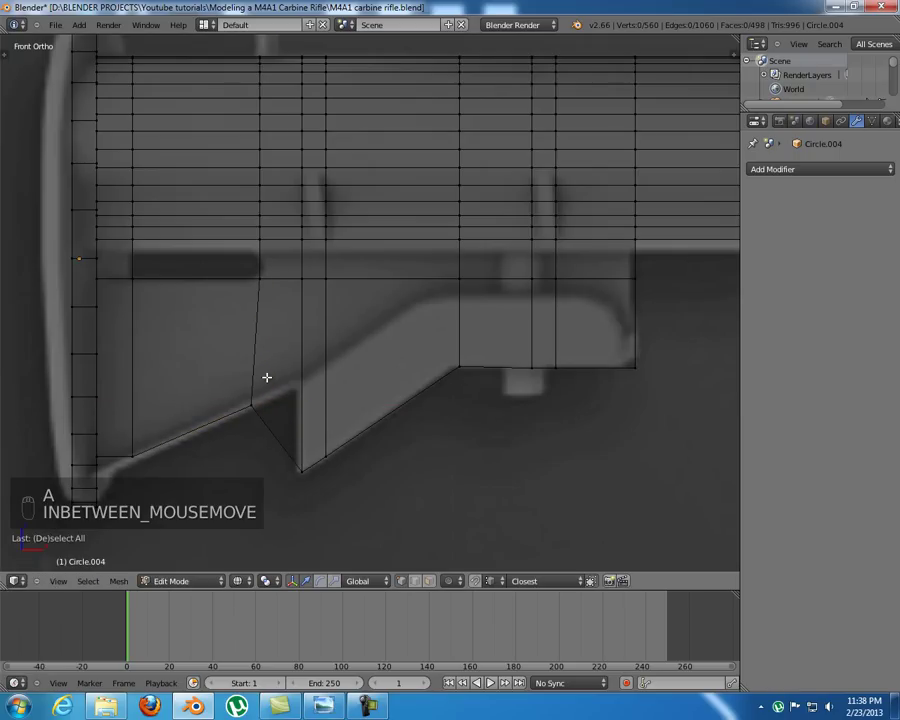
key("b")
key("b")
key("x")
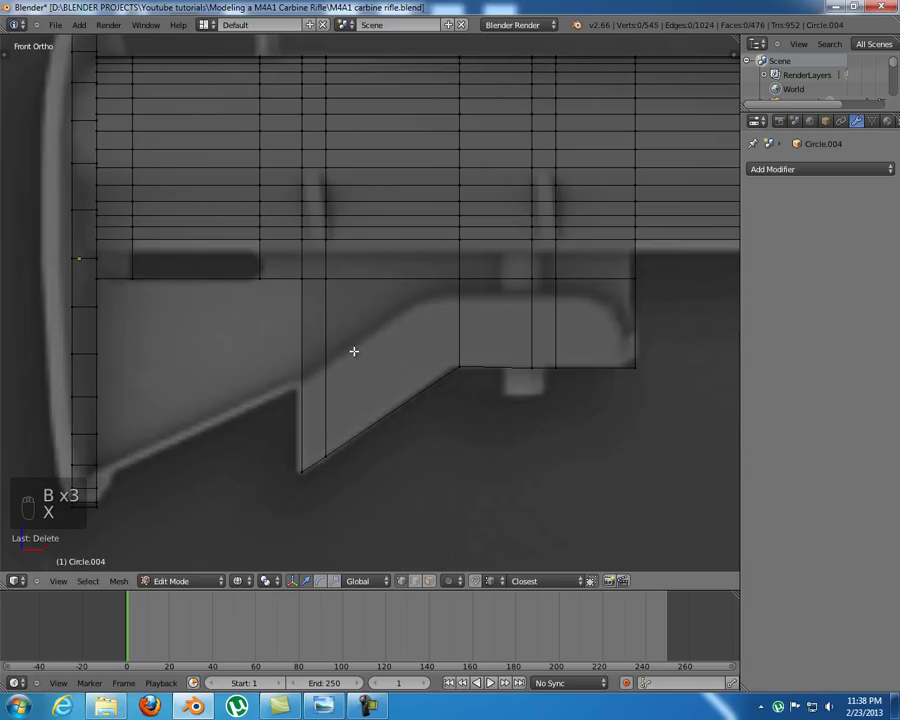
key("b")
key("z")
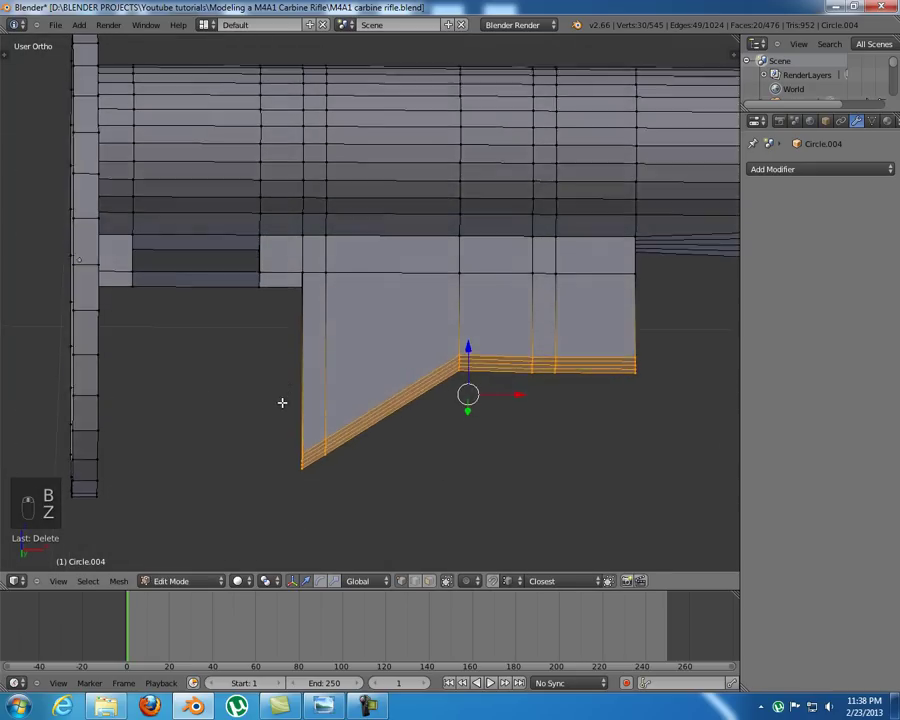
key("KP_1")
key("z")
key("x")
key("z")
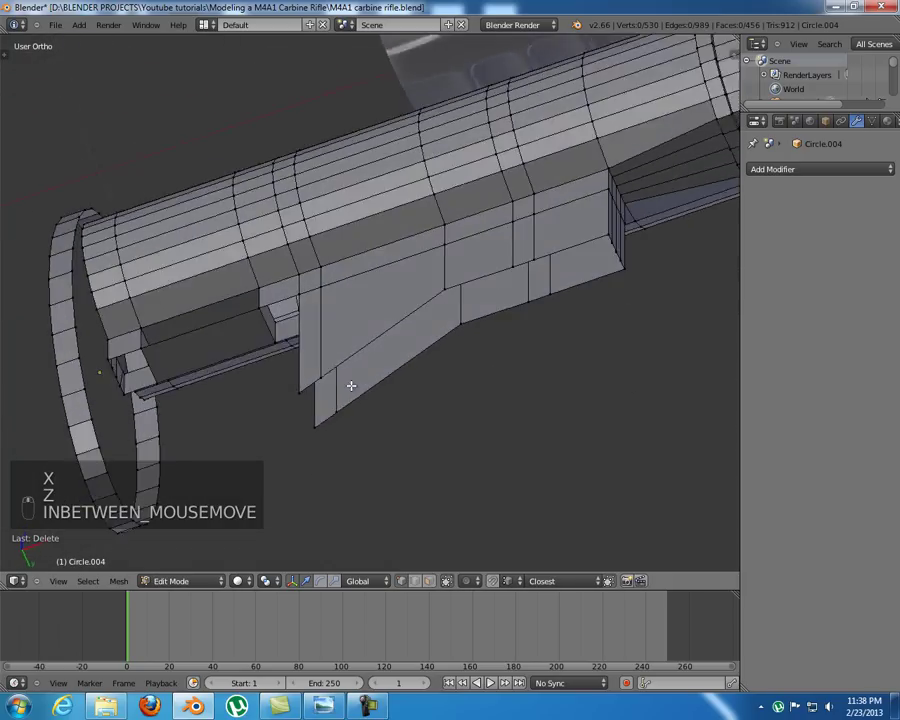
key("KP_1")
key("z")
key("b")
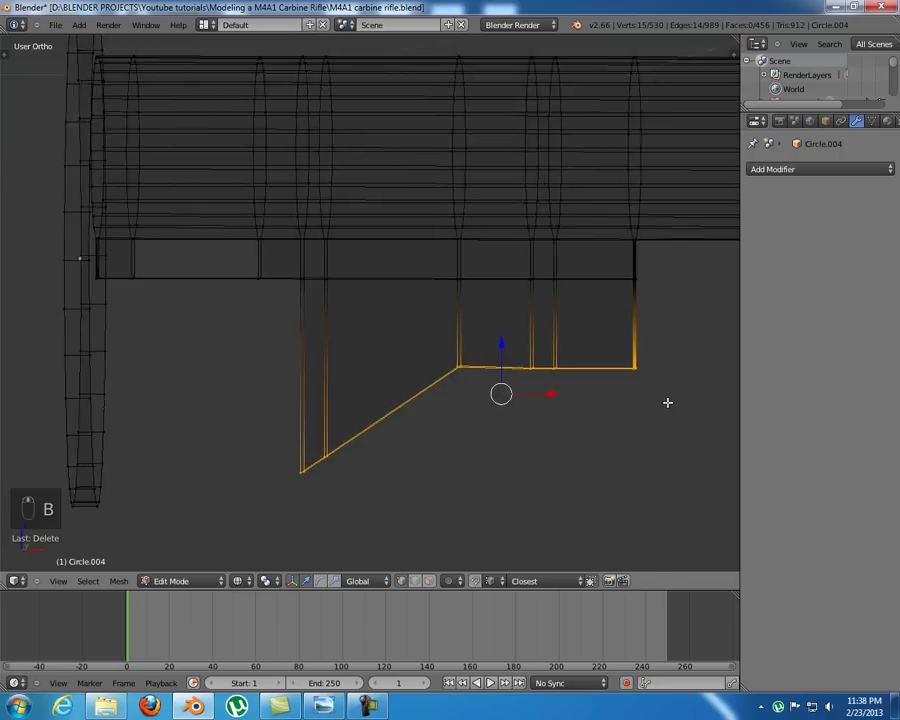
key("ctrl+Tab")
- Delete the end faces of the lower block beneath the buttstock tube
key("z")
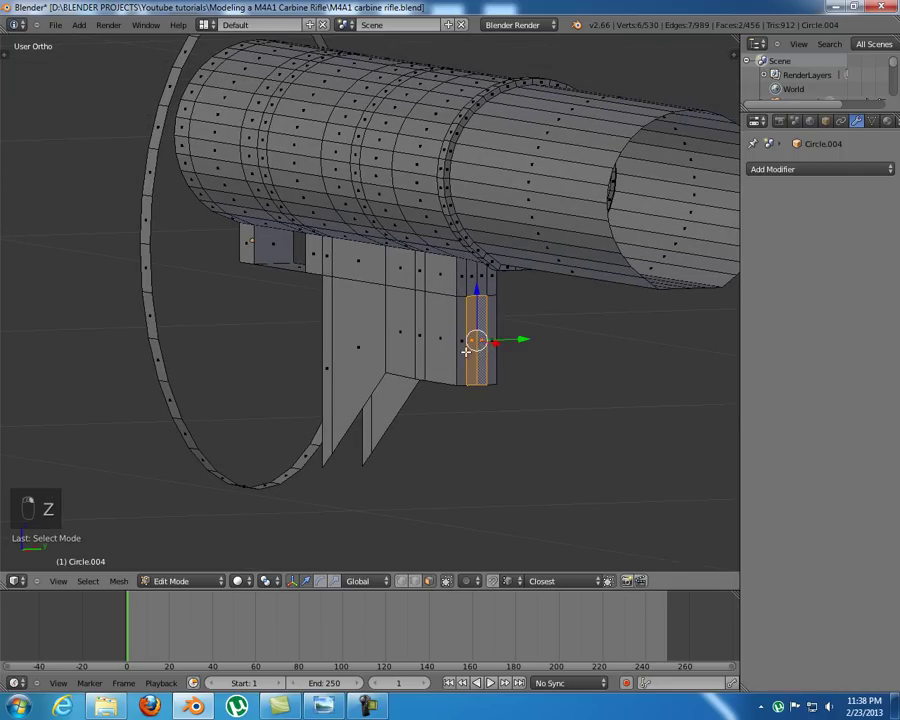
key("x")
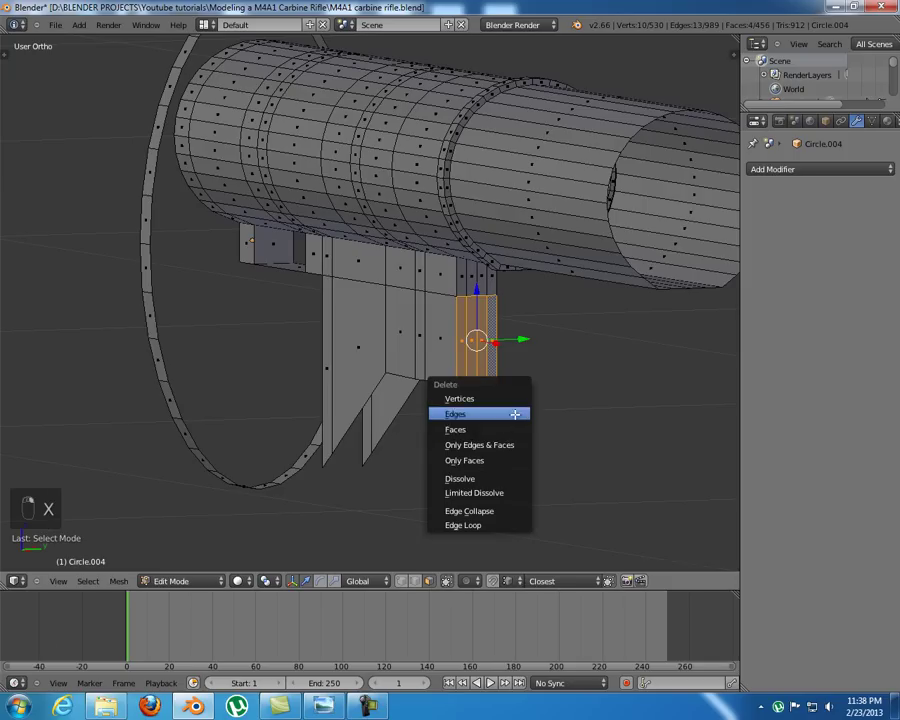
key("ctrl+Tab")
key("KP_1")
- Extrude the block's bottom edges into new walls and widen them along Y in side view
key("z")
key("b")
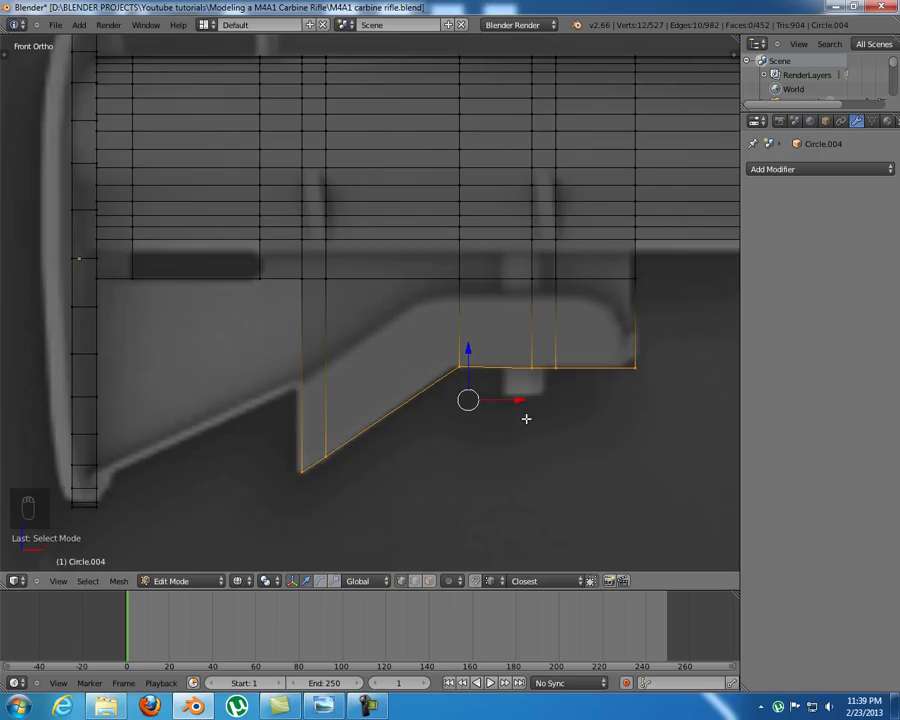
key("e")
key("KP_3")
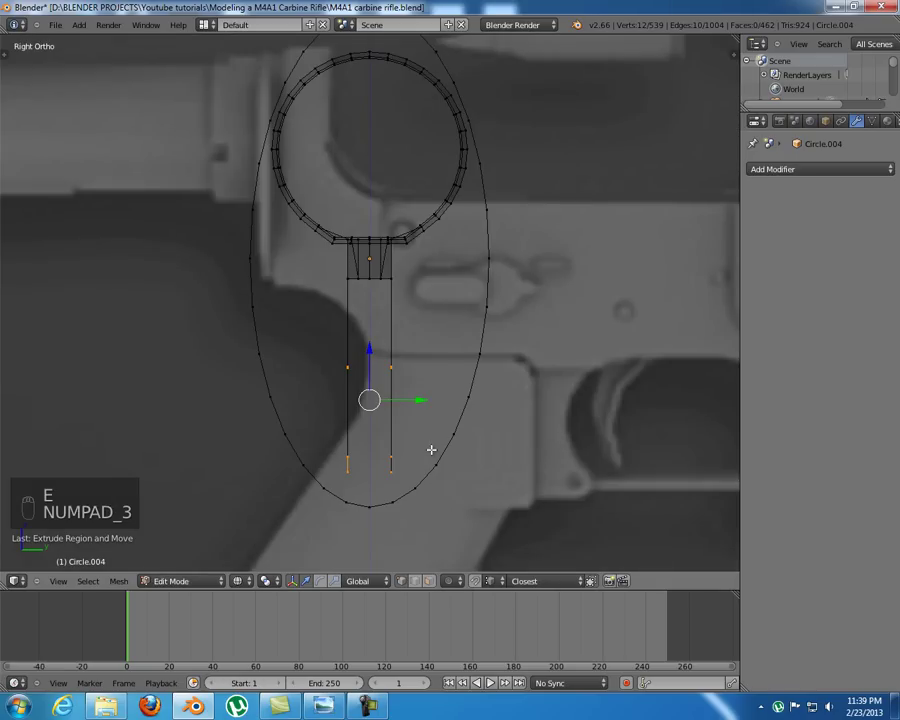
key("s")
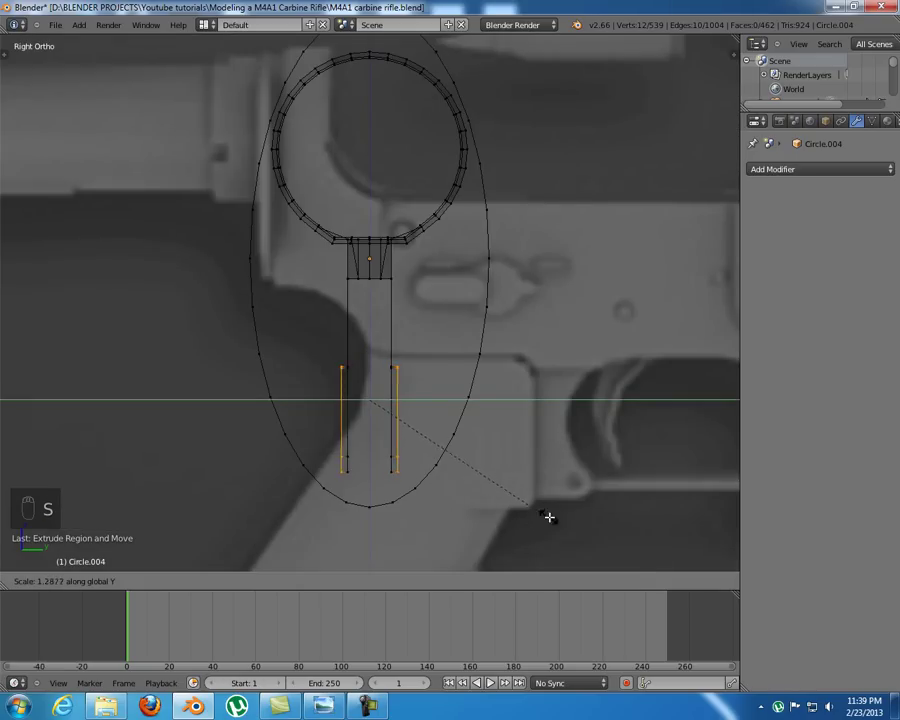
key("z")
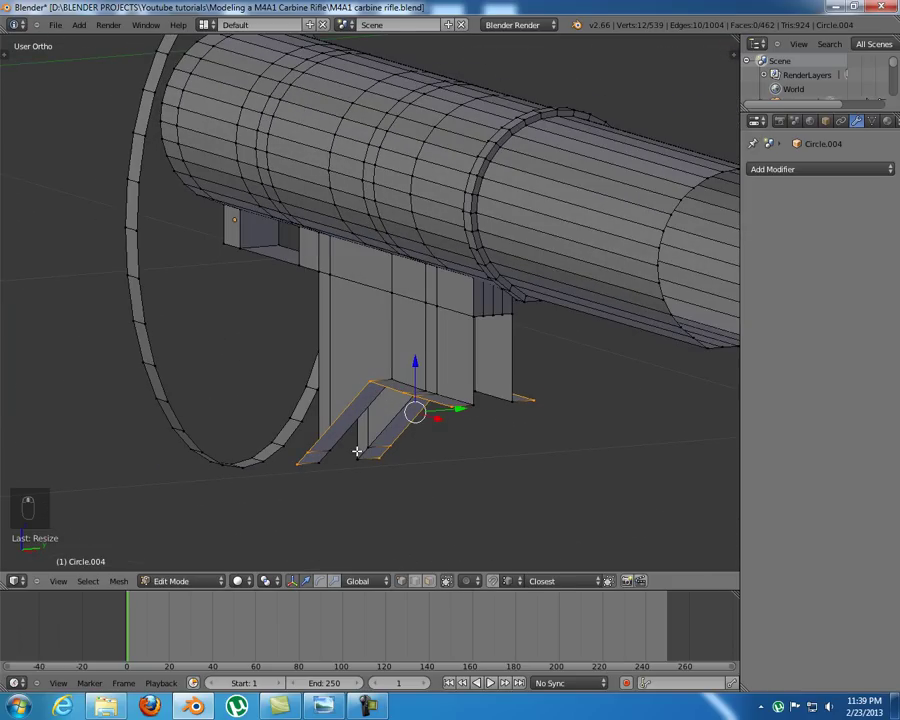
- Refine the wall width once more, then extrude the bottom edges upward into a new section
key("KP_1")
key("z")
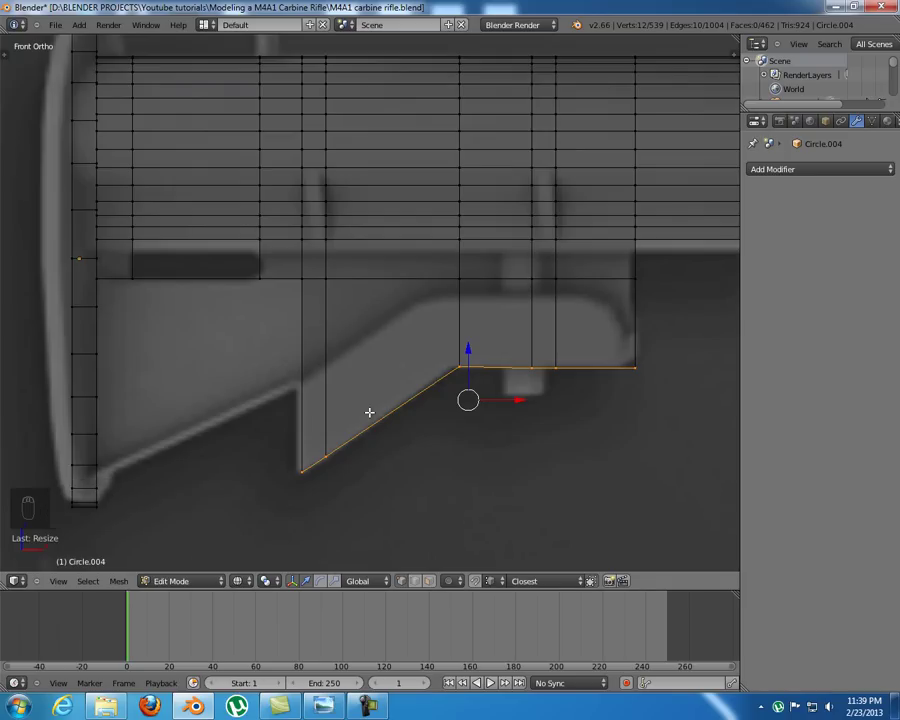
key("KP_3")
key("s")
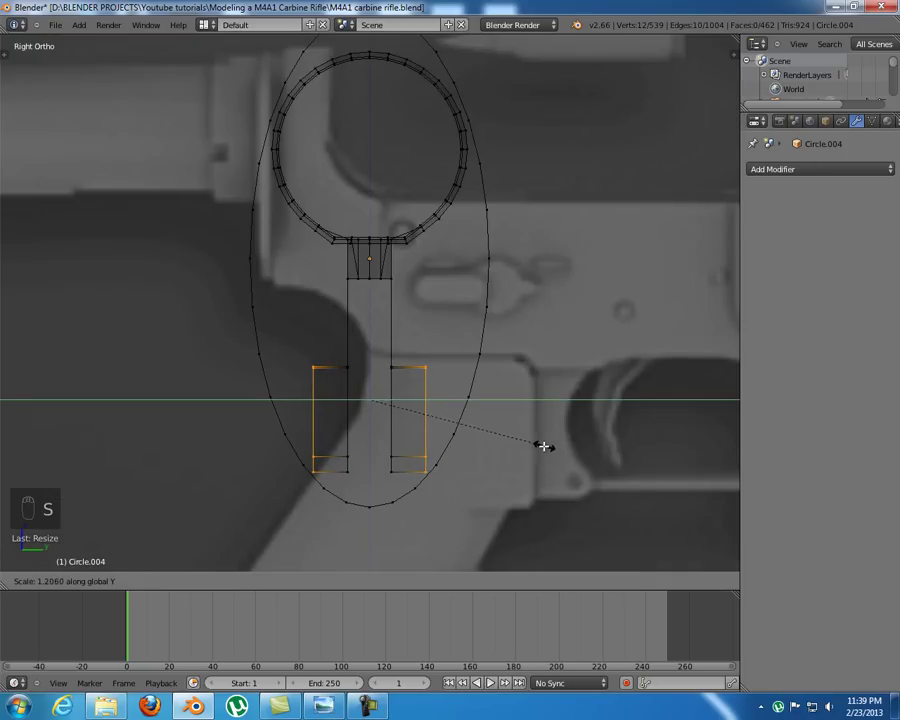
key("z")
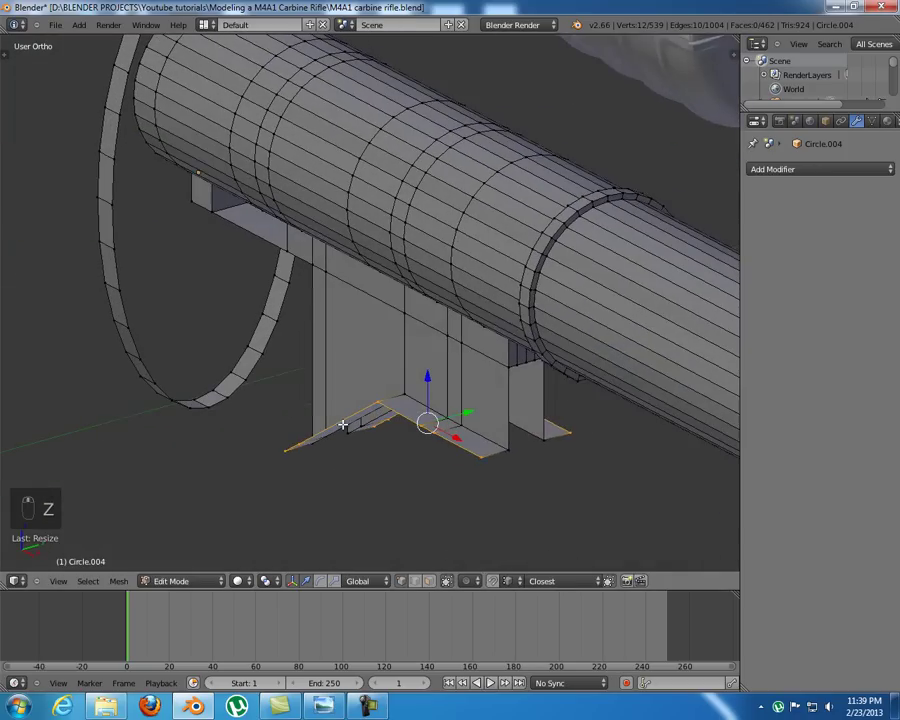
key("KP_1")
key("z")
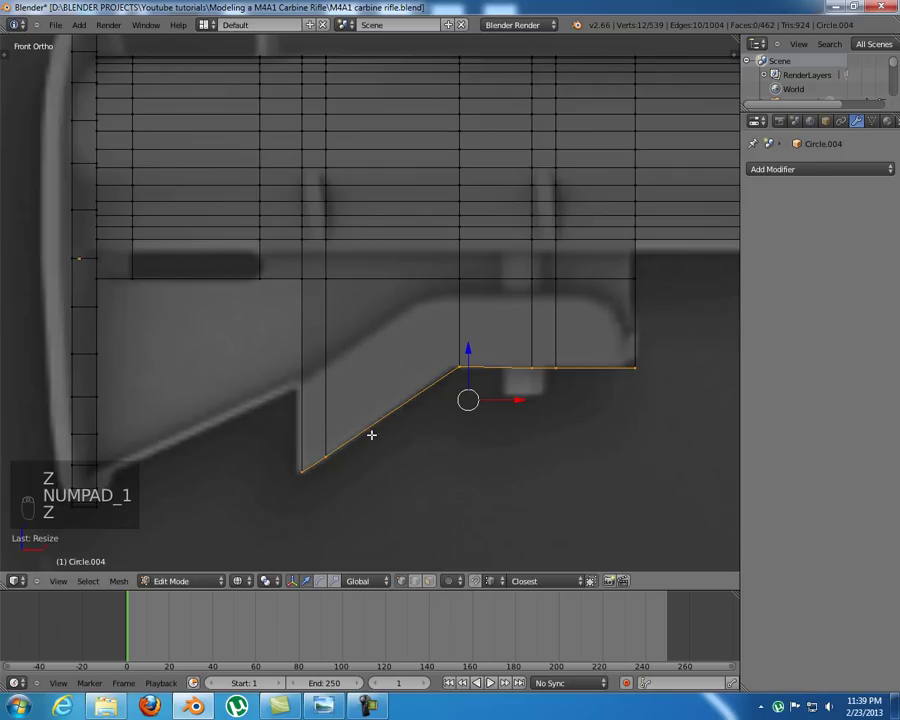
key("e")
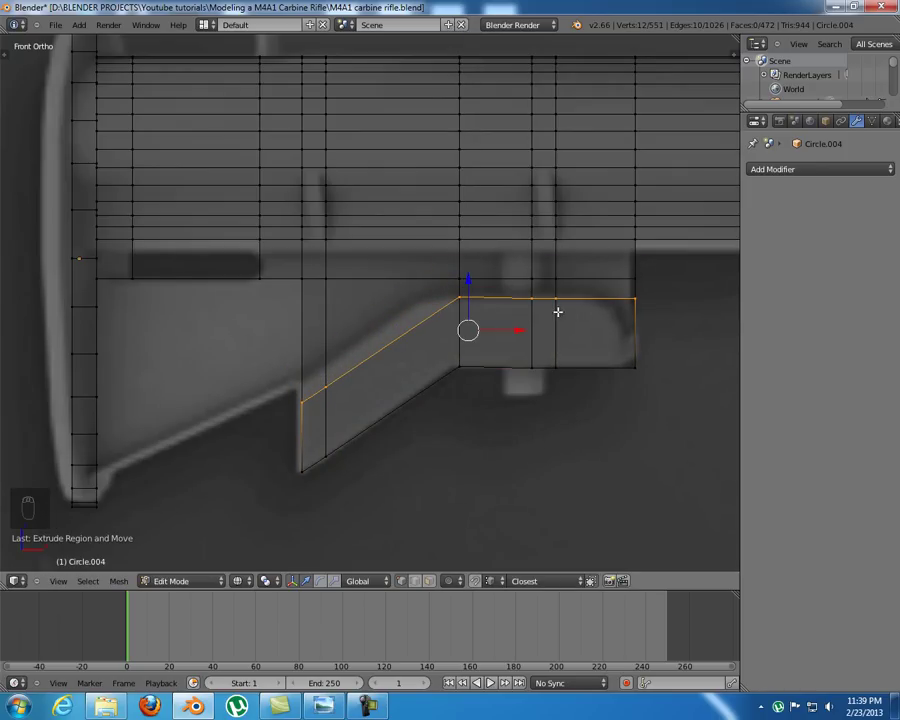
- Move the new section's end vertices to form an angled slope matching the reference
key("b")
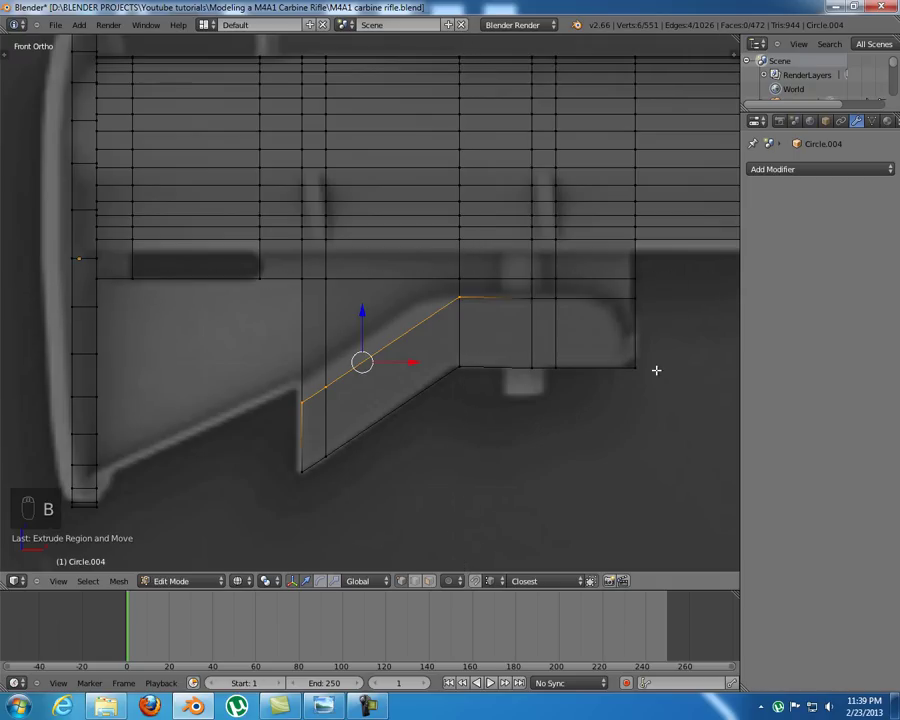
left_click_drag(360, 310, 365, 313)
key("b")
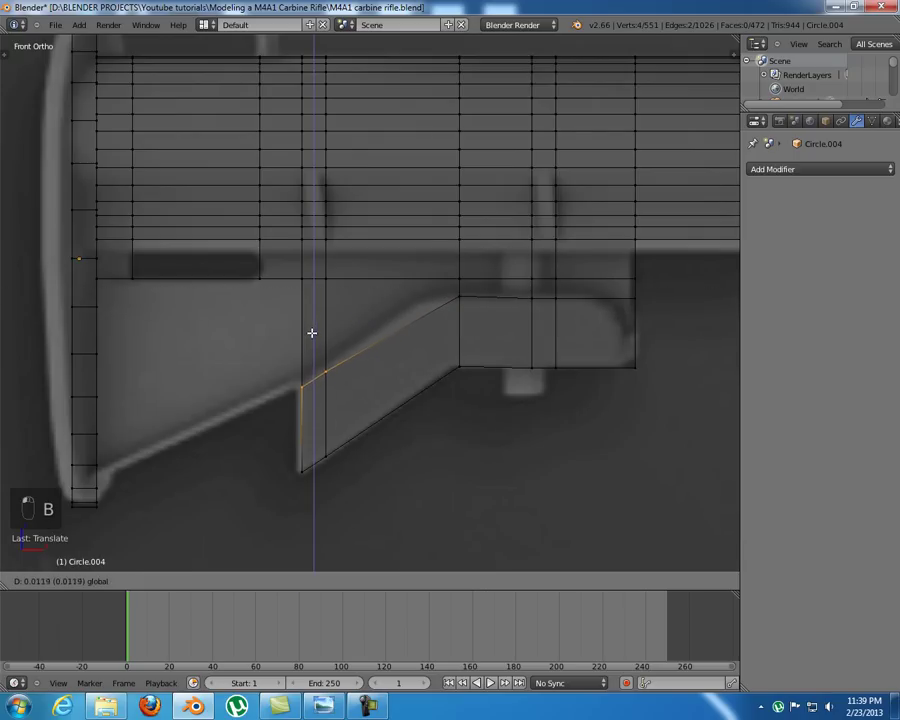
key("a")
key("b")
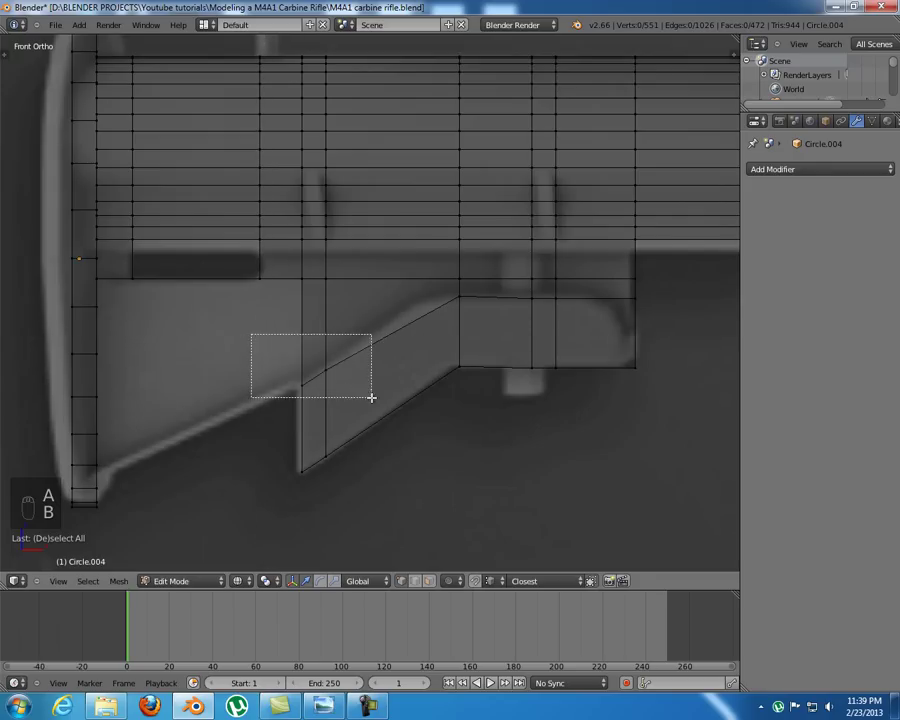
key("b")
key("b")
key("a")
- Extrude the section's top edges to start the groove's inner walls
key("b")
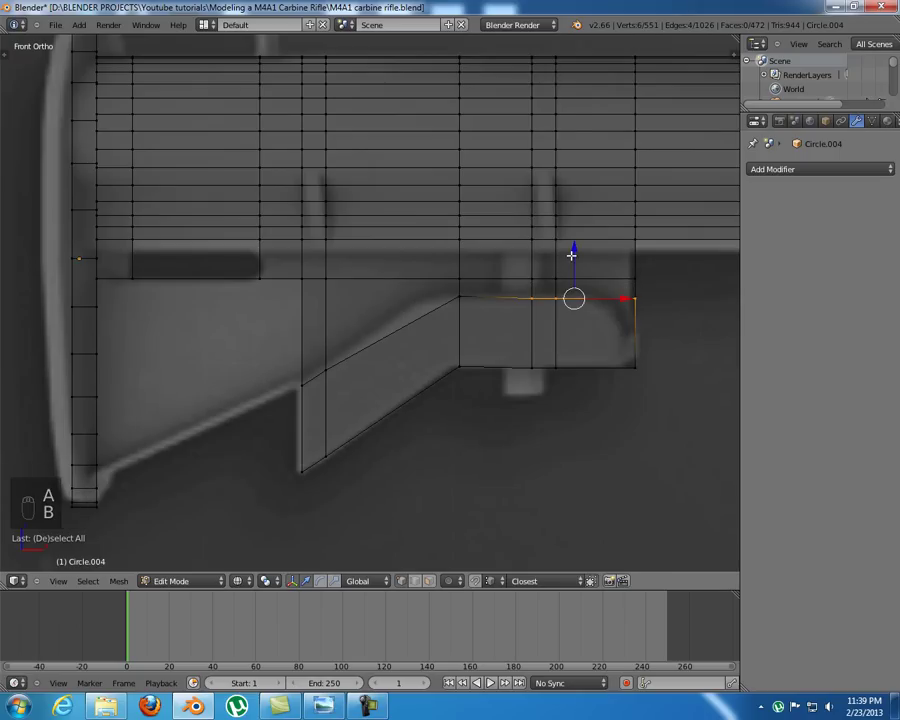
key("b")
key("b")
key("z")
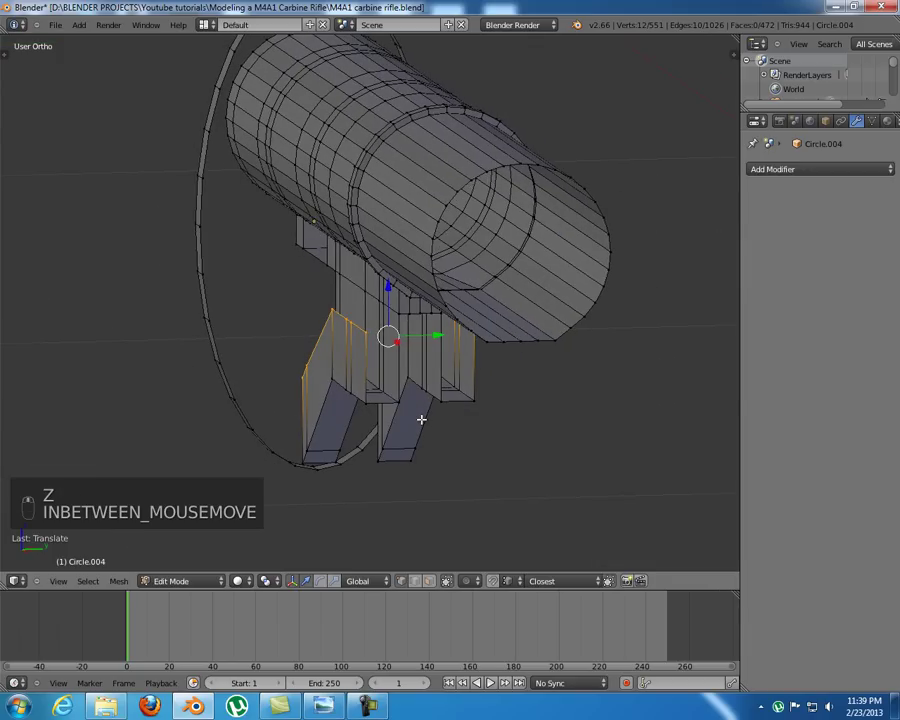
key("e")
key("KP_1")
- Scale the extruded top edges inward to narrow the gap, then view the groove underside
key("KP_3")
key("s")
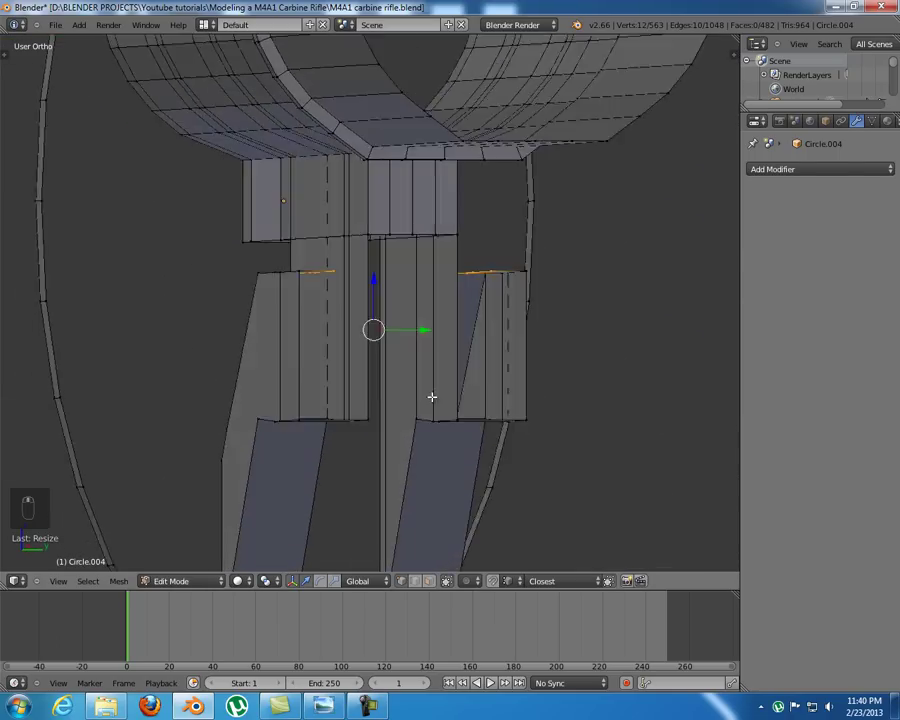
left_click_drag(460, 414, 518, 379)
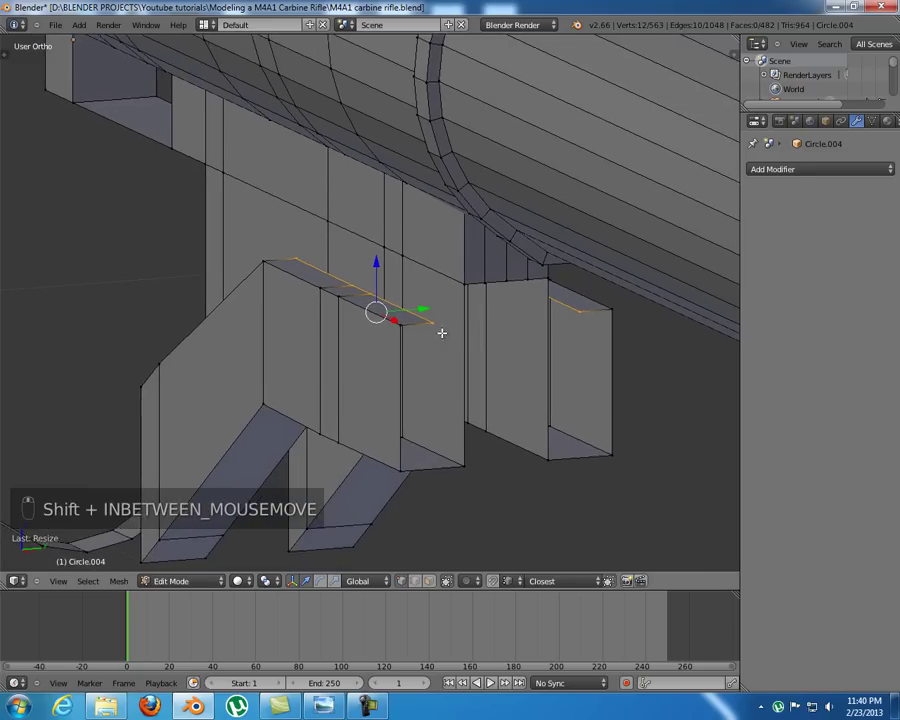
key("e")
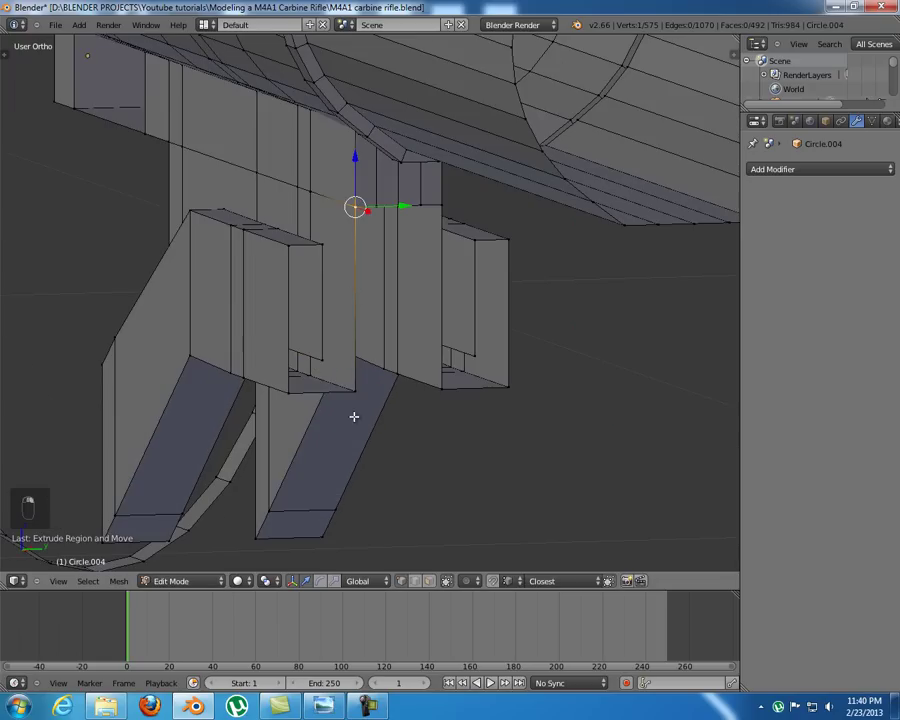
- Split the wall edge with extra vertices and fill faces across the open groove wall
key("w")
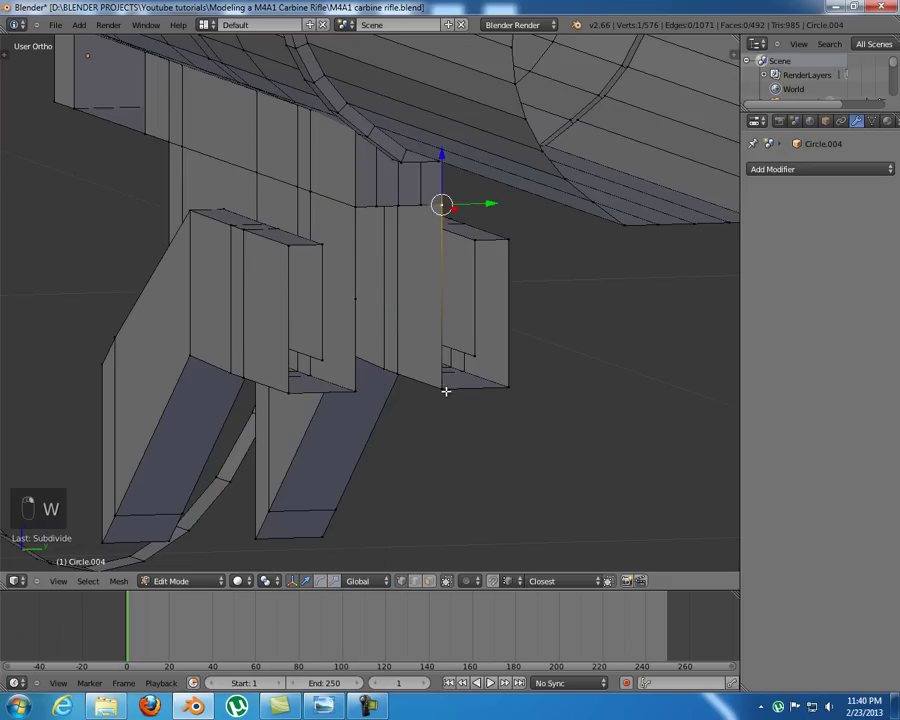
key("w")
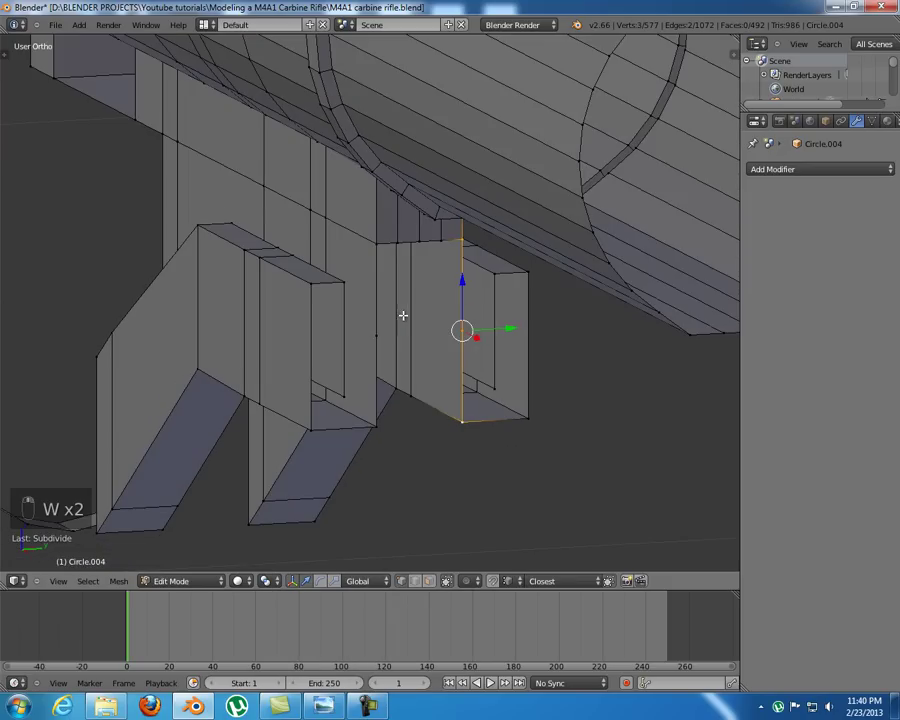
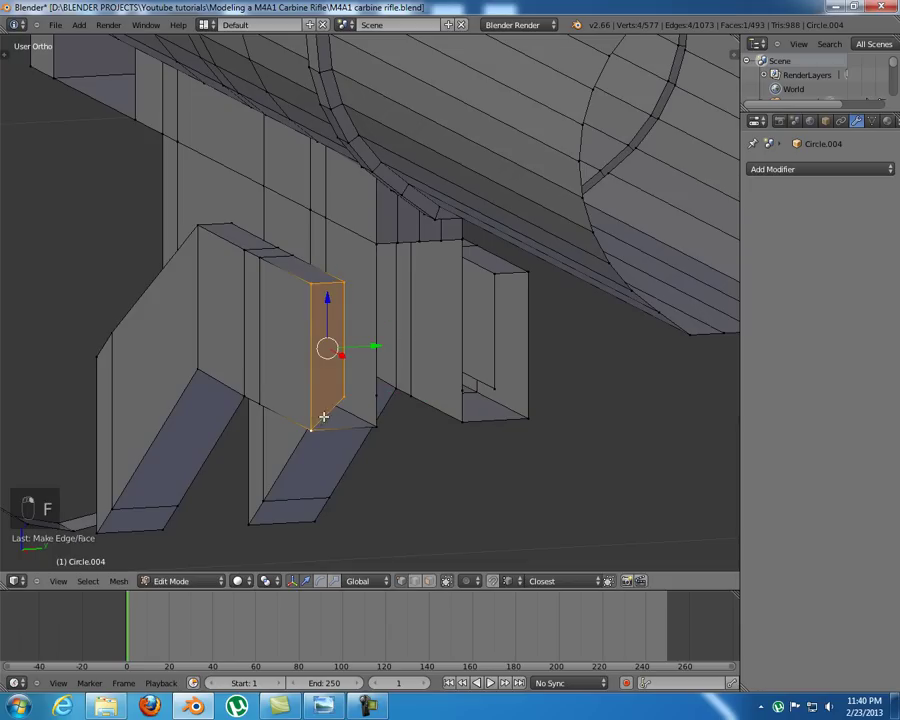
key("f")
key("a")
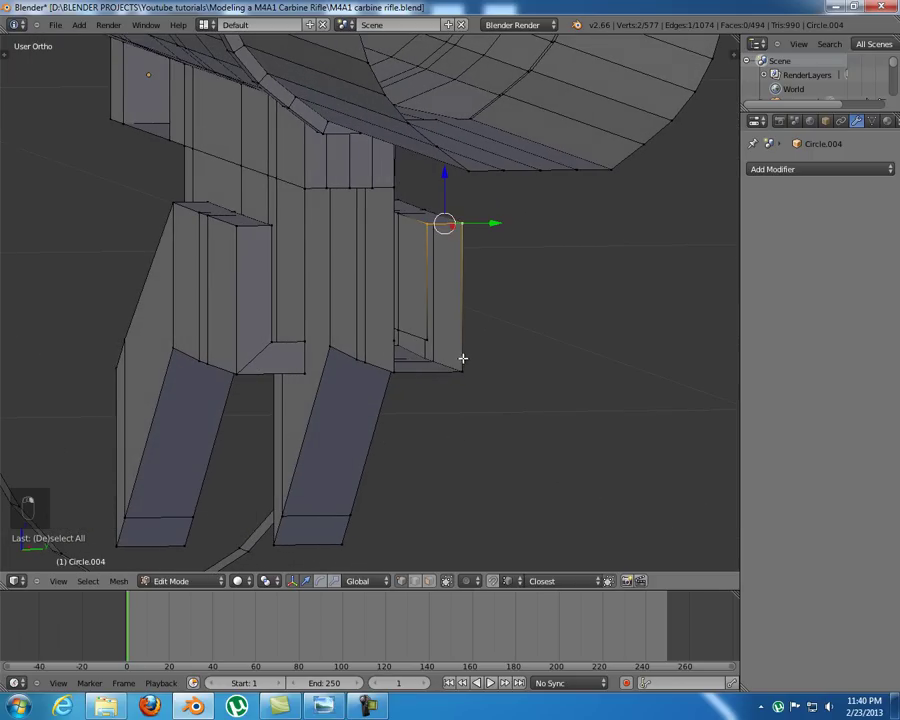
key("f")
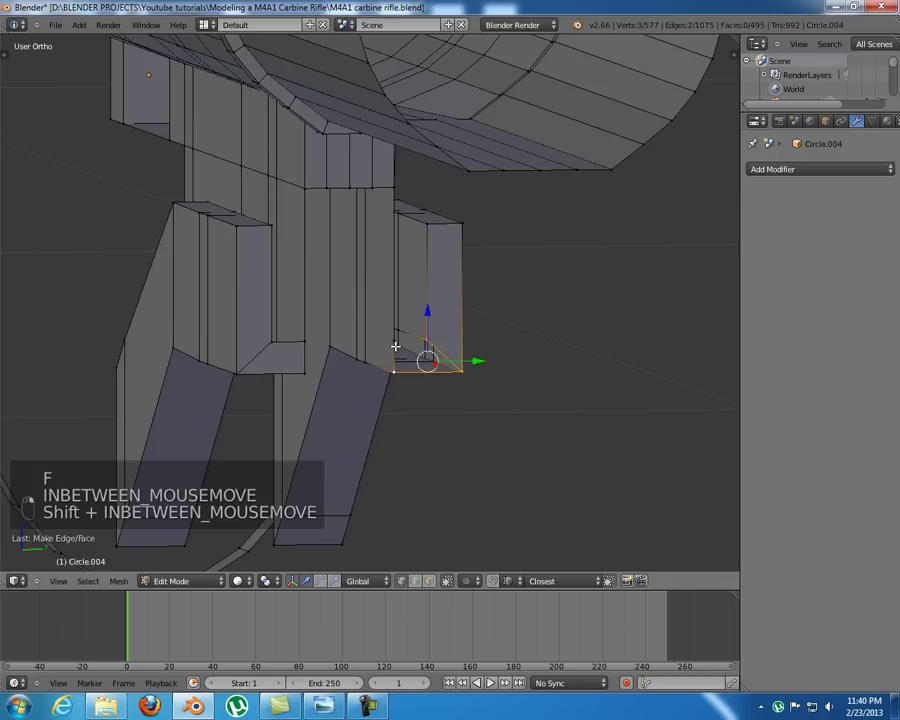
key("f")
key("ctrl+z")
- Fill the sloped-end and side faces, undo a stray vertex, and add a vertical loop cut through the inner wall
key("f")
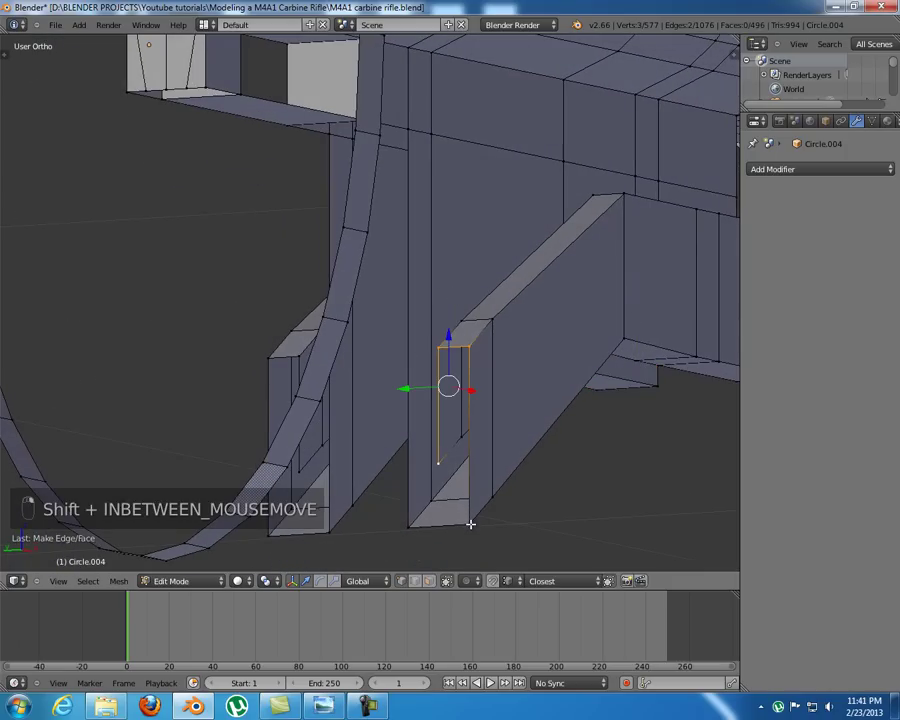
key("f")
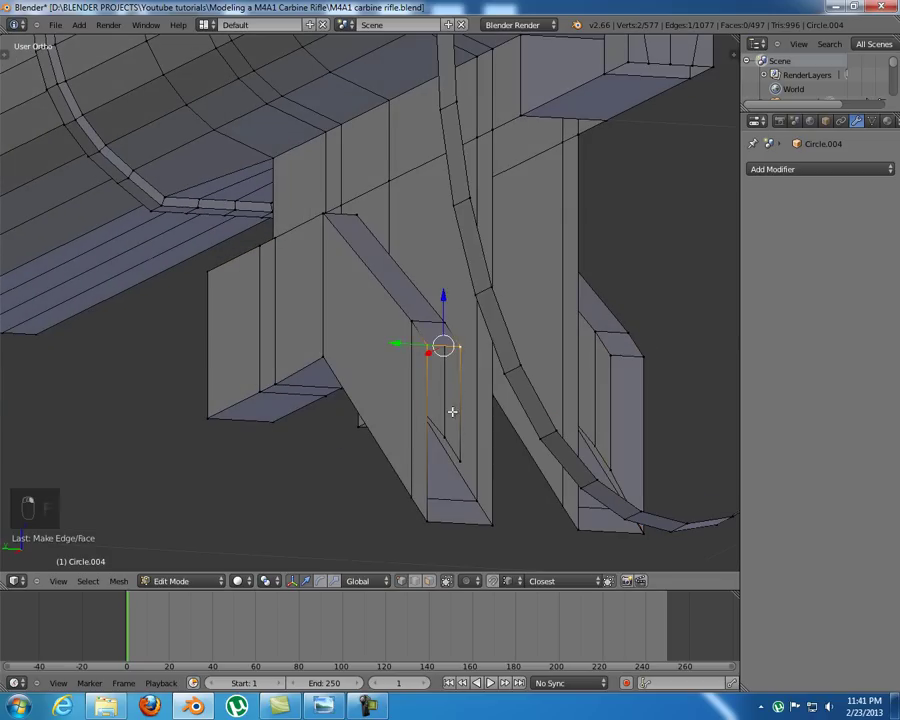
key("f")
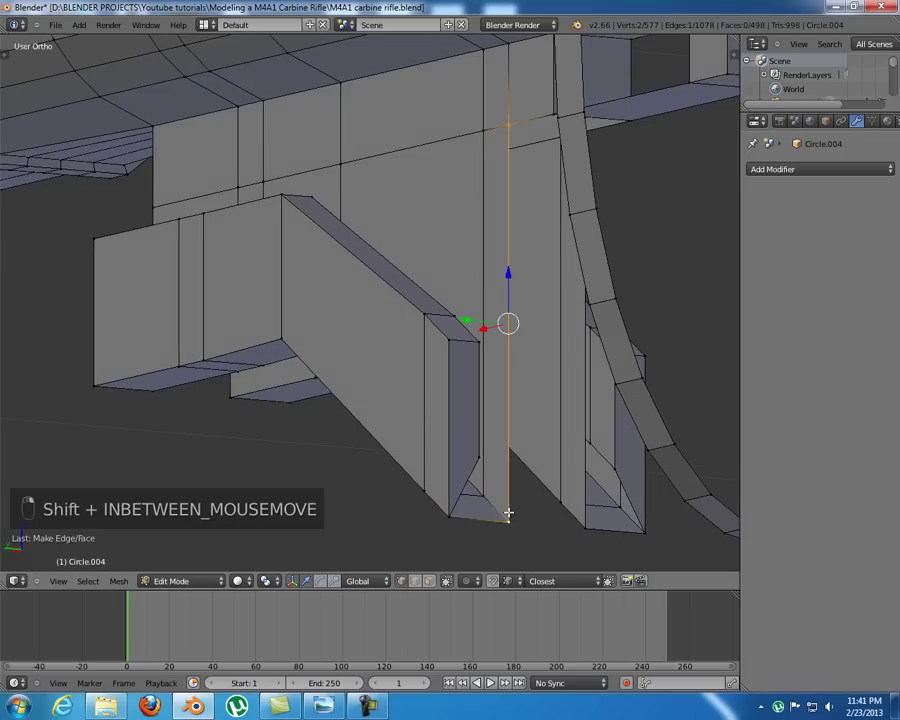
key("w")
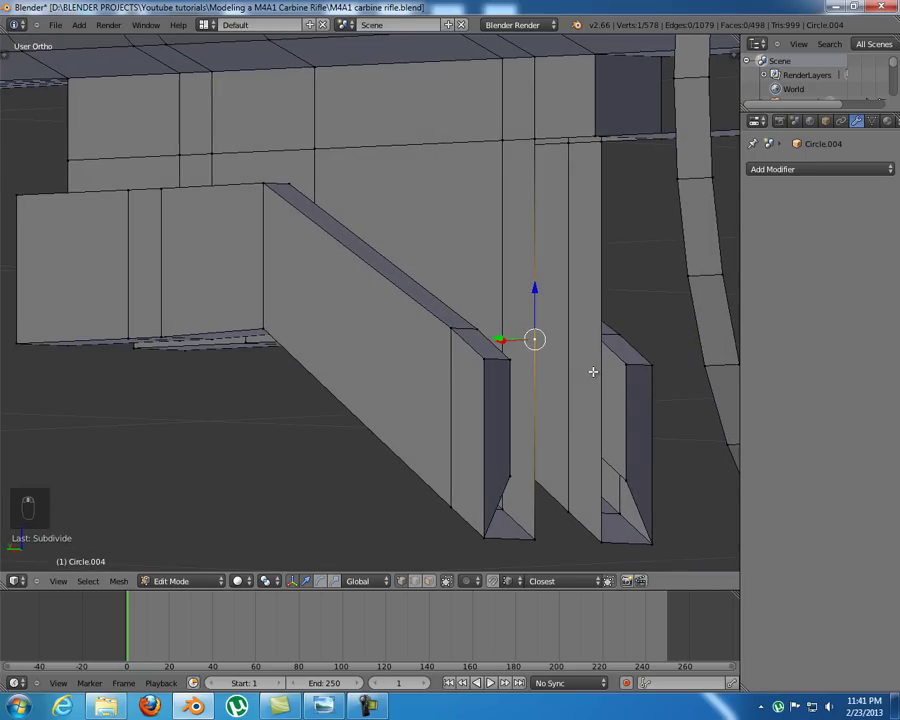
key("ctrl+z")
key("ctrl+z")
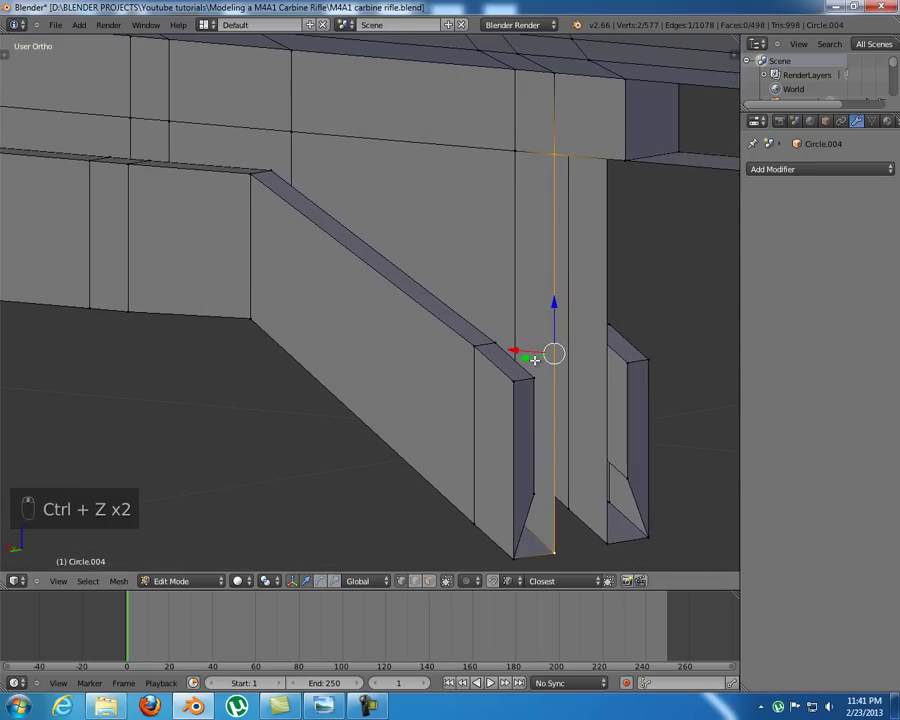
key("ctrl+r")
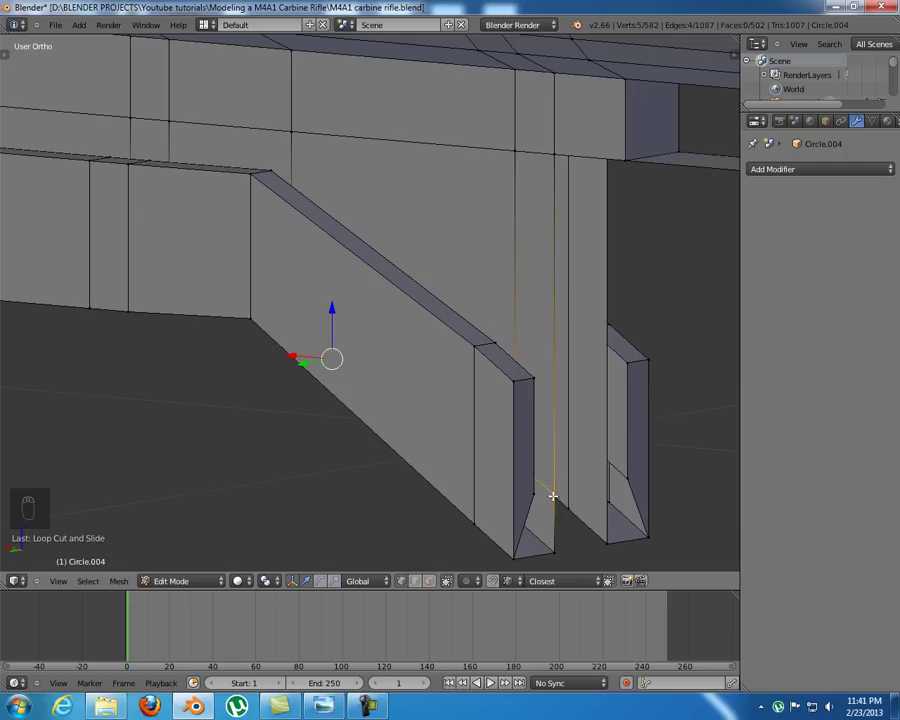
key("f")
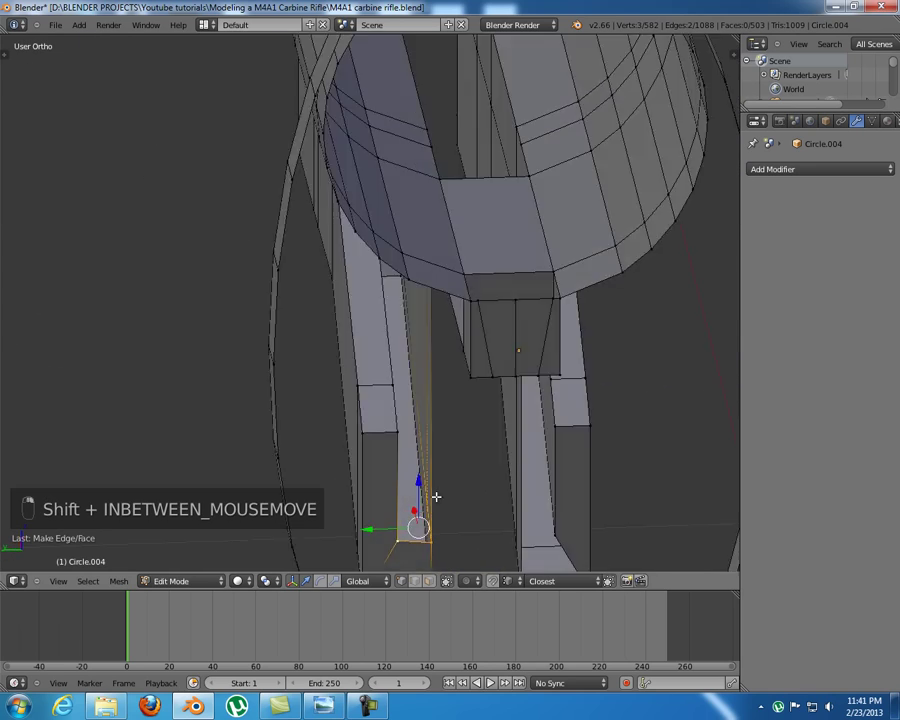
- Fill two missing faces where the grooves meet the tube underside, checking in wireframe
key("f")
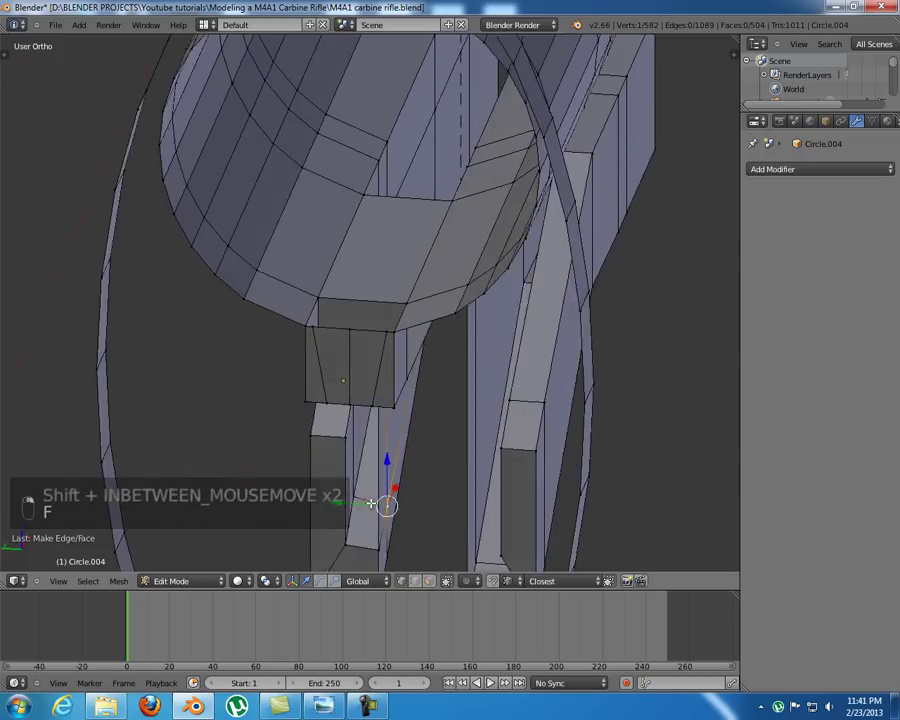
key("z")
key("z")
key("f")
key("z")
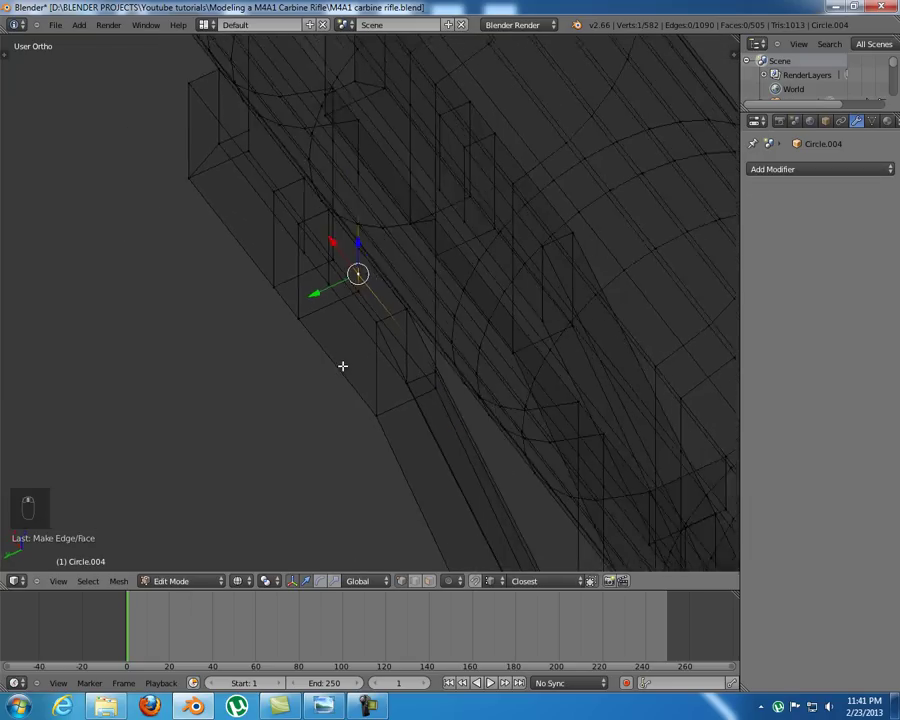
key("z")
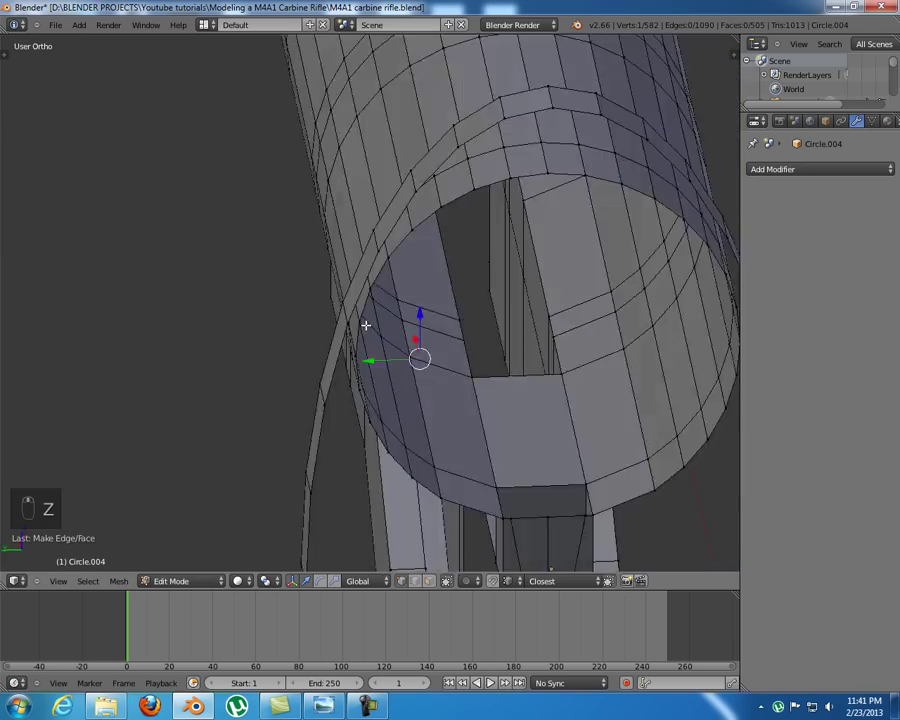
- Hide the buttstock tube section so only the lower groove walls remain visible
key("KP_1")
key("a")
key("z")
key("b")
key("h")
key("KP_1")
key("KP_1")
- Cap the groove ends and bottom with new faces, redoing one bad fill
key("z")
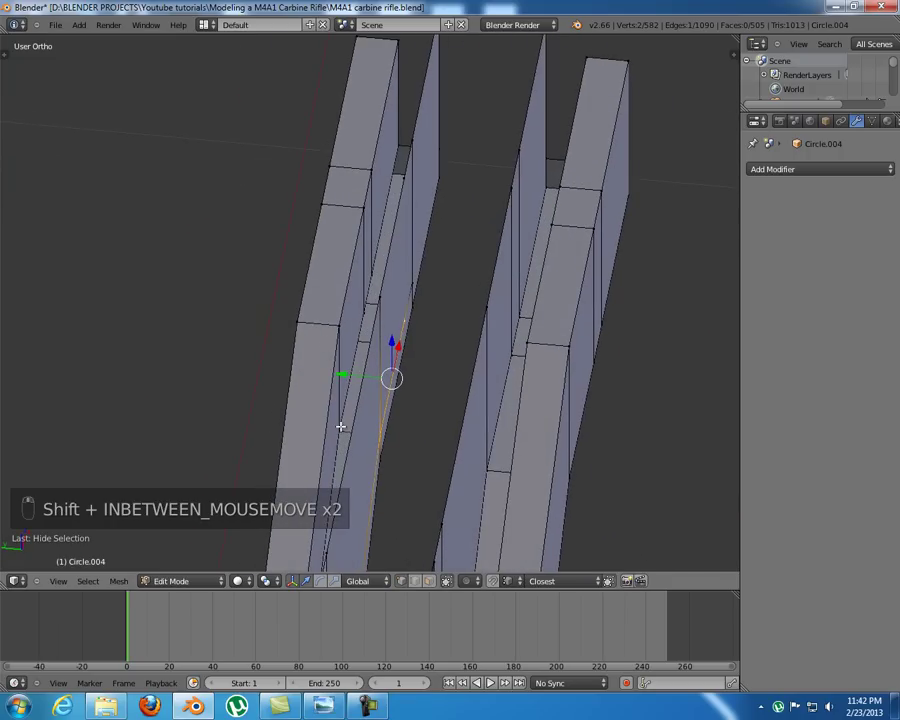
key("f")
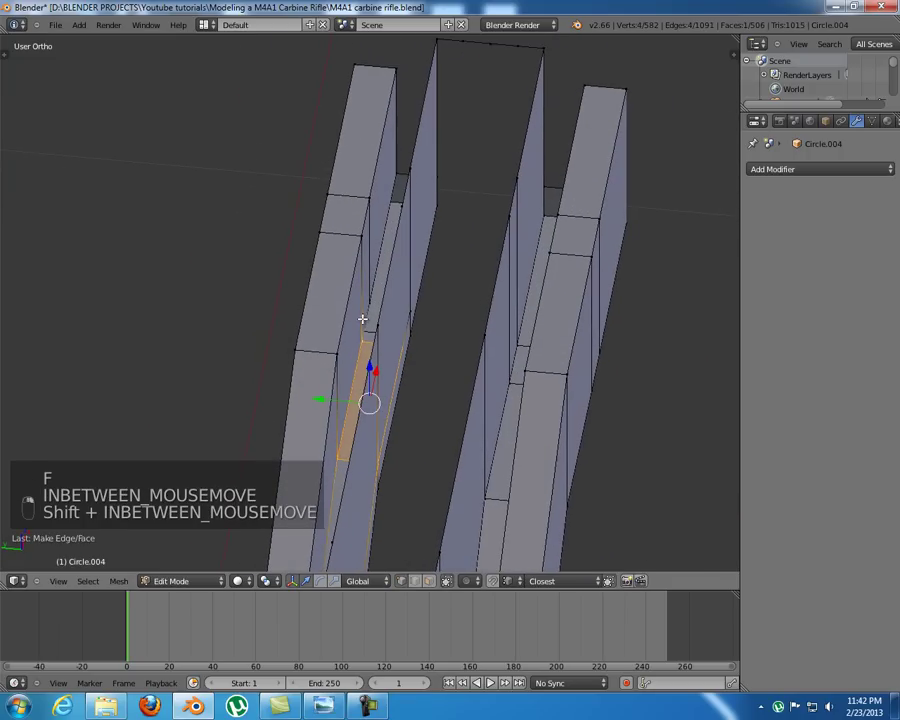
key("f")
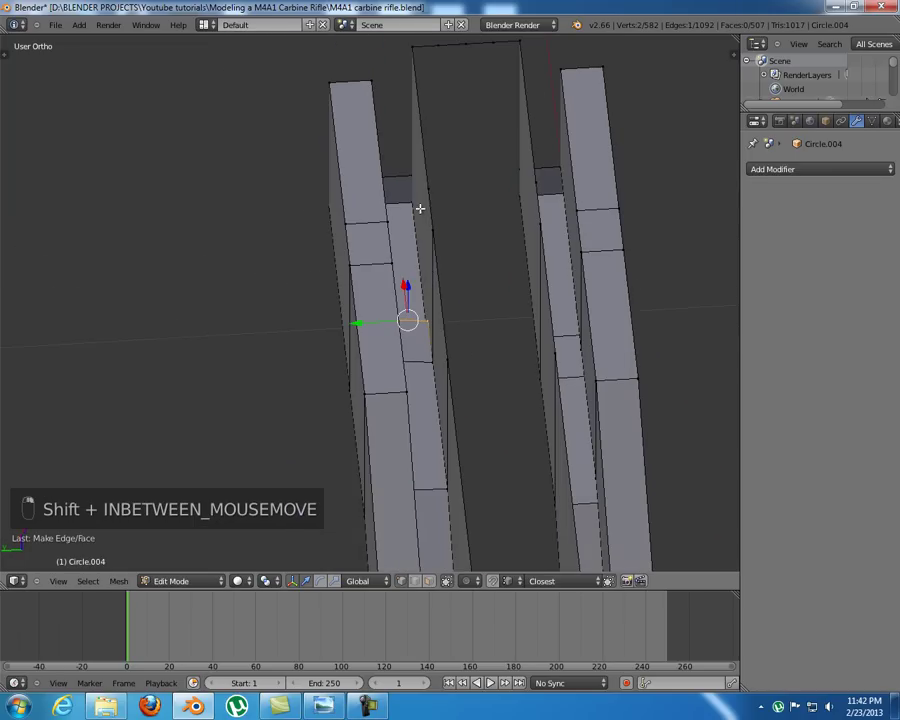
key("f")
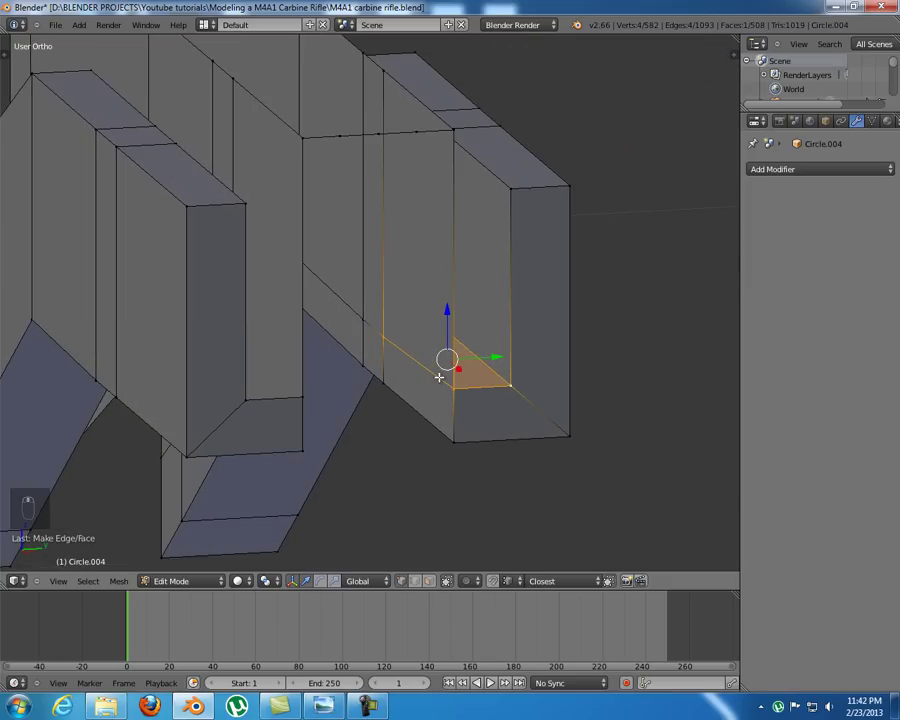
key("g")
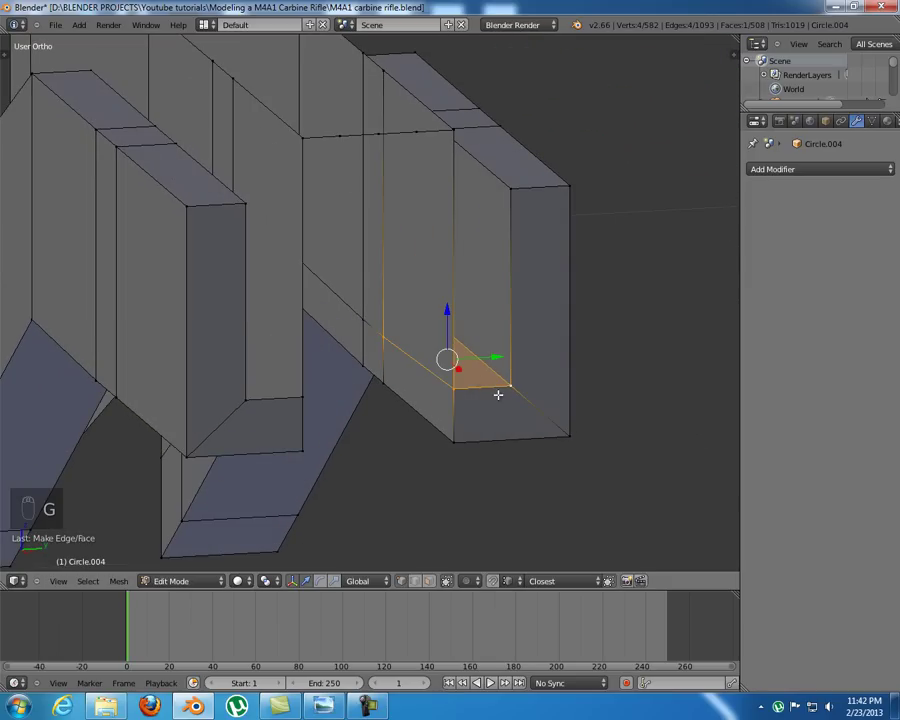
key("g")
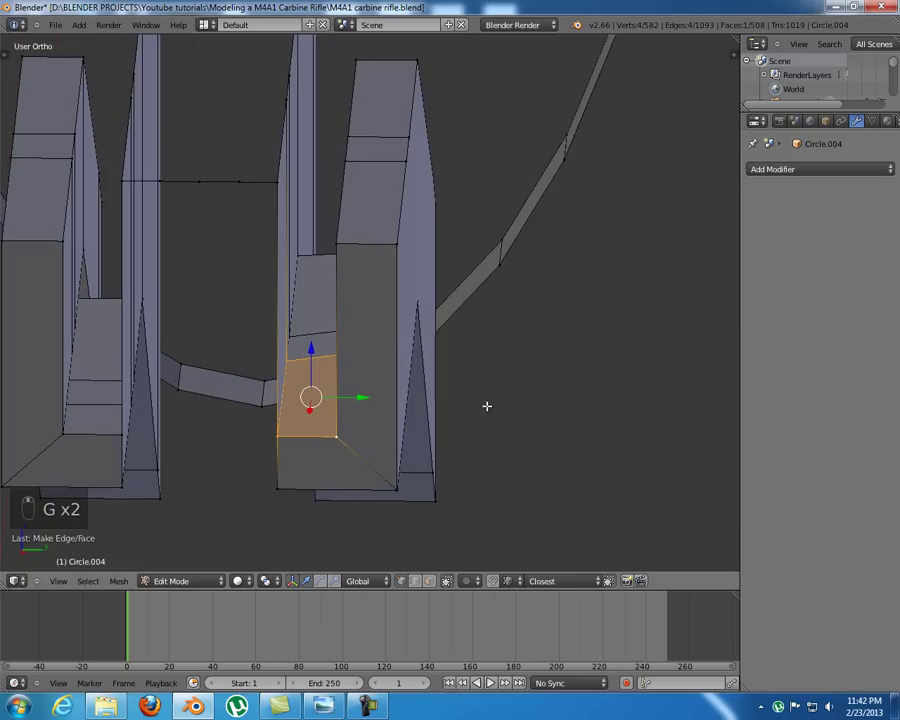
key("ctrl+z")
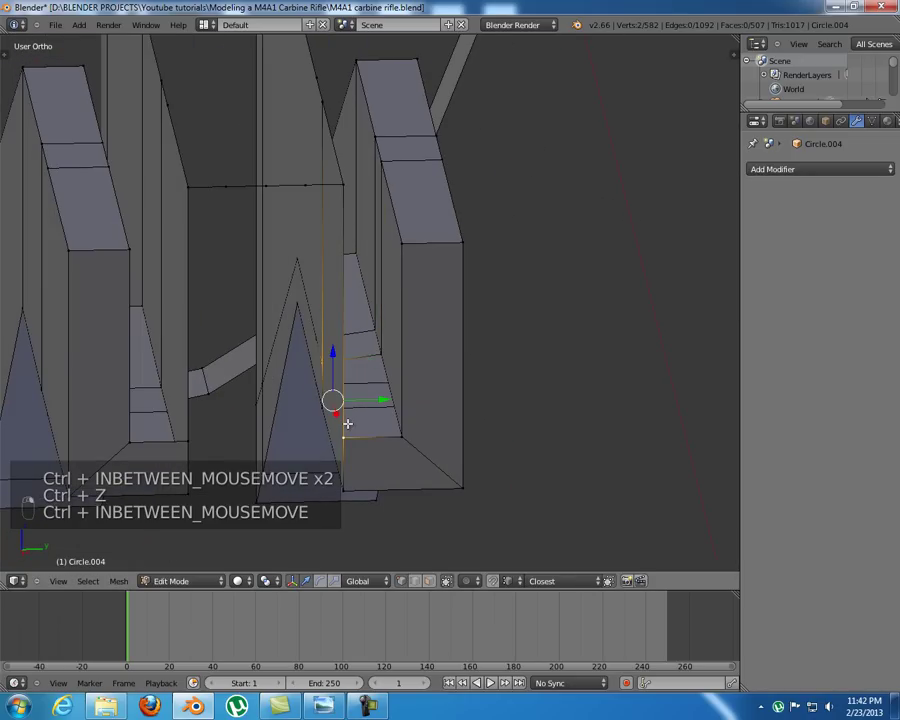
key("j")
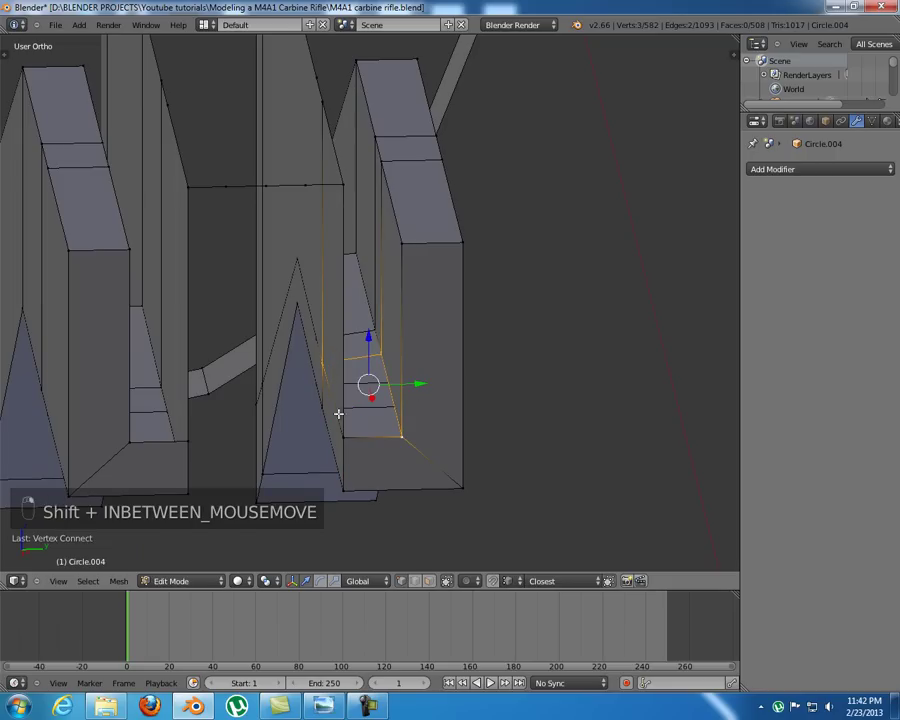
- Add loop cuts for extra vertices and fill the remaining groove wall faces
key("f")
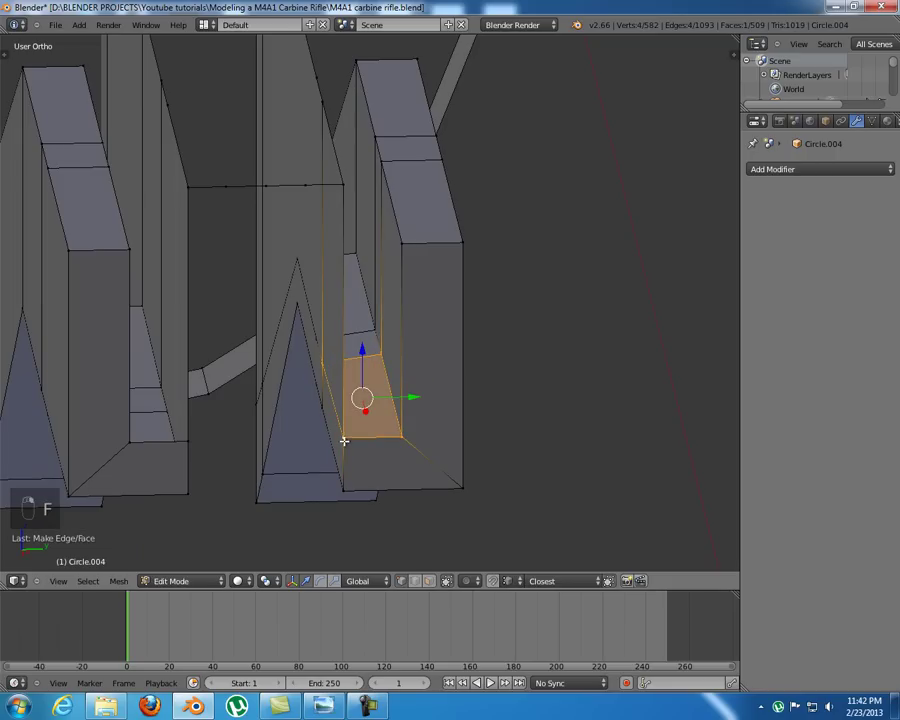
key("g")
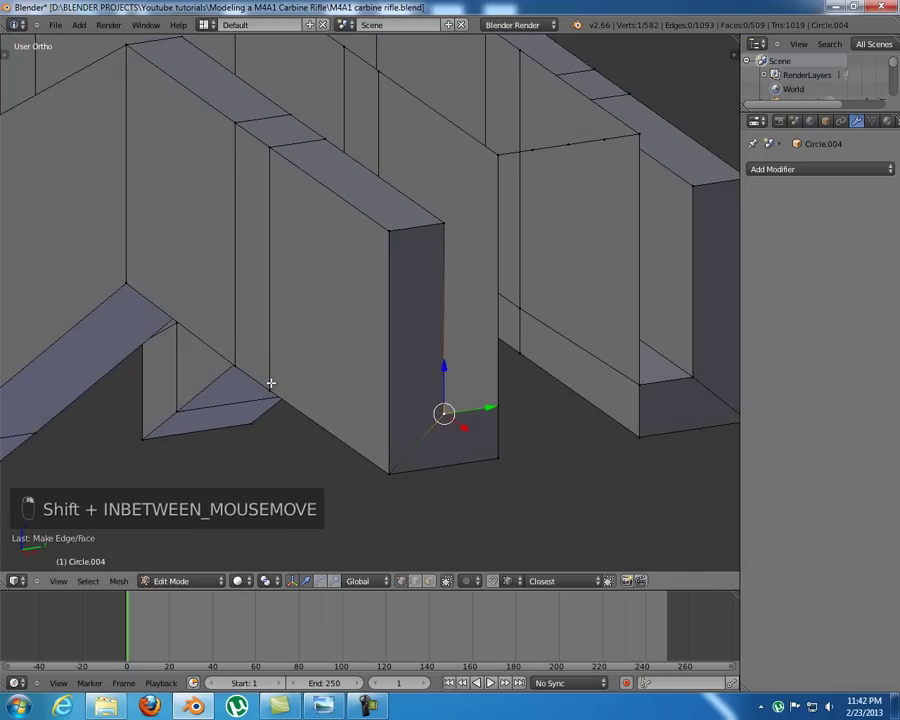
key("ctrl+r")
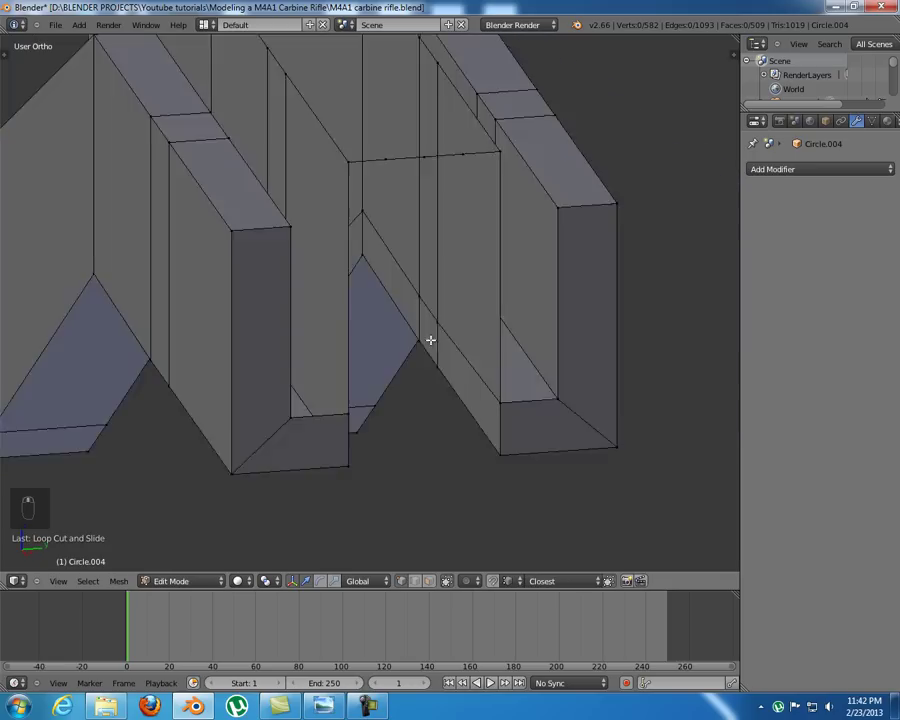
key("ctrl+r")
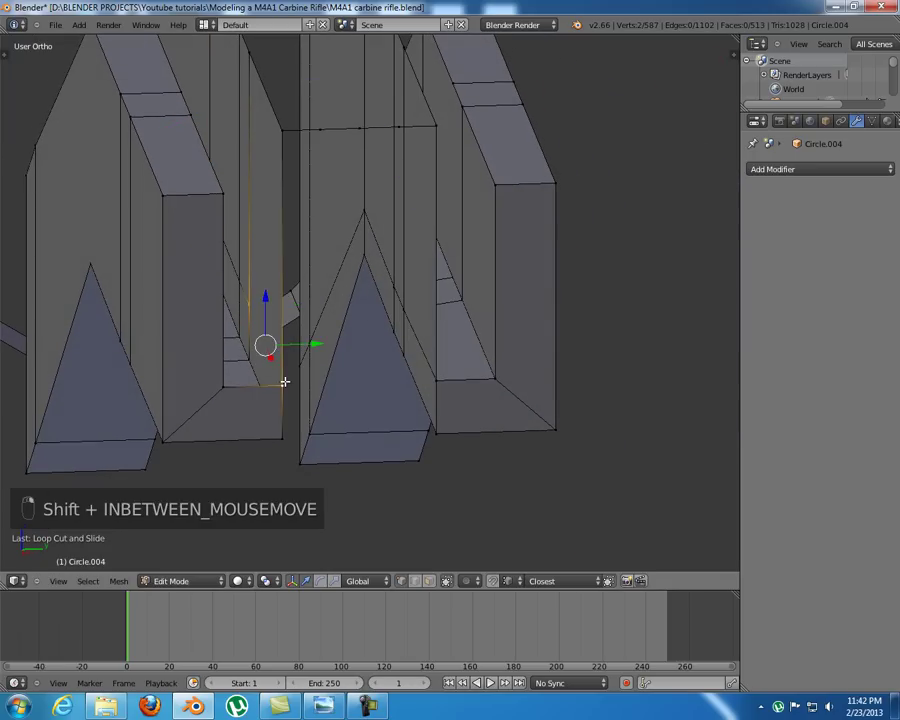
key("shift+j")
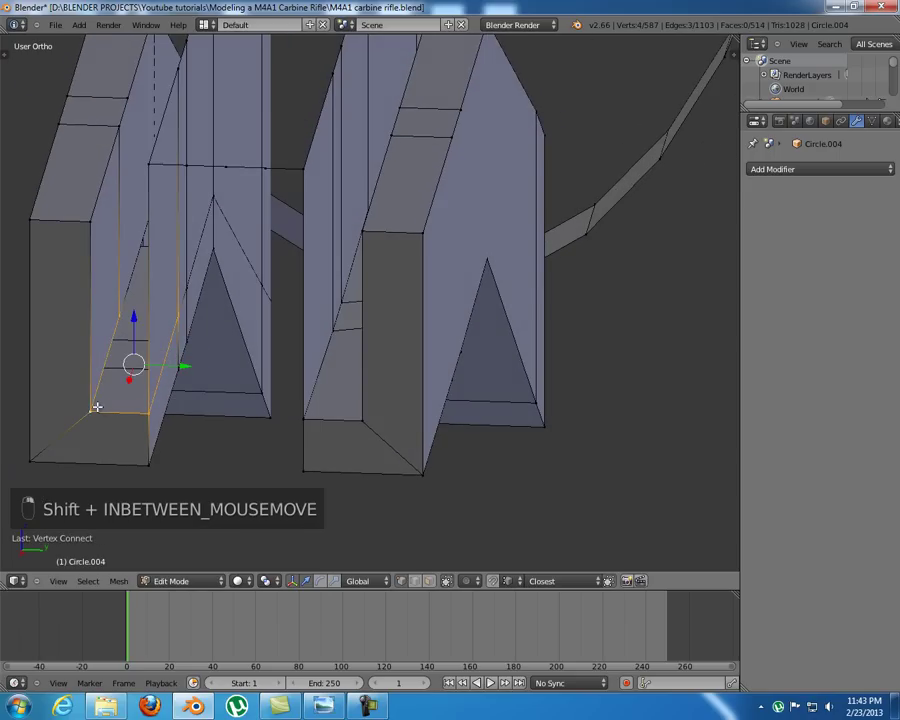
- Fill the remaining open faces along the groove's angled and slanted walls
key("f")
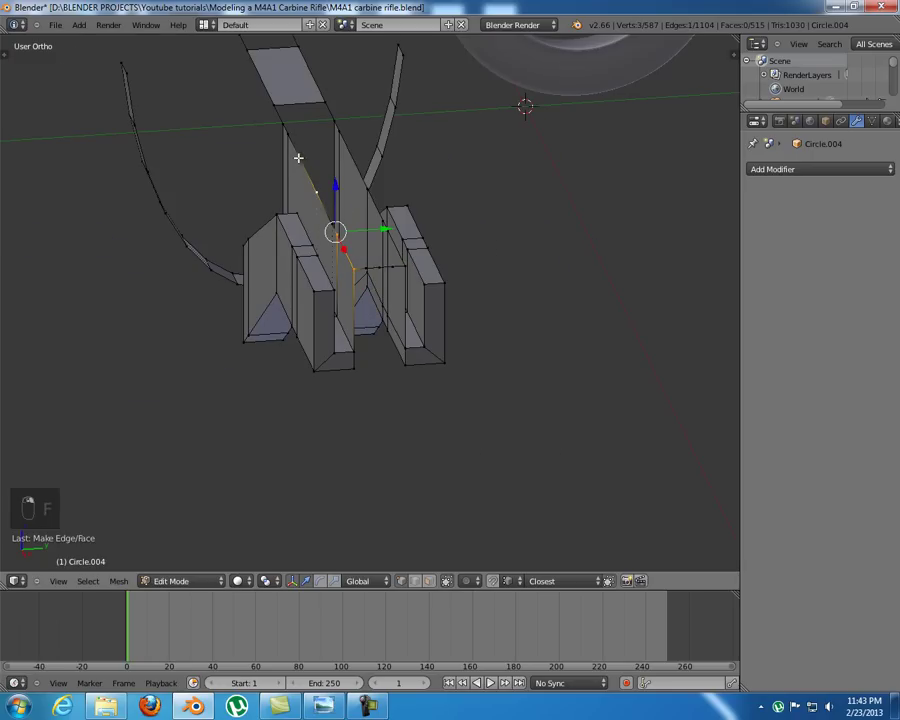
key("h")
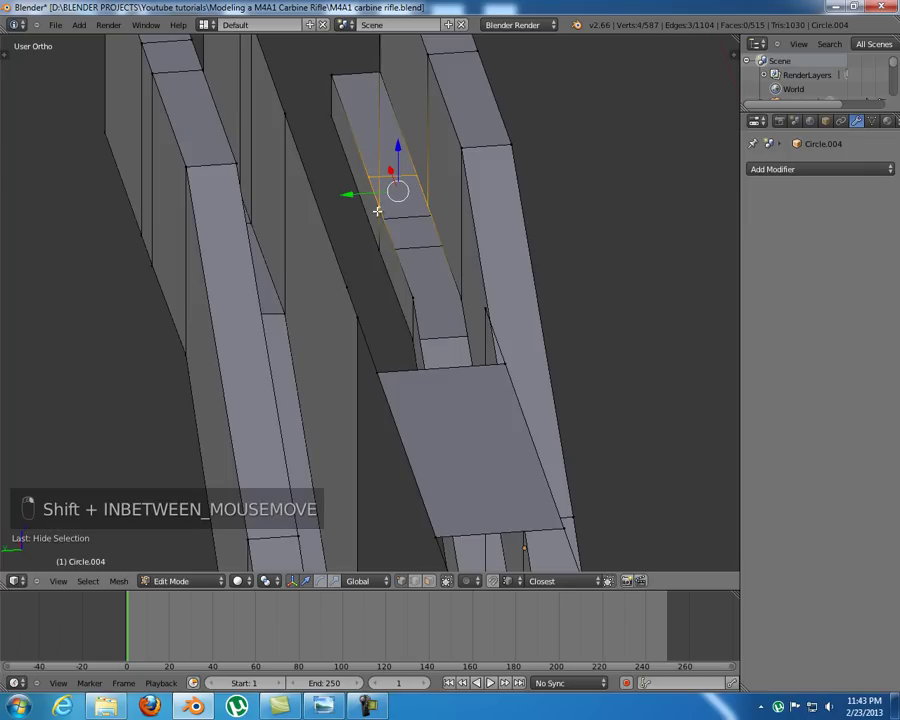
key("f")
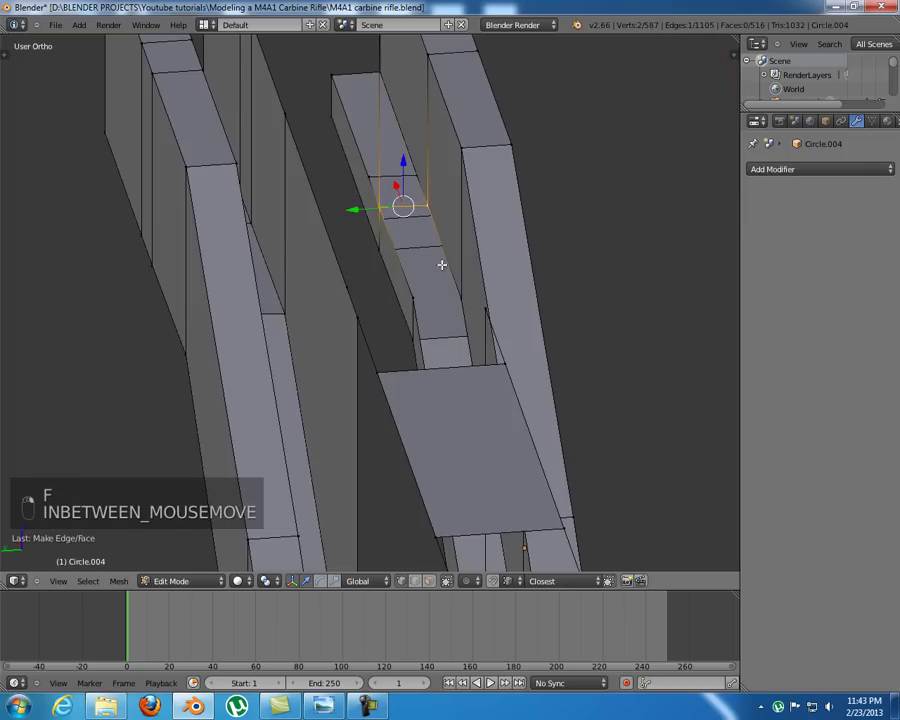
key("f")
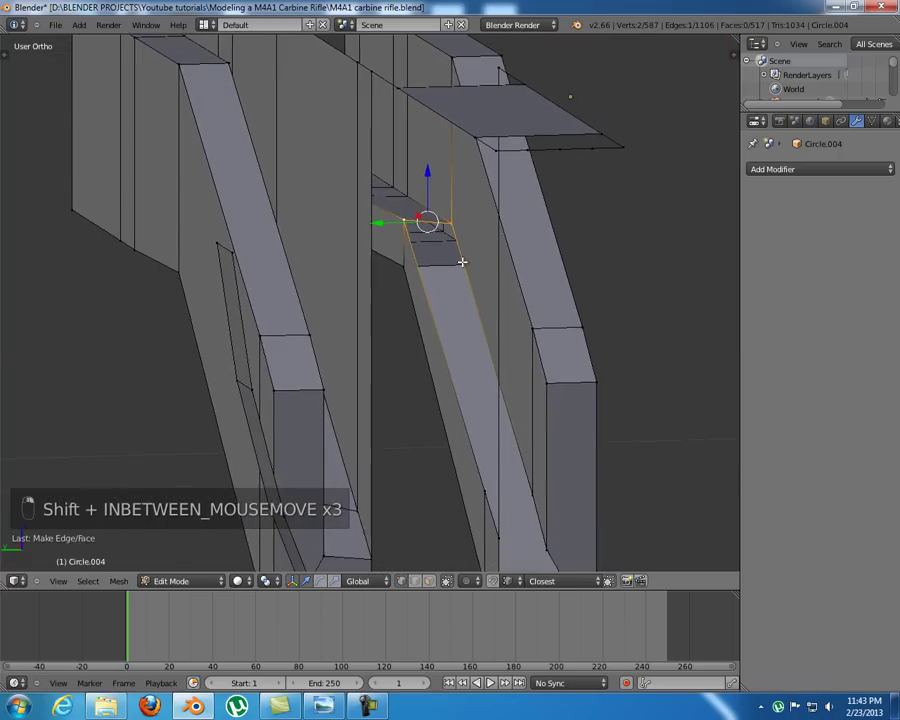
key("f")
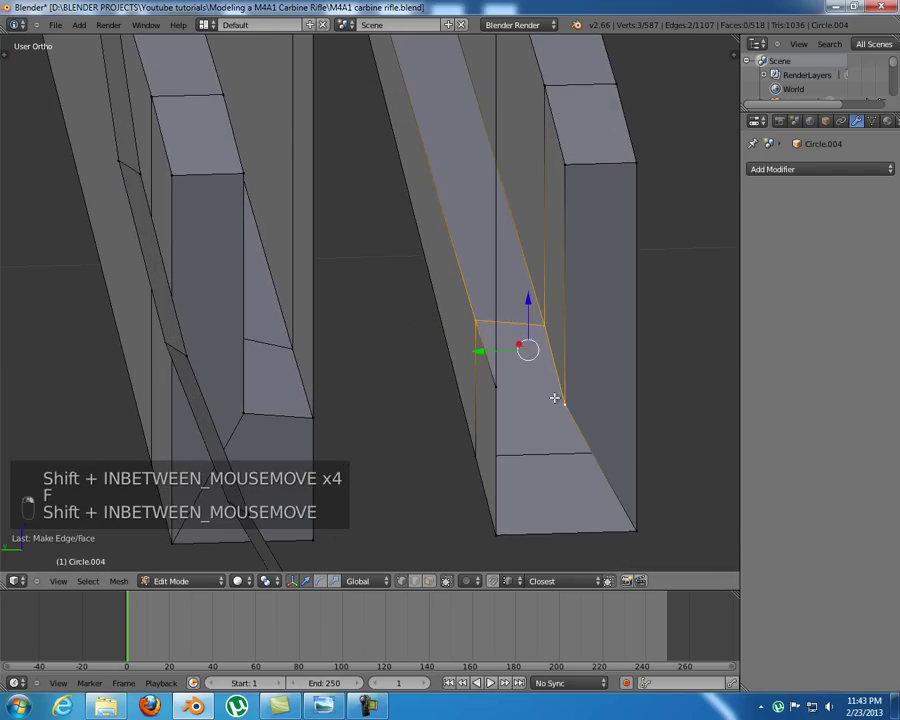
key("f")
middle_click(506, 400)
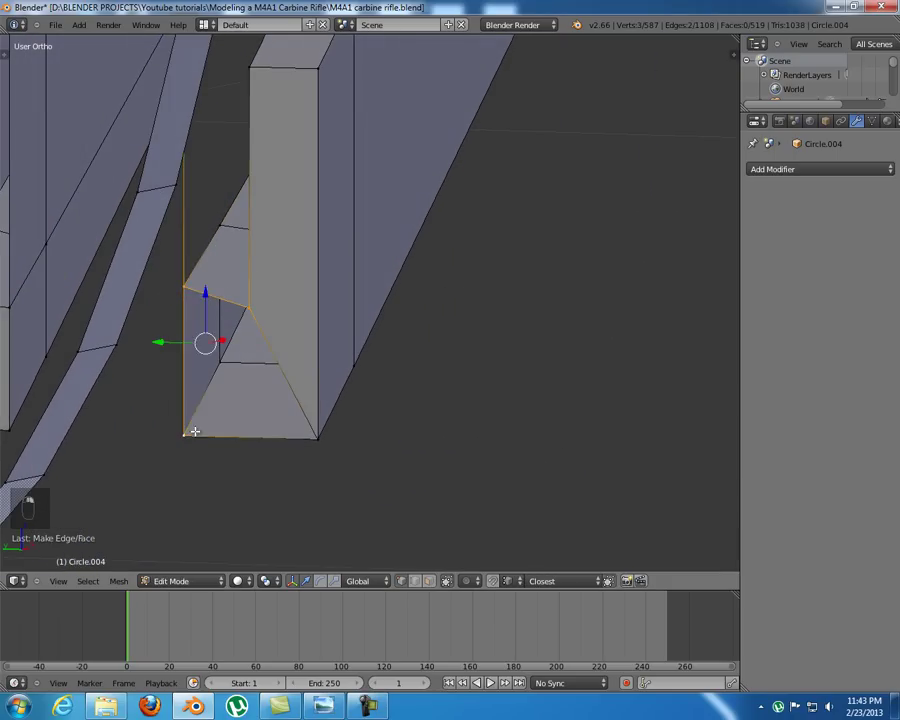
key("f")
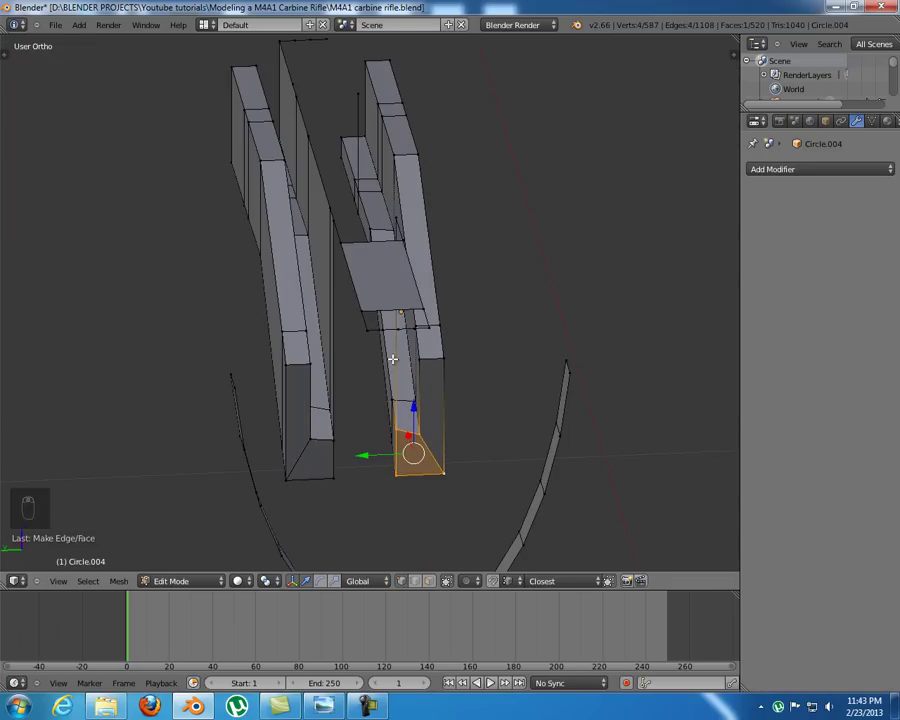
- Unhide the mesh and nudge one groove edge into line with the reference slope
key("alt+h")
key("a")
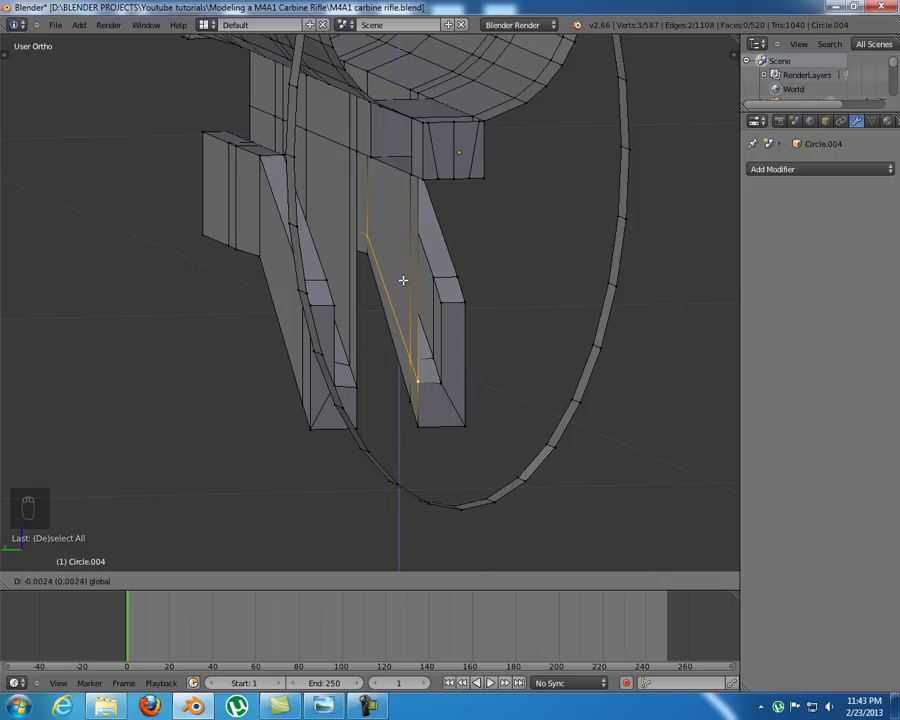
key("a")
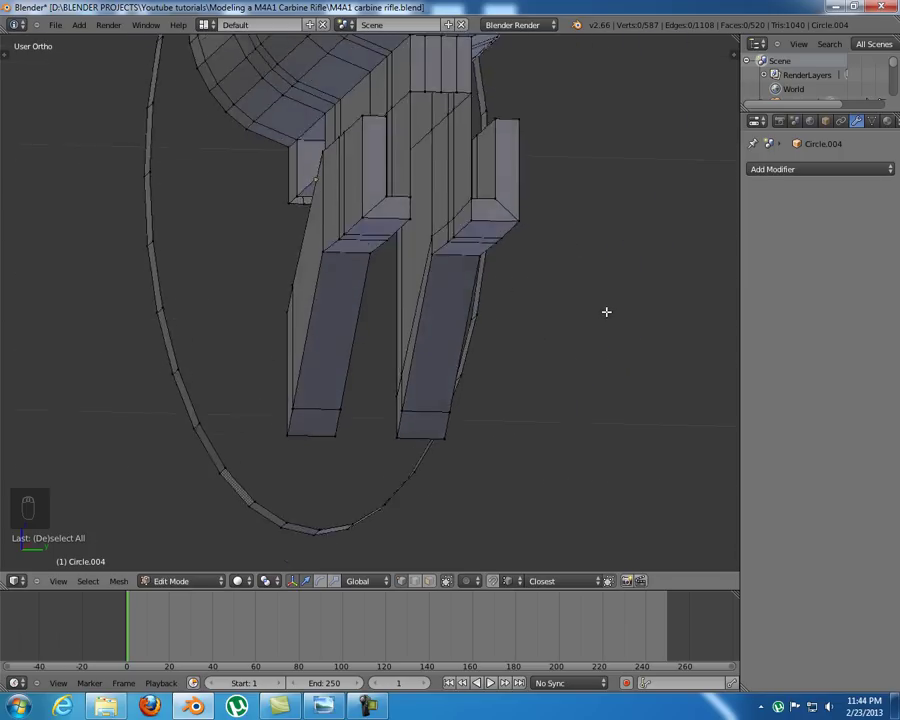
key("KP_1")
- In front wireframe view, select the bottom vertices of the groove outline
key("z")
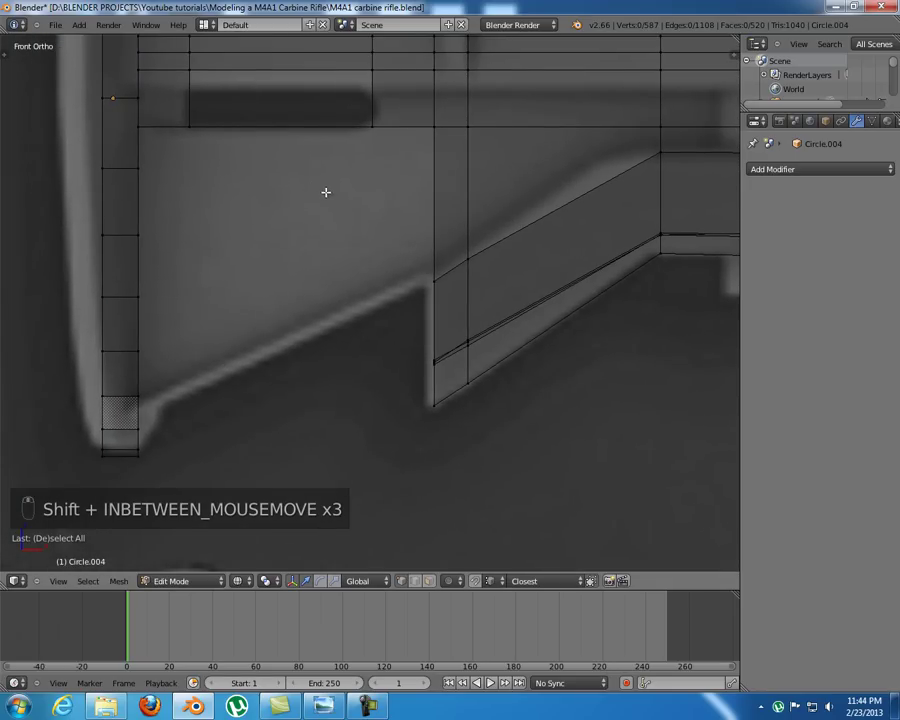
key("z")
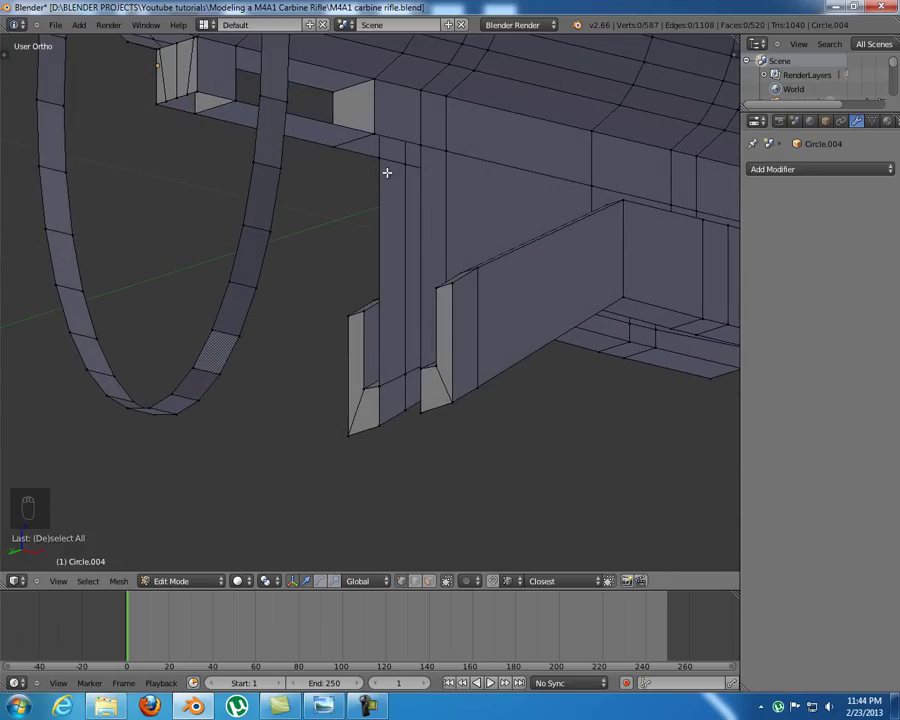
key("KP_1")
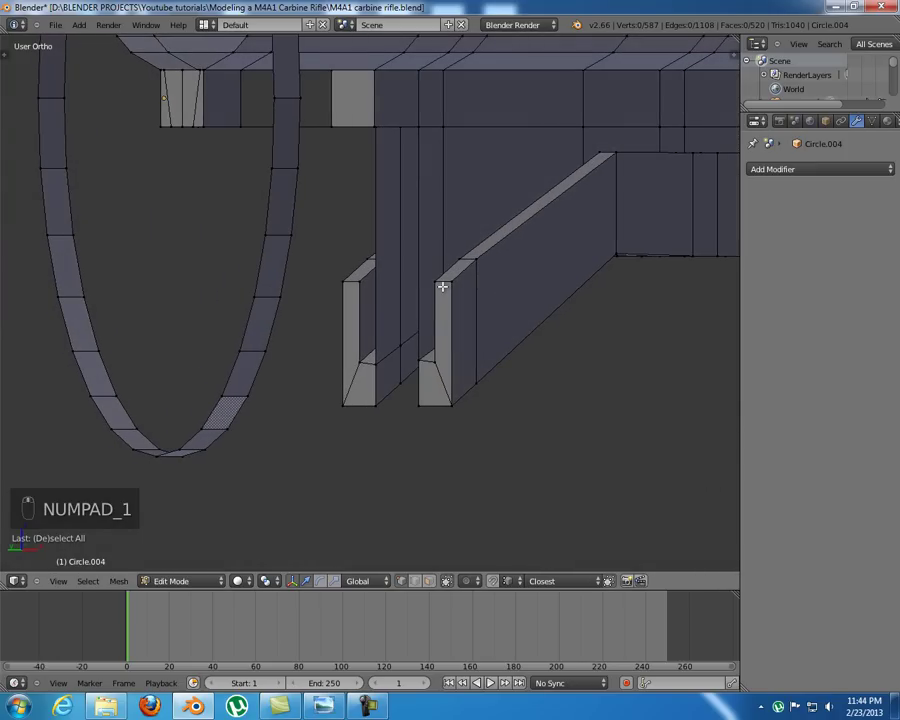
key("KP_1")
key("z")
key("a")
key("a")
key("b")
key("b")
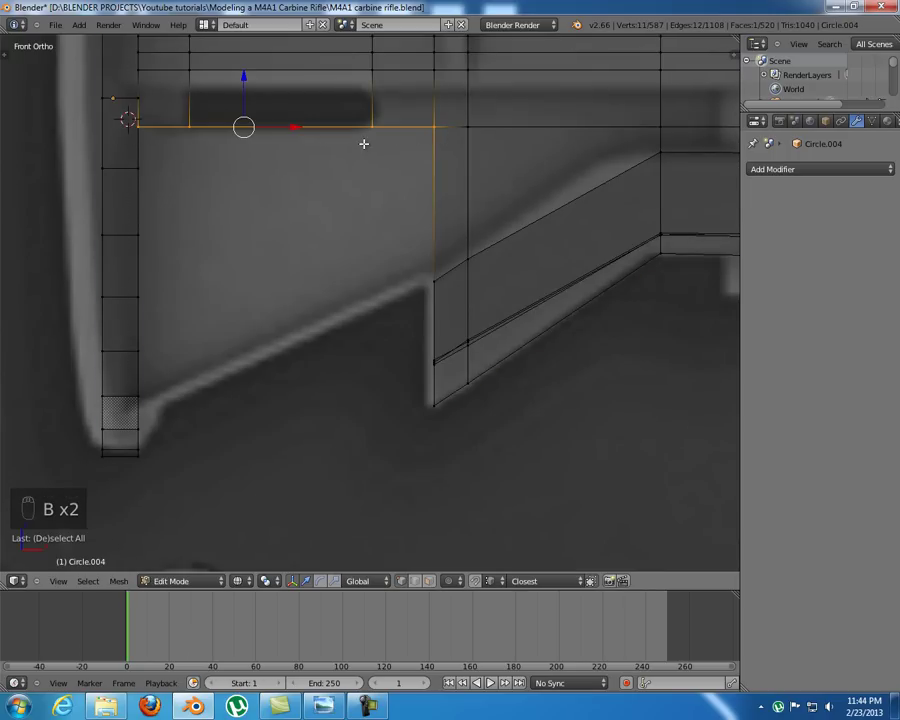
key("e")
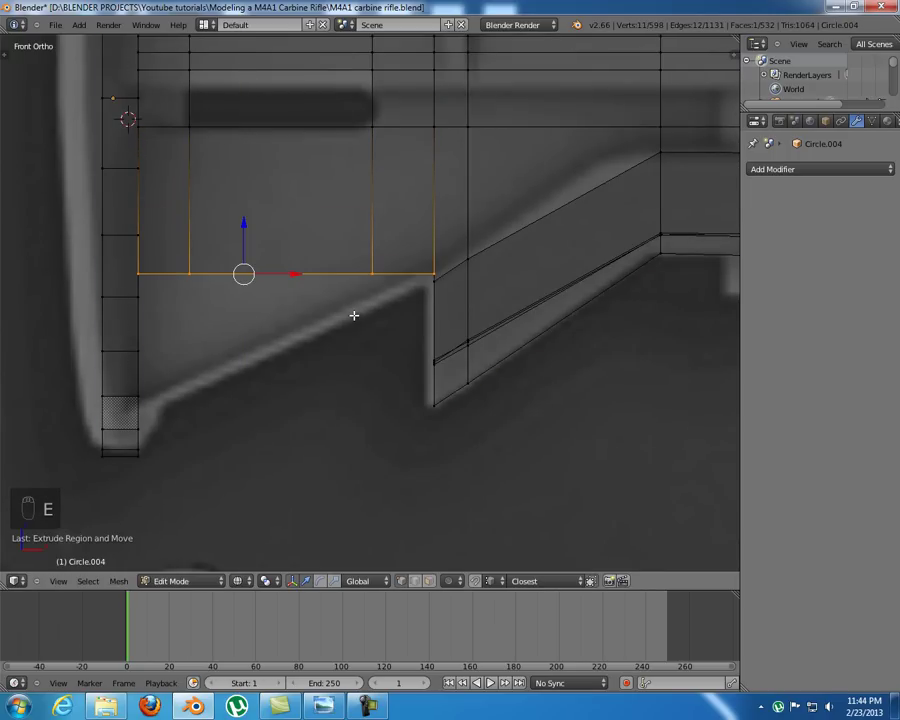
- Pull the outline's lower vertices down onto the angled slope along the tube underside
key("b")
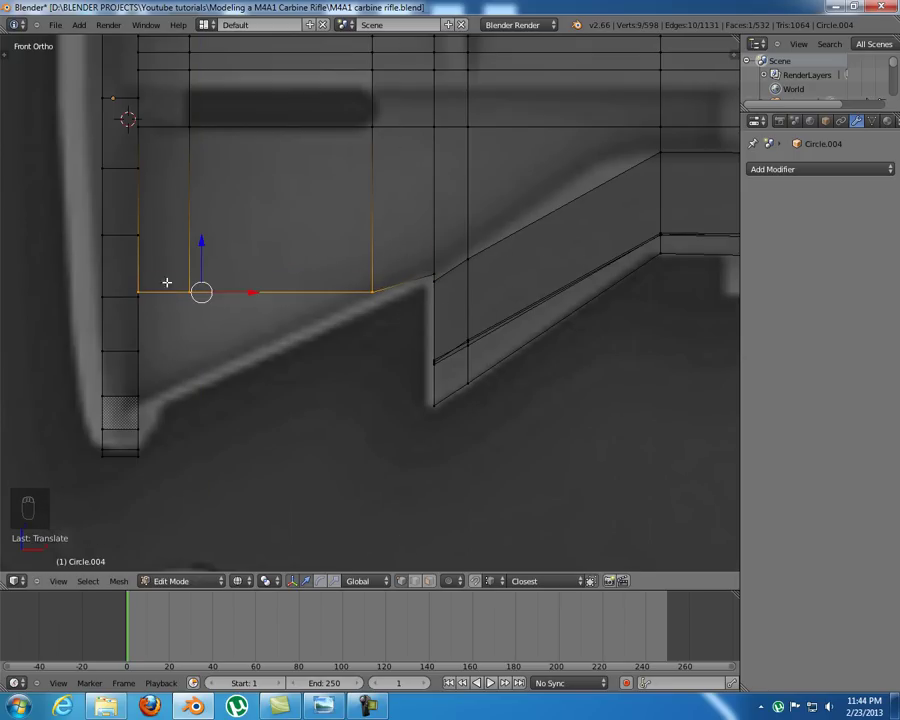
key("b")
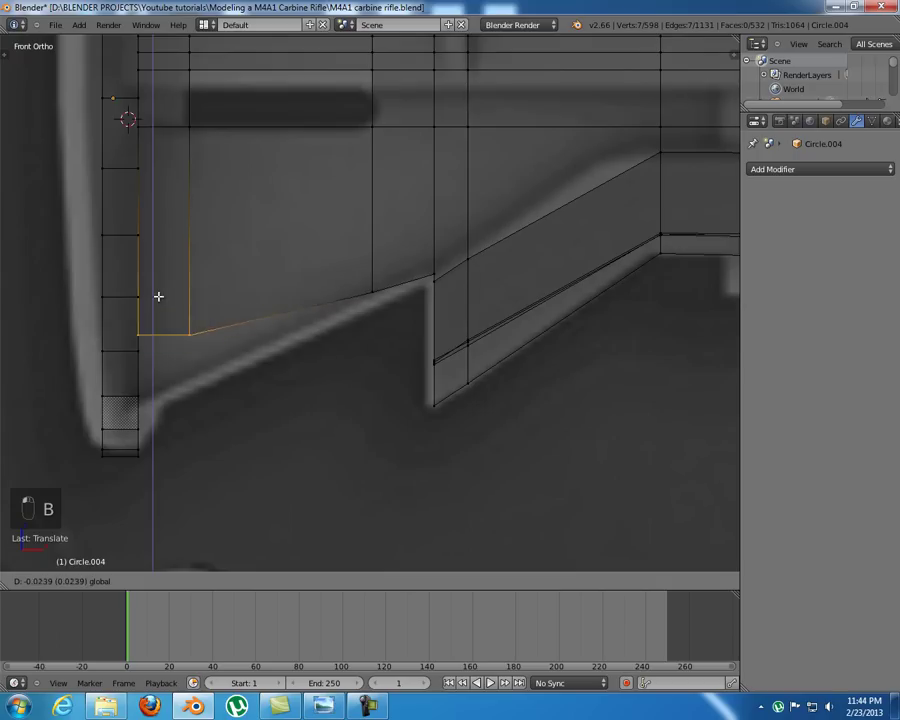
key("b")
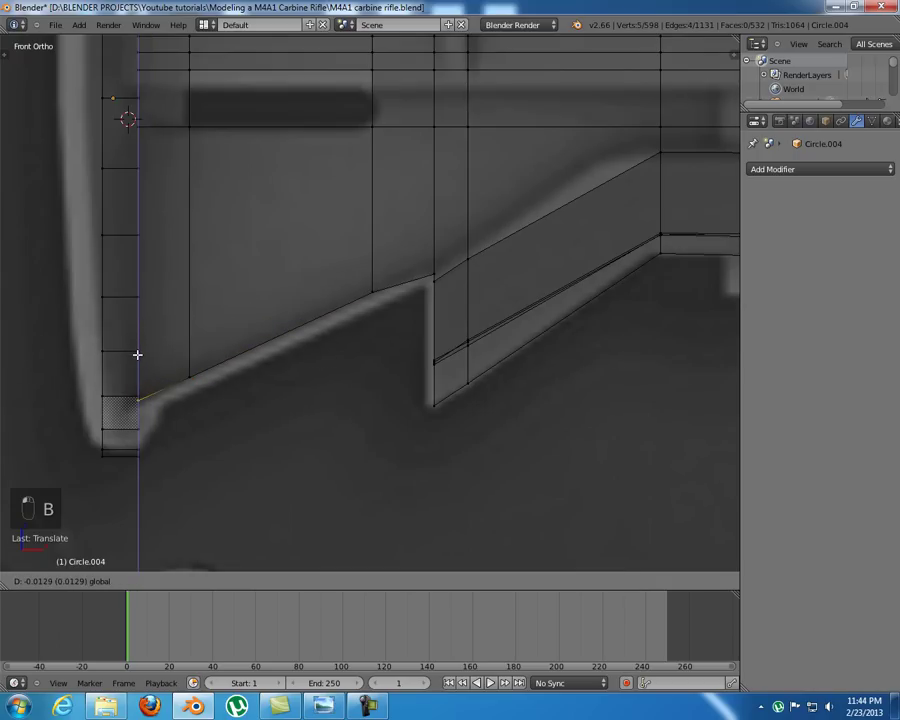
key("b")
key("a")
key("b")
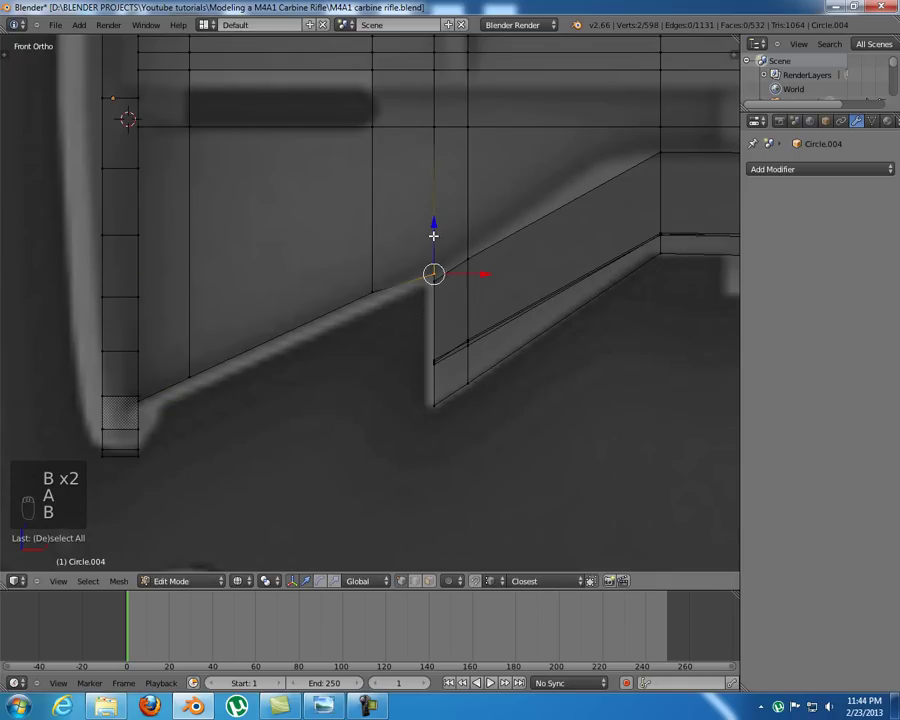
- Inspect the reshaped groove outline in solid shading from the front
key("a")
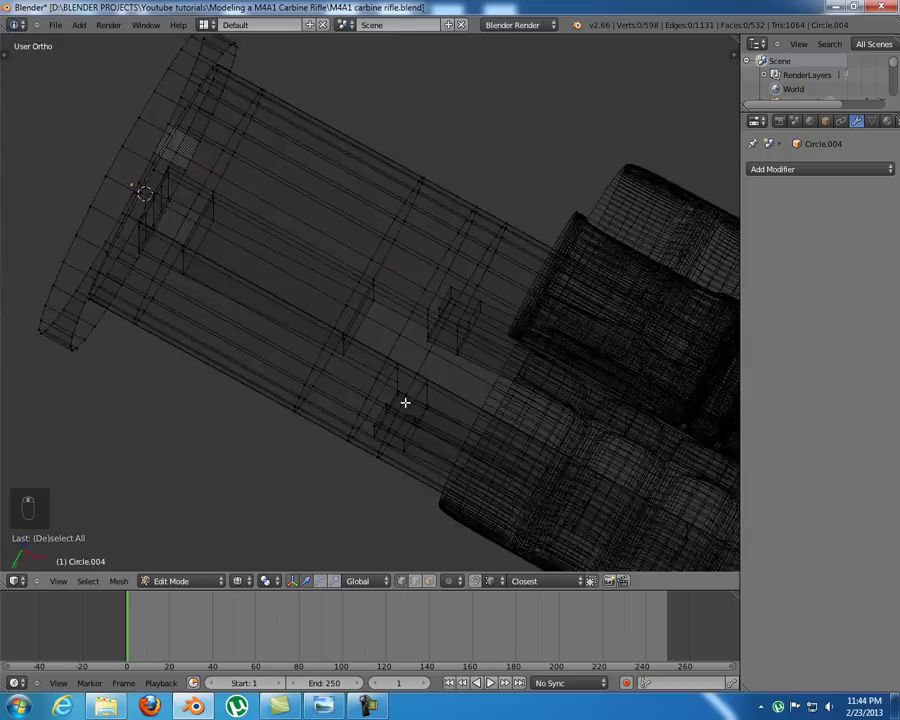
key("KP_1")
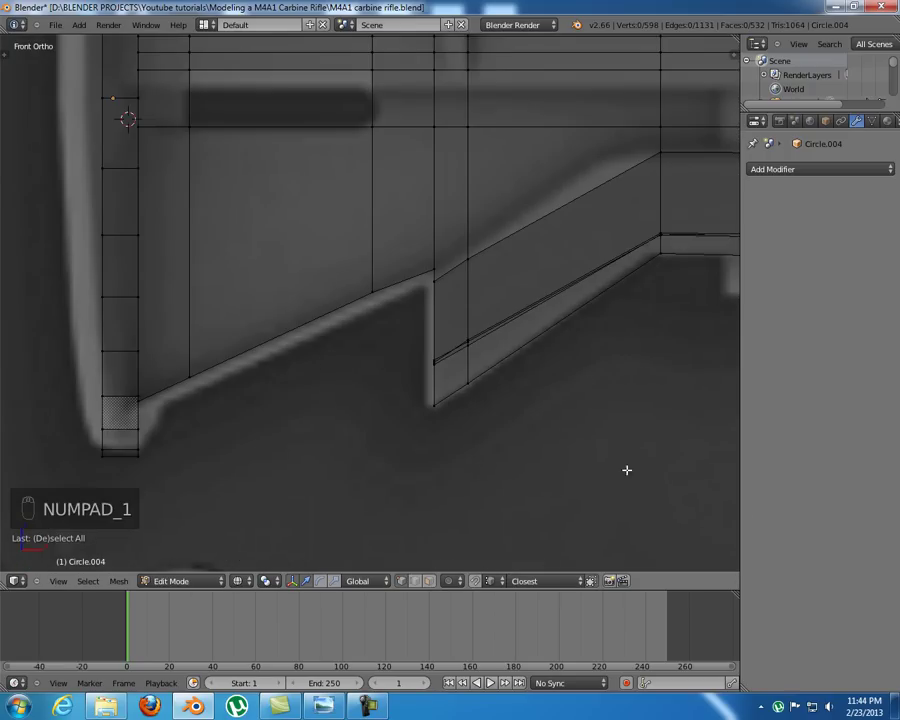
key("ctrl+Tab")
key("z")
- Delete the stray edge at the groove's end near the rear ring
key("x")
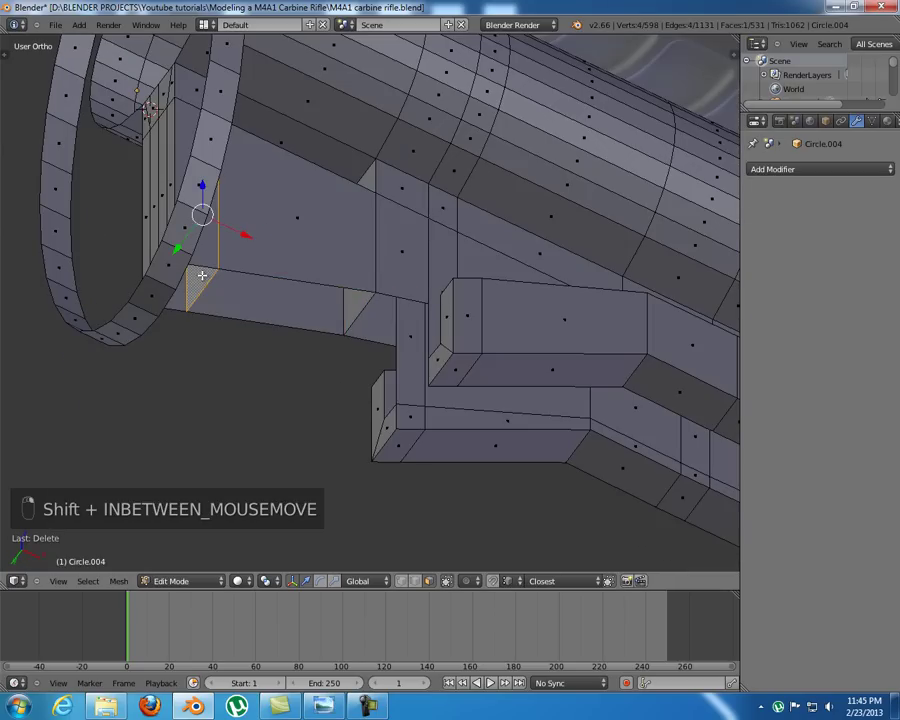
key("x")
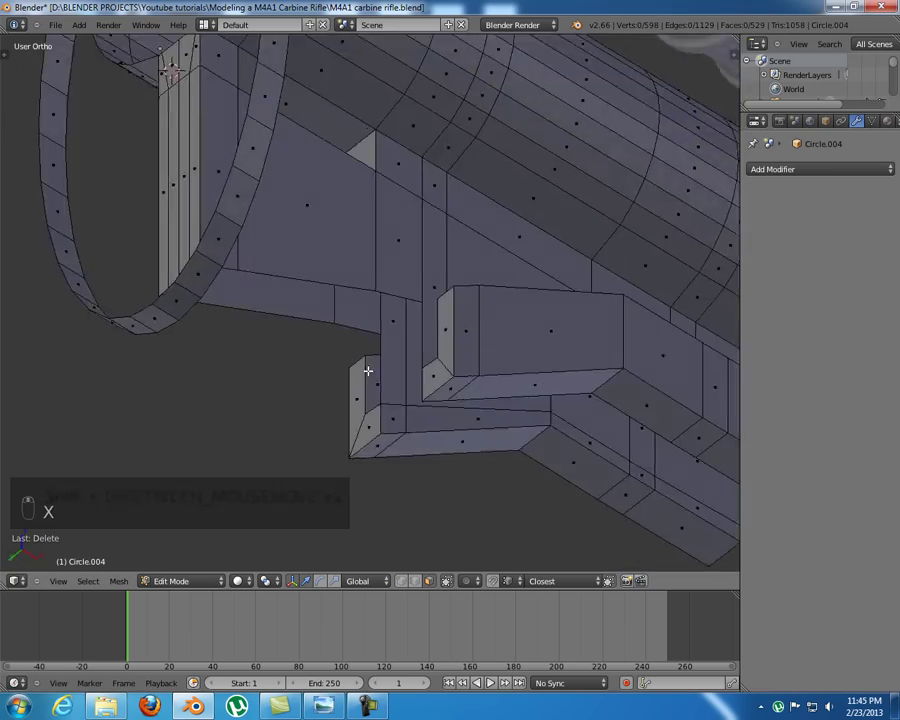
key("ctrl+Tab")
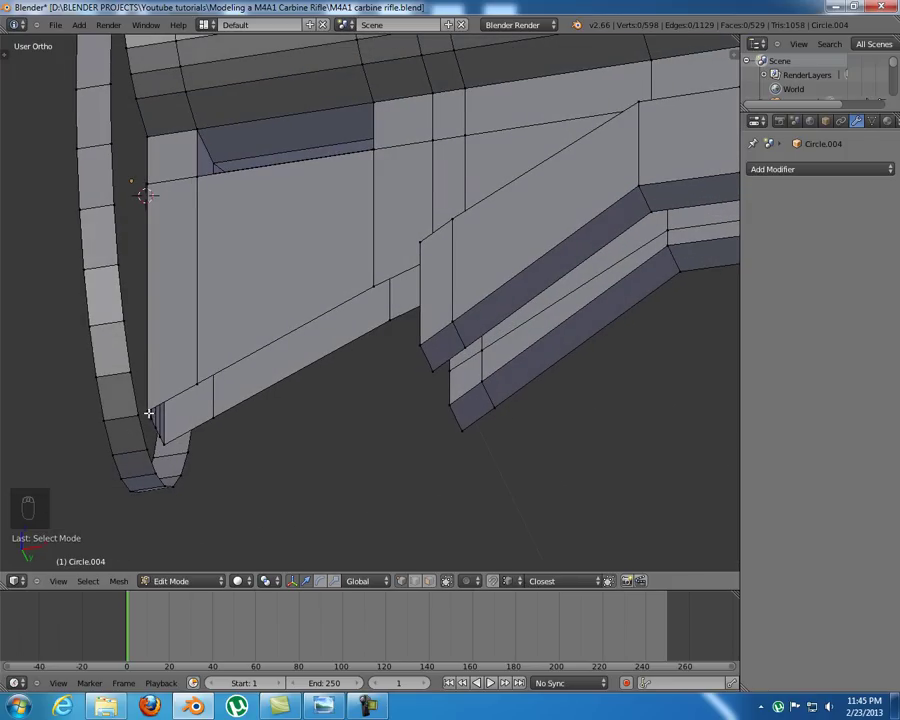
key("KP_1")
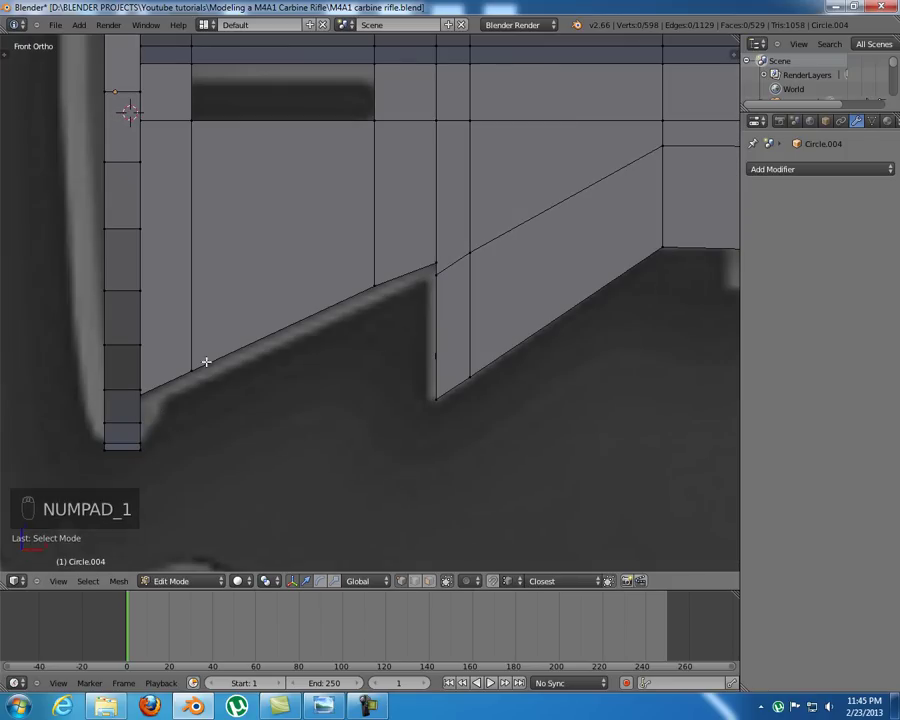
- Select the faces along the sloped strip on the tube's lower side
key("a")
key("z")
key("a")
key("v")
key("b")
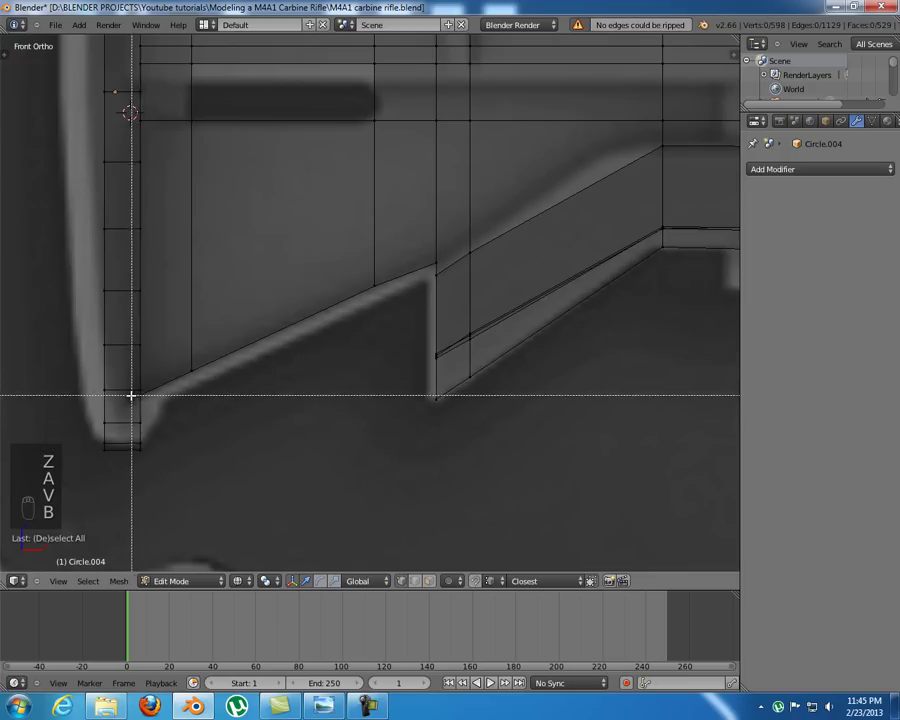
key("b")
key("b")
key("b")
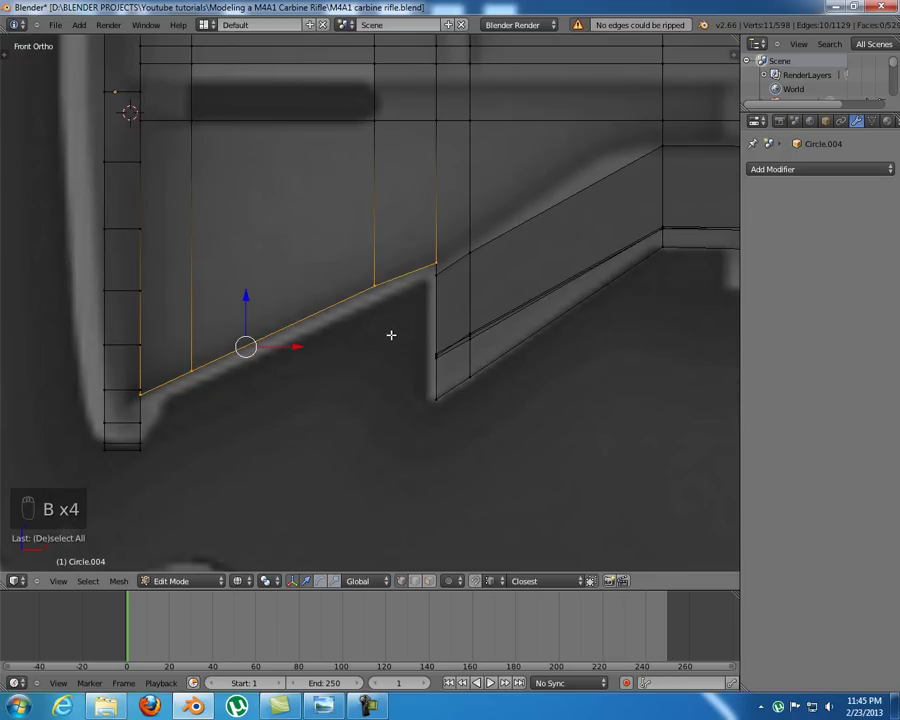
key("KP_3")
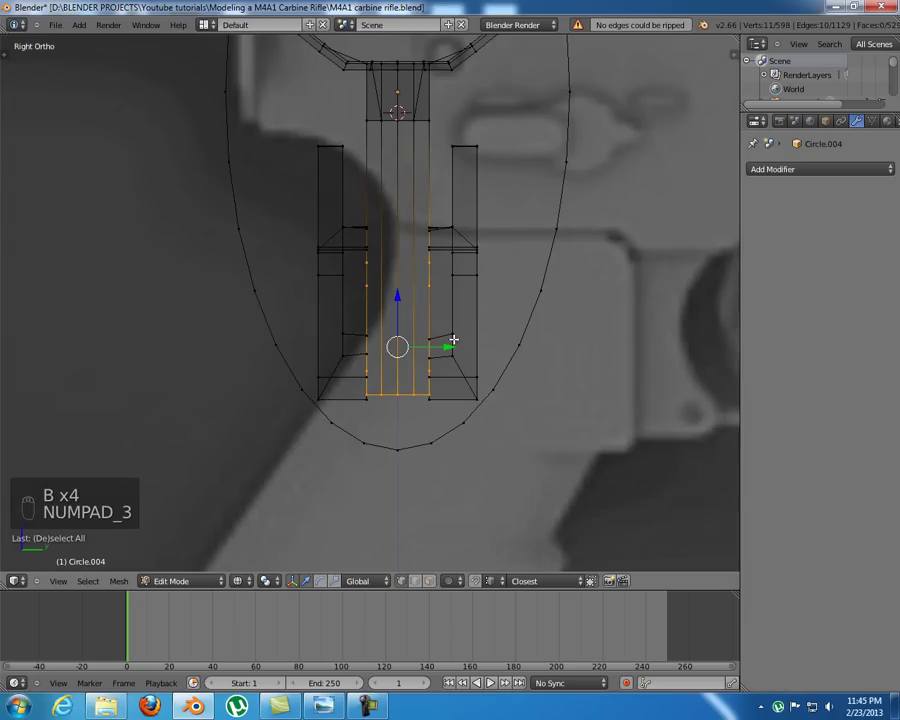
- Extrude the sloped faces, narrow them along Y, and push them inward to form the recessed groove
key("e")
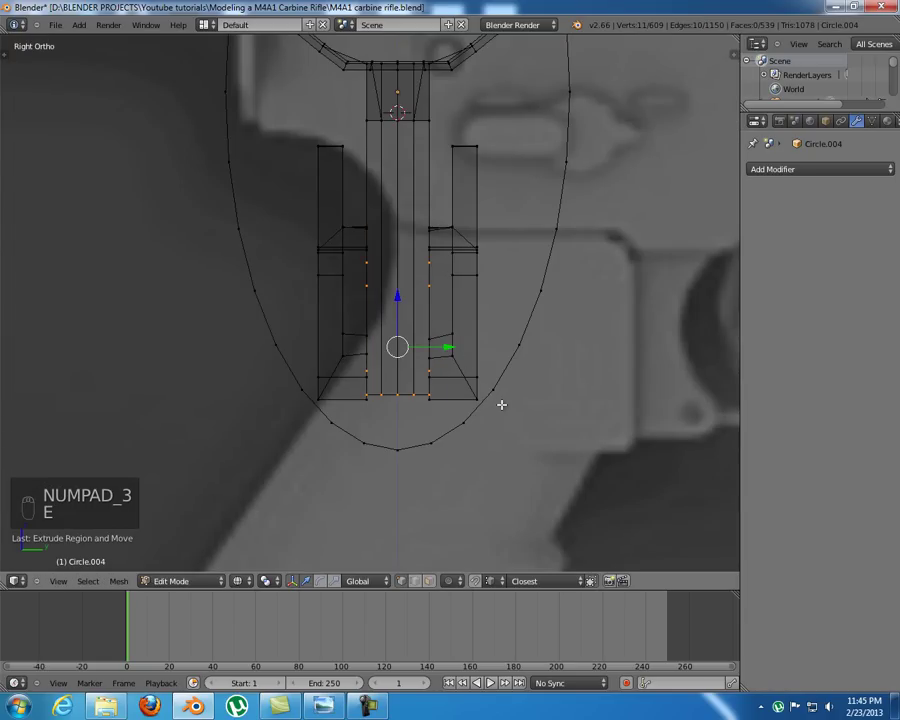
key("s")
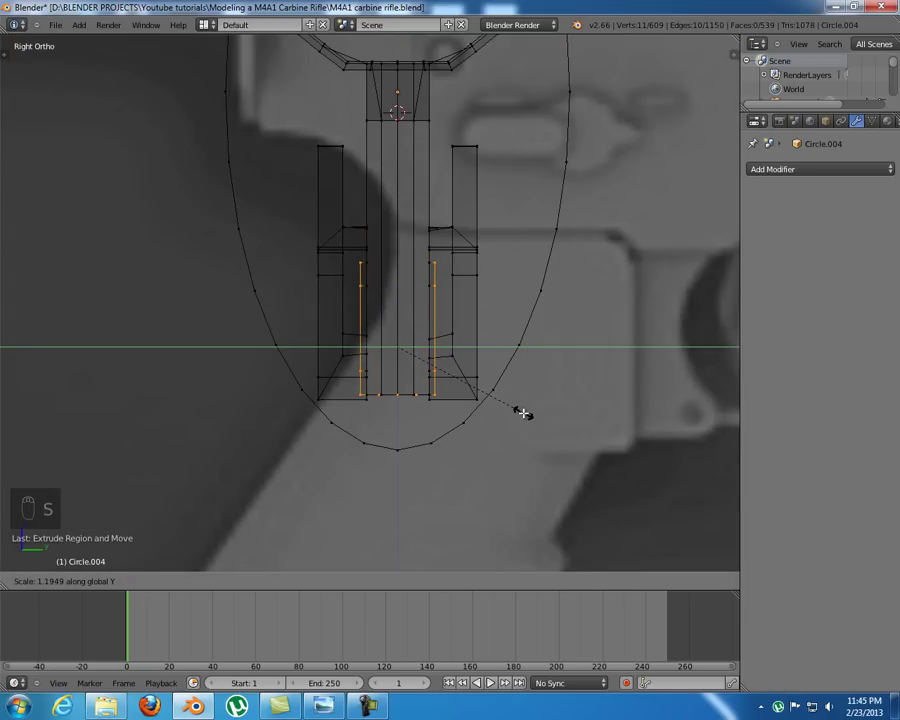
key("z")
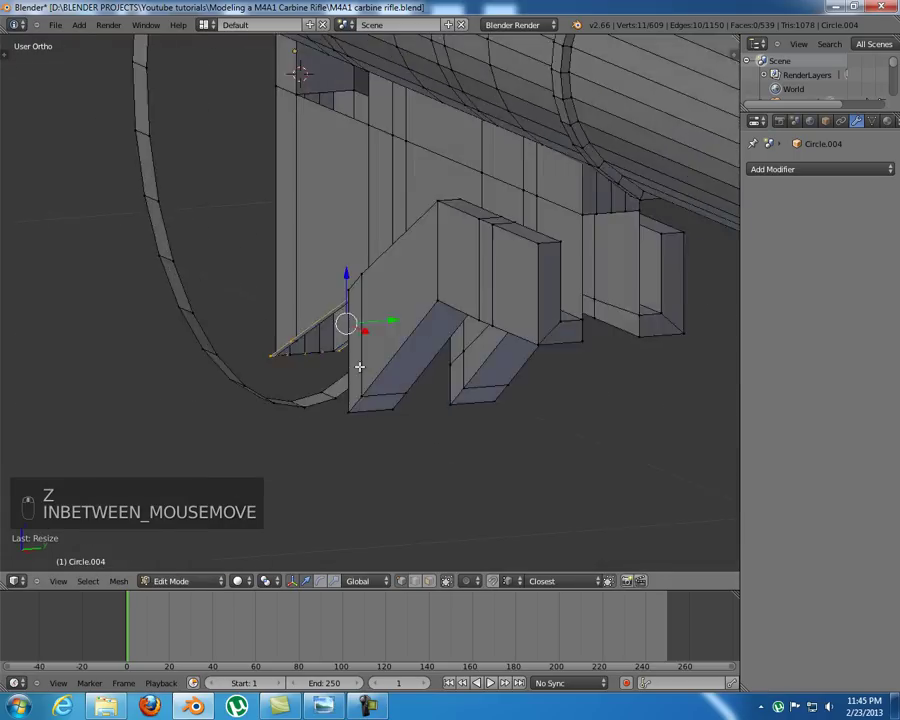
key("KP_1")
key("e")
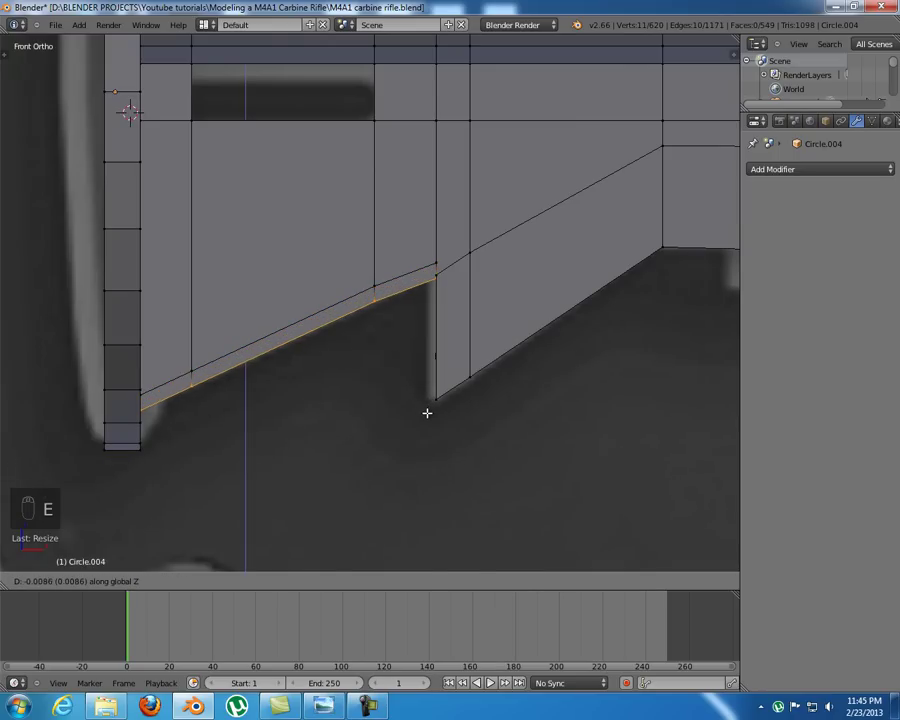
key("z")
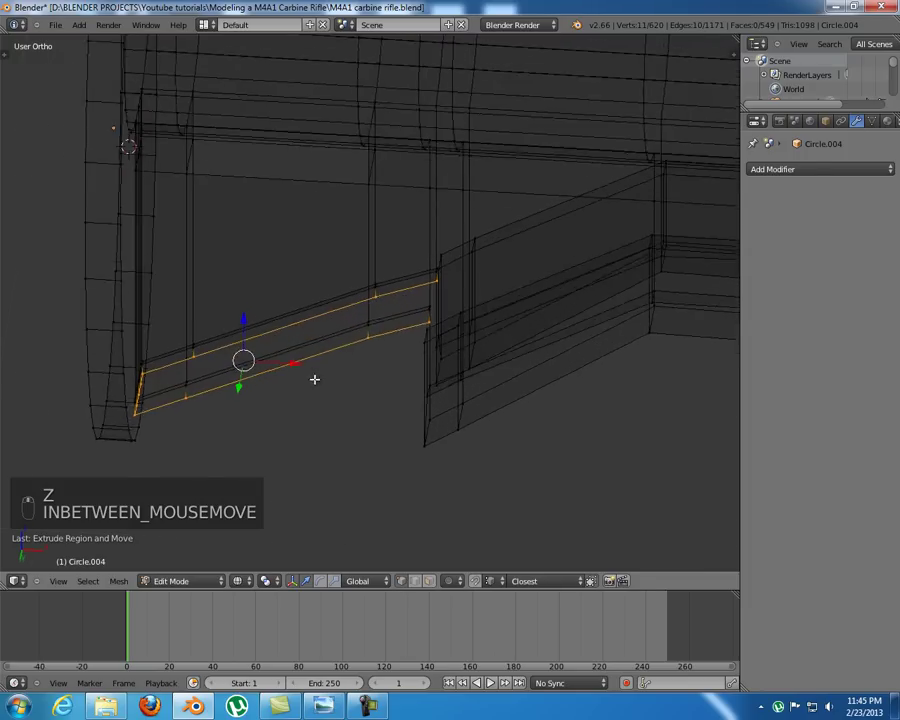
key("z")
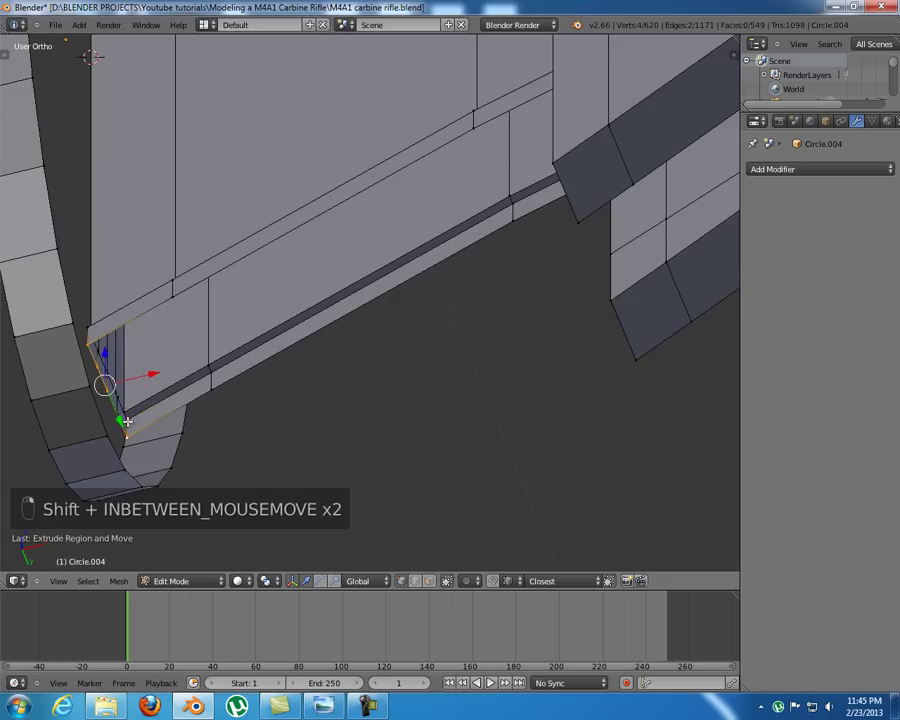
right_click(126, 426)
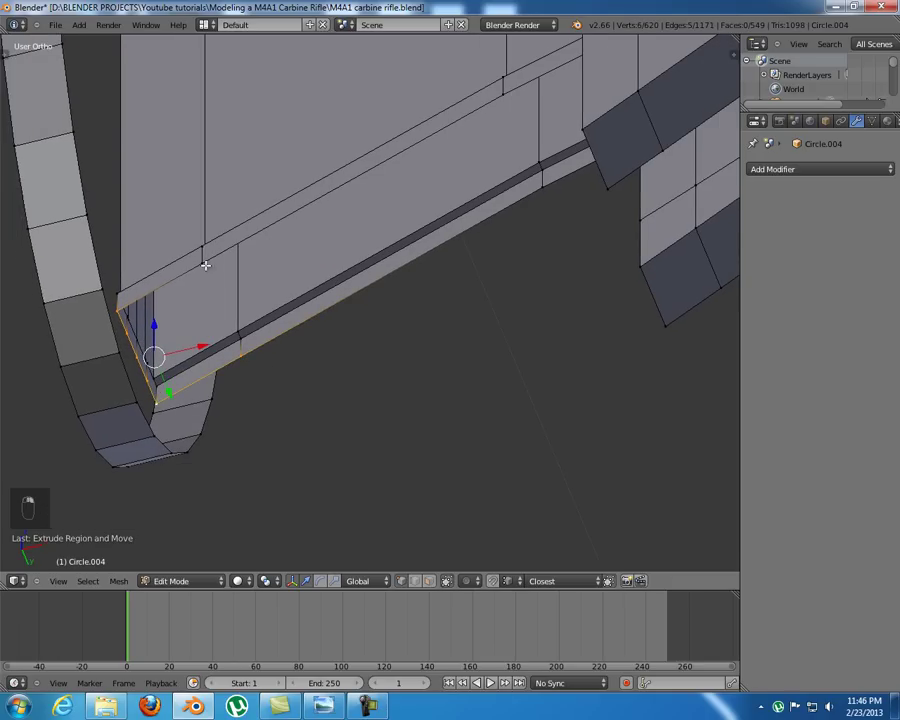
- Fill the open gaps at both ends of the new groove
key("f")
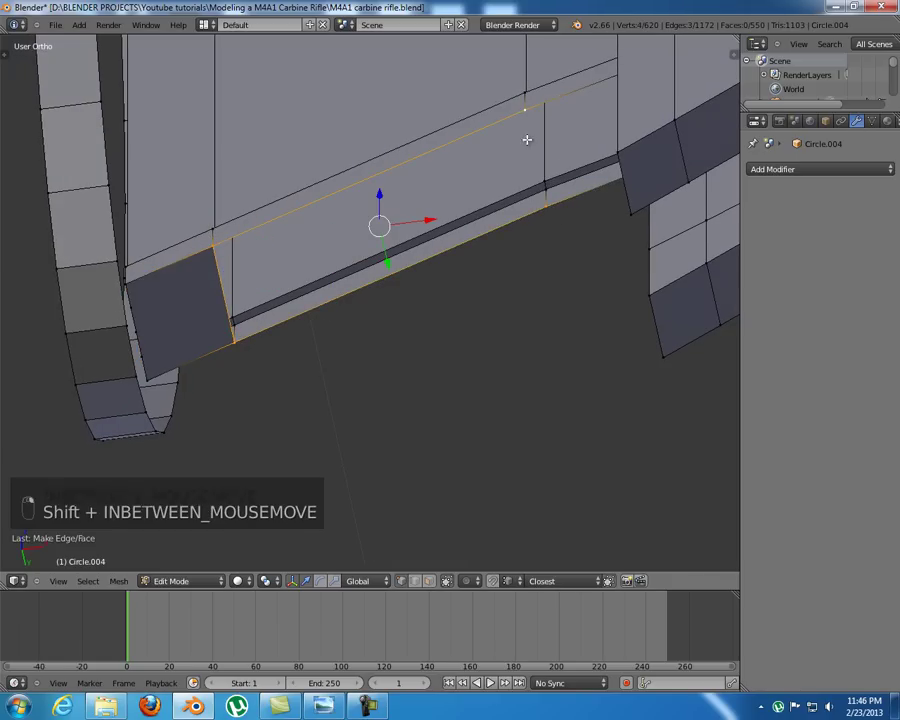
key("f")
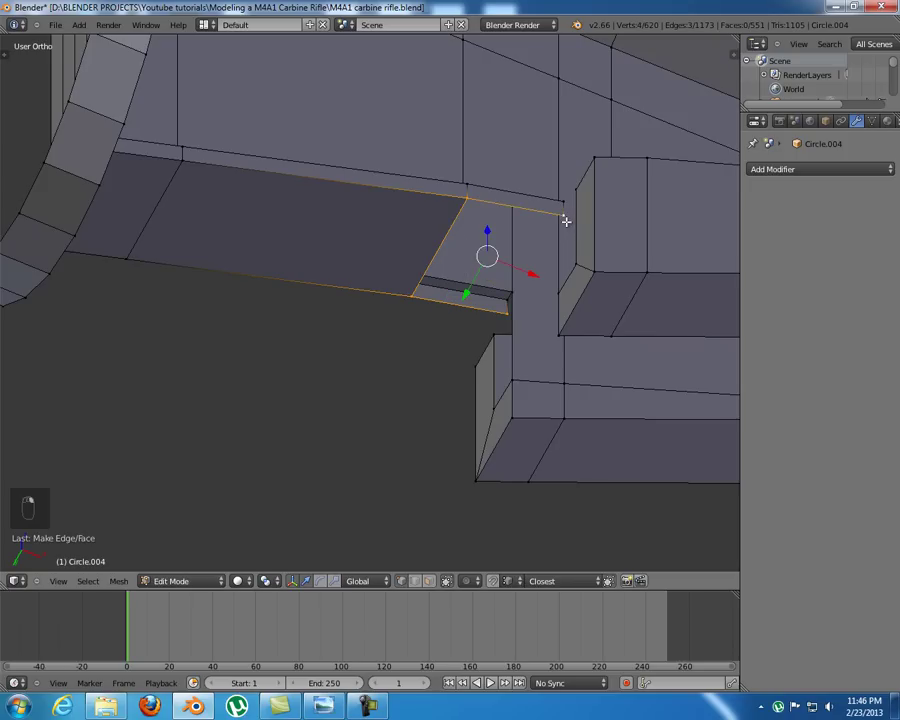
key("f")
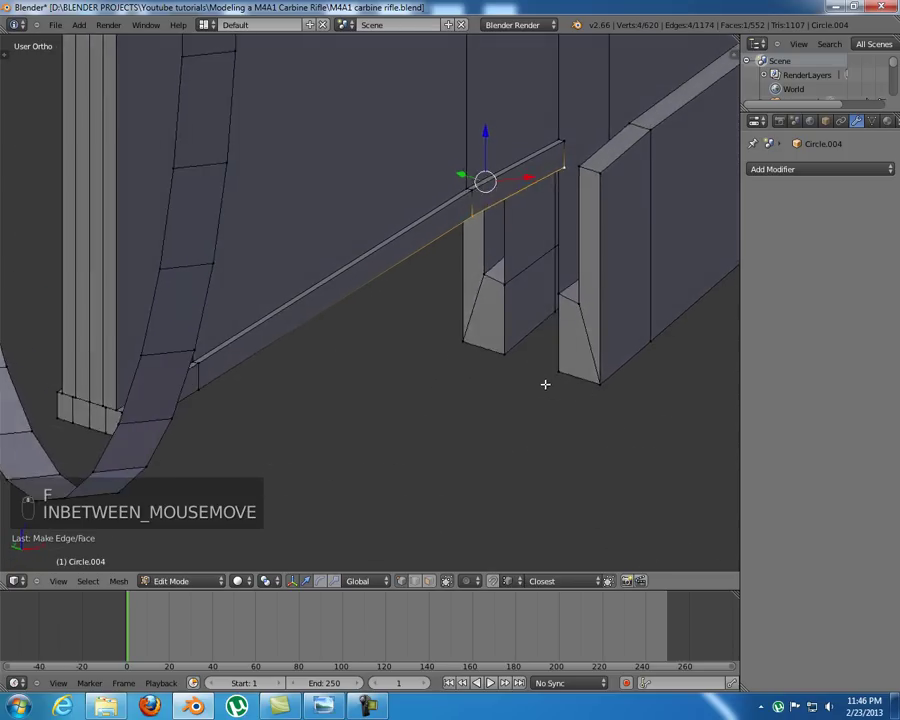
- Cap the tube's open rear end and a remaining hole with new faces
key("a")
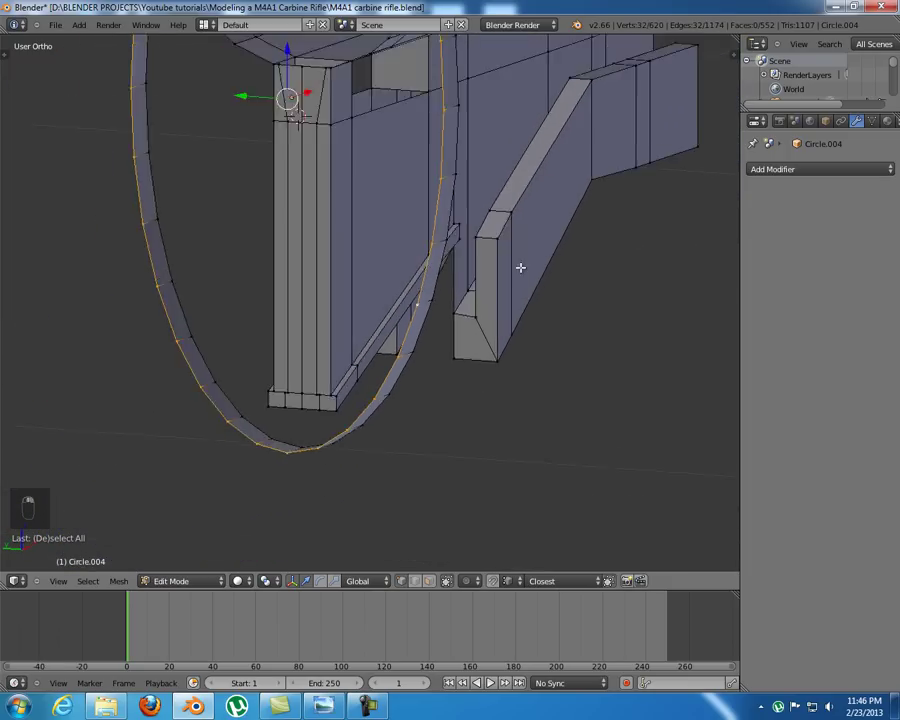
key("f")
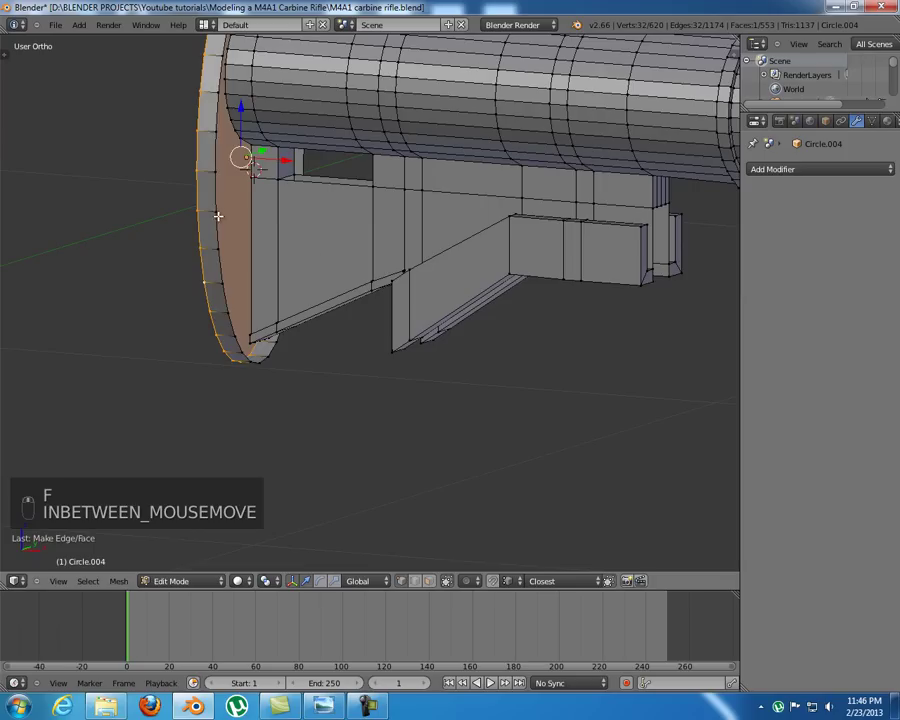
key("f")
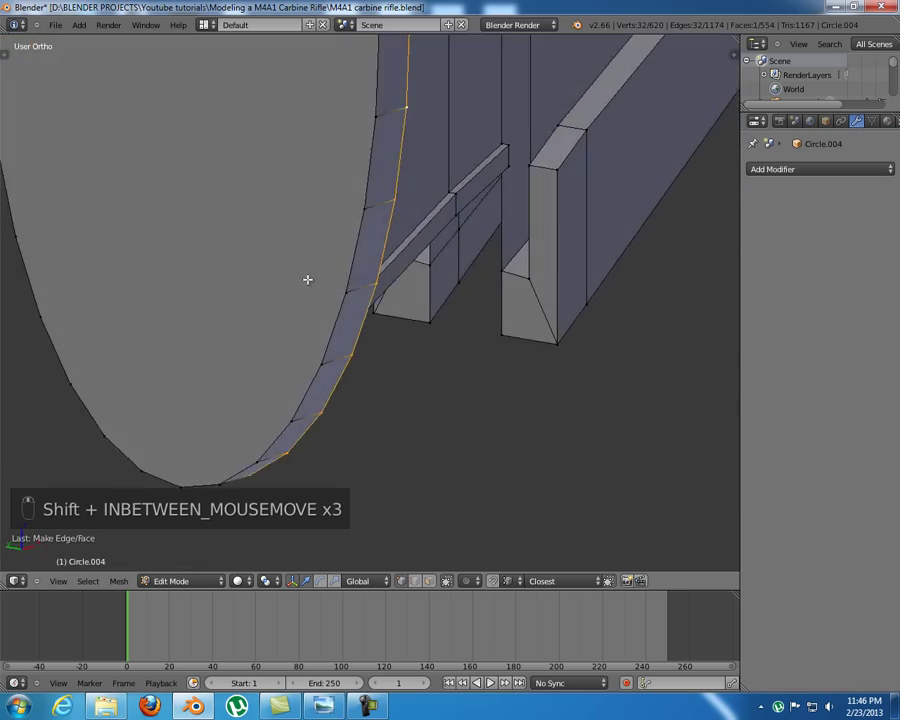
middle_click(439, 183)
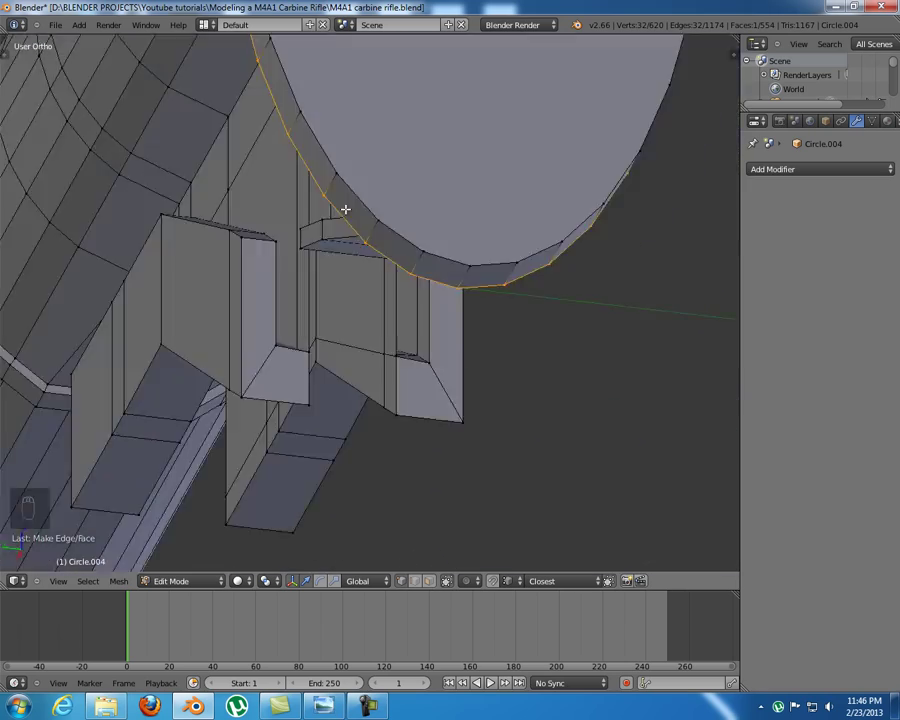
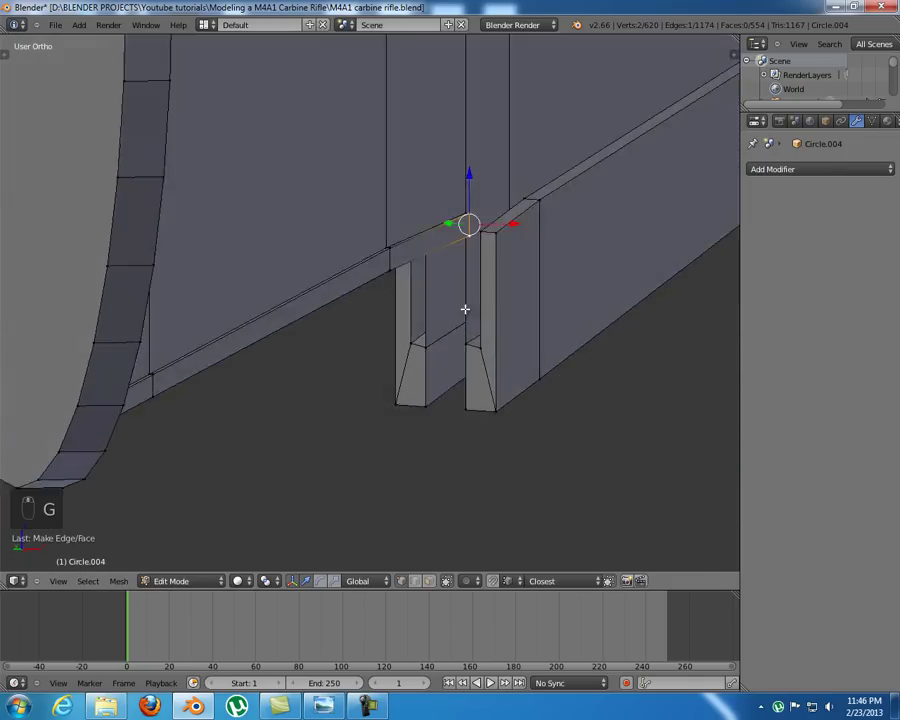
- Nudge the stray corner vertex under the tube into place, checking it from several angles
key("g")
key("g")
middle_click(455, 312)
left_click(450, 308)
middle_click(450, 362)
middle_click(442, 359)
left_click_drag(368, 259, 394, 287)
- Slide a vertex up along its edge, then Remove Doubles across the whole mesh, merging 3 duplicate vertices
key("g")
key("g")
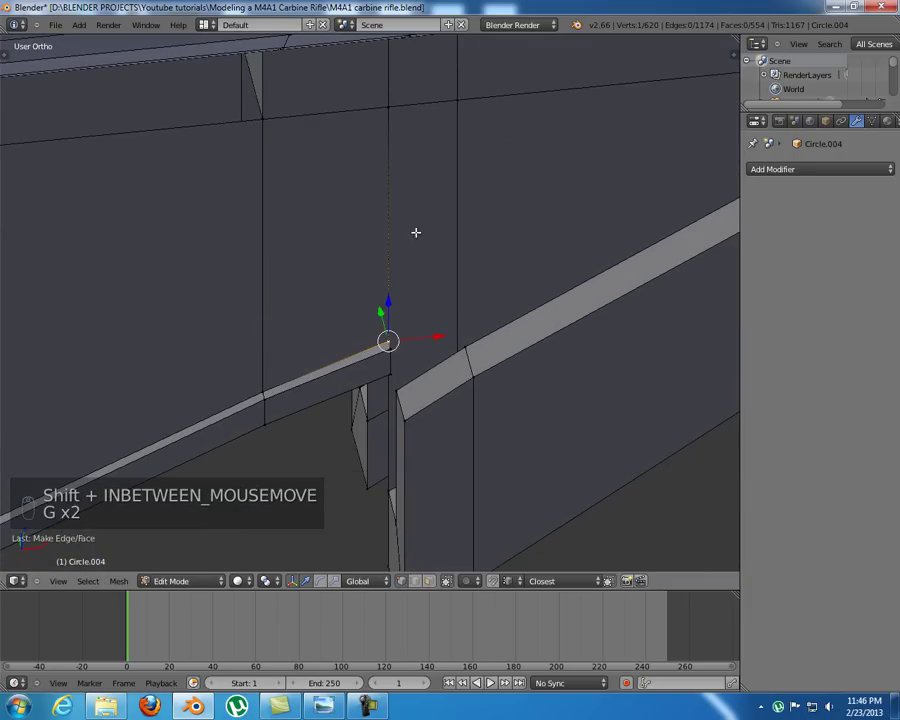
key("g")
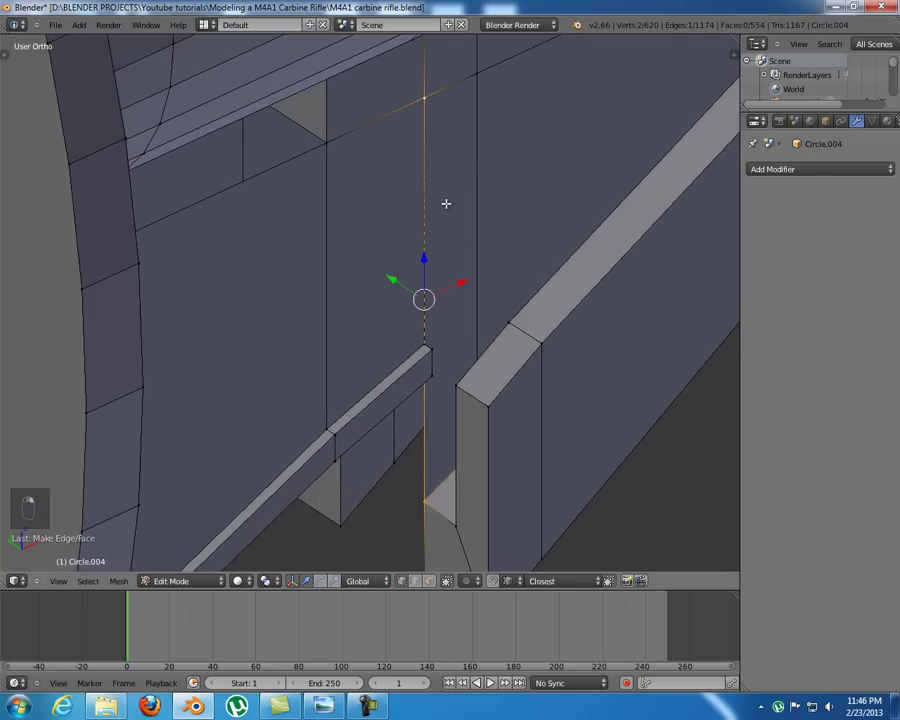
key("g")
key("w")
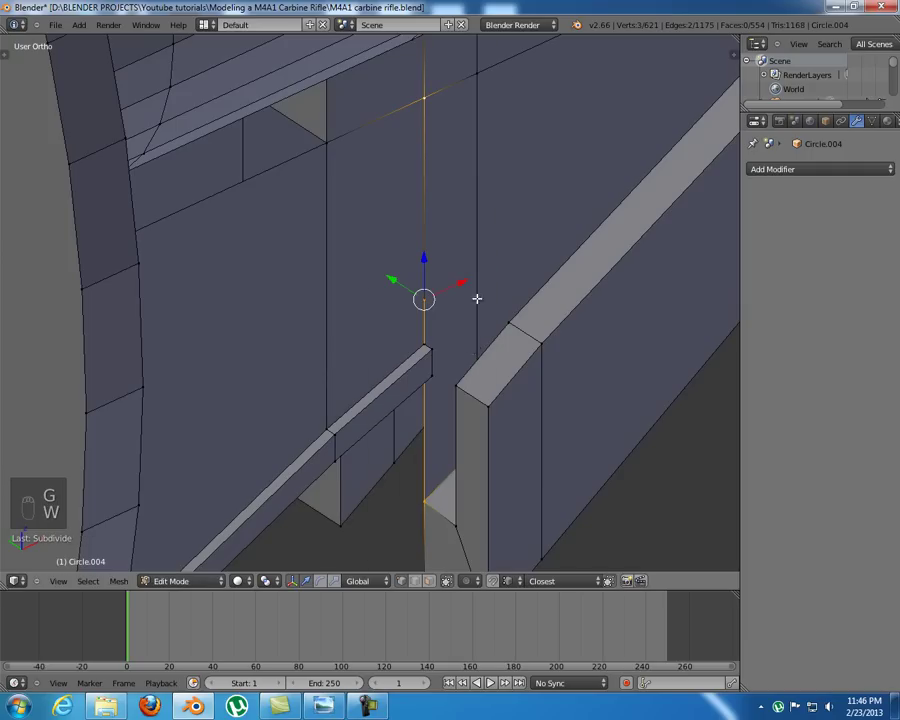
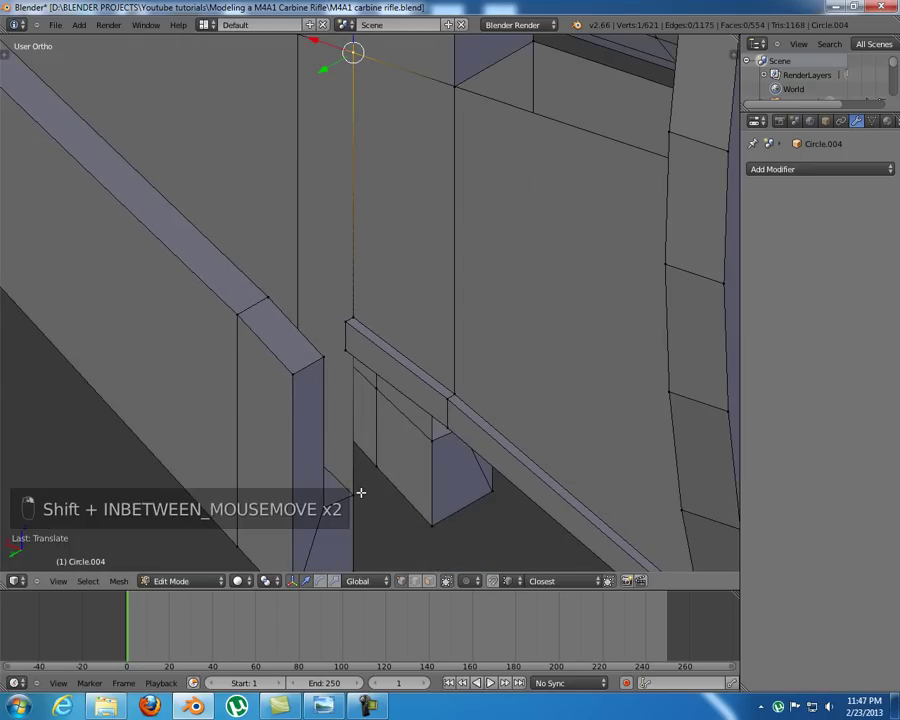
key("w")
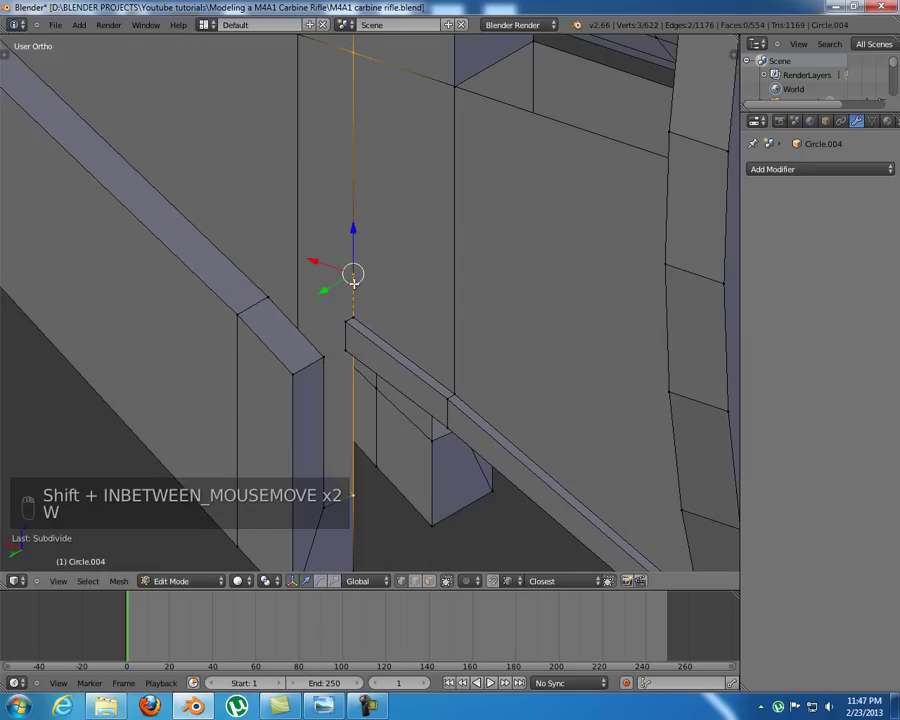
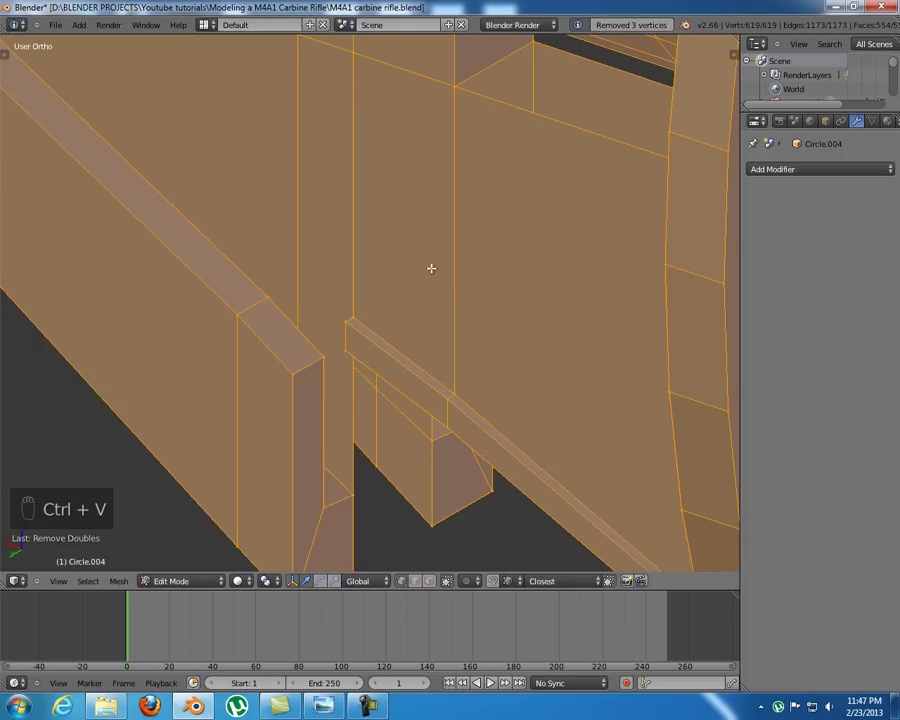
- Finish the duplicate-vertex merge and review the stock's lower geometry from a rotated view
key("a")
key("g")
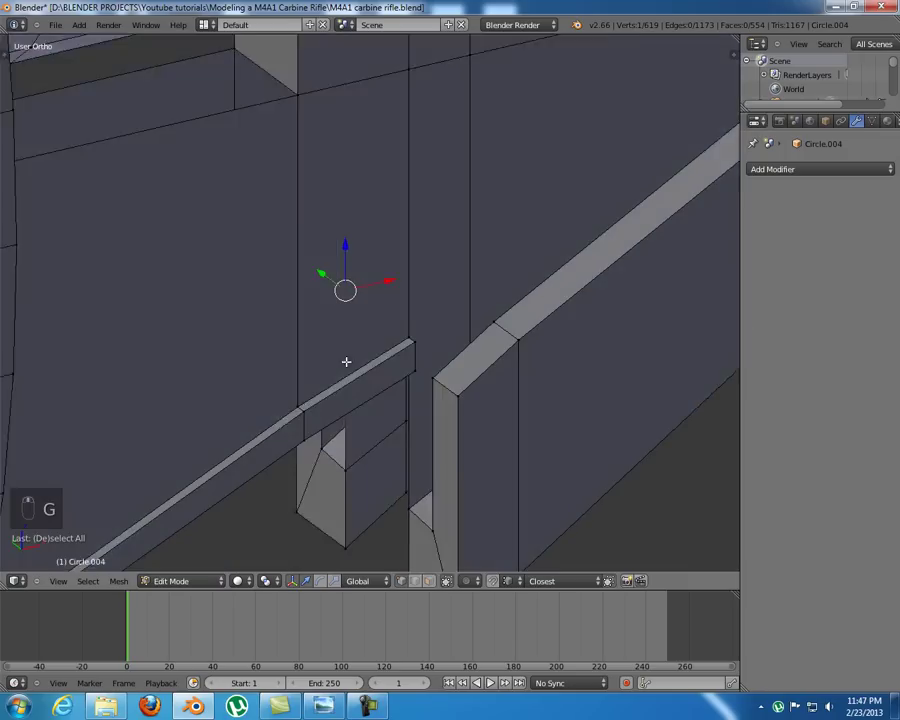
left_click_drag(396, 333, 415, 300)
key("g")
middle_click(410, 331)
left_click_drag(412, 337, 403, 328)
key("a")
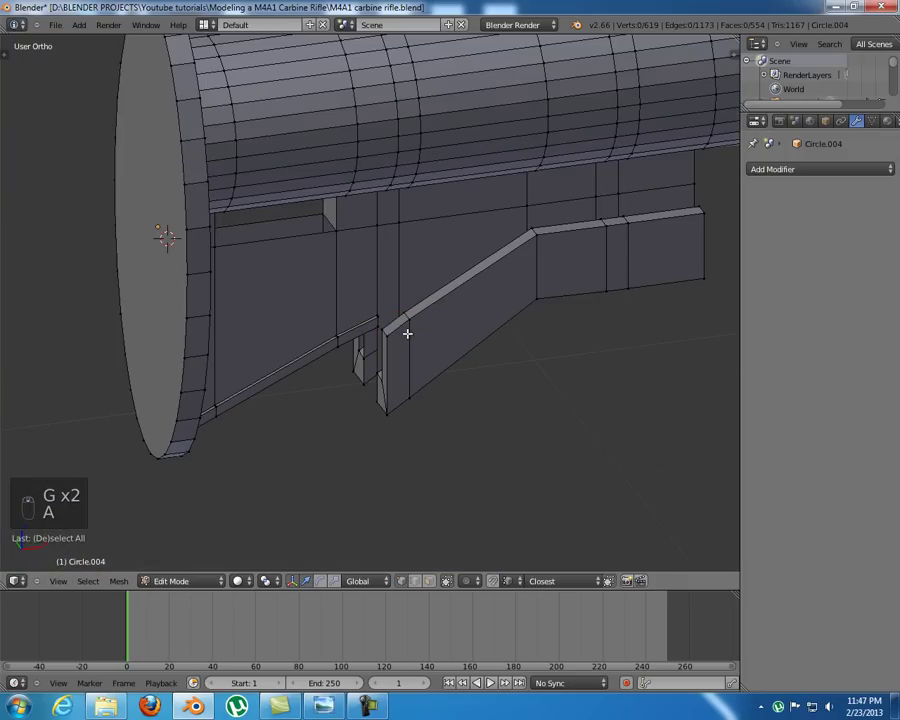
- Settle on the front ortho view of the stock and bring up the Shift+A add-mesh list
key("KP_1")
key("z")
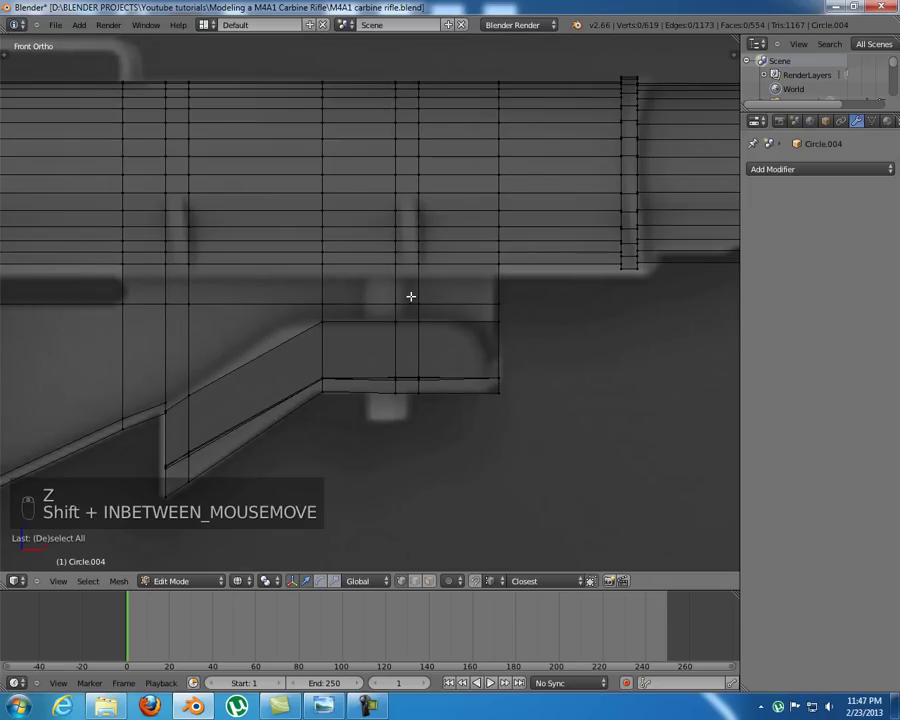
key("z")
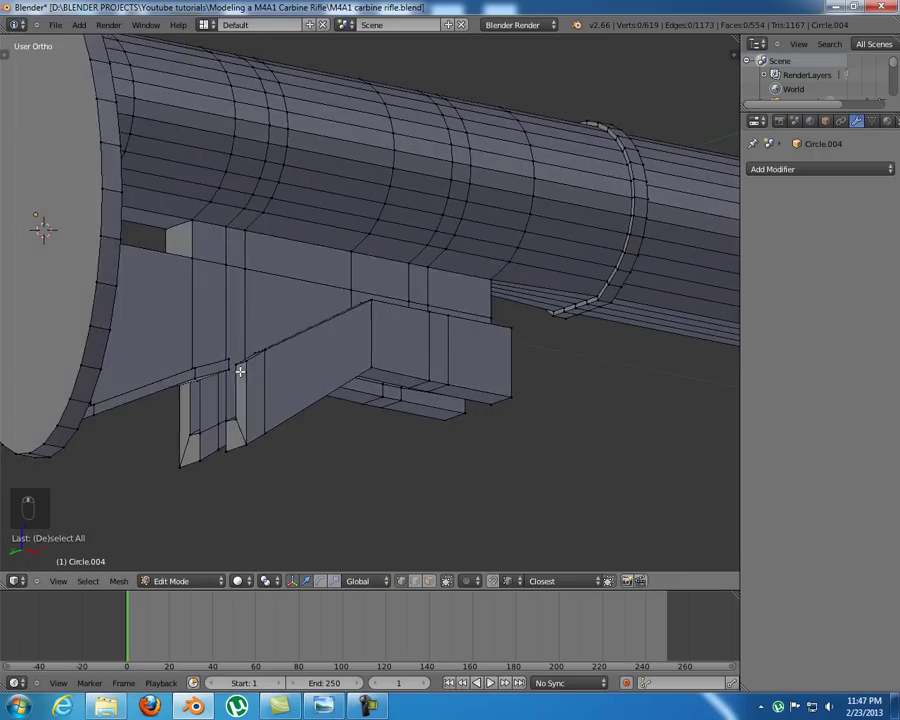
key("KP_1")
key("z")
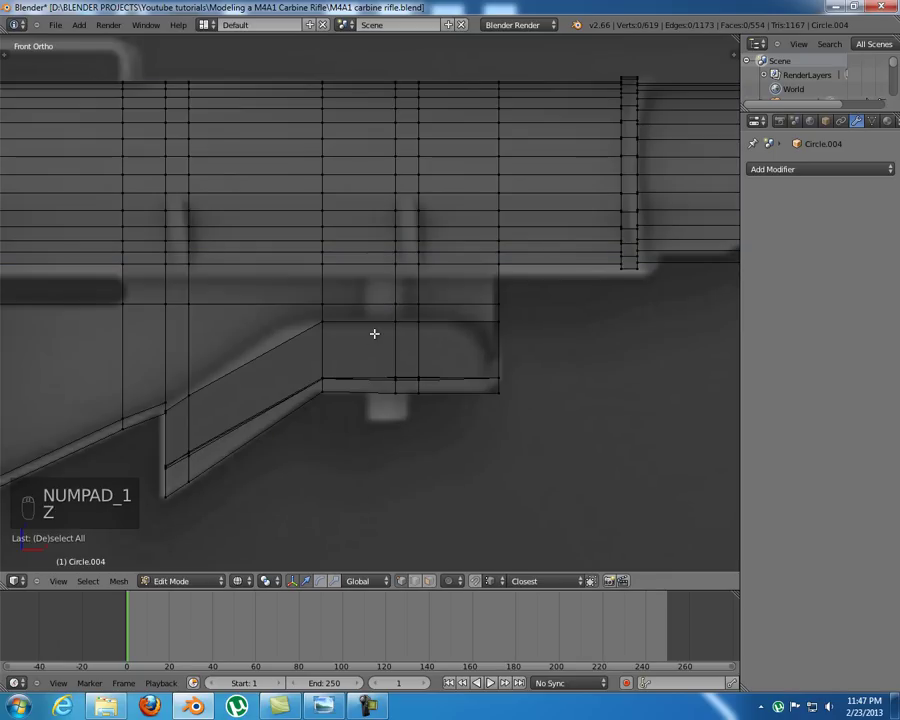
key("shift+a")
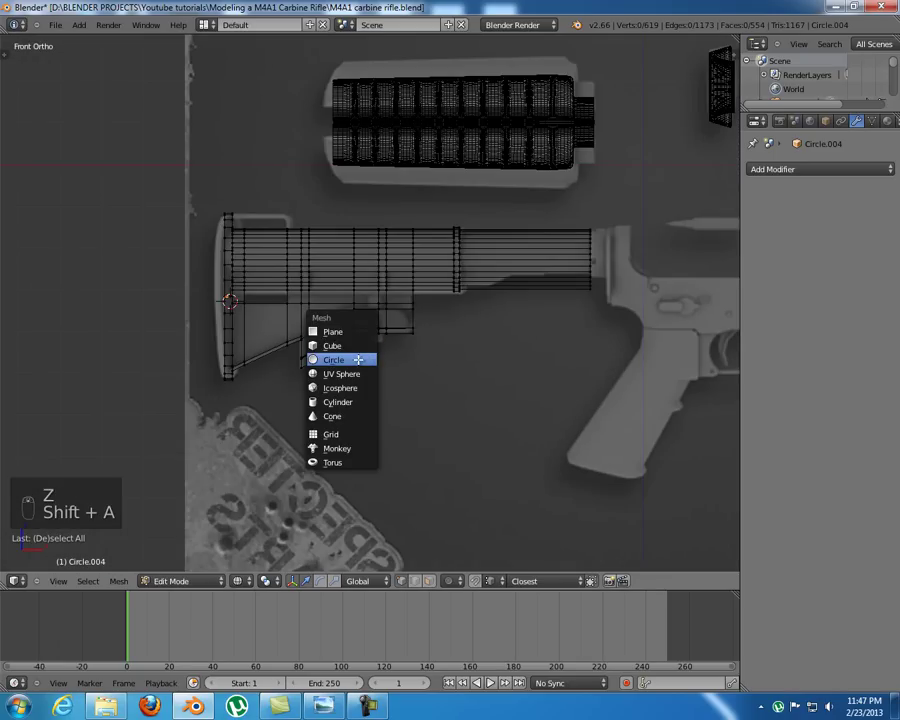
- Add a cylinder, shrink it small, set it under the stock tube and stretch it taller, checking from below and front
key("s")
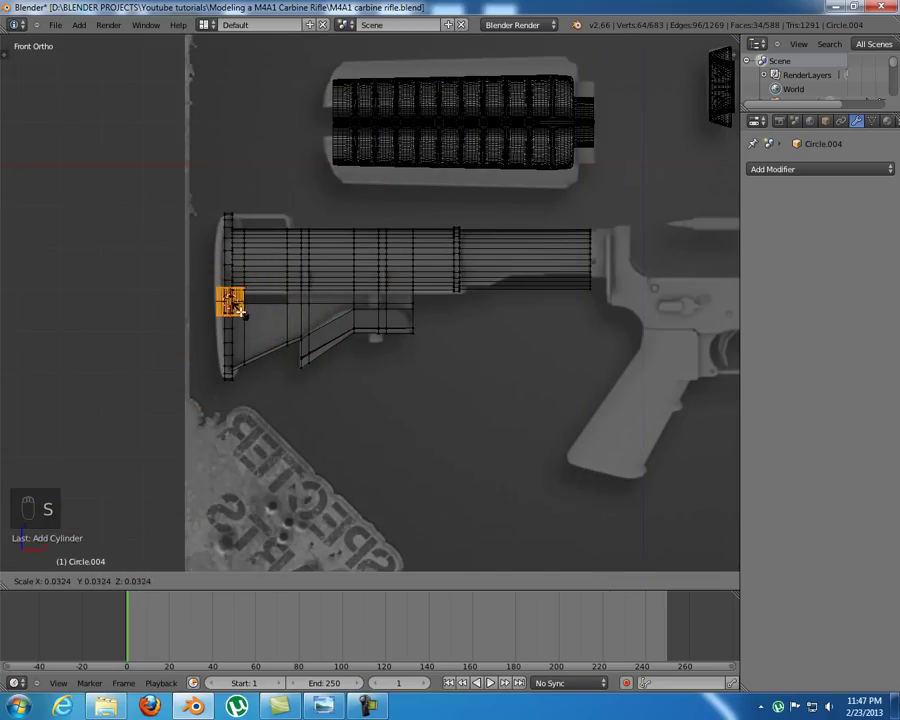
key("g")
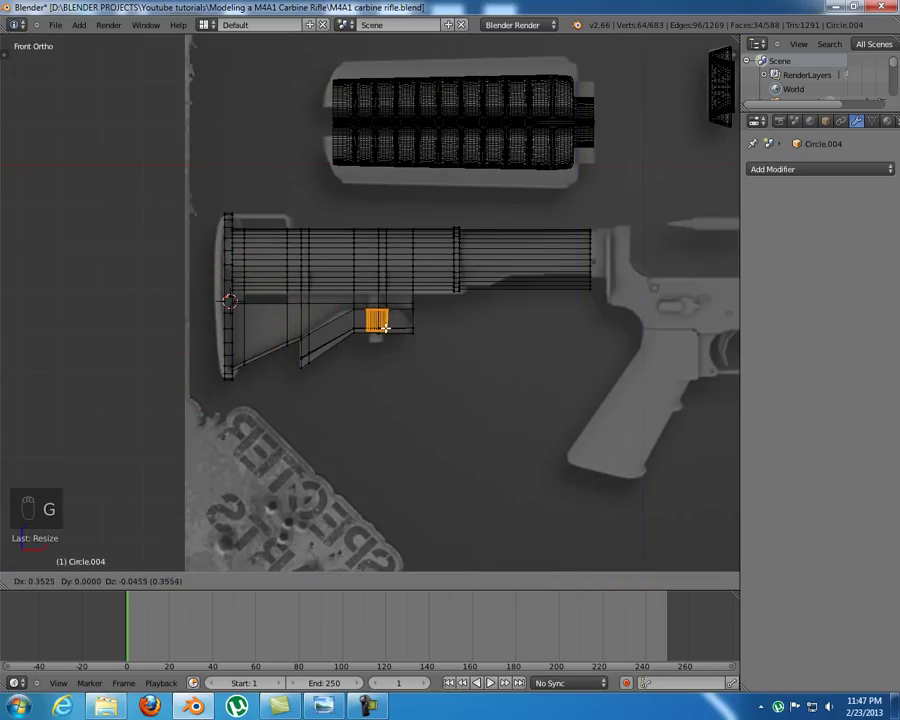
key("s")
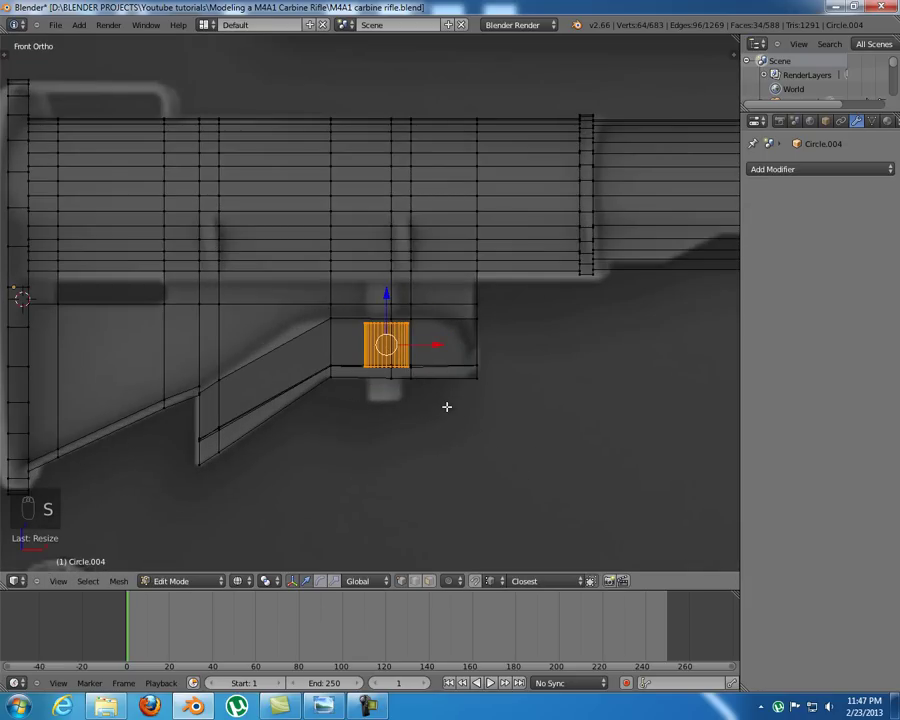
key("s")
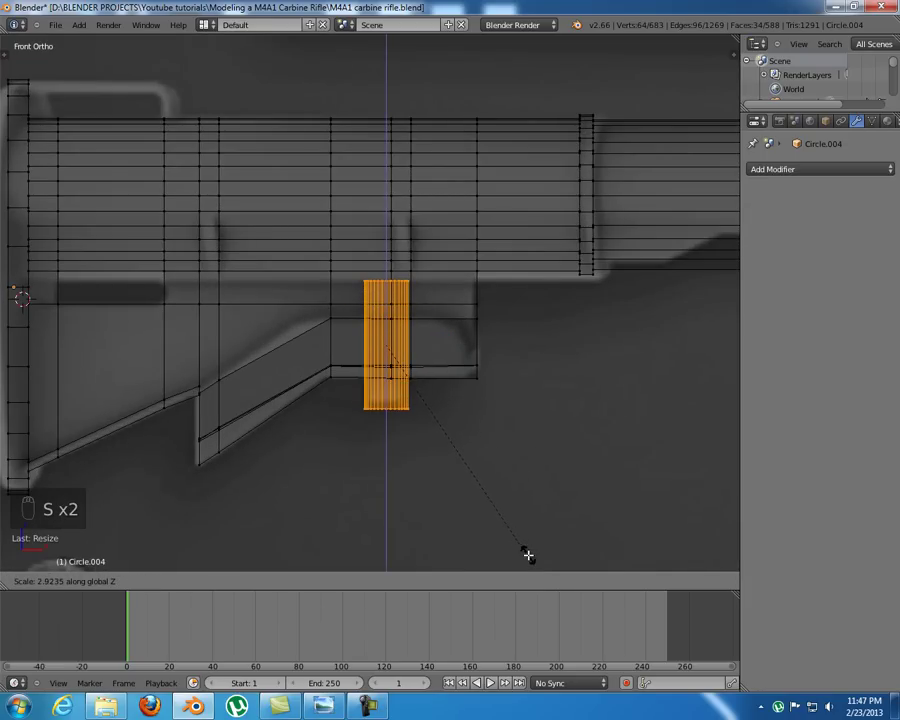
key("z")
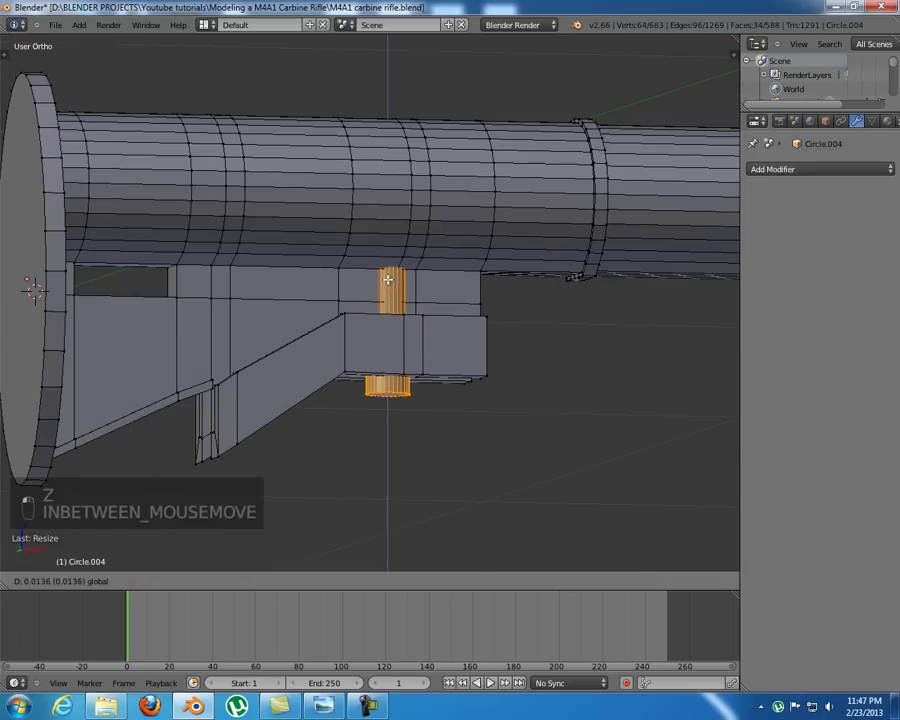
key("s")
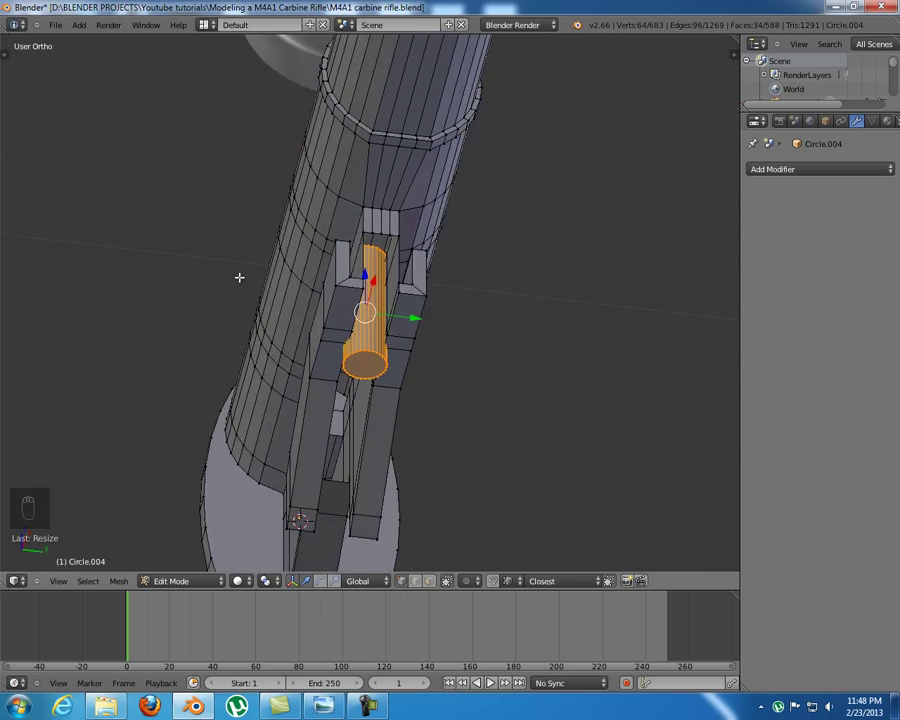
middle_click(338, 255)
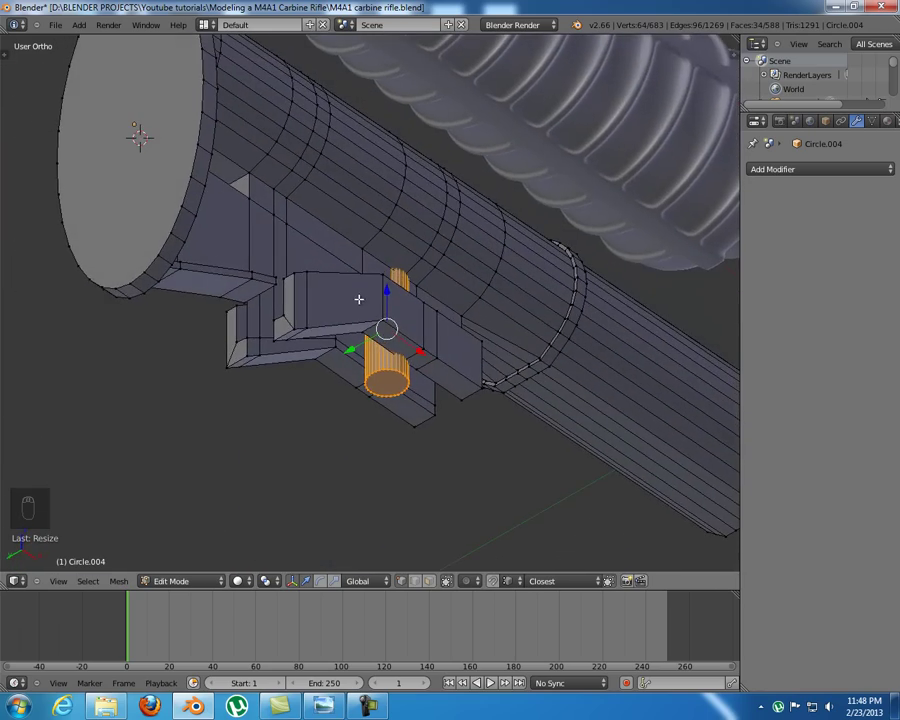
key("KP_1")
key("z")
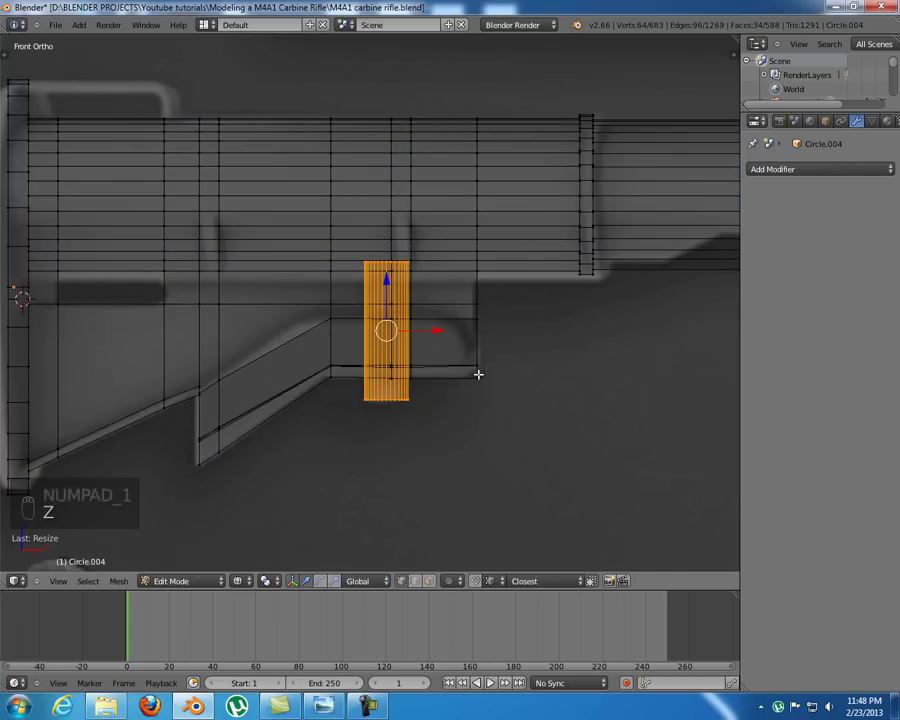
- Fill the first faces between vertex pairs in the recess, checking hidden edges in wireframe
key("z")
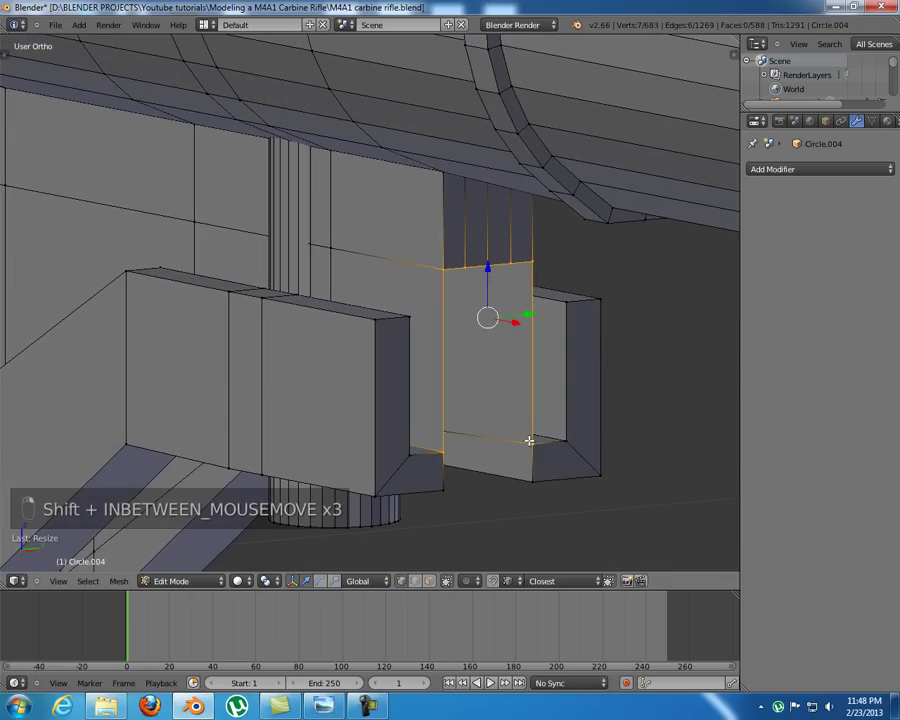
key("f")
key("f")
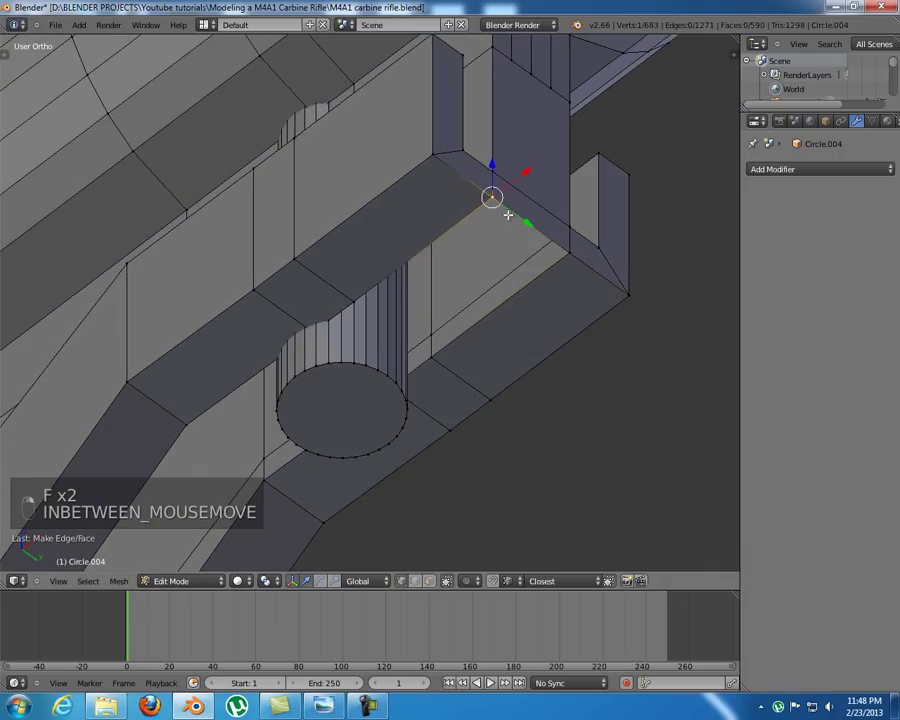
key("f")
key("z")
key("z")
key("z")
key("z")
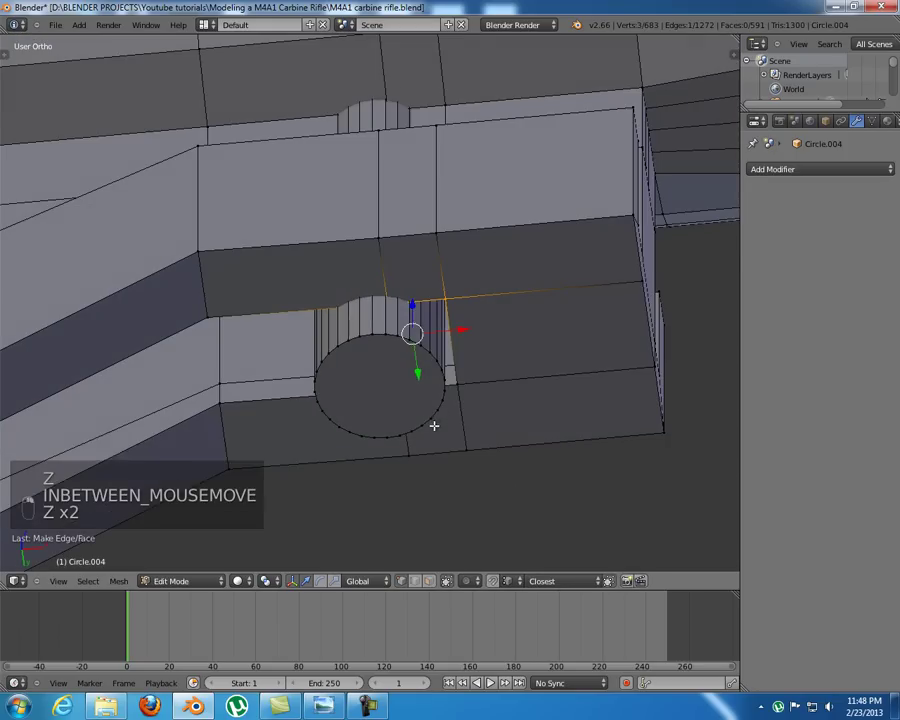
- Fill the remaining gaps around the inset cylinder with five more faces
key("f")
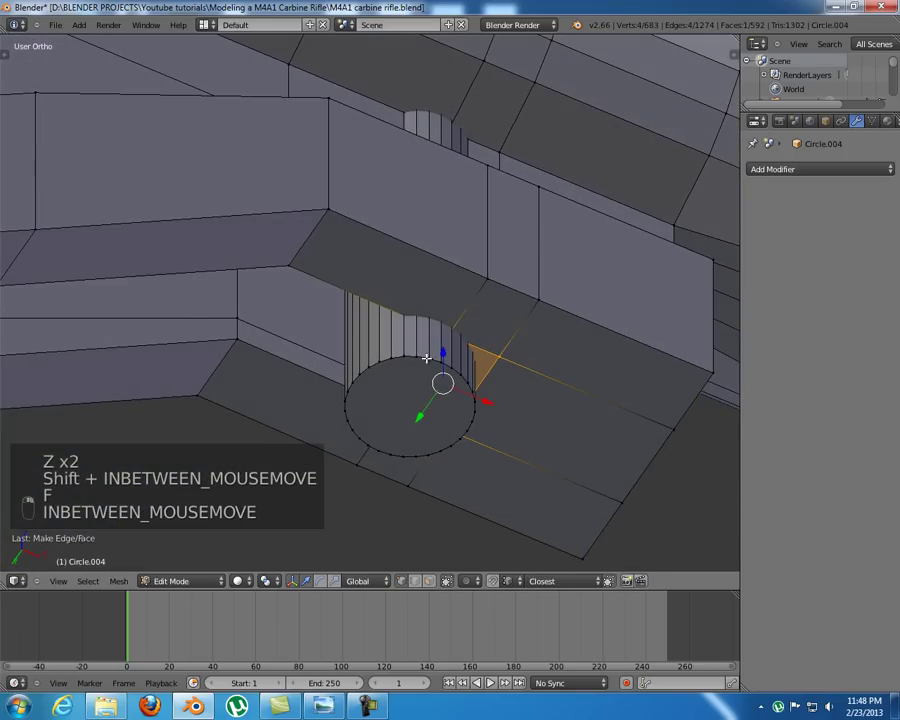
key("z")
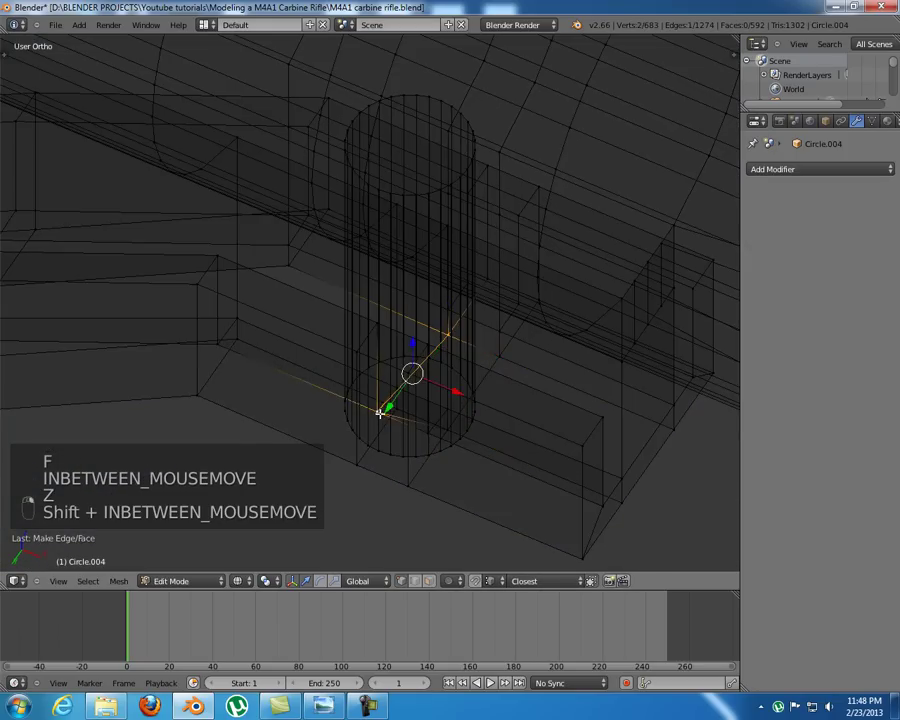
key("z")
key("f")
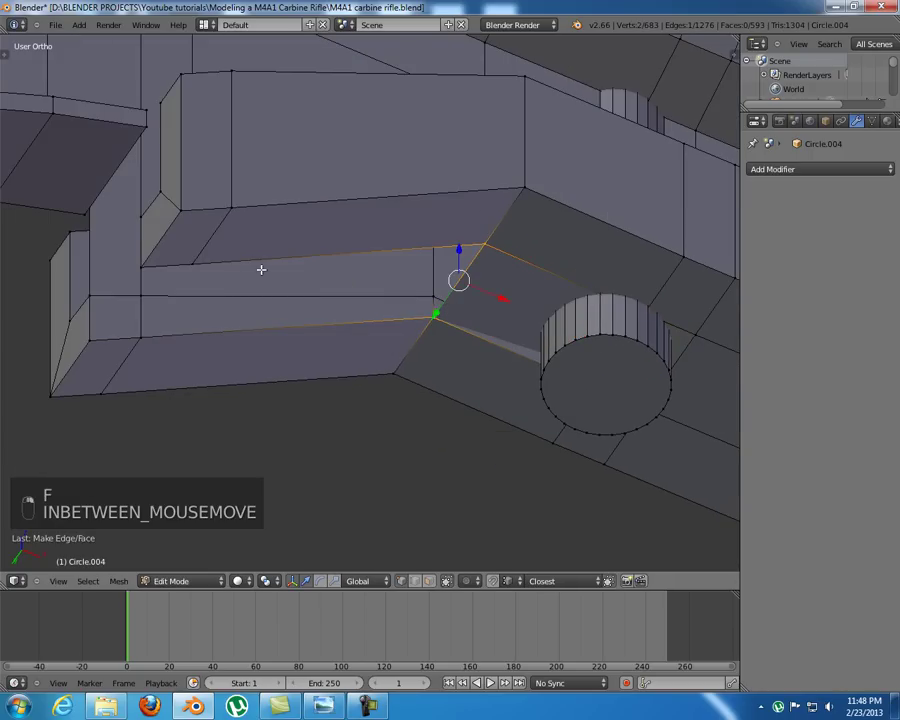
key("f")
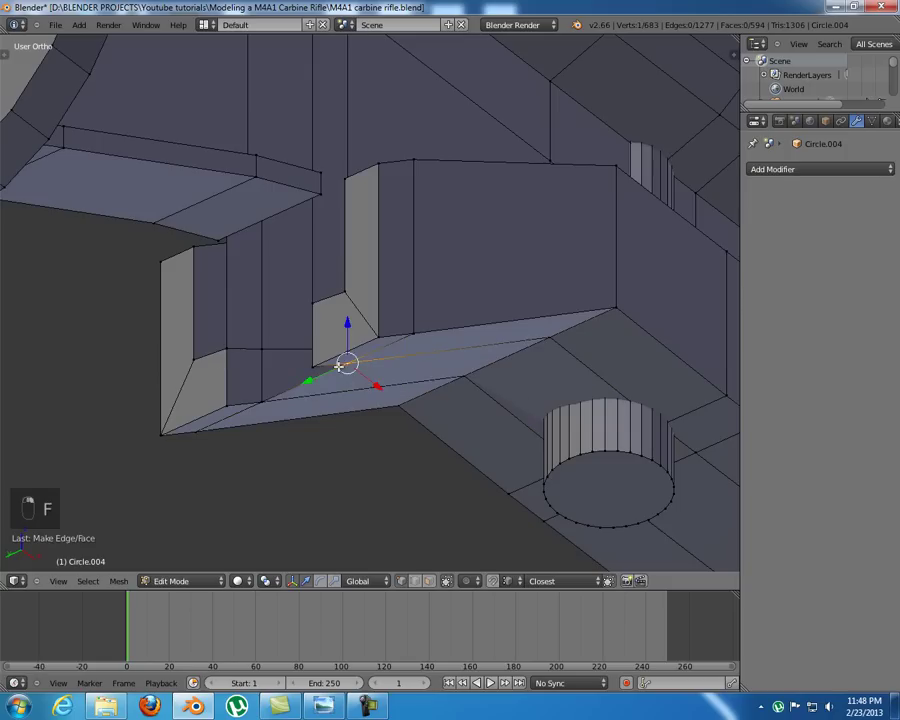
key("f")
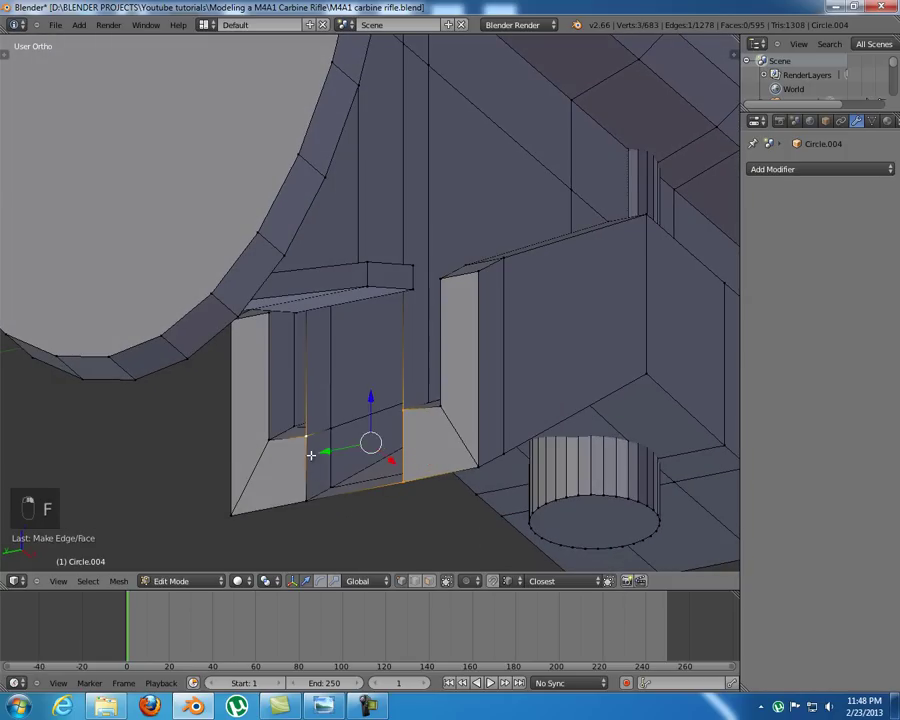
key("f")
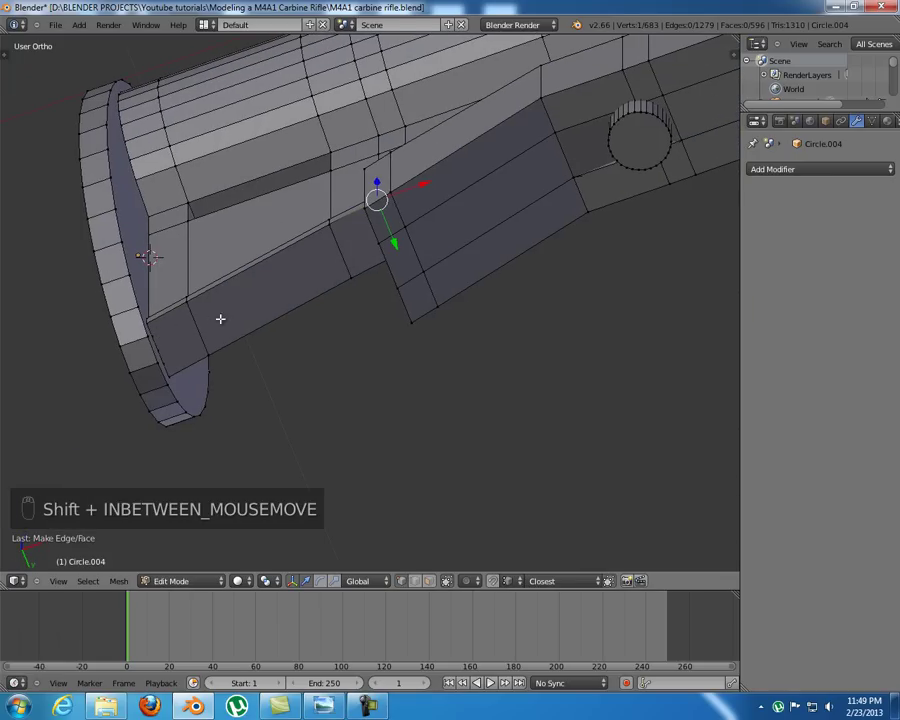
- Loop-cut new edges across the stock's lower face and fill a face in the resulting gap
left_click_drag(177, 336, 124, 369)
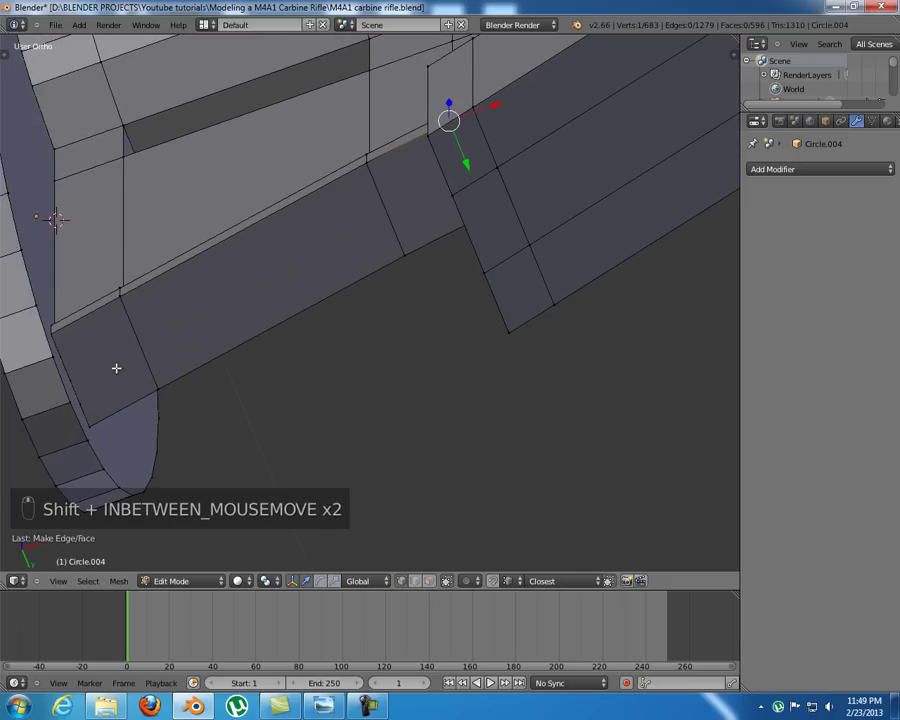
key("ctrl+r")
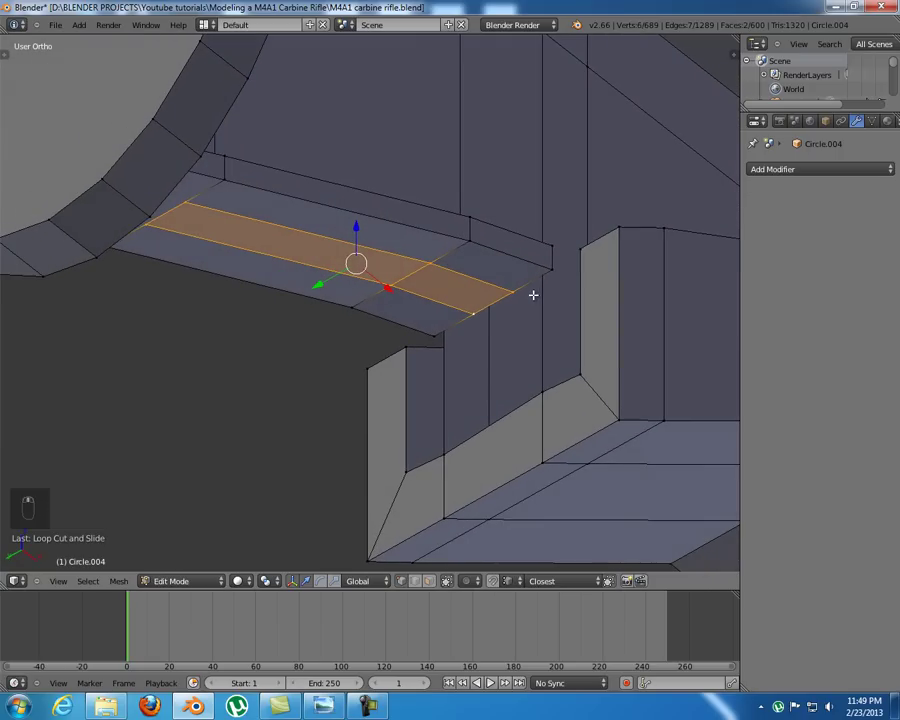
key("s")
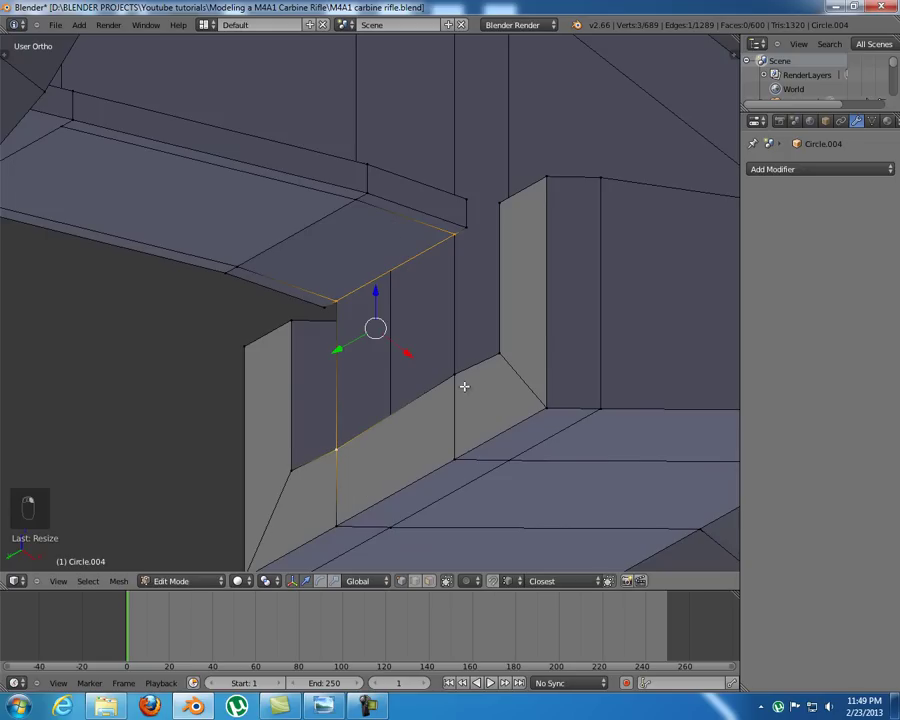
key("f")
key("a")
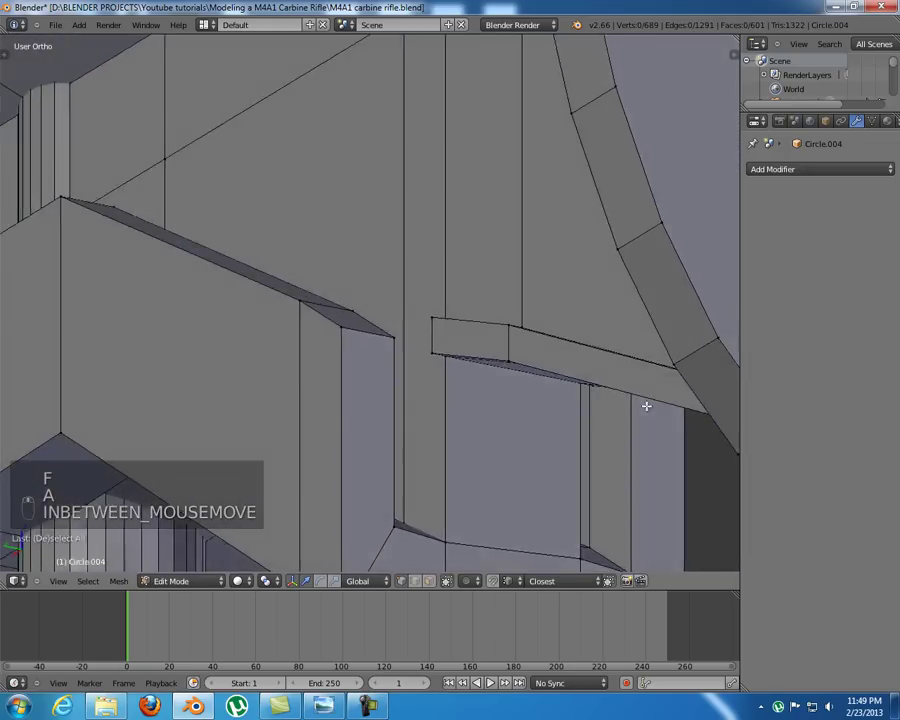
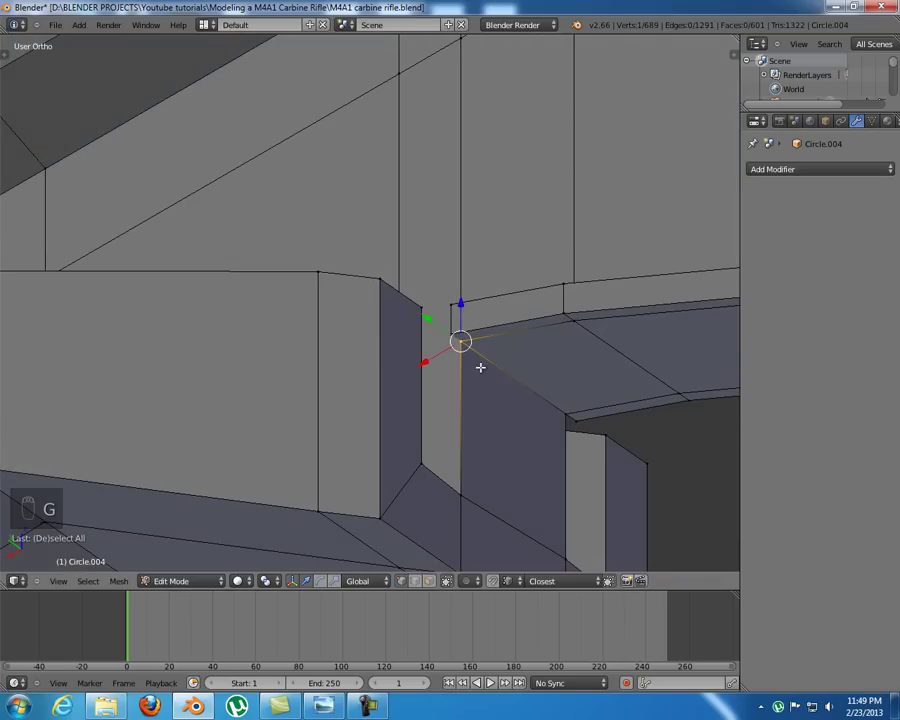
- Move the stepped corner's stray vertex along one axis into position
key("g")
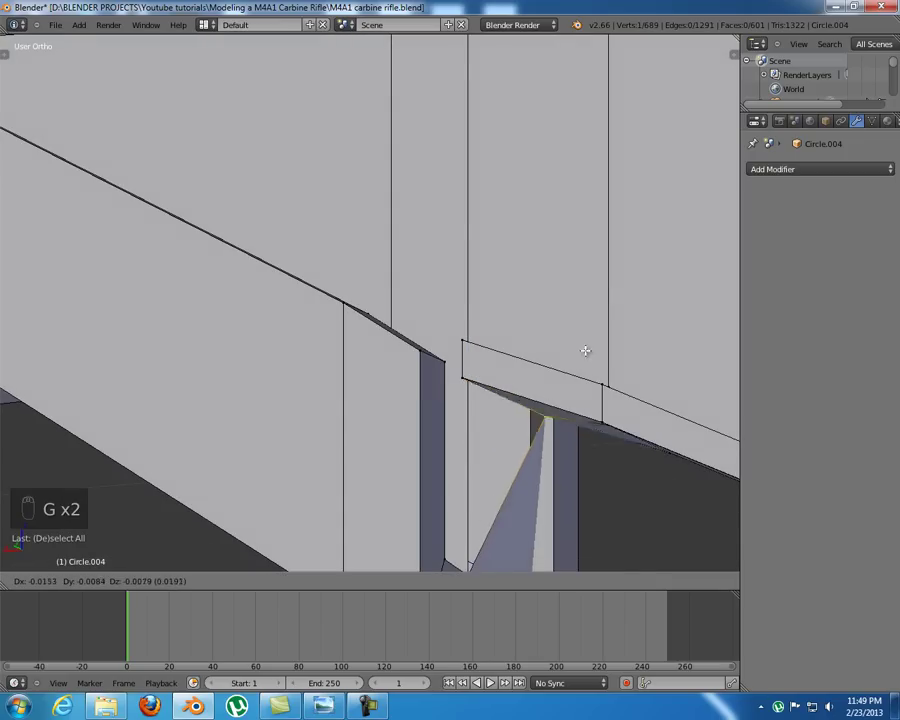
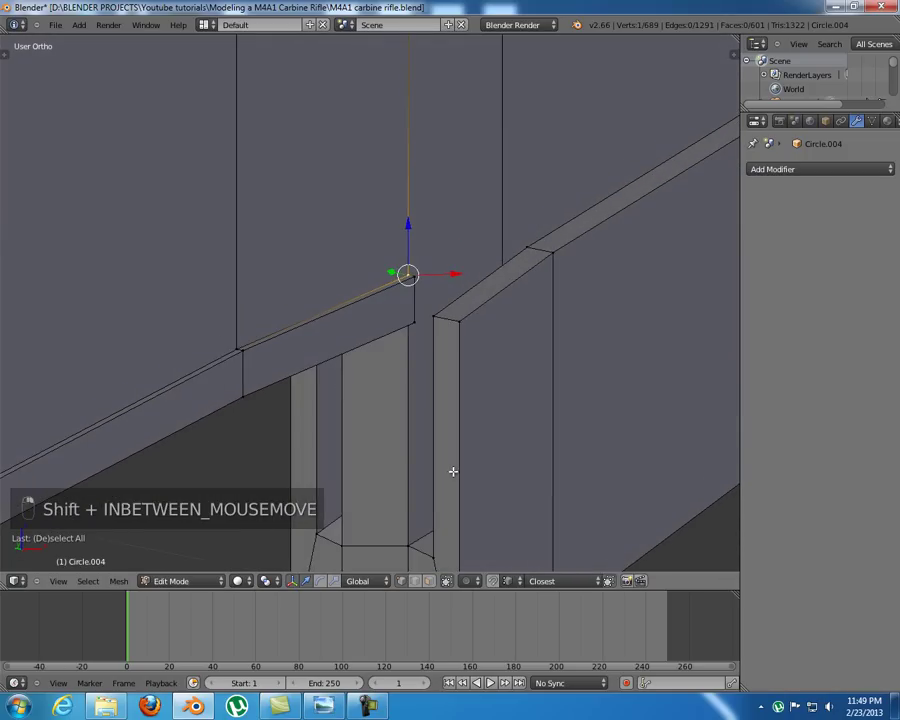
key("w")
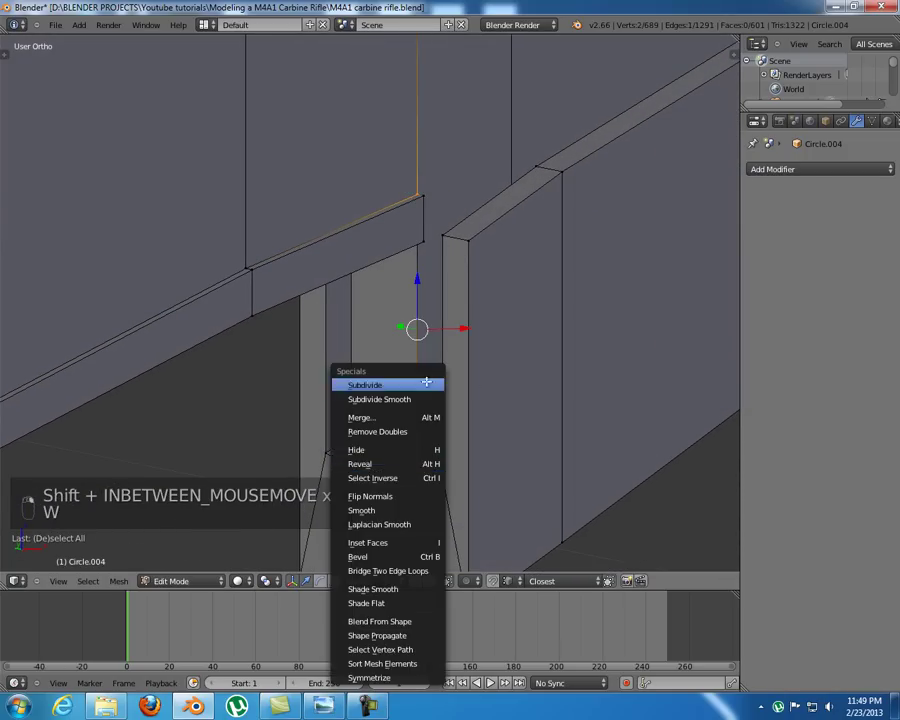
key("g")
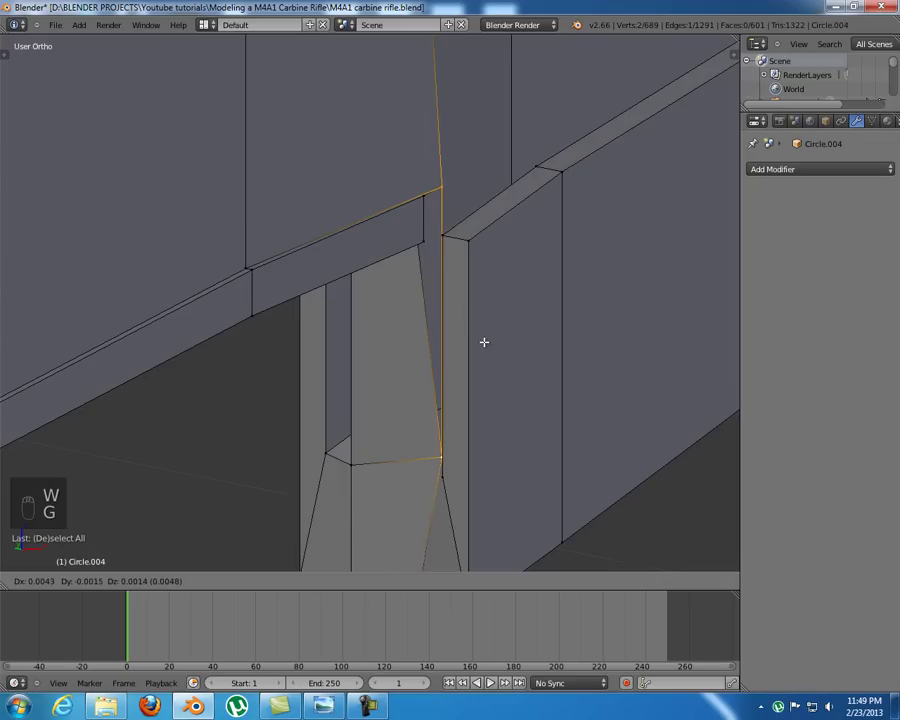
key("w")
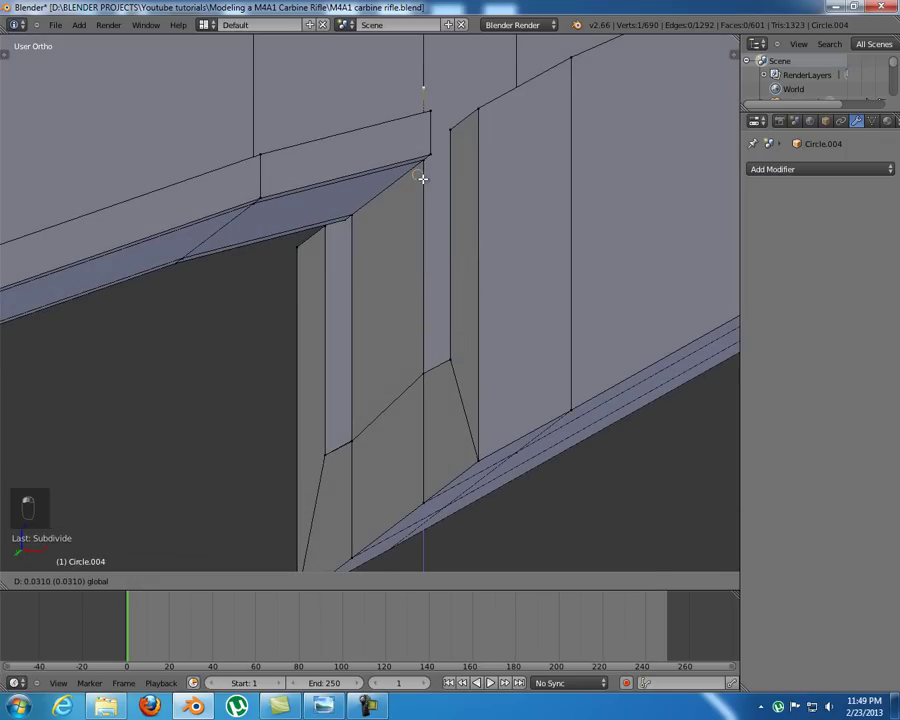
key("a")
- Remove Doubles over the whole mesh, merging one duplicate vertex, and return to front view
key("ctrl+v")
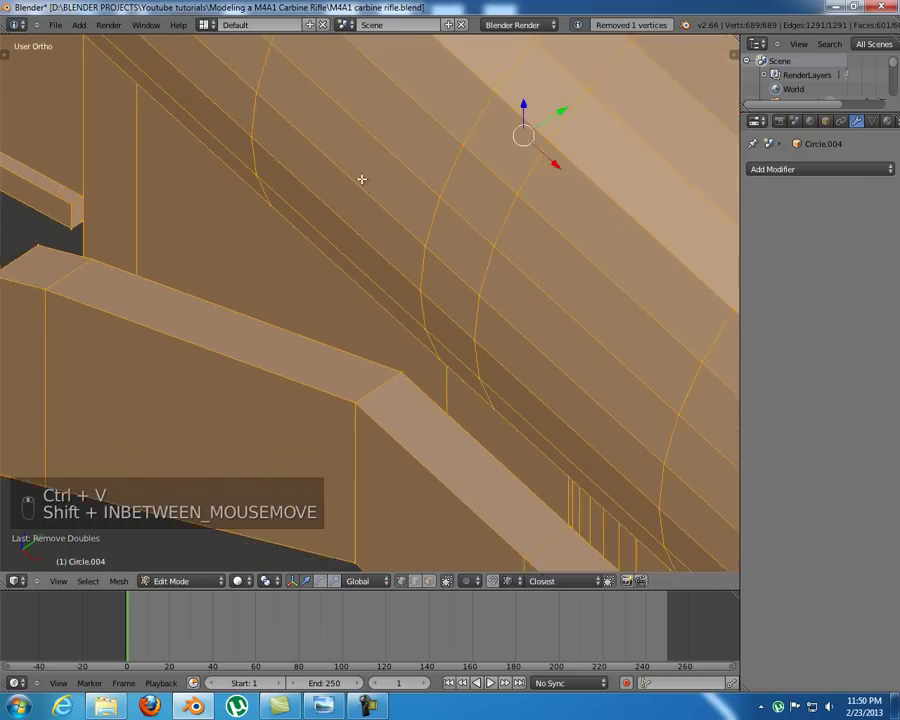
key("a")
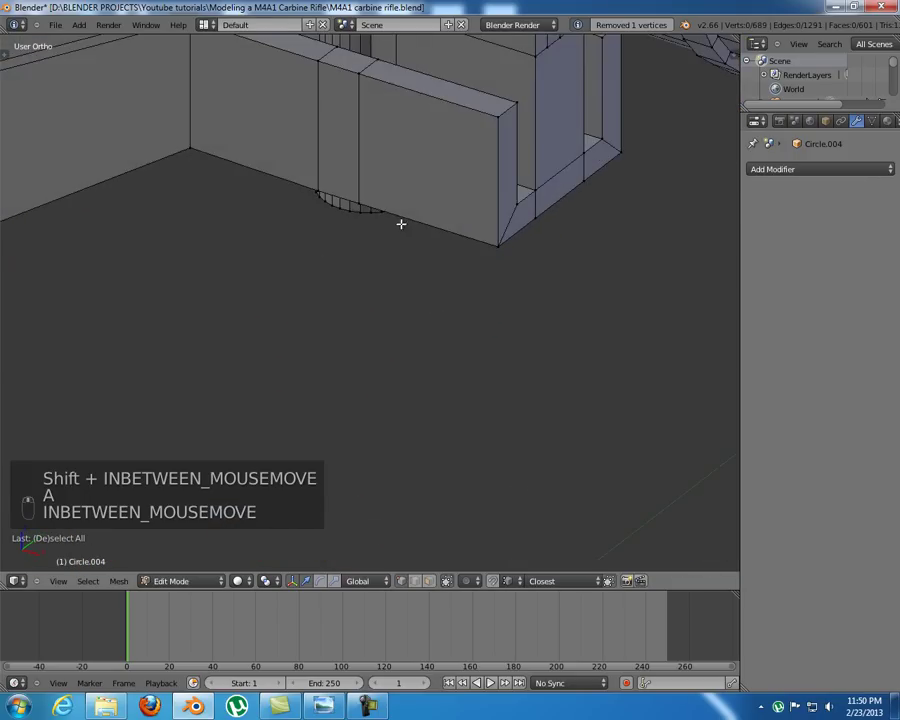
key("KP_1")
key("z")
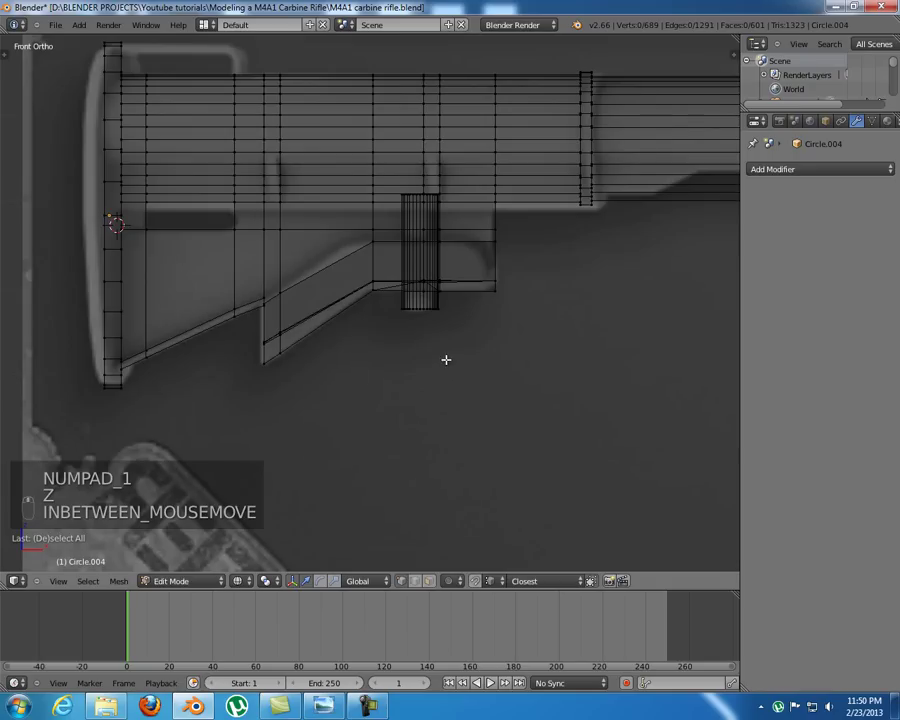
key("z")
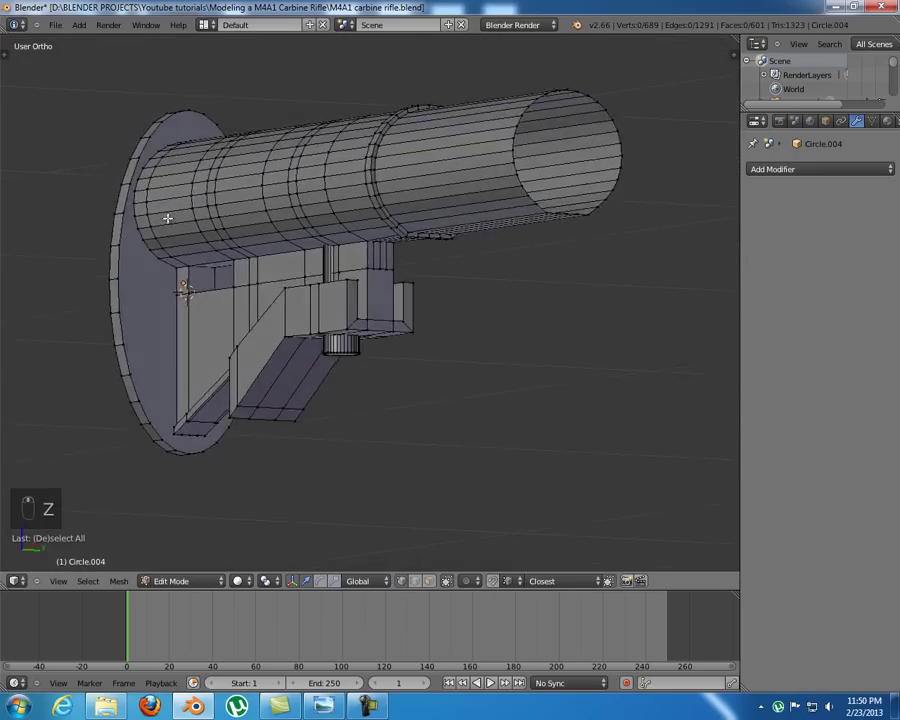
left_click_drag(162, 215, 217, 212)
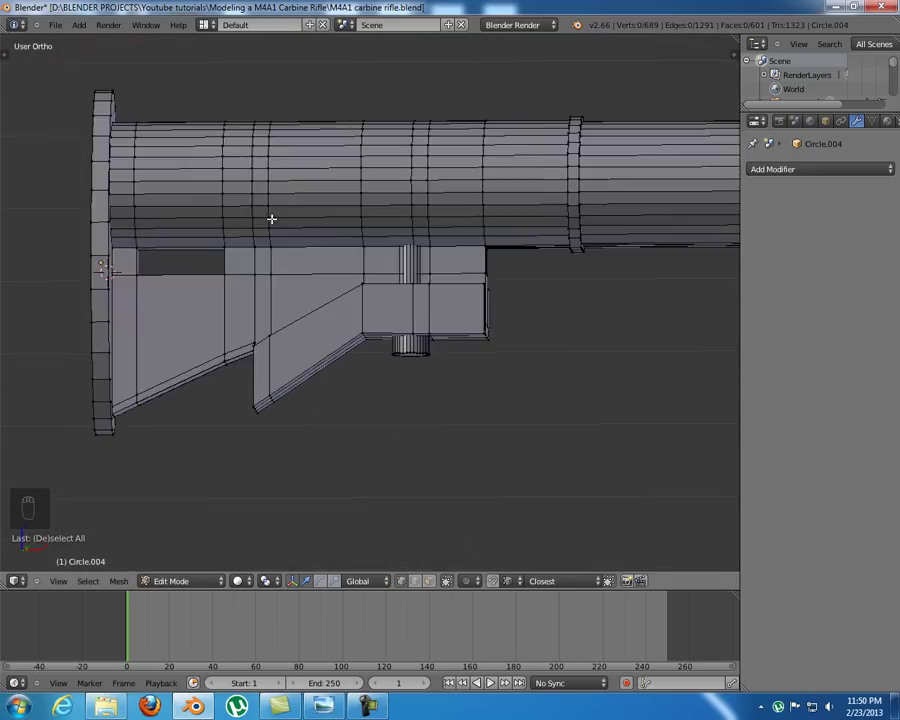
key("KP_1")
key("z")
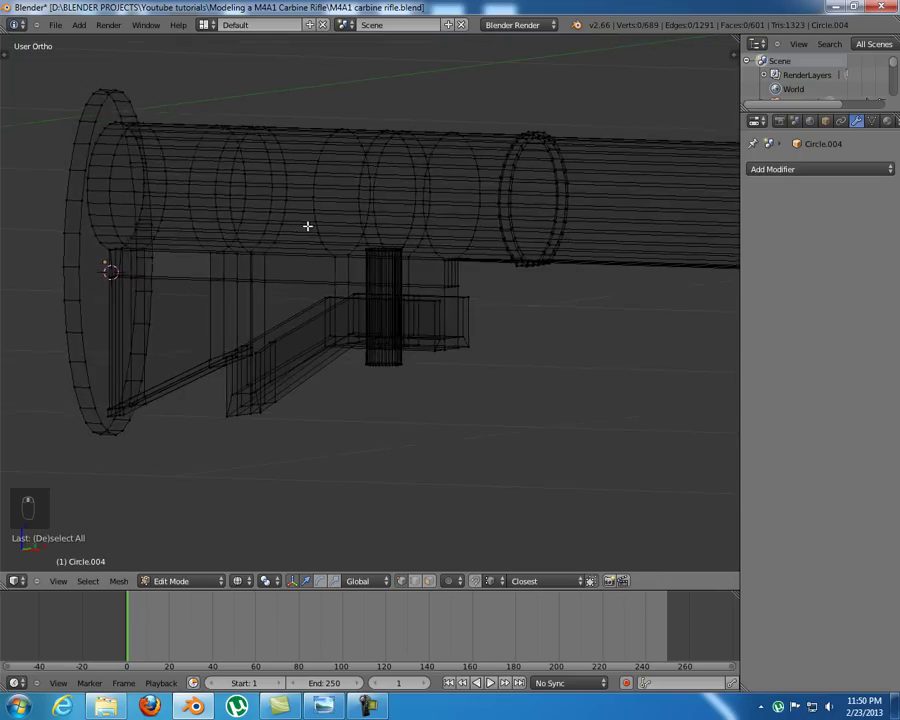
key("z")
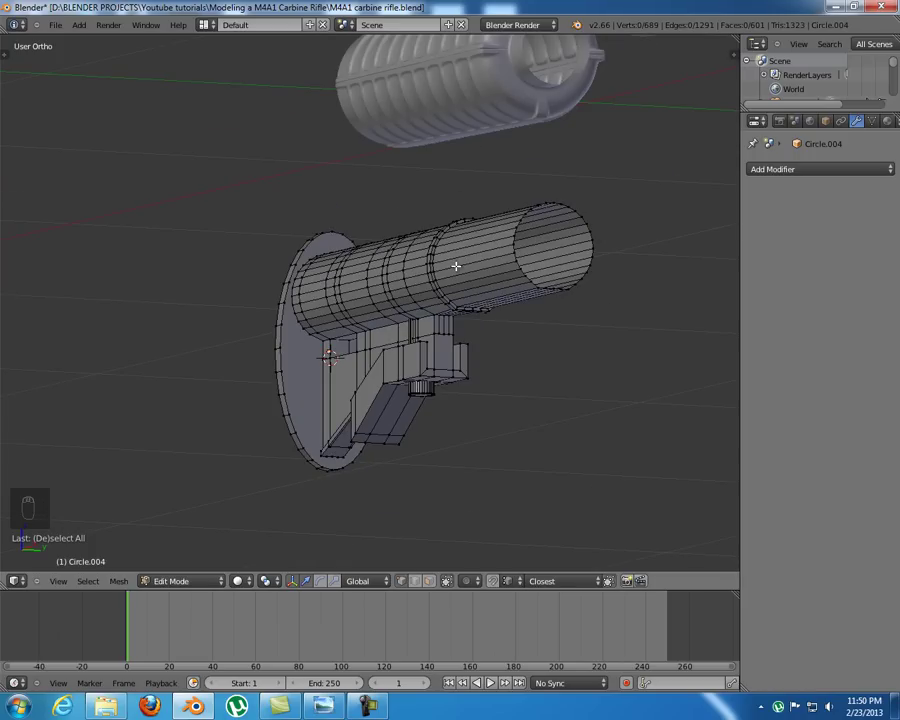
key("KP_1")
- From the right ortho view, select the lowest ring vertex pair and scale it inward along Y
key("KP_3")
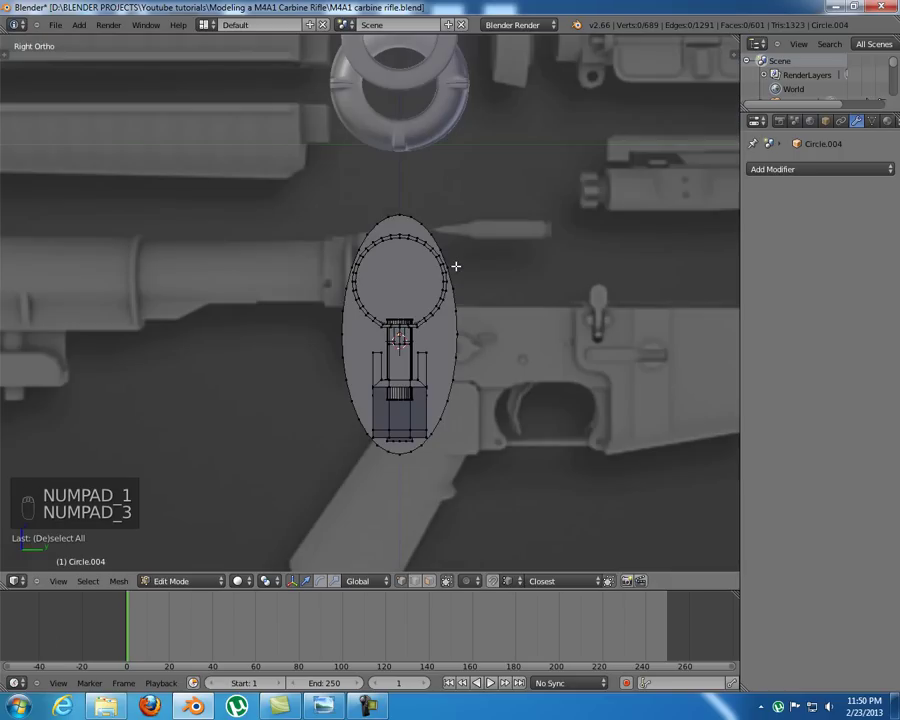
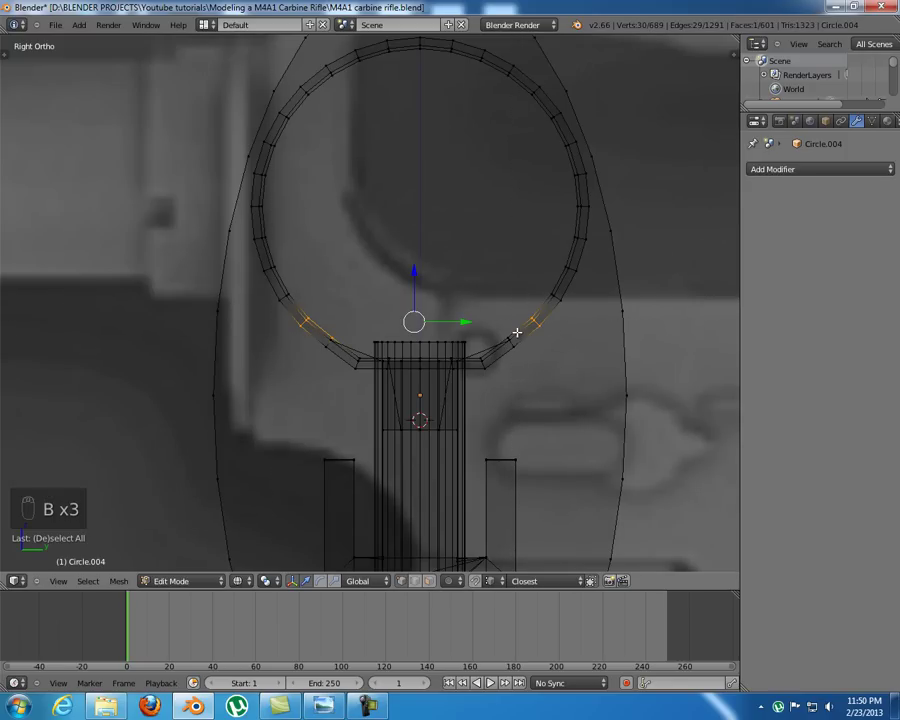
key("b")
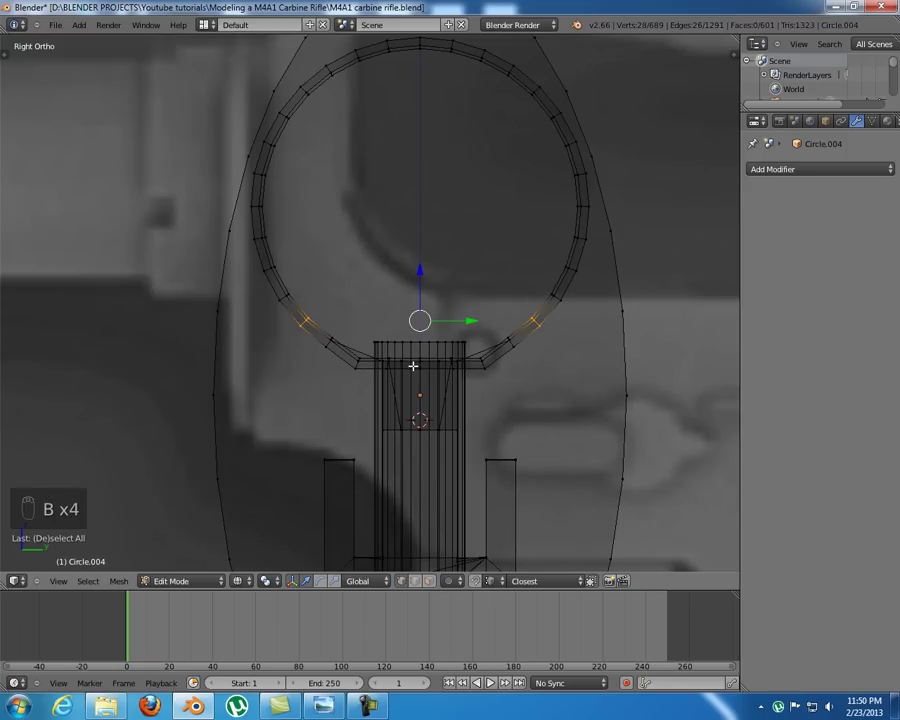
key("z")
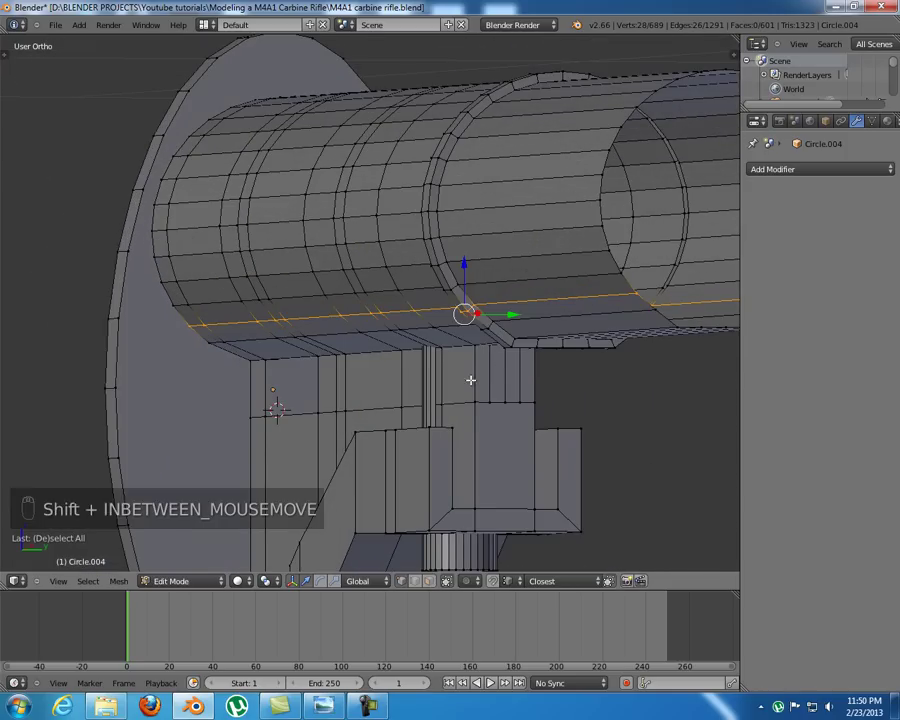
left_click_drag(563, 308, 519, 301)
key("s")
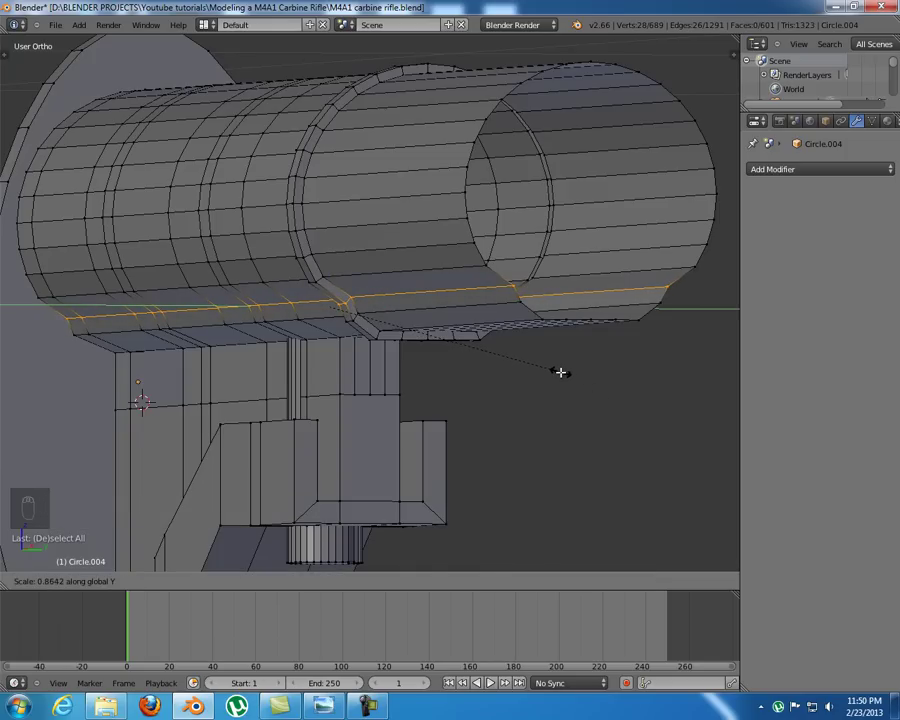
key("KP_1")
key("KP_3")
key("a")
- Scale the next vertex pairs up the ring inward along Y to start the groove step
key("z")
key("b")
key("b")
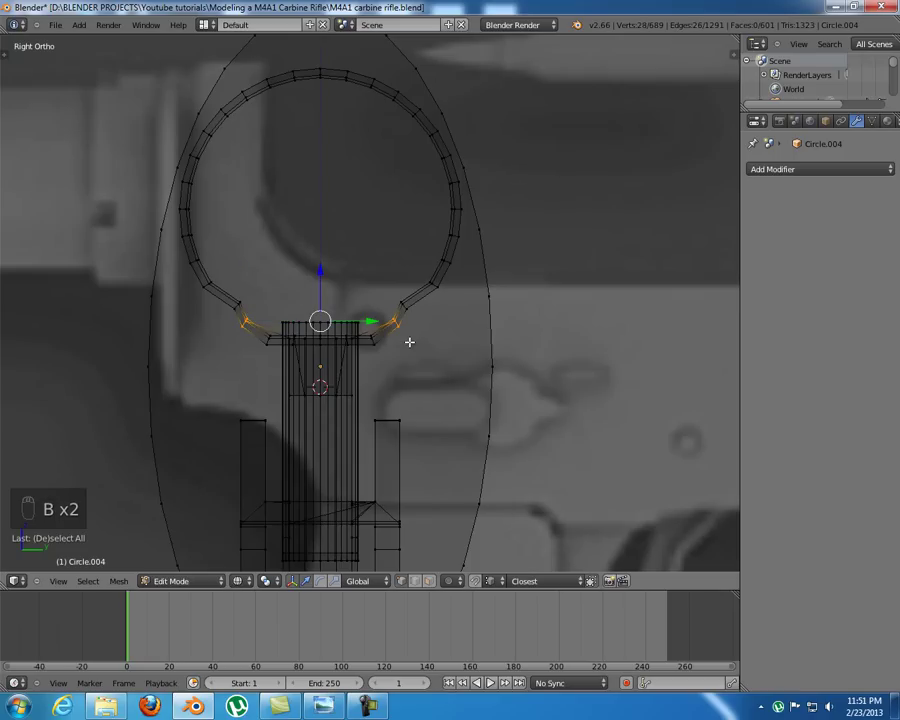
key("s")
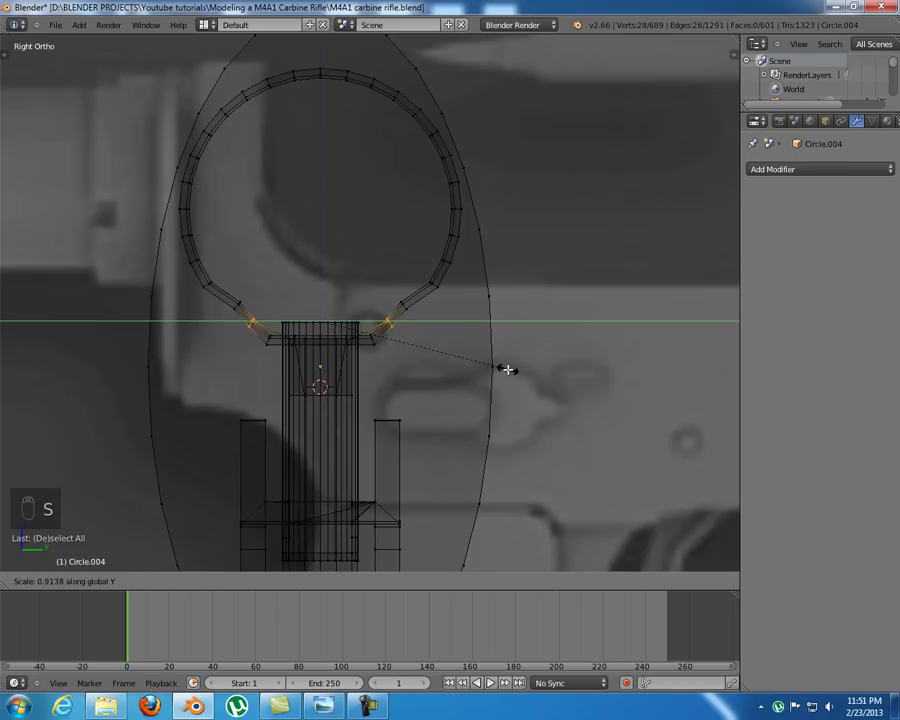
key("a")
key("b")
key("b")
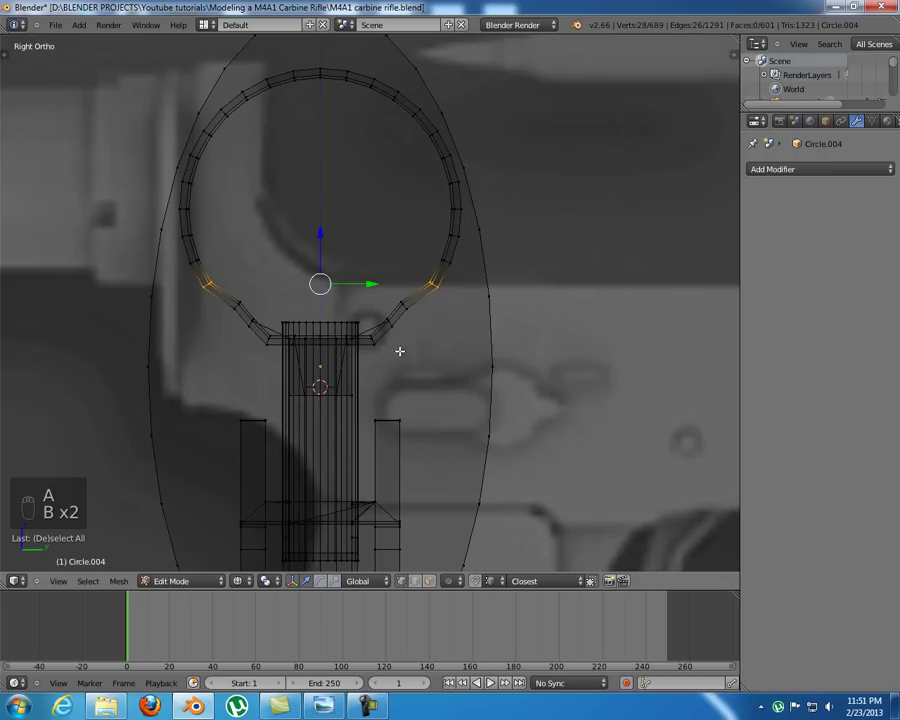
key("s")
key("a")
key("b")
- Pull a further pair and matching opposite-side vertices inward along Y, checking from an angled view
key("b")
key("s")
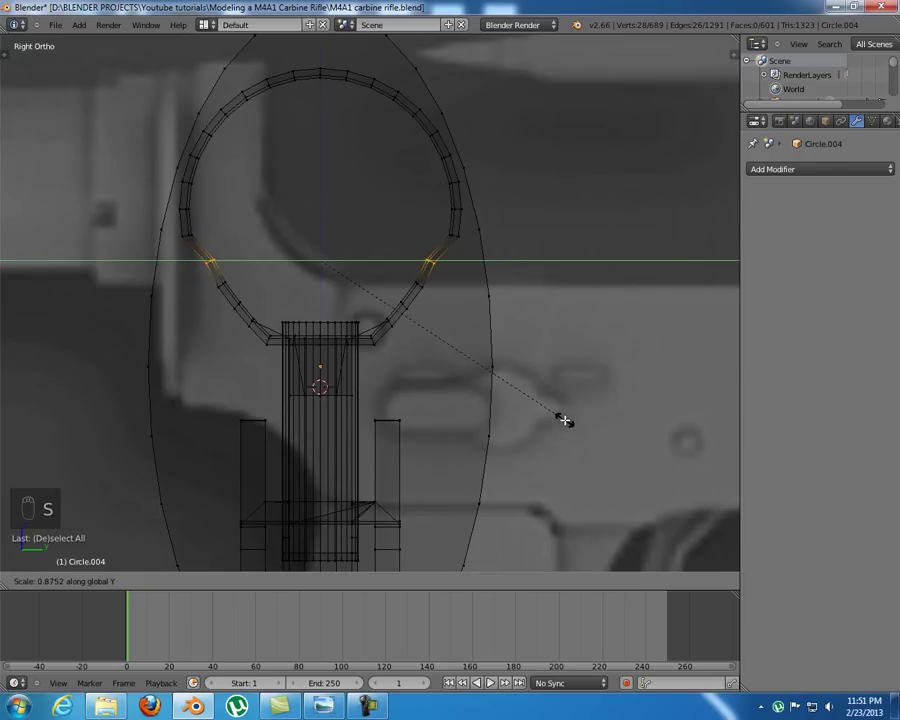
key("a")
key("b")
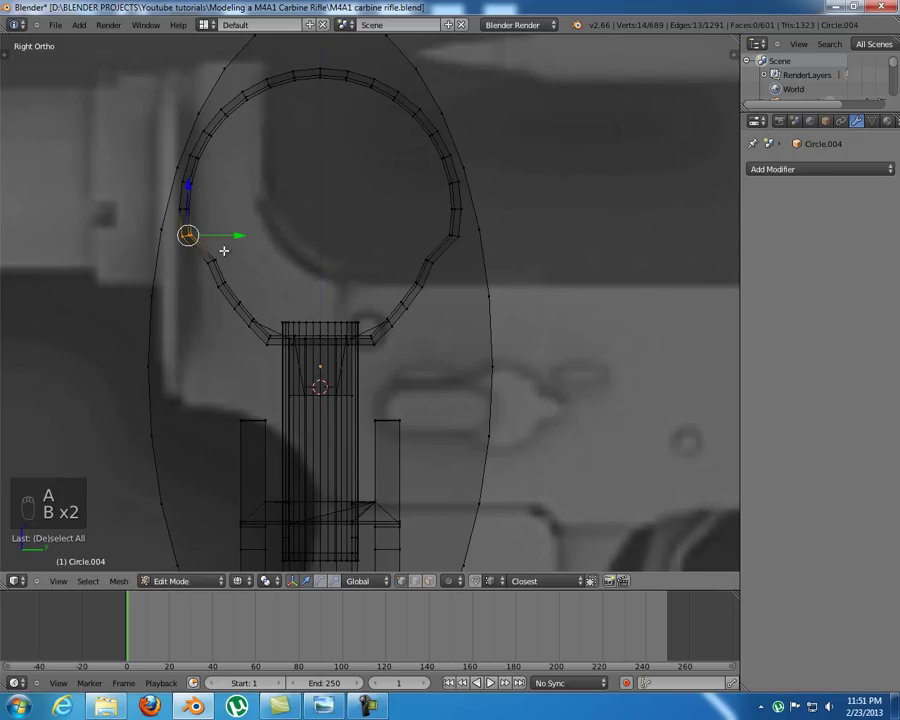
key("s")
key("s")
key("b")
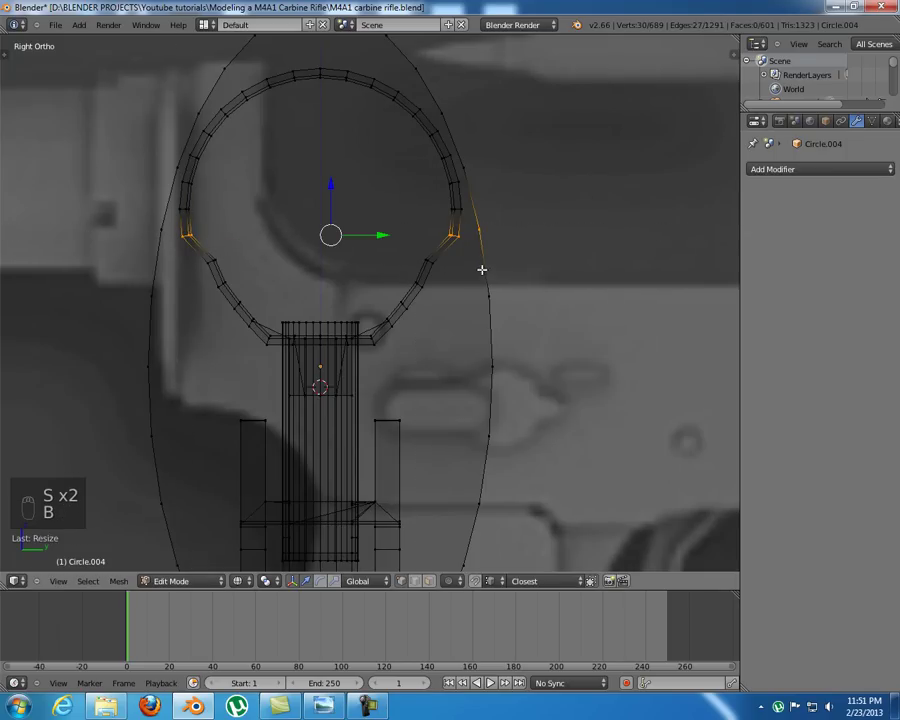
key("b")
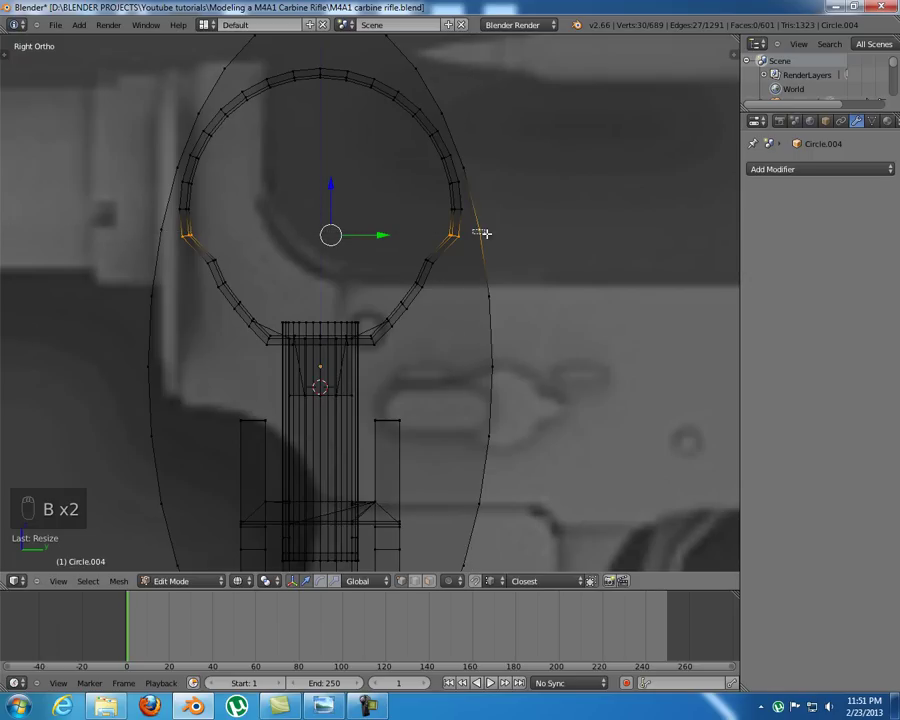
key("s")
key("a")
key("z")
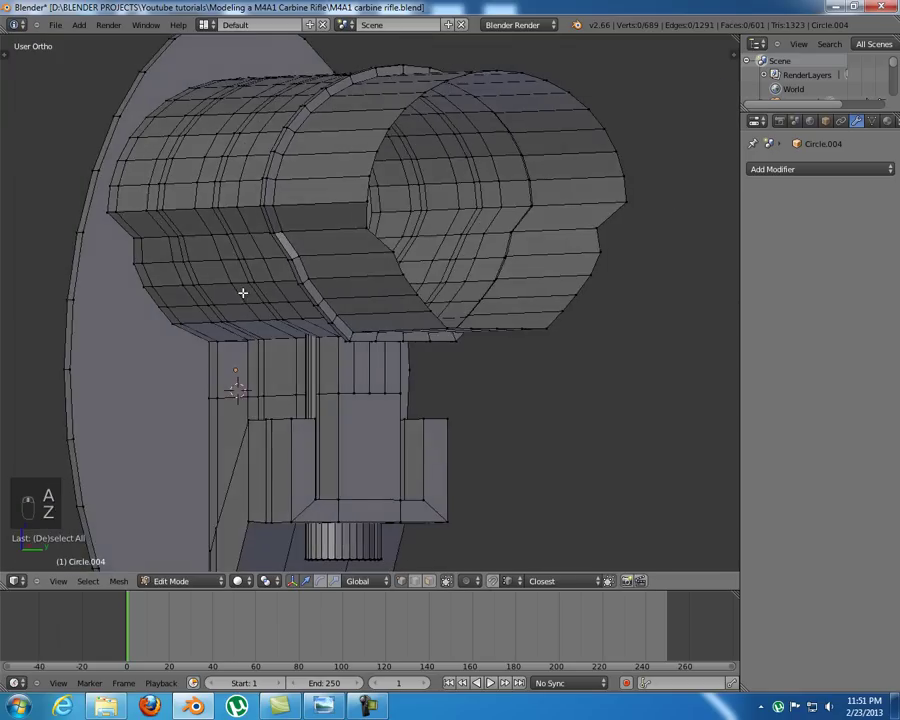
- Back end-on, select the following vertex pair up the ring and scale it inward along Y
key("KP_3")
key("a")
key("z")
key("a")
key("b")
key("b")
key("s")
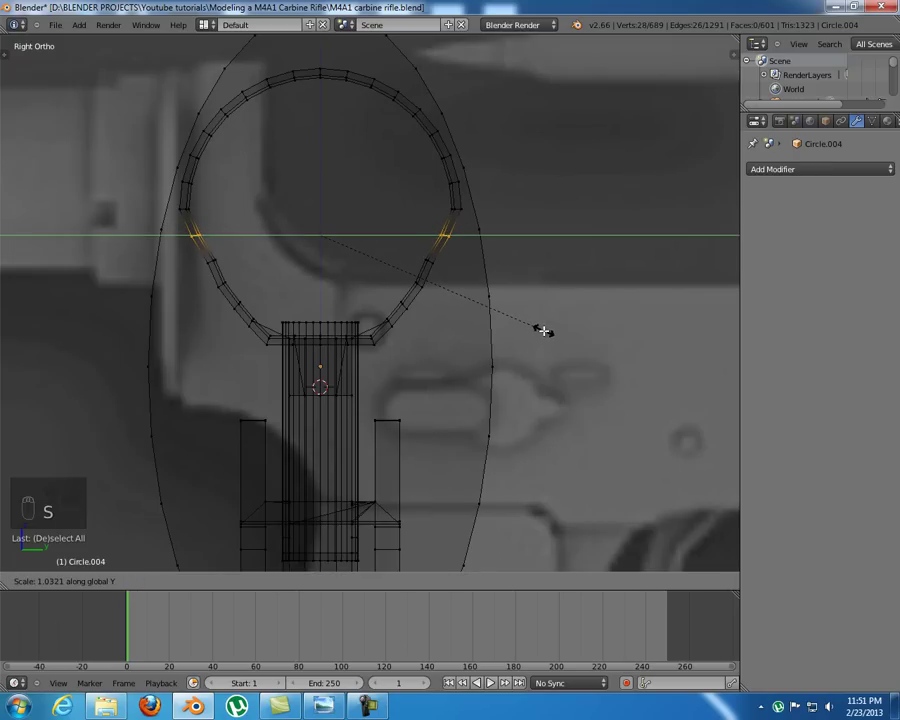
- Select the last side vertex pair of the groove and scale it sideways to refine the tube profile
key("z")
key("z")
key("a")
key("b")
key("b")
key("s")
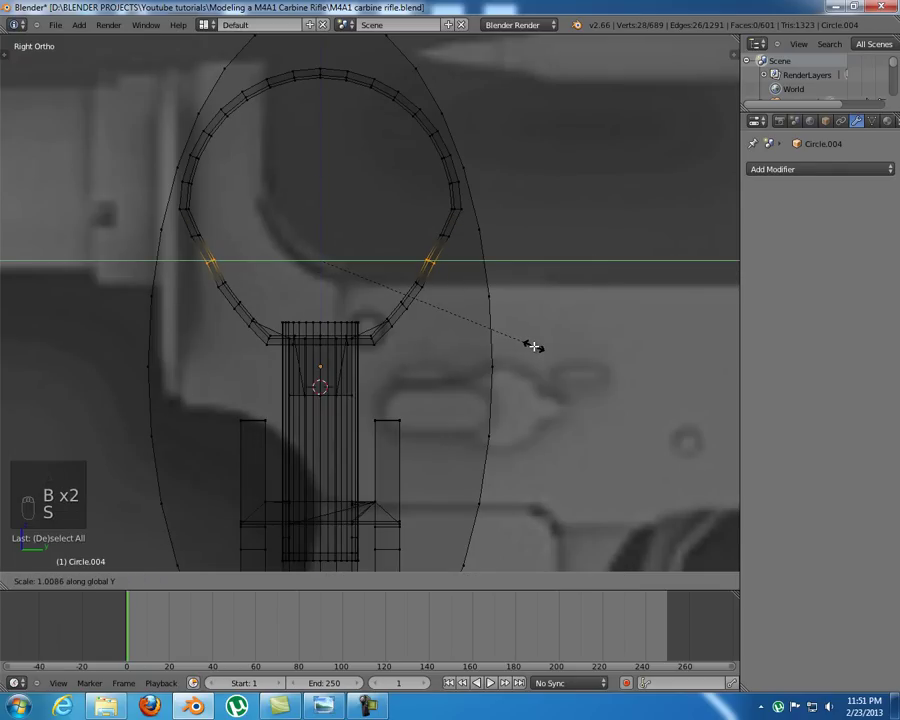
- Confirm the final inward pull and orbit to inspect the new grooves on the tube's lower side
key("a")
key("z")
middle_click(268, 295)
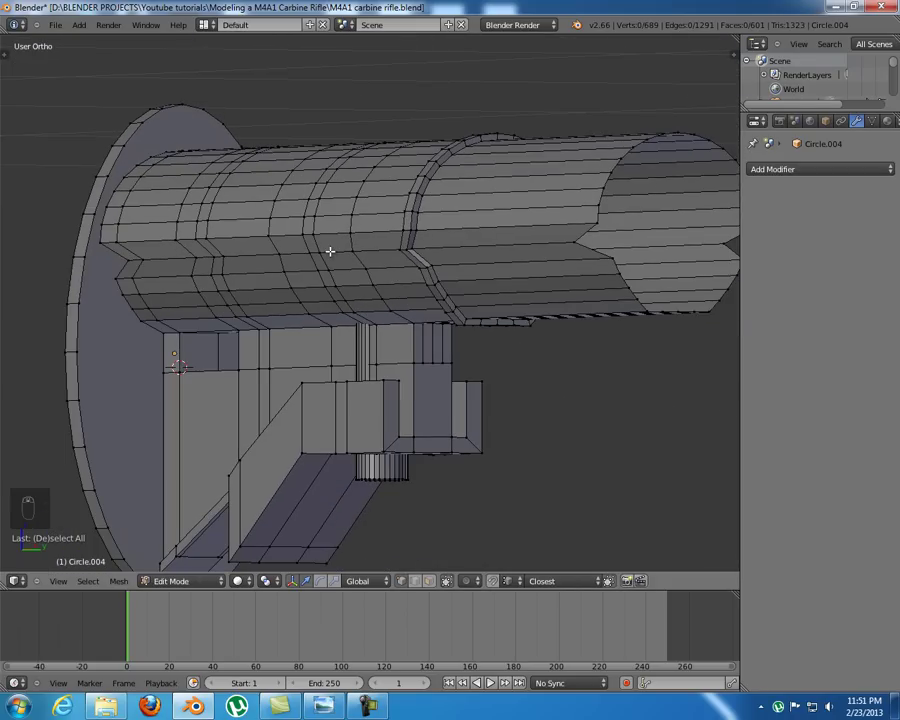
left_click_drag(498, 265, 415, 305)
left_click_drag(388, 306, 649, 266)
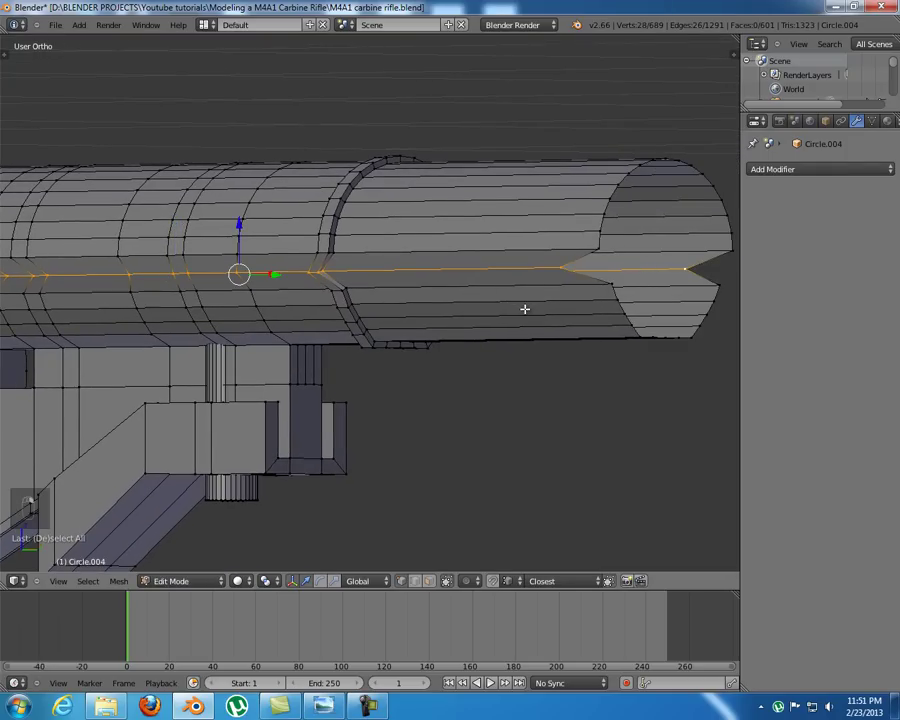
- Stretch the lengthwise edge strip along X to reach the tube's rear end, then view it end-on in wireframe
key("s")
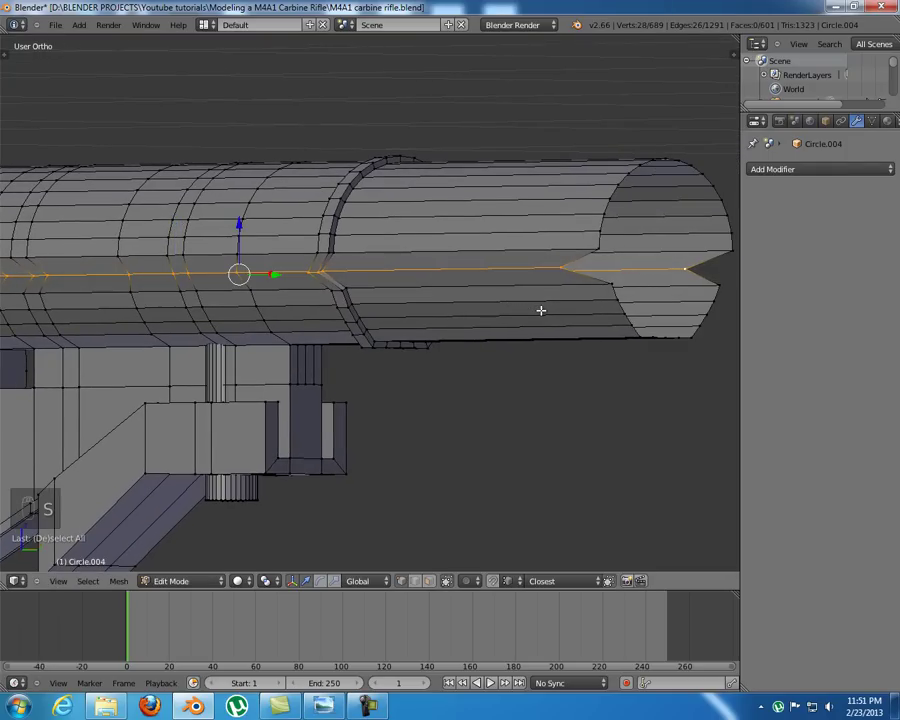
key("s")
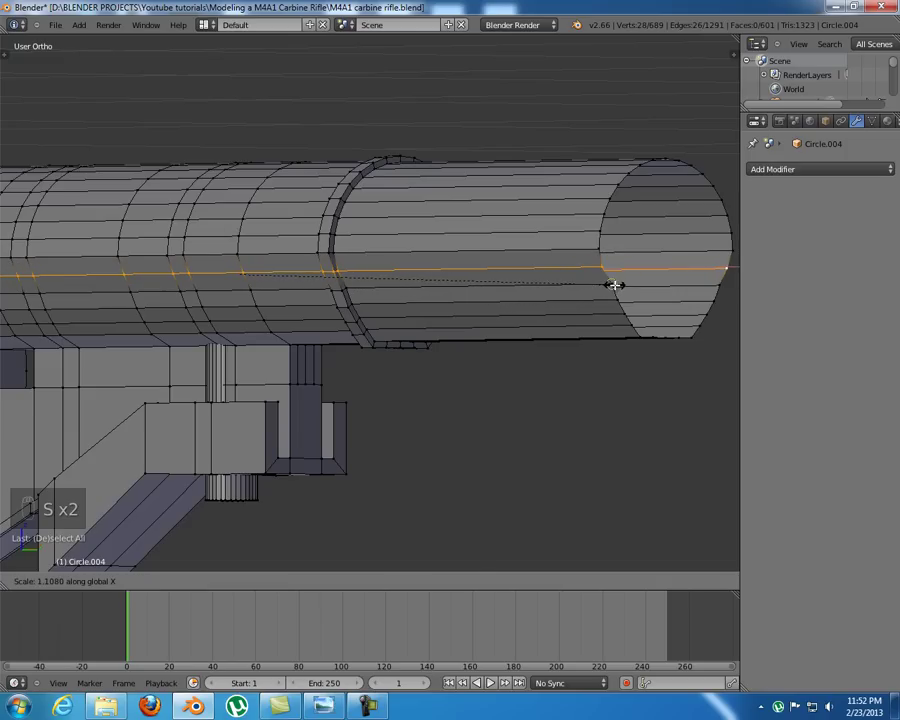
key("a")
left_click_drag(375, 311, 431, 298)
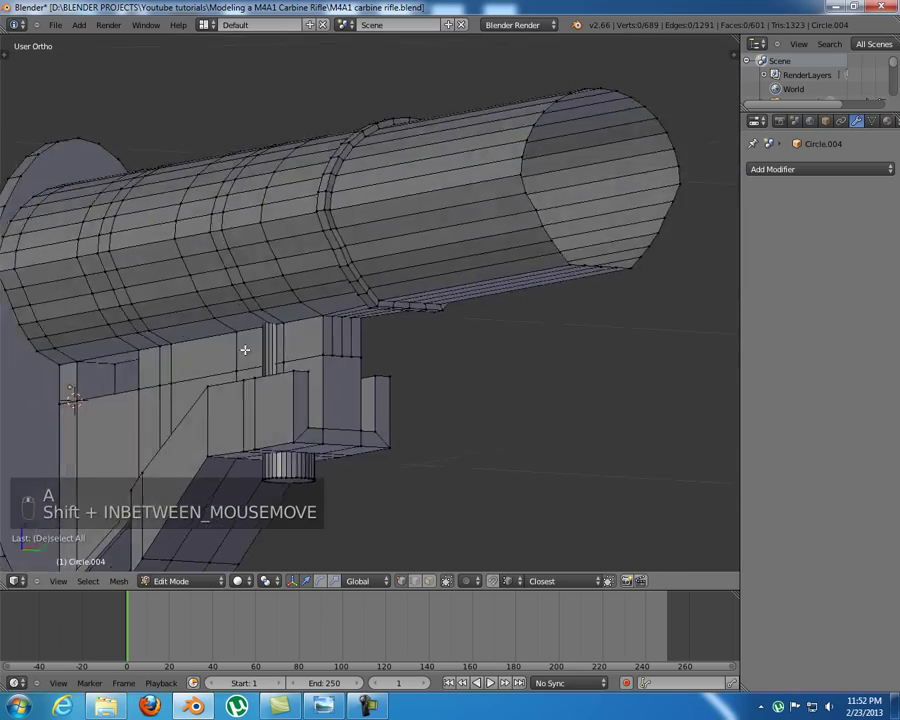
key("KP_3")
key("z")
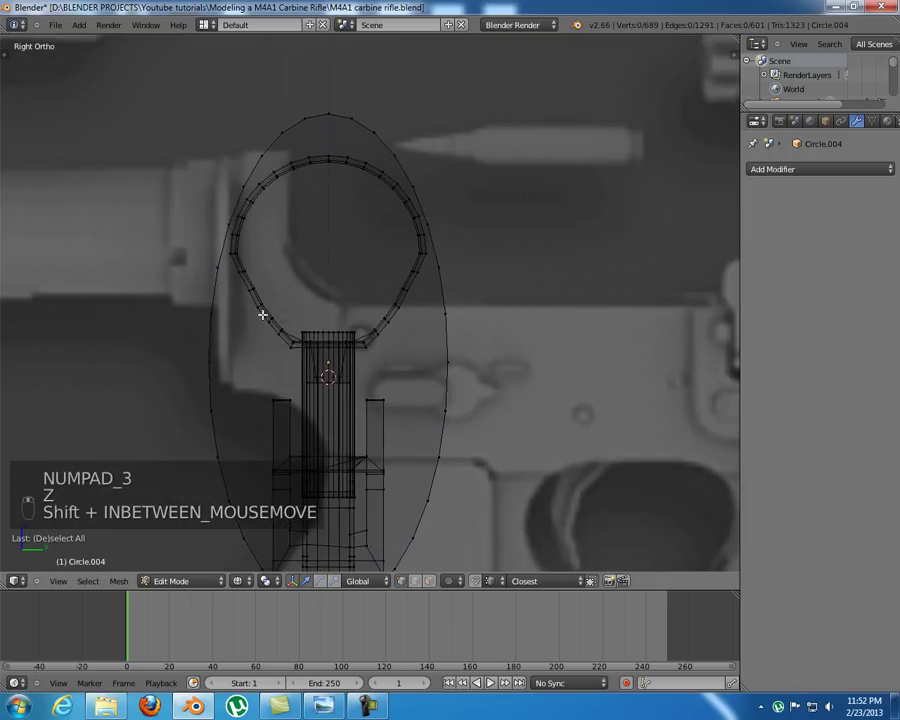
- Zoom in on the tube profile and check its transform values with the whole mesh selected
key("a")
key("a")
key("b")
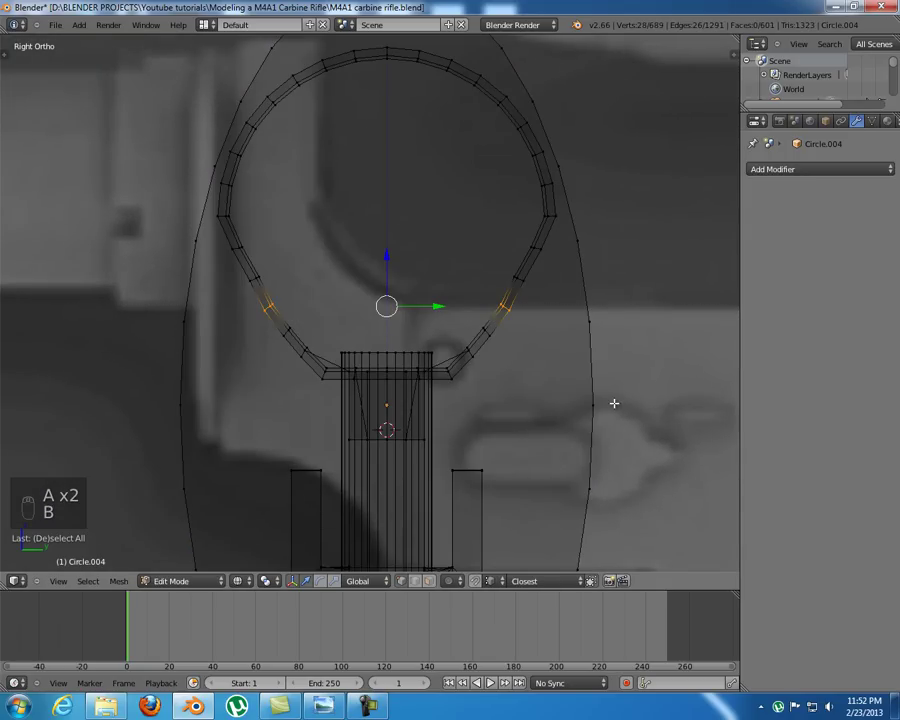
key("s")
key("a")
key("n")
key("a")
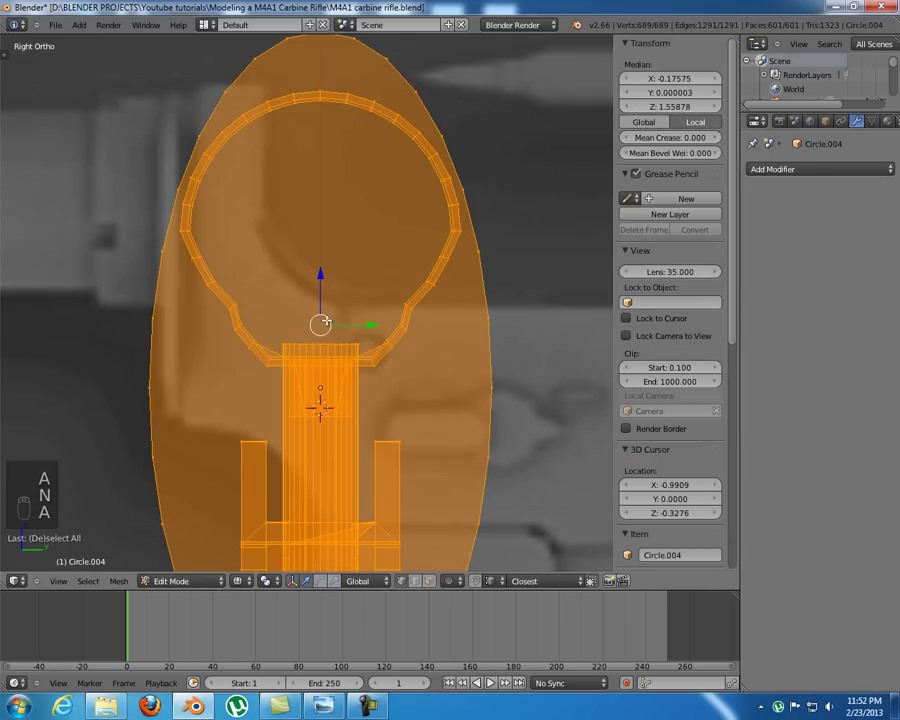
key("n")
key("a")
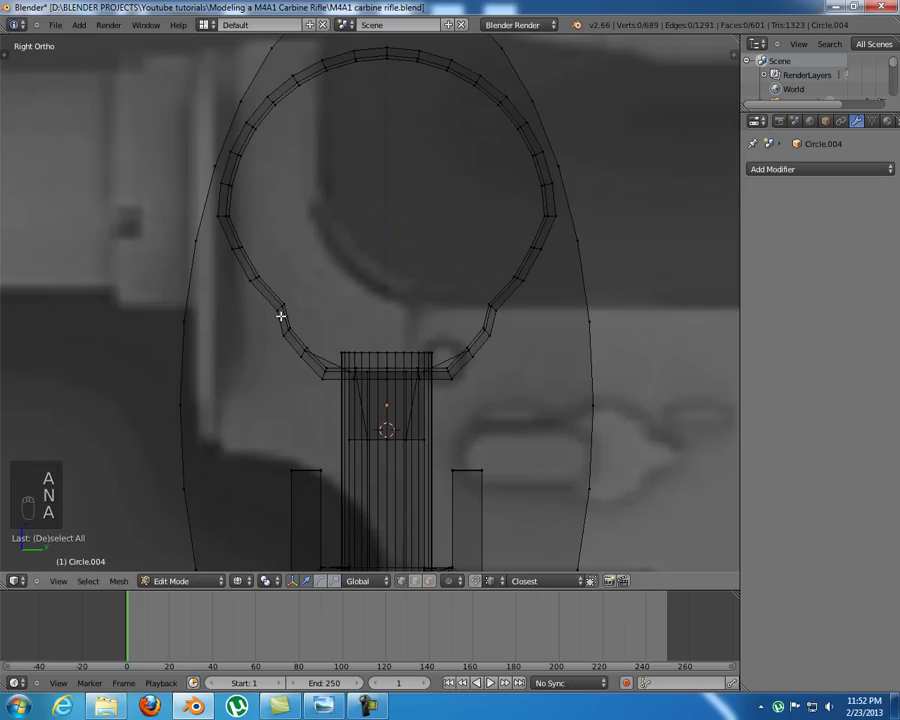
- Box-select the two lower-side vertex groups of the tube profile in Right Ortho
key("b")
key("b")
key("b")
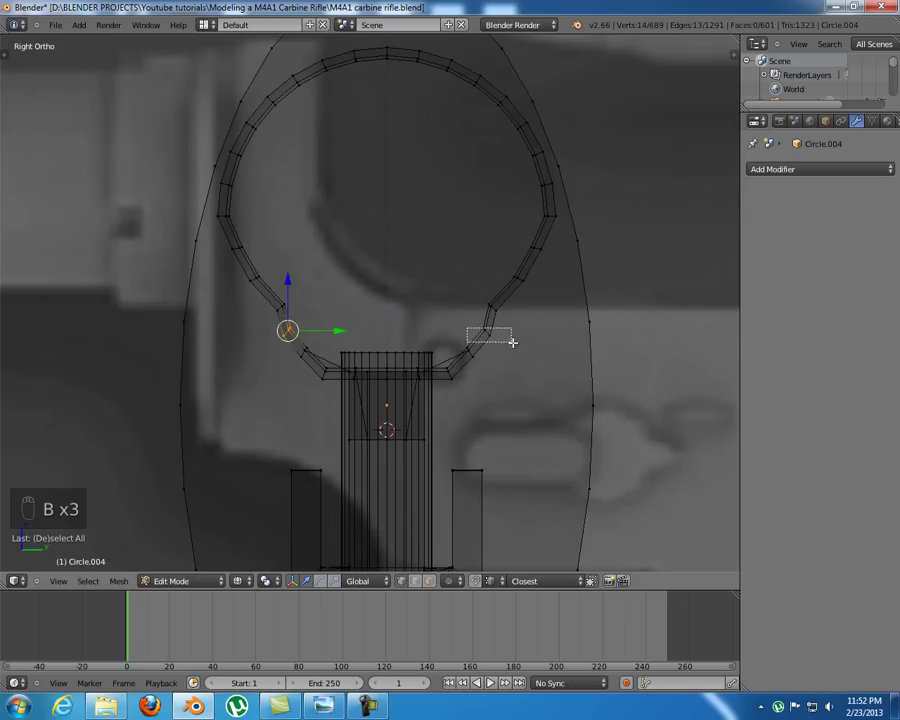
key("s")
key("a")
key("b")
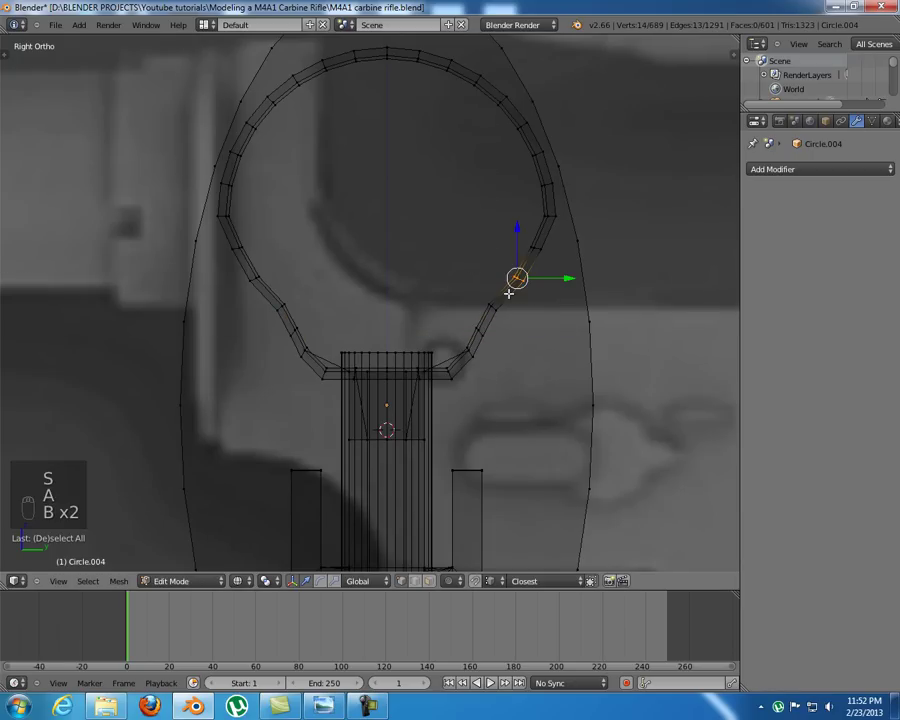
key("b")
key("s")
key("a")
key("z")
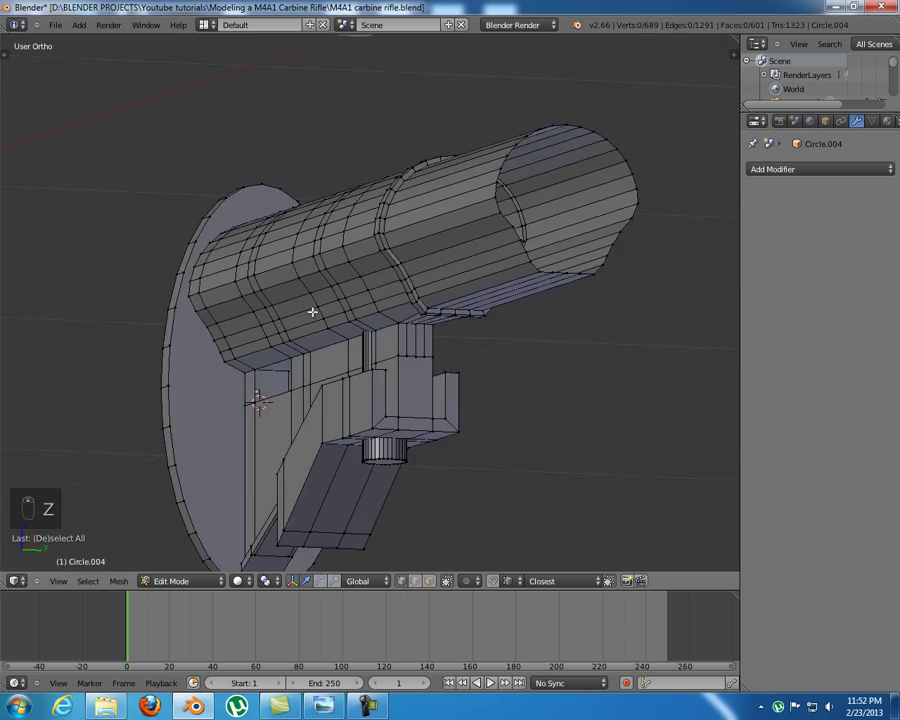
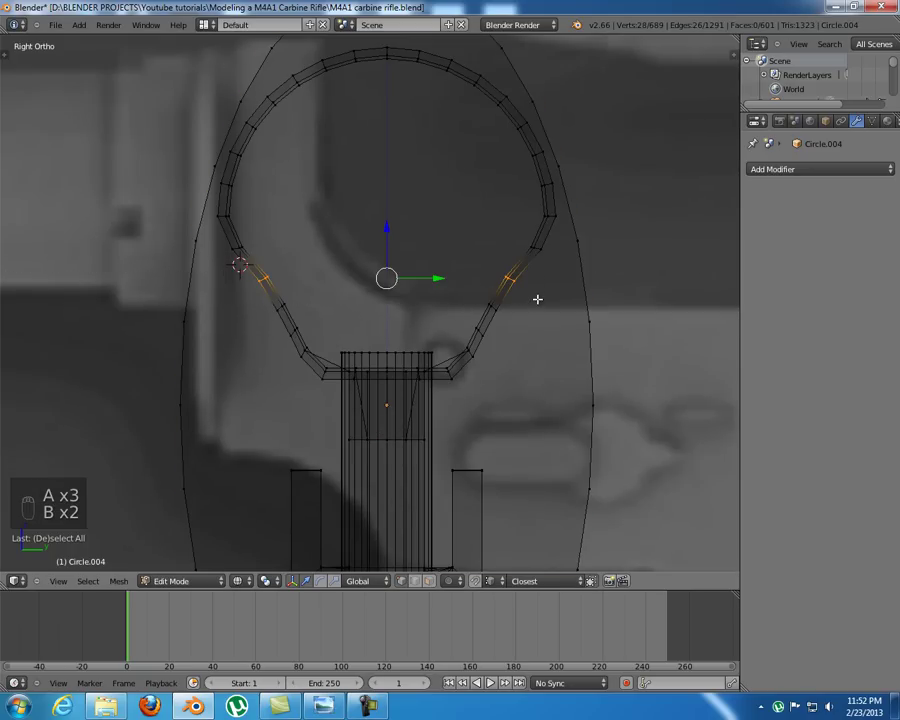
key("s")
key("a")
key("n")
key("n")
key("b")
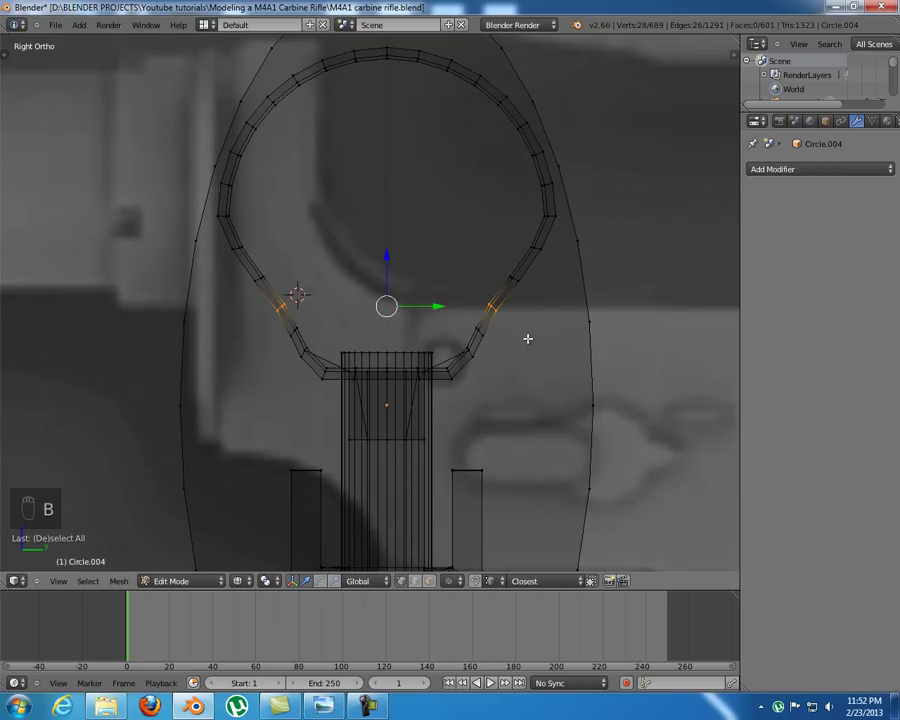
- Scale the lower-side vertices slightly wider along Y, then return to object mode
key("s")
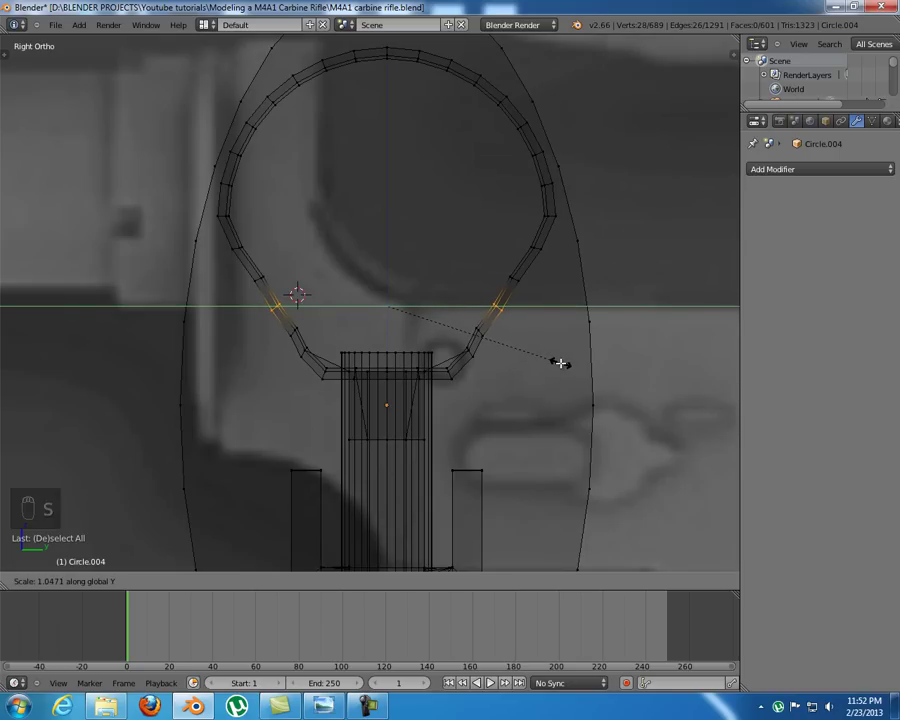
key("s")
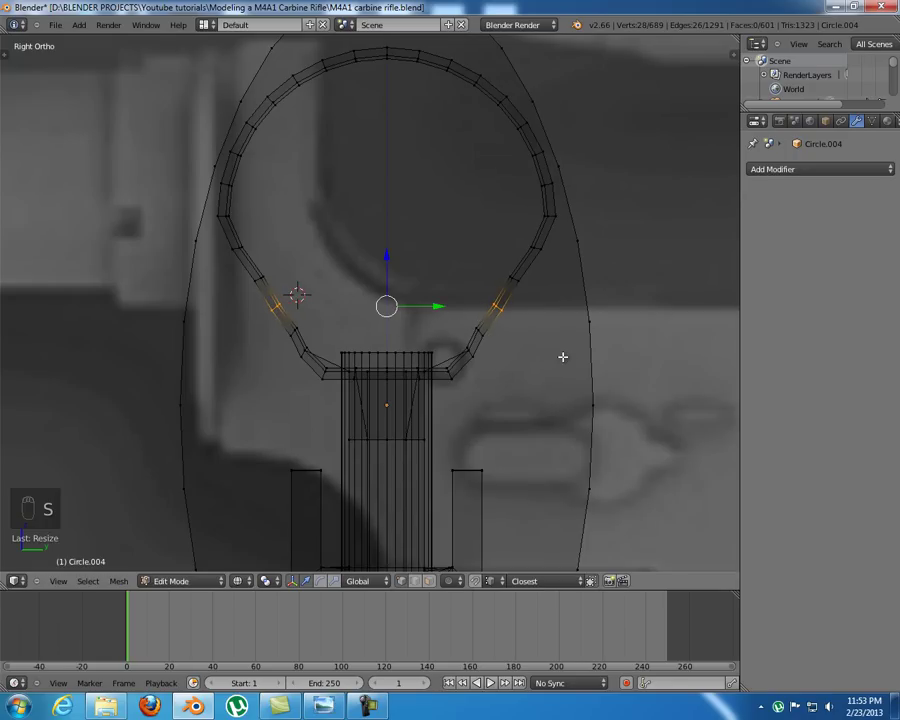
key("s")
key("Tab")
- Inspect the shaded buttstock tube from several sides with the tool shelf toggled
key("z")
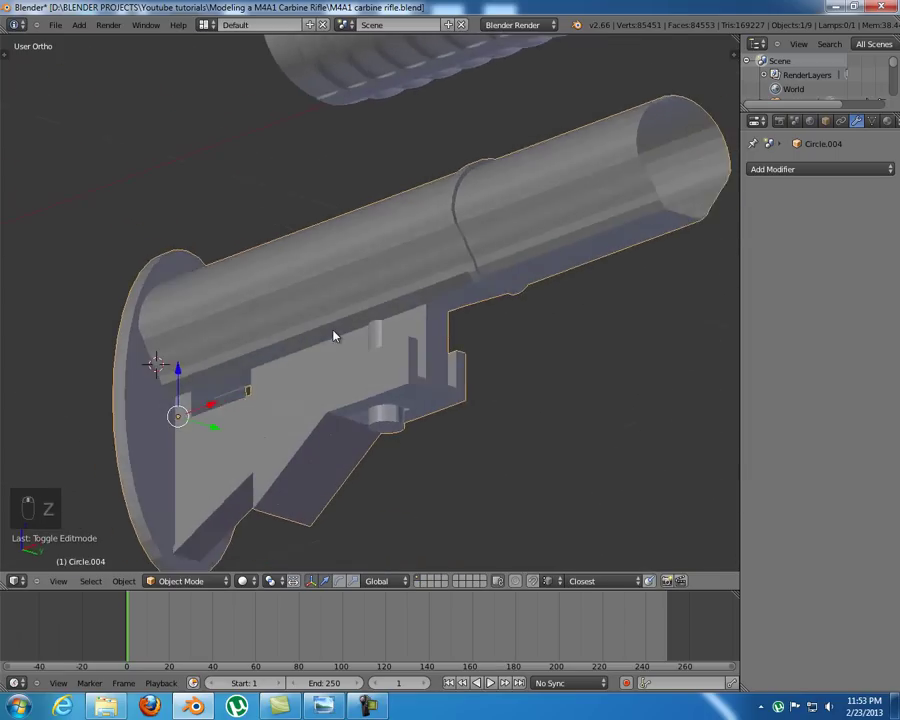
key("t")
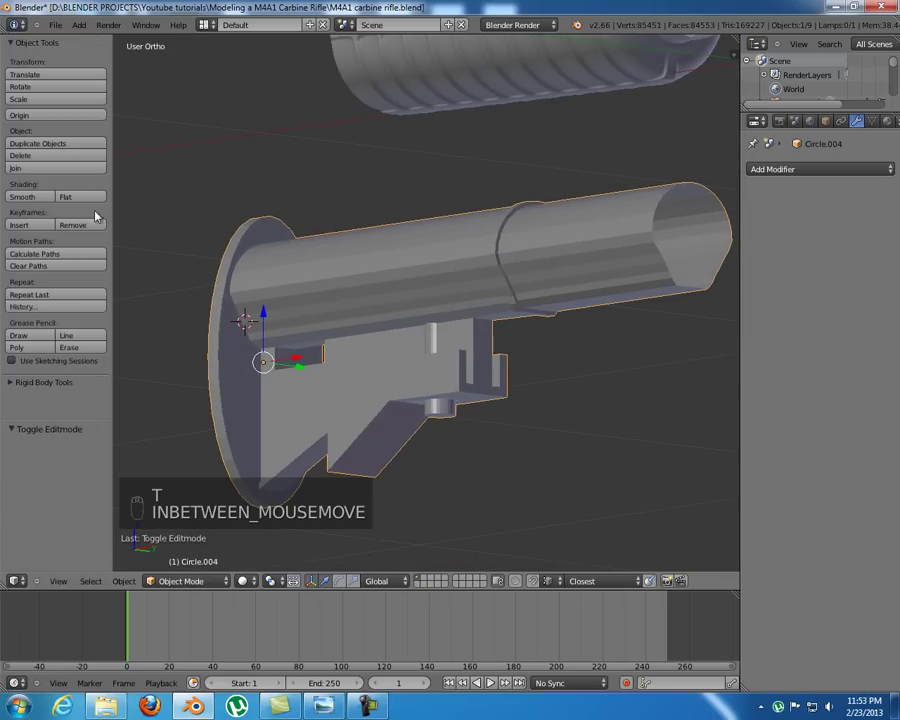
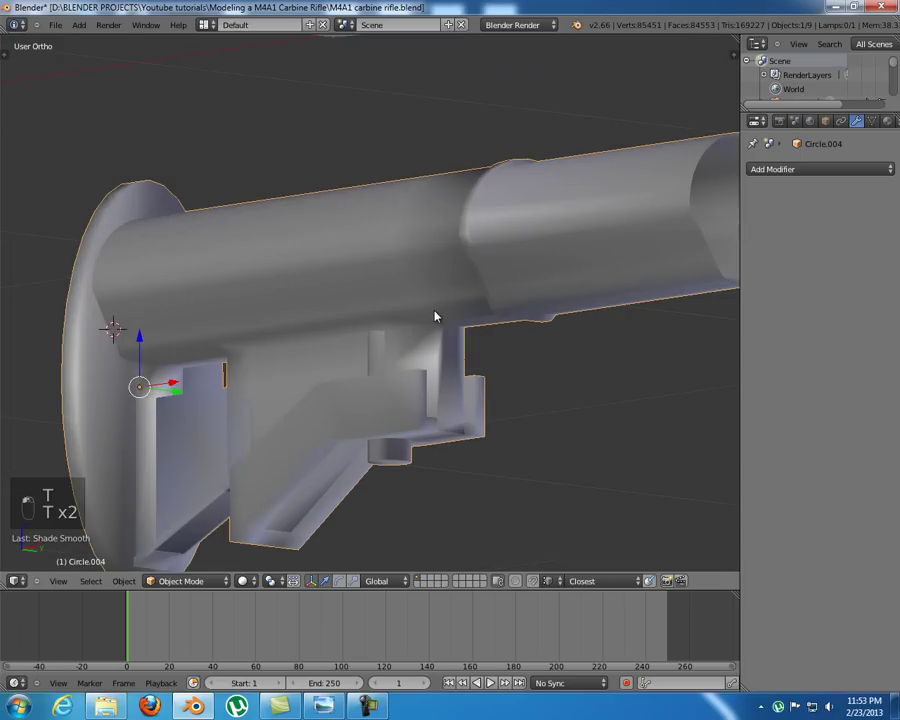
key("t")
key("t")
left_click_drag(498, 305, 515, 308)
middle_click(525, 319)
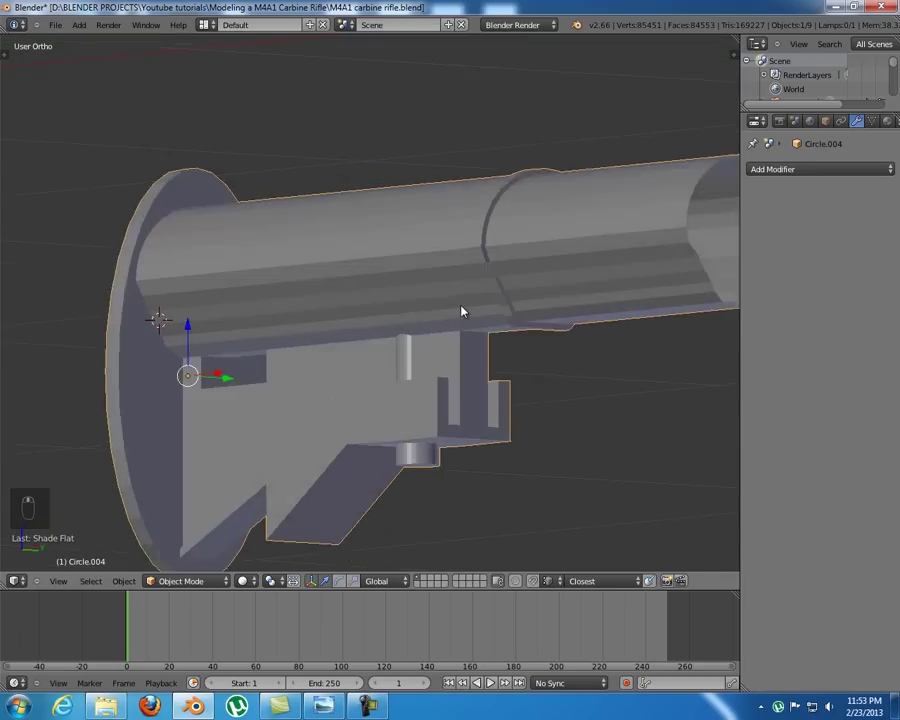
- Return to editing the tube mesh in wireframe with nothing selected
key("Tab")
key("KP_1")
key("ctrl+Tab")
key("z")
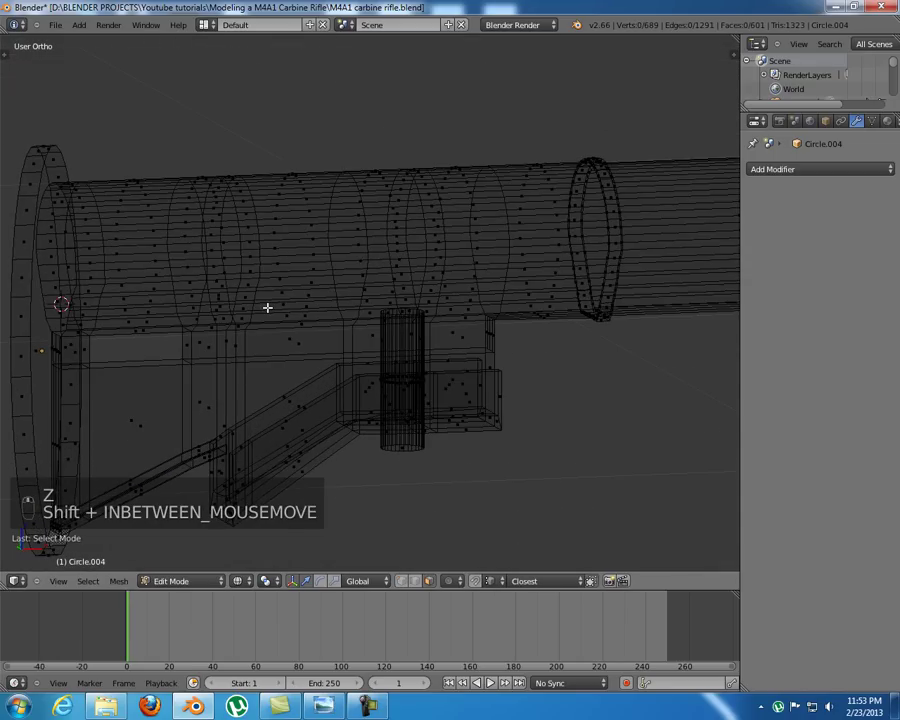
- In Front Ortho wireframe, box-select two angled columns of faces on the tube's lower side
key("KP_1")
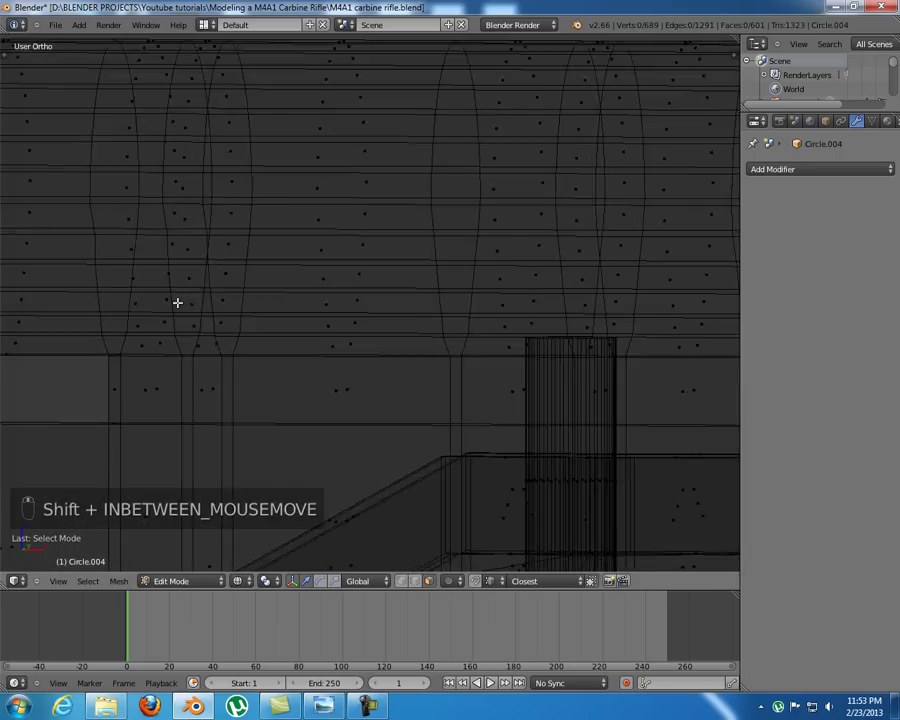
key("z")
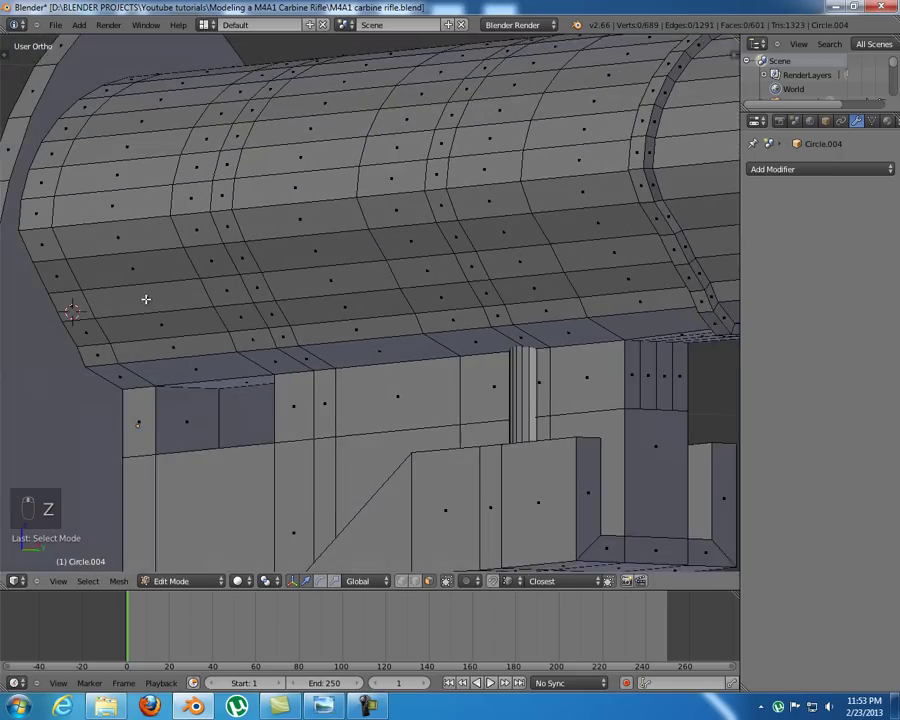
key("KP_1")
key("z")
key("b")
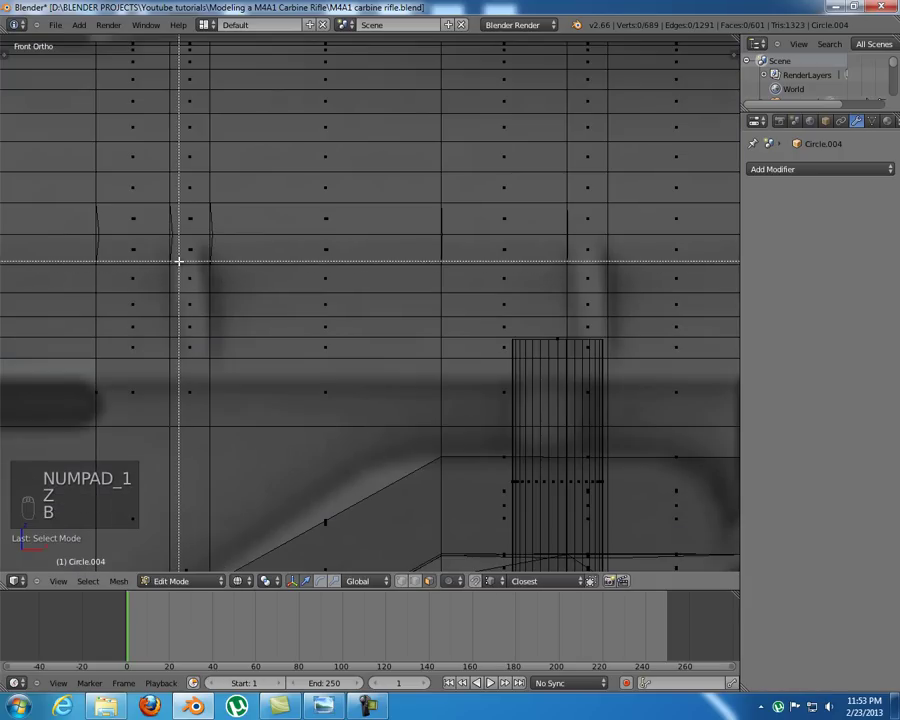
key("b")
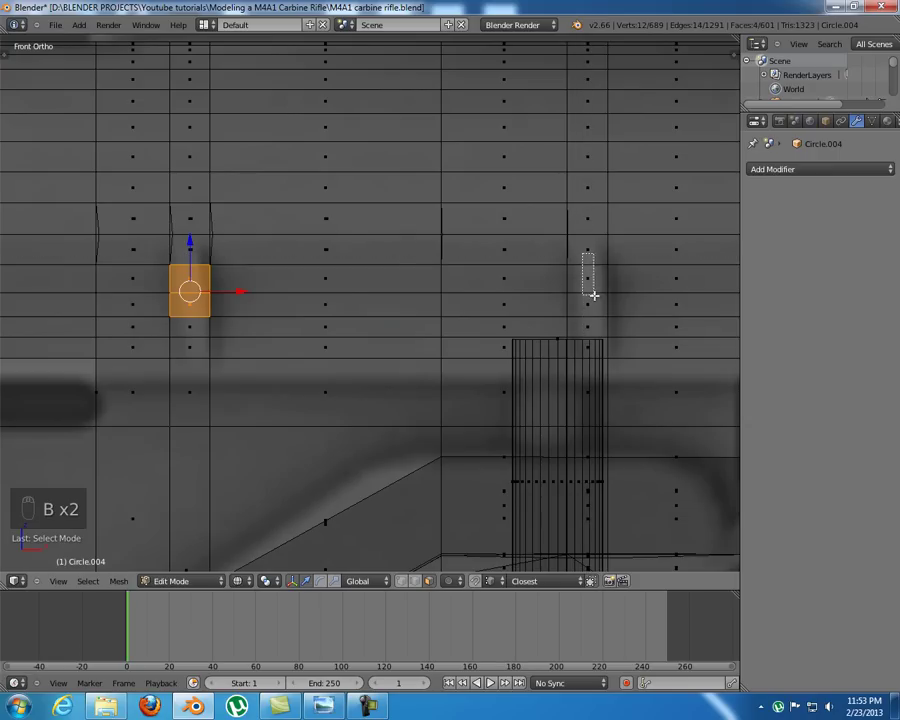
key("b")
key("z")
key("x")
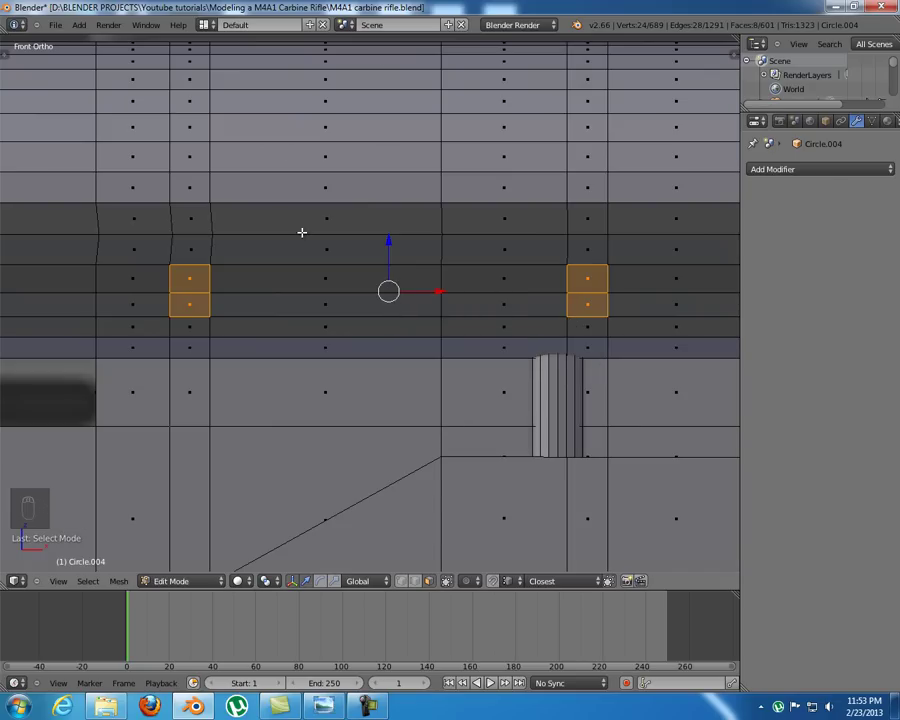
- Delete the two angled face strips to open the groove slots, then view the tube end-on
key("KP_1")
key("z")
key("b")
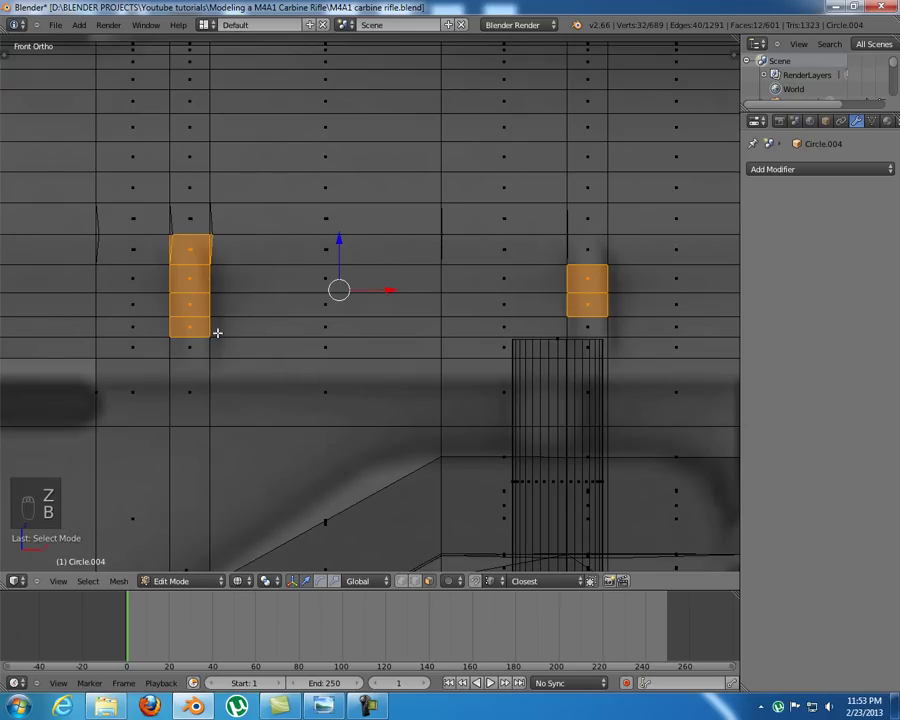
key("b")
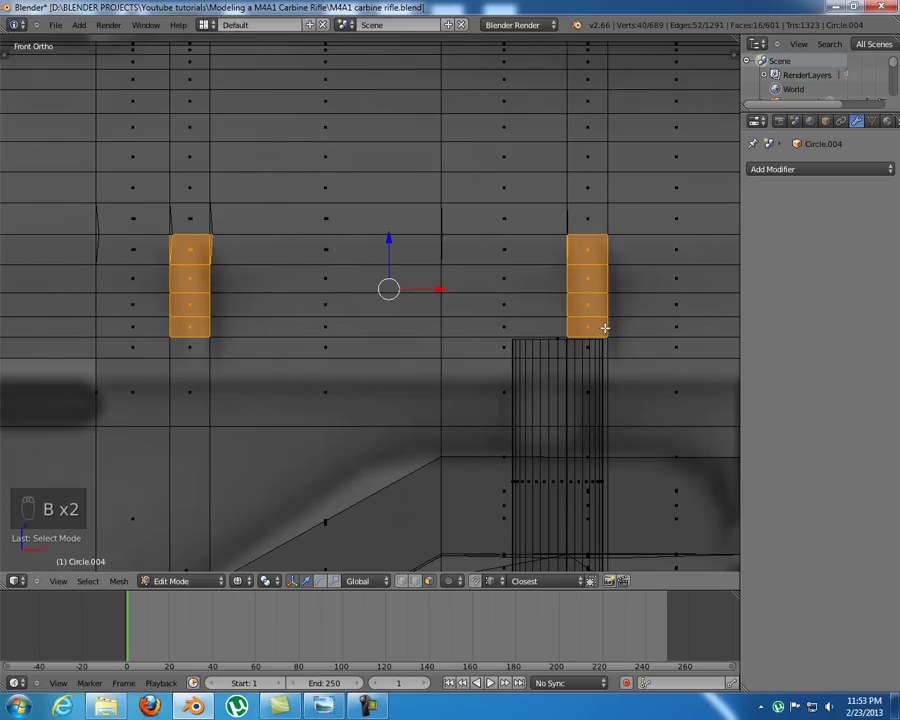
key("z")
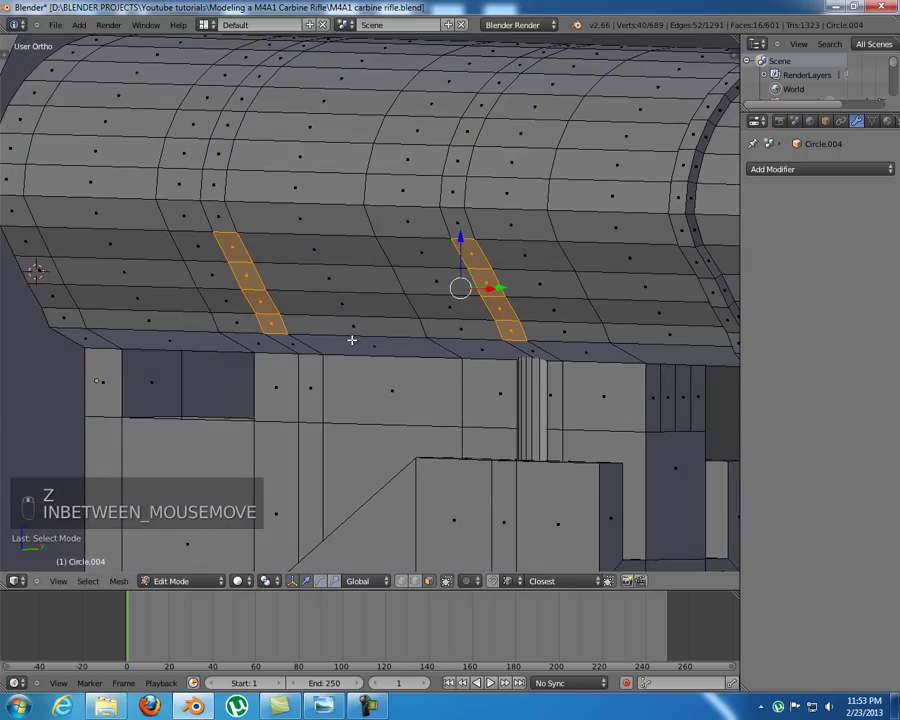
key("x")
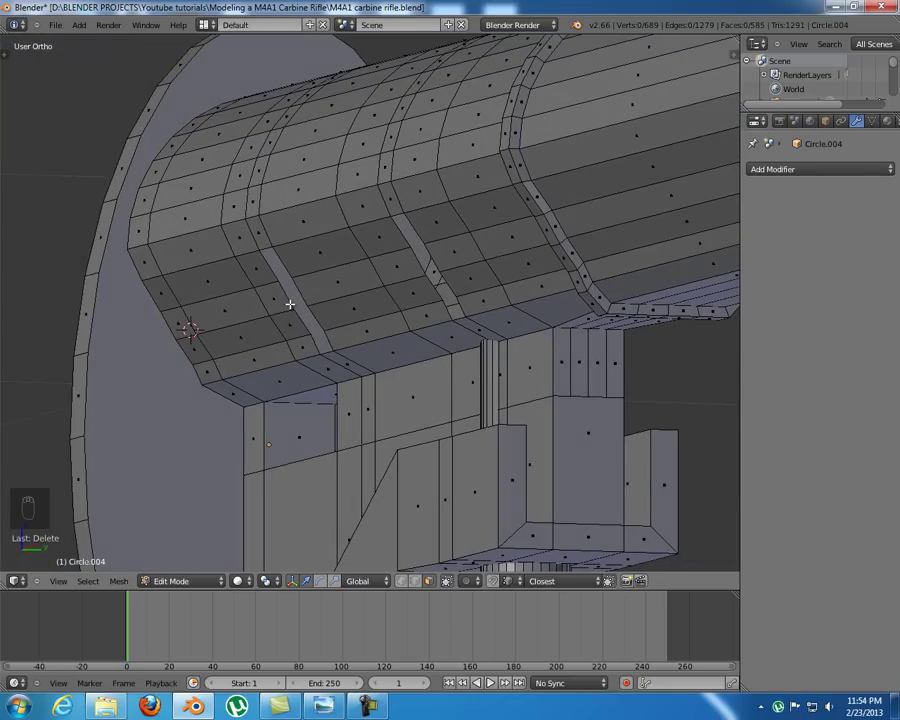
key("KP_3")
- Narrow the lower-side vertices of the tube profile slightly in Right Ortho
key("z")
key("ctrl+Tab")
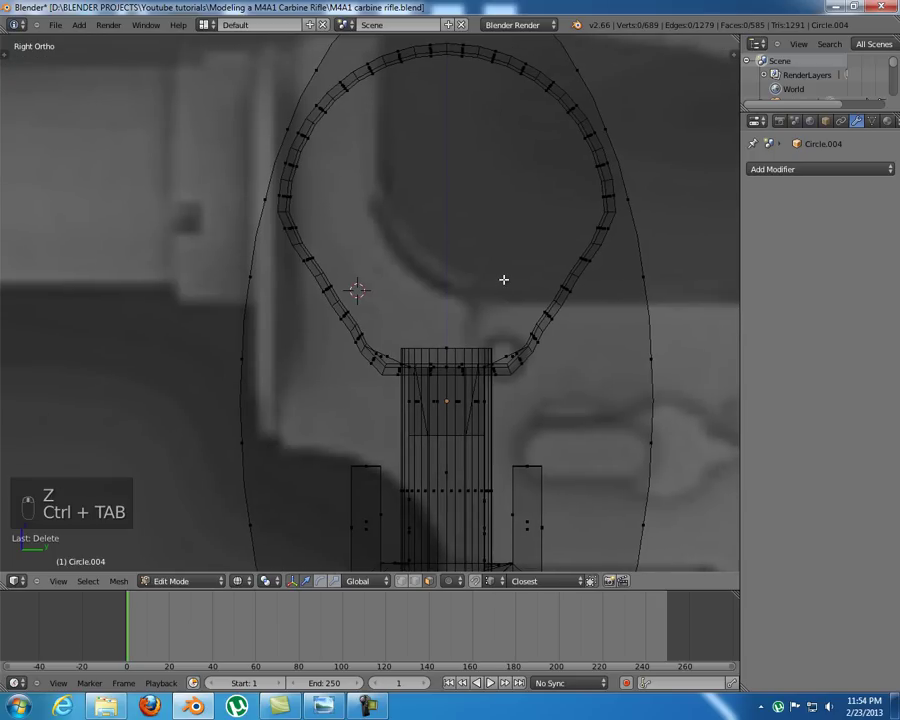
key("a")
key("a")
key("b")
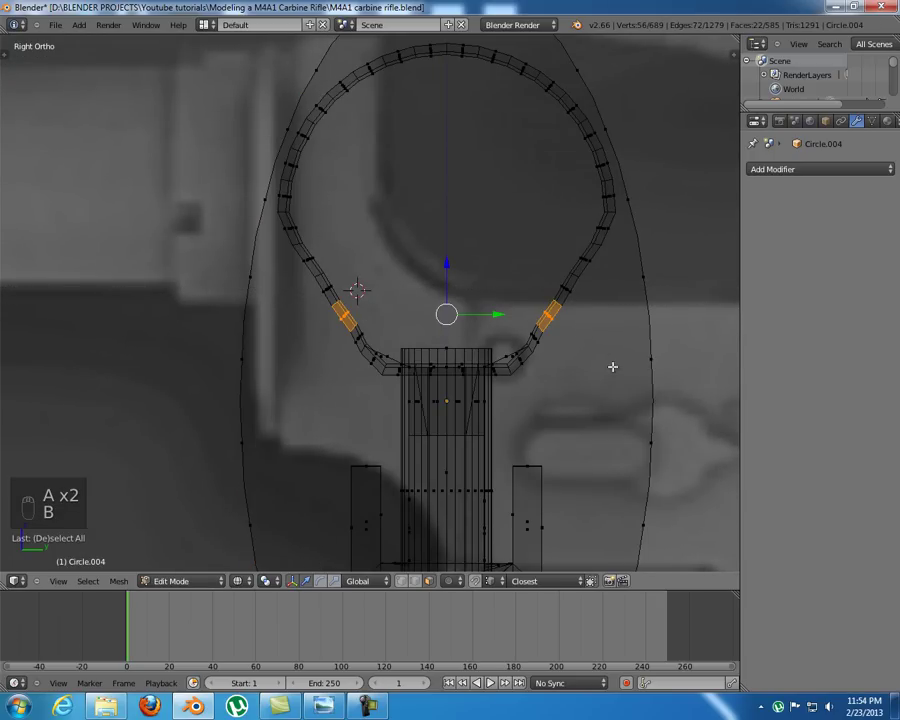
key("s")
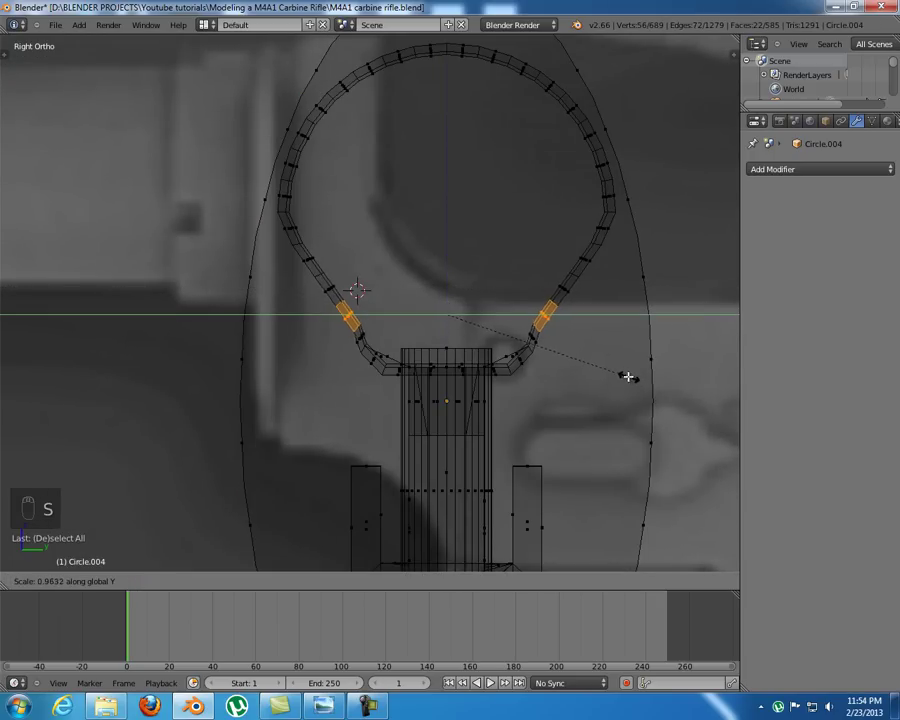
key("a")
- Scale the two groove sections inward along Y to about 0.98 and check them along the tube
key("b")
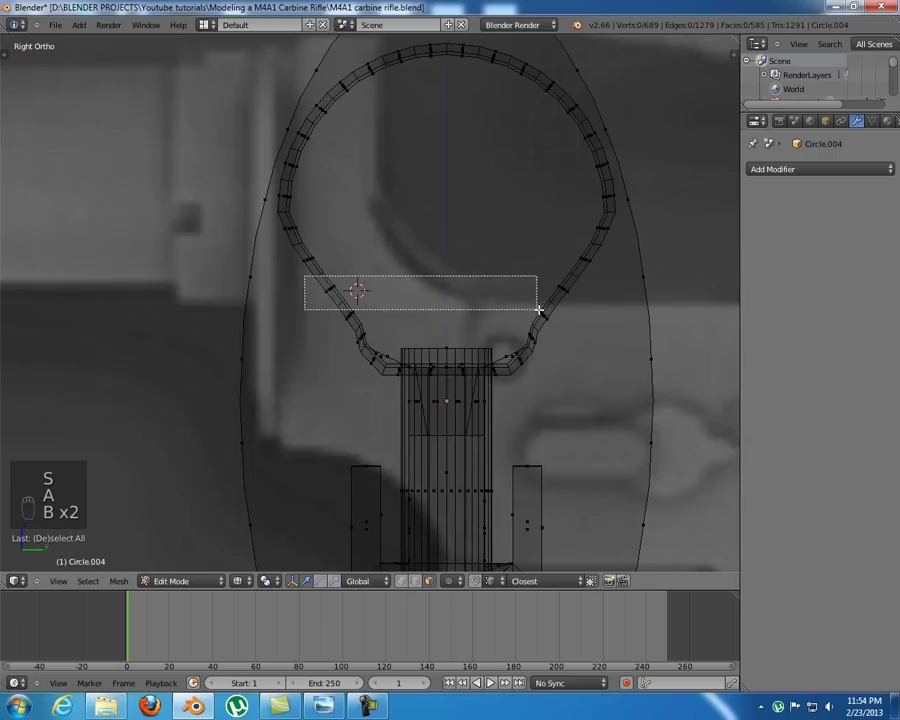
key("s")
key("a")
key("b")
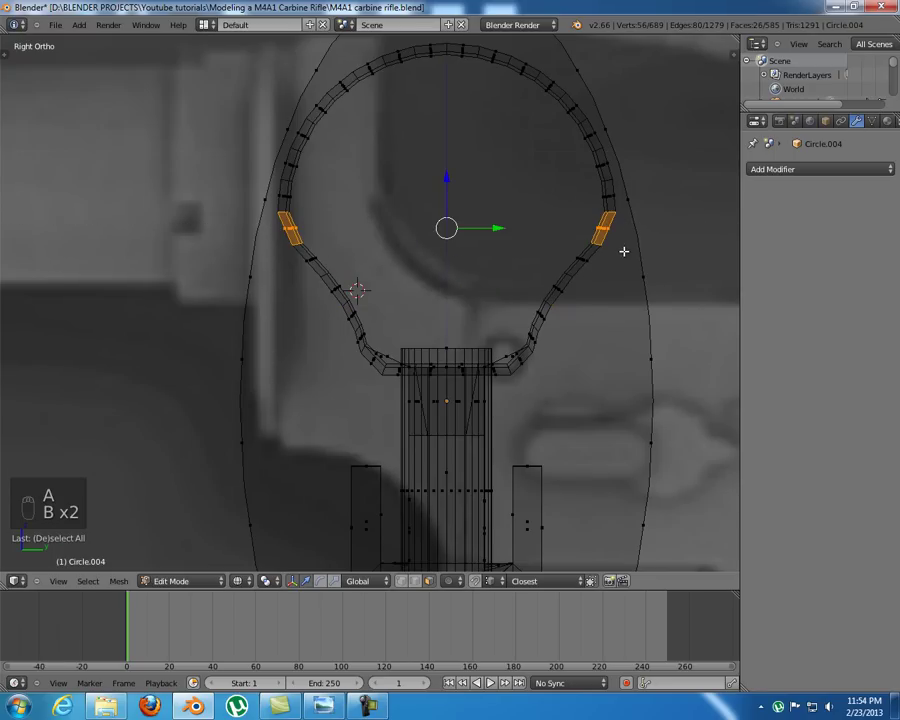
key("s")
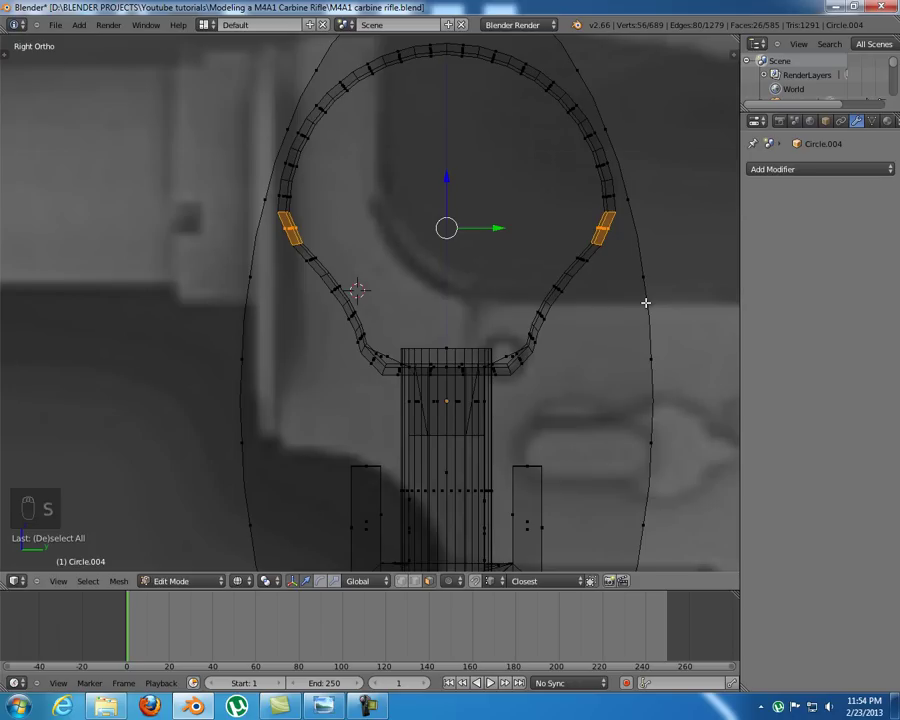
key("s")
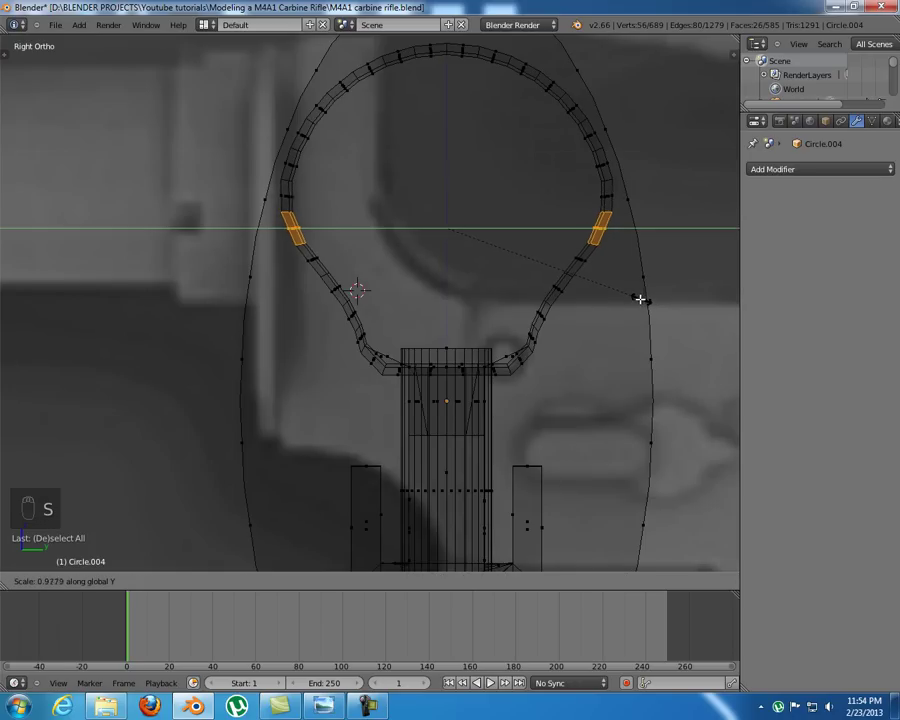
key("z")
middle_click(303, 272)
key("a")
left_click_drag(291, 286, 262, 257)
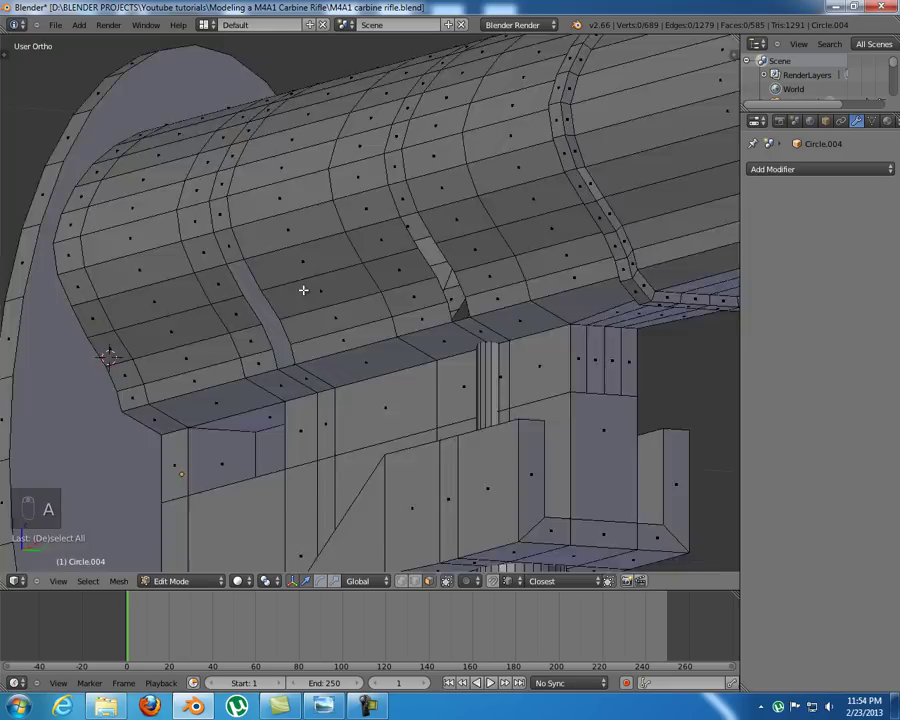
- Delete the four faces at the upper ends of two grooves from Front Ortho
middle_click(312, 295)
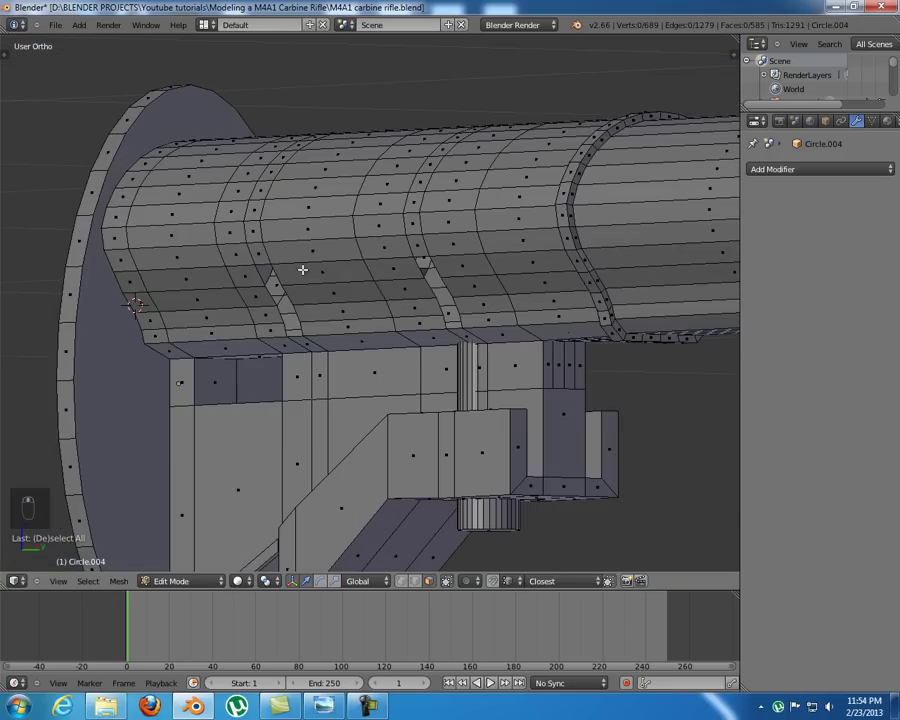
left_click_drag(233, 247, 235, 247)
key("KP_1")
key("z")
key("b")
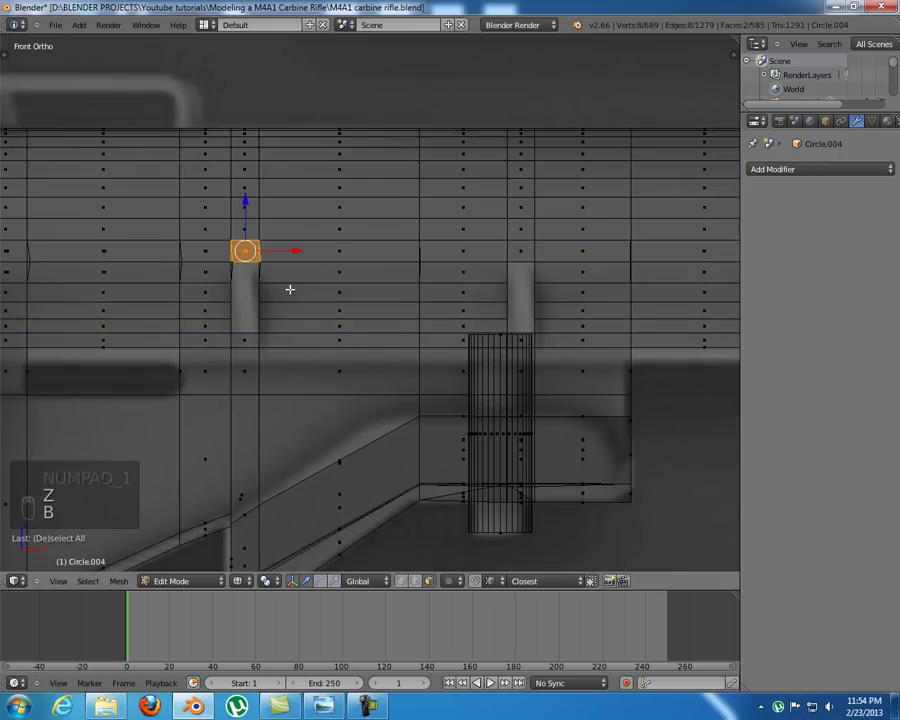
key("b")
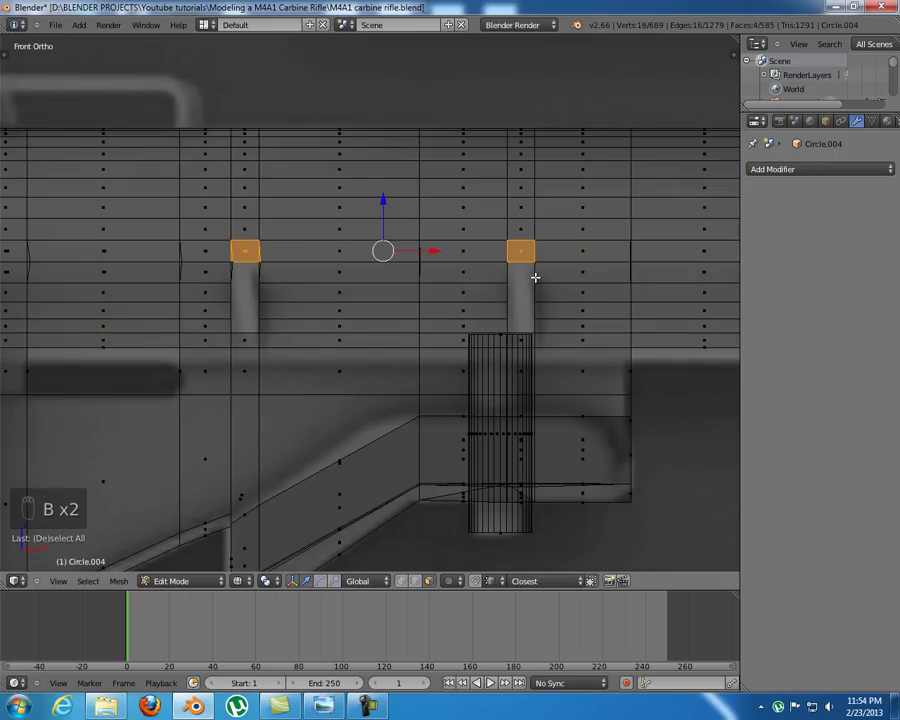
key("x")
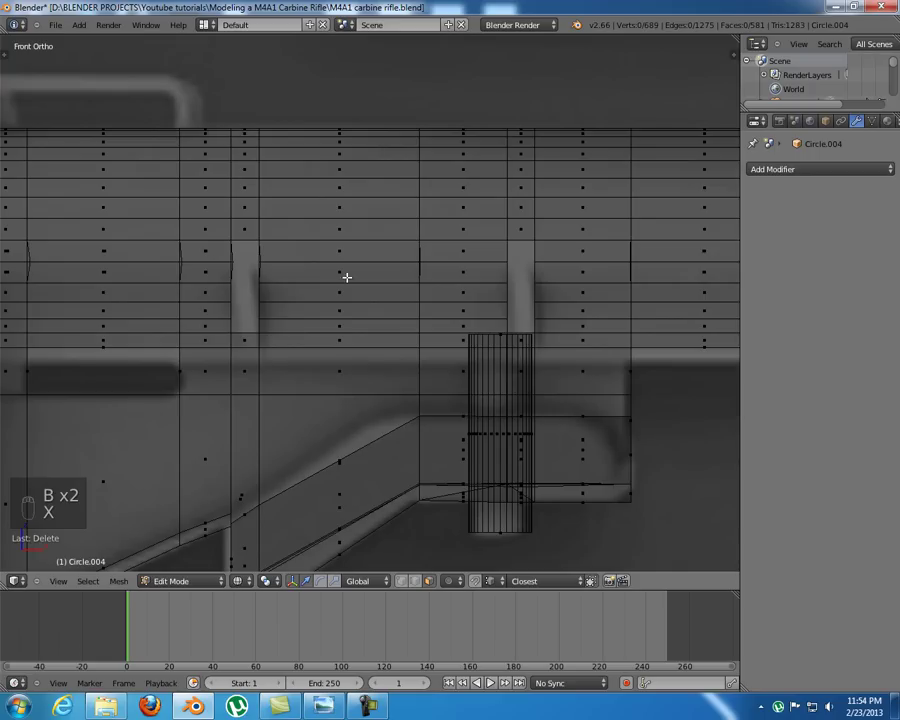
- Clear the selection and inspect the groove openings in wireframe and solid shading
key("ctrl+Tab")
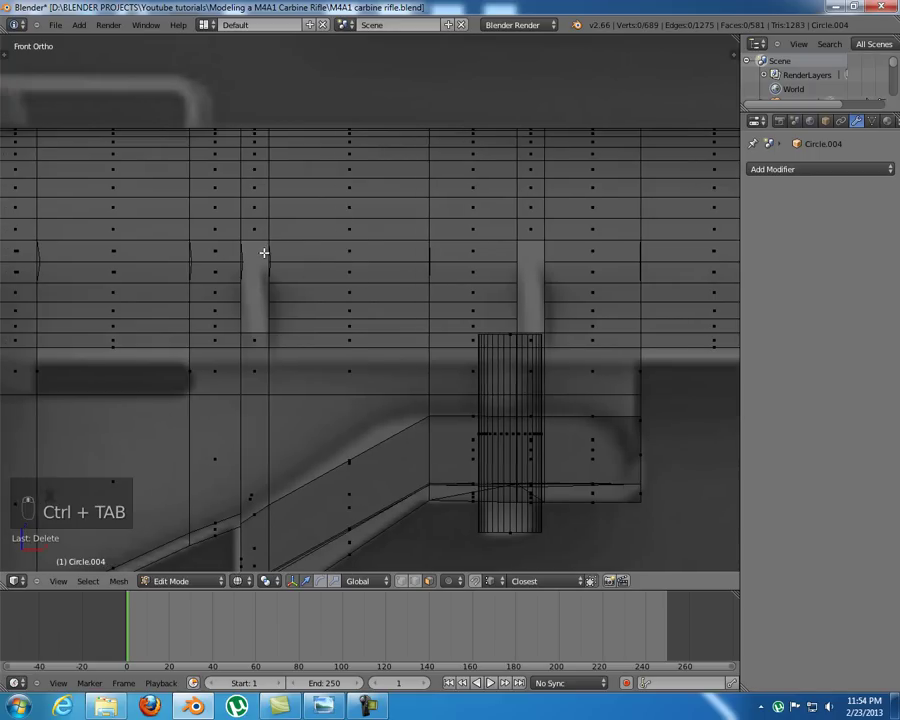
key("ctrl+Tab")
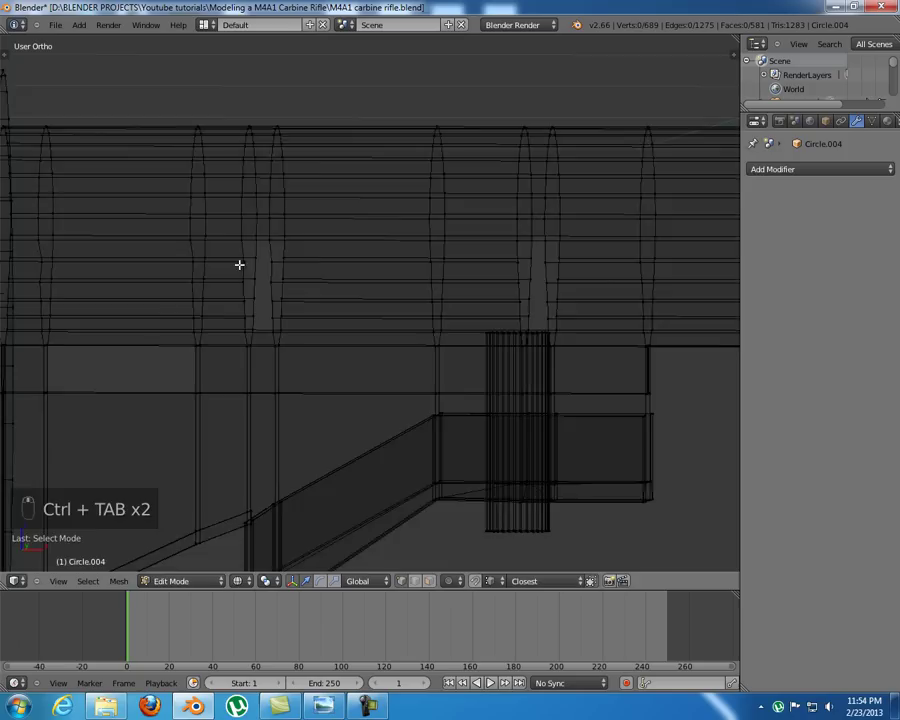
key("z")
middle_click(283, 239)
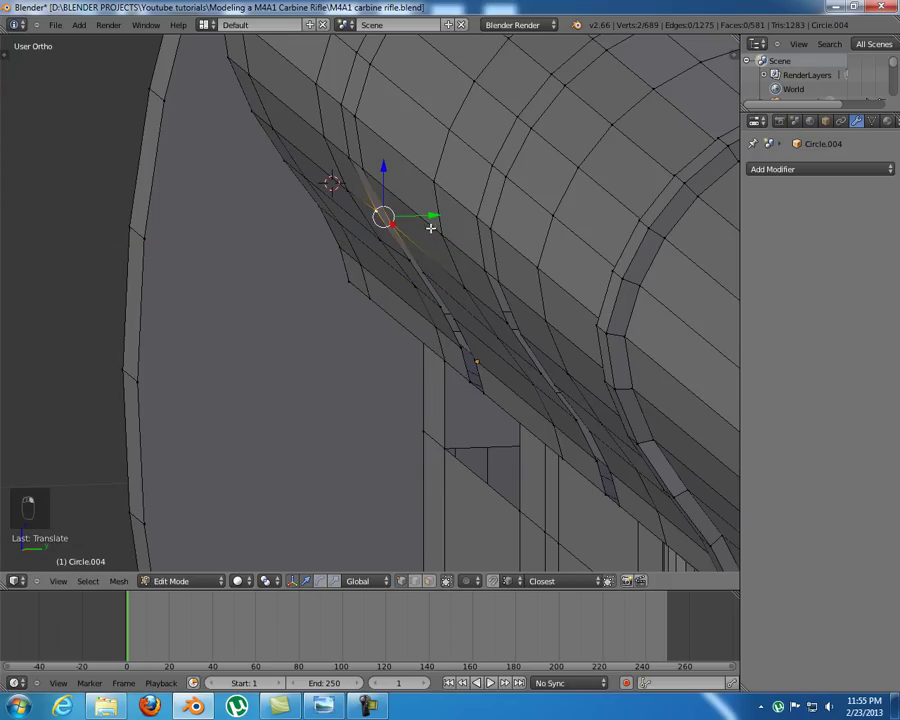
- Fill the openings at the groove ends with new faces between the boundary vertices
key("a")
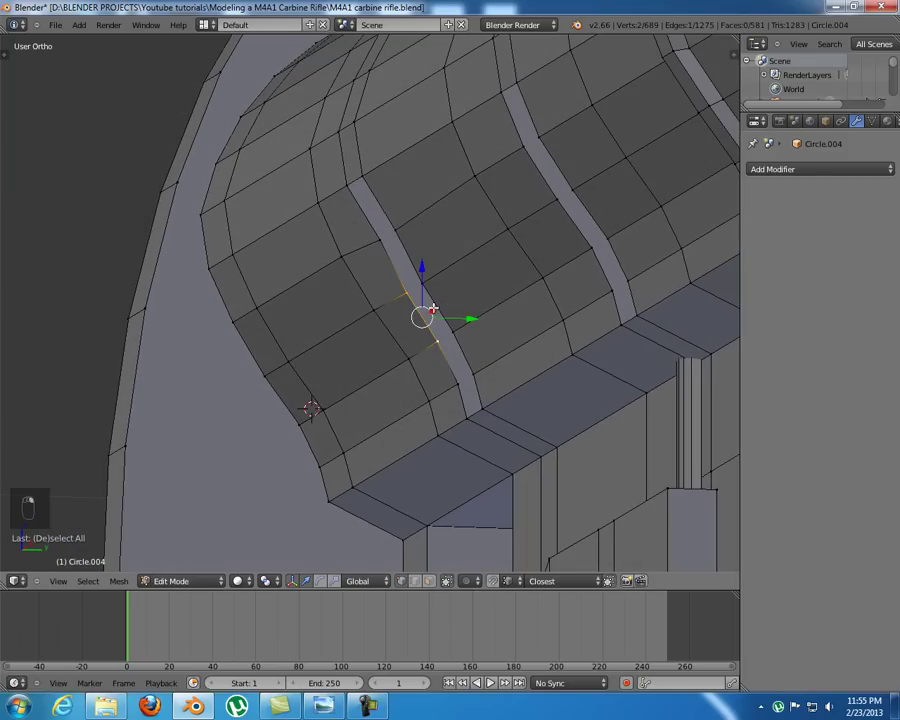
middle_click(466, 311)
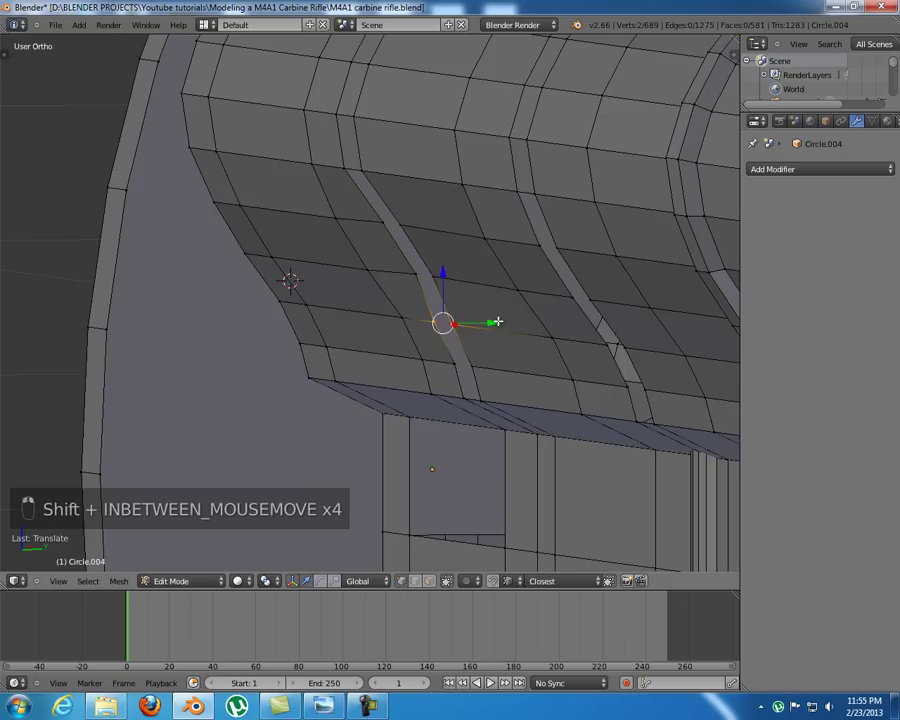
key("a")
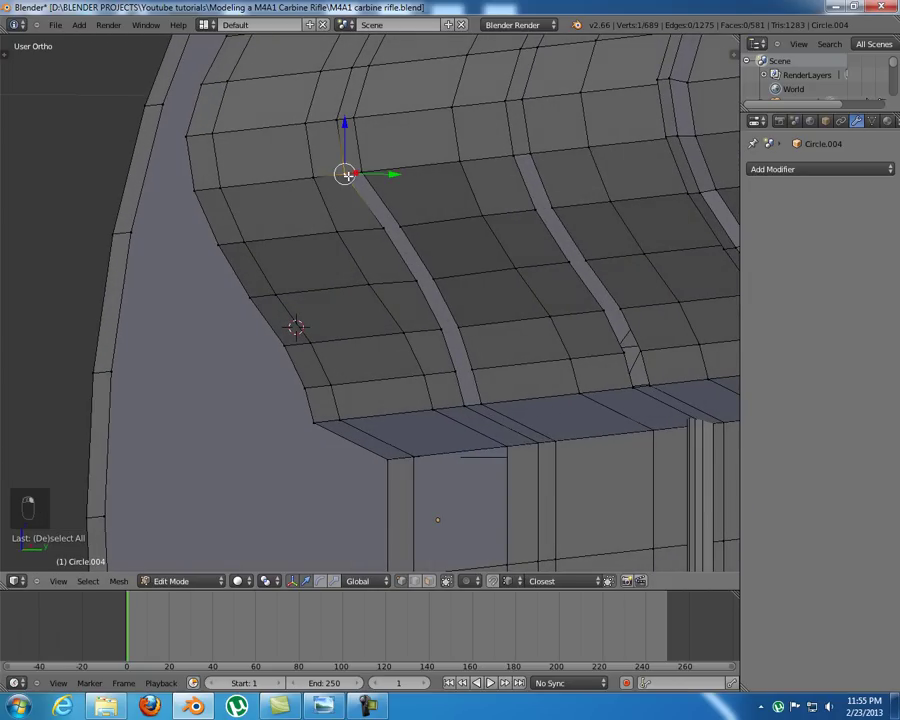
key("f")
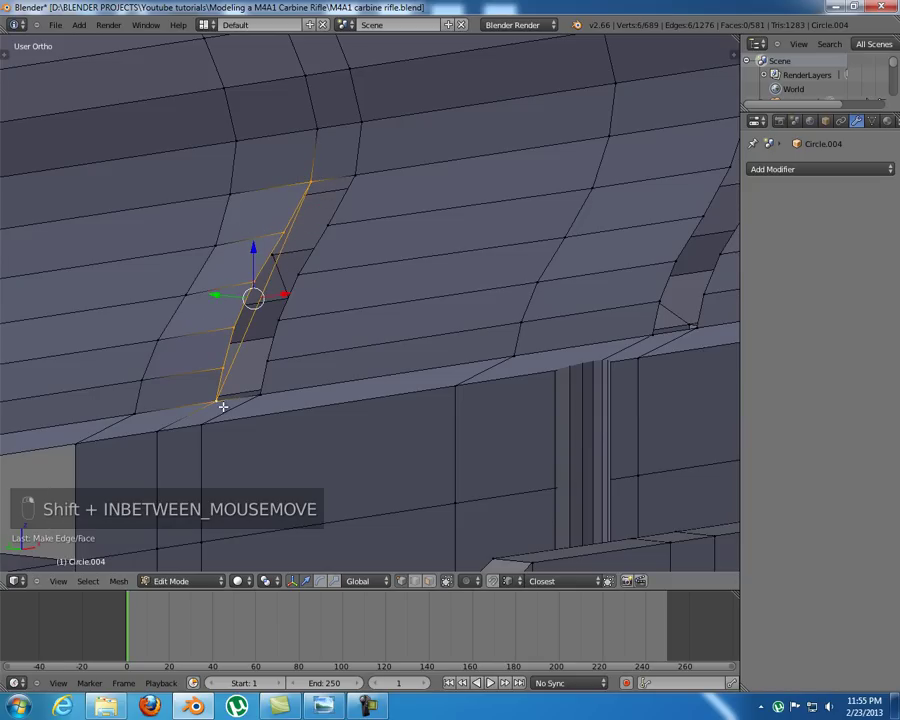
key("f")
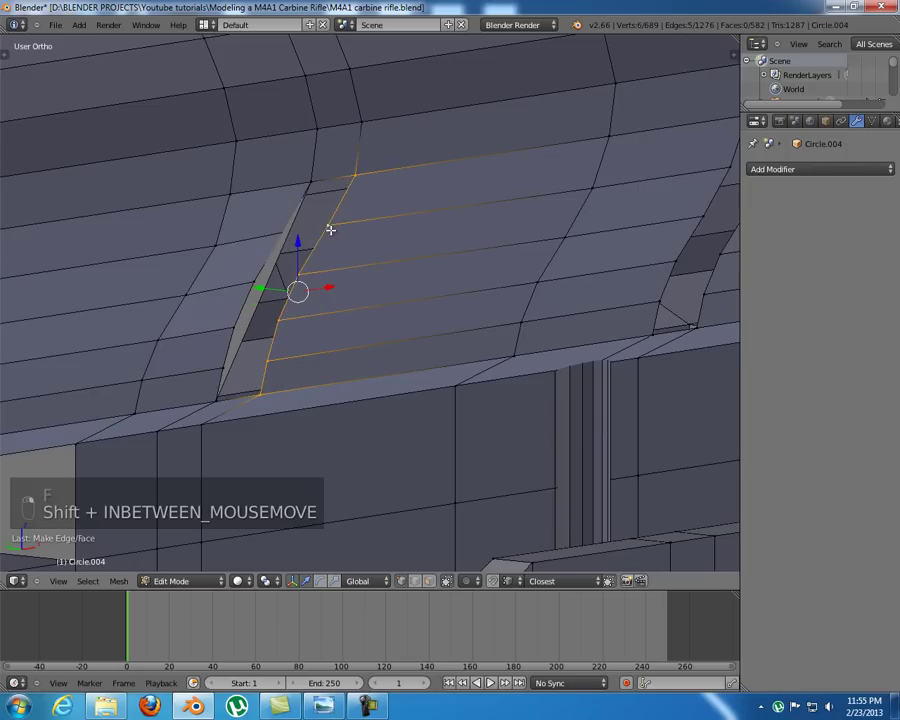
key("f")
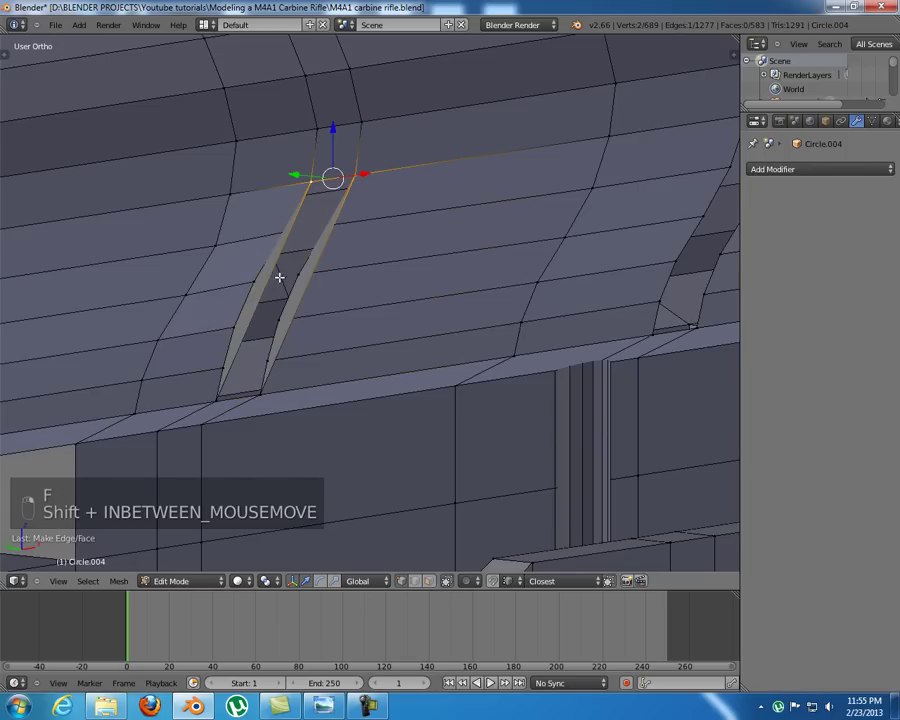
key("f")
key("a")
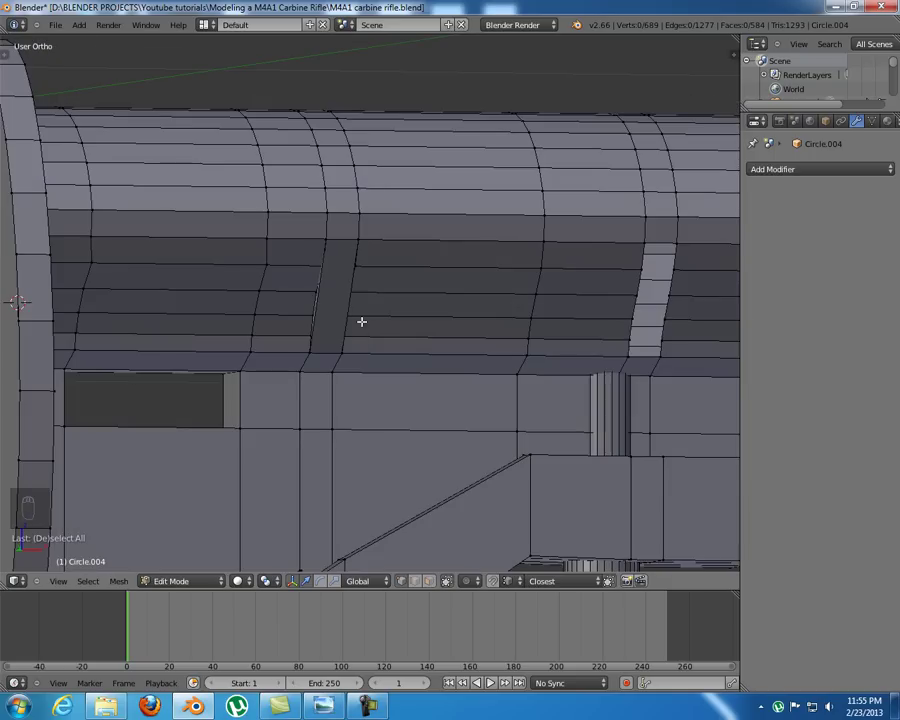
- Select the middle groove's boundary vertex ring and orbit into its open end
left_click_drag(287, 312, 260, 308)
key("KP_1")
key("z")
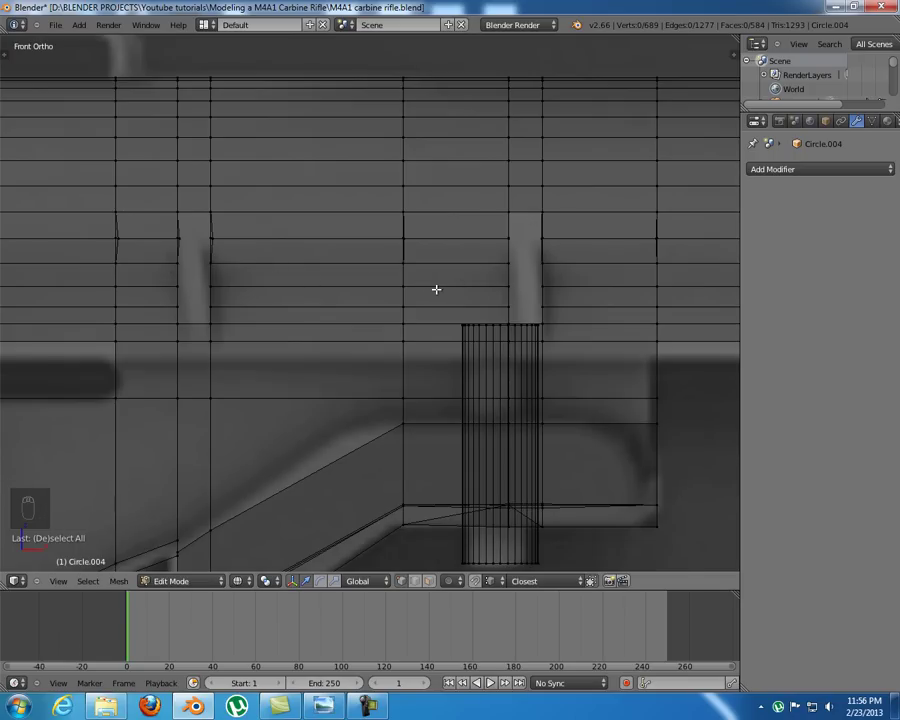
key("z")
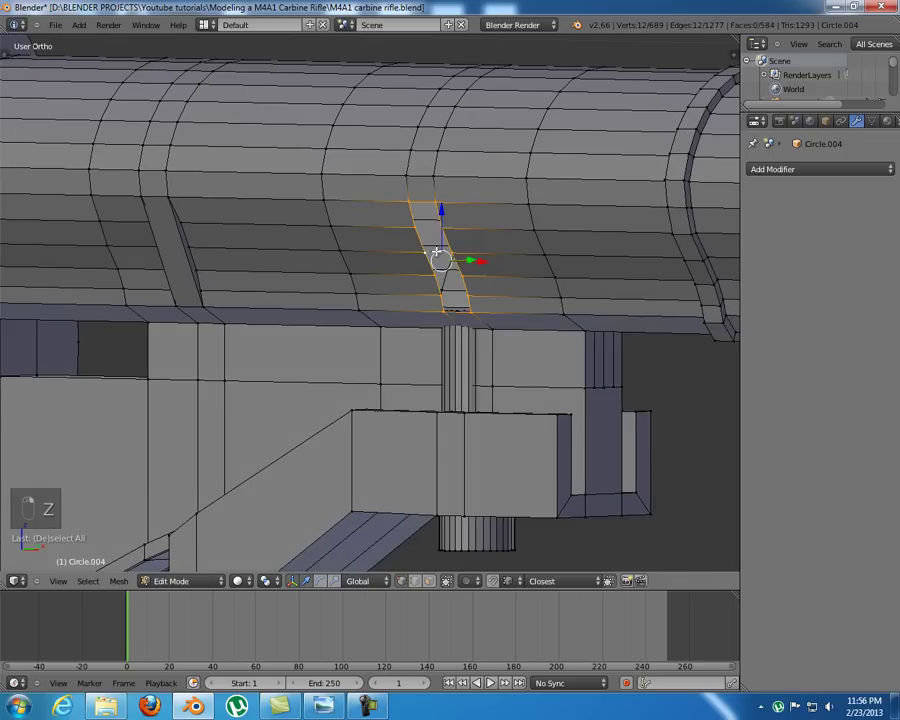
middle_click(433, 263)
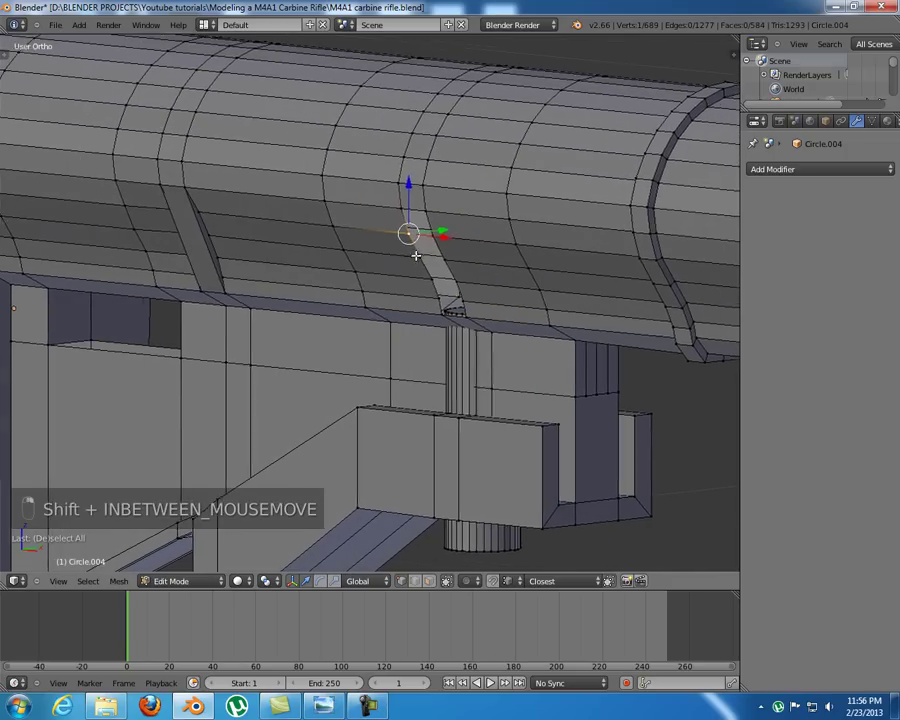
left_click_drag(441, 266, 456, 263)
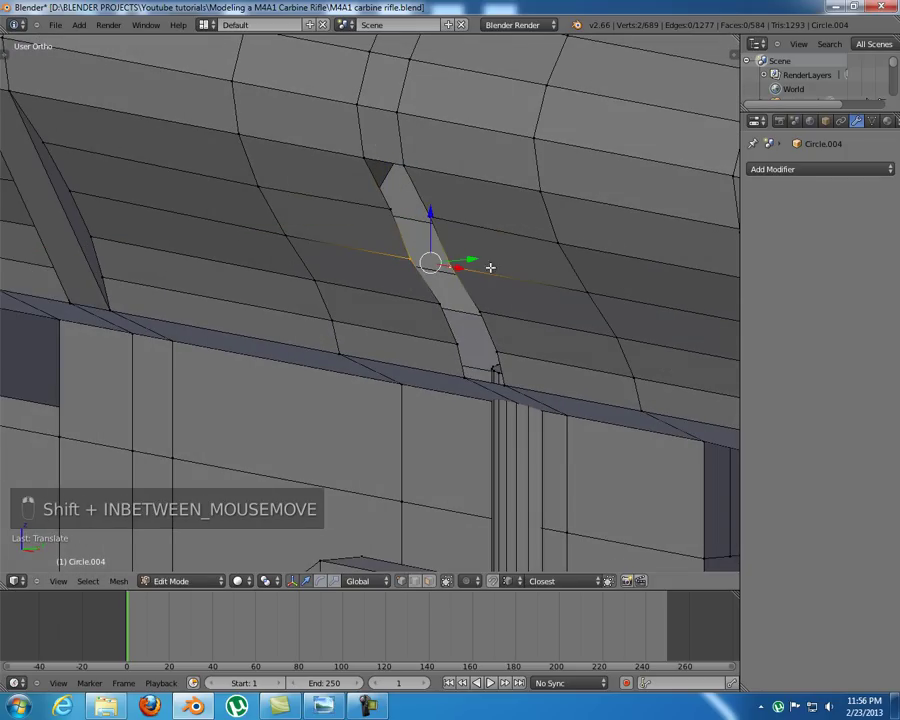
middle_click(443, 292)
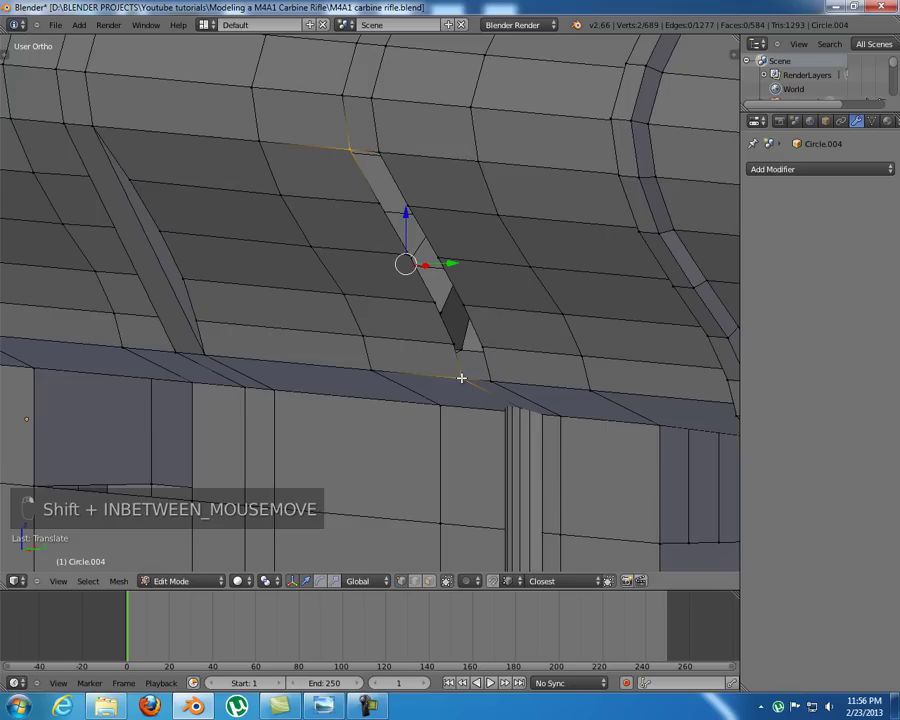
- Add two connecting edges and fill three faces to close the middle groove's end
key("f")
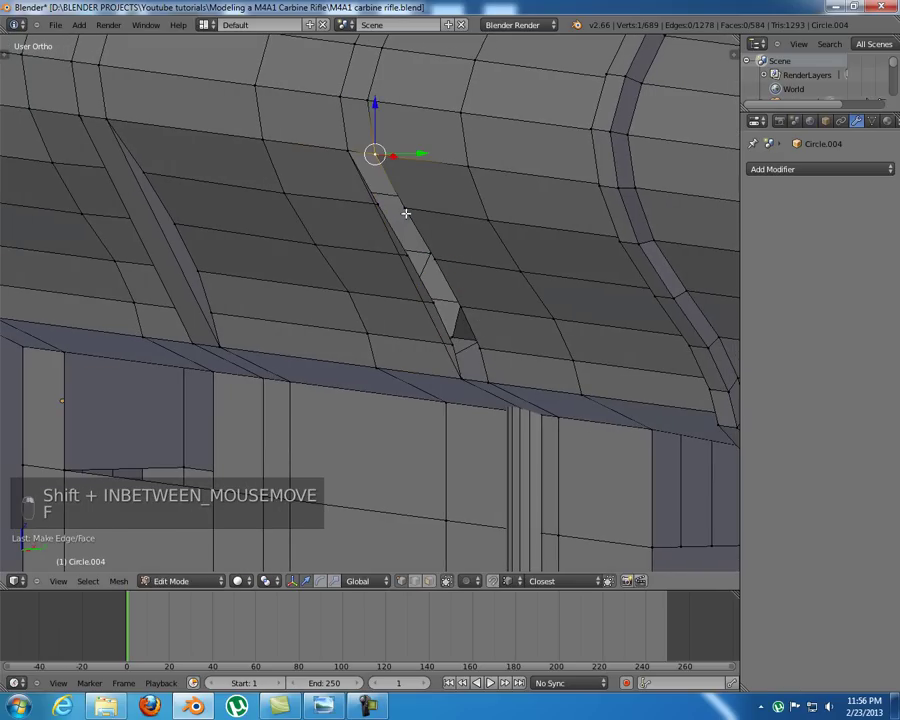
key("f")
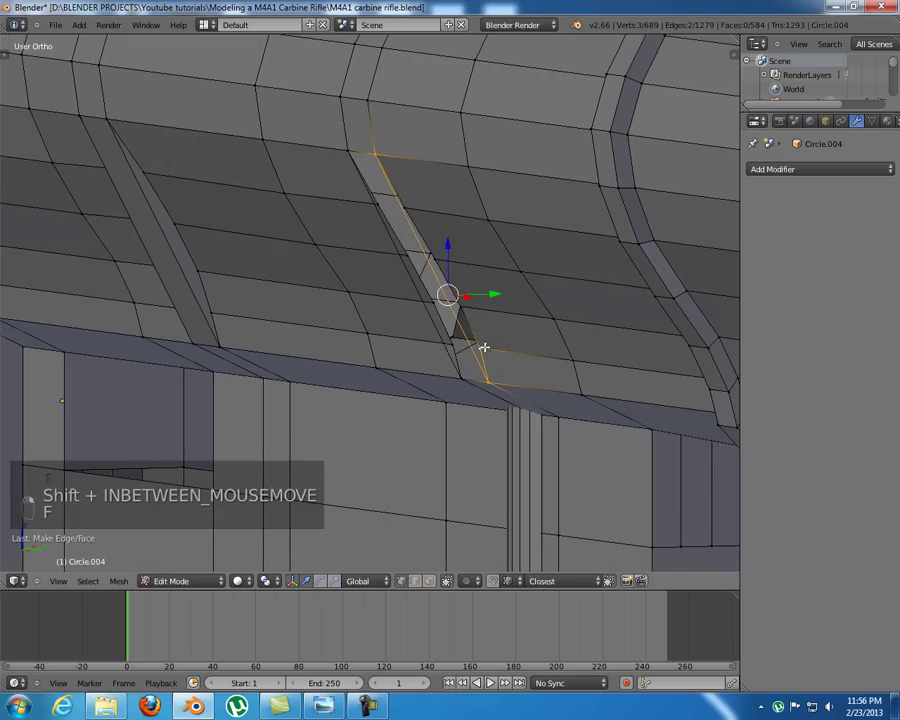
key("f")
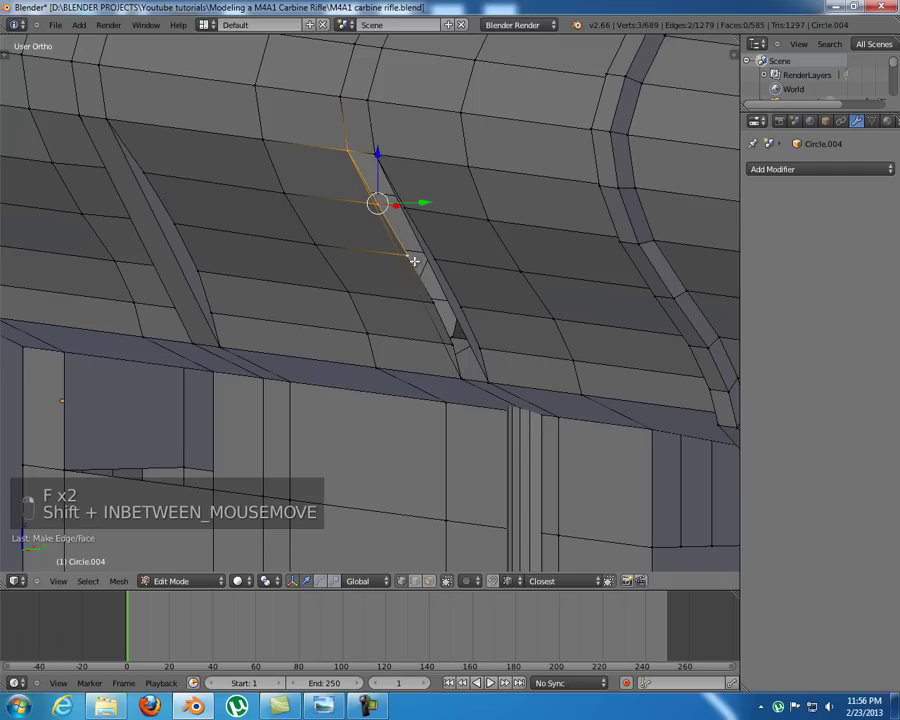
key("f")
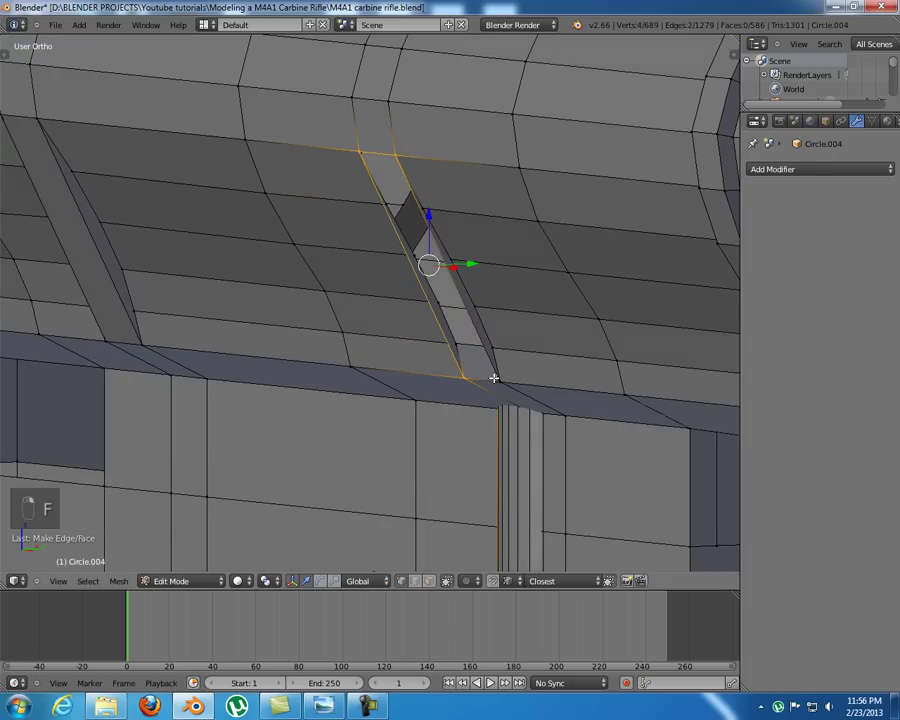
left_click_drag(504, 382, 538, 354)
key("f")
left_click_drag(469, 357, 436, 345)
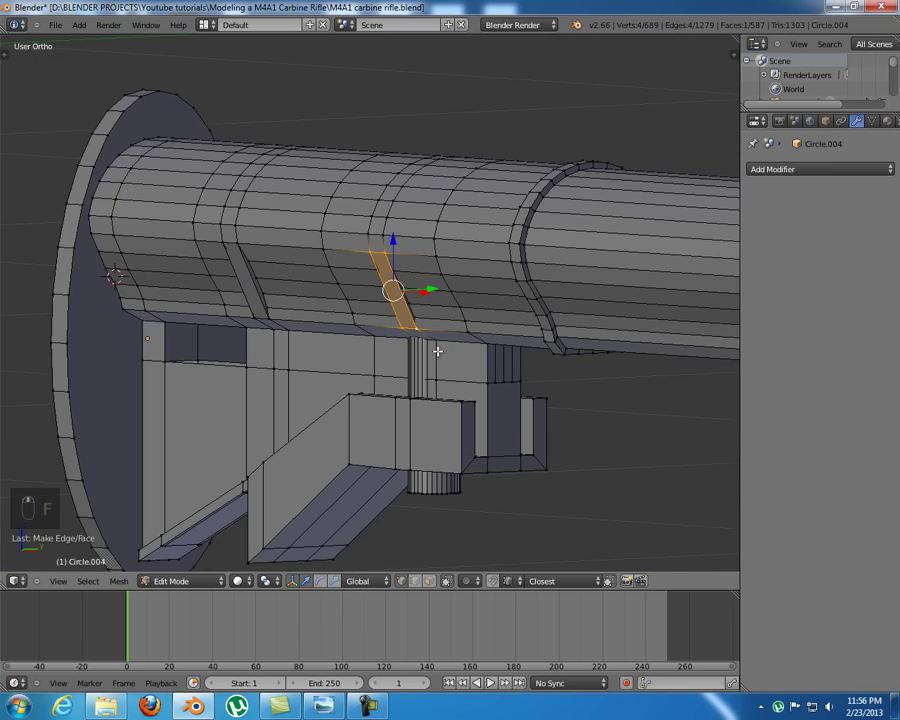
key("KP_1")
key("z")
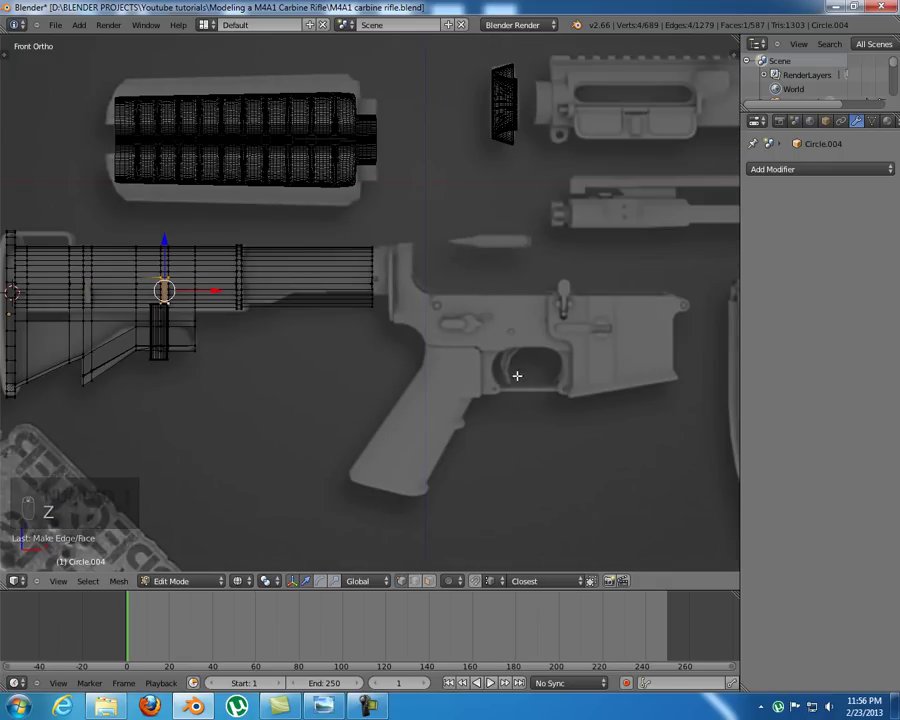
key("z")
middle_click(463, 280)
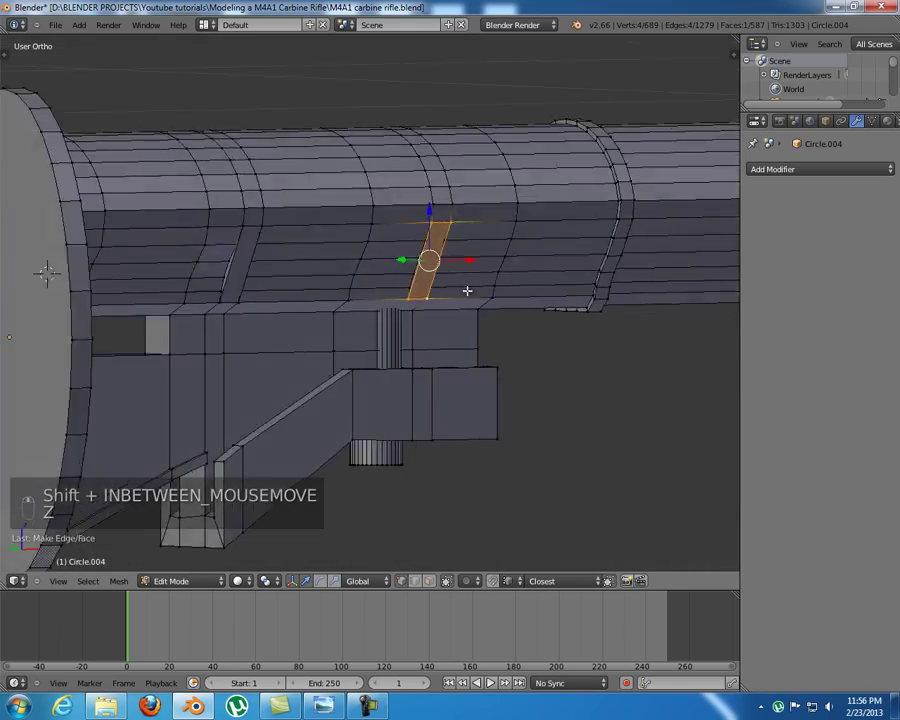
left_click_drag(419, 290, 376, 278)
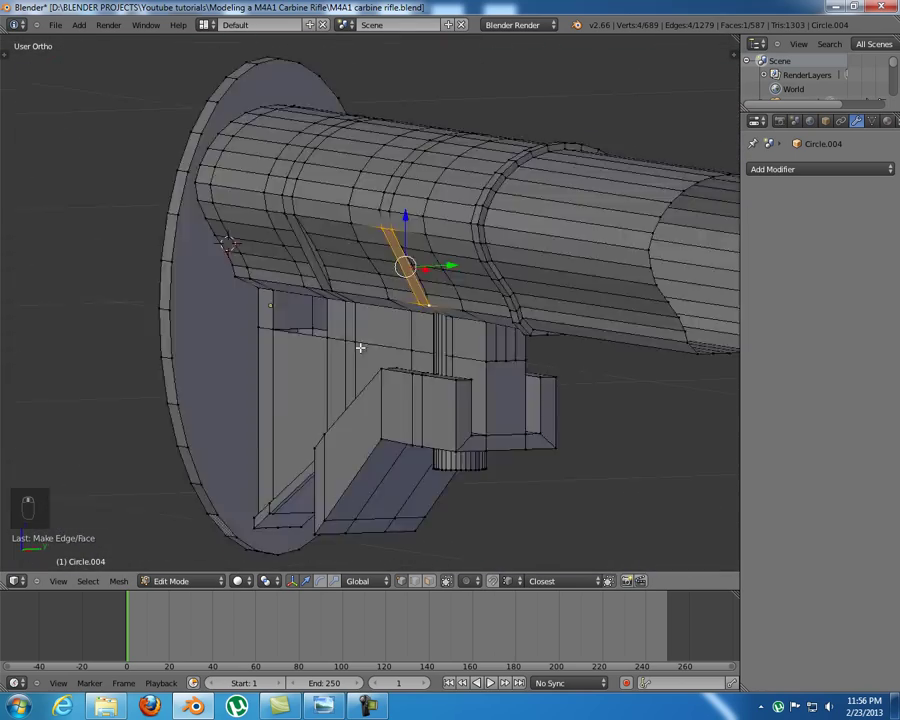